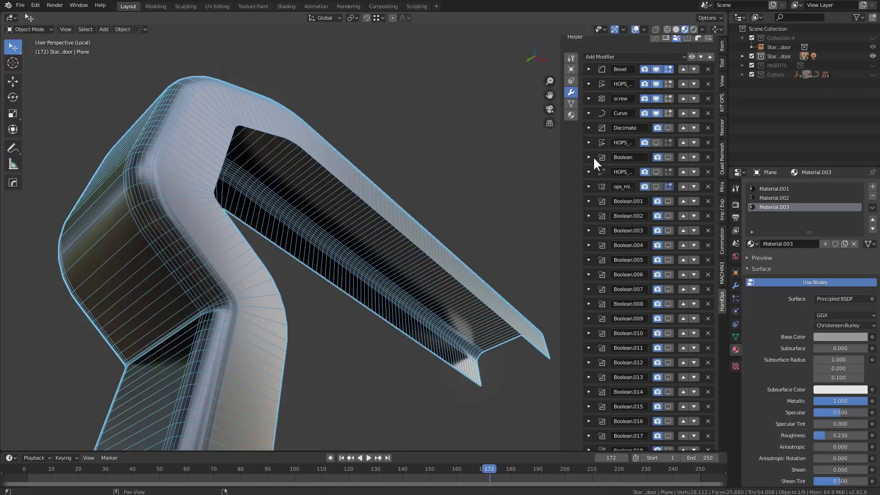
# Re-enable viewport display of the first Boolean modifier and inspect the cut on the slab.
pyautogui.click(674, 130)
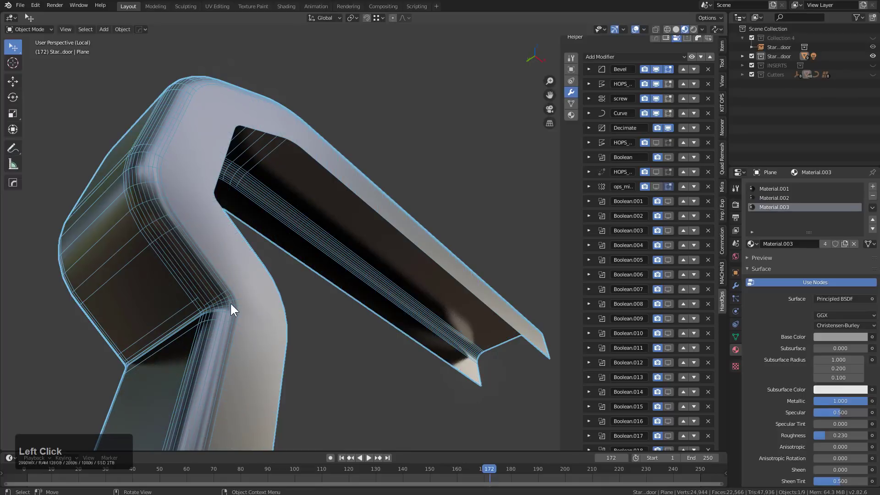
pyautogui.scroll(-3)
pyautogui.middleClick(355, 261)
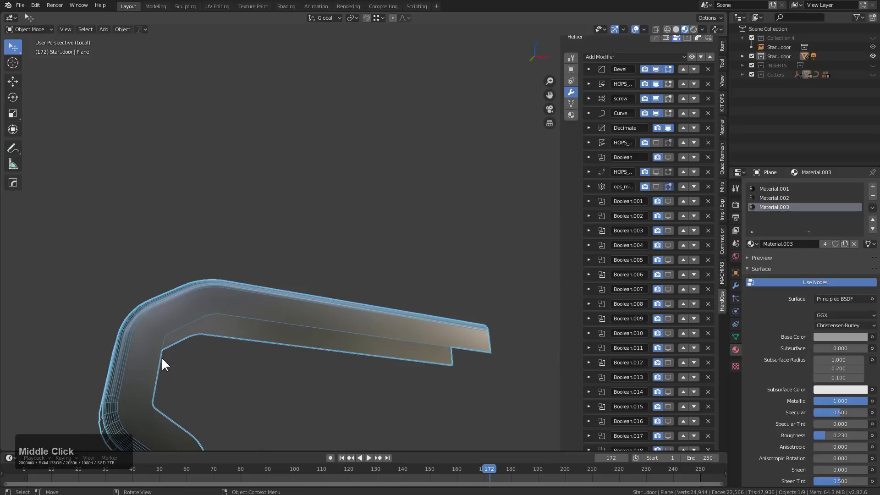
pyautogui.middleClick(303, 370)
pyautogui.middleClick(296, 375)
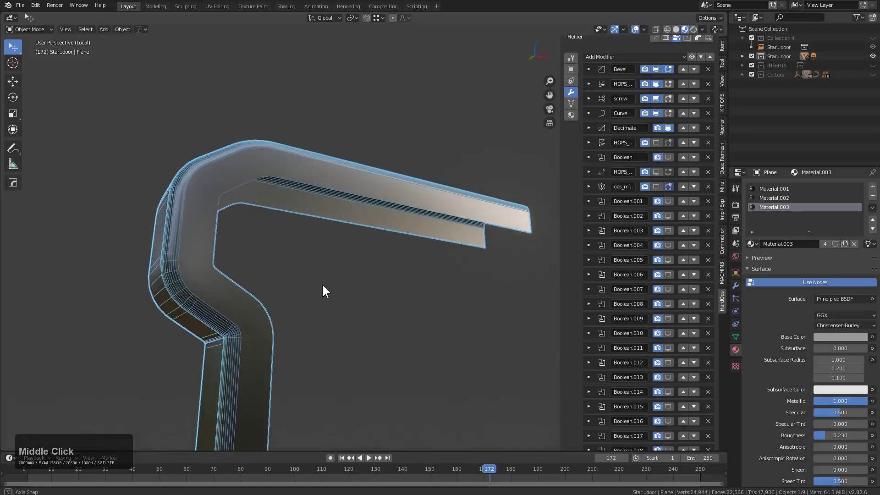
pyautogui.middleClick(328, 295)
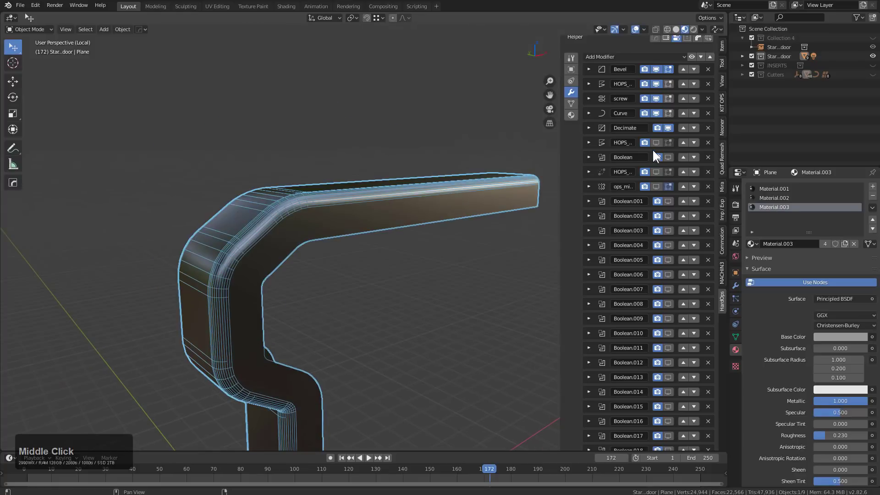
pyautogui.click(663, 145)
pyautogui.middleClick(437, 261)
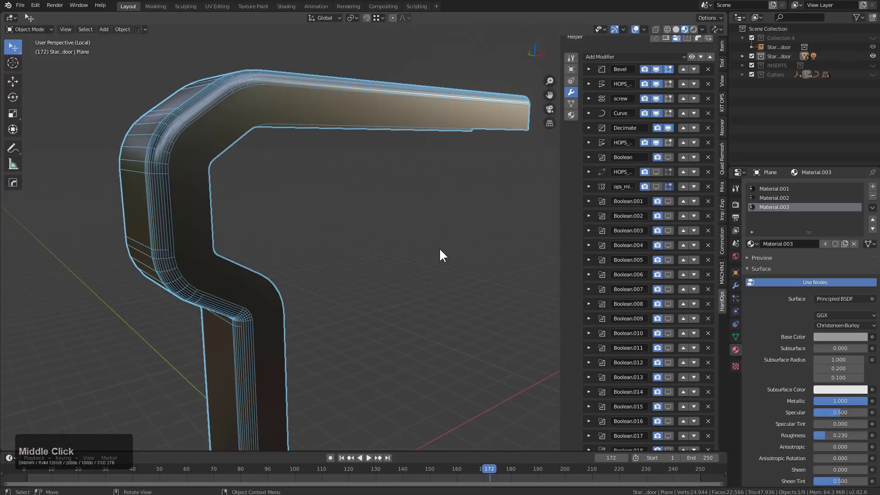
pyautogui.click(669, 158)
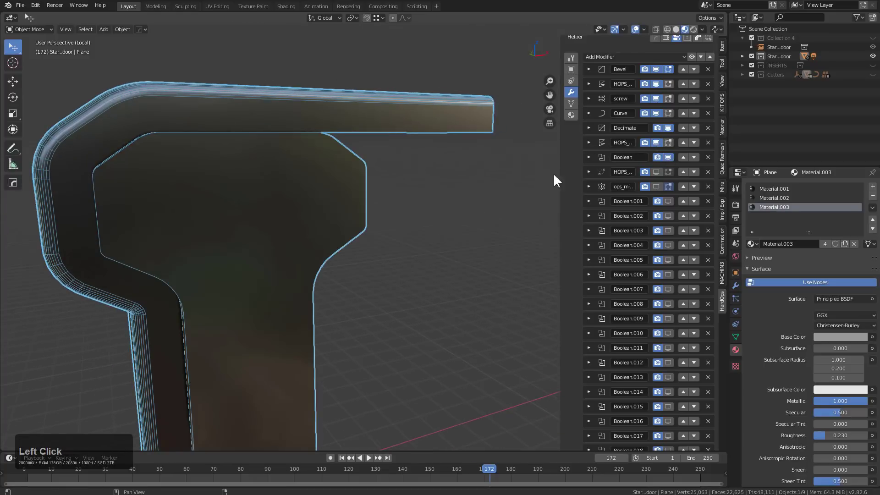
pyautogui.middleClick(283, 248)
pyautogui.middleClick(361, 248)
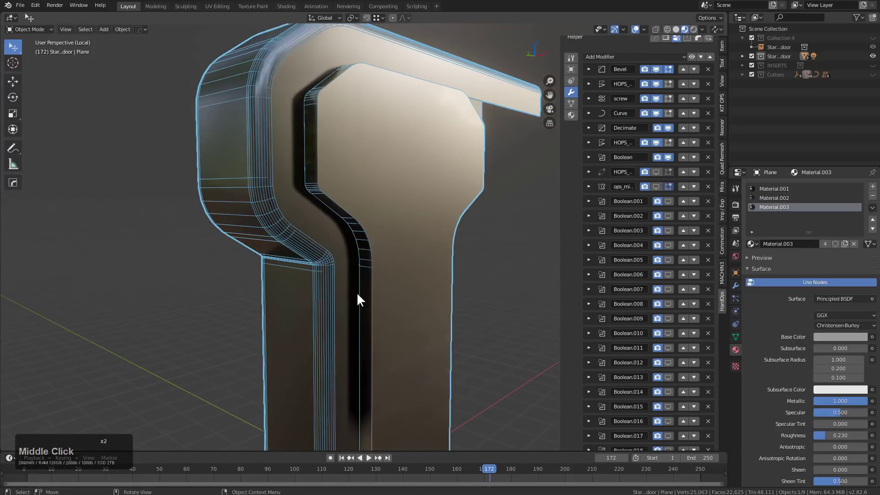
pyautogui.middleClick(435, 211)
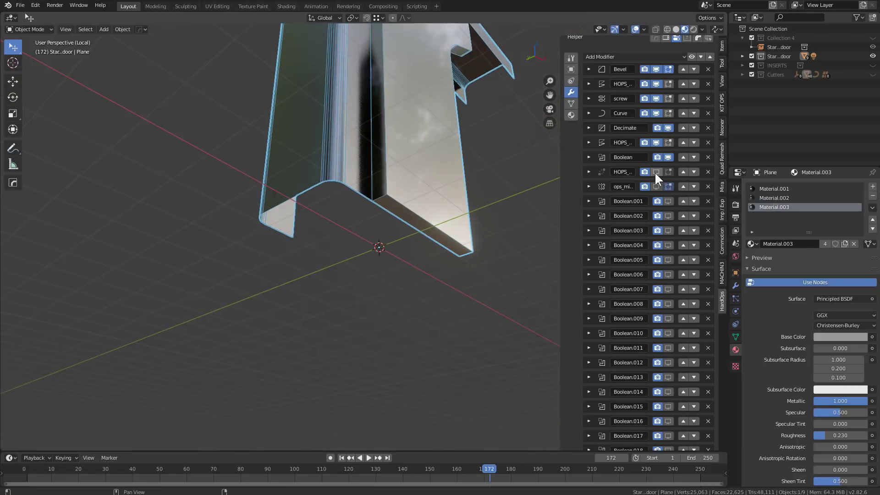
# Re-enable the HOPS_ and Boolean.001 modifiers so the inset recess reappears.
pyautogui.click(660, 176)
pyautogui.middleClick(397, 199)
pyautogui.scroll(3)
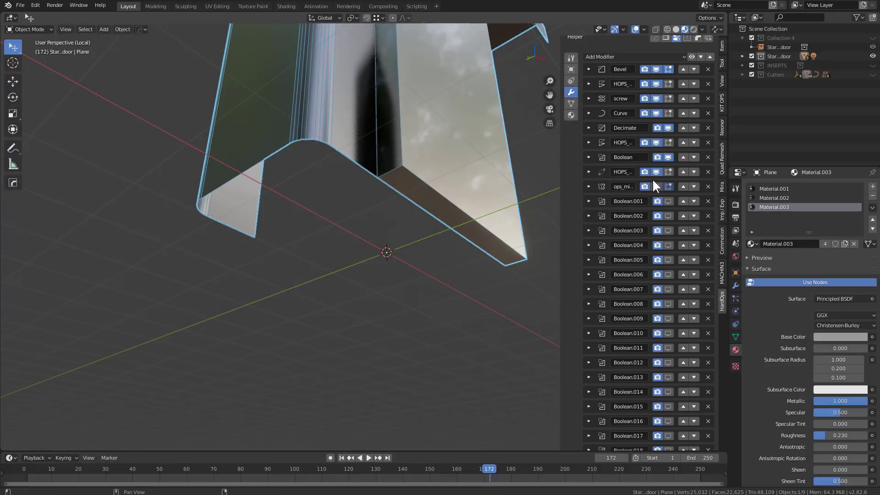
pyautogui.click(663, 187)
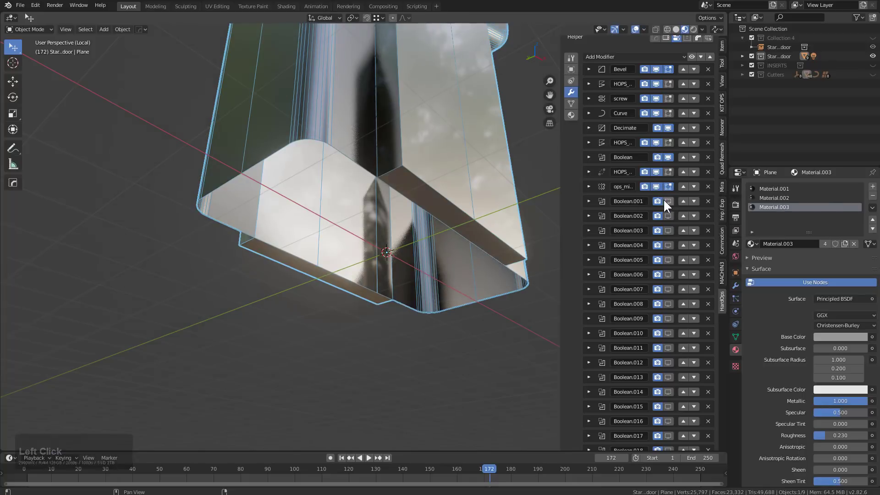
pyautogui.middleClick(464, 232)
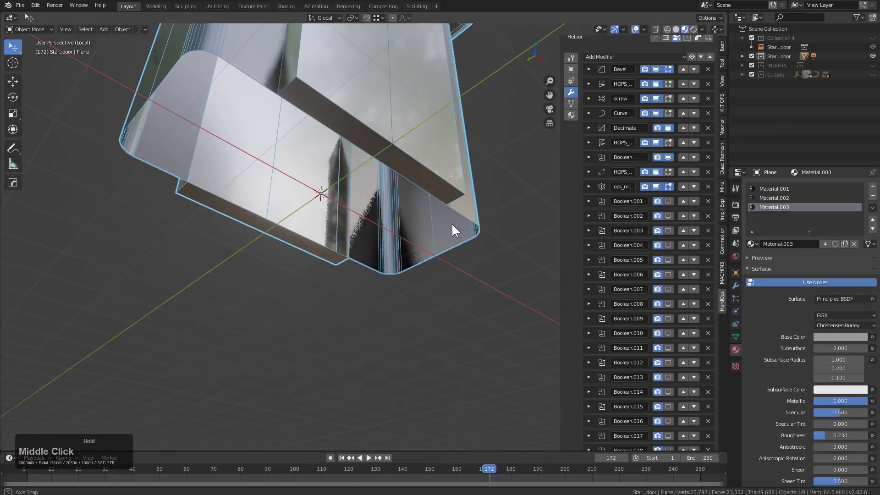
pyautogui.click(676, 204)
pyautogui.middleClick(398, 188)
# Re-enable Boolean.002 and Boolean.003 and orbit back to face the panel.
pyautogui.scroll(-3)
pyautogui.middleClick(355, 167)
pyautogui.scroll(3)
pyautogui.click(674, 216)
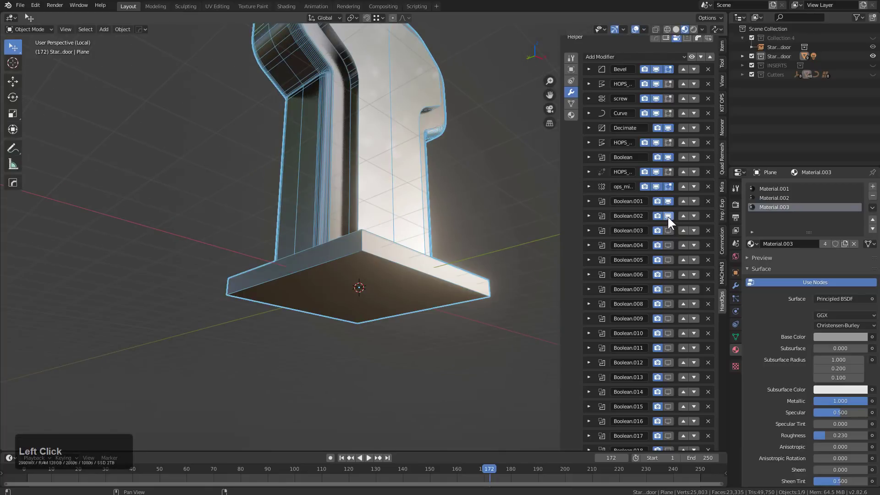
pyautogui.click(672, 231)
pyautogui.middleClick(456, 239)
pyautogui.scroll(3)
pyautogui.scroll(-3)
pyautogui.middleClick(356, 289)
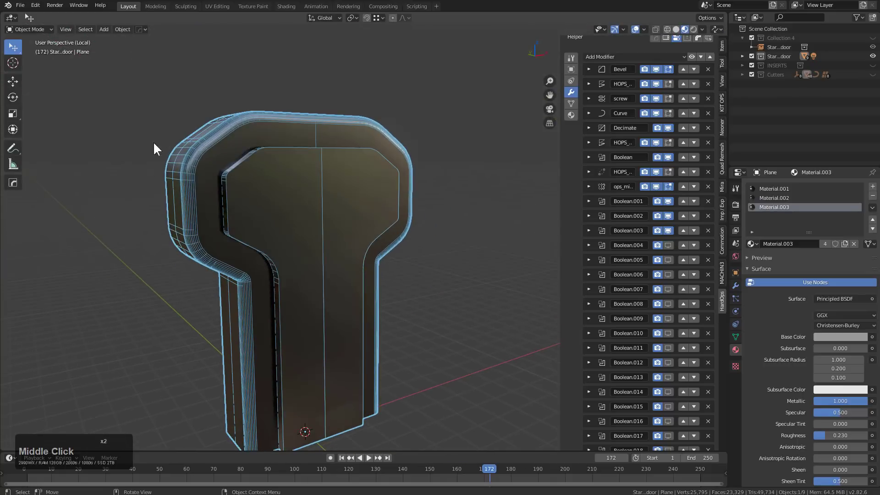
# Re-enable the next run of Boolean modifiers from Boolean.004, including the large panel opening.
pyautogui.click(671, 246)
pyautogui.click(673, 262)
pyautogui.click(673, 276)
pyautogui.click(674, 291)
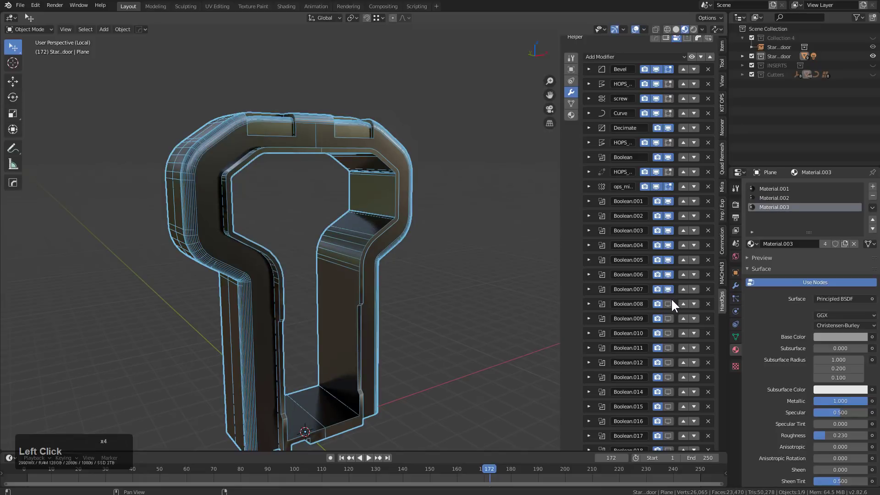
pyautogui.click(675, 305)
pyautogui.click(675, 334)
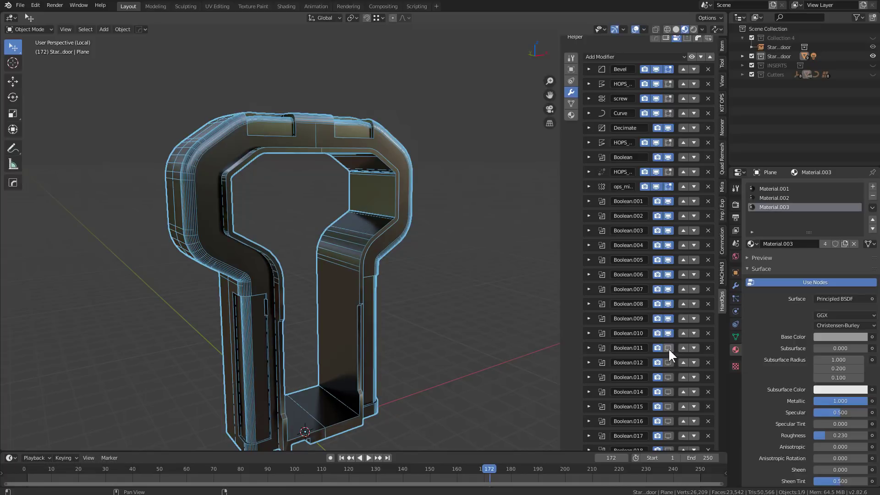
pyautogui.click(671, 352)
pyautogui.click(672, 370)
pyautogui.click(673, 380)
pyautogui.click(670, 368)
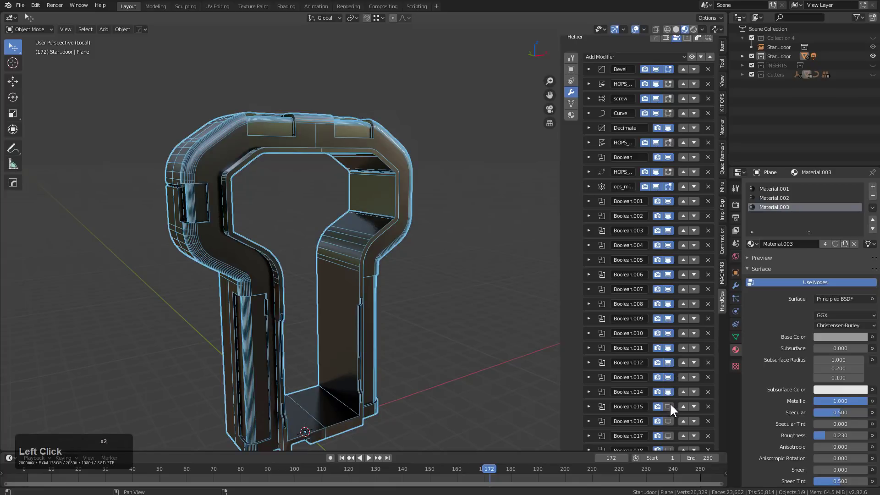
pyautogui.click(672, 409)
pyautogui.click(673, 426)
pyautogui.click(673, 440)
pyautogui.scroll(-3)
# Re-enable the middle block of Boolean modifiers for the vents and side cylinders.
pyautogui.click(672, 285)
pyautogui.click(672, 300)
pyautogui.click(673, 311)
pyautogui.click(670, 331)
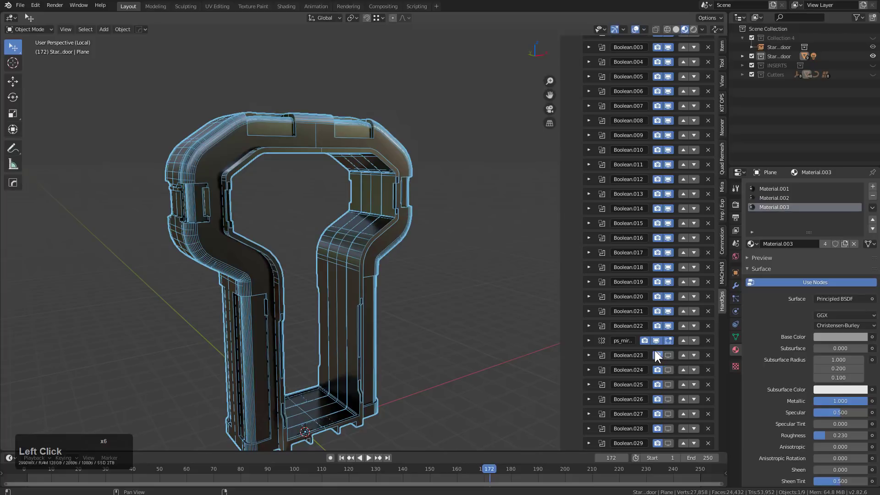
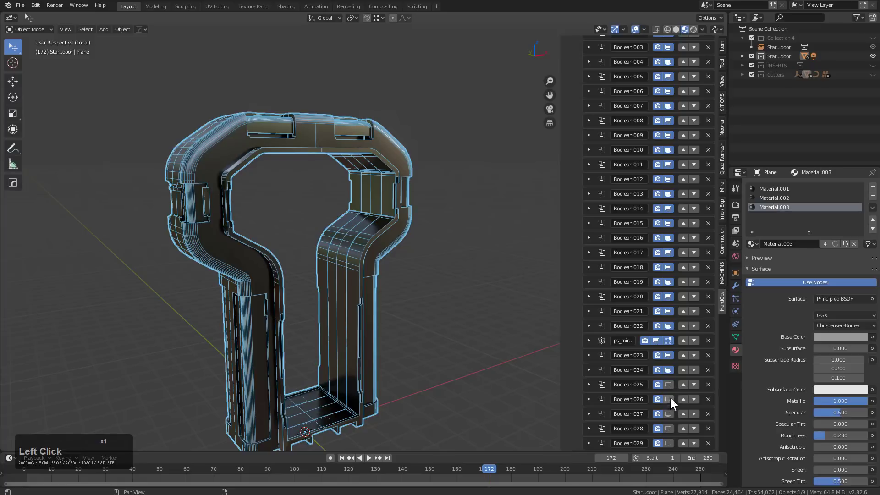
pyautogui.click(667, 387)
pyautogui.click(673, 402)
pyautogui.click(673, 414)
pyautogui.click(675, 426)
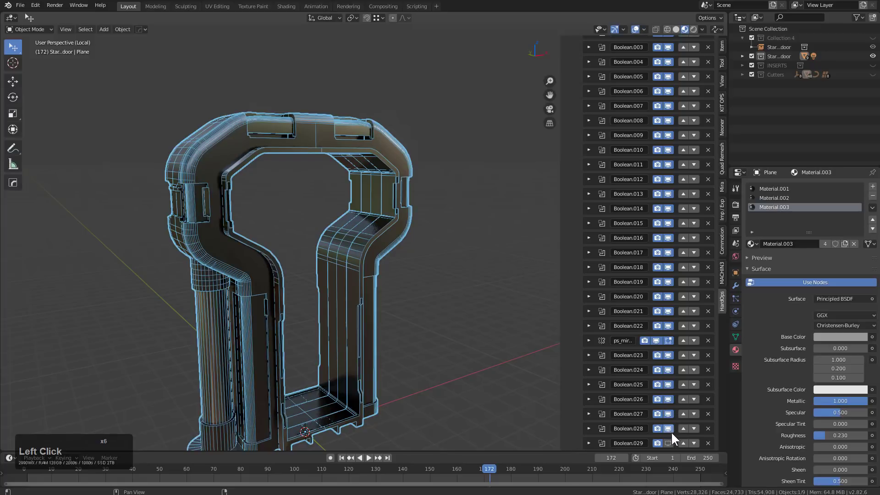
pyautogui.click(672, 445)
pyautogui.scroll(-3)
pyautogui.click(670, 370)
pyautogui.click(670, 386)
pyautogui.click(670, 397)
pyautogui.click(672, 429)
pyautogui.scroll(-3)
pyautogui.scroll(-3)
pyautogui.scroll(-3)
# Re-enable the last Booleans through Boolean.042 plus hops, Bevel and WeightedNormal, then face the door frame.
pyautogui.click(669, 324)
pyautogui.click(671, 339)
pyautogui.click(673, 349)
pyautogui.click(674, 369)
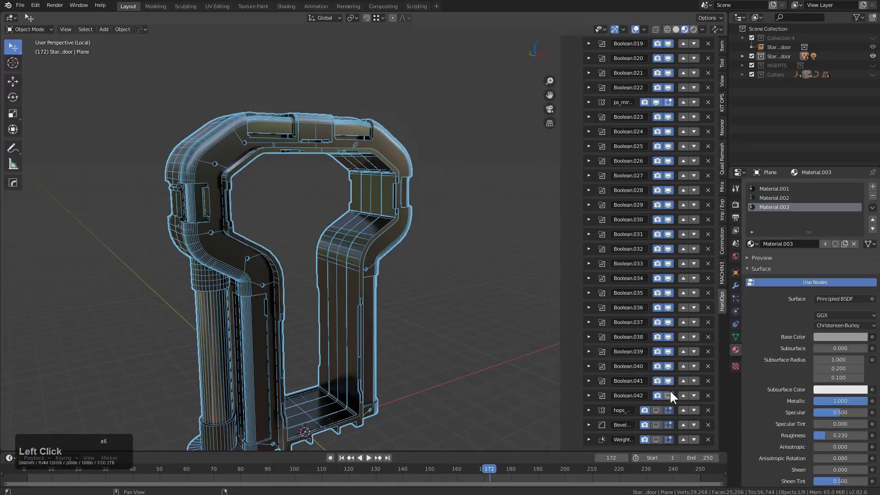
pyautogui.click(672, 395)
pyautogui.click(658, 412)
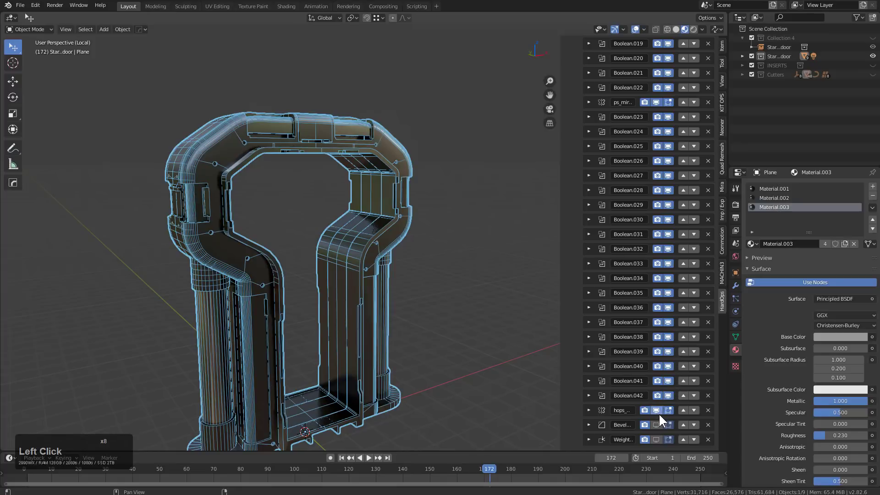
pyautogui.scroll(-3)
pyautogui.click(658, 427)
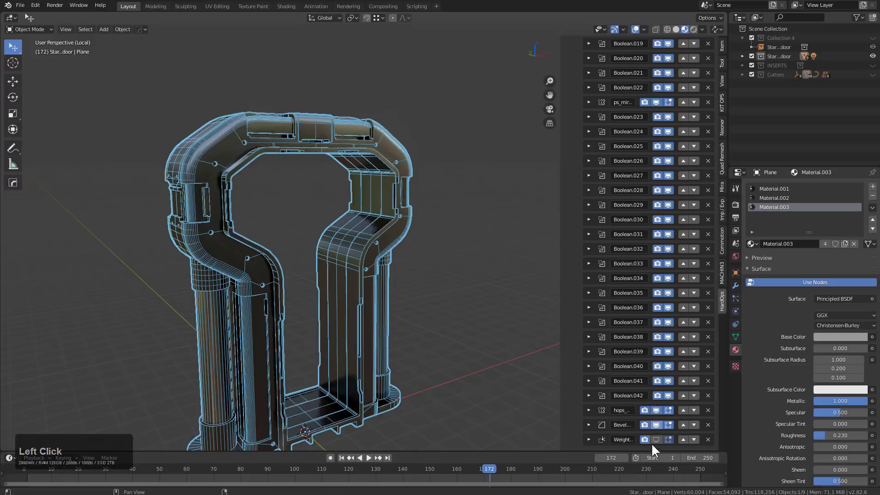
pyautogui.click(659, 441)
pyautogui.middleClick(427, 332)
pyautogui.press('KP_Decimal')
pyautogui.middleClick(428, 259)
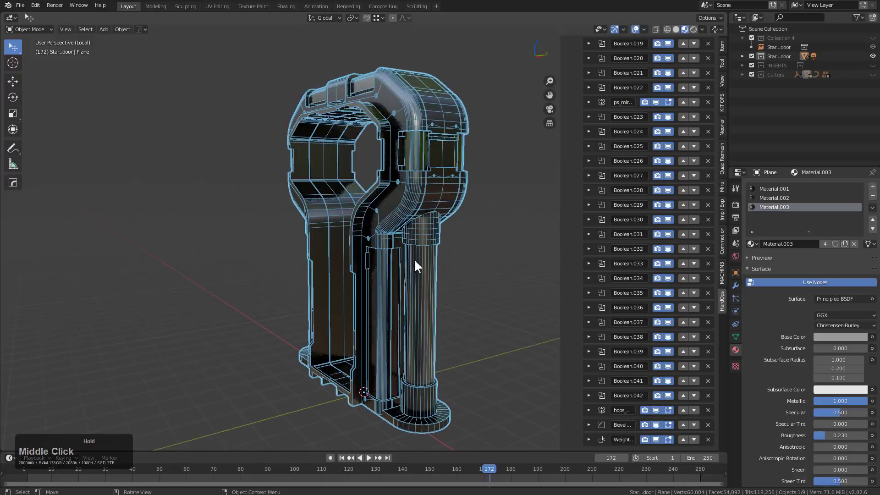
pyautogui.middleClick(442, 265)
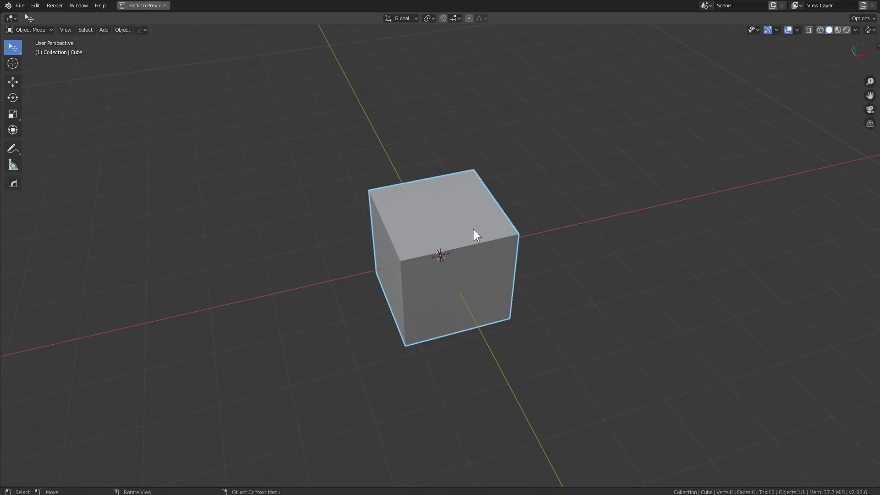
# Extrude the default cube's top face upward and scale it down to a smaller raised block.
pyautogui.press('KP_Decimal')
pyautogui.scroll(-3)
pyautogui.middleClick(459, 245)
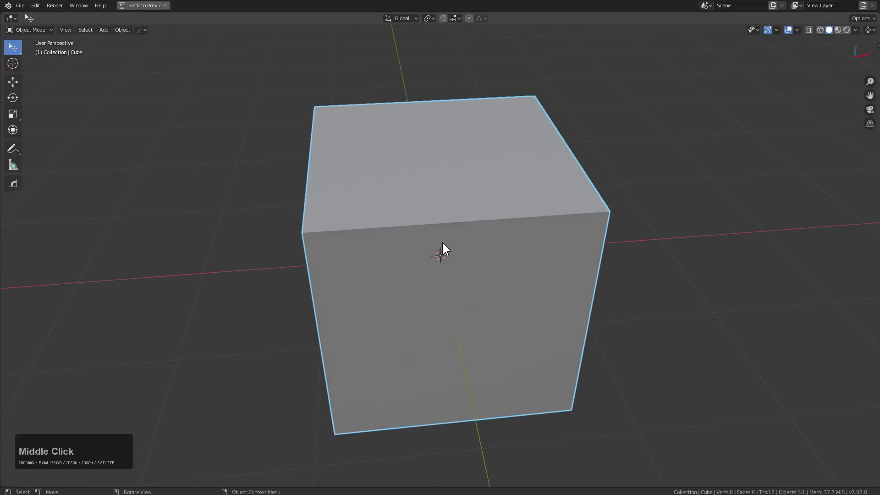
pyautogui.middleClick(433, 244)
pyautogui.middleClick(443, 252)
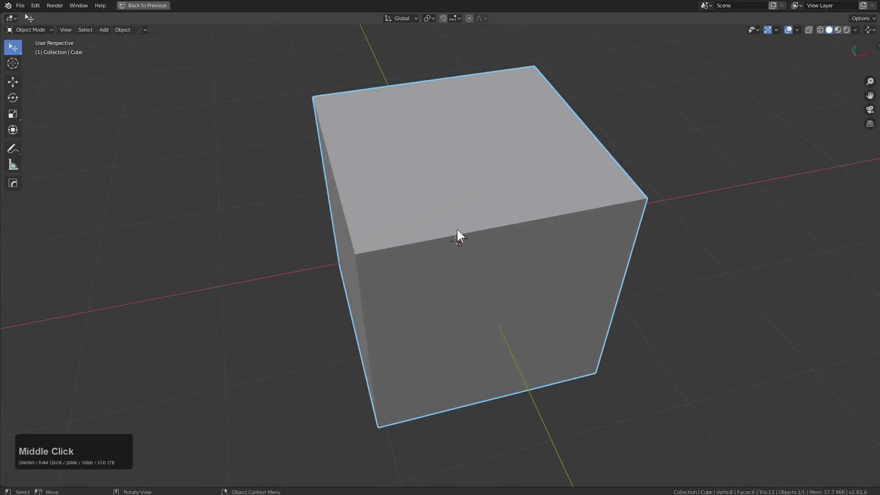
pyautogui.middleClick(548, 225)
pyautogui.press('Tab')
pyautogui.press('shift+d')
pyautogui.click(536, 184)
pyautogui.press('s')
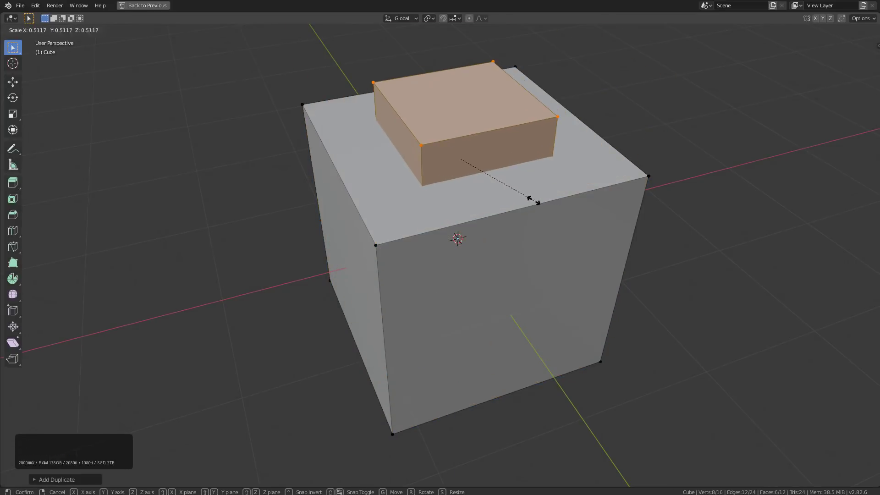
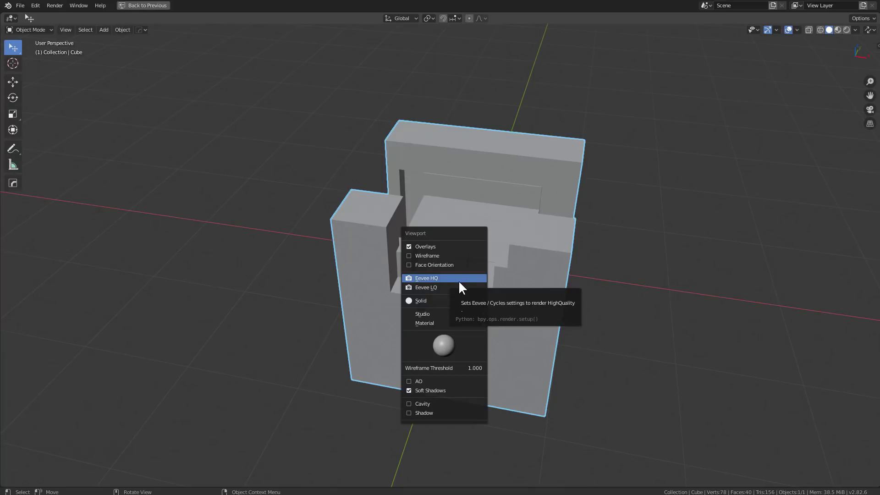
# Select in the viewport and orbit around the recessed slab.
pyautogui.click(460, 283)
pyautogui.middleClick(457, 278)
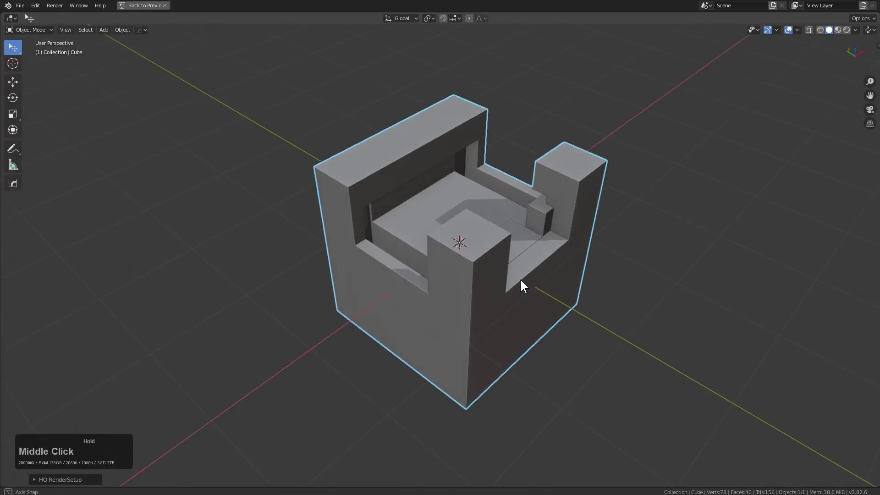
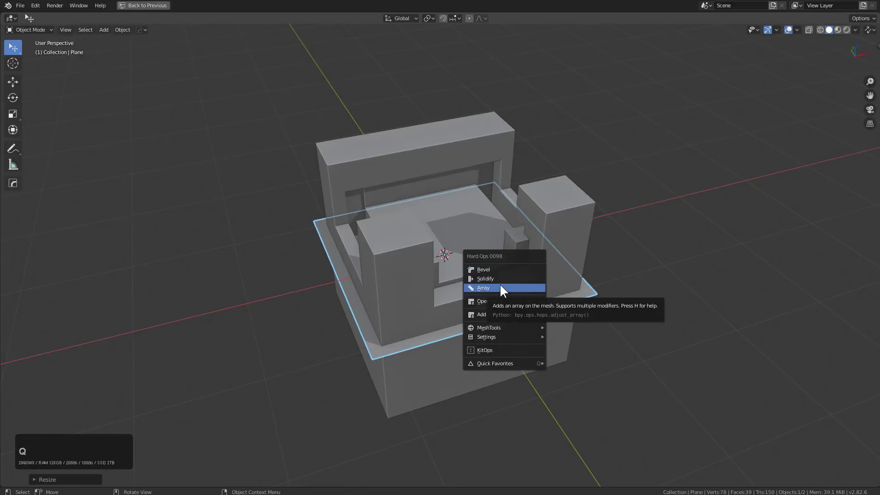
# Array the plane along Z with Hard Ops and resize the stack of copies.
pyautogui.click(505, 287)
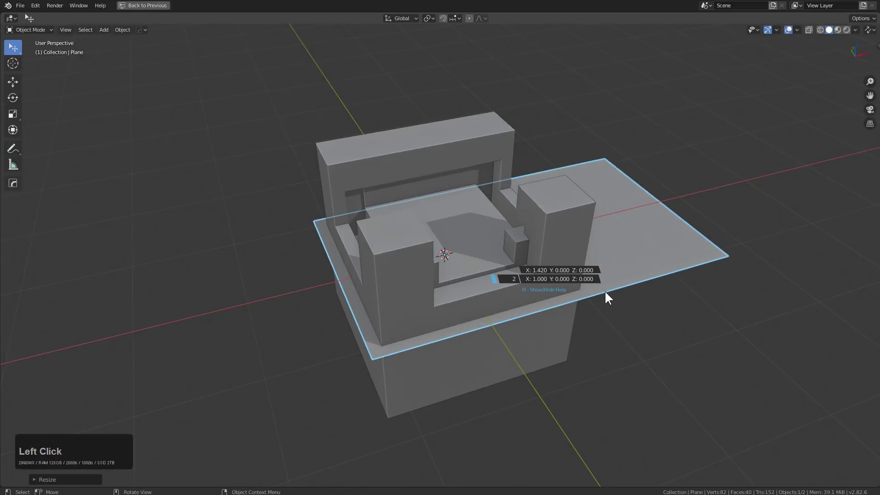
pyautogui.press('z')
pyautogui.scroll(3)
pyautogui.click(620, 319)
pyautogui.press('s')
pyautogui.write('sz')
pyautogui.click(546, 291)
# Move the plane stack along Z so it passes through the slab.
pyautogui.middleClick(544, 288)
pyautogui.press('g')
pyautogui.write('gz')
pyautogui.press('Escape')
pyautogui.press('Escape')
pyautogui.scroll(3)
pyautogui.click(833, 30)
pyautogui.press('g')
pyautogui.write('gz')
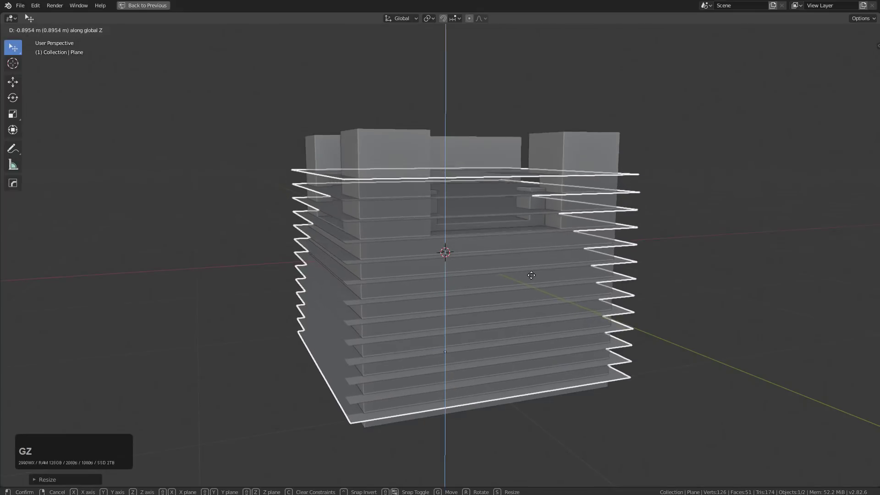
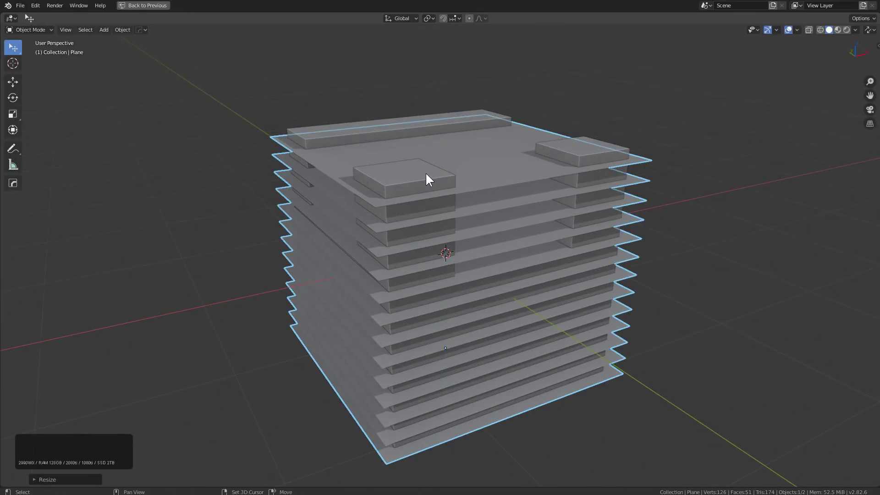
pyautogui.click(428, 175)
pyautogui.middleClick(494, 185)
# Slice the slab with the plane stack using a Hard Ops Boolean and leave Edit Mode.
pyautogui.press('q')
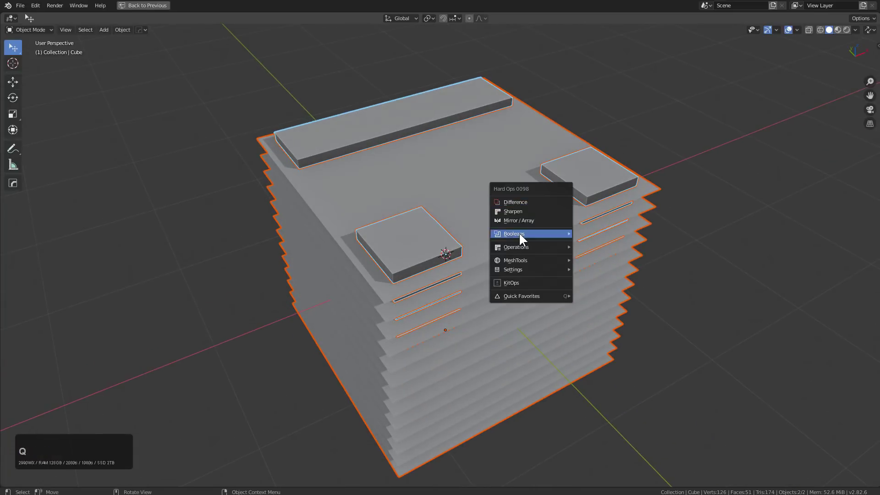
pyautogui.click(608, 288)
pyautogui.middleClick(546, 255)
pyautogui.press('h')
pyautogui.click(596, 183)
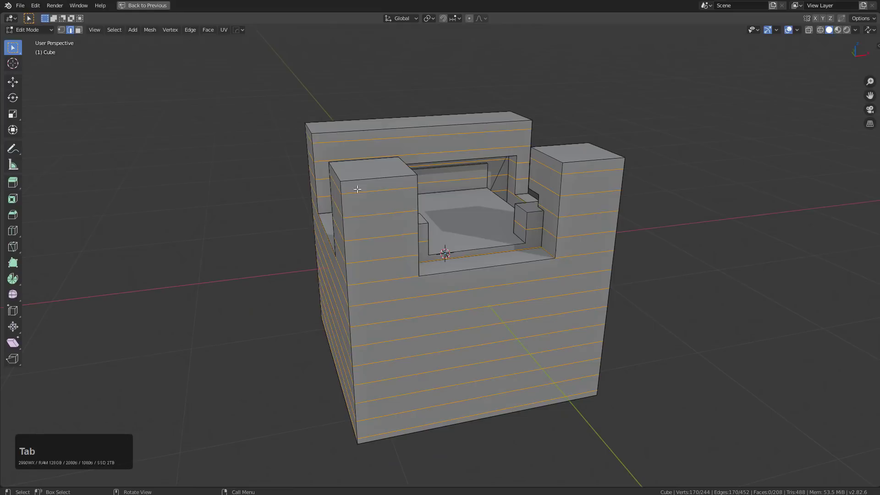
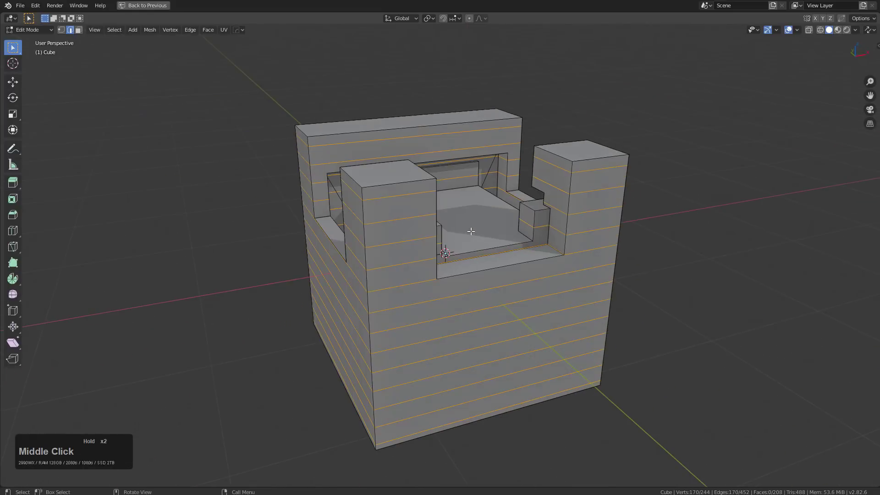
pyautogui.press('Tab')
# Deselect the sliced slab and bring up the add-object list for the new curve.
pyautogui.middleClick(382, 252)
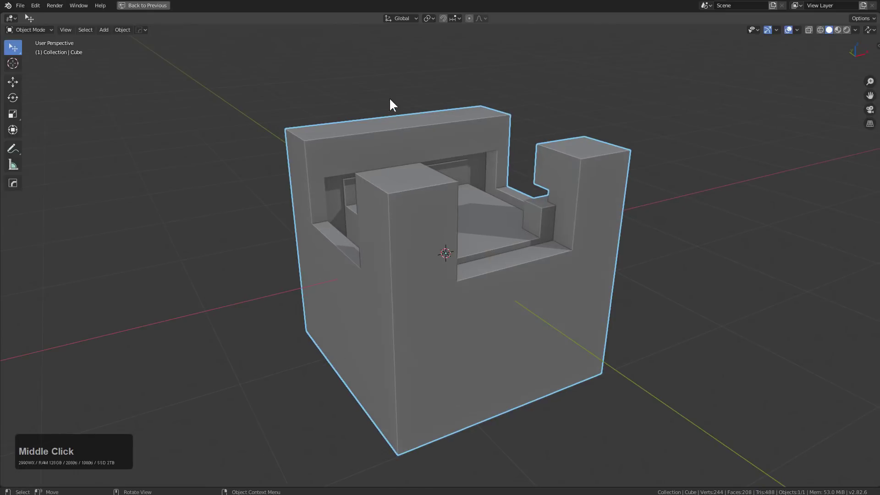
pyautogui.middleClick(416, 259)
pyautogui.scroll(-3)
pyautogui.middleClick(421, 258)
pyautogui.press('Tab')
pyautogui.press('Tab')
pyautogui.press('alt+a')
pyautogui.scroll(-3)
pyautogui.press('shift+c')
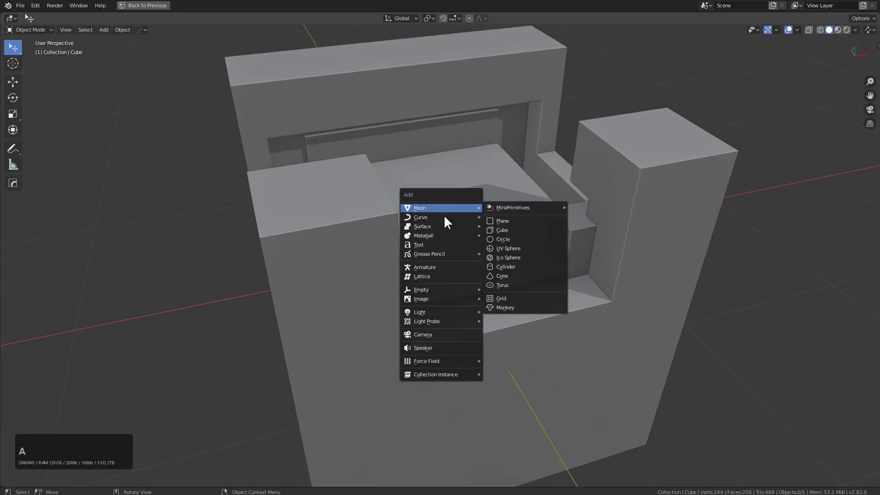
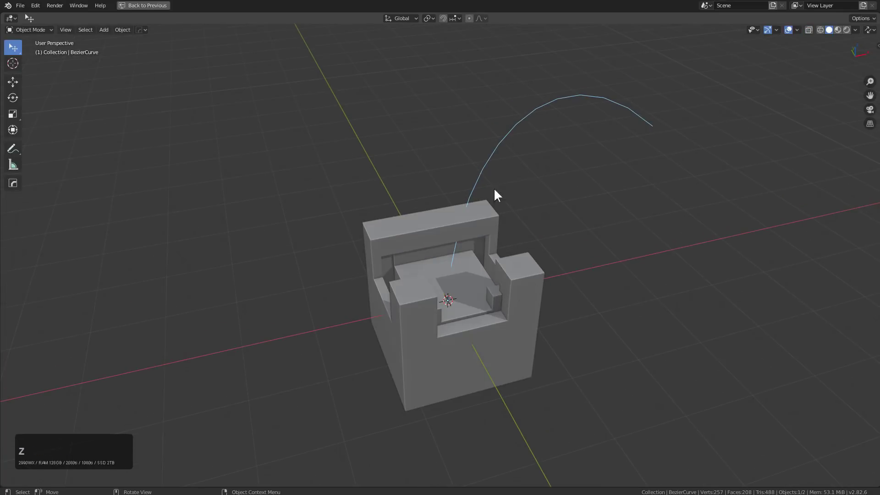
# Parent the slab to the arched curve with Curve Deform and set its deformation axis.
pyautogui.click(451, 289)
pyautogui.click(513, 125)
pyautogui.press('ctrl+p')
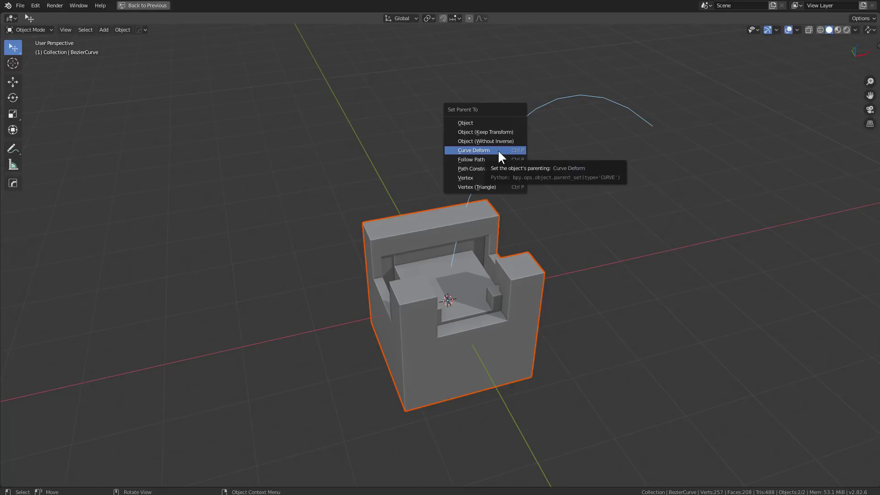
pyautogui.click(501, 154)
pyautogui.middleClick(515, 253)
pyautogui.click(425, 253)
pyautogui.middleClick(446, 236)
pyautogui.click(387, 286)
pyautogui.click(422, 241)
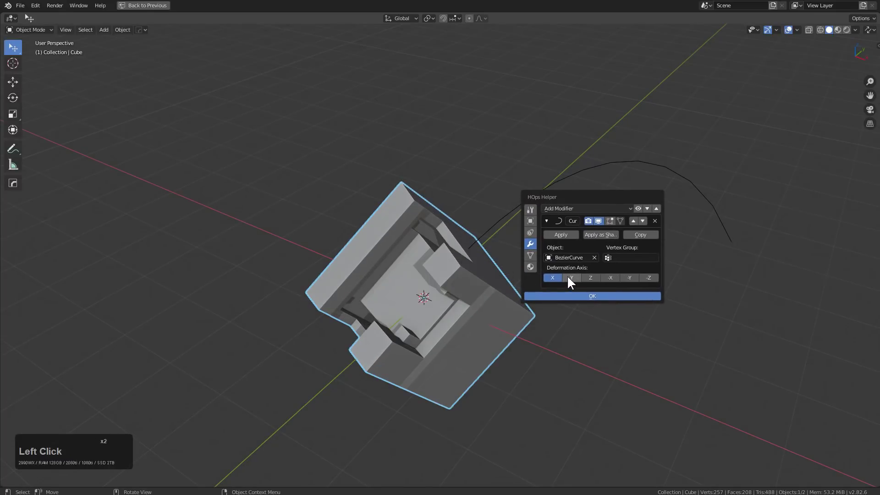
pyautogui.click(594, 279)
pyautogui.press('Escape')
# Scale and stretch the slab along Z so it follows the arc of the curve.
pyautogui.middleClick(611, 287)
pyautogui.middleClick(444, 297)
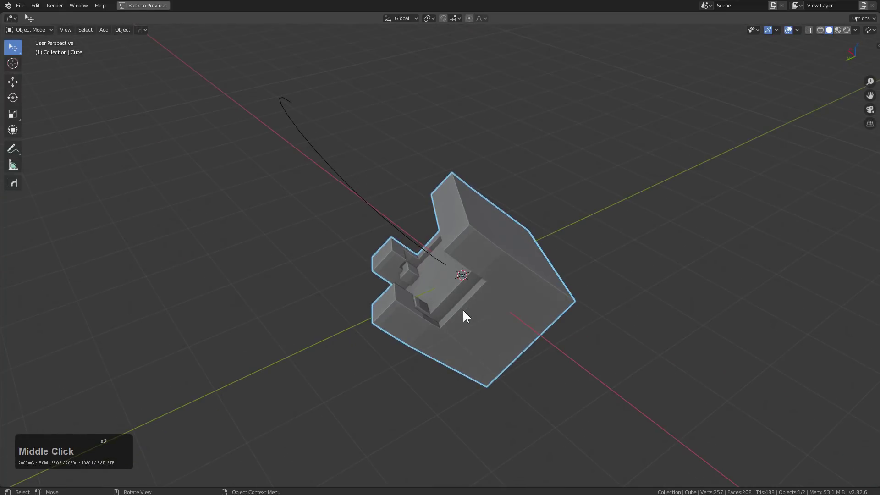
pyautogui.write('szzz')
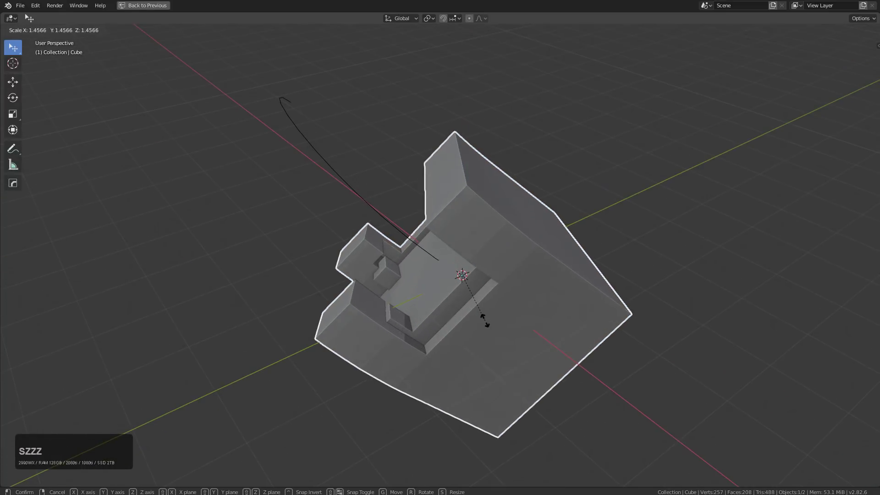
pyautogui.press('Escape')
pyautogui.write('sz')
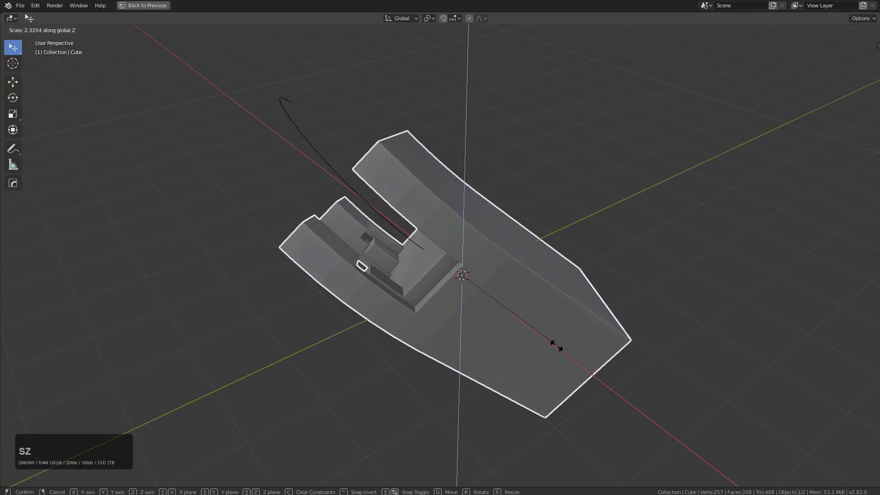
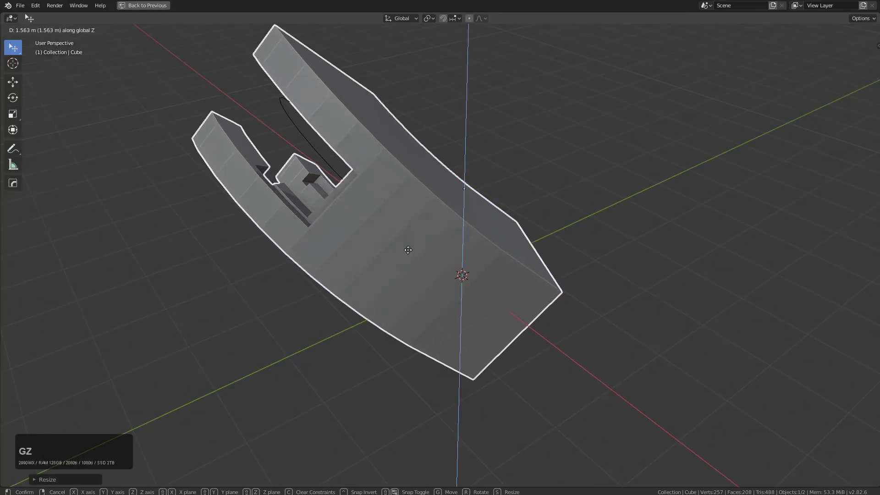
pyautogui.click(396, 240)
pyautogui.middleClick(472, 248)
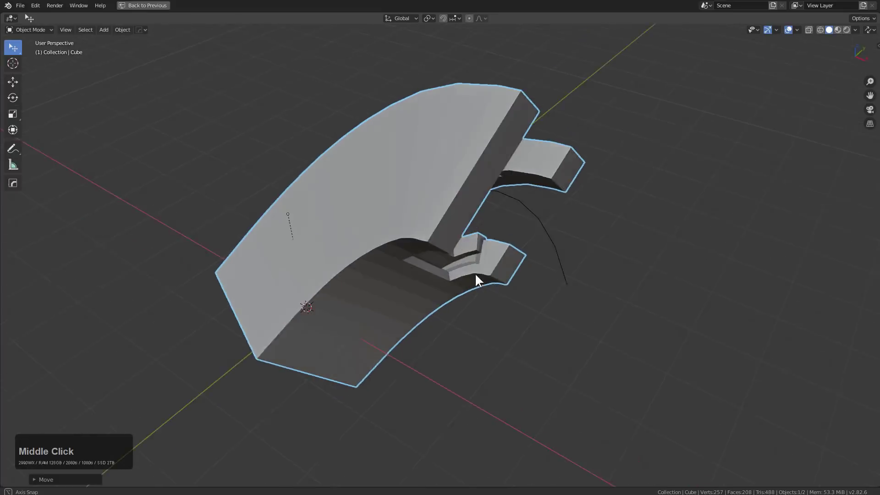
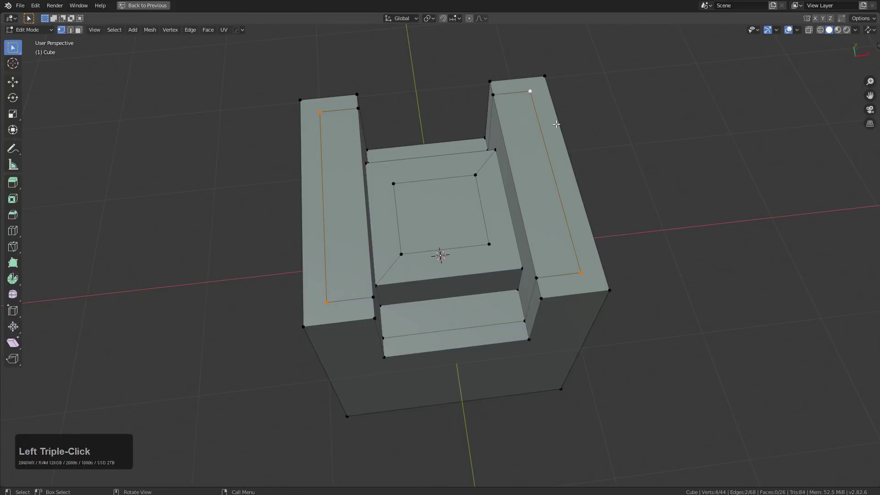
# Bevel the selected inset corner vertices to chamfer the outline corners.
pyautogui.press('ctrl+shift+b')
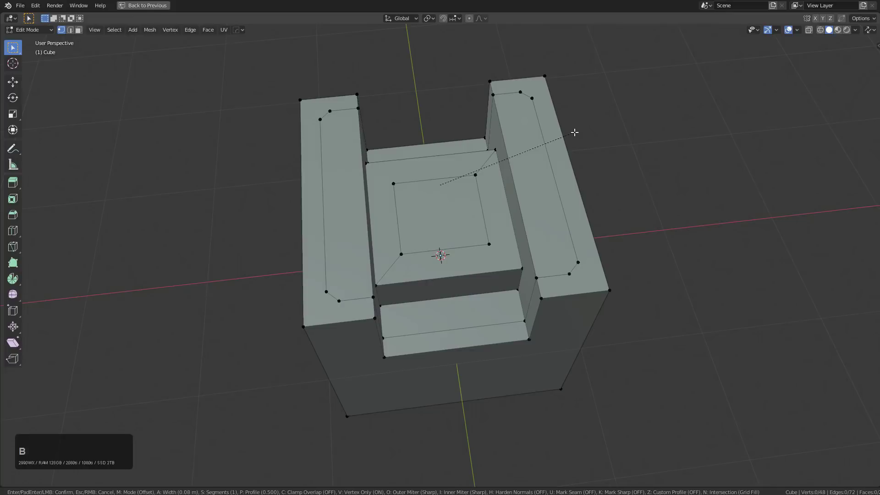
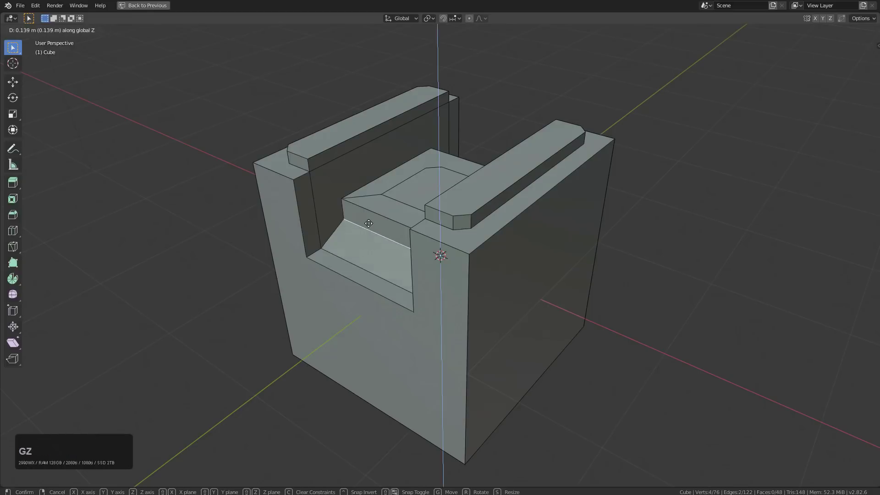
# Confirm the raised edge, leave Edit Mode and orbit around the panel.
pyautogui.click(371, 217)
pyautogui.press('Tab')
pyautogui.middleClick(461, 191)
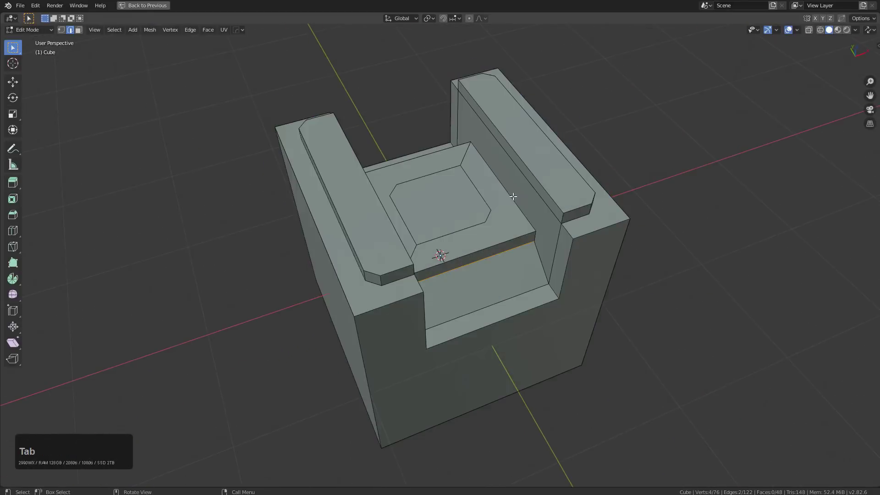
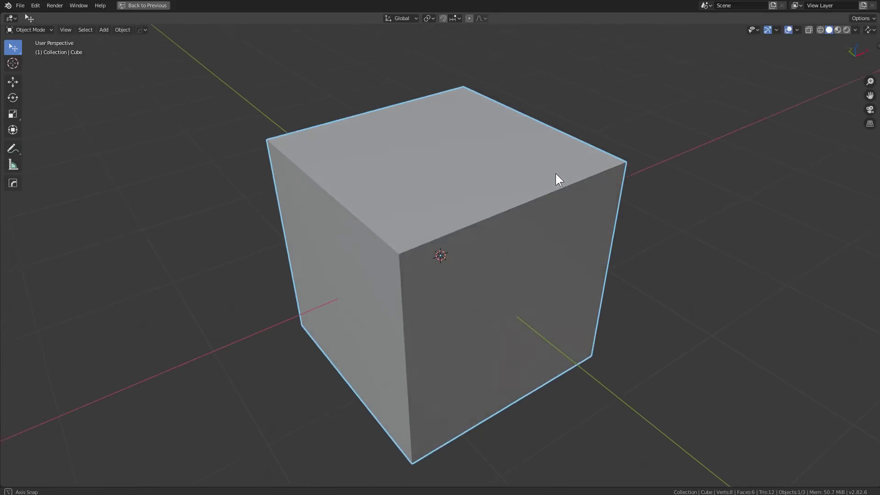
# Extrude on the new cube to start the groove cutter.
pyautogui.press('shift+d')
# Add a cutter cube and position it over the main cube around the pillar area.
pyautogui.click(426, 108)
pyautogui.click(475, 183)
pyautogui.middleClick(478, 188)
pyautogui.press('q')
pyautogui.click(538, 239)
pyautogui.middleClick(469, 196)
pyautogui.scroll(3)
pyautogui.scroll(3)
pyautogui.middleClick(417, 130)
pyautogui.click(524, 116)
# Turn the cutter into a hollow shell with Hard Ops Adjust Thickness and confirm the wall thickness.
pyautogui.press('q')
pyautogui.click(524, 116)
pyautogui.click(530, 165)
pyautogui.click(532, 170)
pyautogui.press('q')
pyautogui.click(510, 183)
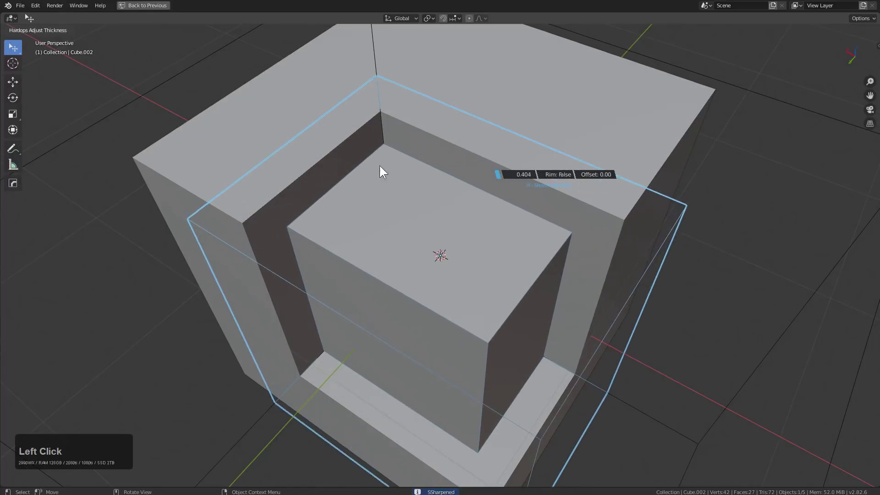
pyautogui.click(353, 170)
# Apply a boolean difference so the shell carves a deep channel around the tall pillar.
pyautogui.middleClick(507, 171)
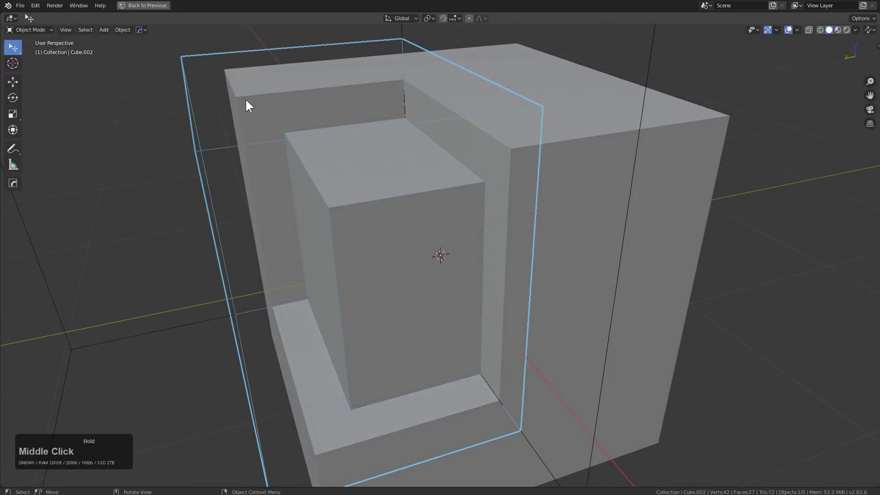
pyautogui.middleClick(276, 146)
pyautogui.scroll(-3)
pyautogui.middleClick(479, 142)
pyautogui.press('1')
pyautogui.middleClick(236, 184)
pyautogui.click(479, 200)
pyautogui.press('q')
pyautogui.click(517, 177)
pyautogui.click(514, 176)
# Inspect the channel from the front and reselect the carved cube.
pyautogui.middleClick(437, 180)
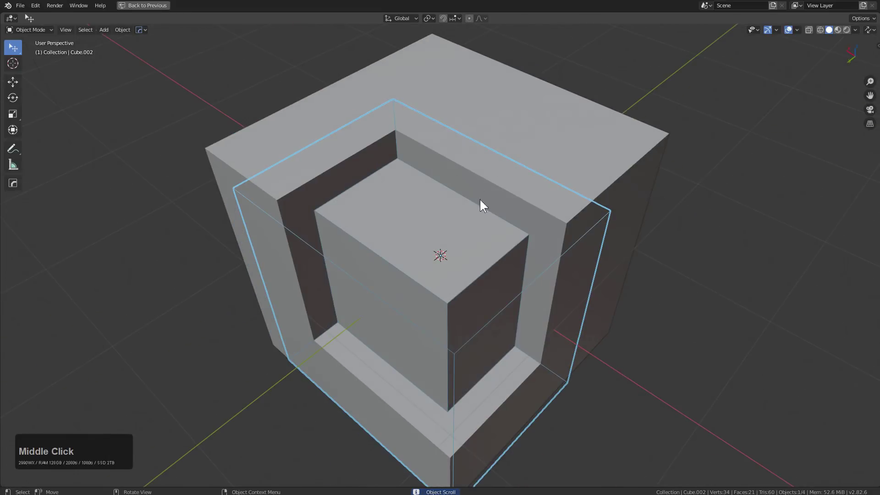
pyautogui.middleClick(497, 154)
pyautogui.press('1')
pyautogui.middleClick(480, 158)
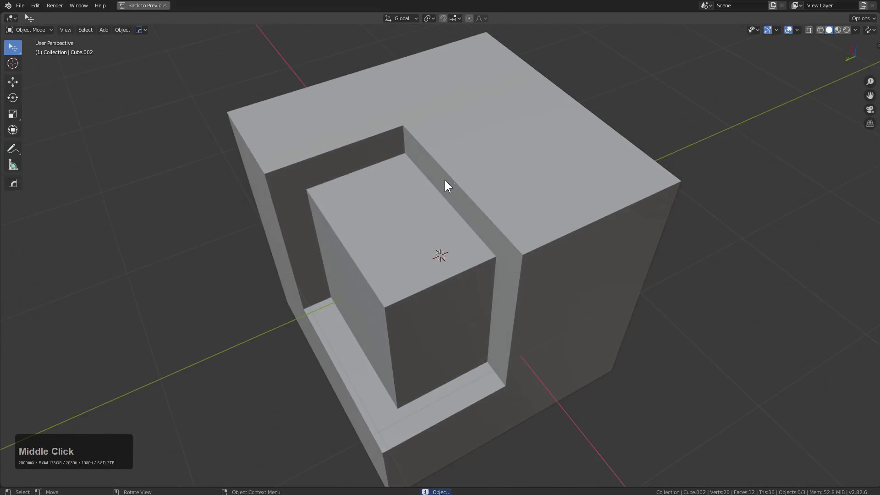
pyautogui.click(451, 174)
pyautogui.press('shift+a')
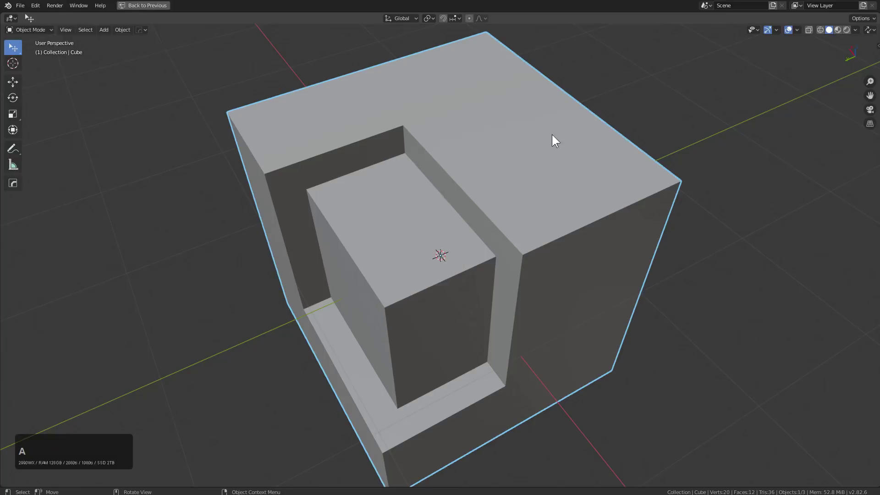
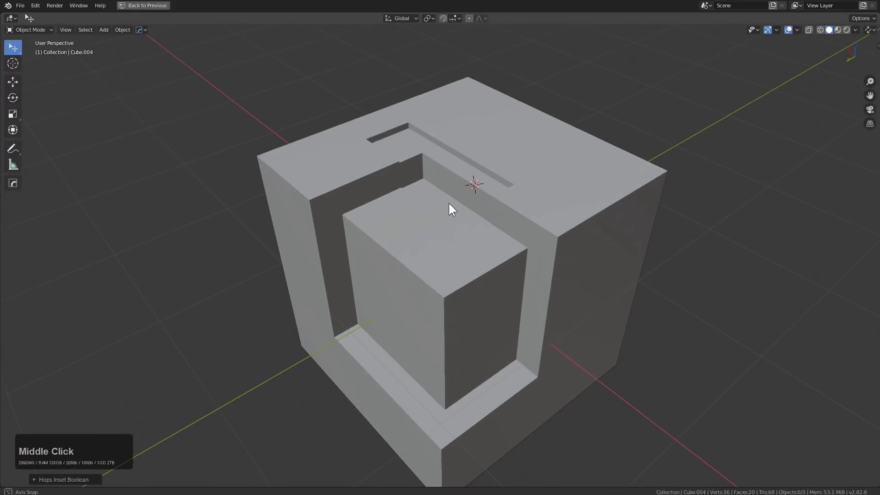
# Cut the long inset slot across the top face beside the pillar (Alt+V) and inspect the recess.
pyautogui.middleClick(545, 213)
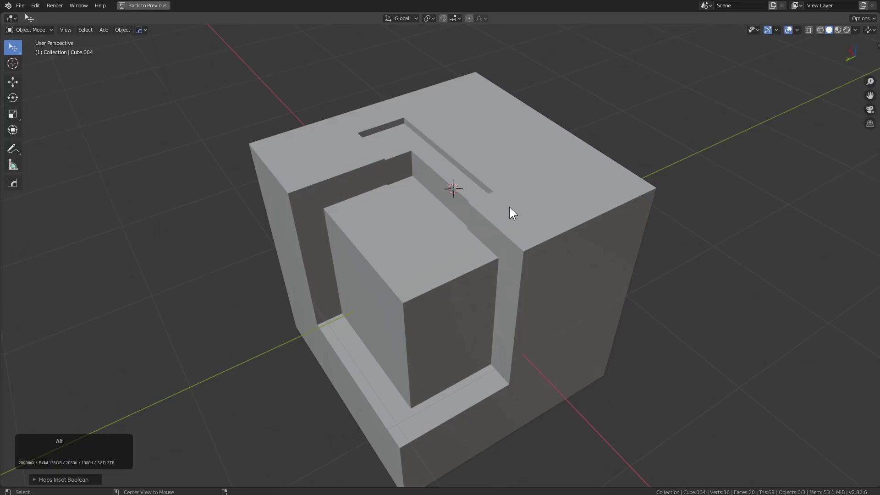
pyautogui.press('alt+v')
pyautogui.click(500, 208)
pyautogui.middleClick(494, 207)
pyautogui.middleClick(486, 206)
pyautogui.middleClick(486, 220)
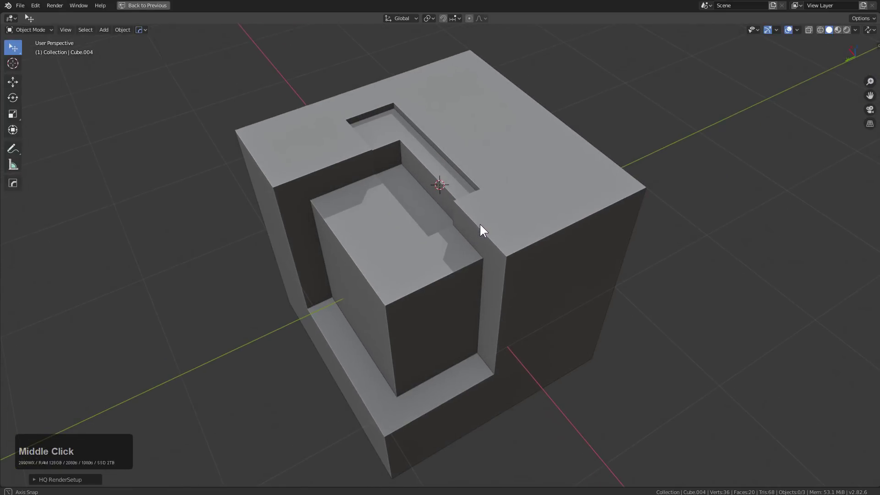
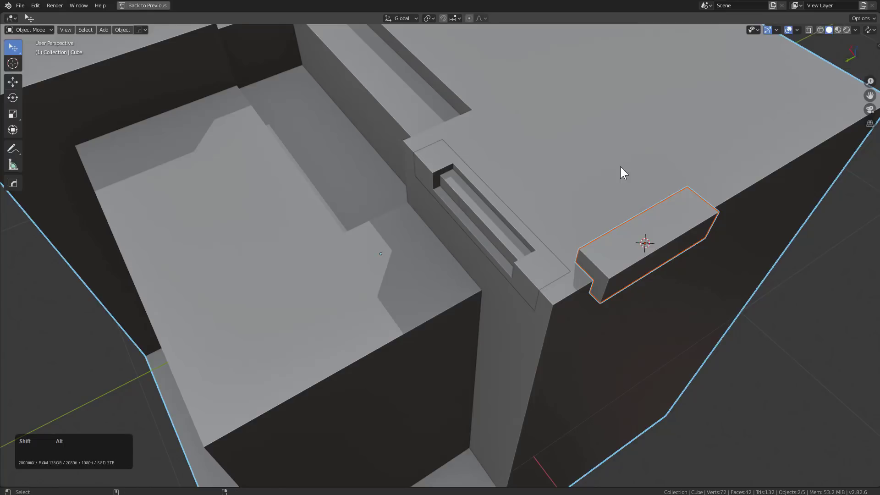
# Apply the notch boolean on the right face's top edge and inspect the corner ledge and panel slot.
pyautogui.press('shift+alt+KP_Divide')
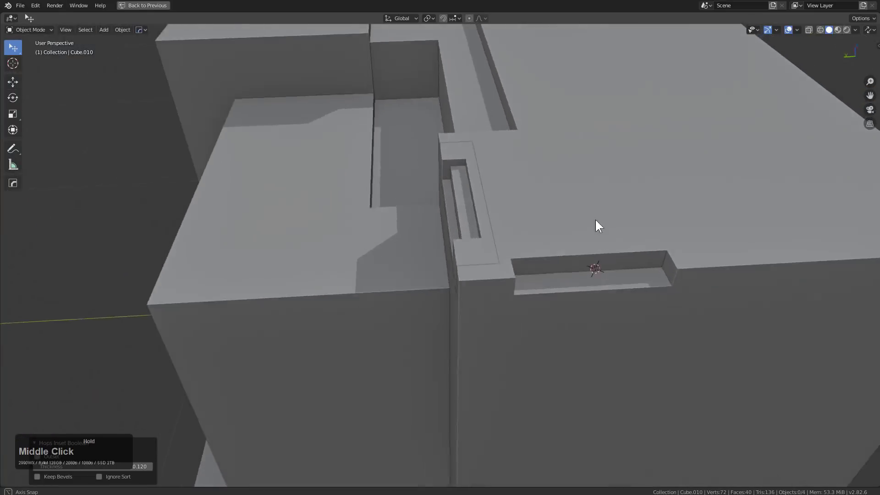
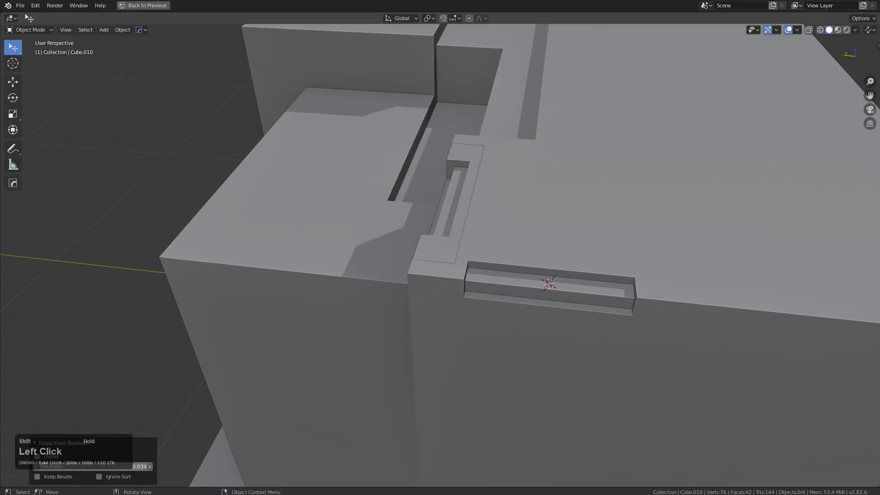
pyautogui.middleClick(506, 352)
pyautogui.scroll(3)
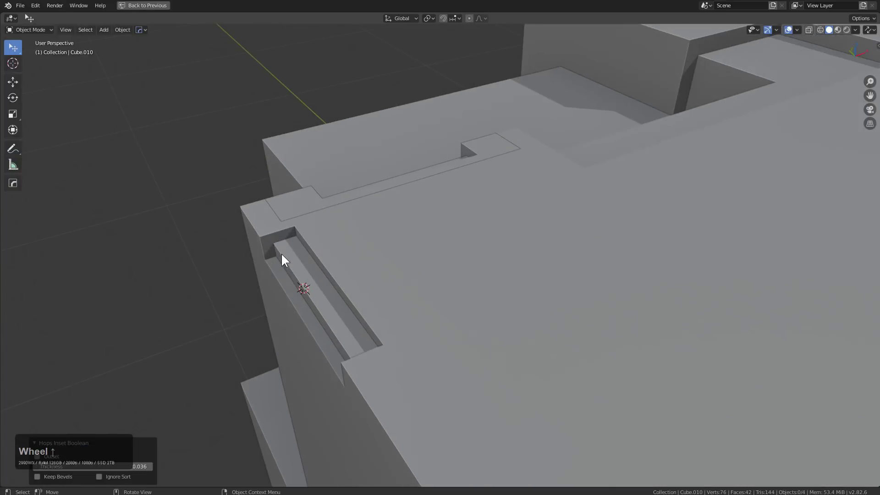
pyautogui.middleClick(296, 268)
pyautogui.middleClick(325, 307)
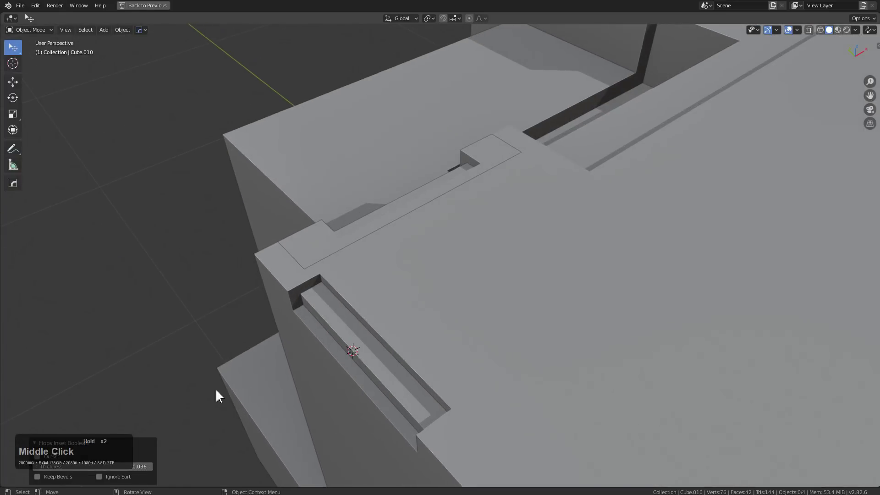
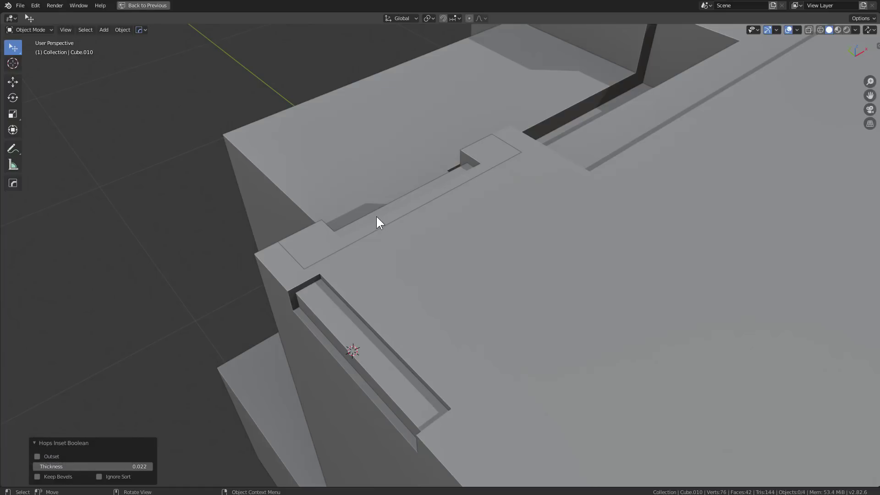
pyautogui.middleClick(316, 223)
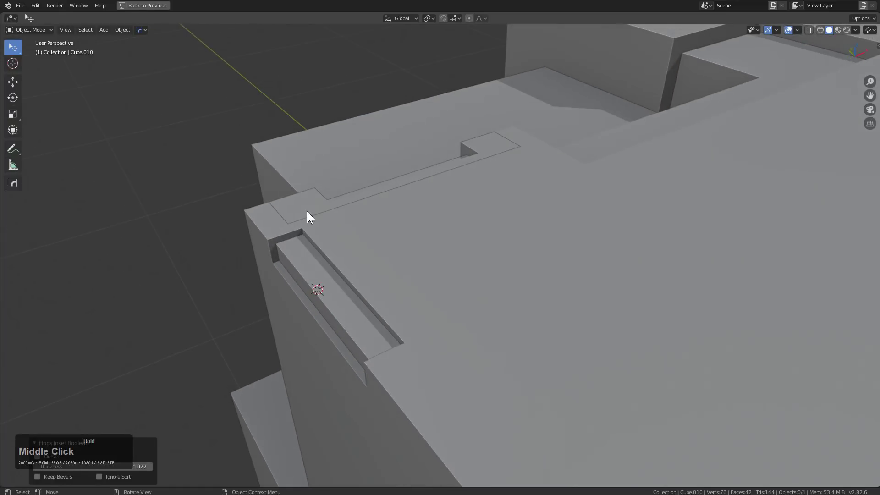
pyautogui.middleClick(306, 214)
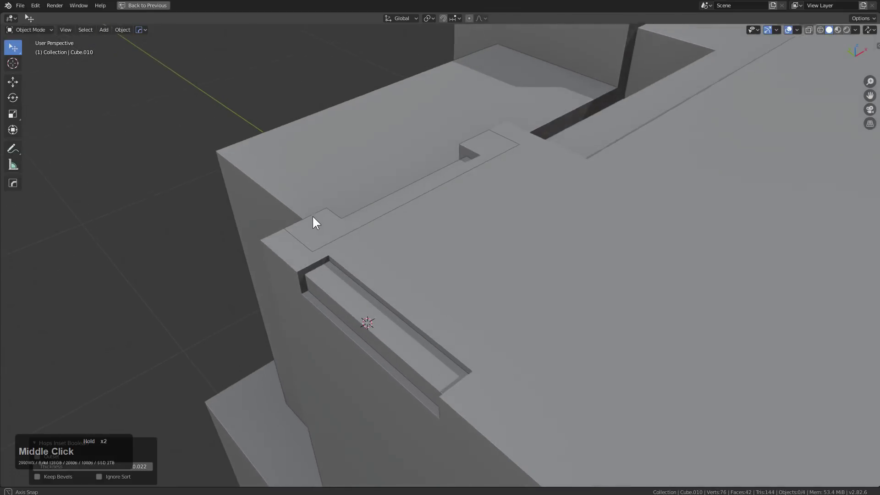
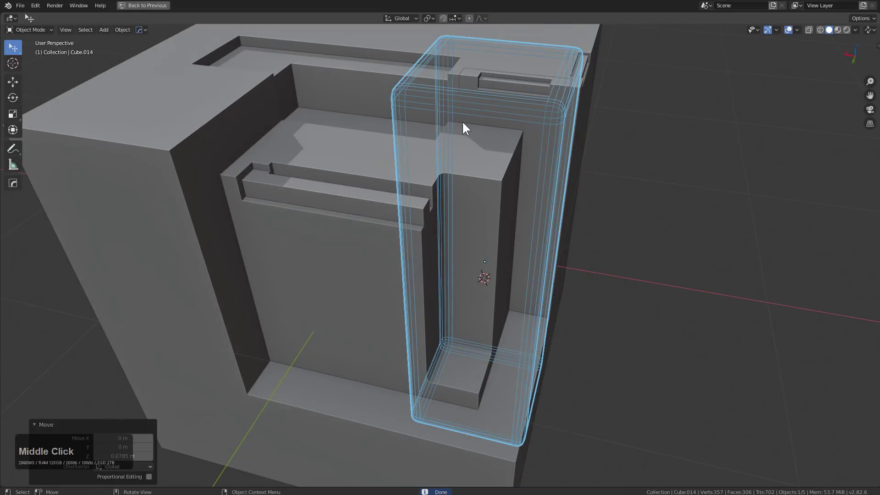
# Solidify the rounded cutter into a thin shell and cut the panel line into the pillar.
pyautogui.middleClick(548, 199)
pyautogui.press('q')
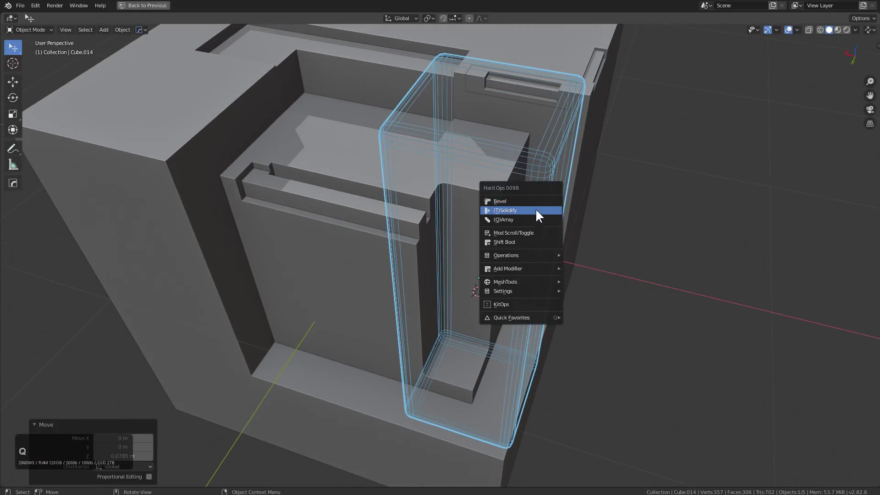
pyautogui.click(536, 209)
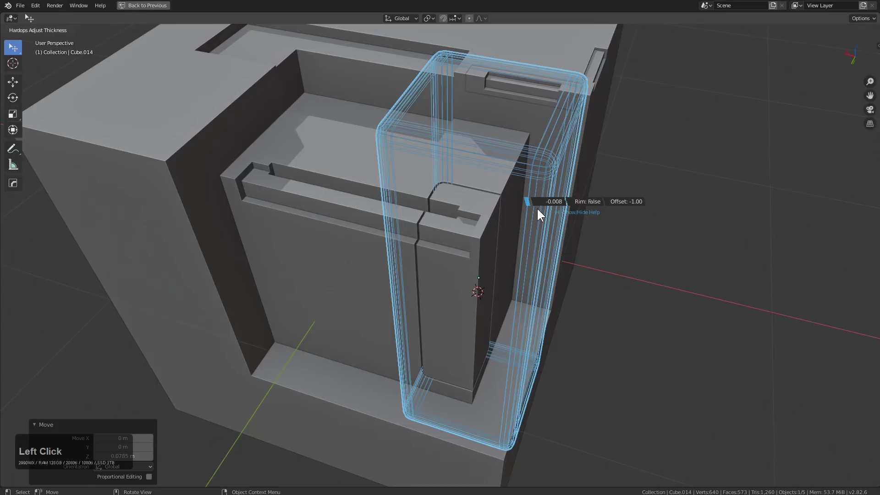
pyautogui.click(538, 211)
pyautogui.press('h')
pyautogui.middleClick(518, 233)
pyautogui.scroll(-3)
pyautogui.middleClick(467, 247)
# Add a small cube at the 3D cursor, shrink it, and set it as a Difference groove cutter.
pyautogui.rightClick(485, 256)
pyautogui.press('shift+a')
pyautogui.click(531, 277)
pyautogui.press('s')
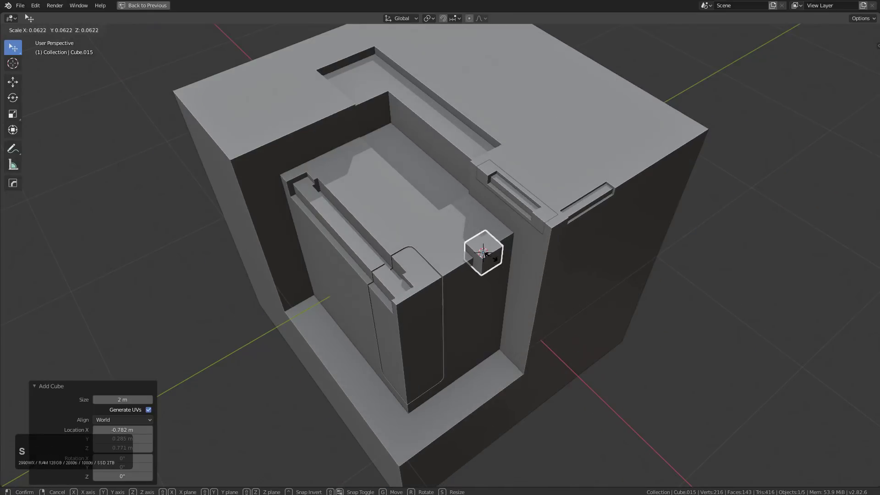
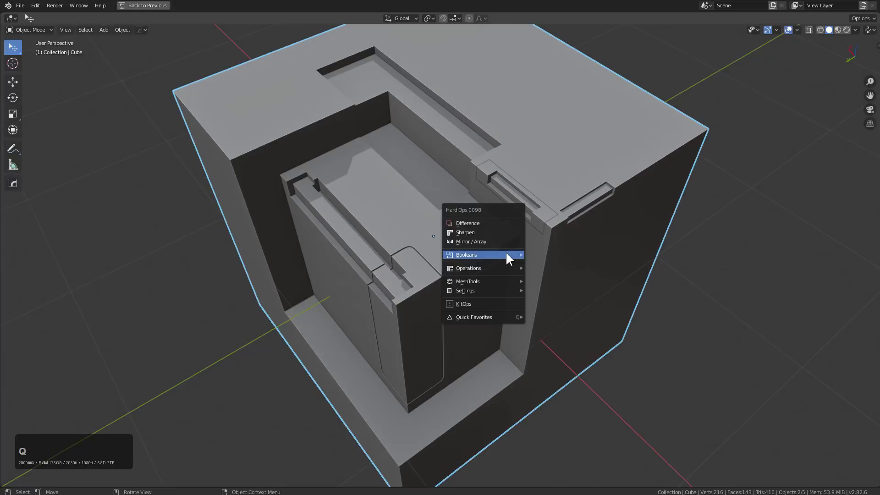
pyautogui.click(558, 302)
pyautogui.middleClick(522, 250)
pyautogui.scroll(3)
pyautogui.middleClick(577, 179)
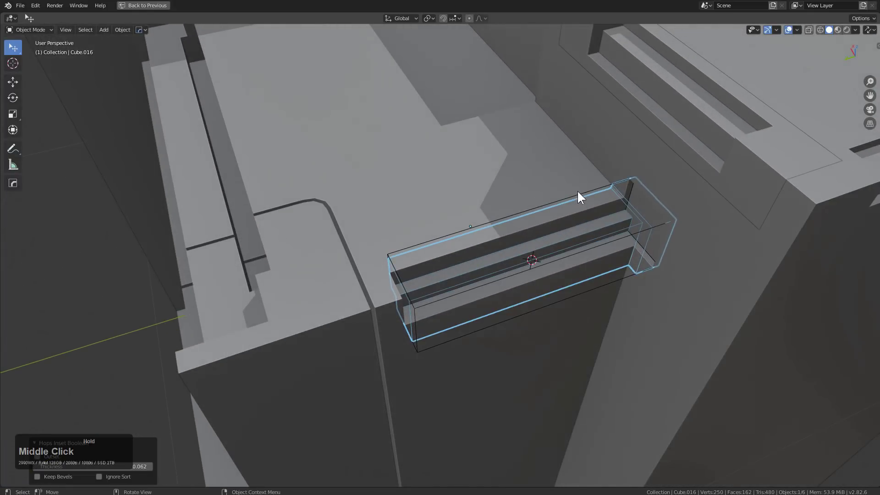
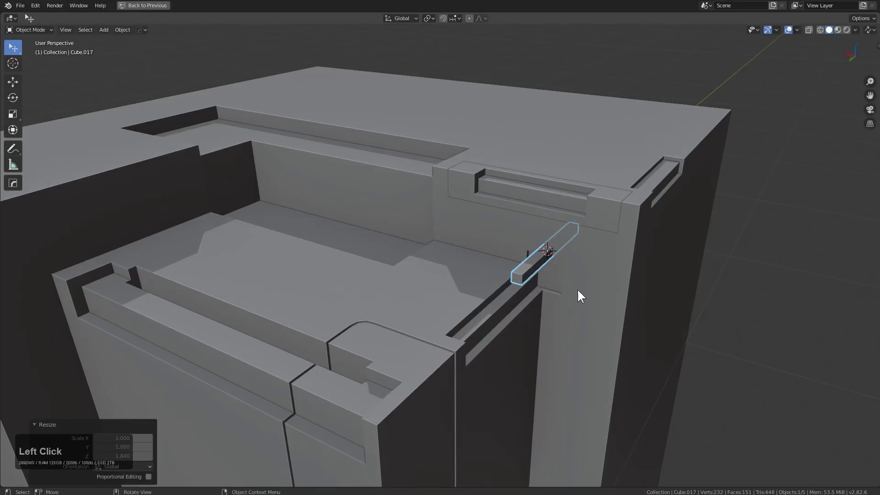
# Scale the small ledge cutter taller along Z and raise it vertically into place.
pyautogui.click(588, 283)
pyautogui.middleClick(388, 145)
pyautogui.press('alt+w')
pyautogui.click(529, 286)
pyautogui.press('s')
pyautogui.write('sz')
pyautogui.click(599, 387)
pyautogui.press('g')
pyautogui.write('gz')
pyautogui.click(589, 318)
# Widen the shaped cutter along X so it spans the slotted corner panel.
pyautogui.click(618, 146)
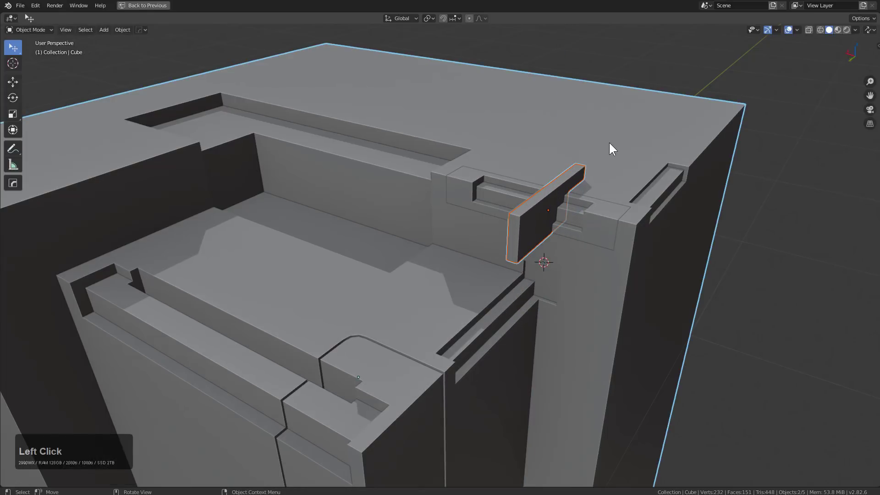
pyautogui.click(584, 213)
pyautogui.press('s')
pyautogui.write('sx')
pyautogui.click(668, 254)
pyautogui.click(634, 141)
pyautogui.middleClick(633, 150)
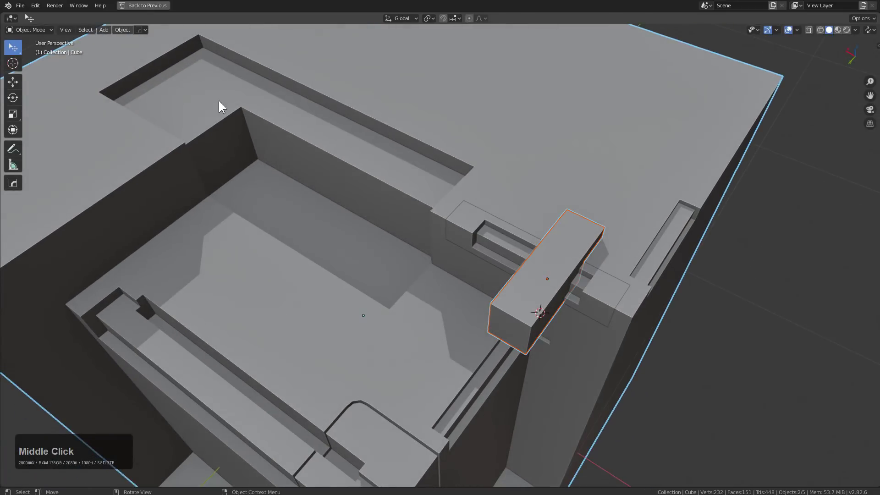
# Try a BoxCutter box cut on the corner panel, inspect it, and undo it.
pyautogui.click(18, 186)
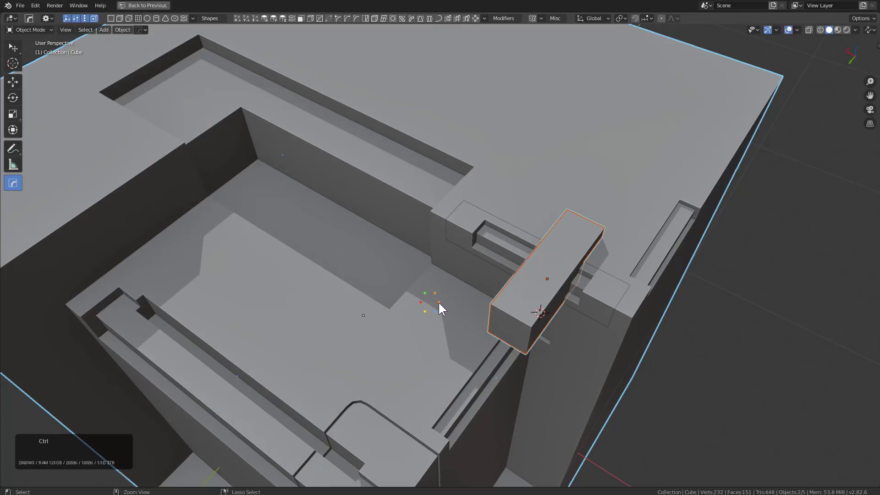
pyautogui.click(441, 304)
pyautogui.middleClick(602, 252)
pyautogui.scroll(3)
pyautogui.middleClick(475, 236)
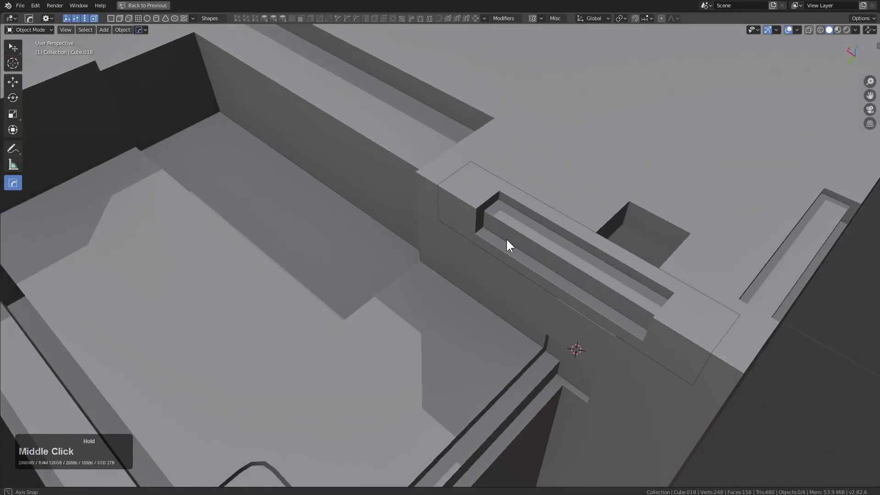
pyautogui.press('ctrl+z')
# Select the block cutter, attempt the square pocket cut, inspect it, and undo again.
pyautogui.click(629, 258)
pyautogui.middleClick(649, 243)
pyautogui.click(753, 124)
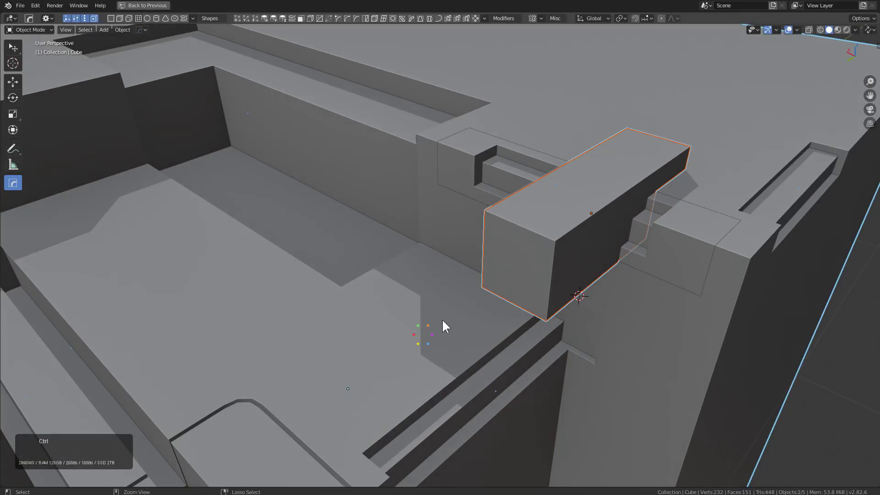
pyautogui.click(434, 335)
pyautogui.middleClick(591, 175)
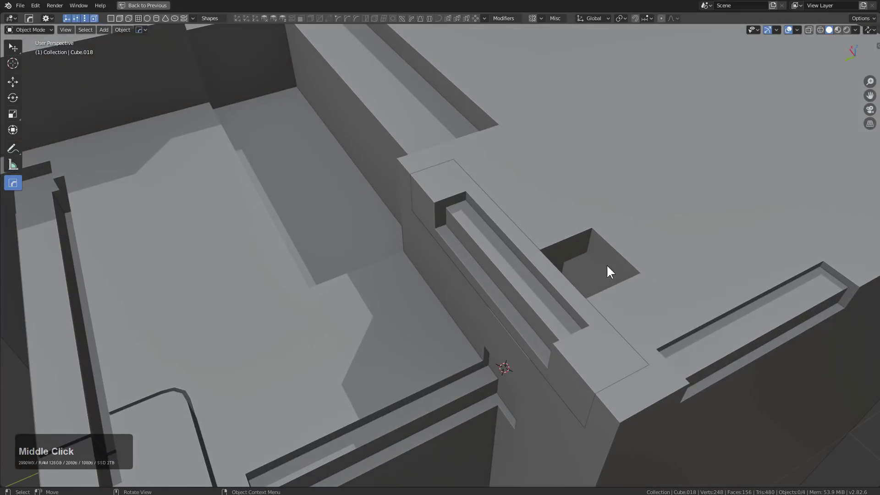
pyautogui.middleClick(564, 261)
pyautogui.middleClick(537, 235)
pyautogui.scroll(-3)
pyautogui.middleClick(533, 221)
pyautogui.press('ctrl+z')
# Widen the cutter over the panel (Shift+B) and hide it to preview the square pocket.
pyautogui.press('a')
pyautogui.click(560, 278)
pyautogui.click(642, 218)
pyautogui.middleClick(646, 219)
pyautogui.press('shift+b')
pyautogui.middleClick(584, 206)
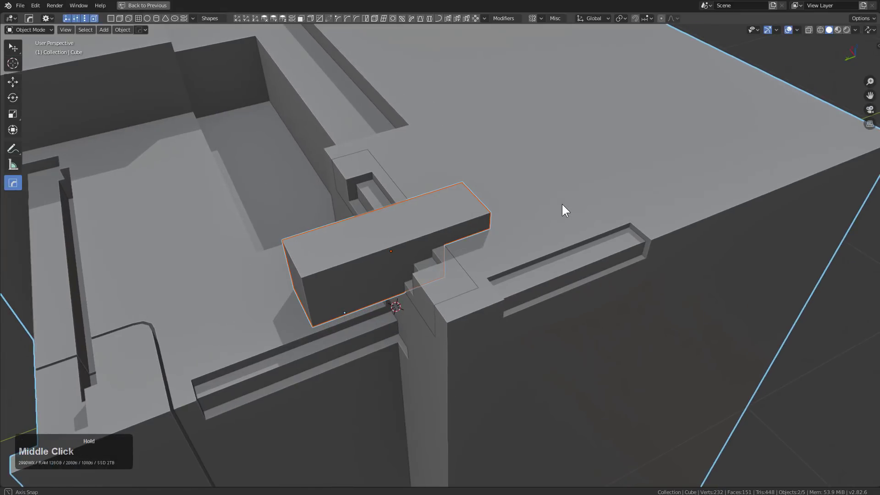
pyautogui.press('shift+q')
pyautogui.click(639, 181)
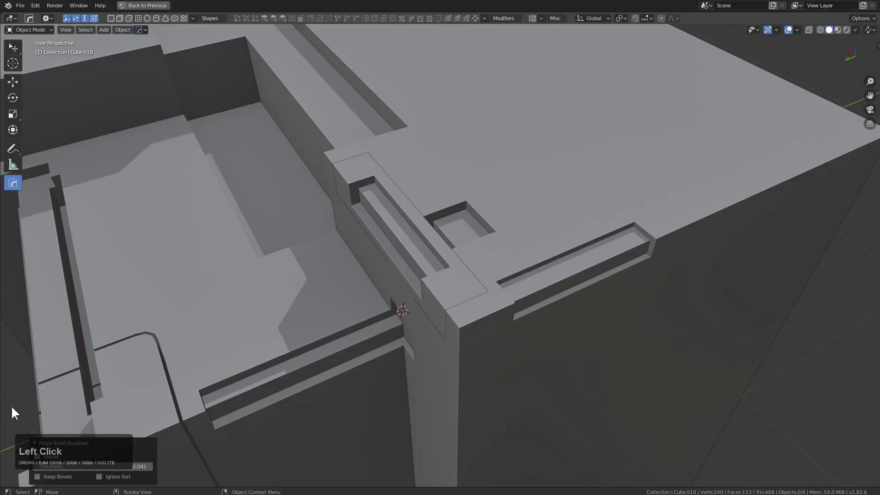
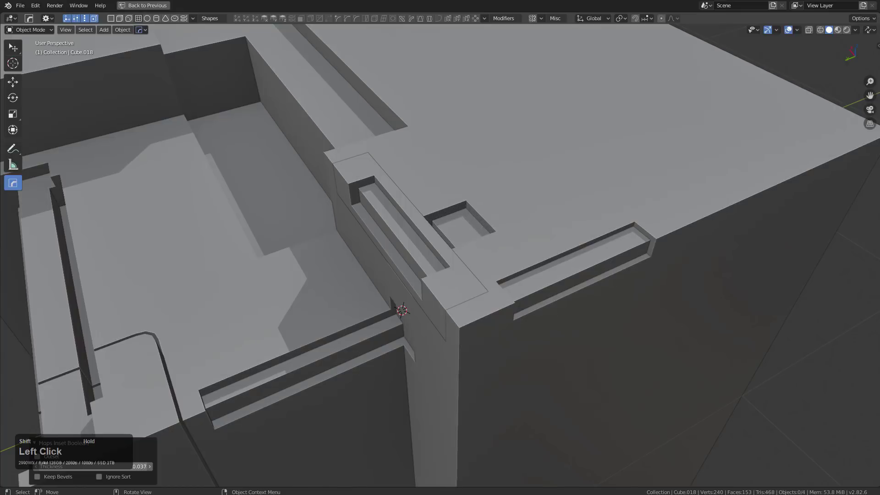
pyautogui.middleClick(396, 248)
pyautogui.middleClick(494, 262)
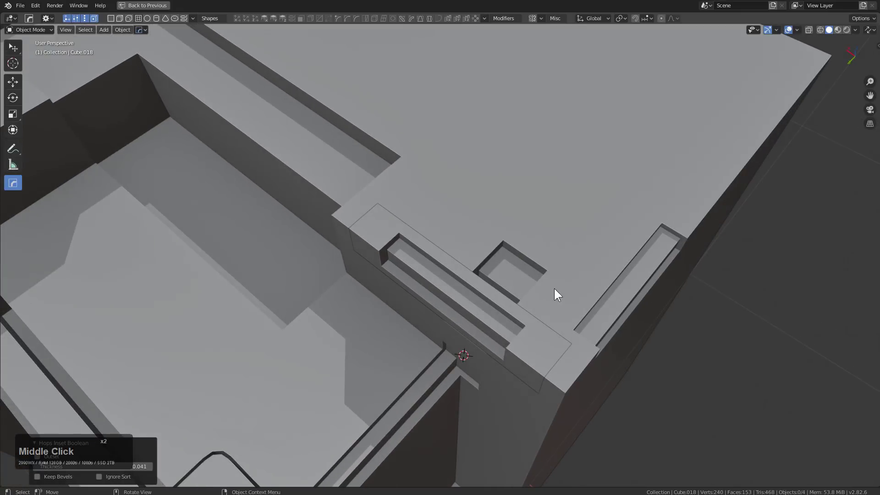
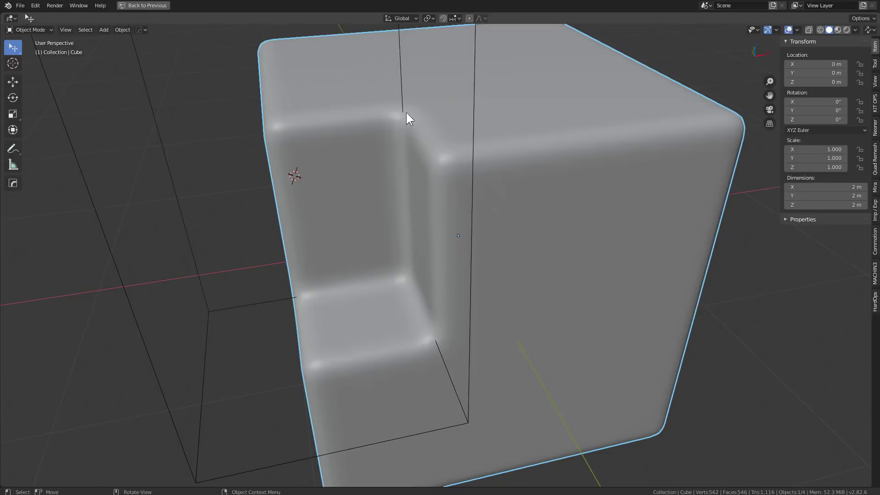
# Select the wireframe cutter box, move it into place, and orbit to view the whole block.
pyautogui.click(398, 71)
pyautogui.click(404, 66)
pyautogui.press('g')
pyautogui.click(490, 144)
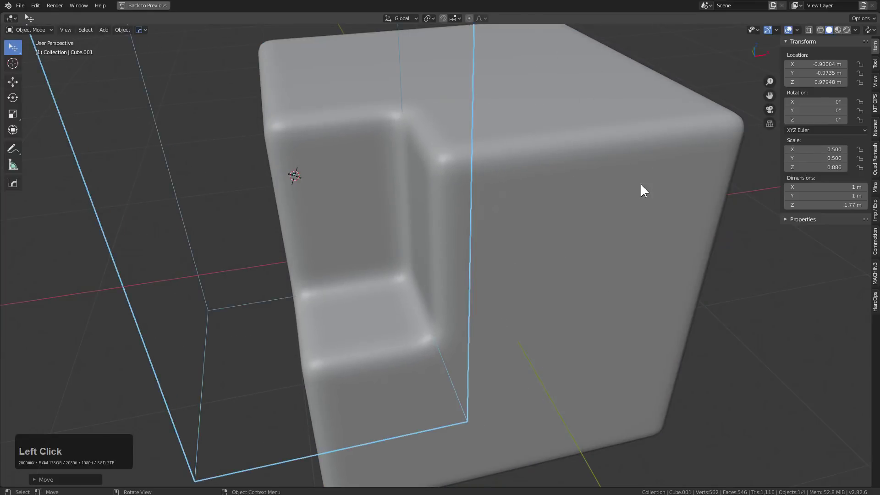
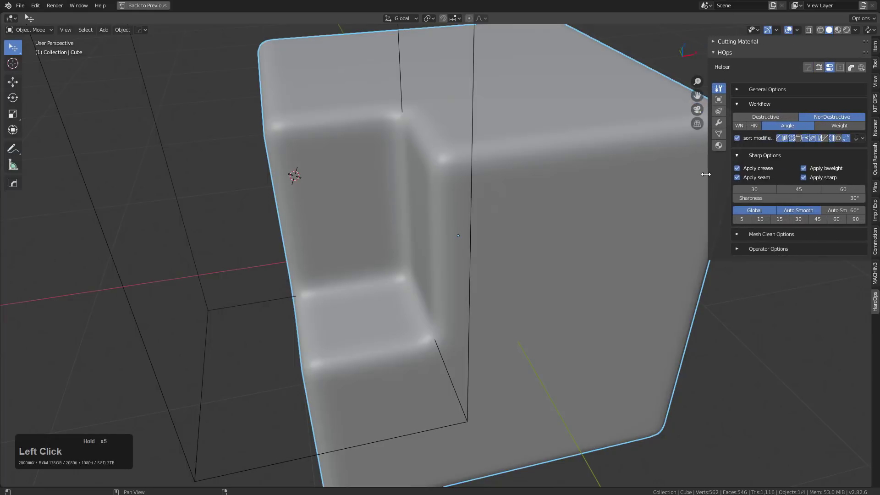
pyautogui.scroll(-3)
pyautogui.middleClick(517, 245)
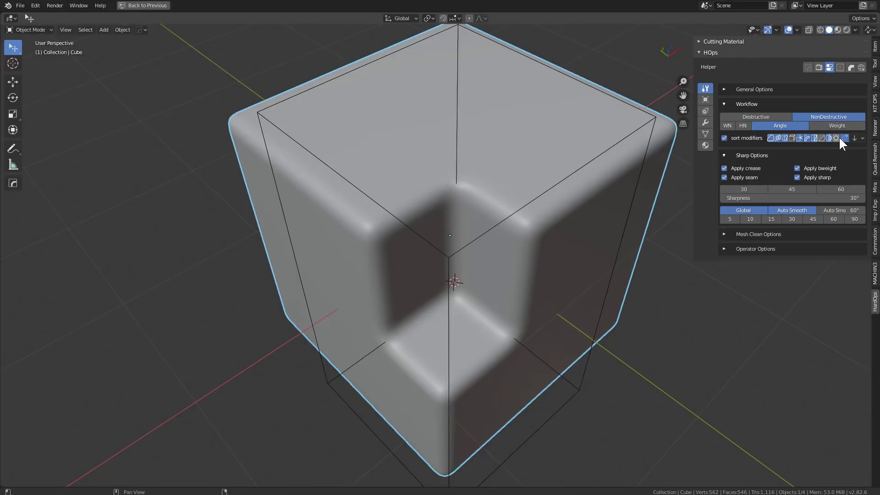
# Show the block's modifier list with its Boolean and Bevel entries in the Hard Ops helper.
pyautogui.click(704, 126)
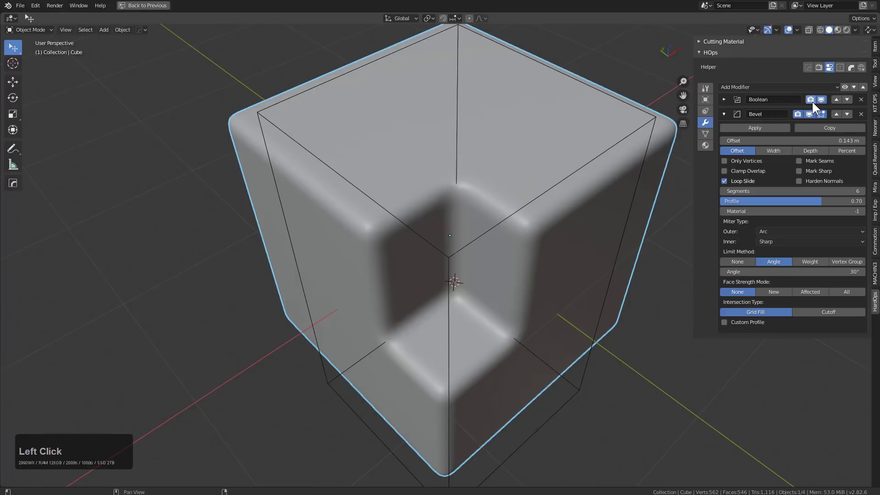
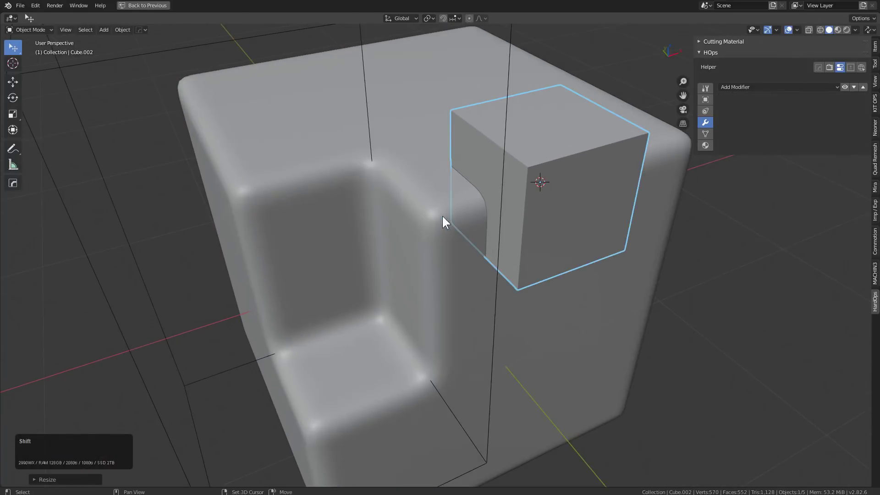
# Select the block with the small cube and check the cube's overlap at the top corner.
pyautogui.click(434, 218)
pyautogui.middleClick(461, 211)
pyautogui.middleClick(469, 216)
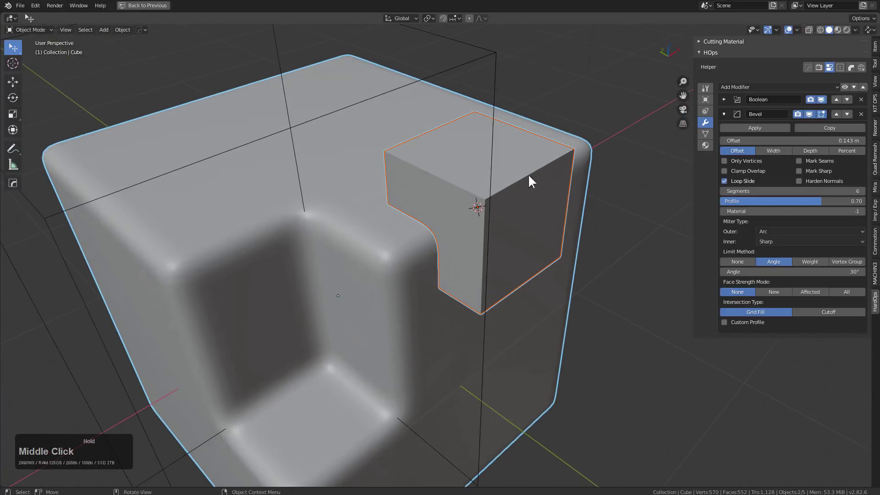
pyautogui.middleClick(480, 208)
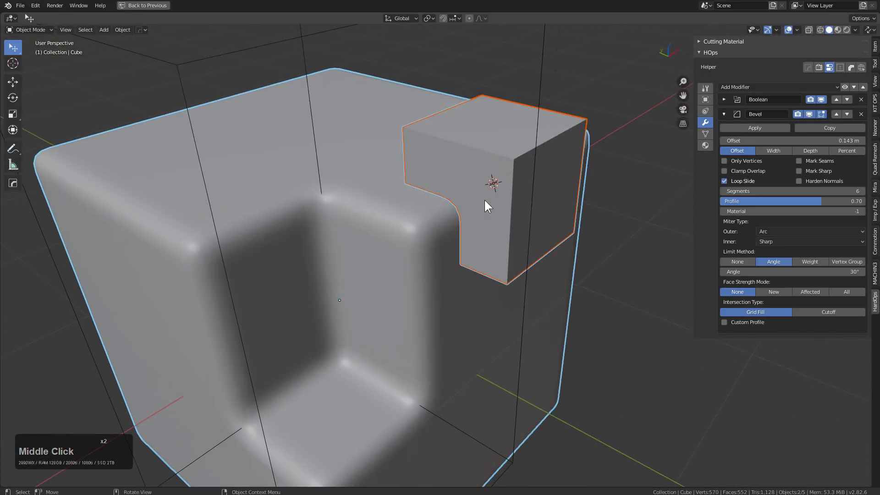
pyautogui.middleClick(488, 201)
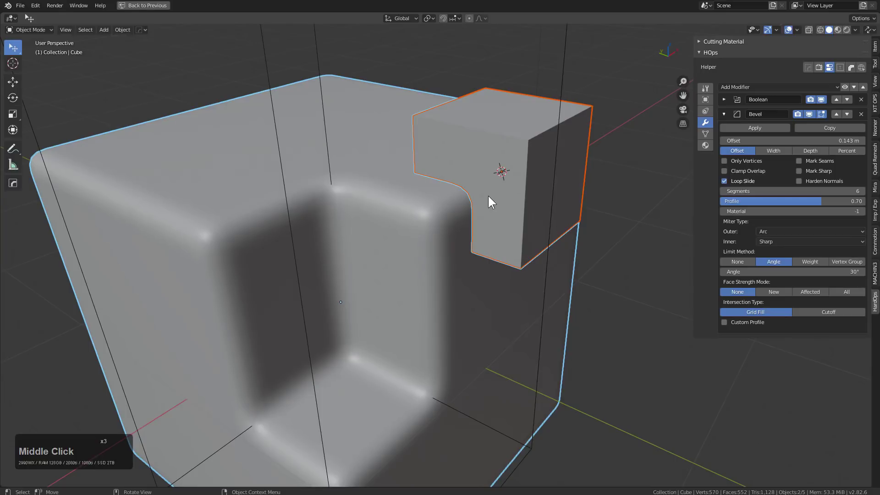
pyautogui.middleClick(491, 193)
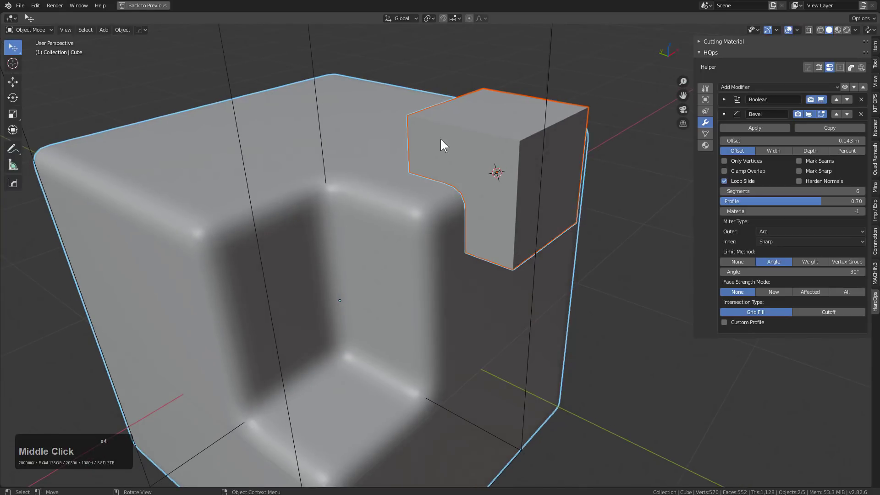
# Difference the small cube from the block via the Q menu and inspect the new notch.
pyautogui.click(473, 125)
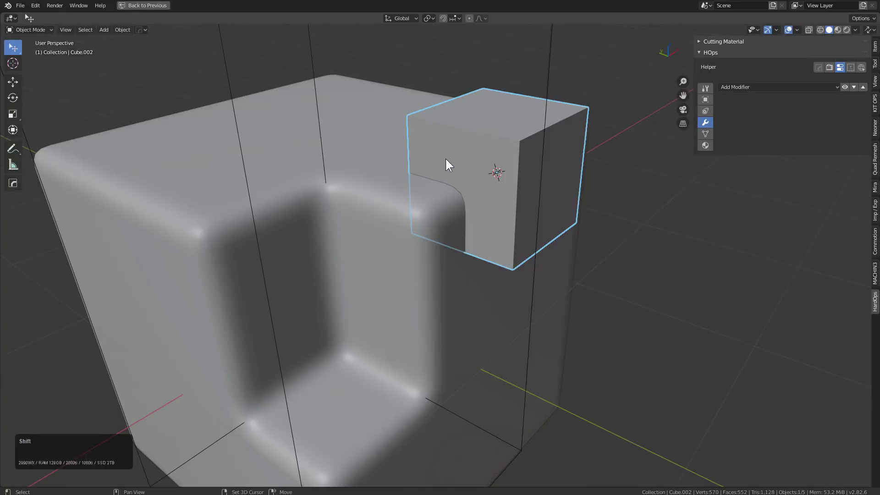
pyautogui.click(419, 199)
pyautogui.press('q')
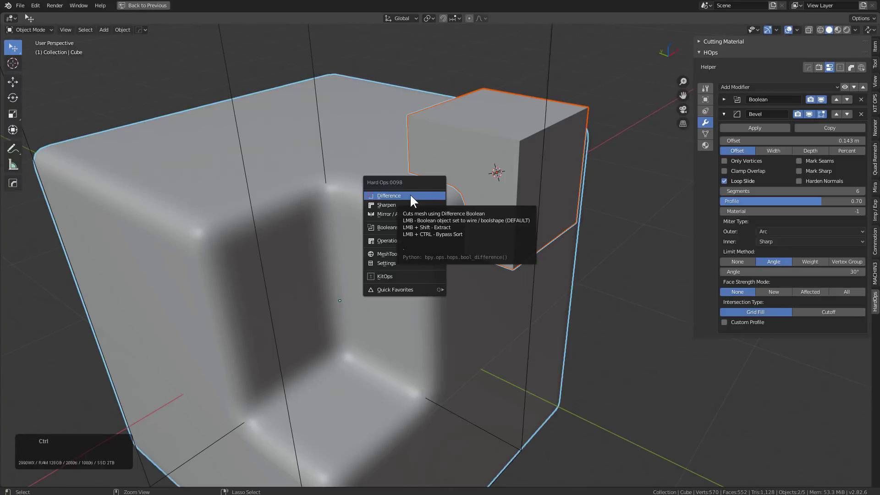
pyautogui.click(415, 198)
pyautogui.middleClick(504, 165)
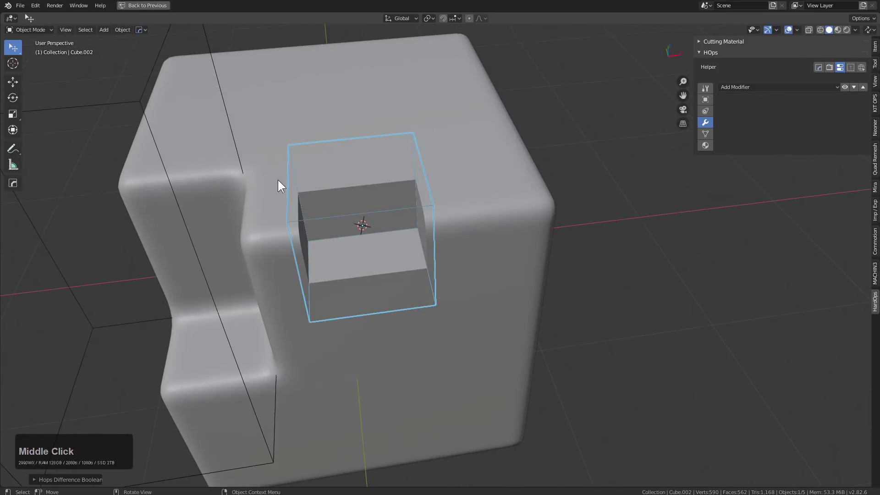
pyautogui.middleClick(460, 182)
# Add Bevel.001 to the block via the Q menu, width about 0.021 m, and confirm it.
pyautogui.scroll(3)
pyautogui.middleClick(497, 130)
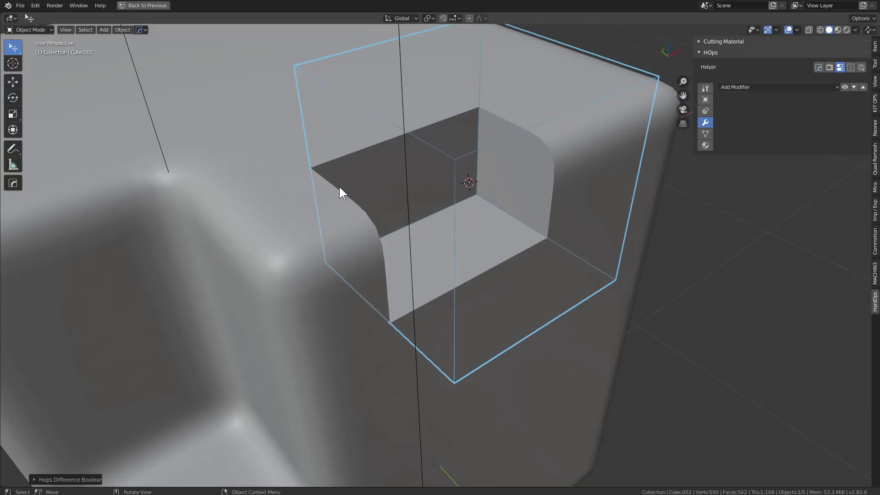
pyautogui.click(590, 150)
pyautogui.press('q')
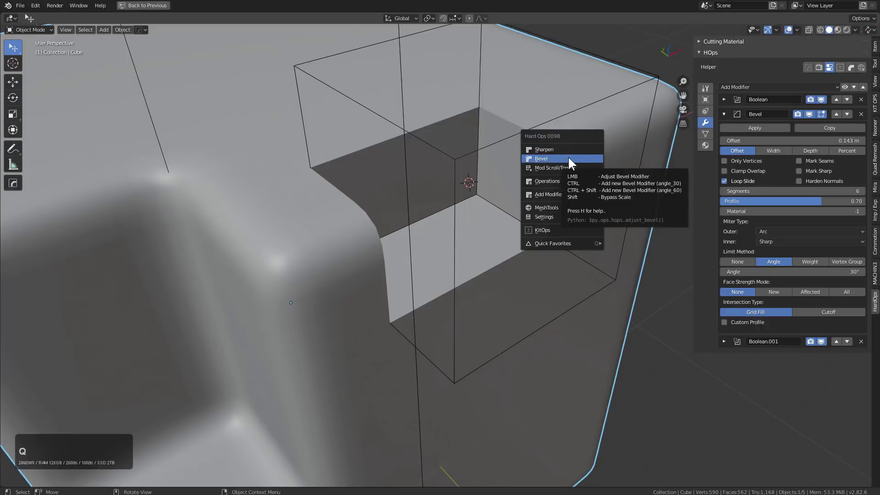
pyautogui.press('q')
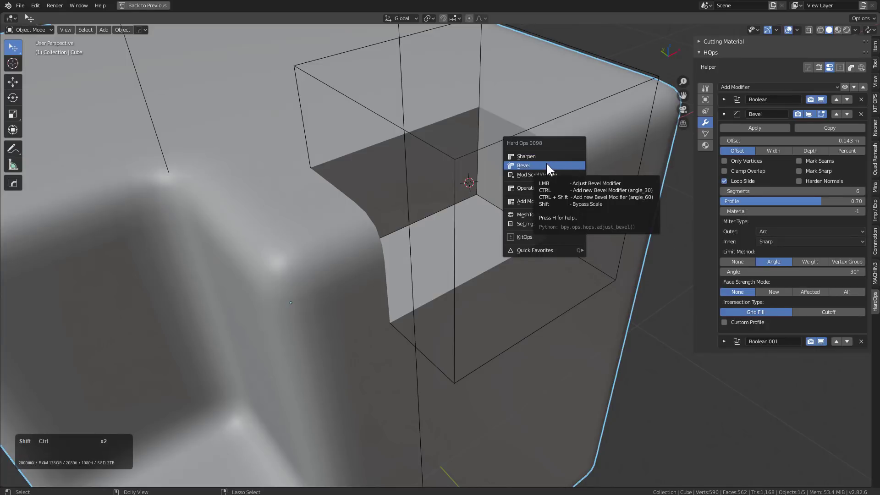
pyautogui.click(549, 166)
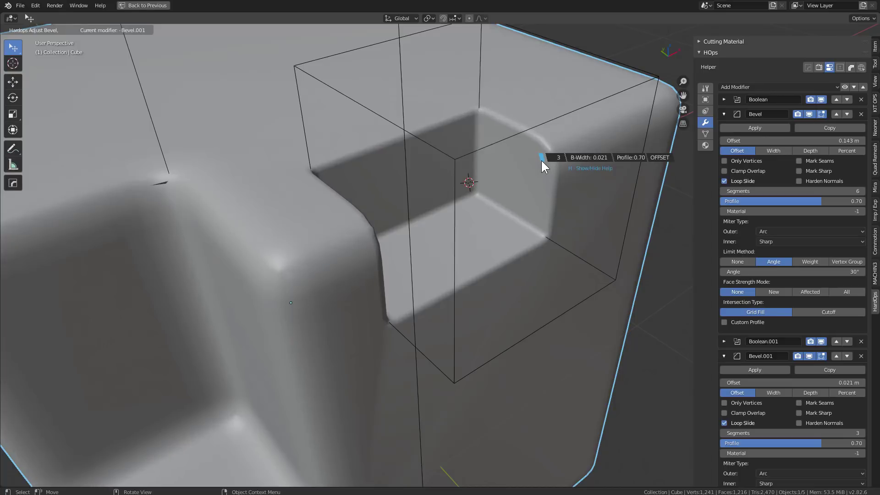
pyautogui.click(544, 162)
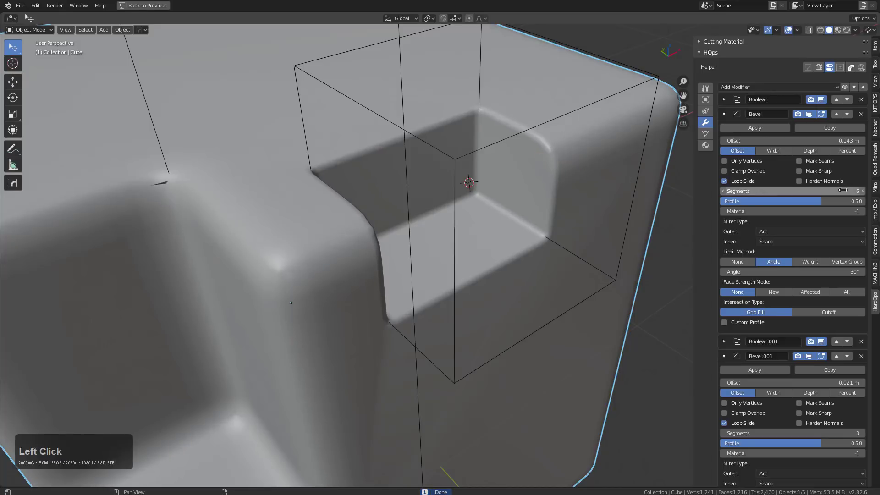
# Set the first Bevel modifier's Segments to 10 and inspect the smoother rounded edges.
pyautogui.press('ctrl+shift+b')
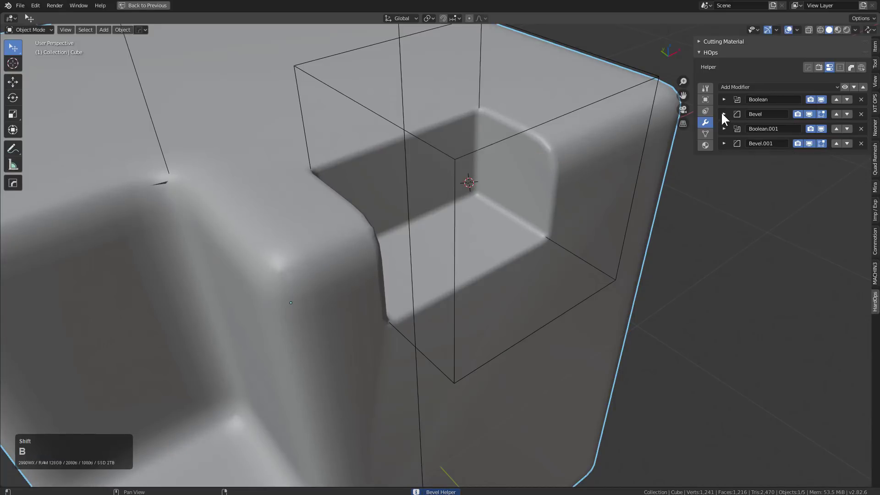
pyautogui.click(724, 114)
pyautogui.click(867, 195)
pyautogui.doubleClick(866, 194)
pyautogui.click(867, 194)
pyautogui.doubleClick(866, 195)
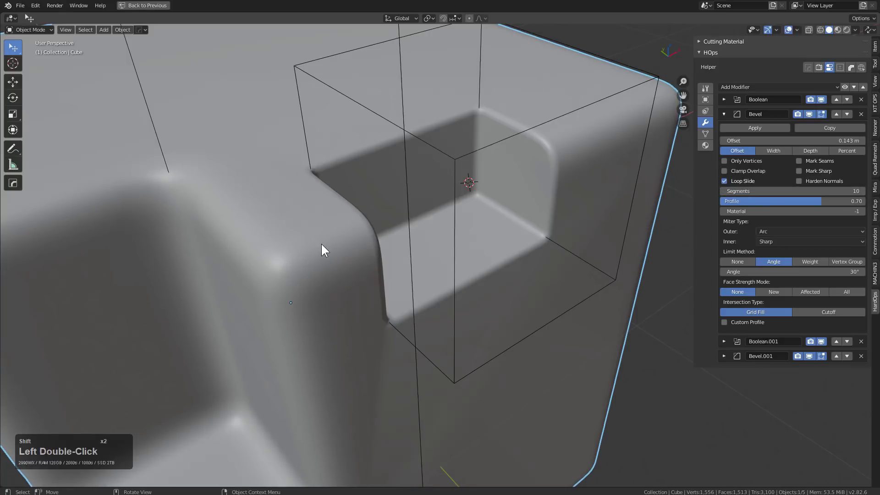
pyautogui.scroll(-3)
pyautogui.middleClick(338, 208)
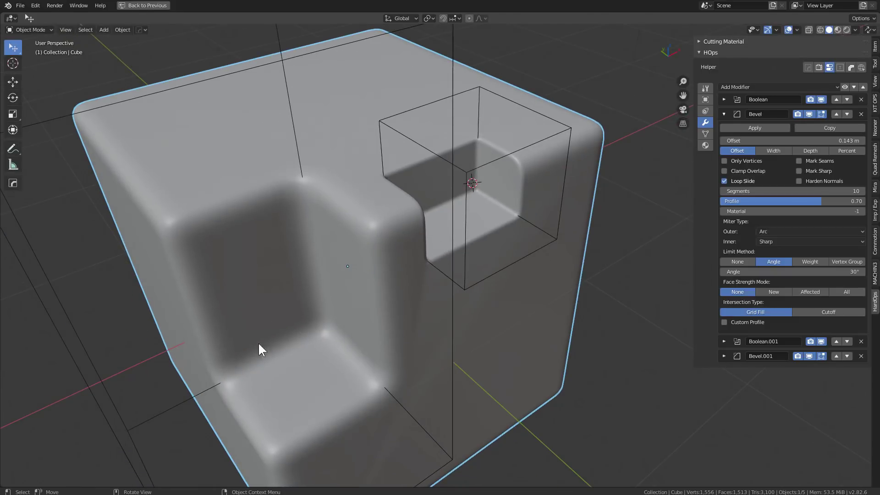
pyautogui.middleClick(451, 211)
pyautogui.scroll(-3)
pyautogui.middleClick(458, 208)
# Add a Weighted Normal modifier to the block via the Hard Ops Q menu.
pyautogui.press('q')
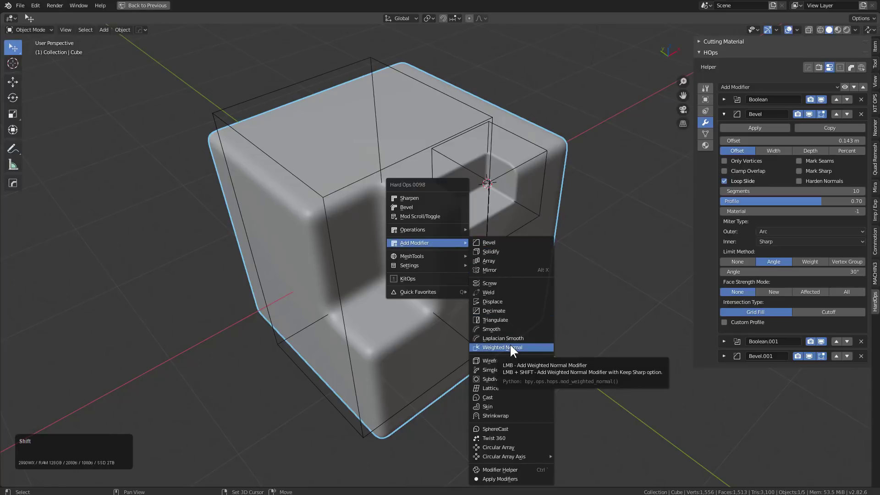
pyautogui.click(514, 347)
pyautogui.middleClick(466, 247)
pyautogui.middleClick(312, 206)
pyautogui.scroll(3)
# Add a new small cube and place it near the block's top-left edge.
pyautogui.click(535, 158)
pyautogui.click(537, 167)
pyautogui.middleClick(529, 167)
pyautogui.press('shift+d')
pyautogui.click(301, 181)
pyautogui.middleClick(374, 206)
pyautogui.scroll(3)
pyautogui.middleClick(450, 198)
# Slide the new cube along Y onto the top edge and scale it down into a flat slot cutter.
pyautogui.press('s')
pyautogui.click(477, 164)
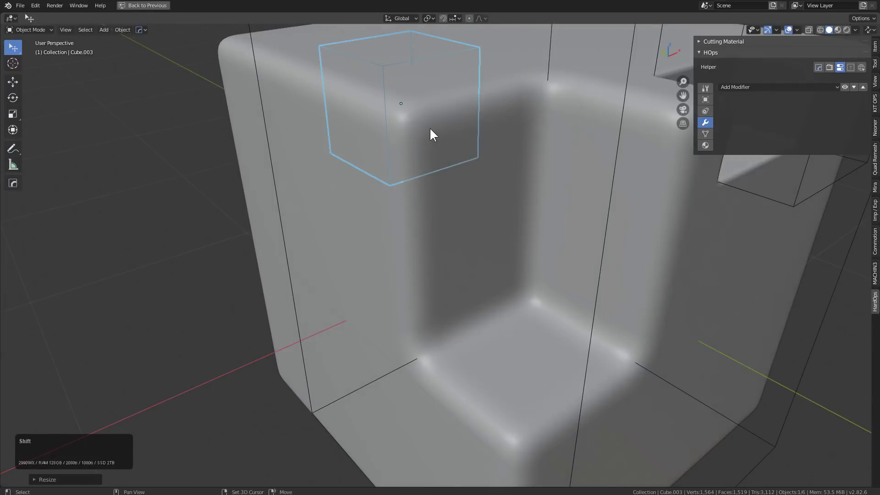
pyautogui.click(432, 130)
pyautogui.middleClick(440, 133)
pyautogui.click(486, 148)
pyautogui.write('gy')
pyautogui.click(518, 166)
pyautogui.write('s')
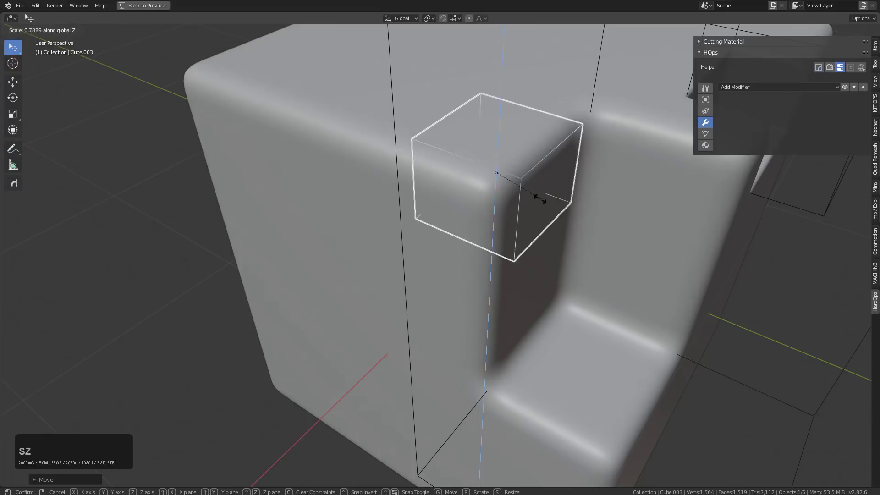
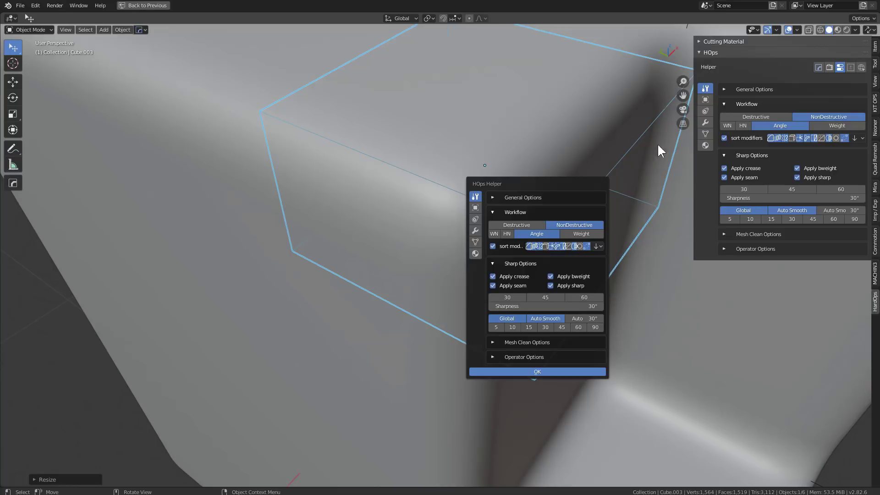
# Select the flat cutter and the block and run a Hard Ops Difference, creating Boolean.002.
pyautogui.click(552, 138)
pyautogui.scroll(-3)
pyautogui.middleClick(543, 211)
pyautogui.press('alt+a')
pyautogui.click(520, 211)
pyautogui.click(522, 214)
pyautogui.click(486, 204)
pyautogui.press('q')
pyautogui.click(551, 195)
pyautogui.scroll(-3)
pyautogui.middleClick(561, 190)
pyautogui.scroll(3)
# Lower the cutter along Z to set the slot depth and inspect the rounded notch.
pyautogui.press('g')
pyautogui.click(595, 224)
pyautogui.middleClick(574, 211)
pyautogui.press('g')
pyautogui.write('gz')
pyautogui.click(569, 173)
pyautogui.scroll(-3)
pyautogui.middleClick(532, 156)
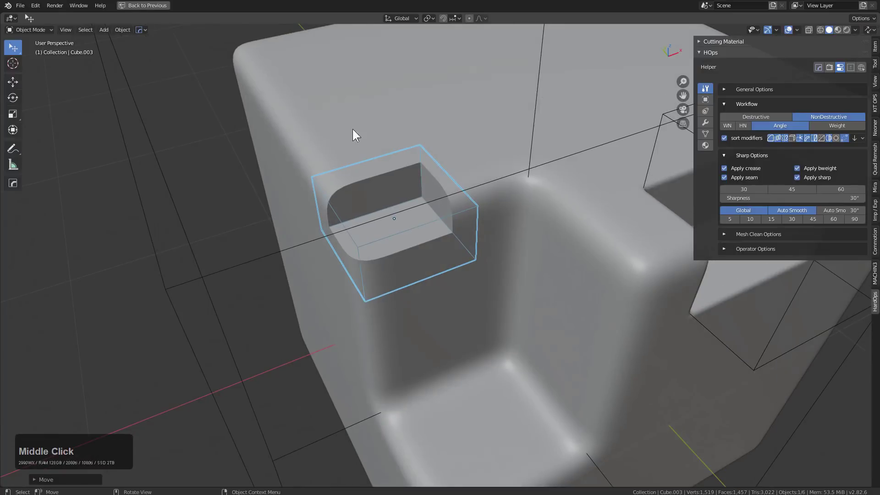
pyautogui.scroll(-3)
pyautogui.middleClick(413, 177)
pyautogui.scroll(3)
pyautogui.middleClick(494, 183)
# Adjust the Bevel modifier in the stack and look into the new recess.
pyautogui.scroll(3)
pyautogui.middleClick(334, 227)
pyautogui.click(708, 127)
pyautogui.click(603, 198)
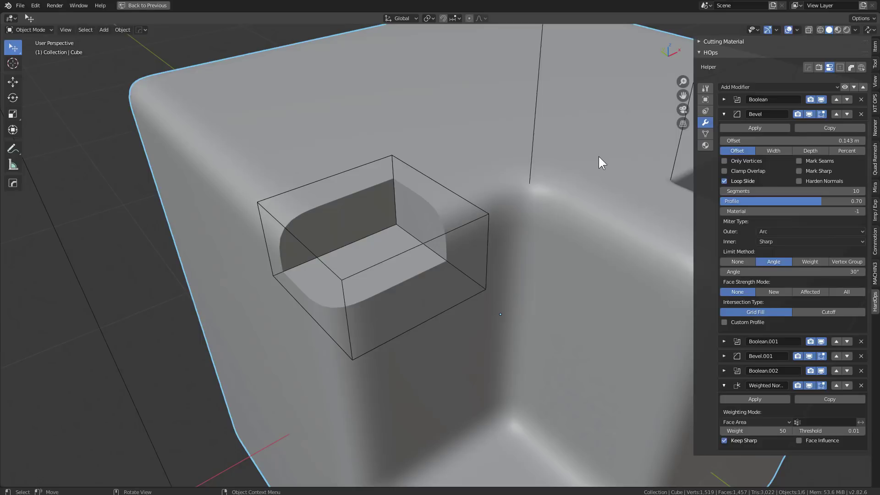
pyautogui.middleClick(498, 147)
pyautogui.middleClick(503, 148)
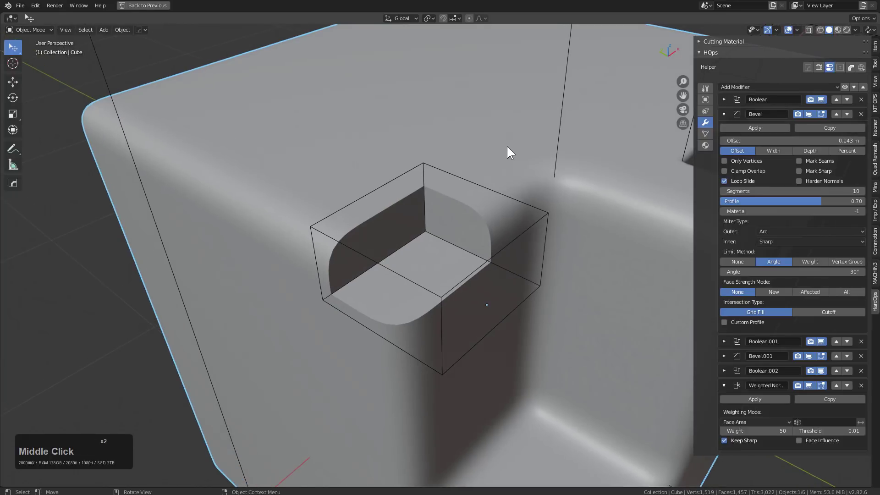
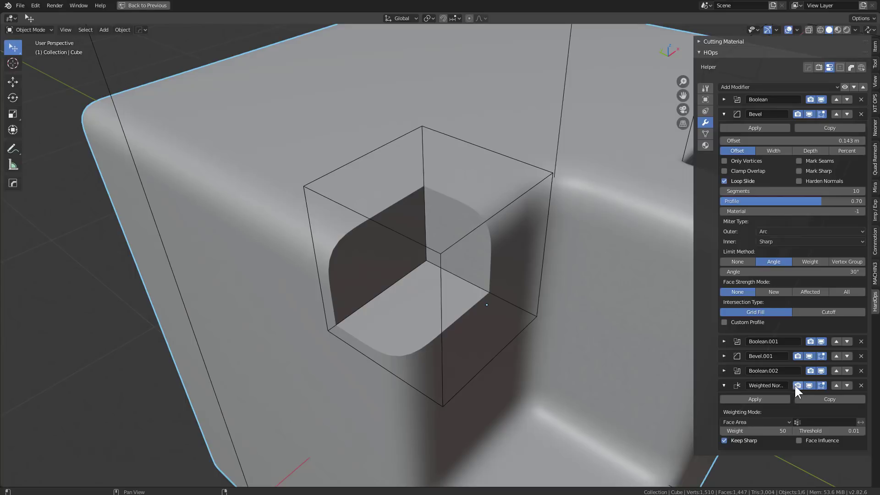
# Reorder the modifier stack so Weighted Normal sits last, below Boolean.002.
pyautogui.click(854, 376)
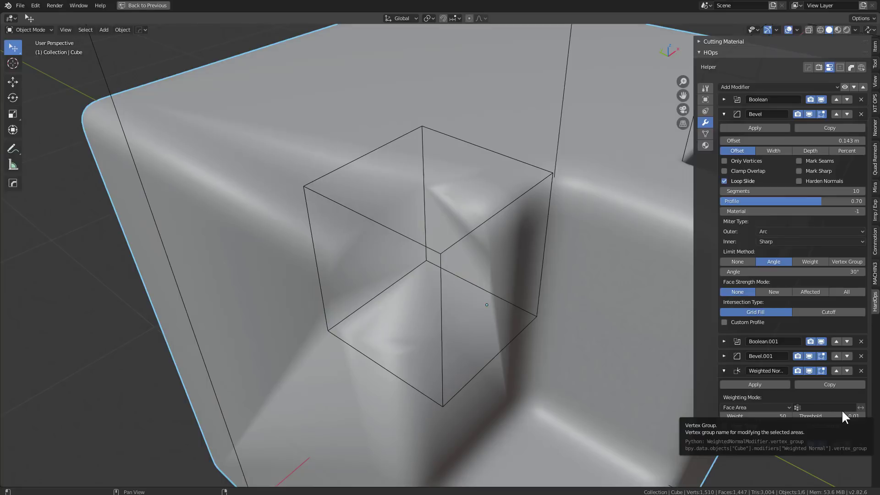
pyautogui.click(844, 447)
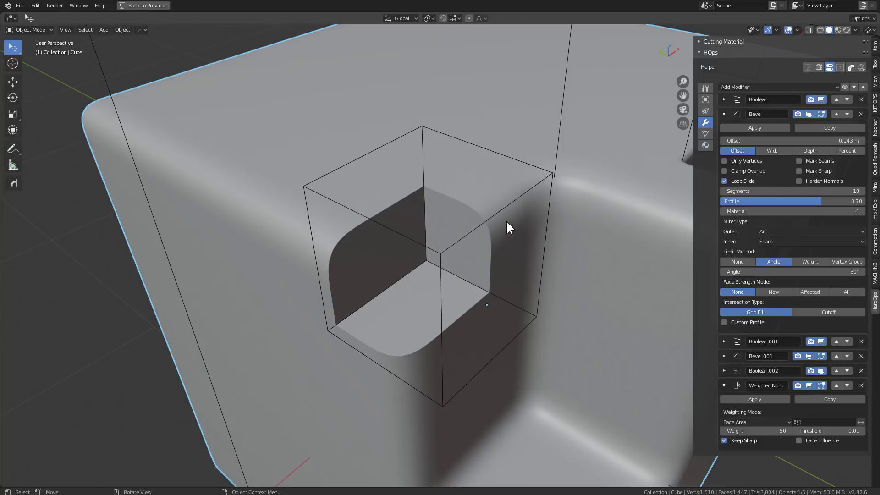
pyautogui.middleClick(529, 222)
pyautogui.scroll(3)
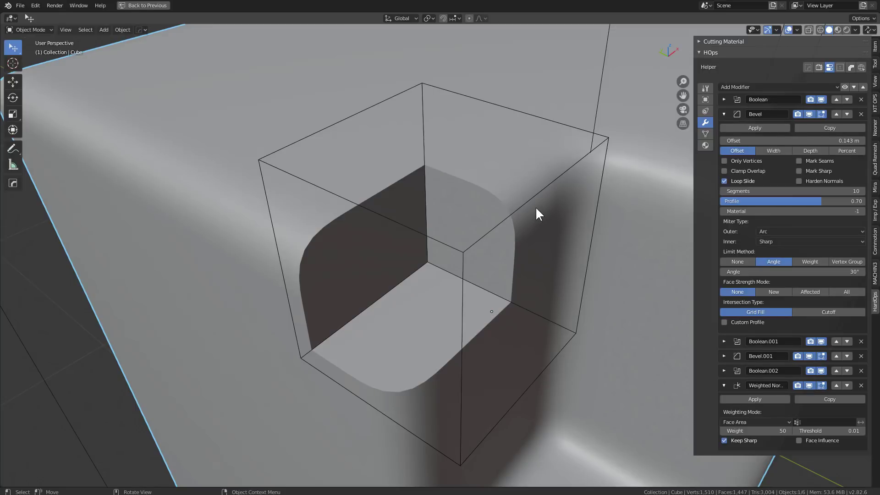
pyautogui.middleClick(536, 205)
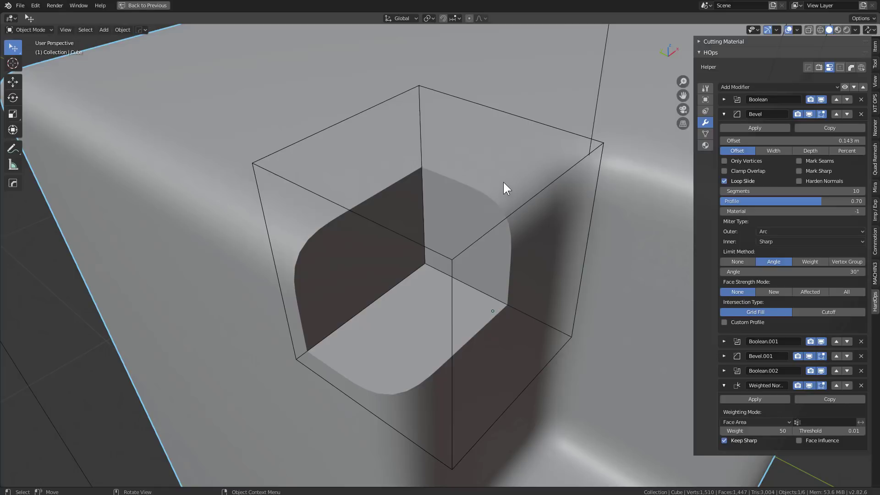
# Add Bevel.002 with 3 segments at about 0.023 m width to soften the recess edges.
pyautogui.press('q')
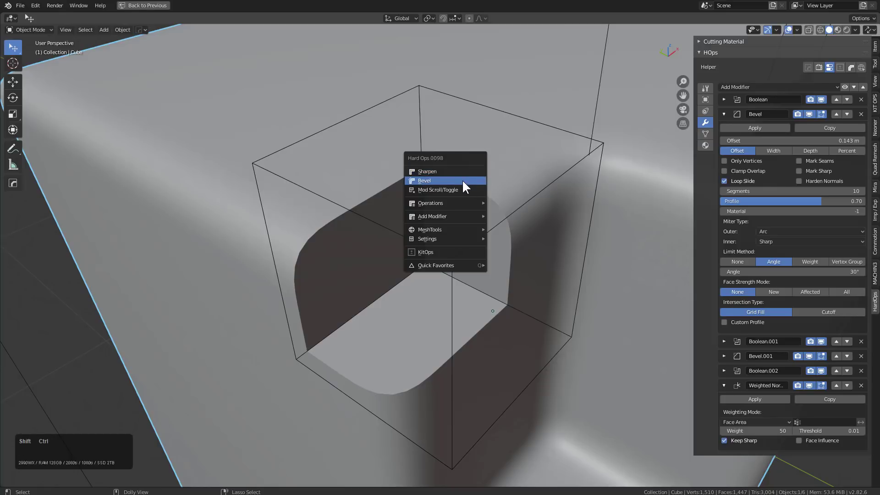
pyautogui.click(466, 179)
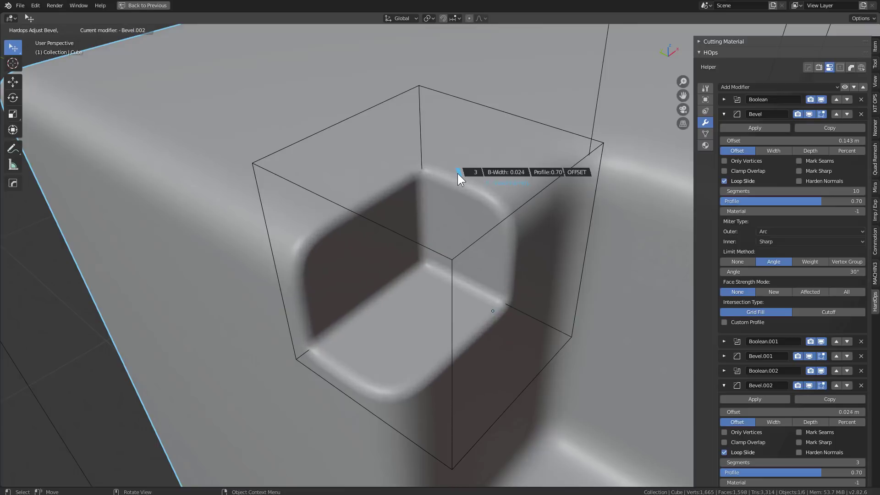
pyautogui.click(459, 175)
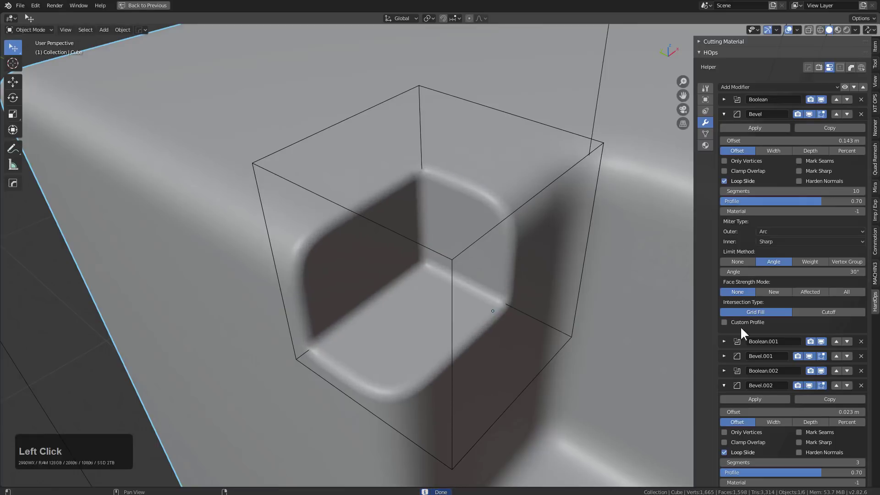
pyautogui.scroll(-3)
pyautogui.scroll(-3)
pyautogui.scroll(-3)
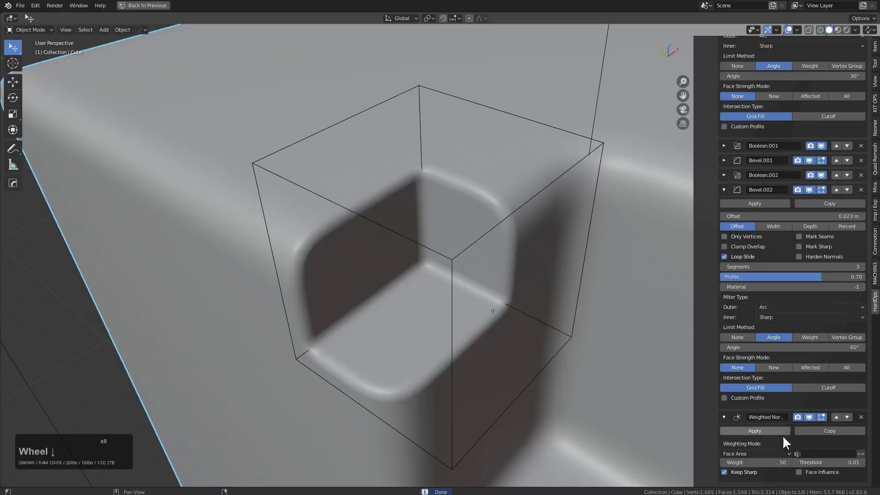
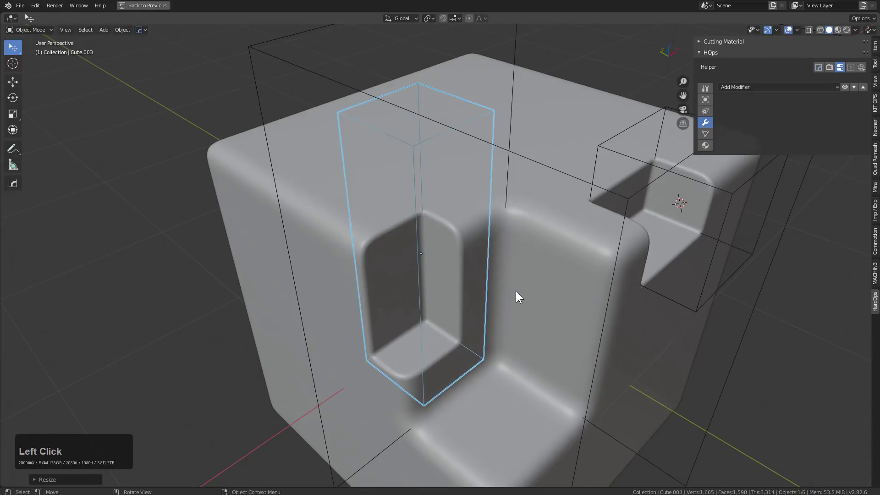
# Reposition the recess cutter and slice a separate inset panel out of the recess with Hard Ops.
pyautogui.middleClick(492, 261)
pyautogui.press('g')
pyautogui.click(446, 264)
pyautogui.middleClick(459, 270)
pyautogui.scroll(3)
pyautogui.click(433, 238)
pyautogui.press('q')
pyautogui.click(468, 246)
pyautogui.click(473, 248)
pyautogui.scroll(-3)
pyautogui.middleClick(502, 243)
pyautogui.scroll(-3)
pyautogui.middleClick(533, 245)
pyautogui.middleClick(565, 246)
pyautogui.scroll(3)
# Add a smaller box cutter onto the inset panel to carve a pocket.
pyautogui.click(597, 244)
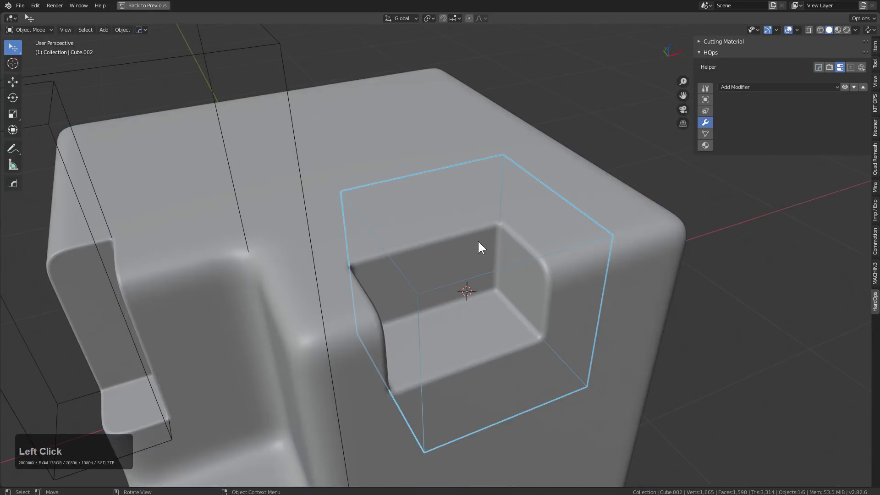
pyautogui.press('q')
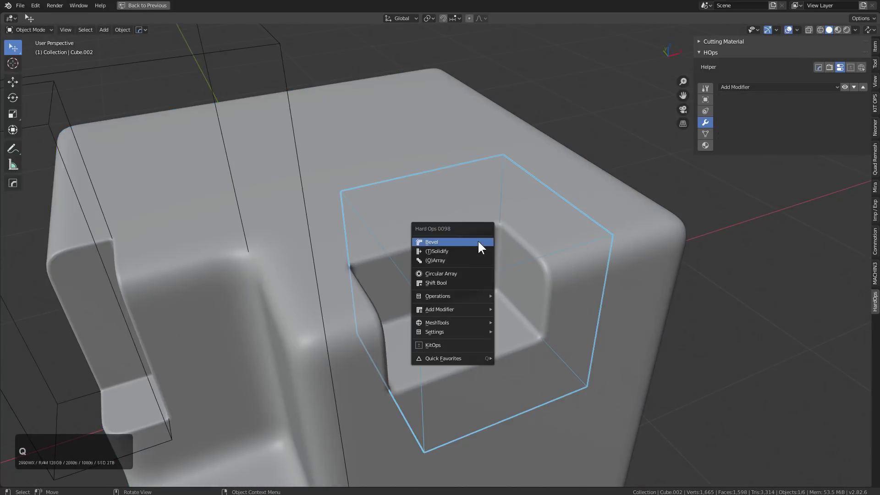
pyautogui.click(470, 285)
pyautogui.click(469, 285)
pyautogui.click(375, 247)
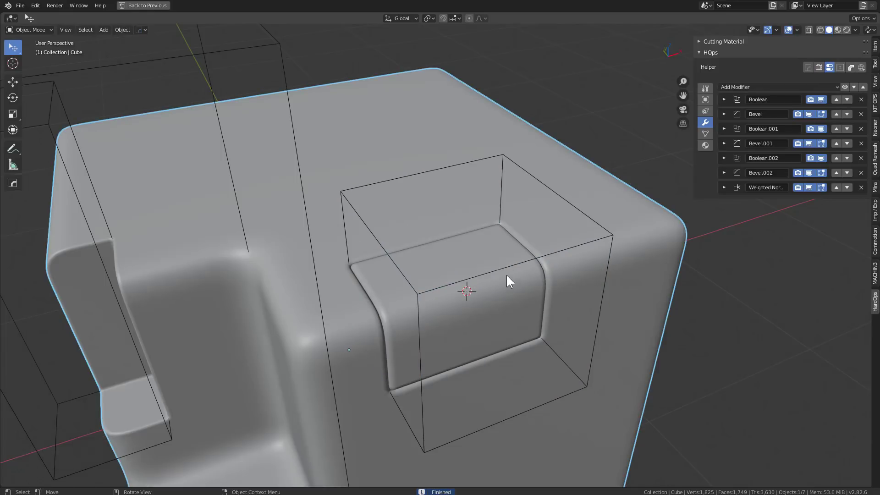
pyautogui.click(519, 262)
pyautogui.click(519, 262)
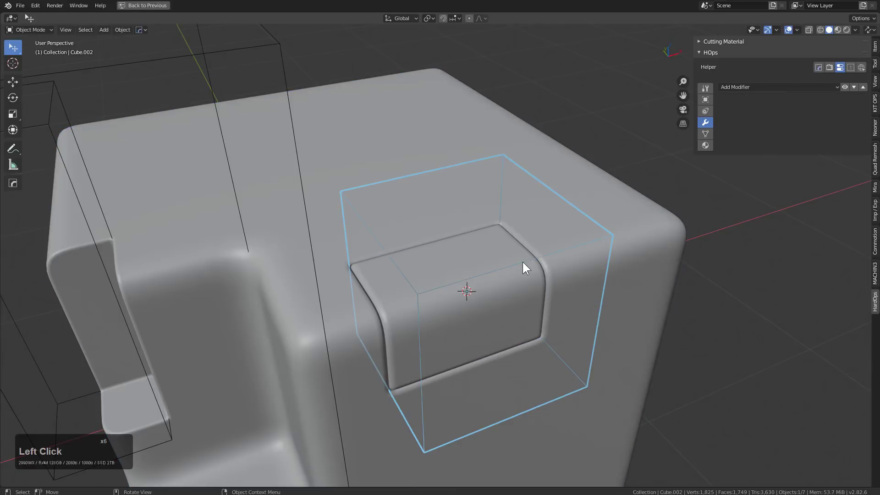
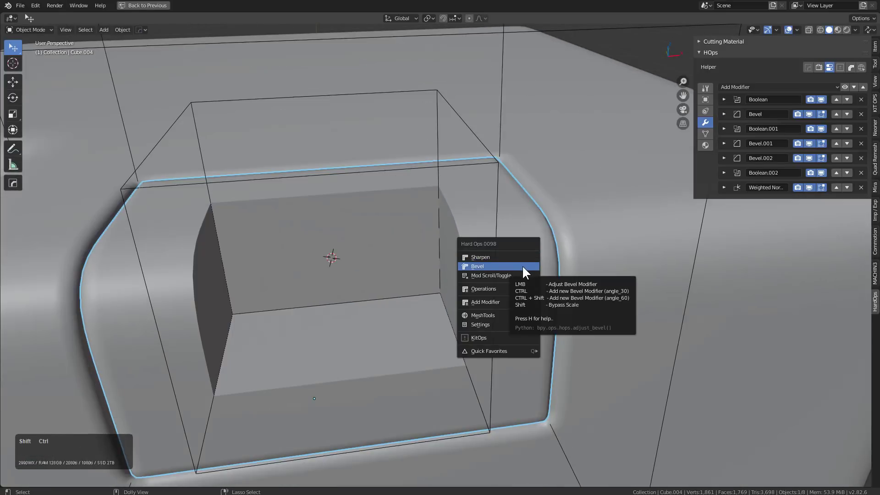
# Add Bevel.003 at about 0.009 m width to round the inset panel's edges.
pyautogui.click(525, 269)
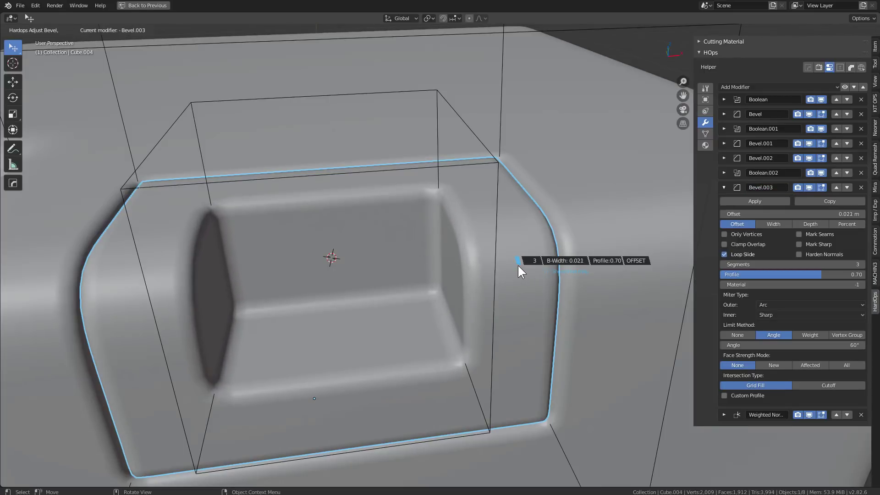
pyautogui.click(525, 267)
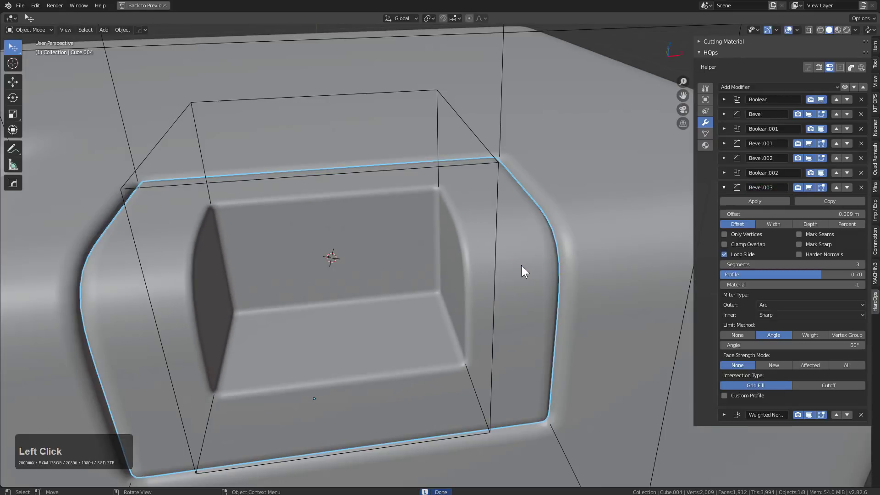
pyautogui.scroll(-3)
pyautogui.middleClick(463, 265)
pyautogui.scroll(-3)
pyautogui.middleClick(483, 252)
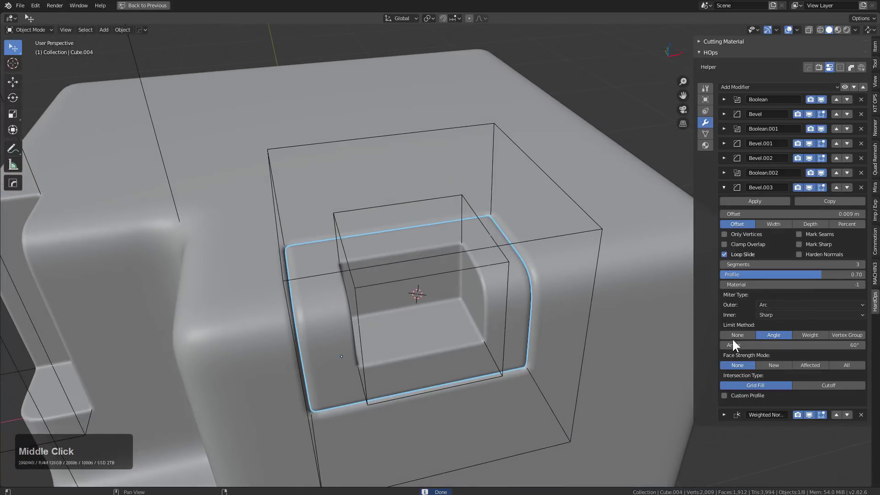
pyautogui.click(727, 186)
pyautogui.middleClick(512, 246)
pyautogui.scroll(-3)
pyautogui.scroll(3)
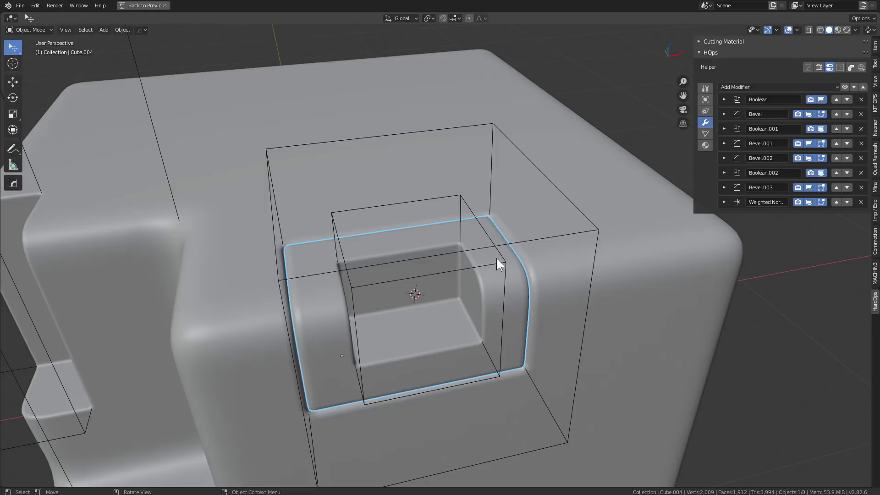
# Cut the new box cutter out of the inset panel with a Difference, creating Boolean.003.
pyautogui.click(507, 263)
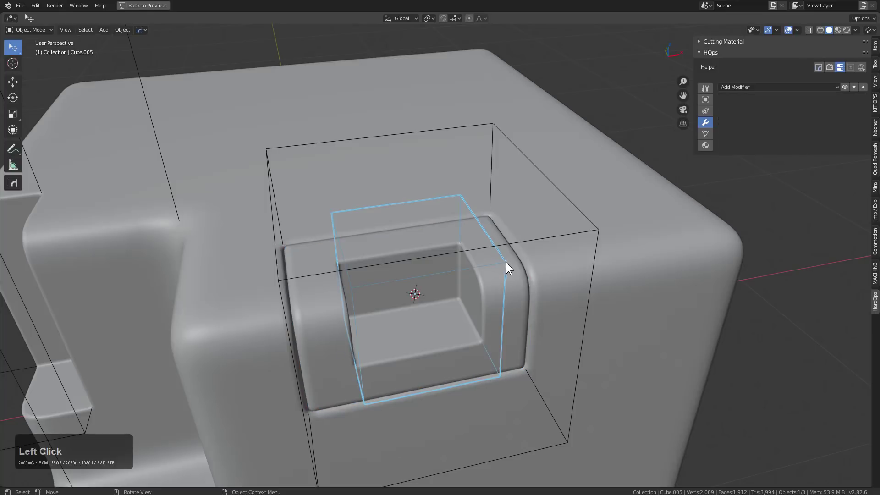
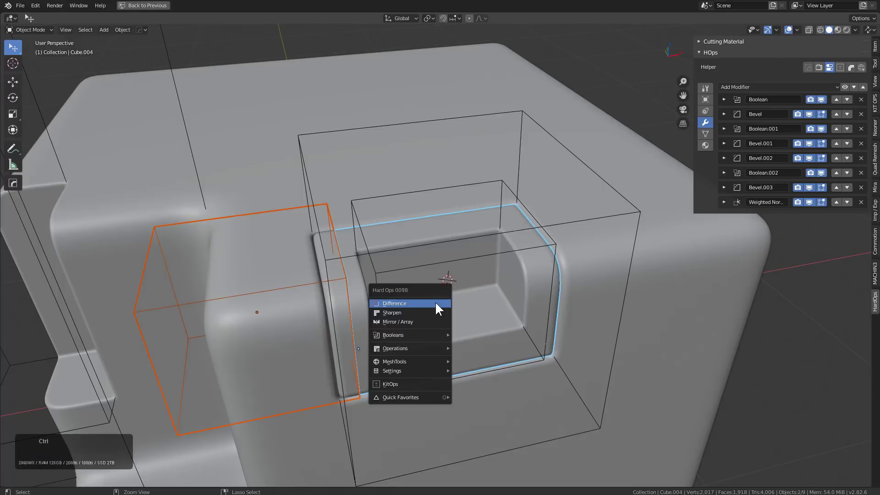
pyautogui.click(441, 305)
pyautogui.middleClick(445, 305)
pyautogui.scroll(3)
pyautogui.click(487, 287)
# Add a 3-segment Bevel.004 at 0.005 m to soften the new notch.
pyautogui.press('q')
pyautogui.click(476, 294)
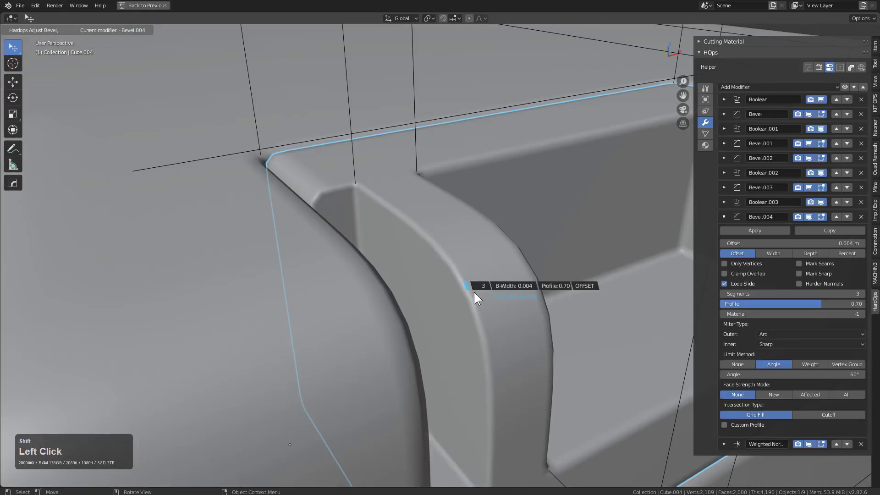
pyautogui.click(476, 294)
pyautogui.scroll(-3)
pyautogui.middleClick(474, 274)
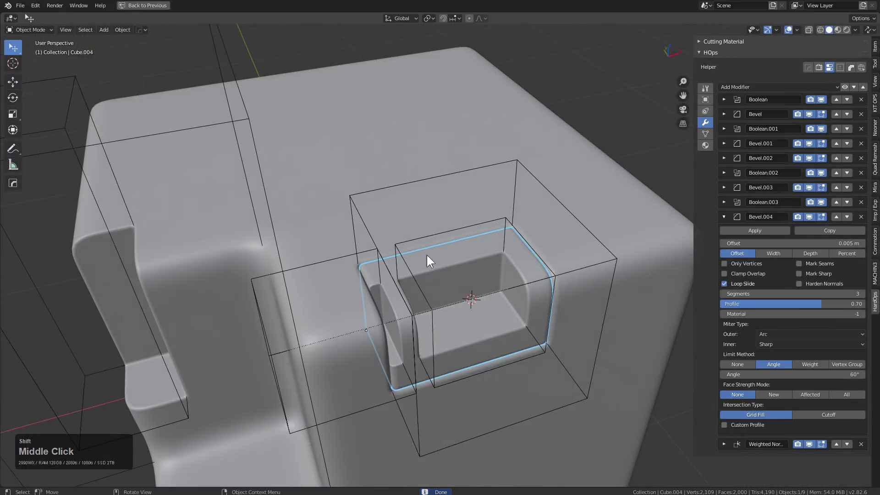
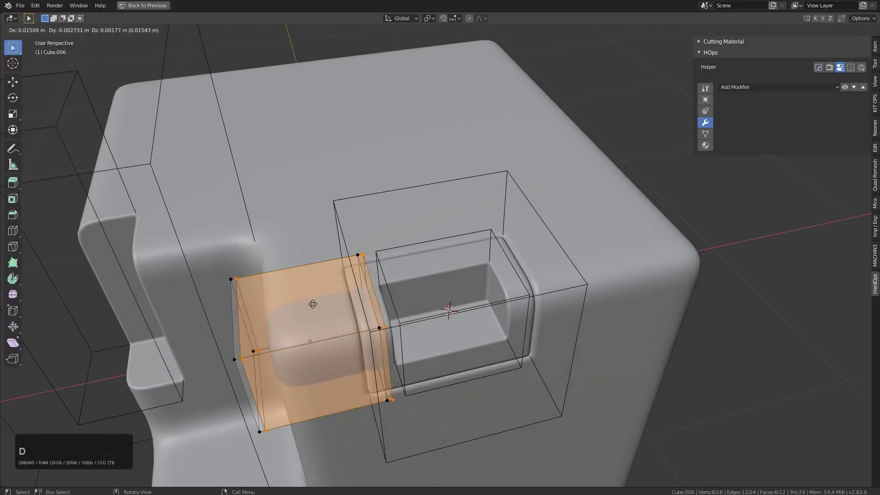
# Confirm the face move, leave Edit Mode and show the finished sci-fi panel in LookDev shading.
pyautogui.click(555, 275)
pyautogui.press('Tab')
pyautogui.press('1')
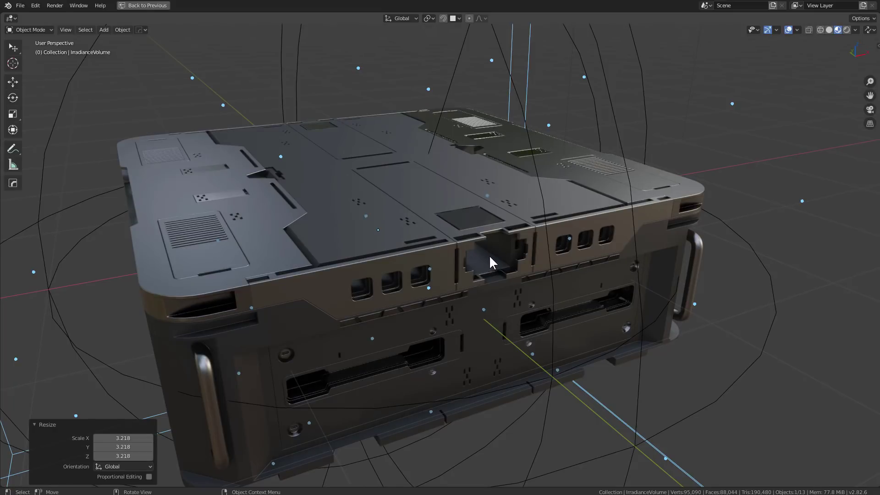
pyautogui.middleClick(495, 259)
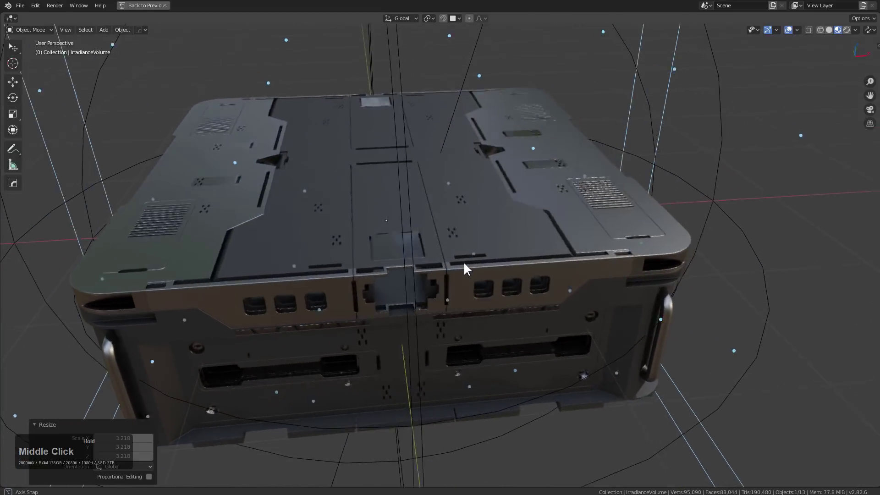
pyautogui.click(489, 240)
pyautogui.middleClick(491, 242)
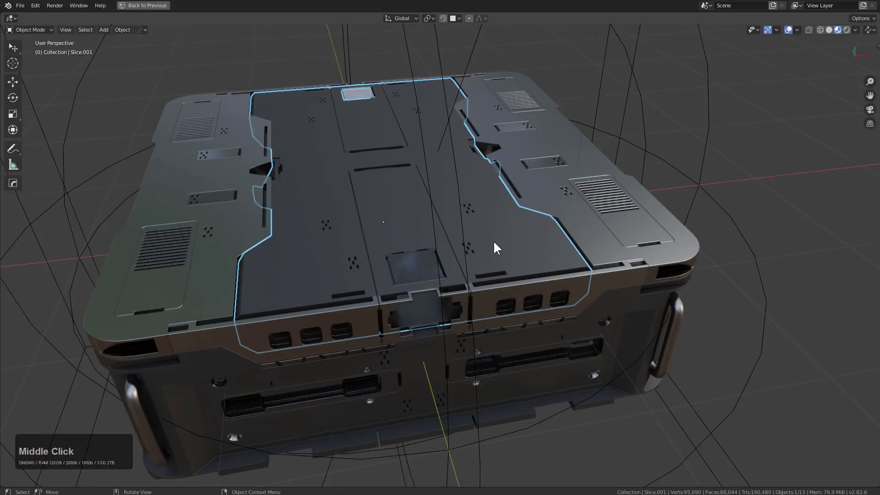
pyautogui.middleClick(392, 235)
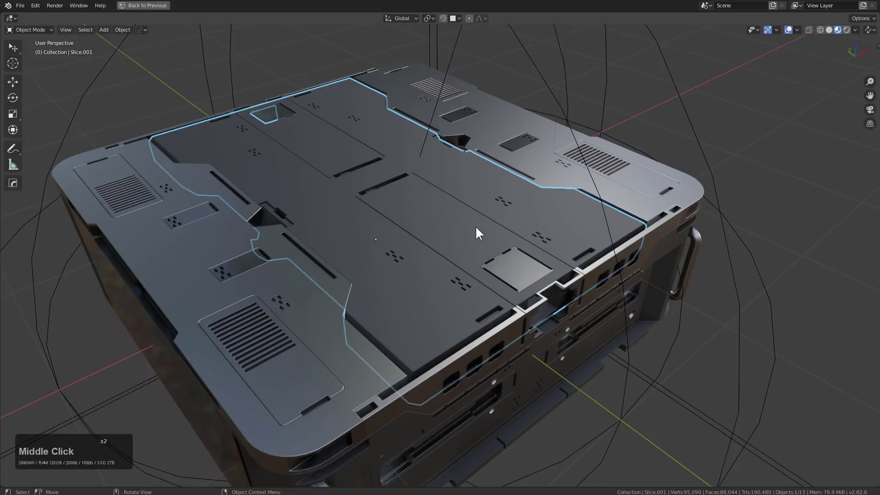
pyautogui.middleClick(477, 230)
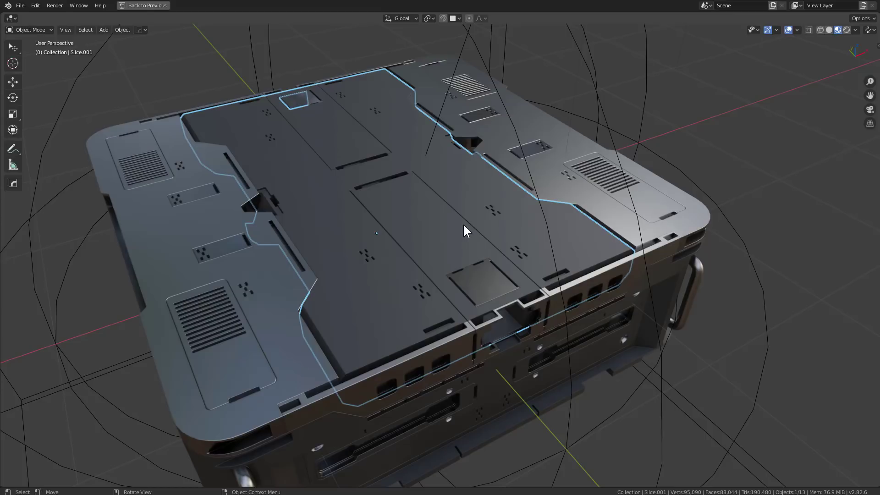
pyautogui.middleClick(468, 227)
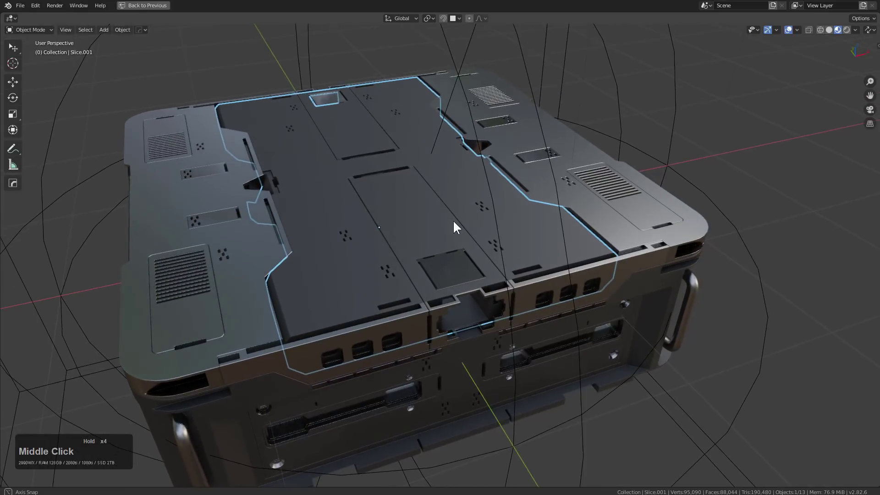
pyautogui.scroll(3)
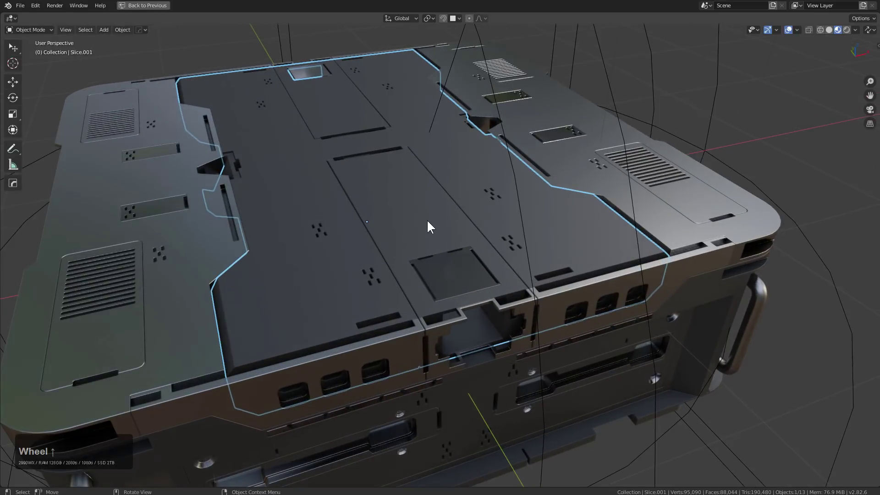
pyautogui.middleClick(351, 221)
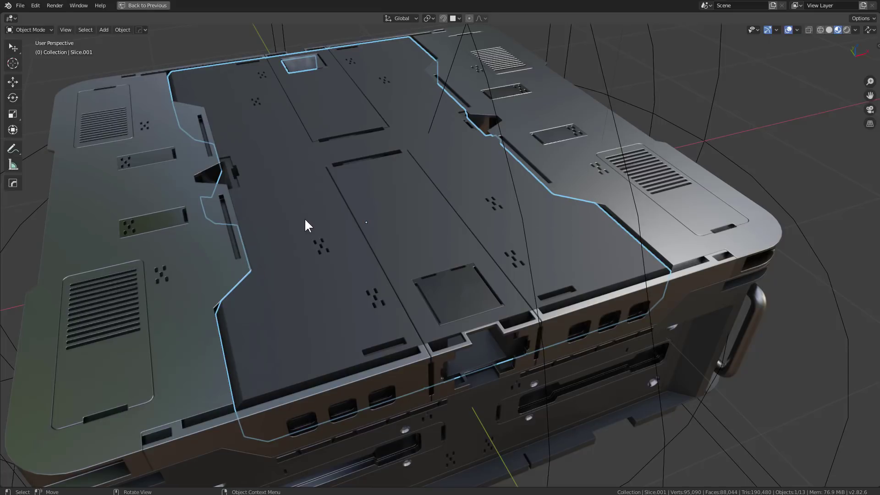
pyautogui.middleClick(309, 217)
pyautogui.scroll(-3)
pyautogui.middleClick(405, 217)
pyautogui.click(435, 261)
pyautogui.middleClick(546, 253)
pyautogui.click(593, 247)
pyautogui.middleClick(565, 268)
pyautogui.click(533, 229)
pyautogui.middleClick(538, 233)
pyautogui.scroll(3)
# Move the Weighted Normal modifier above the Bevel on the top slab piece via the HardOps helper.
pyautogui.press('n')
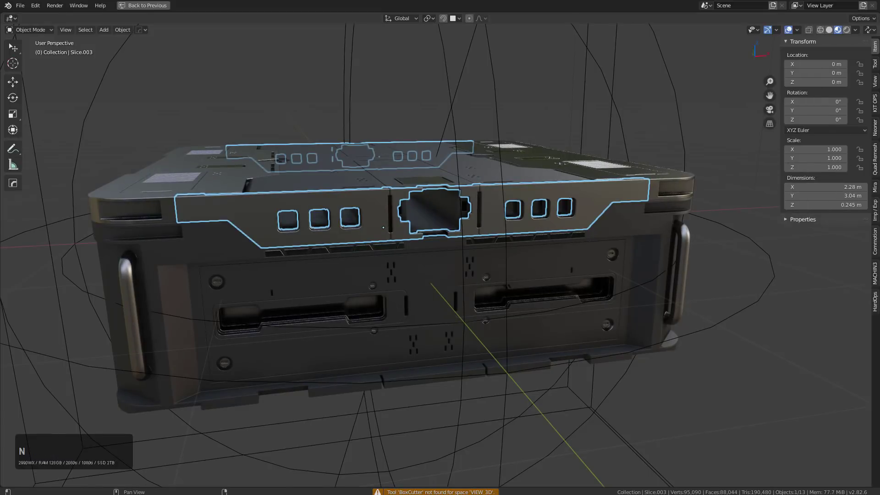
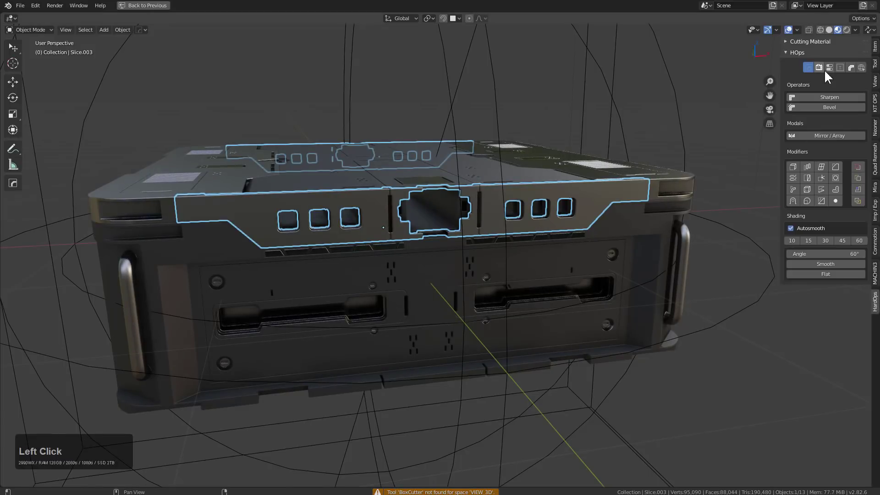
pyautogui.click(835, 67)
pyautogui.click(792, 122)
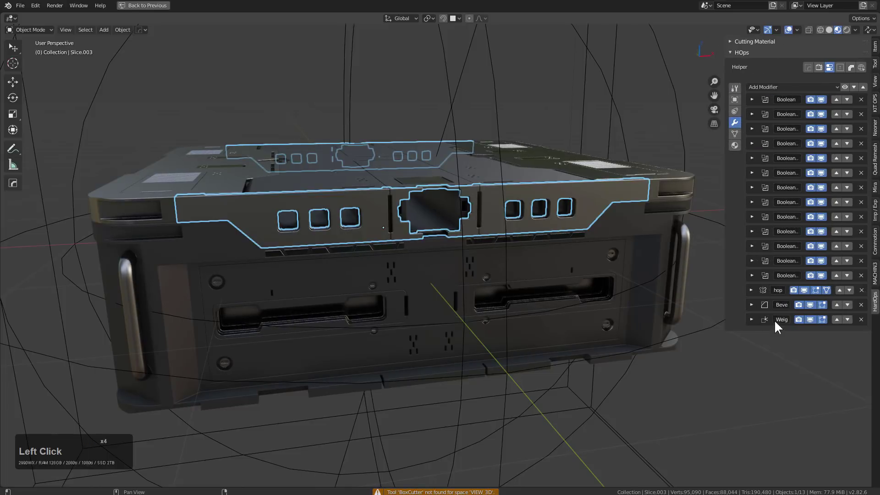
pyautogui.click(757, 324)
pyautogui.scroll(3)
pyautogui.middleClick(553, 276)
pyautogui.click(574, 305)
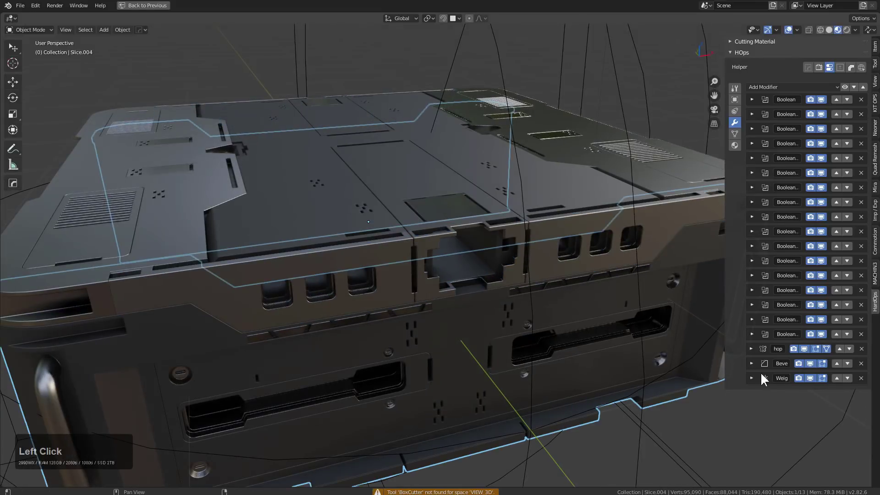
pyautogui.click(757, 381)
pyautogui.click(841, 381)
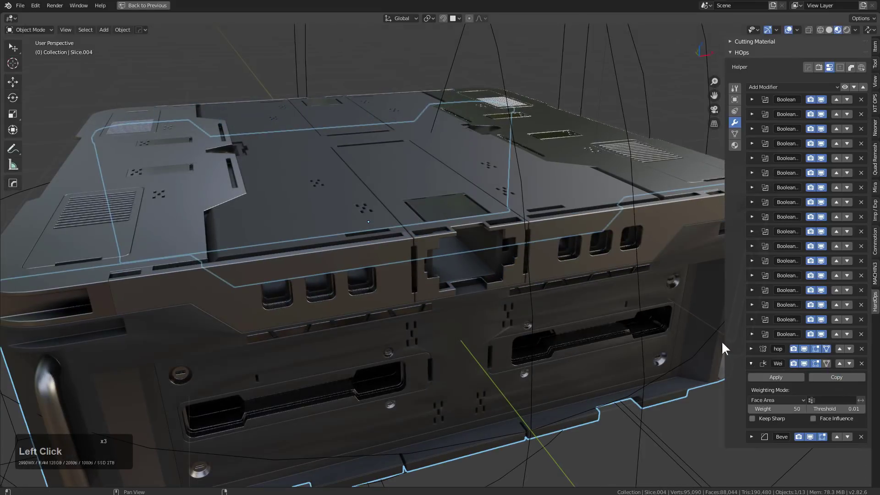
pyautogui.click(604, 254)
pyautogui.click(840, 323)
# Move the Weighted Normal modifier up past the Bevel and final booleans on the upper slab piece.
pyautogui.click(586, 182)
pyautogui.click(842, 393)
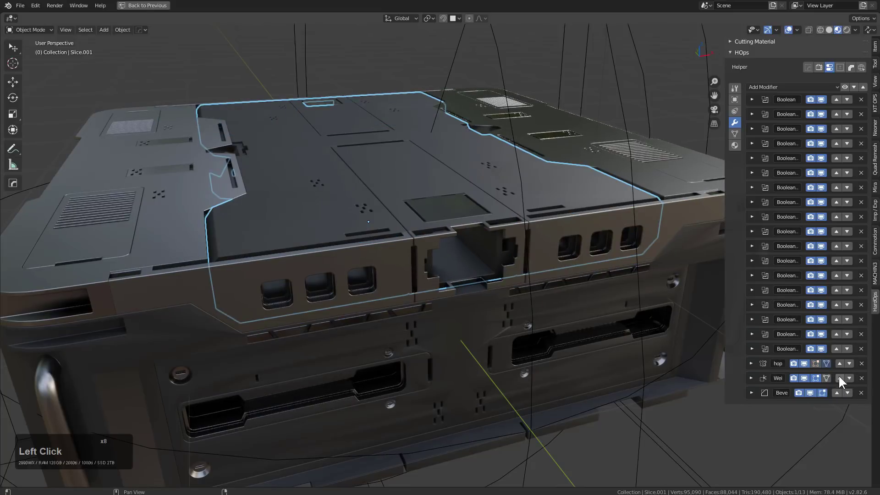
pyautogui.click(844, 382)
pyautogui.click(843, 365)
pyautogui.doubleClick(843, 365)
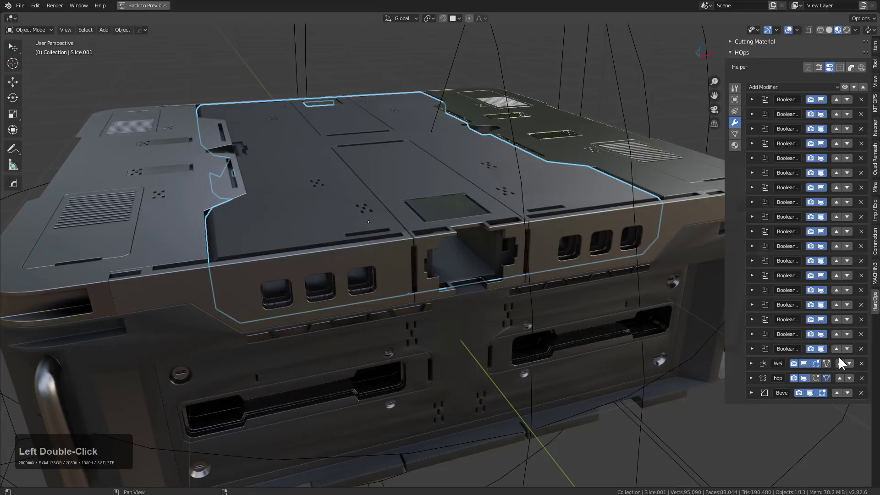
pyautogui.click(843, 368)
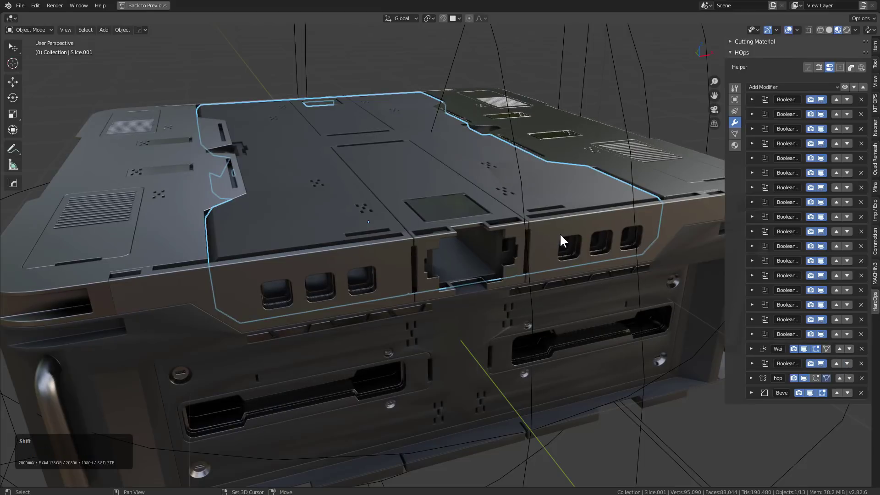
pyautogui.press('shift+r')
pyautogui.middleClick(593, 203)
# Raise the Weighted Normal modifier above the Bevel on the outer slab piece and another side piece.
pyautogui.click(601, 153)
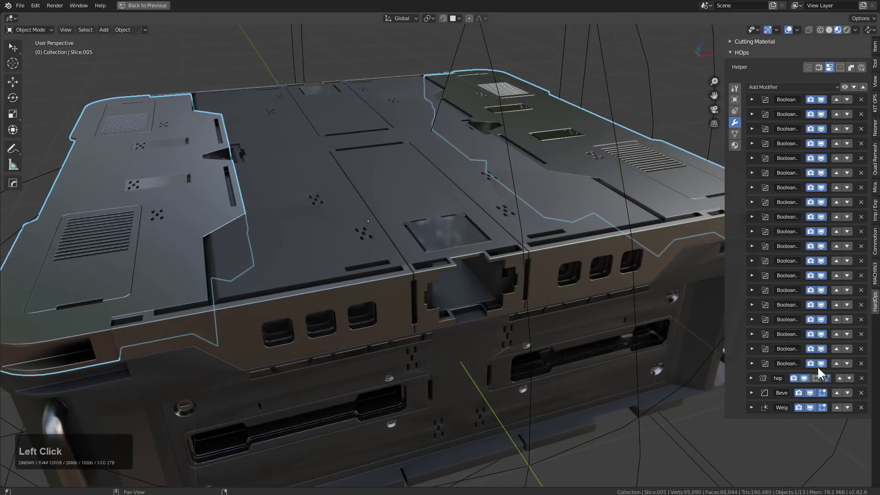
pyautogui.click(841, 407)
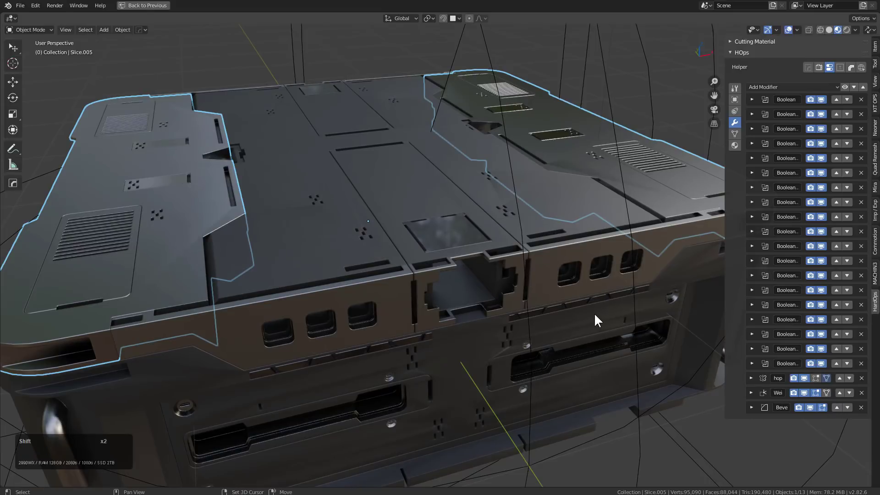
pyautogui.press('shift+r')
pyautogui.press('shift+r')
pyautogui.press('shift+r')
pyautogui.middleClick(481, 306)
pyautogui.click(239, 328)
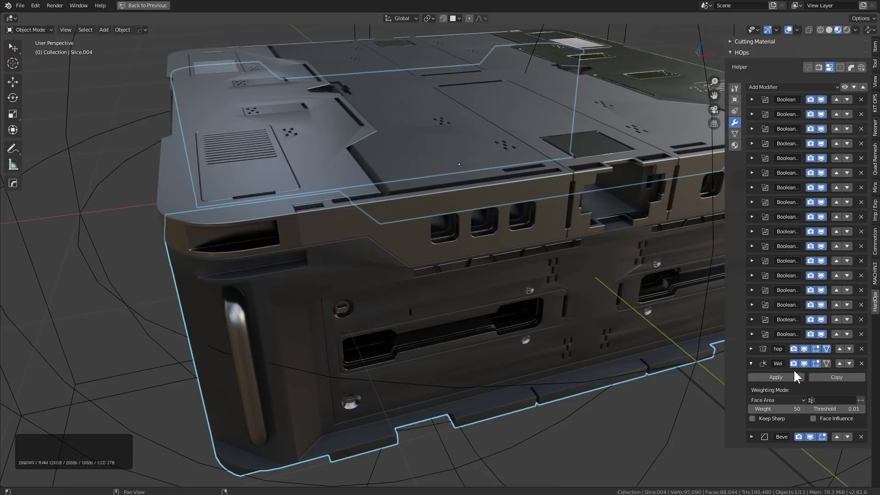
pyautogui.click(847, 365)
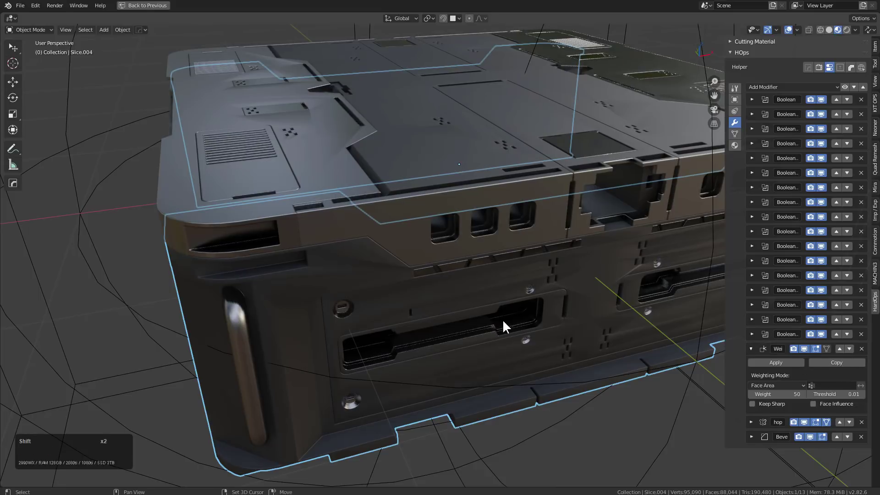
pyautogui.press('shift+r')
pyautogui.press('shift+r')
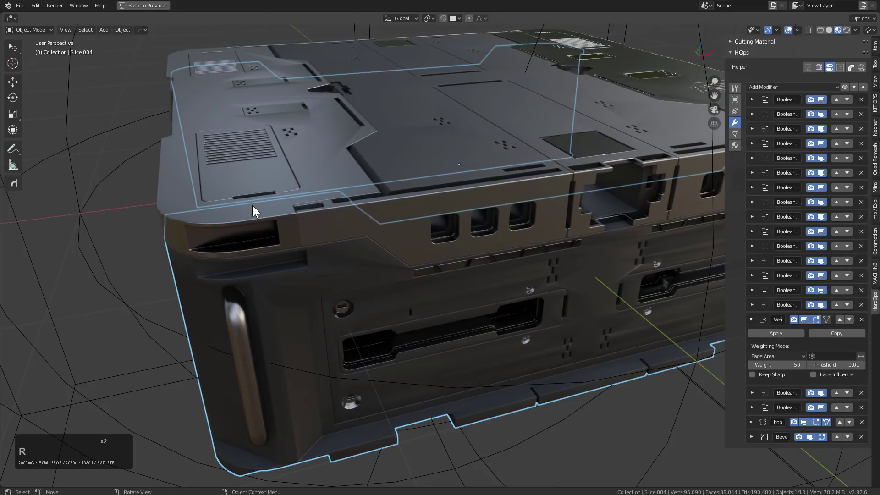
pyautogui.click(256, 172)
# Move the Weighted Normal modifier higher in the main slab body's stack, ahead of the bevel.
pyautogui.middleClick(278, 168)
pyautogui.scroll(-3)
pyautogui.middleClick(431, 210)
pyautogui.click(312, 219)
pyautogui.click(841, 425)
pyautogui.doubleClick(841, 425)
pyautogui.click(842, 425)
pyautogui.press('shift+r')
pyautogui.press('shift+r')
# Deselect everything and orbit around the whole slab to check the shading from above.
pyautogui.middleClick(507, 284)
pyautogui.press('alt+a')
pyautogui.middleClick(521, 261)
pyautogui.middleClick(408, 260)
pyautogui.middleClick(489, 224)
pyautogui.middleClick(493, 221)
pyautogui.scroll(-3)
pyautogui.middleClick(498, 260)
pyautogui.middleClick(487, 259)
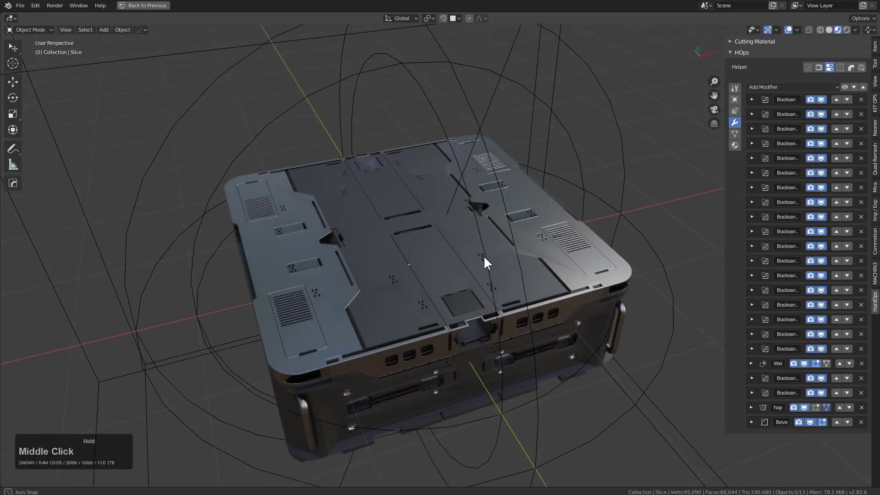
# Select every piece and add a Weighted Normal modifier to all of them from the HardOps Q menu.
pyautogui.middleClick(487, 251)
pyautogui.scroll(3)
pyautogui.middleClick(499, 218)
pyautogui.scroll(-3)
pyautogui.middleClick(484, 203)
pyautogui.press('a')
pyautogui.click(583, 179)
pyautogui.press('q')
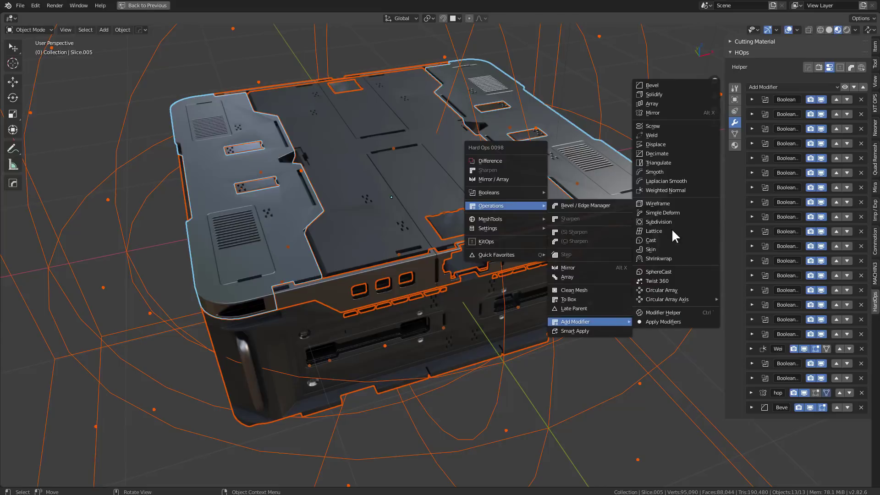
pyautogui.click(670, 192)
pyautogui.press('alt+a')
# Hide several helper objects one by one and bring up the HardOps sharpening workflow settings.
pyautogui.middleClick(501, 202)
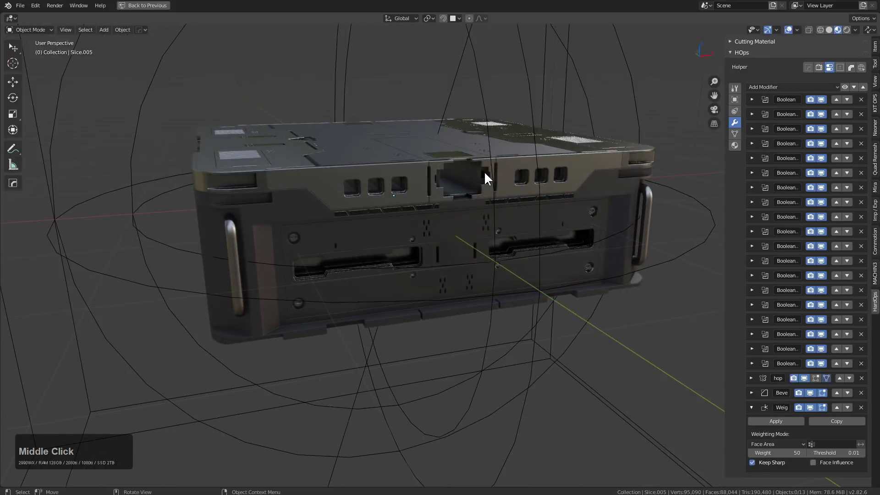
pyautogui.middleClick(484, 187)
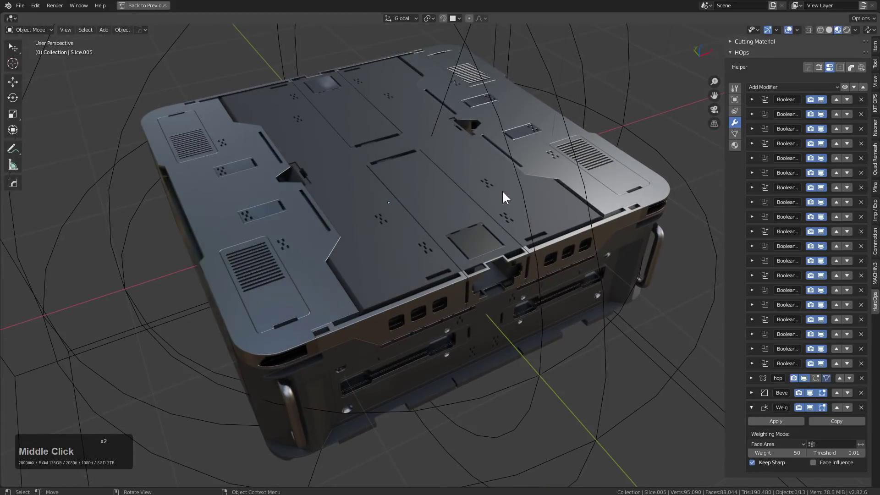
pyautogui.scroll(-3)
pyautogui.click(478, 166)
pyautogui.click(479, 158)
pyautogui.press('h')
pyautogui.click(483, 187)
pyautogui.press('h')
pyautogui.scroll(-3)
pyautogui.click(499, 121)
pyautogui.press('h')
pyautogui.click(631, 196)
pyautogui.press('h')
pyautogui.scroll(3)
pyautogui.middleClick(507, 226)
# Enable Auto Smooth, select the front trim and other slice pieces, and run HardOps Sharpen on them.
pyautogui.scroll(3)
pyautogui.press('alt+a')
pyautogui.scroll(-3)
pyautogui.middleClick(446, 221)
pyautogui.click(467, 194)
pyautogui.click(464, 132)
pyautogui.doubleClick(573, 228)
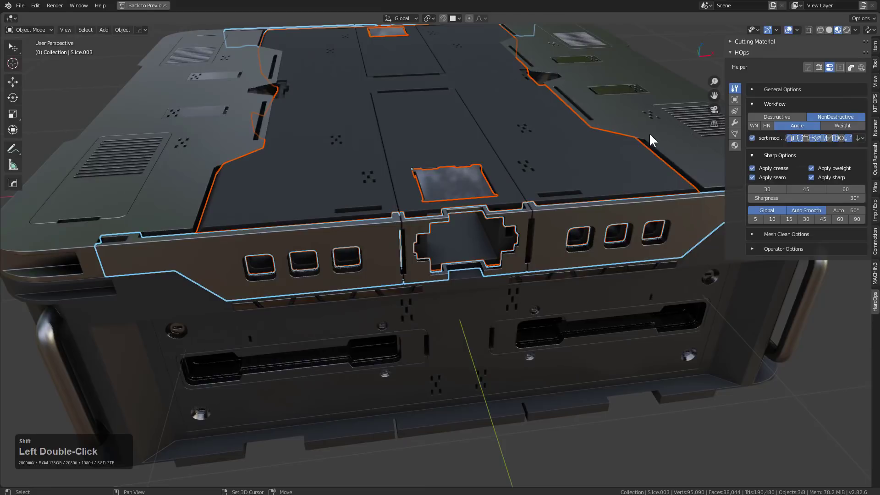
pyautogui.click(652, 137)
pyautogui.click(615, 96)
pyautogui.middleClick(341, 199)
pyautogui.click(265, 279)
pyautogui.press('q')
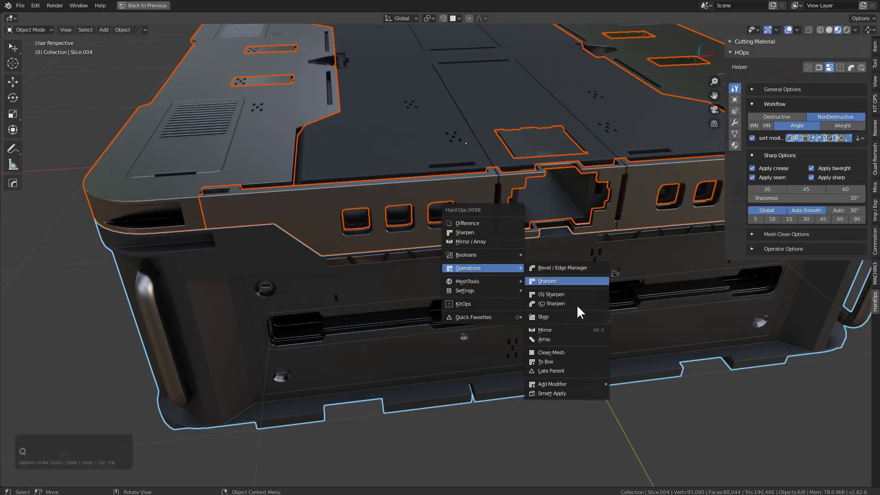
pyautogui.click(647, 253)
# Orbit to inspect the re-sharpened edges, then show the front trim piece's modifier stack in the helper.
pyautogui.scroll(-3)
pyautogui.middleClick(531, 208)
pyautogui.middleClick(528, 236)
pyautogui.scroll(-3)
pyautogui.middleClick(466, 246)
pyautogui.middleClick(465, 246)
pyautogui.middleClick(498, 249)
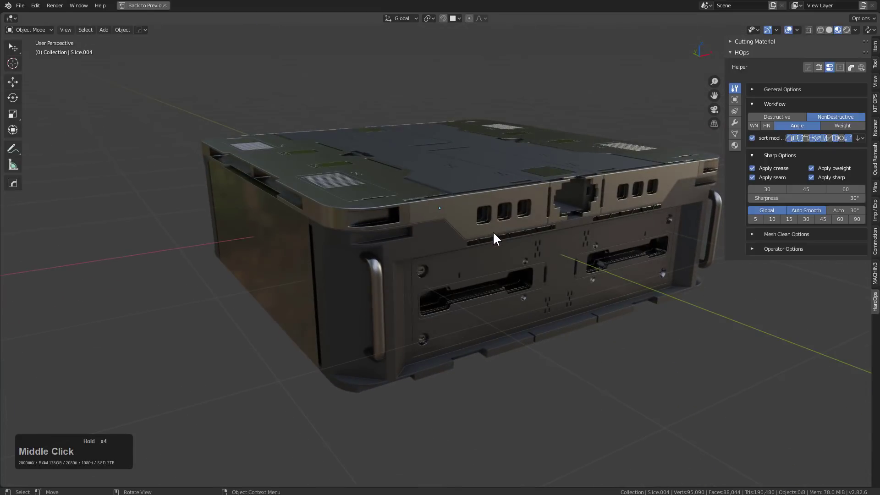
pyautogui.middleClick(525, 239)
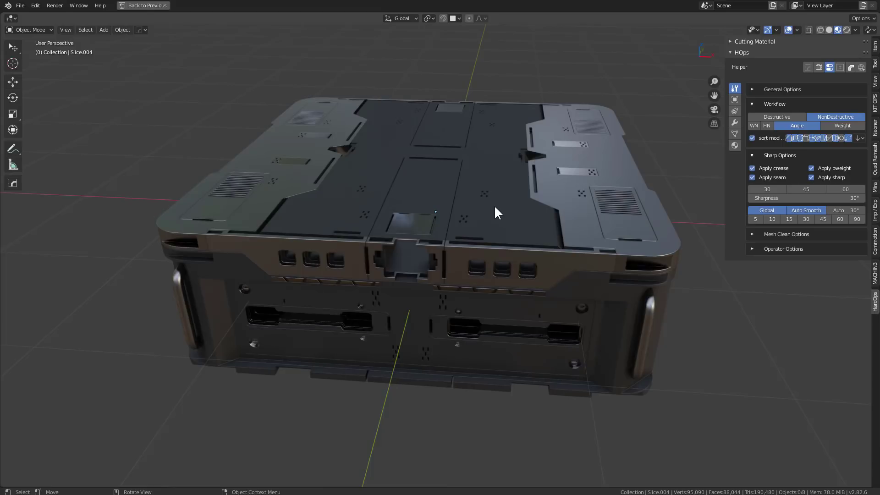
pyautogui.middleClick(507, 209)
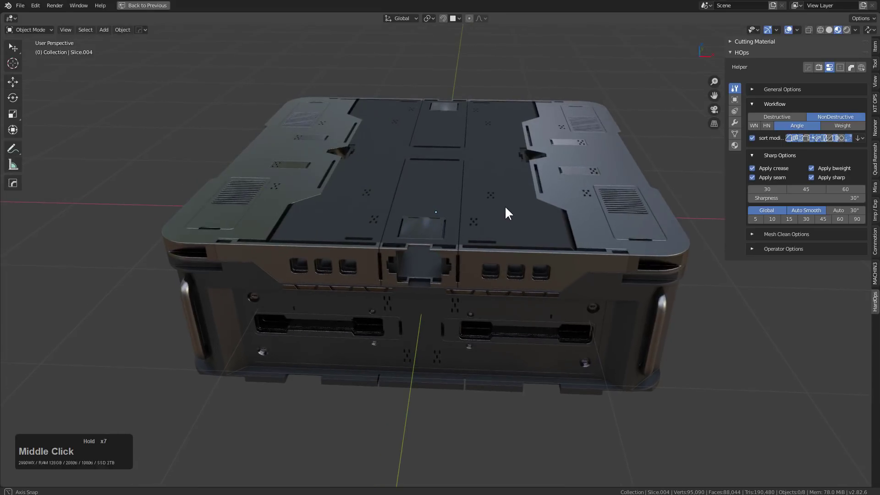
pyautogui.scroll(3)
pyautogui.middleClick(510, 208)
pyautogui.middleClick(498, 214)
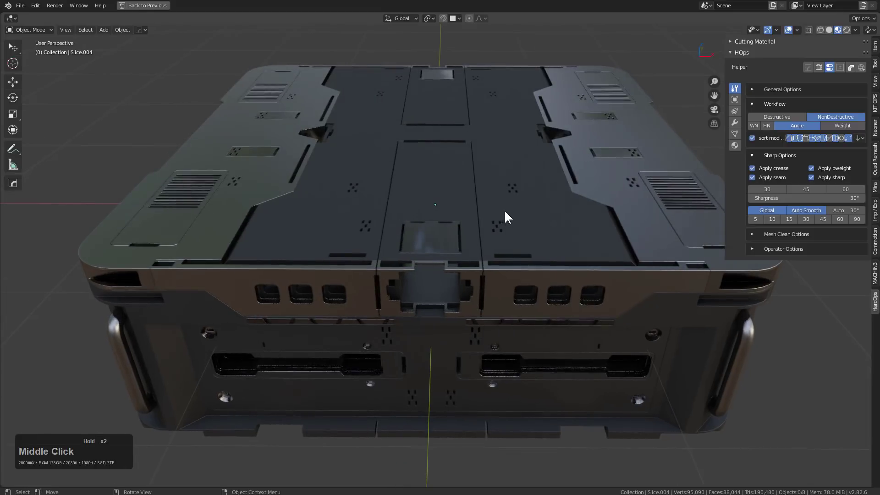
pyautogui.click(556, 283)
pyautogui.click(739, 128)
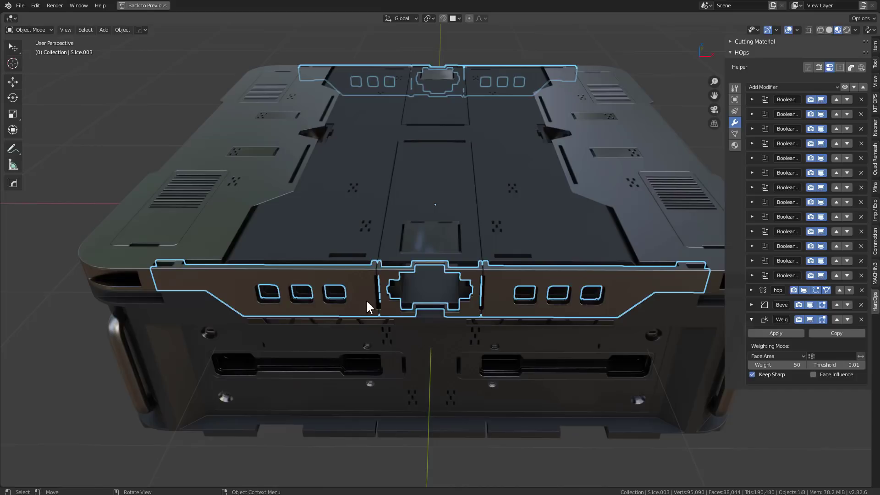
# Unhide and select all slab pieces, then bring up the HardOps add-modifier list for them.
pyautogui.press('alt+a')
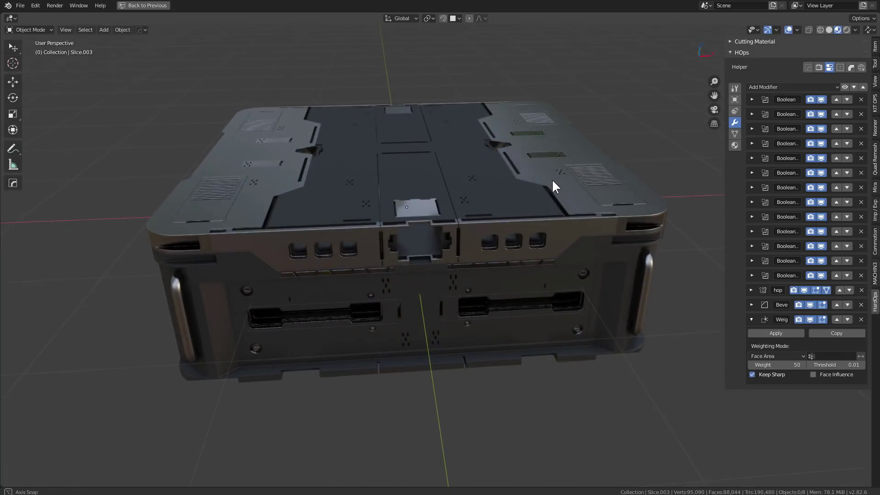
pyautogui.press('alt+h')
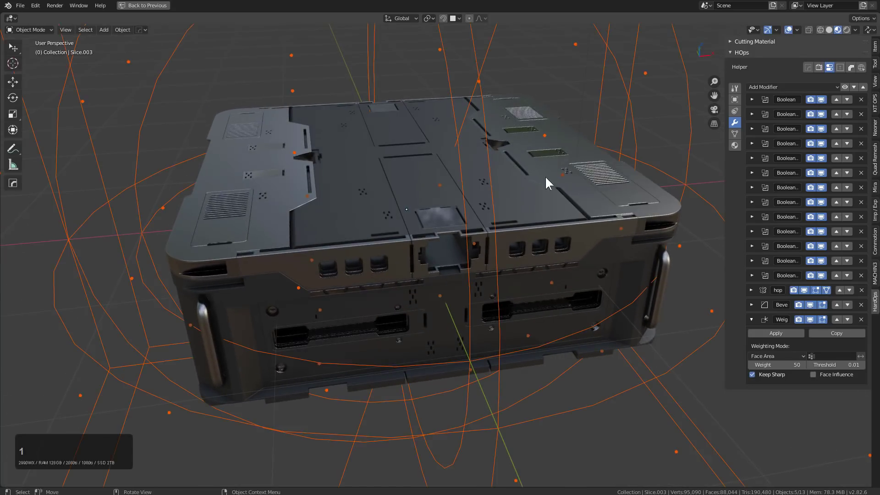
pyautogui.scroll(-3)
pyautogui.press('alt+a')
pyautogui.scroll(3)
pyautogui.press('a')
pyautogui.click(405, 164)
pyautogui.scroll(-3)
pyautogui.middleClick(479, 226)
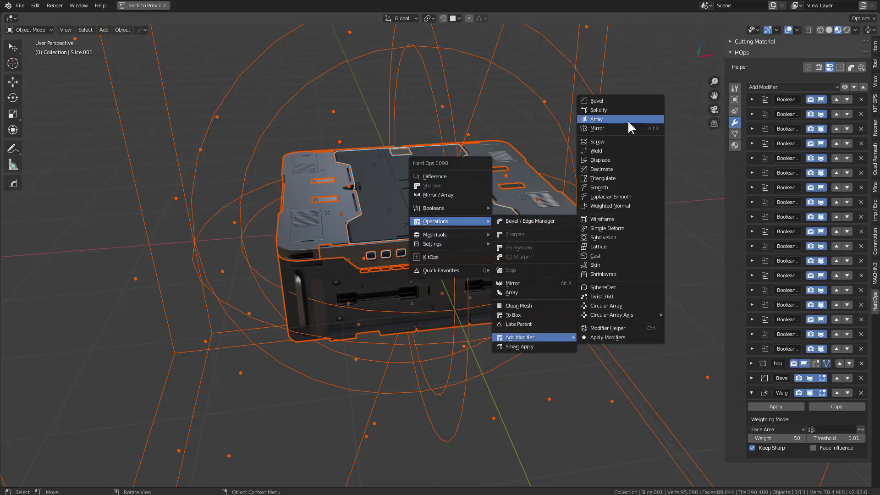
pyautogui.click(630, 124)
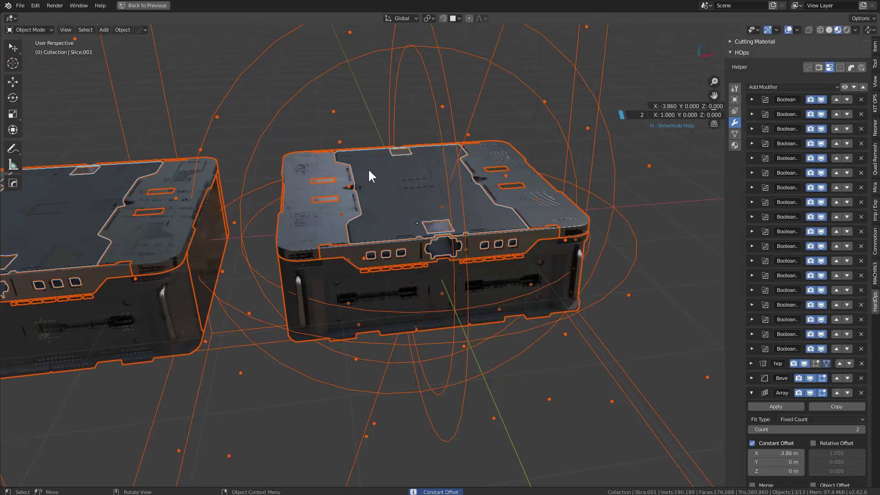
pyautogui.scroll(3)
pyautogui.click(382, 173)
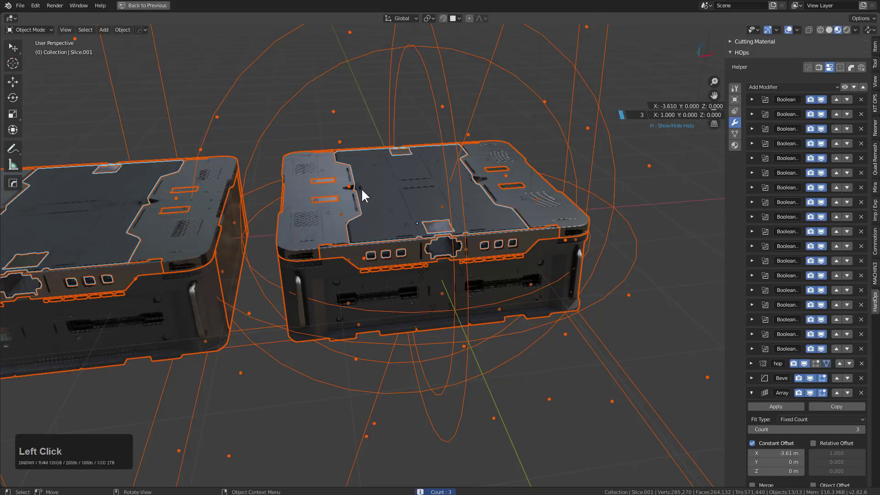
pyautogui.middleClick(358, 200)
pyautogui.press('alt+a')
pyautogui.middleClick(417, 220)
pyautogui.scroll(-3)
pyautogui.middleClick(451, 204)
pyautogui.scroll(-3)
pyautogui.middleClick(488, 255)
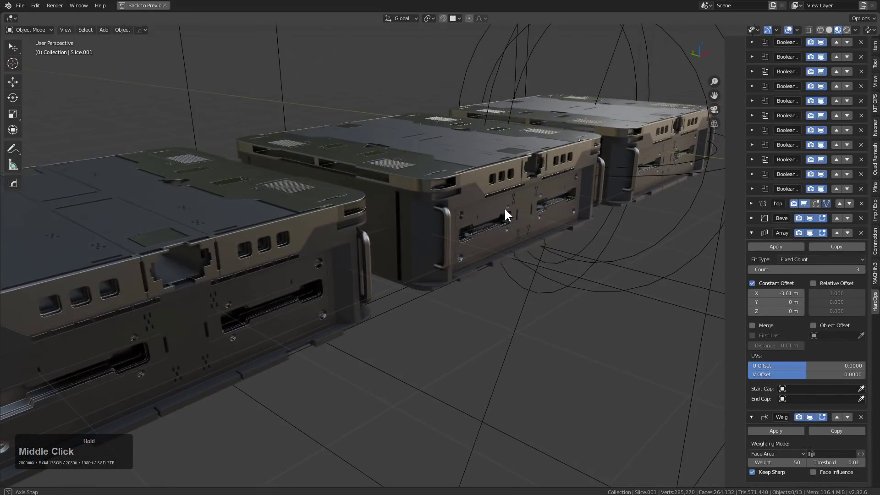
pyautogui.middleClick(521, 216)
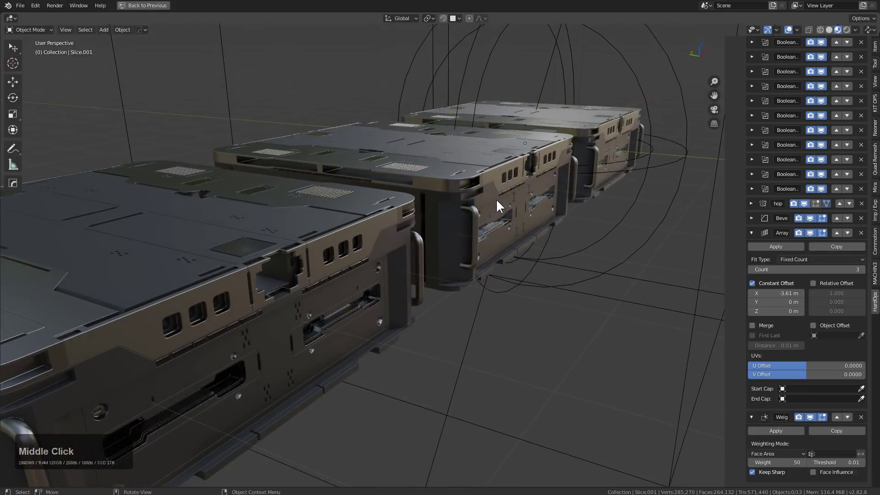
# Cut a small box notch into the cube's top and circular-array it three times around the centre.
pyautogui.middleClick(514, 185)
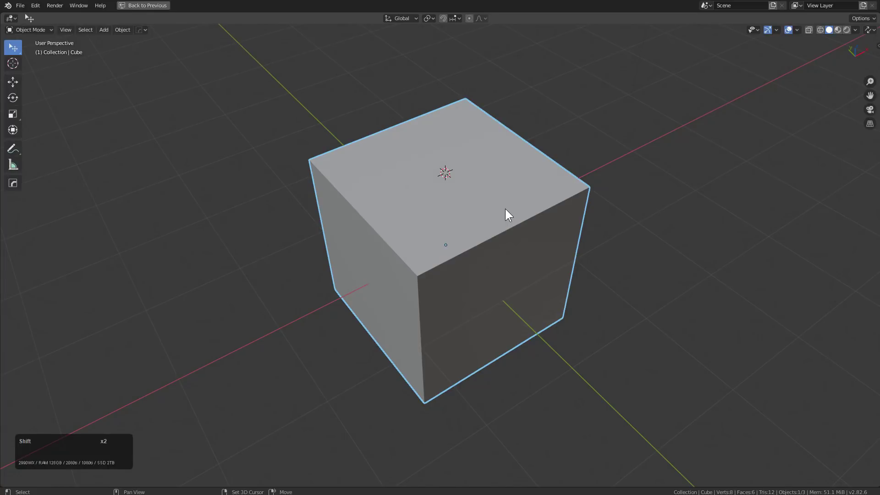
pyautogui.press('shift+a')
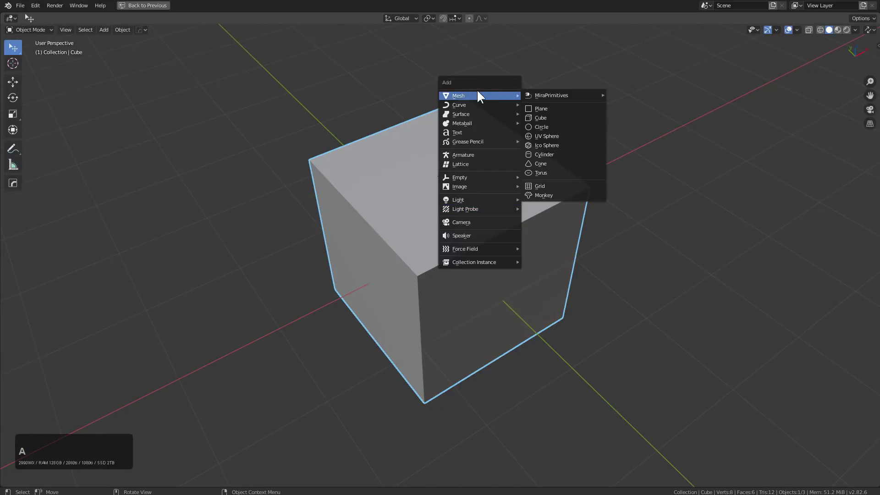
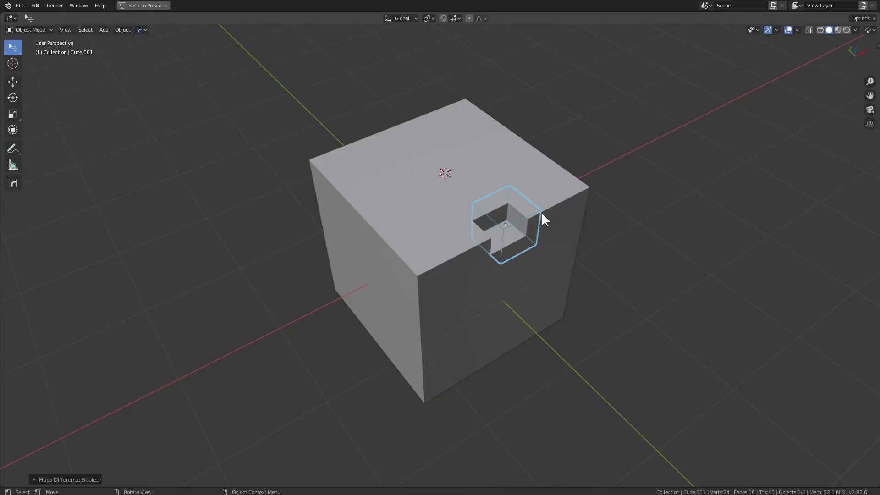
pyautogui.press('q')
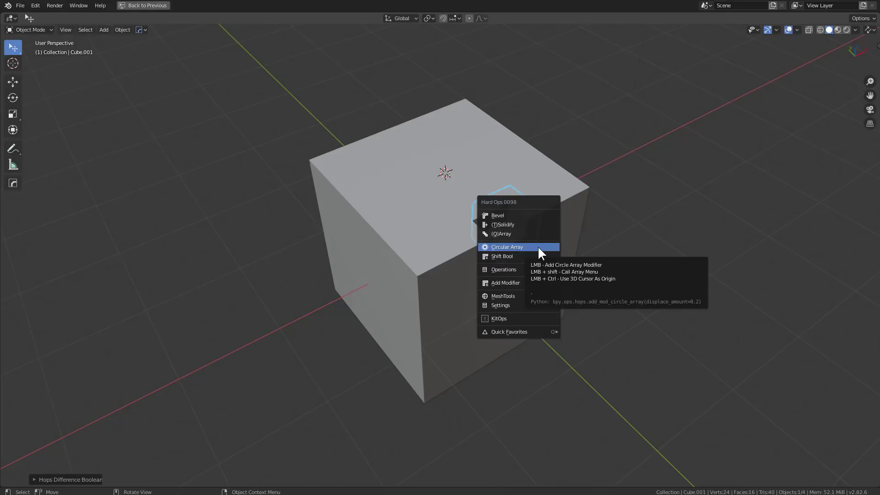
pyautogui.click(542, 250)
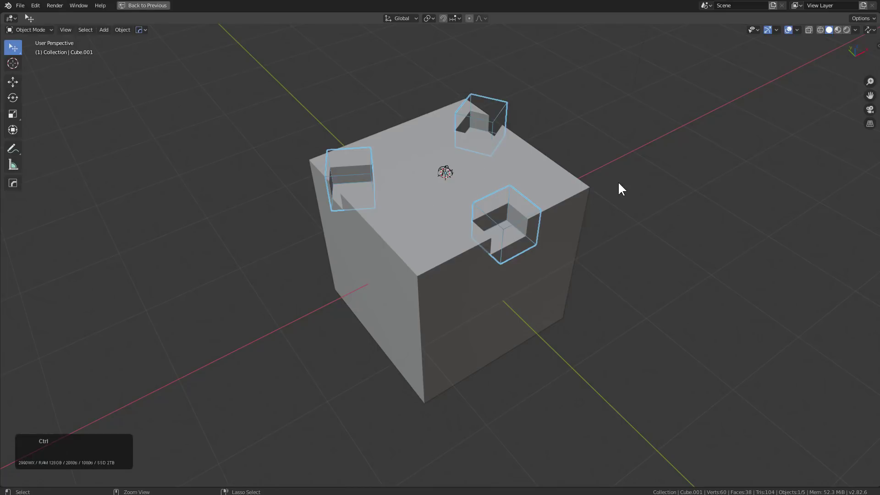
# Set the circular Array modifier count to 7 in the HOps Helper, making seven notches around the top.
pyautogui.click(633, 184)
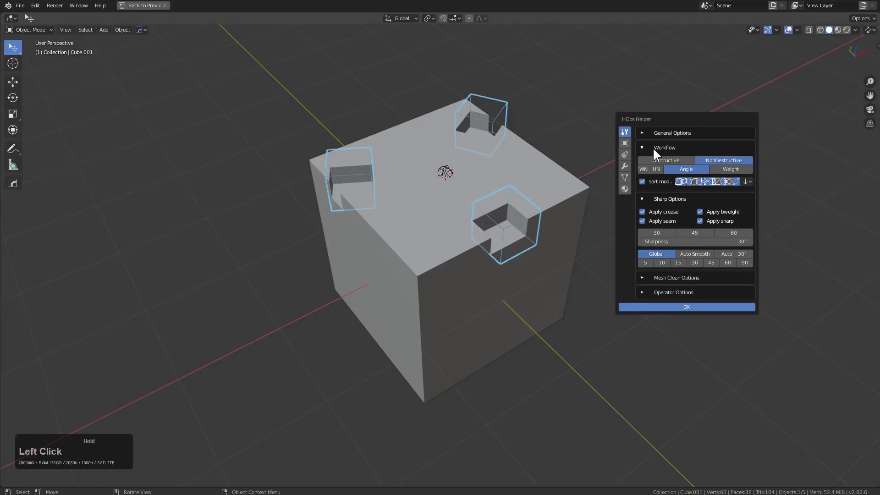
pyautogui.click(631, 167)
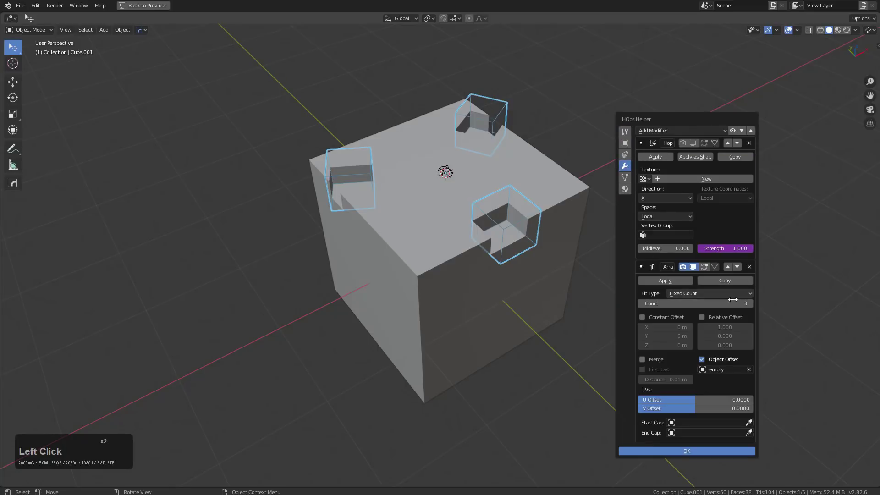
pyautogui.click(756, 306)
pyautogui.click(756, 306)
pyautogui.doubleClick(756, 306)
pyautogui.click(757, 307)
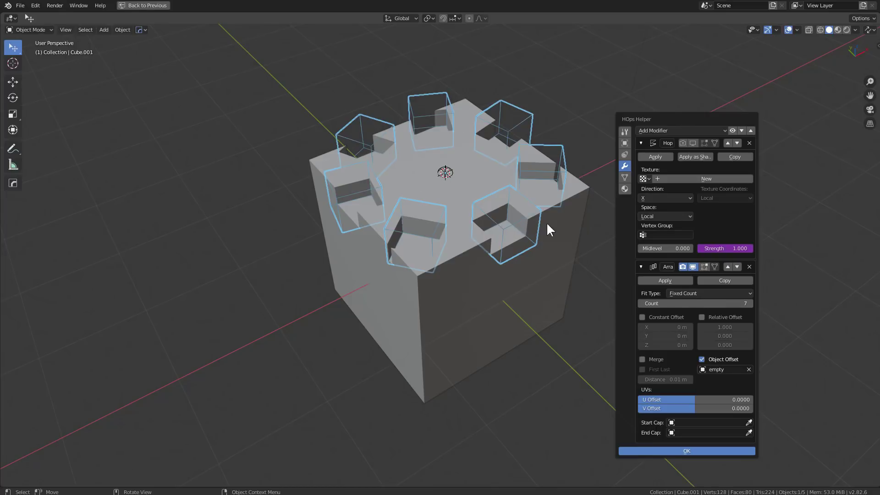
pyautogui.click(699, 144)
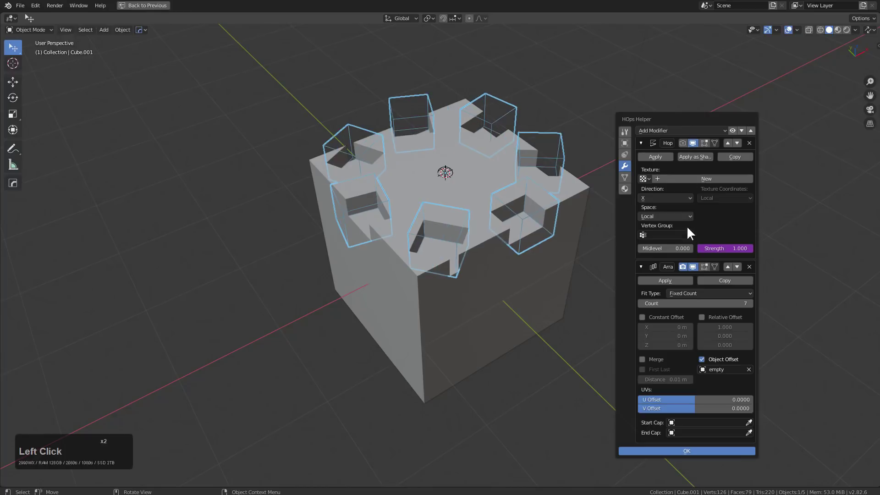
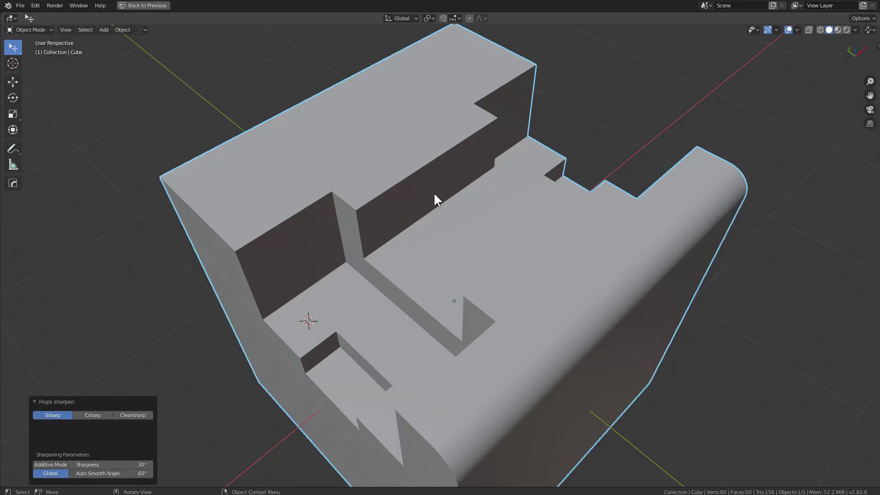
# Inspect the cut block, then apply HardOps Csharp to bevel every sharp channel, slot and notch edge.
pyautogui.middleClick(426, 199)
pyautogui.scroll(-3)
pyautogui.middleClick(407, 209)
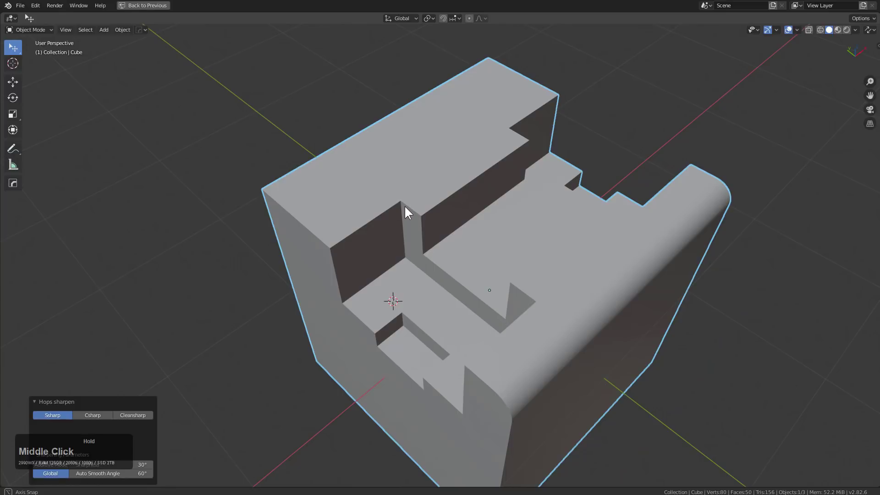
pyautogui.middleClick(440, 220)
pyautogui.scroll(3)
pyautogui.press('q')
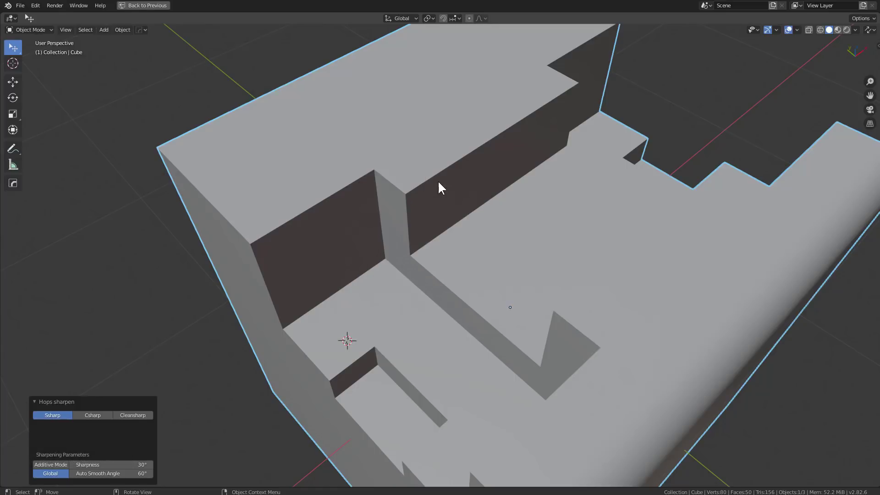
pyautogui.press('q')
pyautogui.click(443, 184)
pyautogui.scroll(-3)
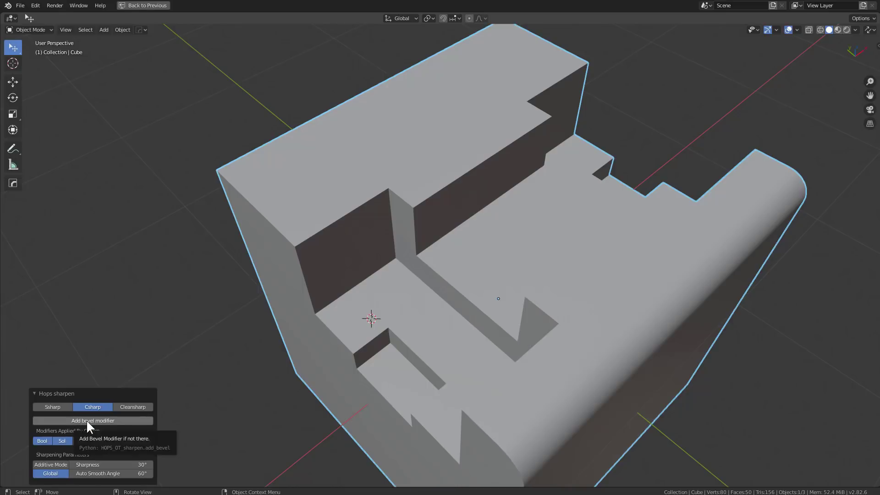
pyautogui.click(92, 423)
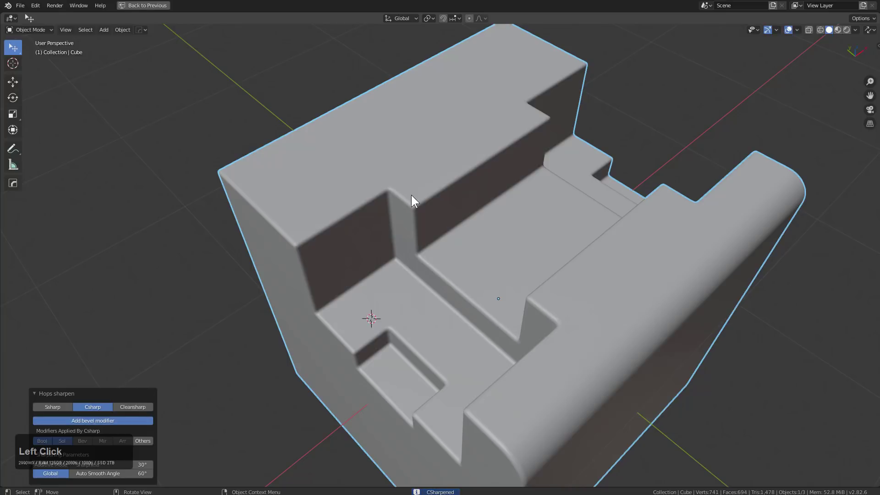
# Adjust the Hard Ops bevel width on the stepped block and confirm it.
pyautogui.press('q')
pyautogui.click(450, 209)
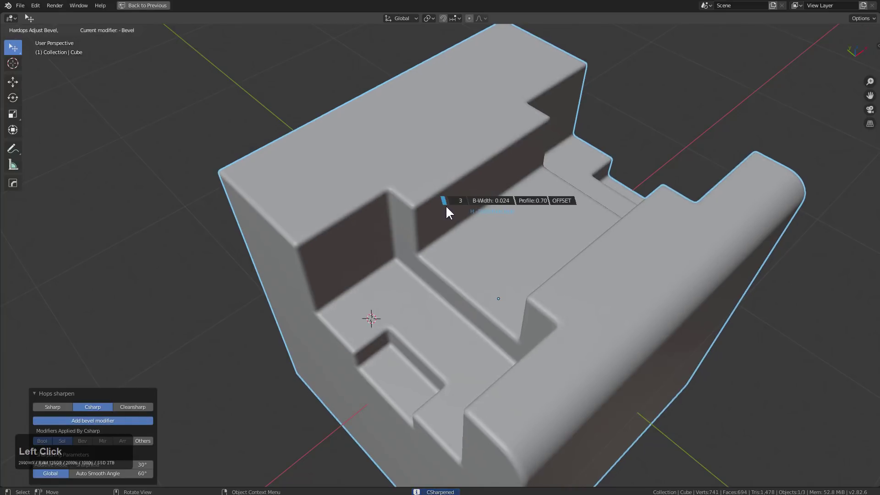
pyautogui.click(449, 208)
pyautogui.rightClick(392, 191)
# Add a new cube and shrink it into a small cutter for the upper ledge.
pyautogui.press('shift+a')
pyautogui.click(434, 215)
pyautogui.press('s')
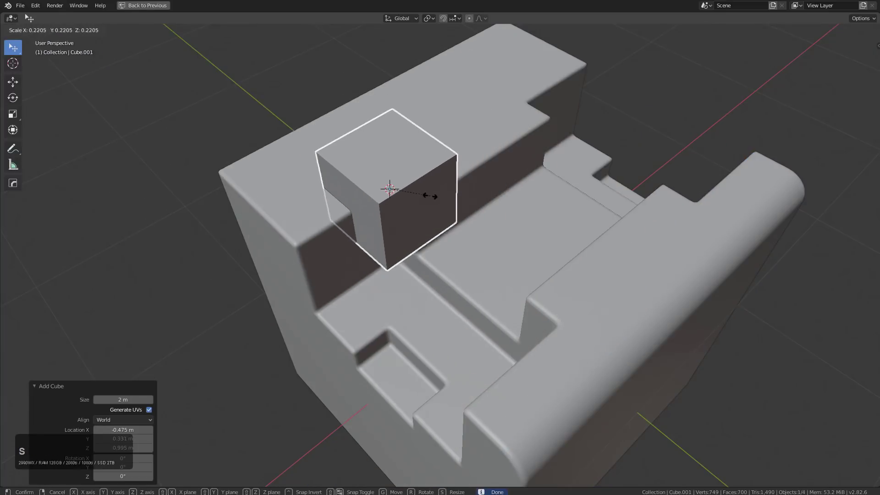
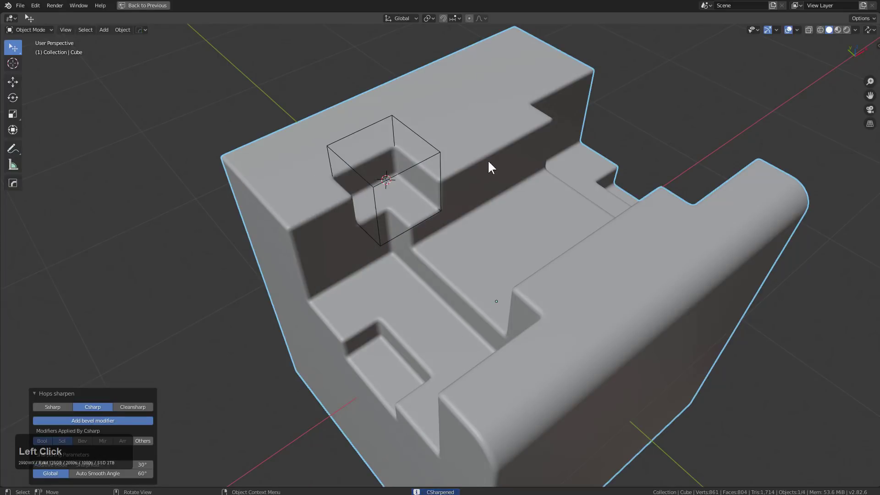
pyautogui.press('Tab')
pyautogui.press('Tab')
pyautogui.press('alt+x')
pyautogui.click(431, 348)
# Move the small cutter cube into position at the block's corner.
pyautogui.middleClick(531, 174)
pyautogui.click(427, 167)
pyautogui.click(427, 165)
pyautogui.press('g')
pyautogui.click(297, 179)
pyautogui.middleClick(305, 192)
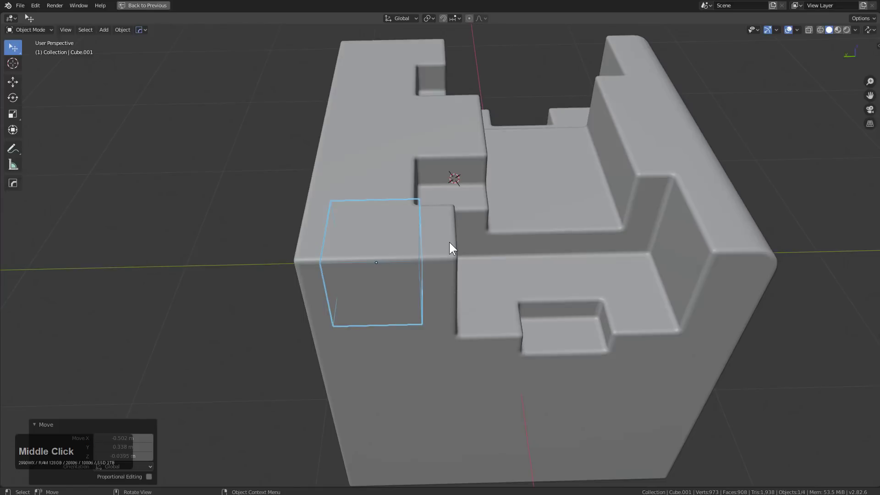
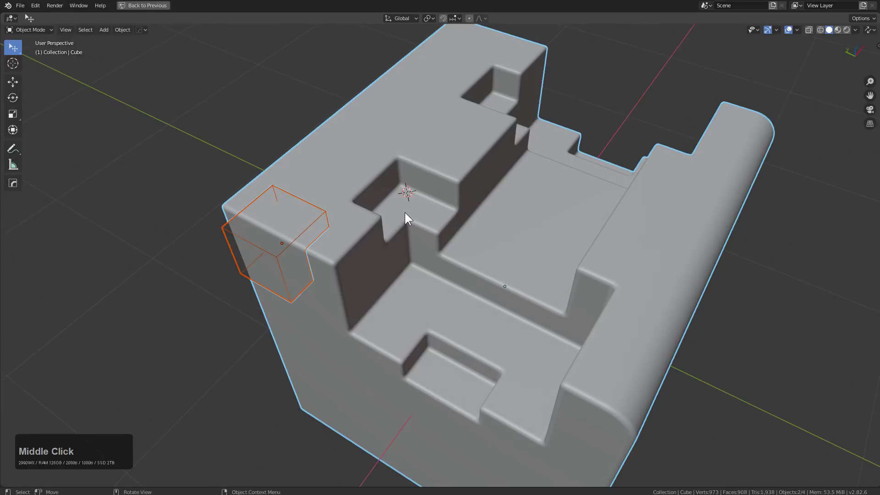
# Boolean-subtract the corner cutter from the block with Hard Ops difference.
pyautogui.middleClick(407, 214)
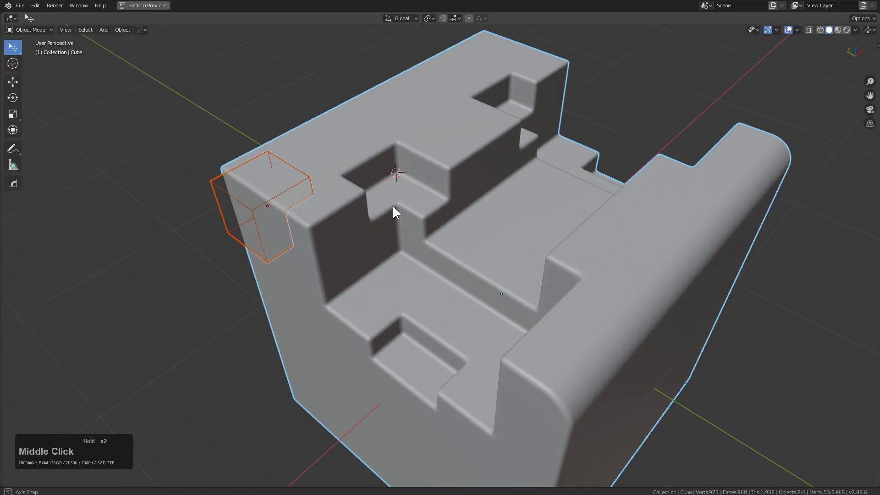
pyautogui.press('q')
pyautogui.click(397, 202)
pyautogui.click(447, 194)
pyautogui.press('q')
pyautogui.click(447, 195)
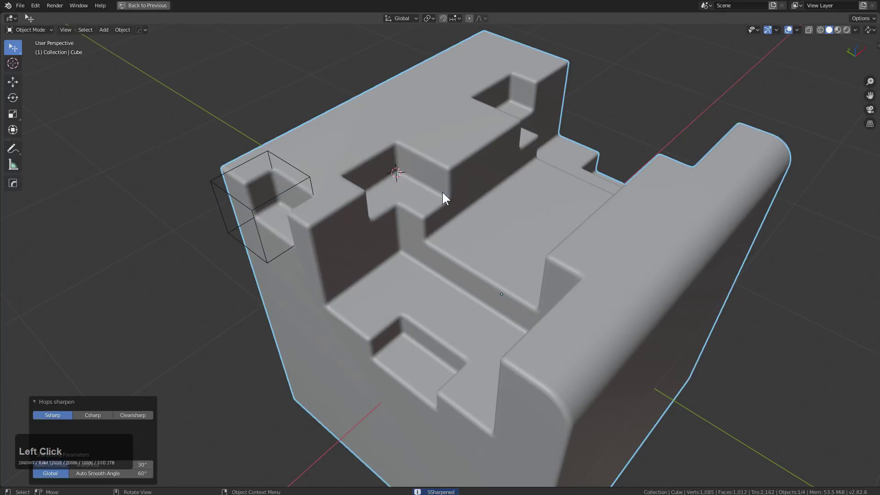
# Sharpen the new notch edges with SSharp, then switch the result to CSharp bevel mode.
pyautogui.press('Tab')
pyautogui.press('Tab')
pyautogui.press('q')
pyautogui.click(542, 165)
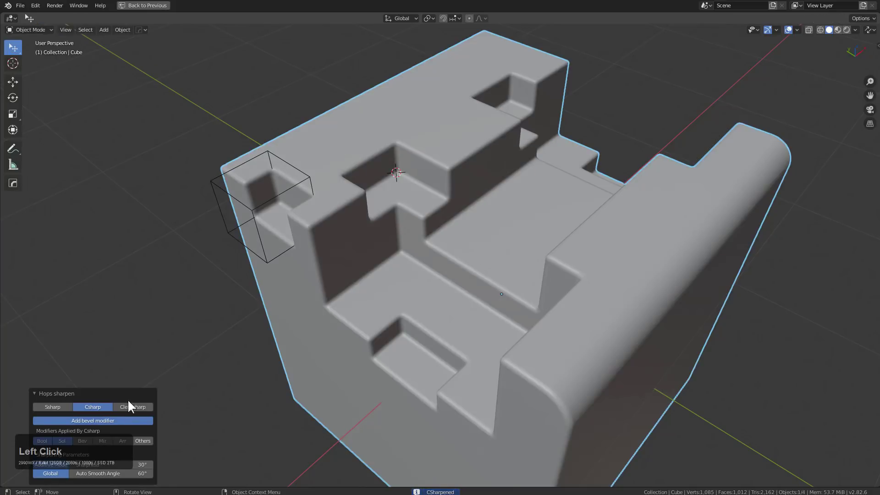
pyautogui.press('q')
pyautogui.click(398, 210)
pyautogui.click(83, 415)
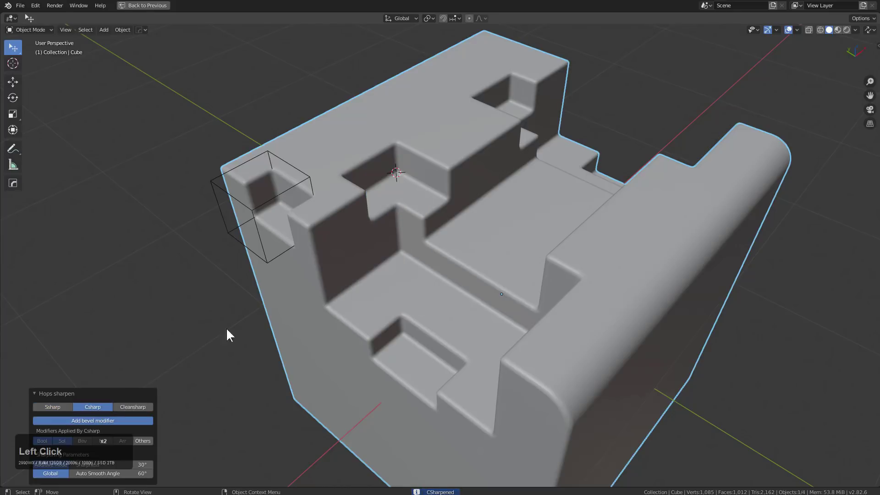
pyautogui.middleClick(613, 221)
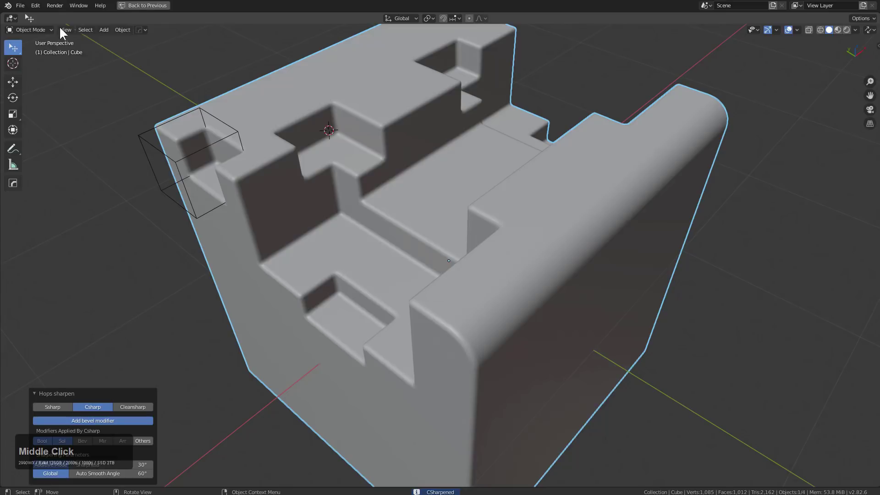
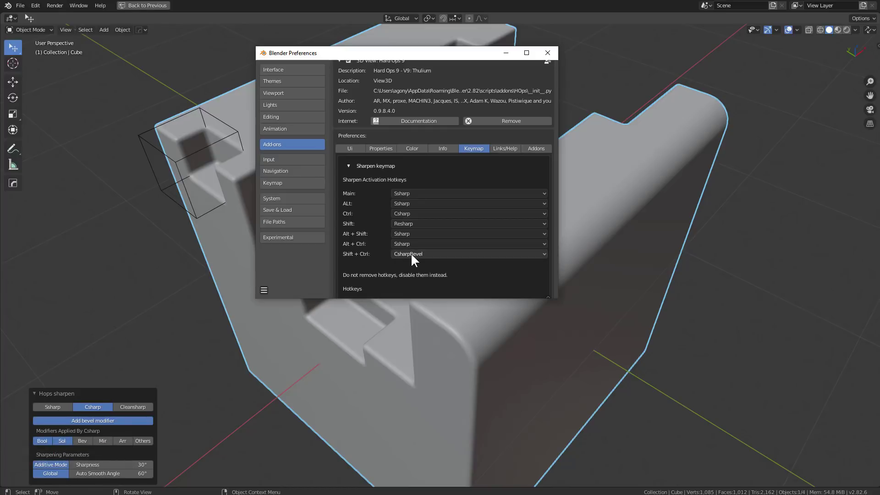
# Check the sharpen-mode dropdown for the hotkey and keep CsharpBevel selected.
pyautogui.click(414, 256)
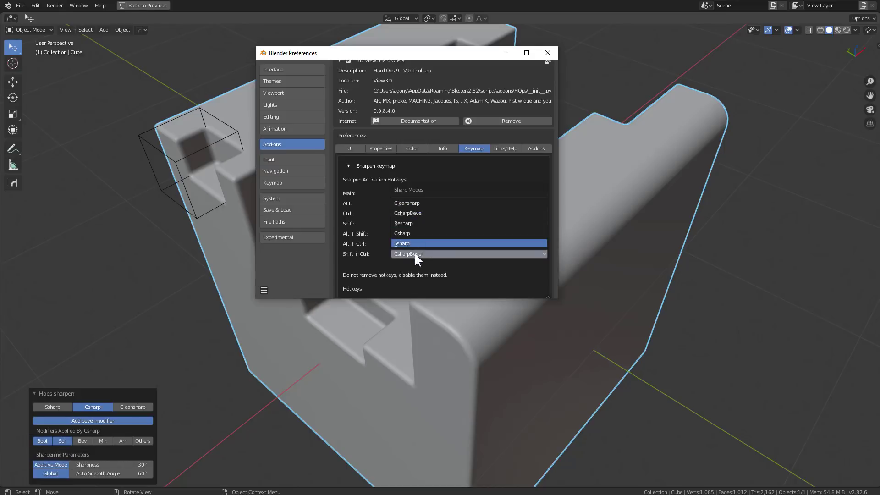
pyautogui.click(394, 264)
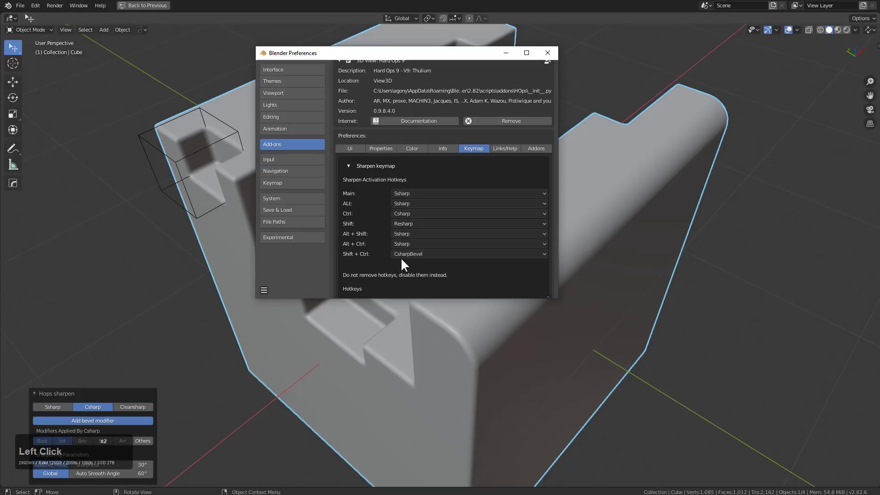
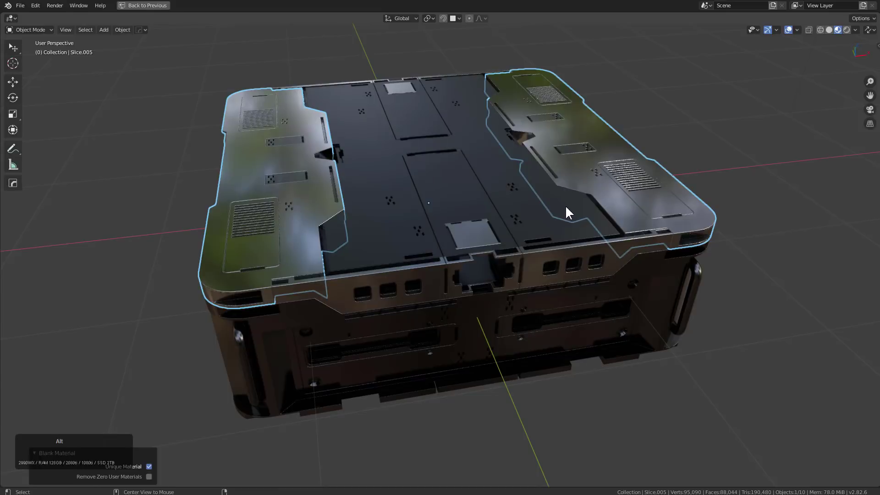
pyautogui.press('alt+a')
pyautogui.click(580, 145)
pyautogui.press('alt+m')
pyautogui.click(664, 166)
pyautogui.press('alt+a')
pyautogui.click(638, 188)
pyautogui.press('alt+m')
pyautogui.click(670, 221)
pyautogui.doubleClick(664, 215)
pyautogui.press('alt+m')
pyautogui.click(664, 216)
pyautogui.press('alt+a')
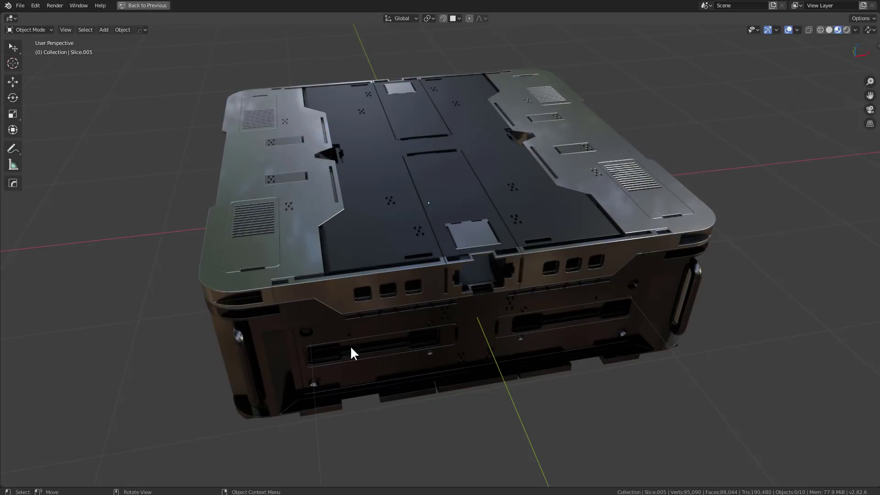
pyautogui.click(325, 378)
pyautogui.press('q')
pyautogui.press('alt+m')
pyautogui.click(628, 315)
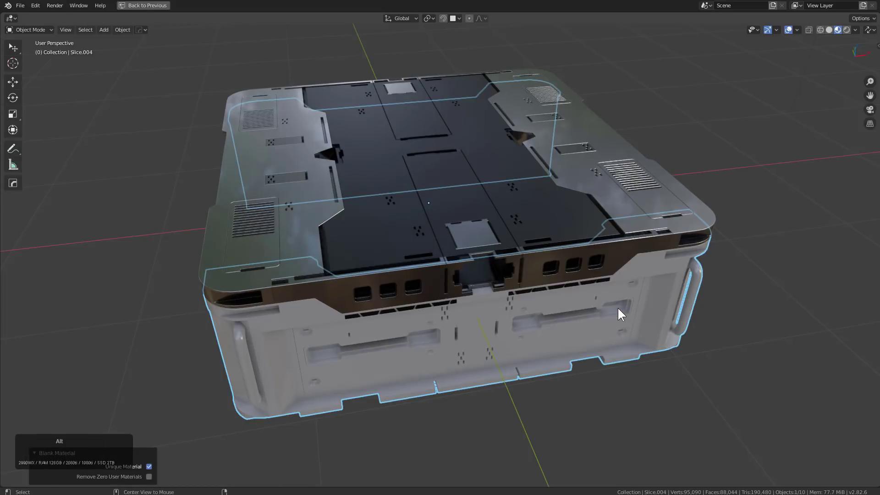
pyautogui.press('alt+m')
pyautogui.click(620, 310)
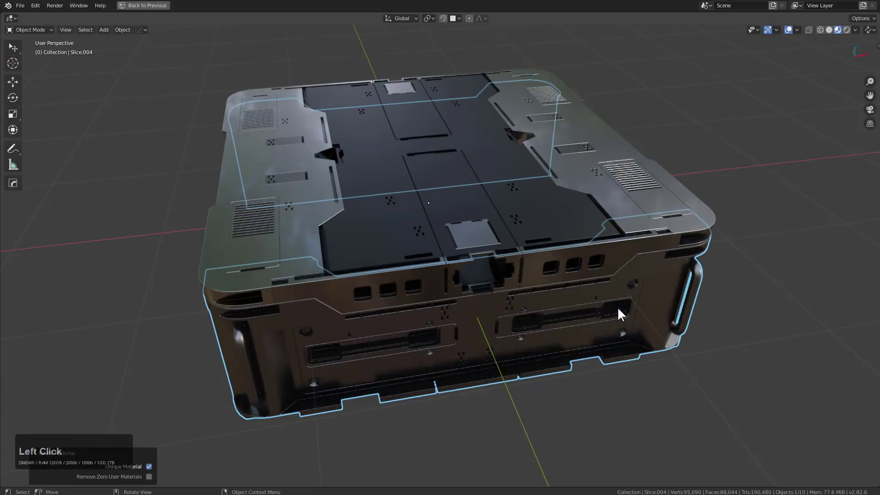
pyautogui.press('alt+a')
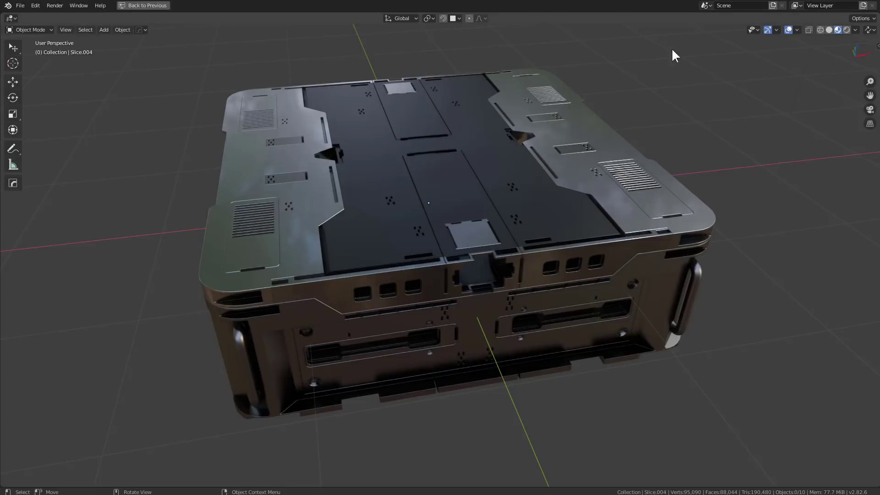
# Orbit around the finished panel to inspect its top before starting a new scene.
pyautogui.middleClick(622, 169)
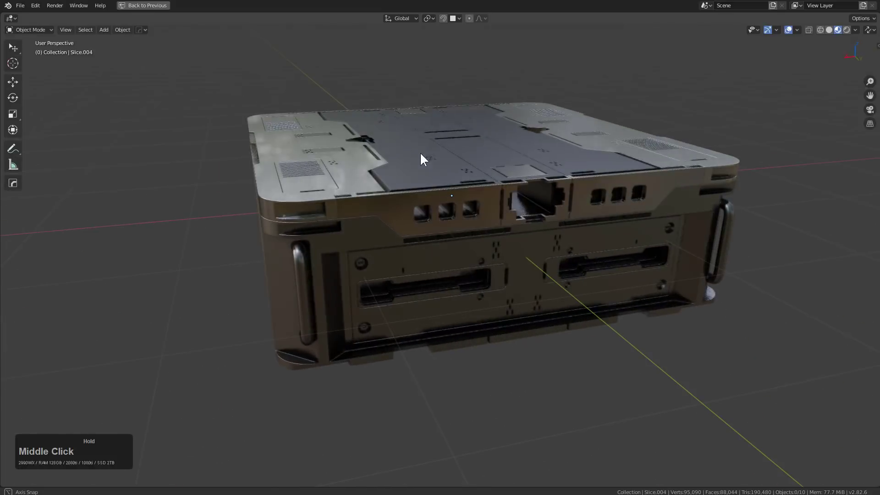
pyautogui.middleClick(611, 200)
pyautogui.middleClick(659, 174)
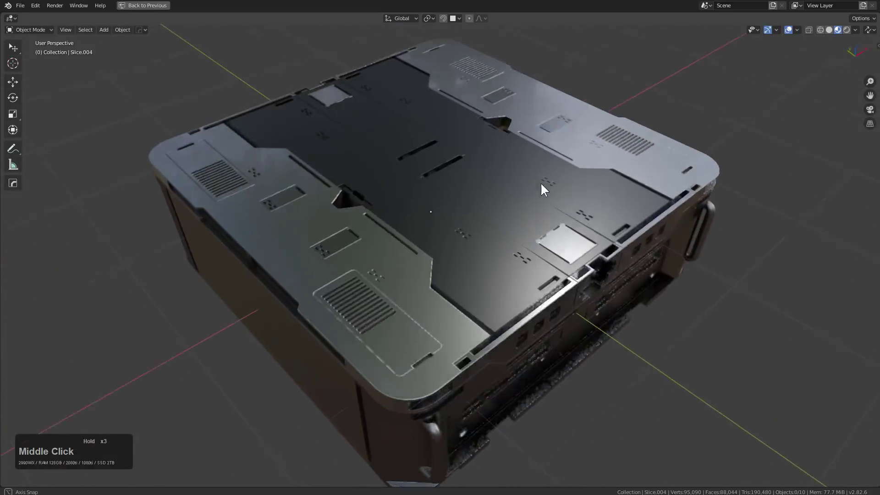
pyautogui.middleClick(475, 178)
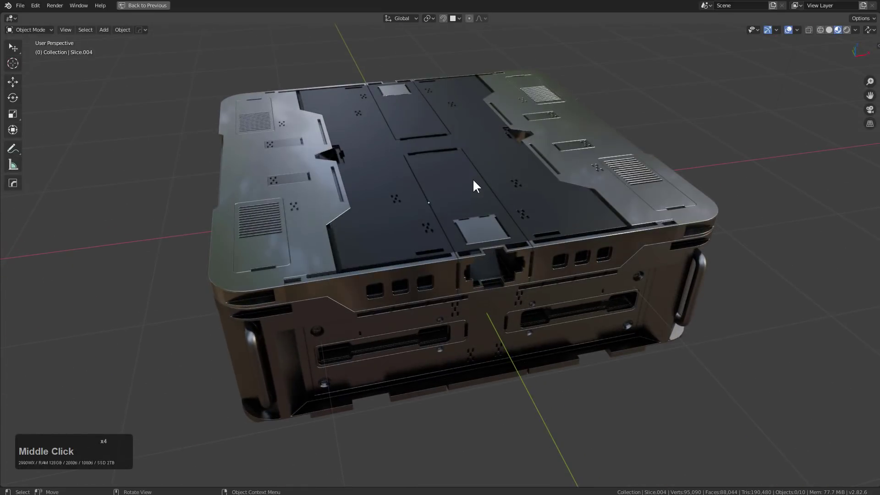
pyautogui.middleClick(476, 185)
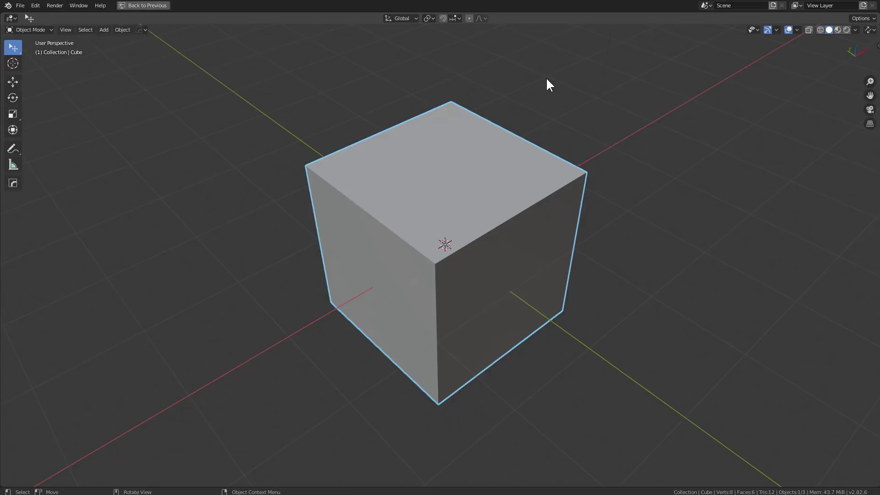
# Delete the default cube, add a flat plane and bring up the Hard Ops Q menu.
pyautogui.doubleClick(532, 188)
pyautogui.press('x')
pyautogui.press('shift+a')
pyautogui.click(569, 198)
pyautogui.scroll(3)
pyautogui.press('q')
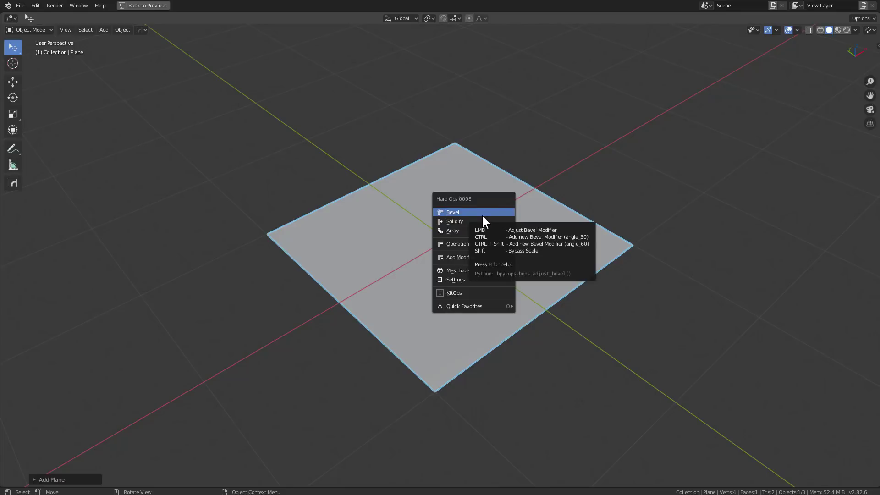
# Bevel the plane's four corners round with 12 segments at about 0.44 width.
pyautogui.click(485, 218)
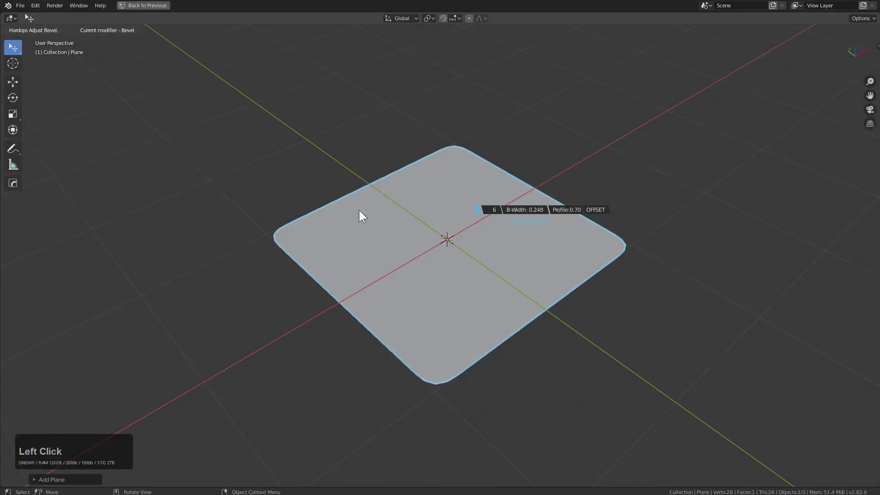
pyautogui.scroll(3)
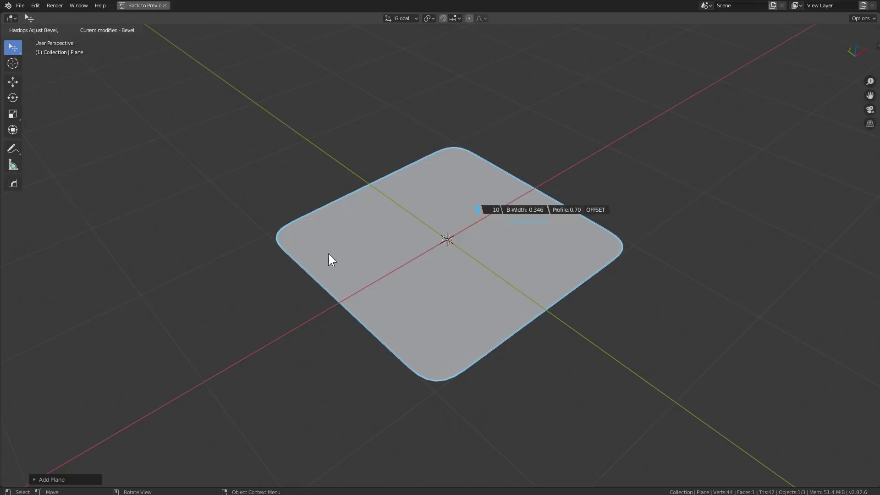
pyautogui.scroll(3)
pyautogui.click(293, 260)
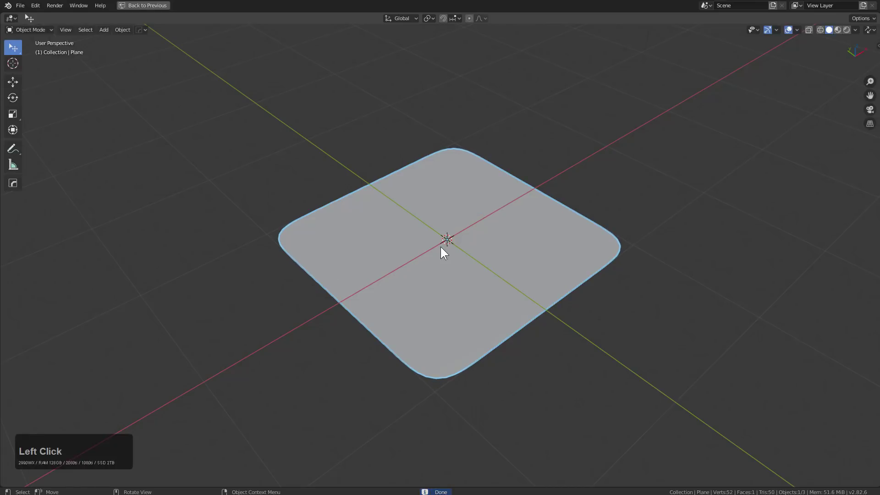
pyautogui.middleClick(444, 246)
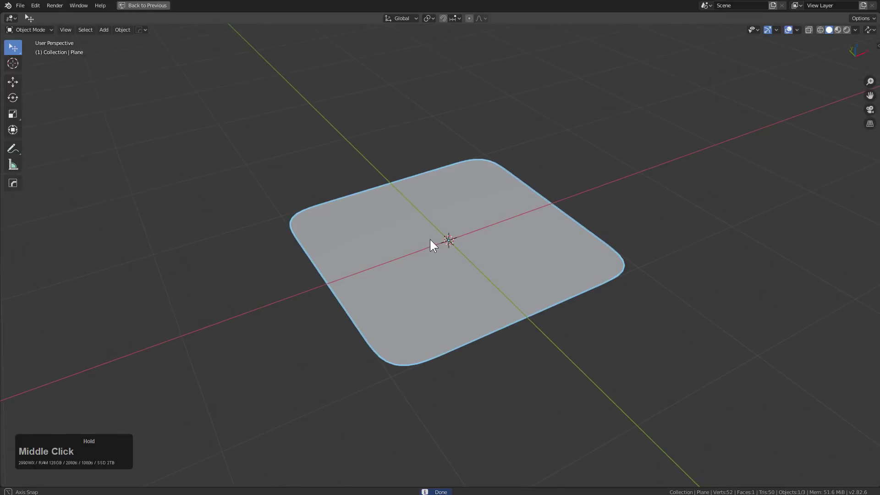
# Solidify the rounded plane into a thick slab with Hard Ops.
pyautogui.press('q')
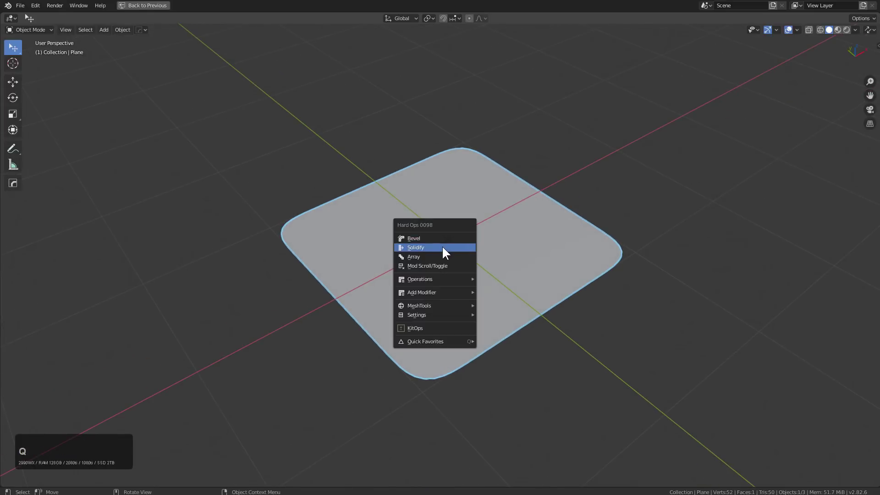
pyautogui.click(445, 250)
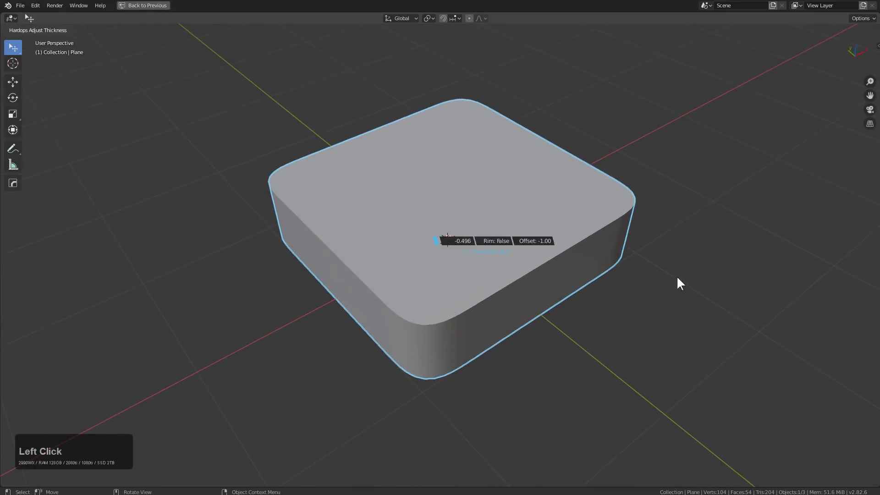
pyautogui.click(679, 273)
# Bevel the slab's edges, then apply a second finer bevel to soften them.
pyautogui.press('q')
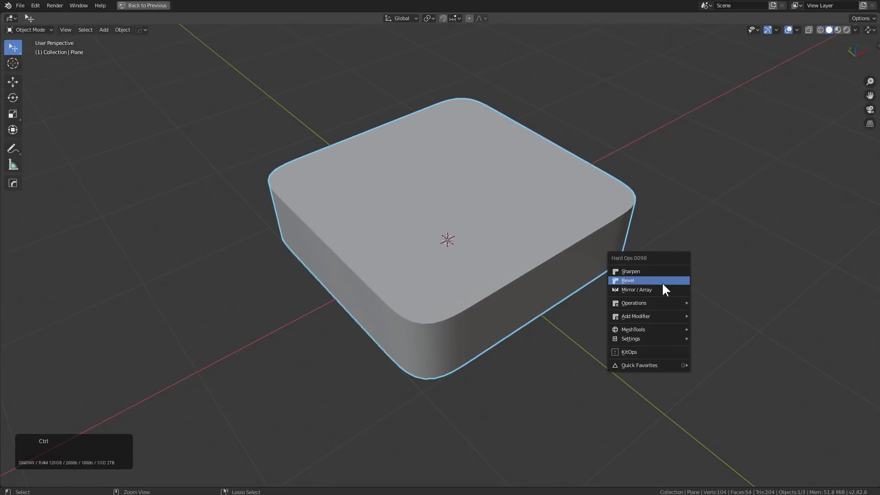
pyautogui.click(668, 284)
pyautogui.scroll(-3)
pyautogui.press('1')
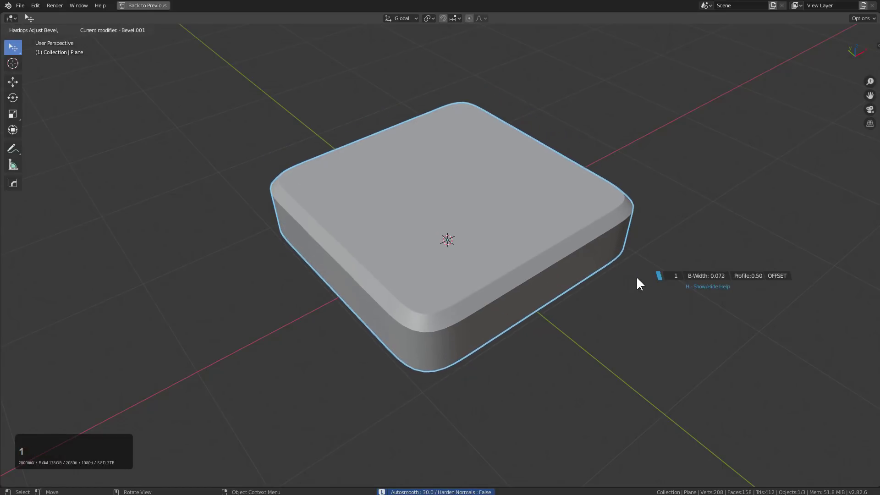
pyautogui.click(647, 279)
pyautogui.middleClick(542, 232)
pyautogui.press('q')
pyautogui.click(440, 213)
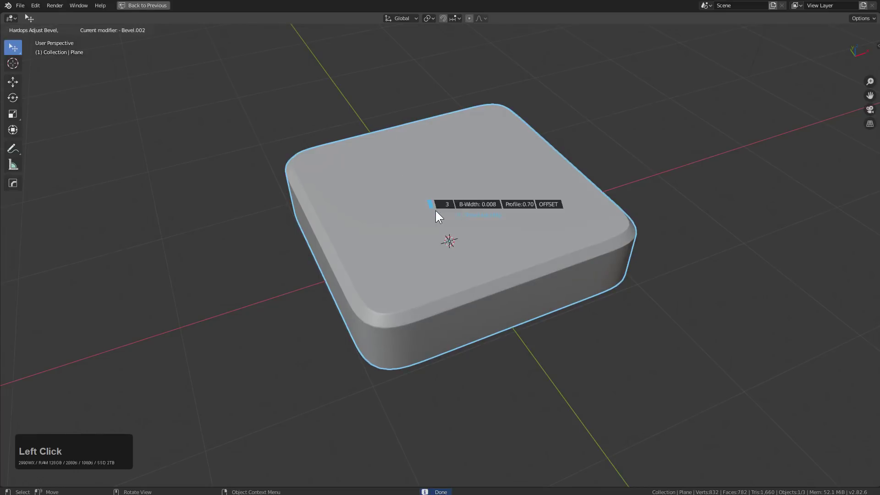
# Add a cube, scale it over one corner and boolean it as a cutter notching the slab.
pyautogui.middleClick(440, 231)
pyautogui.scroll(3)
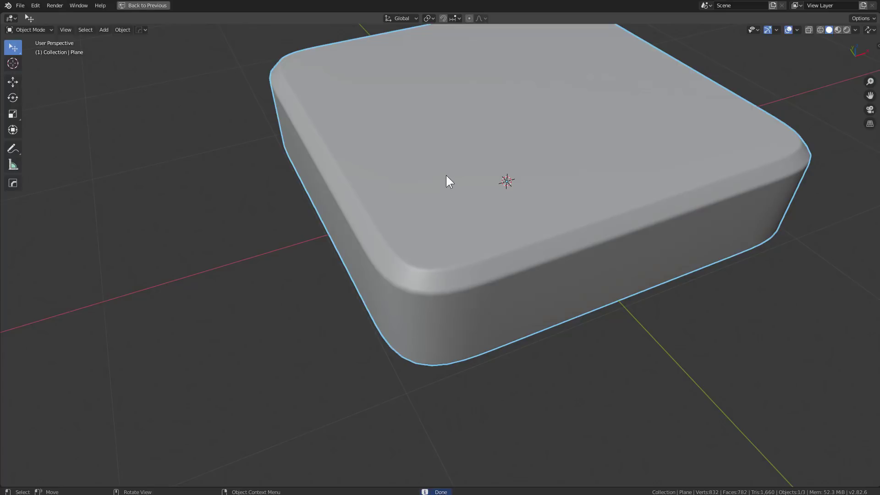
pyautogui.rightClick(436, 240)
pyautogui.press('shift+a')
pyautogui.click(488, 261)
pyautogui.press('s')
pyautogui.click(499, 267)
pyautogui.middleClick(519, 269)
pyautogui.click(489, 237)
pyautogui.middleClick(492, 265)
pyautogui.press('q')
pyautogui.click(495, 260)
pyautogui.middleClick(465, 239)
# Edit the cutter box and bevel its inner edge to chamfer the notch corner.
pyautogui.middleClick(510, 175)
pyautogui.press('Tab')
pyautogui.press('alt+z')
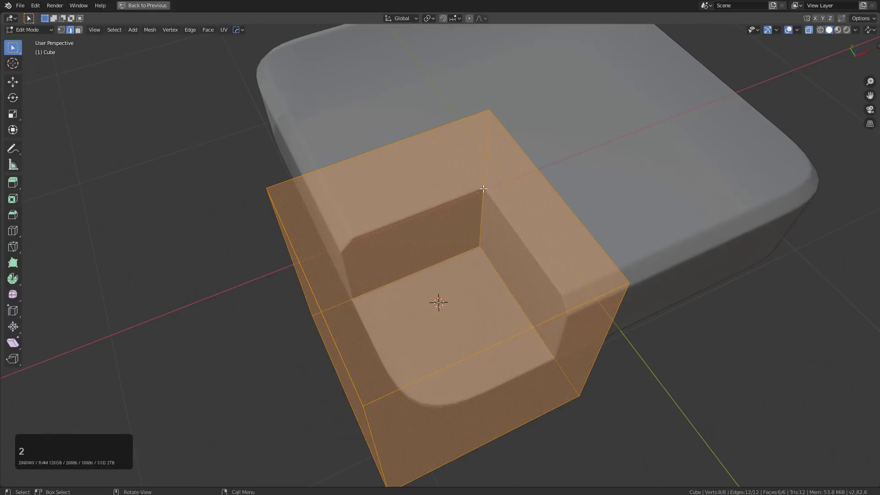
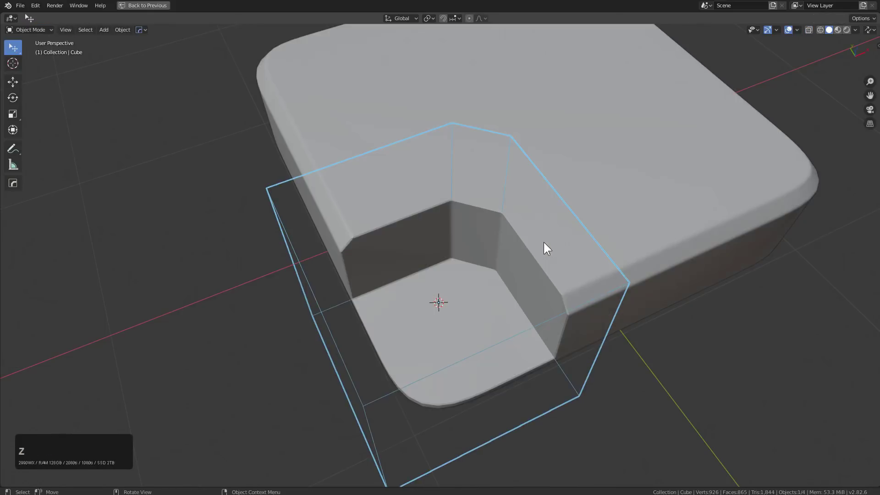
pyautogui.middleClick(551, 224)
pyautogui.write('hg')
pyautogui.middleClick(549, 201)
pyautogui.scroll(3)
pyautogui.click(594, 201)
pyautogui.press('q')
# Sharpen the slab with Hard Ops so the notch edges pick up the bevel.
pyautogui.click(377, 241)
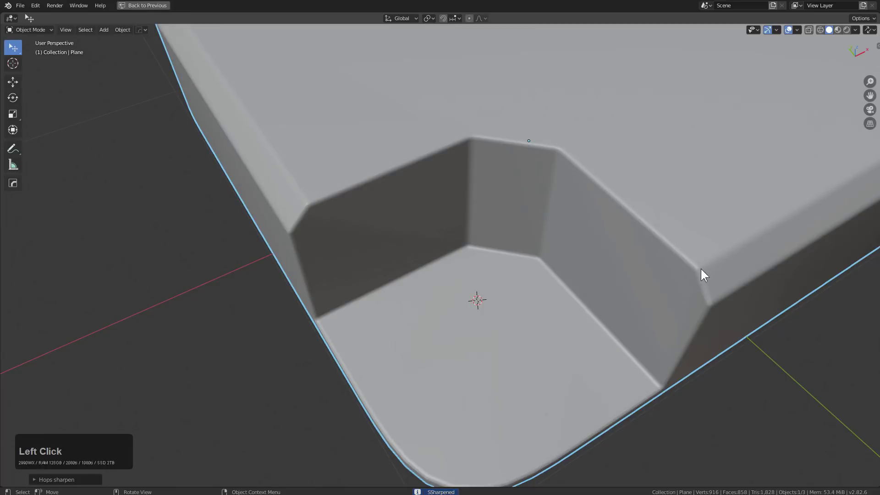
pyautogui.press('ctrl+shift+b')
pyautogui.middleClick(575, 149)
pyautogui.scroll(3)
pyautogui.press('q')
pyautogui.click(546, 152)
pyautogui.press('Escape')
# Orbit around the slab to inspect the result before the fresh scene loads.
pyautogui.scroll(-3)
pyautogui.middleClick(536, 174)
pyautogui.middleClick(519, 176)
pyautogui.middleClick(521, 173)
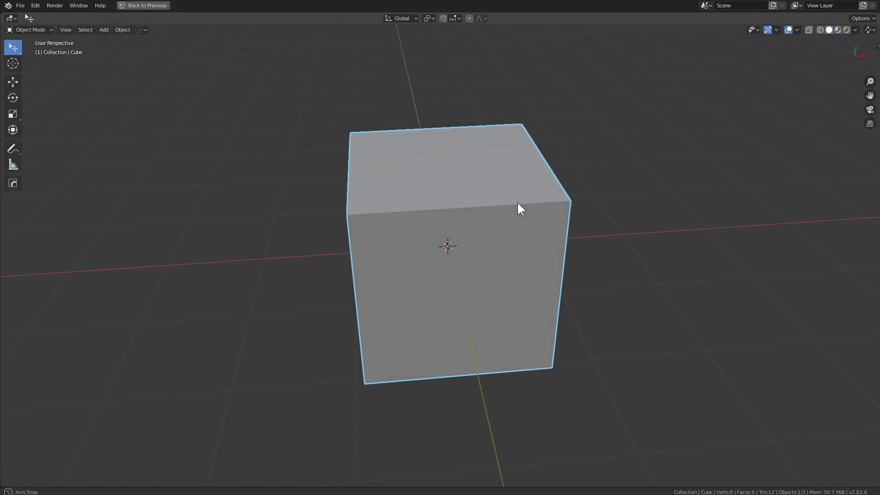
# Zoom in and orbit around the default cube in the fresh scene.
pyautogui.scroll(3)
pyautogui.middleClick(419, 247)
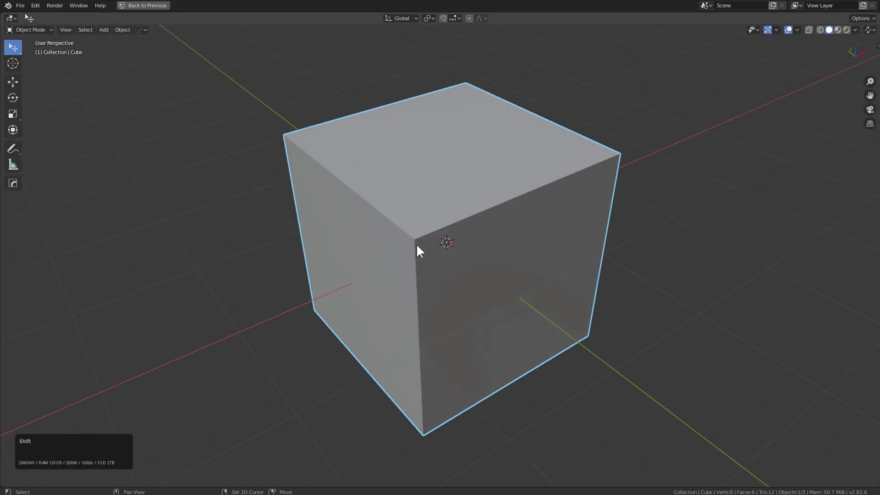
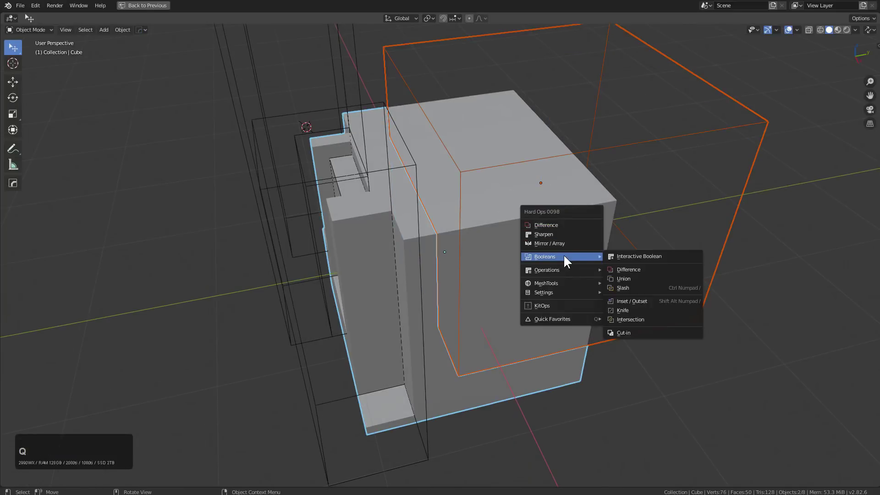
# Select the stepped block, start moving it and cancel to leave it in place.
pyautogui.click(632, 300)
pyautogui.middleClick(590, 201)
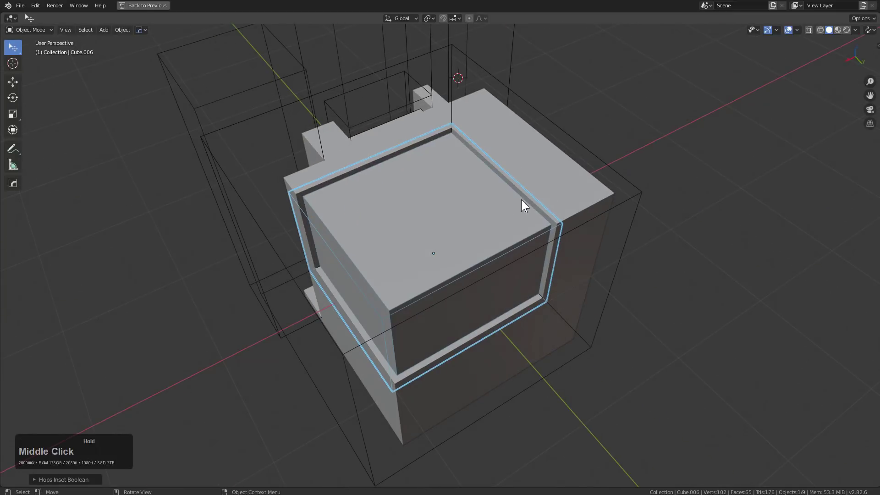
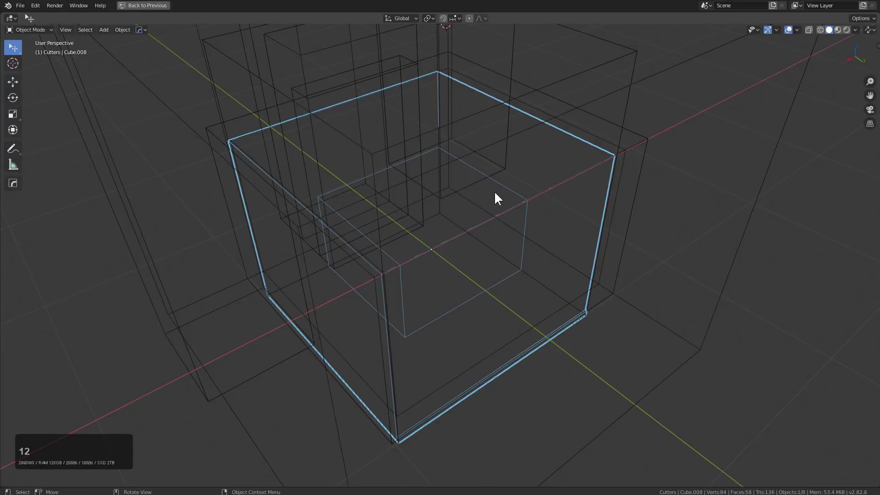
pyautogui.middleClick(474, 207)
pyautogui.scroll(-3)
pyautogui.click(478, 205)
pyautogui.middleClick(548, 212)
pyautogui.press('g')
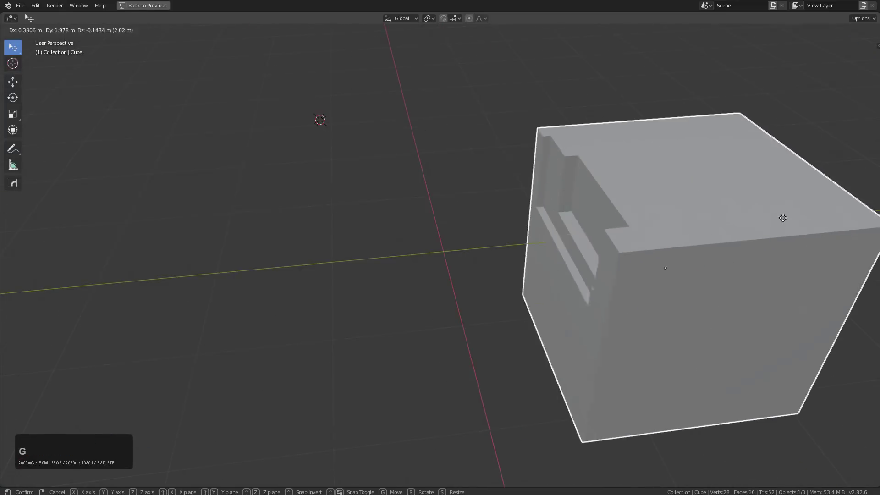
pyautogui.rightClick(495, 122)
# Orbit around the carved panel to inspect its recesses, notches and top.
pyautogui.middleClick(443, 194)
pyautogui.middleClick(512, 168)
pyautogui.press('alt+v')
pyautogui.click(474, 163)
pyautogui.middleClick(577, 185)
pyautogui.scroll(-3)
pyautogui.middleClick(606, 215)
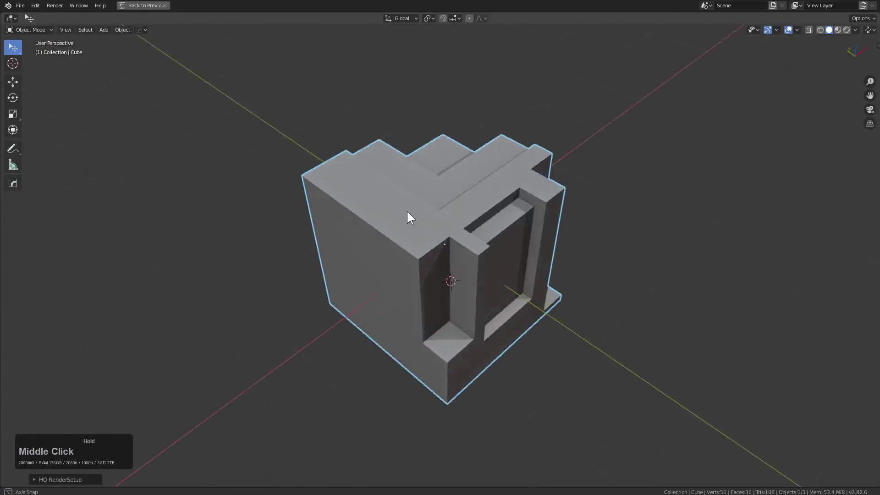
pyautogui.middleClick(544, 259)
pyautogui.middleClick(548, 249)
pyautogui.scroll(3)
pyautogui.middleClick(601, 213)
pyautogui.middleClick(471, 237)
pyautogui.middleClick(545, 238)
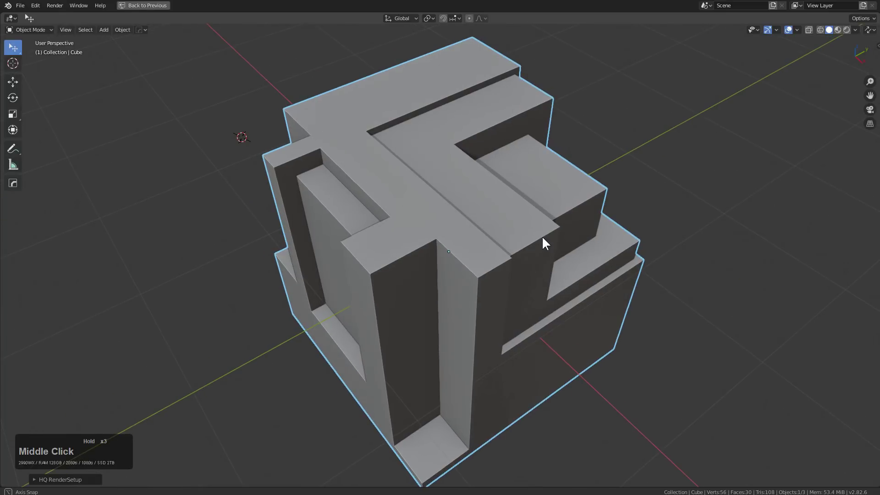
pyautogui.middleClick(619, 229)
pyautogui.middleClick(537, 250)
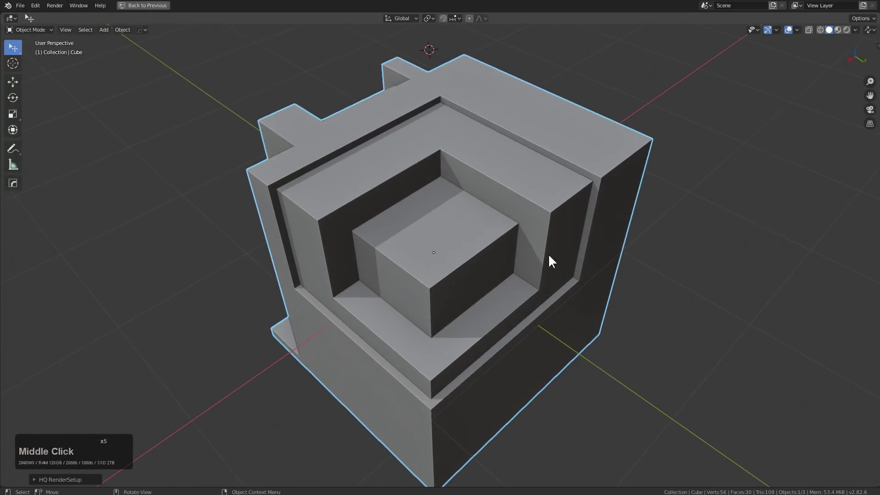
pyautogui.scroll(-3)
pyautogui.middleClick(492, 253)
pyautogui.middleClick(503, 254)
pyautogui.middleClick(494, 252)
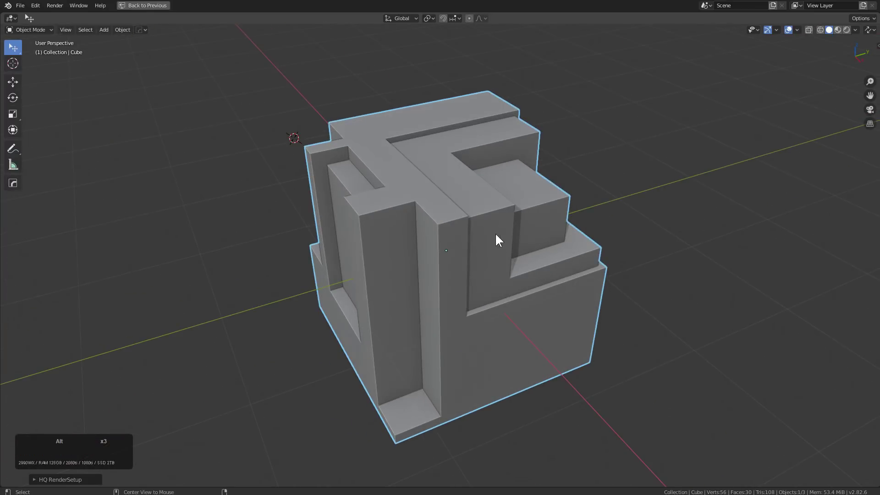
# Unhide the boolean cutter boxes with Alt+H so their wireframes show around the slab.
pyautogui.press('alt+h')
pyautogui.middleClick(512, 206)
pyautogui.press('alt+h')
pyautogui.press('alt+h')
pyautogui.press('1')
pyautogui.write('12')
pyautogui.click(465, 236)
pyautogui.click(472, 235)
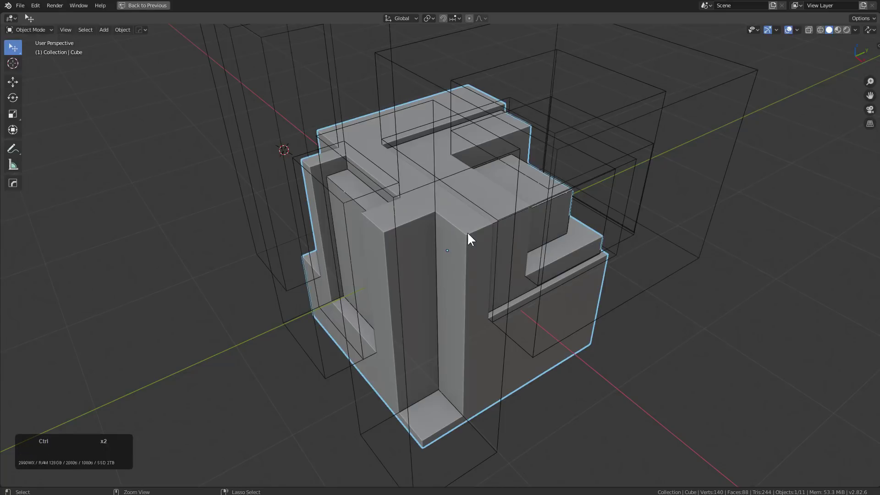
# Parent every cutter box to the slab with Object (Keep Transform), slab selected last.
pyautogui.press('a')
pyautogui.click(473, 236)
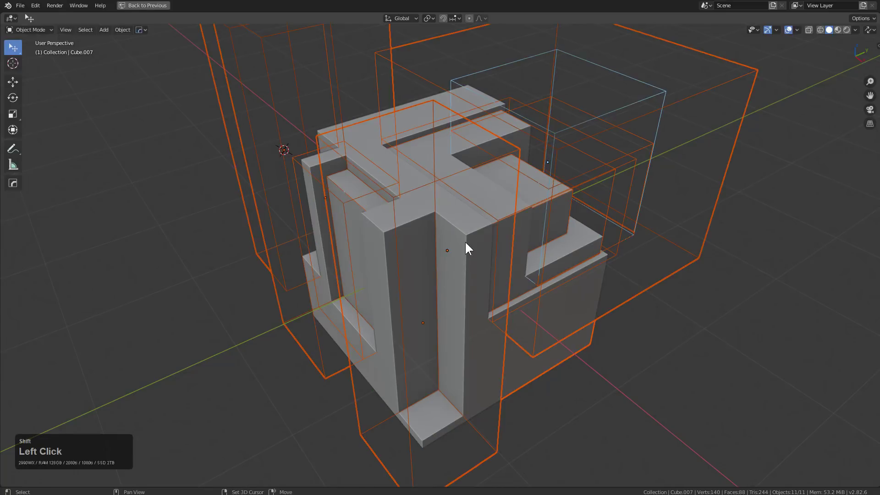
pyautogui.doubleClick(574, 361)
pyautogui.click(573, 361)
pyautogui.click(574, 361)
pyautogui.middleClick(573, 361)
pyautogui.press('ctrl+p')
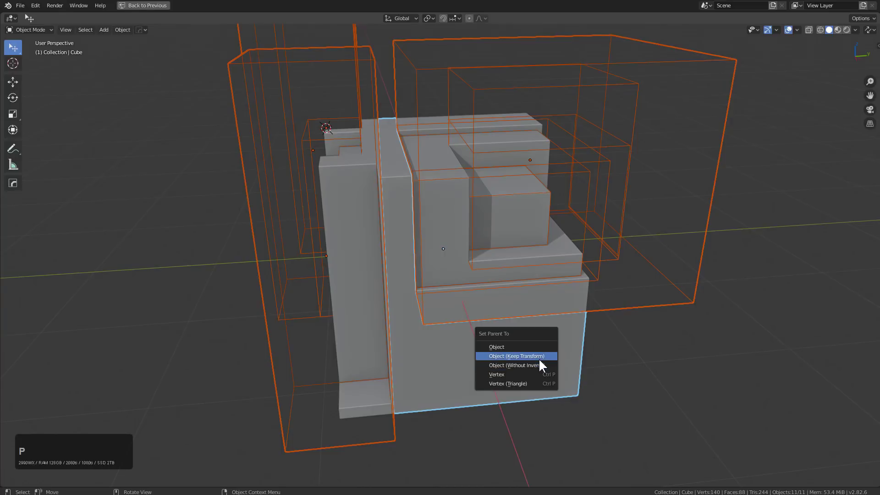
pyautogui.click(542, 359)
pyautogui.click(509, 354)
# Test-move the slab, cancel, then undo the parenting and return to front view.
pyautogui.press('g')
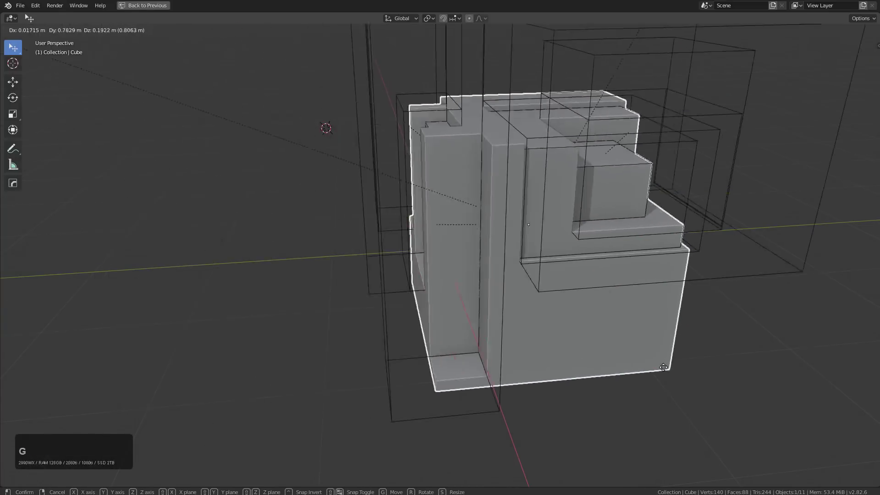
pyautogui.rightClick(549, 341)
pyautogui.middleClick(489, 305)
pyautogui.press('ctrl+z')
pyautogui.press('ctrl+z')
pyautogui.press('1')
pyautogui.middleClick(441, 286)
# Move the slab alone to see the cutters stay behind, then reselect everything.
pyautogui.press('g')
pyautogui.click(488, 292)
pyautogui.press('g')
pyautogui.press('Escape')
pyautogui.middleClick(523, 258)
pyautogui.click(514, 278)
pyautogui.press('alt+a')
pyautogui.click(512, 278)
# Test-move the slab and cancel, then run a Hard Ops operation and check again.
pyautogui.press('g')
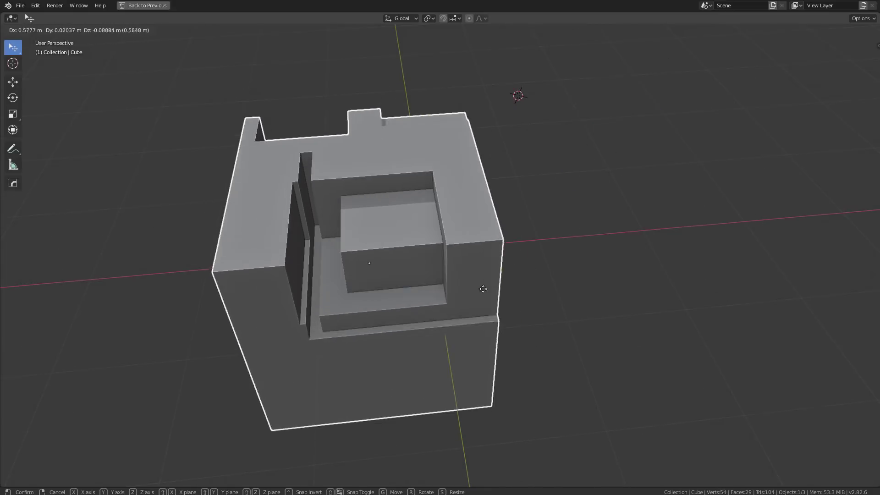
pyautogui.rightClick(566, 263)
pyautogui.middleClick(489, 233)
pyautogui.press('q')
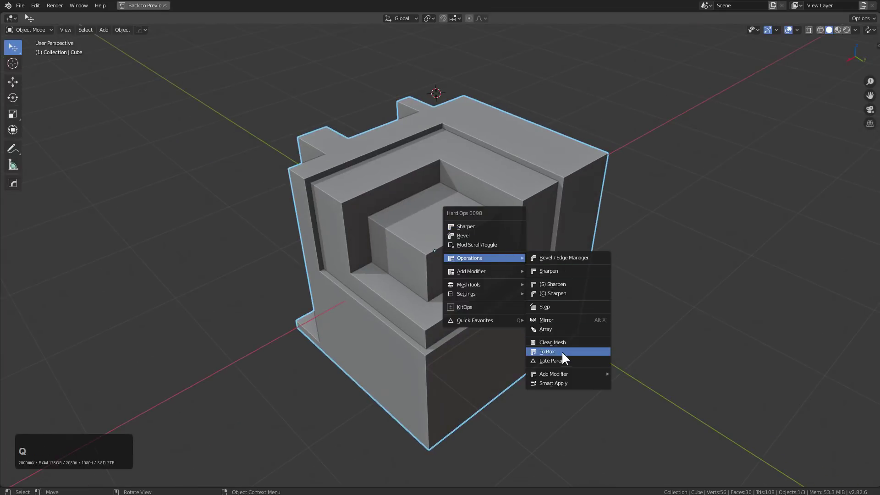
pyautogui.click(566, 361)
pyautogui.middleClick(338, 179)
pyautogui.press('g')
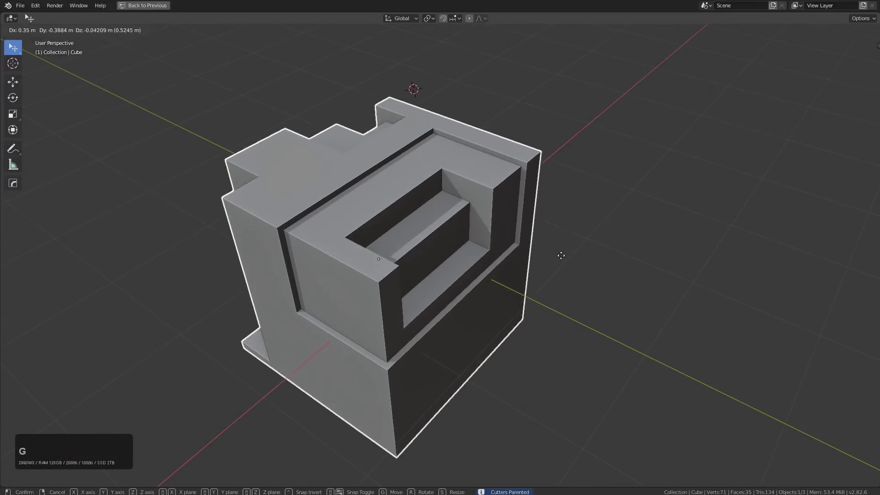
pyautogui.rightClick(586, 256)
# Run Hard Ops Late Parent on the slab and confirm the cutters now follow a test move.
pyautogui.press('q')
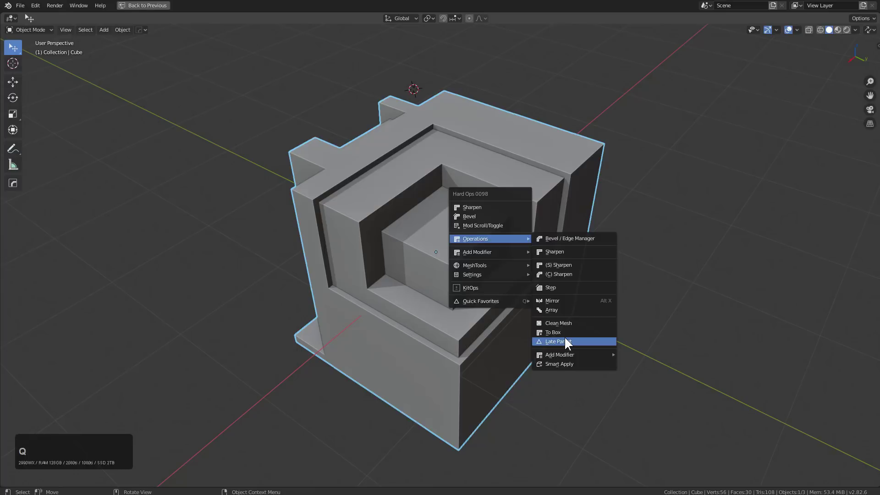
pyautogui.click(570, 341)
pyautogui.press('g')
pyautogui.rightClick(633, 279)
pyautogui.middleClick(546, 248)
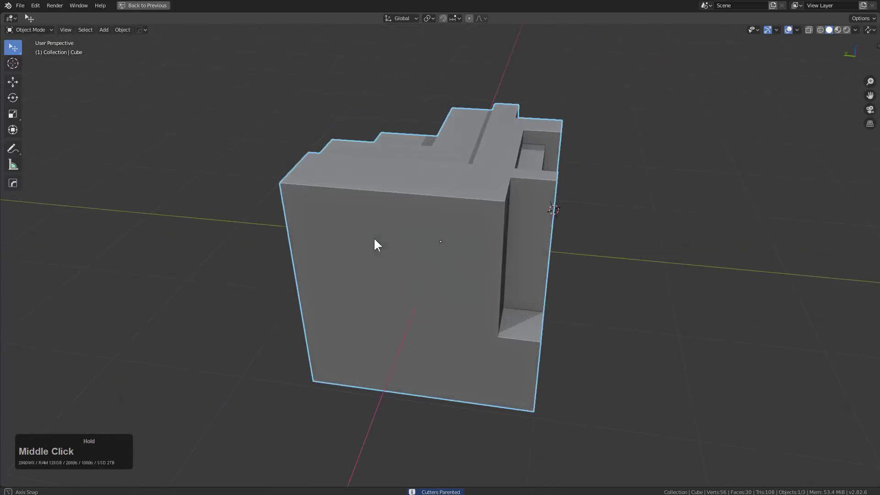
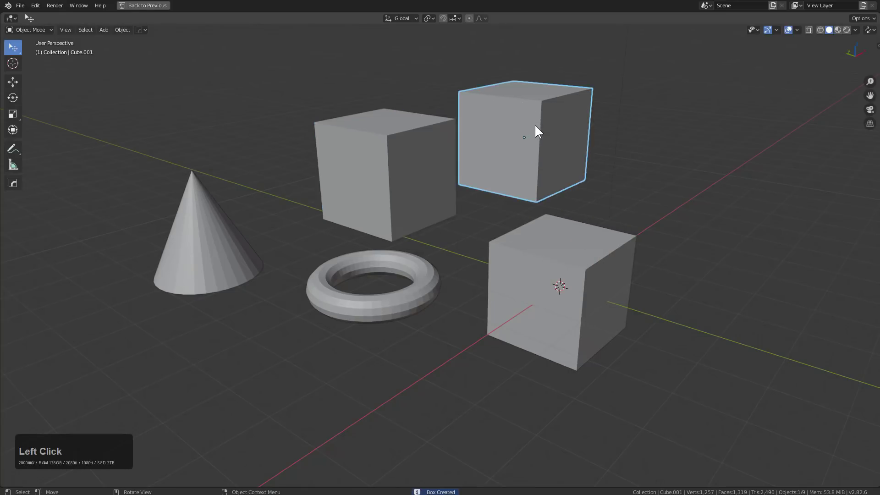
# Convert the torus to a flat box with Hard Ops To Box and inspect the result.
pyautogui.rightClick(674, 120)
pyautogui.click(214, 266)
pyautogui.press('q')
pyautogui.click(265, 356)
pyautogui.press('g')
pyautogui.rightClick(343, 228)
pyautogui.press('q')
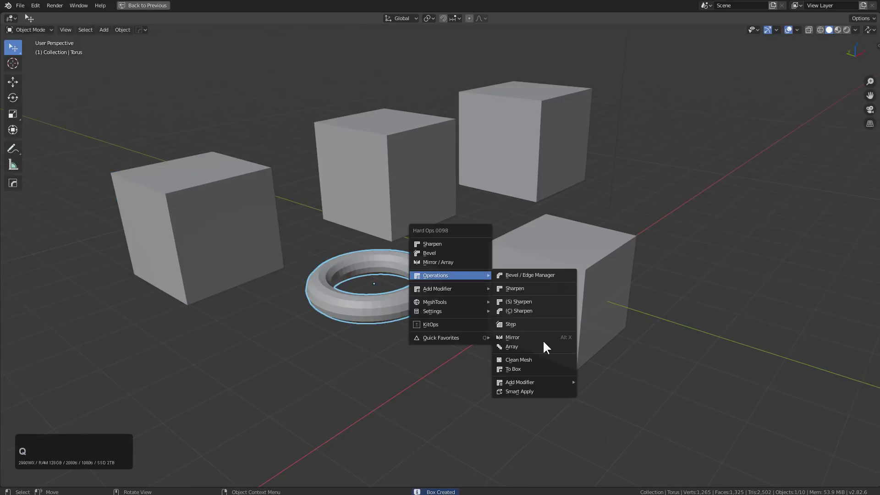
pyautogui.click(533, 372)
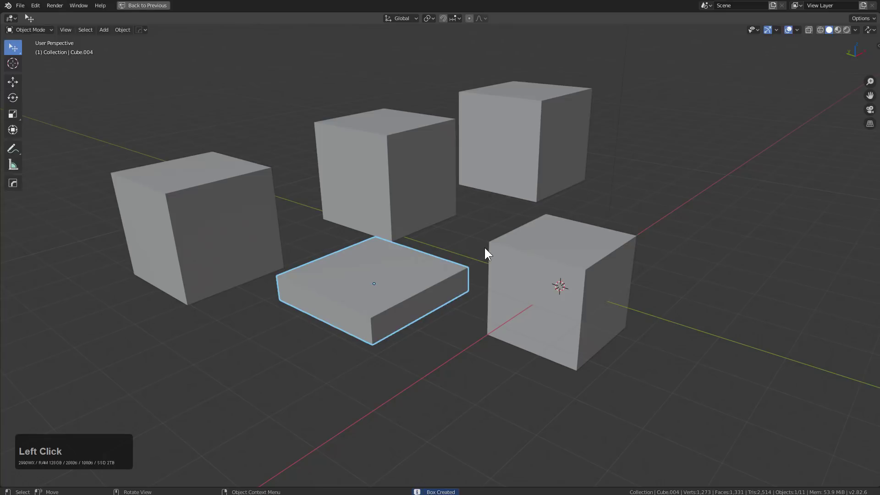
pyautogui.middleClick(459, 228)
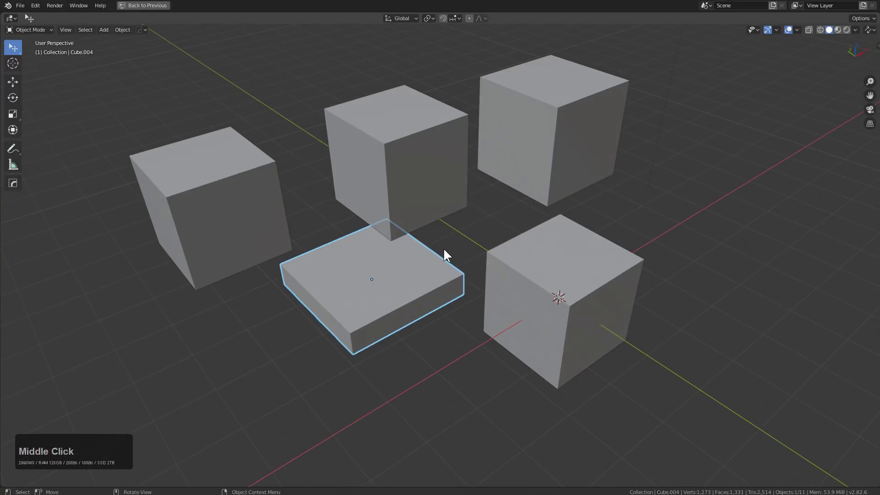
pyautogui.middleClick(446, 251)
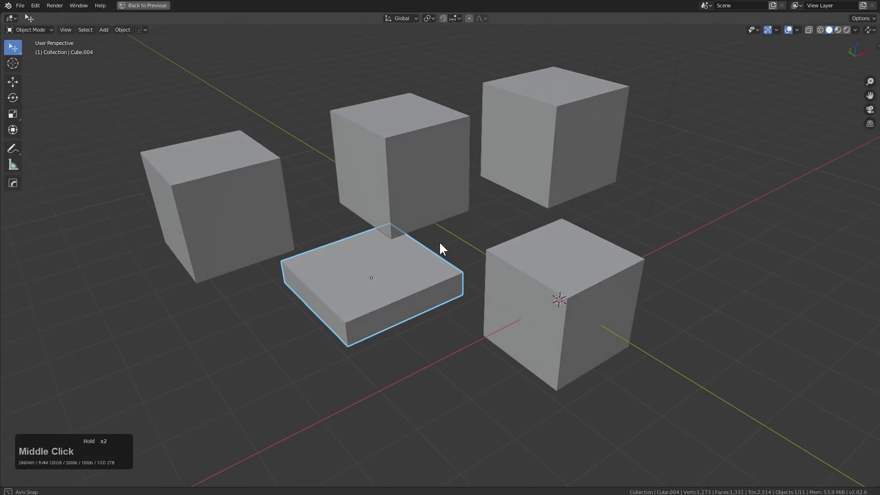
pyautogui.middleClick(420, 266)
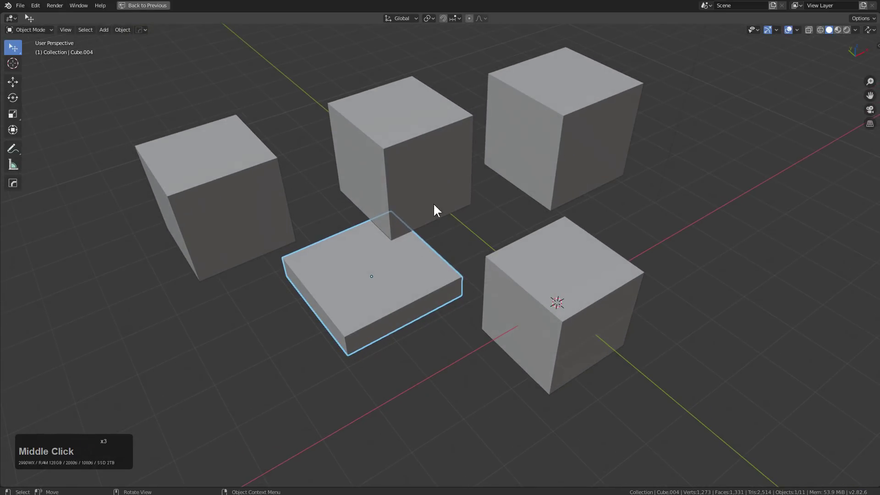
# Undo all the box conversions so the cone, spheres, torus and cube return.
pyautogui.press('h')
pyautogui.click(267, 197)
pyautogui.press('h')
pyautogui.click(378, 188)
pyautogui.press('h')
pyautogui.click(552, 136)
pyautogui.press('h')
pyautogui.middleClick(518, 182)
pyautogui.middleClick(529, 234)
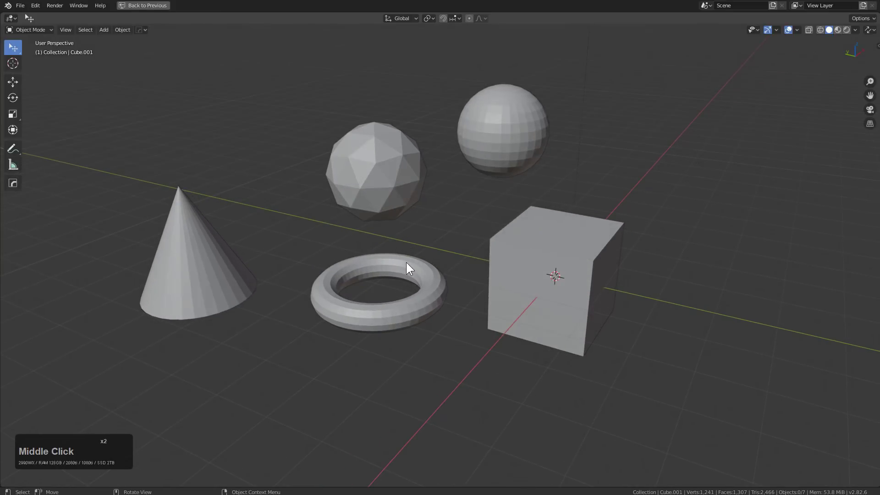
pyautogui.middleClick(411, 265)
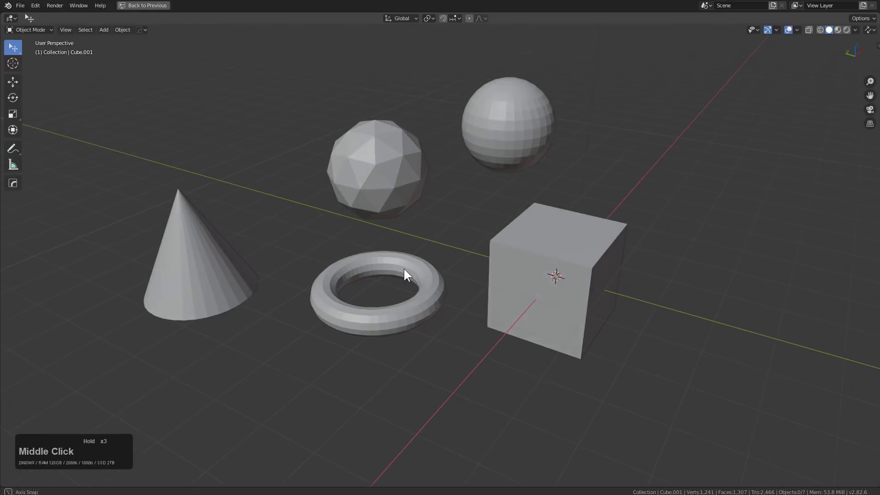
pyautogui.middleClick(391, 186)
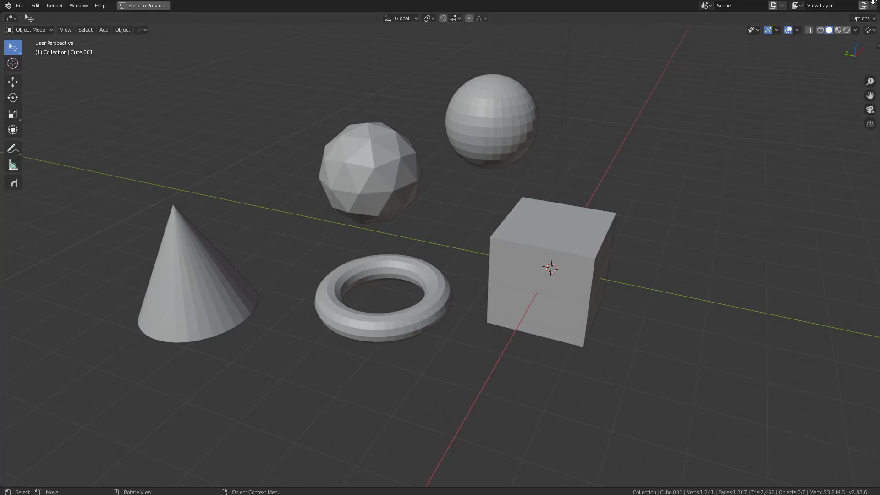
pyautogui.middleClick(607, 232)
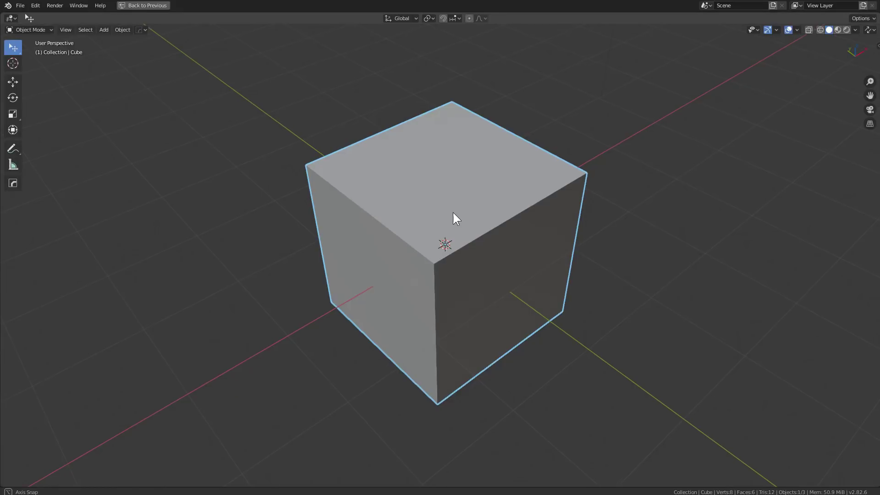
# Model a stepped recess into the cube in Edit Mode, then select the square plane above it.
pyautogui.press('Tab')
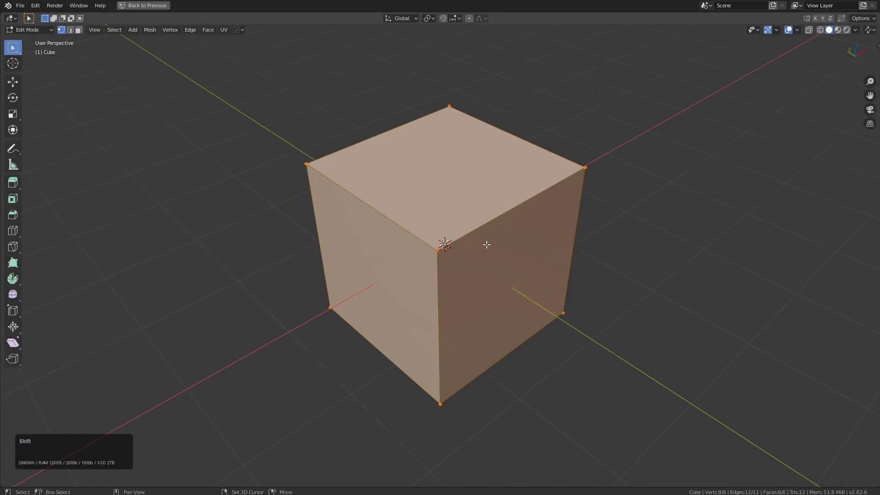
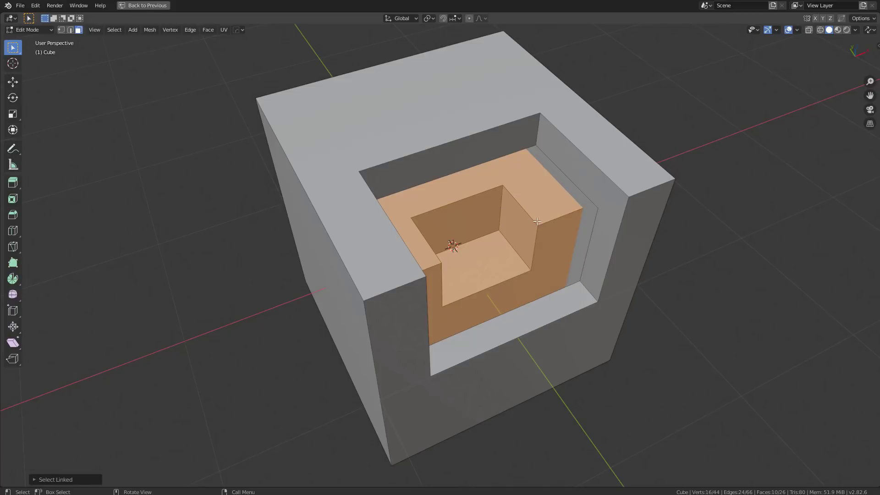
pyautogui.press('q')
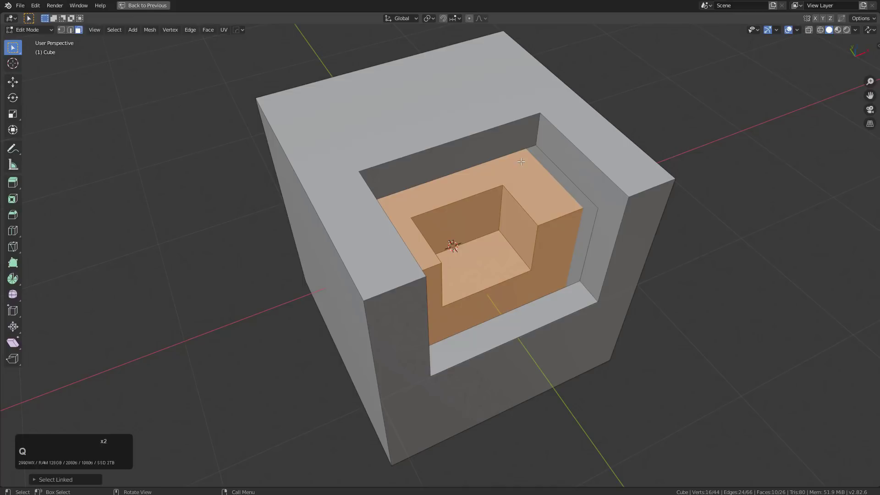
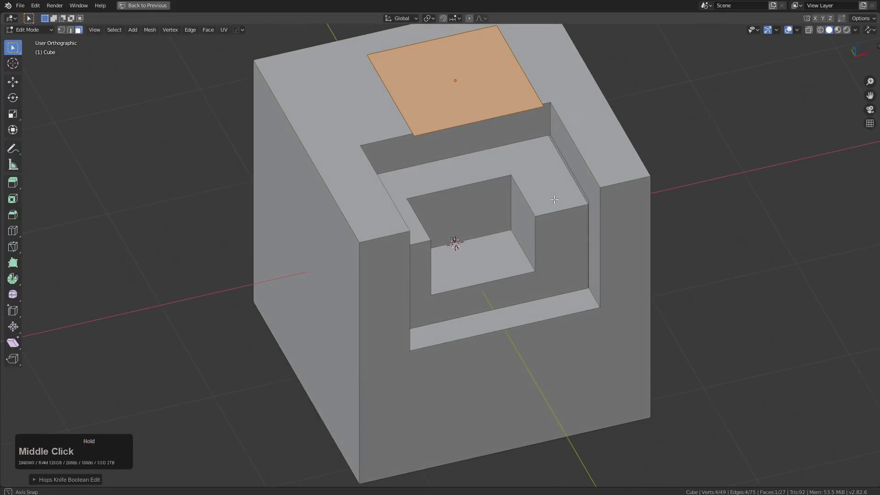
pyautogui.press('Tab')
pyautogui.click(504, 132)
# Add the cube to the selection, review Hard Ops boolean options, and leave Edit Mode.
pyautogui.click(564, 136)
pyautogui.press('q')
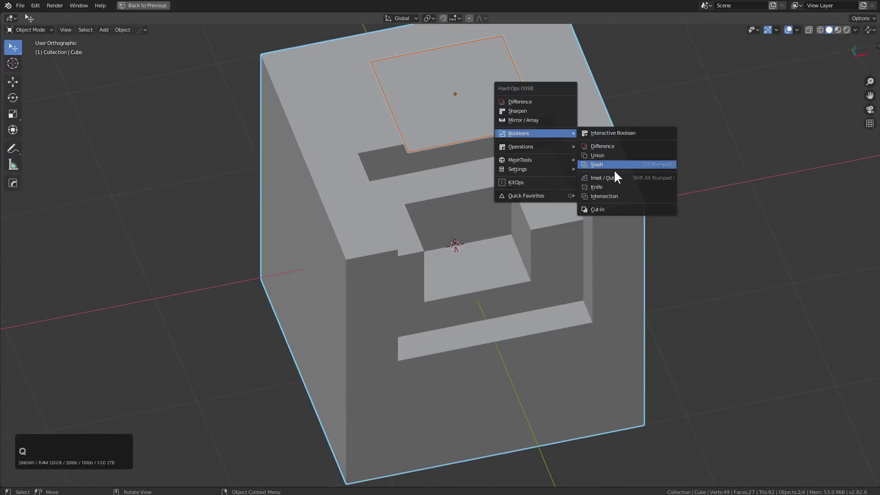
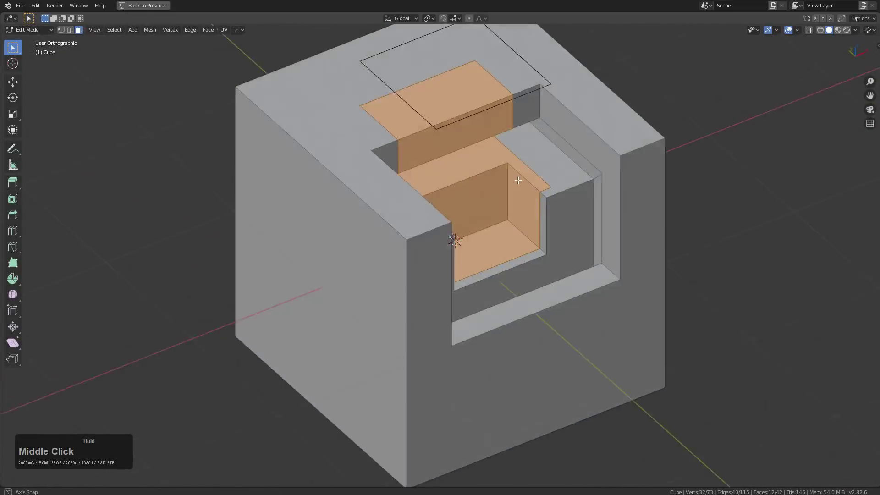
pyautogui.press('a')
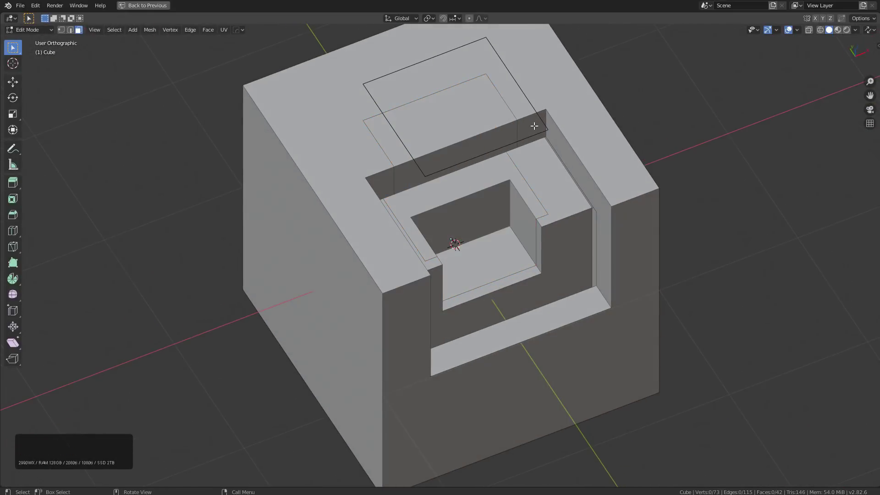
pyautogui.press('Tab')
# Orbit around the block to inspect the flat plane over its top slot.
pyautogui.click(536, 114)
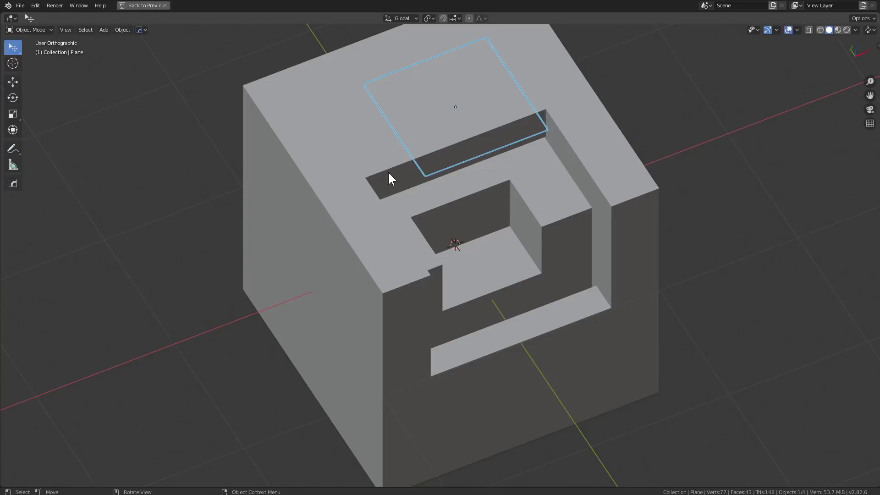
pyautogui.middleClick(393, 175)
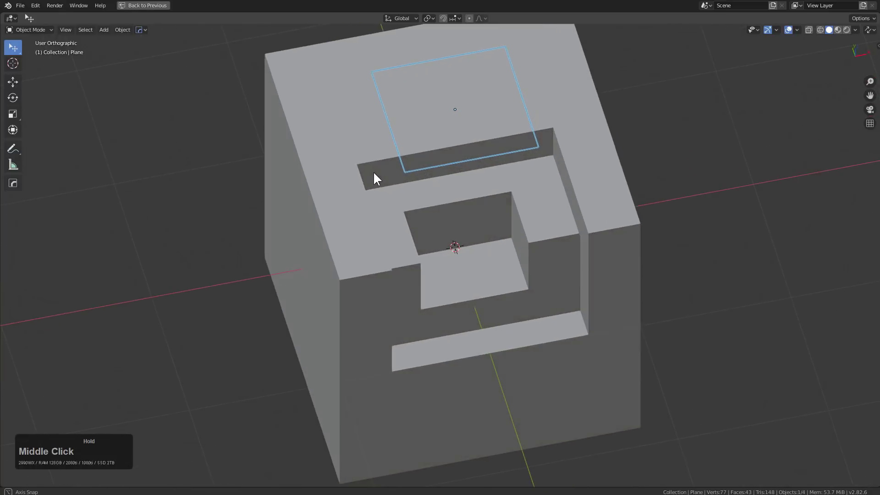
pyautogui.middleClick(391, 163)
pyautogui.scroll(-3)
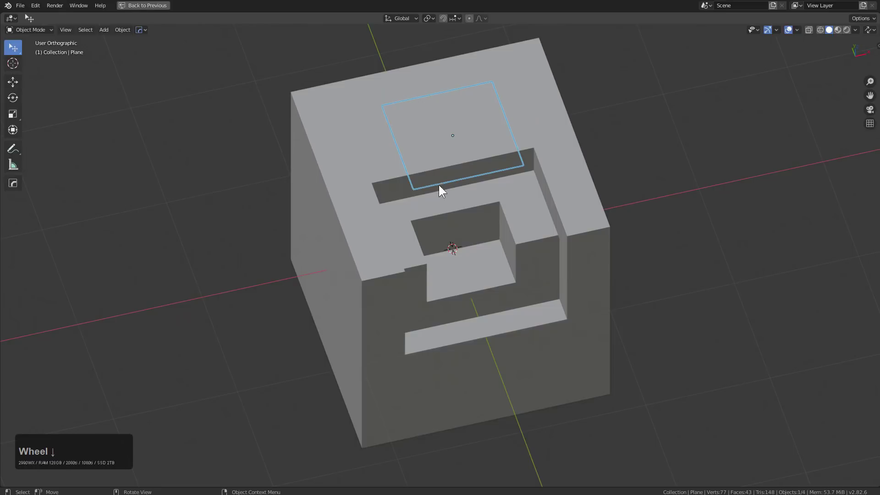
pyautogui.middleClick(455, 193)
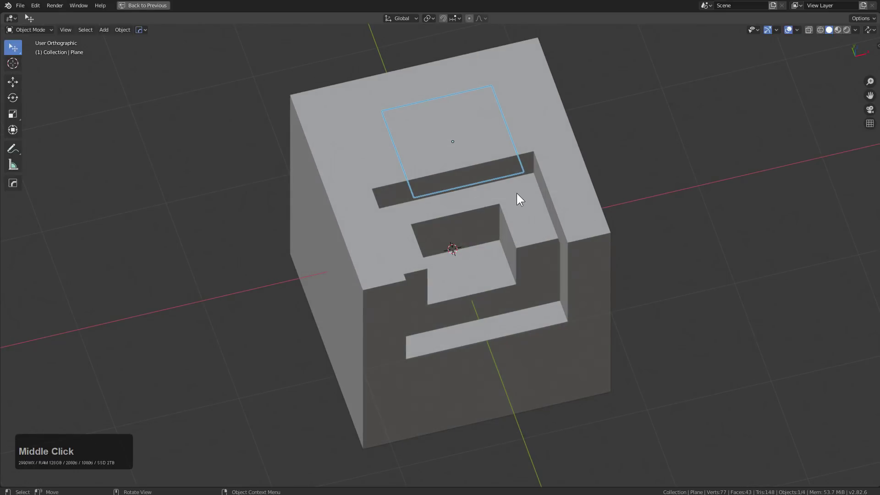
pyautogui.middleClick(525, 200)
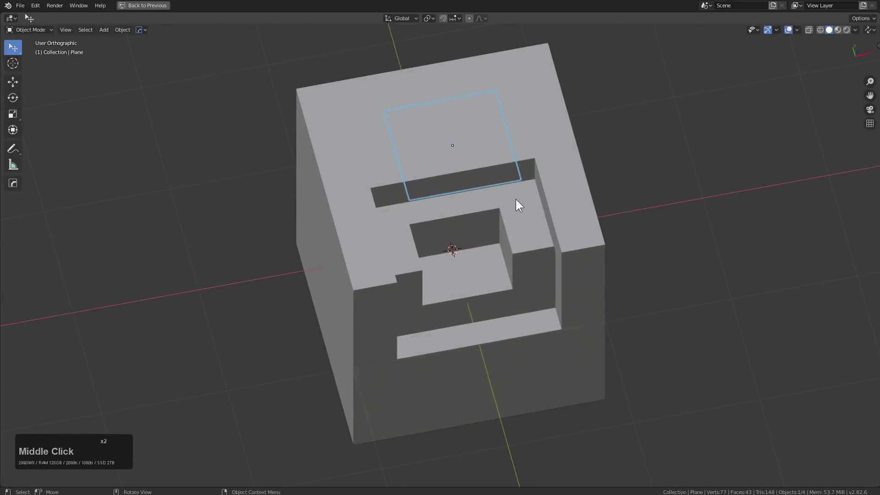
pyautogui.click(556, 197)
pyautogui.middleClick(506, 204)
# Delete the flat plane, leaving the stepped block alone in the scene.
pyautogui.click(529, 172)
pyautogui.press('x')
pyautogui.click(529, 171)
pyautogui.middleClick(518, 184)
pyautogui.press('shift+c')
# Add a new cube, scale it down and move it along Z onto the block's top.
pyautogui.press('a')
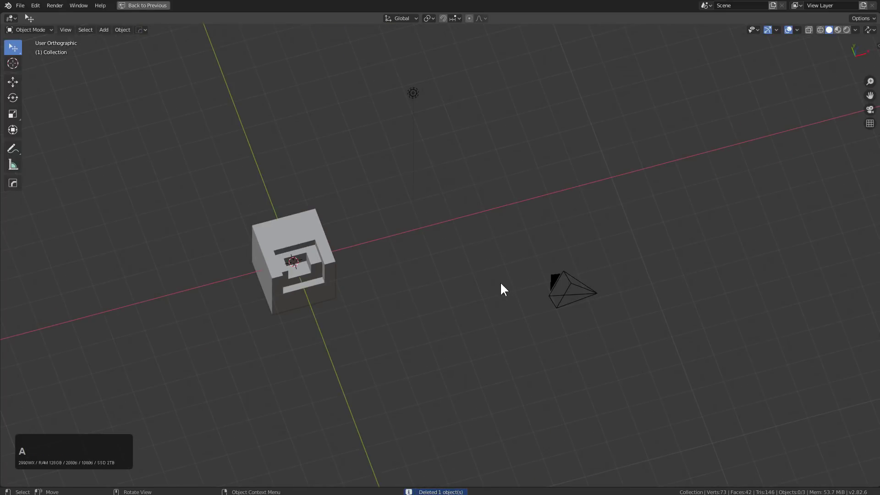
pyautogui.click(567, 291)
pyautogui.press('h')
pyautogui.click(418, 105)
pyautogui.press('h')
pyautogui.press('shift+c')
pyautogui.press('a')
pyautogui.click(424, 235)
pyautogui.press('s')
pyautogui.click(471, 258)
pyautogui.press('g')
pyautogui.write('gz')
pyautogui.click(478, 168)
# Cut the cube out of the block with a Hard Ops Difference boolean and adjust its settings.
pyautogui.click(529, 161)
pyautogui.middleClick(535, 156)
pyautogui.press('q')
pyautogui.click(589, 143)
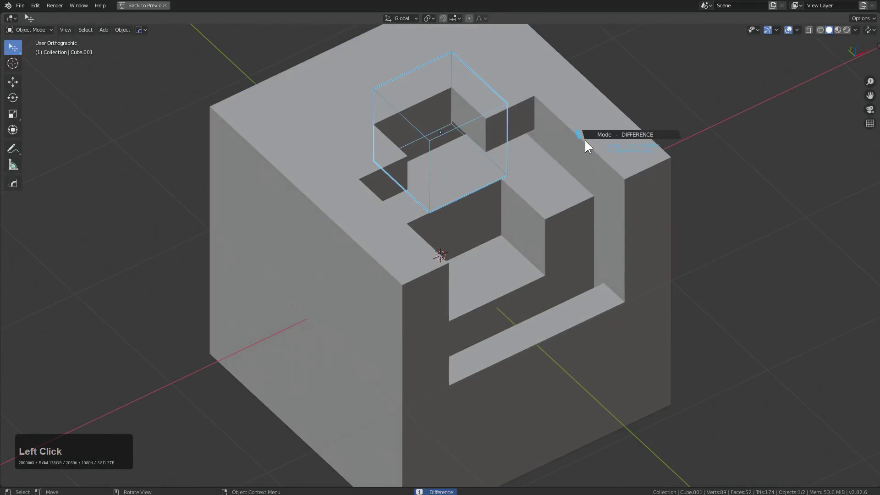
pyautogui.scroll(-3)
pyautogui.scroll(3)
pyautogui.scroll(3)
pyautogui.scroll(3)
pyautogui.scroll(3)
pyautogui.click(589, 143)
pyautogui.click(598, 143)
pyautogui.click(599, 143)
# Give the cutter a thin Solidify shell thickness so the recess shows a shell outline.
pyautogui.middleClick(572, 150)
pyautogui.scroll(3)
pyautogui.click(543, 179)
pyautogui.press('q')
pyautogui.click(546, 187)
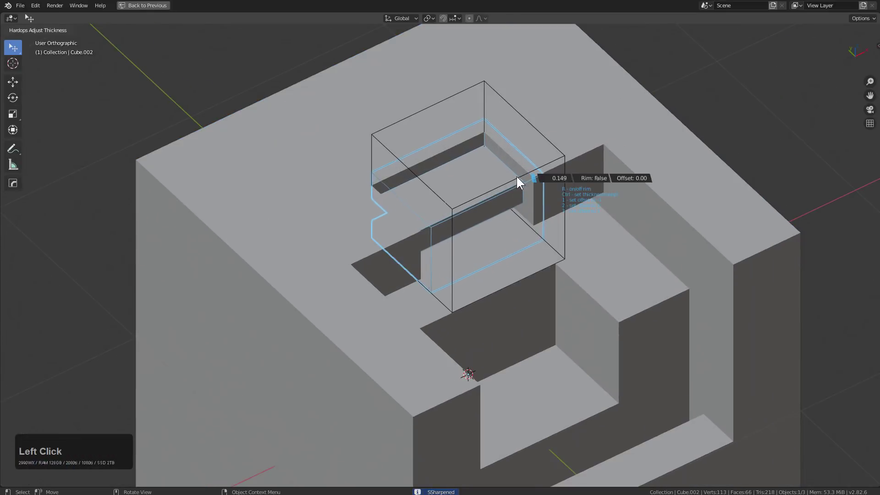
pyautogui.click(525, 180)
pyautogui.scroll(-3)
pyautogui.scroll(3)
pyautogui.middleClick(387, 278)
pyautogui.press('alt+a')
# Add a small cube cutter near the block's left top edge and select the block as target.
pyautogui.rightClick(287, 258)
pyautogui.press('shift+a')
pyautogui.click(286, 256)
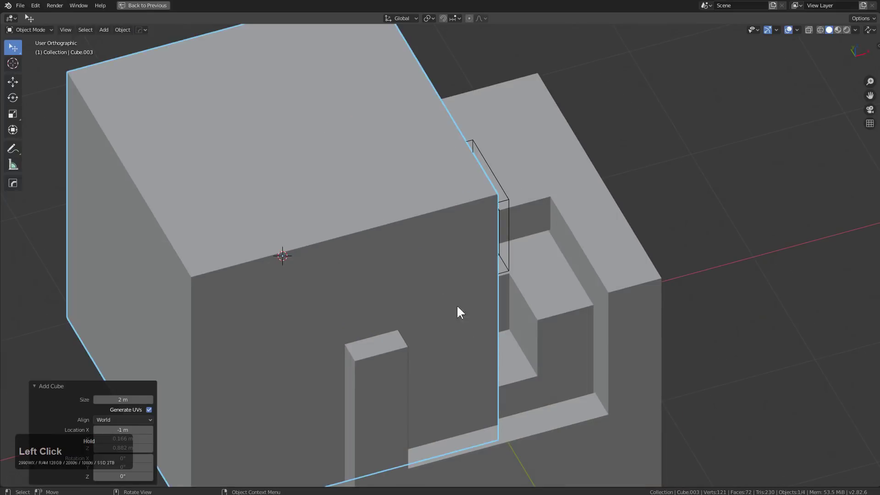
pyautogui.press('s')
pyautogui.click(337, 283)
pyautogui.click(372, 336)
pyautogui.middleClick(367, 335)
# Run an Interactive Boolean, cycle to the Inset/Slash mode and confirm the cut.
pyautogui.press('q')
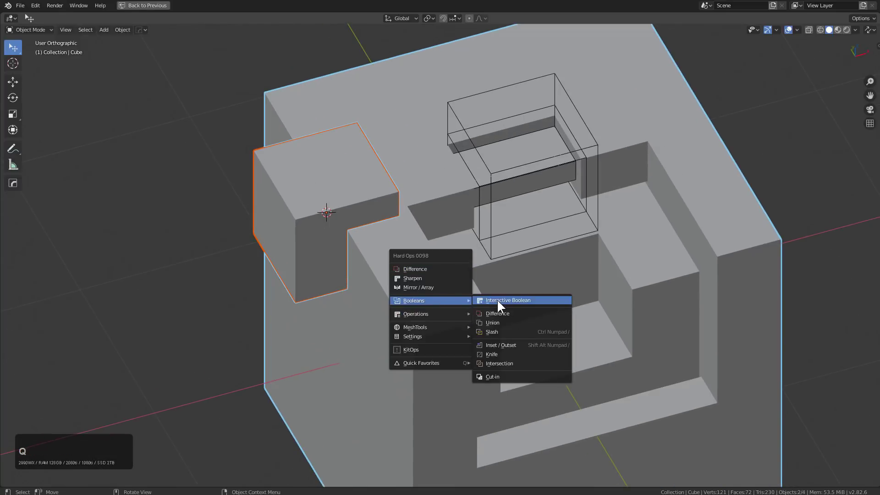
pyautogui.click(501, 301)
pyautogui.middleClick(466, 265)
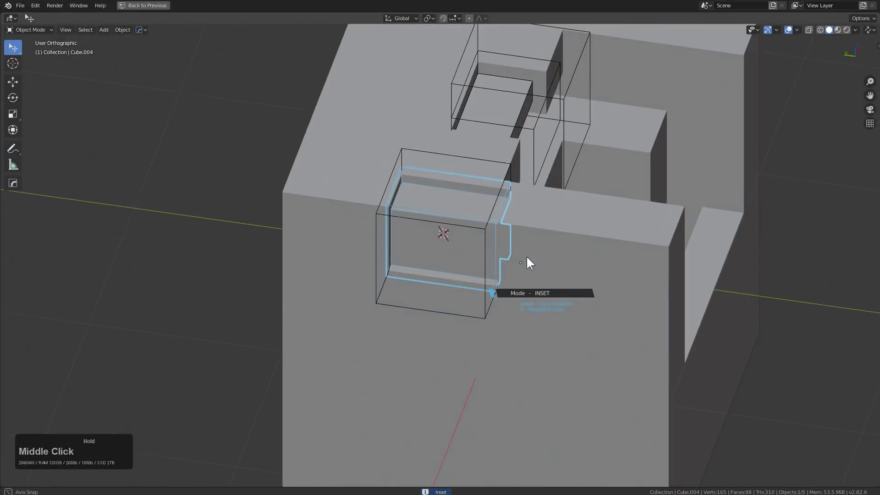
pyautogui.scroll(-3)
pyautogui.scroll(-3)
pyautogui.write('xxxxxxxx')
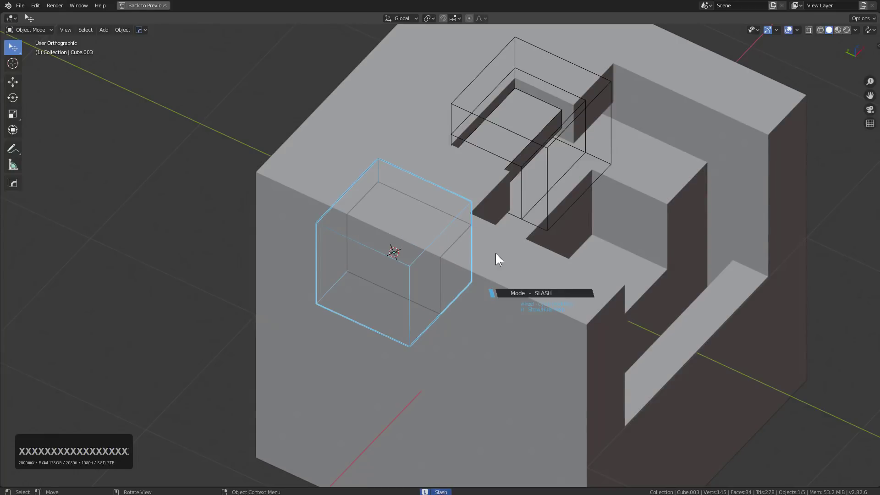
pyautogui.click(498, 256)
pyautogui.middleClick(492, 257)
pyautogui.press('1')
pyautogui.middleClick(443, 249)
pyautogui.press('shift+a')
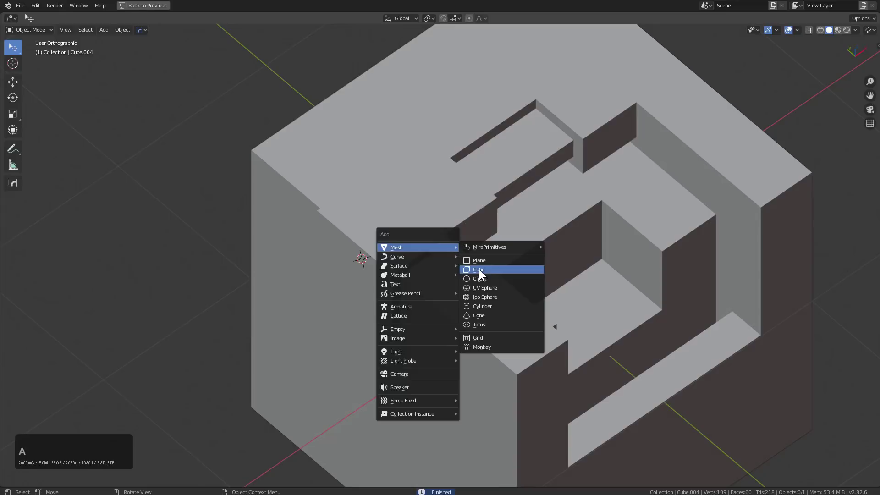
# Add a small cube, shrink it and place it on the block's left top edge.
pyautogui.click(482, 272)
pyautogui.press('s')
pyautogui.click(405, 254)
pyautogui.press('alt+v')
pyautogui.click(391, 255)
pyautogui.middleClick(431, 260)
pyautogui.scroll(3)
pyautogui.middleClick(424, 256)
# Boolean the small cube against the block with a Hard Ops Union.
pyautogui.click(404, 270)
pyautogui.press('q')
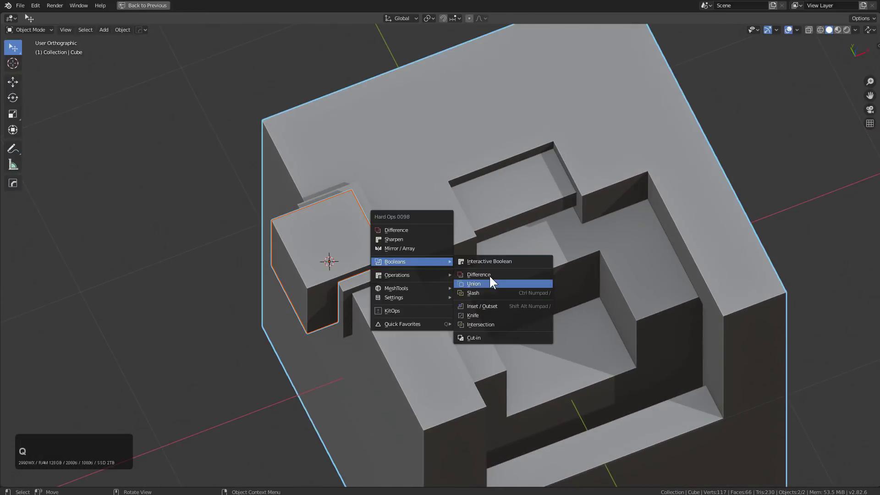
pyautogui.click(492, 278)
pyautogui.middleClick(396, 266)
pyautogui.middleClick(506, 237)
pyautogui.click(450, 236)
pyautogui.middleClick(519, 229)
# Cycle the block's boolean with Mod Scroll so the cube cuts a square pocket.
pyautogui.press('q')
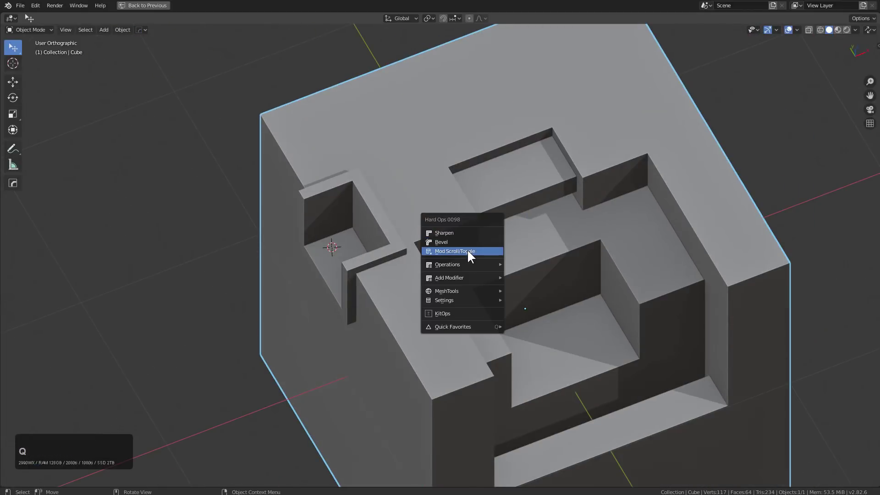
pyautogui.click(470, 252)
pyautogui.scroll(-3)
pyautogui.click(470, 252)
pyautogui.middleClick(356, 253)
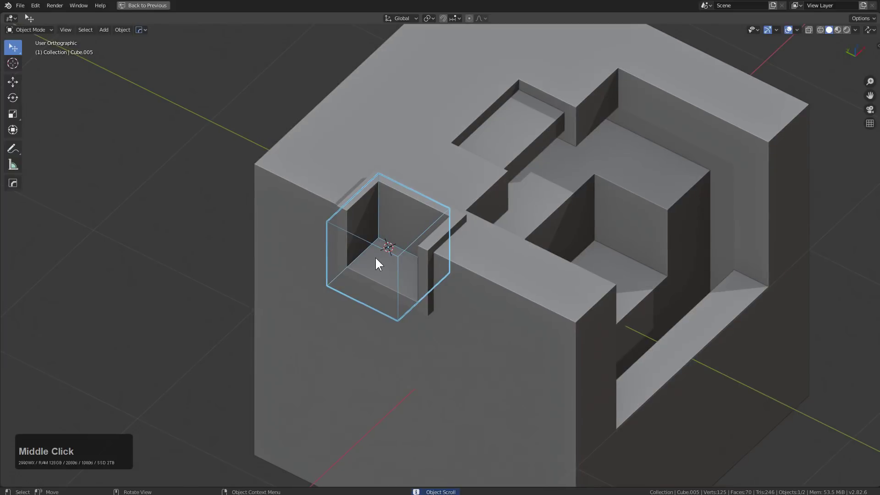
pyautogui.press('q')
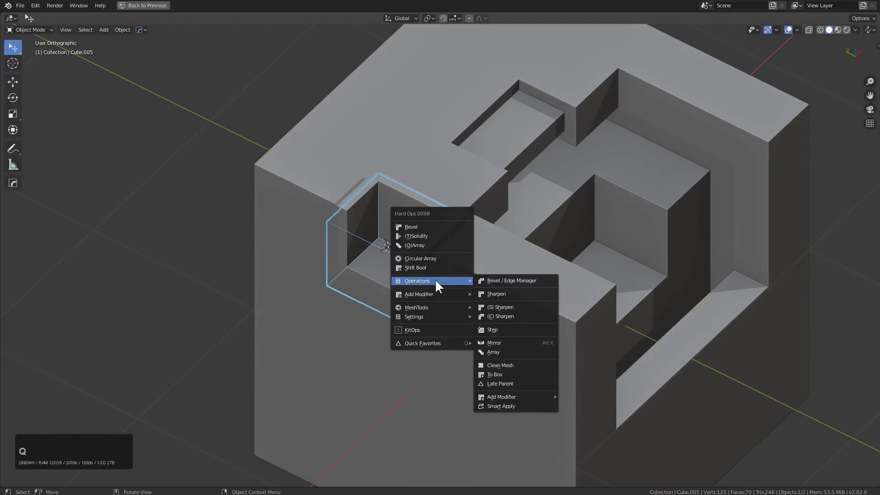
pyautogui.click(440, 269)
pyautogui.click(441, 268)
pyautogui.middleClick(420, 252)
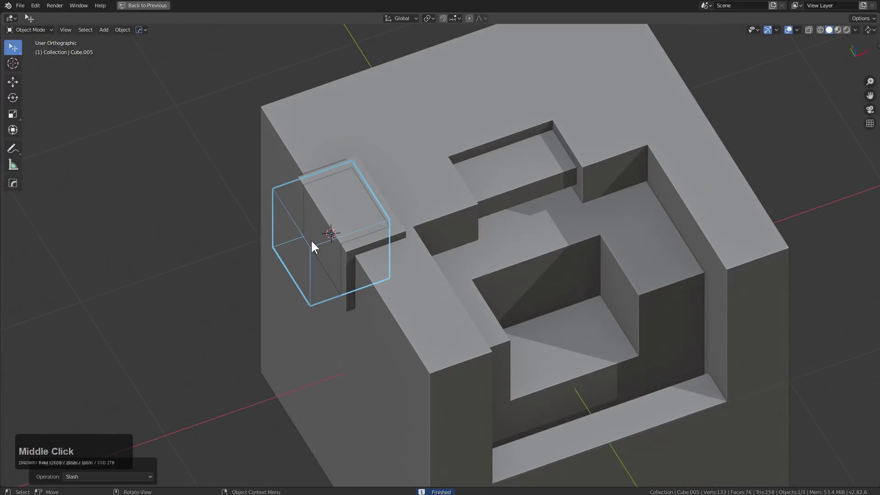
pyautogui.middleClick(346, 247)
# Scroll the boolean mode through the options toward Slash for the pocket cut.
pyautogui.press('q')
pyautogui.click(473, 231)
pyautogui.scroll(-3)
pyautogui.scroll(-3)
pyautogui.scroll(3)
pyautogui.scroll(3)
pyautogui.scroll(3)
pyautogui.scroll(-3)
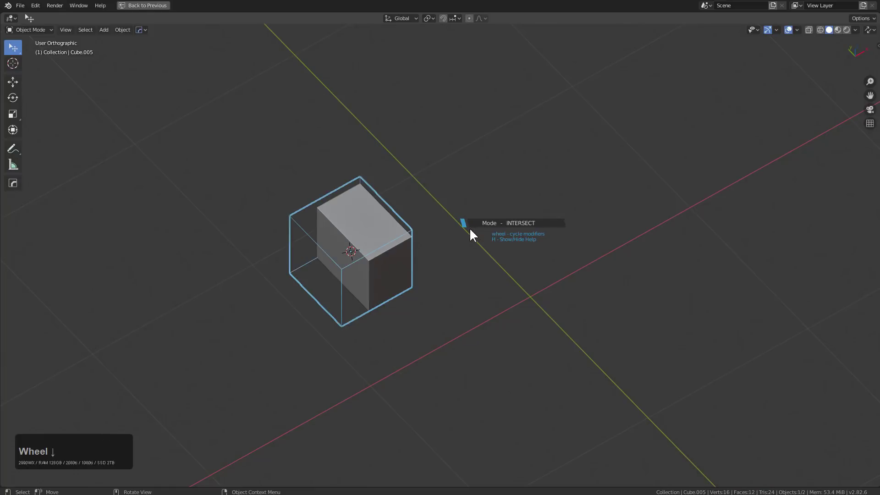
pyautogui.scroll(-3)
pyautogui.scroll(3)
# Confirm Slash, then add a cube inside the pocket, shrink it and lower it on Z.
pyautogui.click(472, 231)
pyautogui.press('1')
pyautogui.middleClick(429, 234)
pyautogui.scroll(3)
pyautogui.click(380, 249)
pyautogui.press('shift+a')
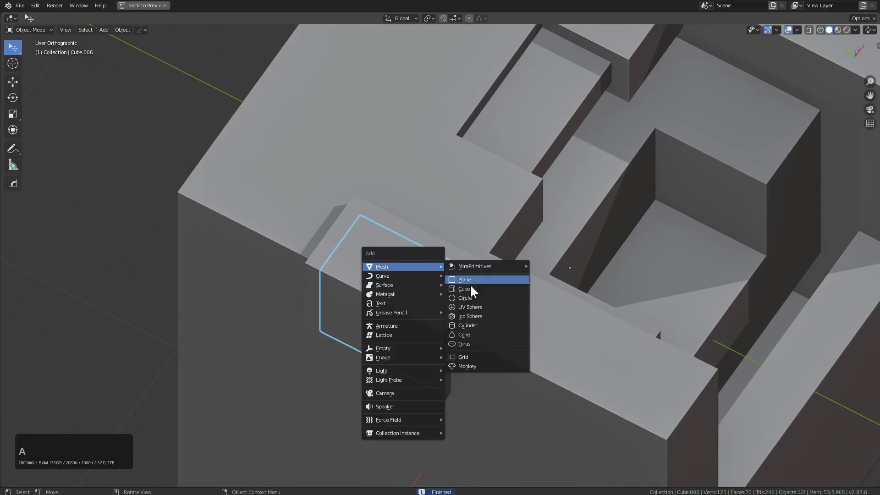
pyautogui.click(473, 289)
pyautogui.press('s')
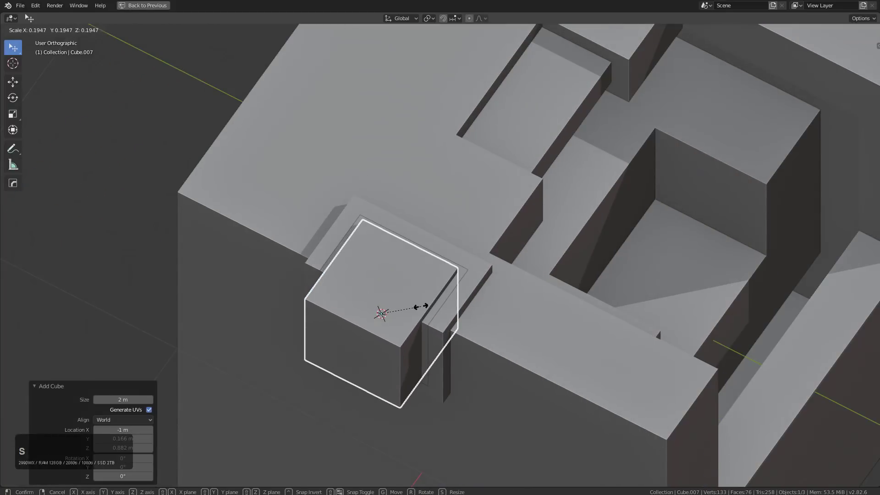
pyautogui.click(423, 308)
pyautogui.press('g')
pyautogui.write('gz')
pyautogui.click(483, 311)
# Boolean the new cube into the pocket and cycle its mode with Mod Scroll.
pyautogui.click(434, 319)
pyautogui.press('q')
pyautogui.click(510, 302)
pyautogui.middleClick(504, 301)
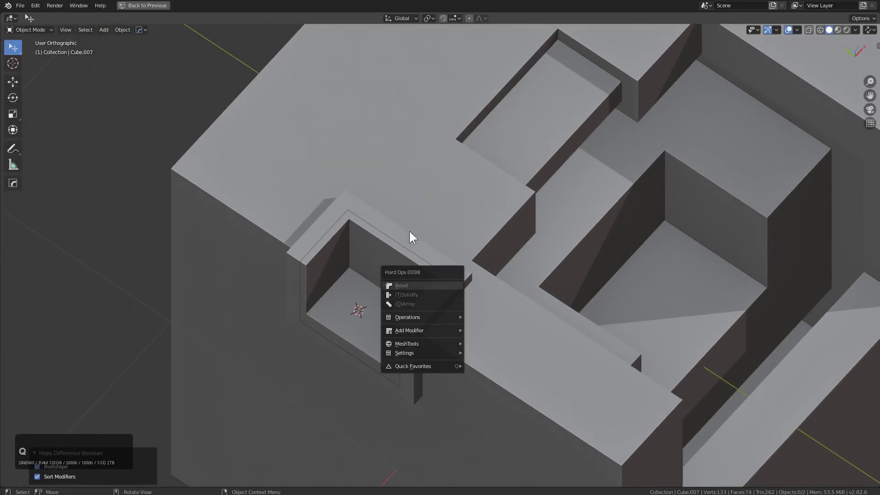
pyautogui.click(375, 244)
pyautogui.press('q')
pyautogui.click(357, 266)
pyautogui.scroll(-3)
pyautogui.click(358, 263)
# Apply Hard Ops (T)Solidify to the cutter and adjust its thickness into a thin-walled frame.
pyautogui.press('q')
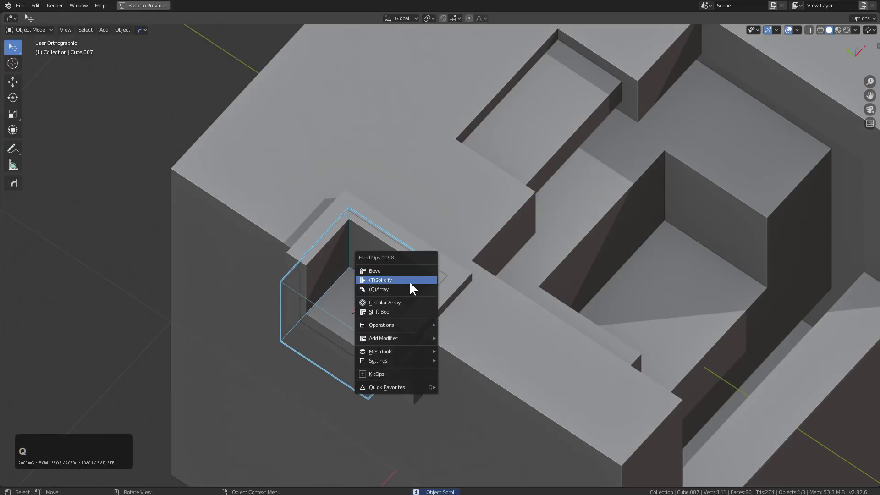
pyautogui.click(405, 312)
pyautogui.scroll(-3)
pyautogui.click(406, 309)
pyautogui.middleClick(489, 301)
pyautogui.scroll(3)
pyautogui.press('q')
pyautogui.click(497, 258)
pyautogui.rightClick(527, 261)
pyautogui.click(422, 266)
pyautogui.press('q')
pyautogui.click(500, 274)
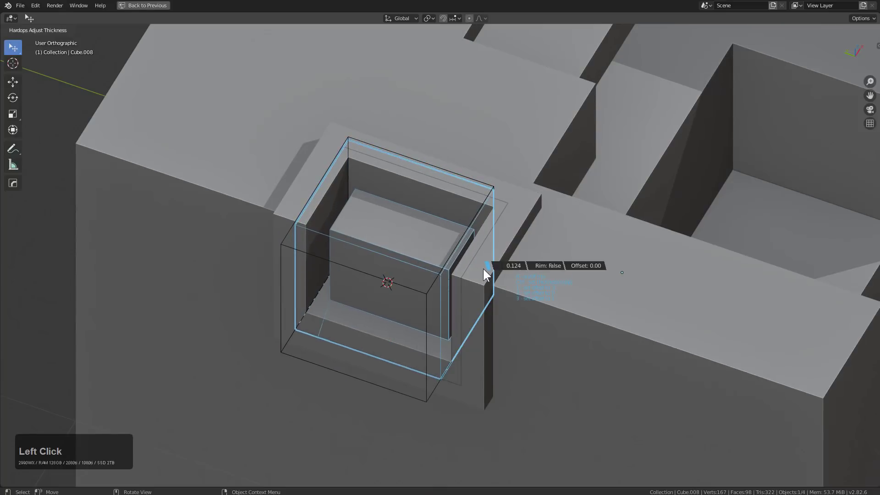
pyautogui.click(483, 269)
# Add a smaller cube inside the frame recess and start shrinking it.
pyautogui.scroll(-3)
pyautogui.press('1')
pyautogui.scroll(-3)
pyautogui.middleClick(485, 253)
pyautogui.press('shift+a')
pyautogui.press('shift+a')
pyautogui.click(510, 279)
pyautogui.press('s')
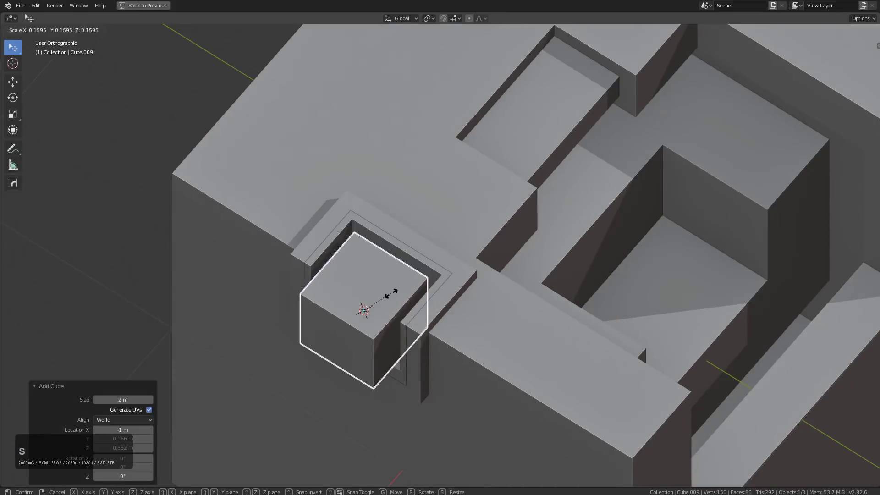
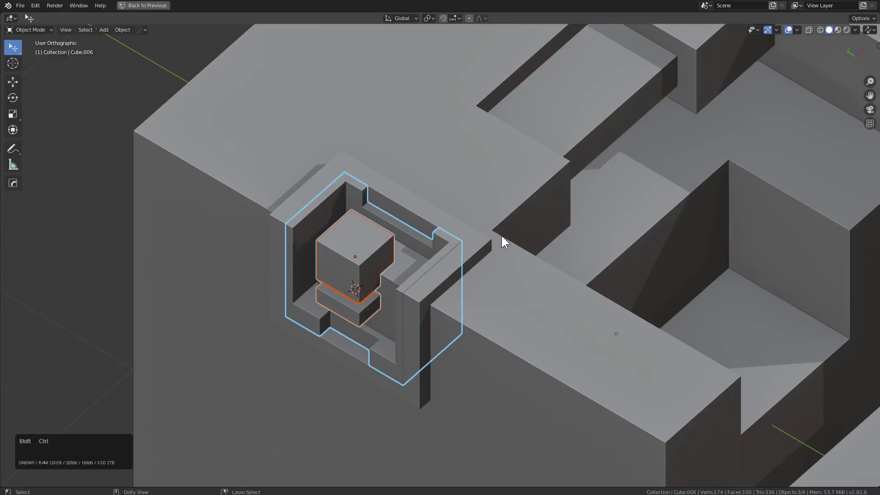
# Place the inner cube with the Hard Ops boolean scroll and set it to a Difference cut.
pyautogui.press('ctrl+shift+b')
pyautogui.scroll(-3)
pyautogui.scroll(-3)
pyautogui.scroll(-3)
pyautogui.scroll(3)
pyautogui.scroll(3)
pyautogui.scroll(-3)
pyautogui.scroll(-3)
pyautogui.scroll(3)
pyautogui.scroll(3)
pyautogui.click(504, 237)
# Orbit around the stepped pocket and select its cutter.
pyautogui.middleClick(450, 246)
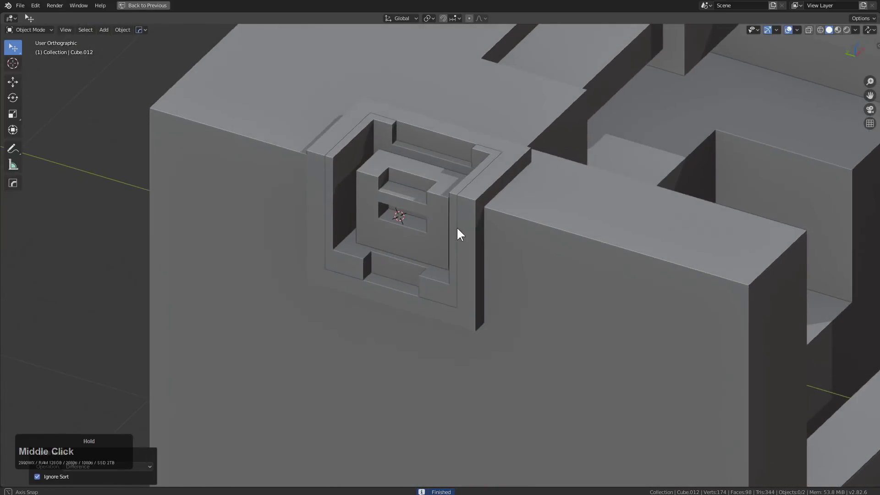
pyautogui.click(430, 249)
pyautogui.middleClick(435, 252)
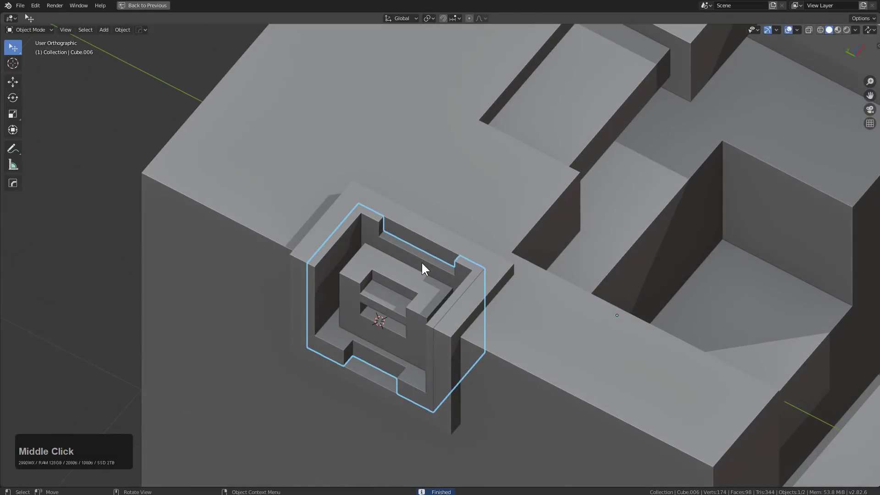
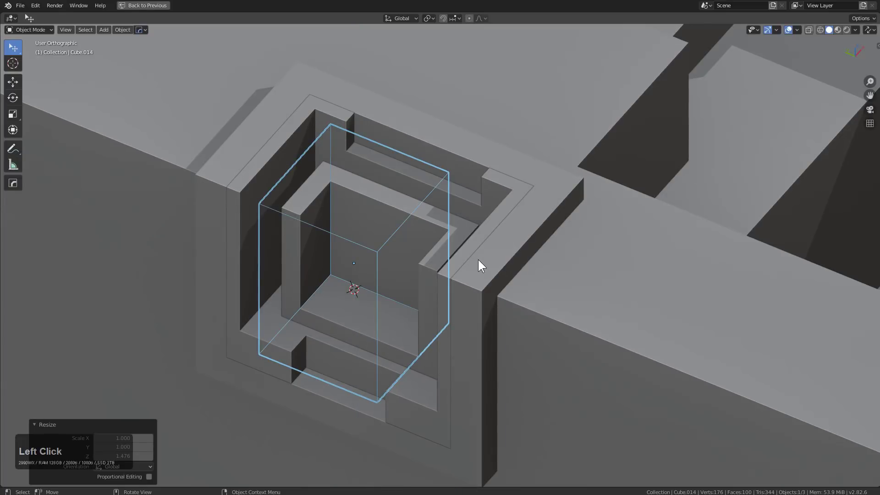
# Lower the inner cutter on Z and use Adjust Thickness to make it a hollow frame.
pyautogui.scroll(3)
pyautogui.press('g')
pyautogui.write('gz')
pyautogui.click(483, 249)
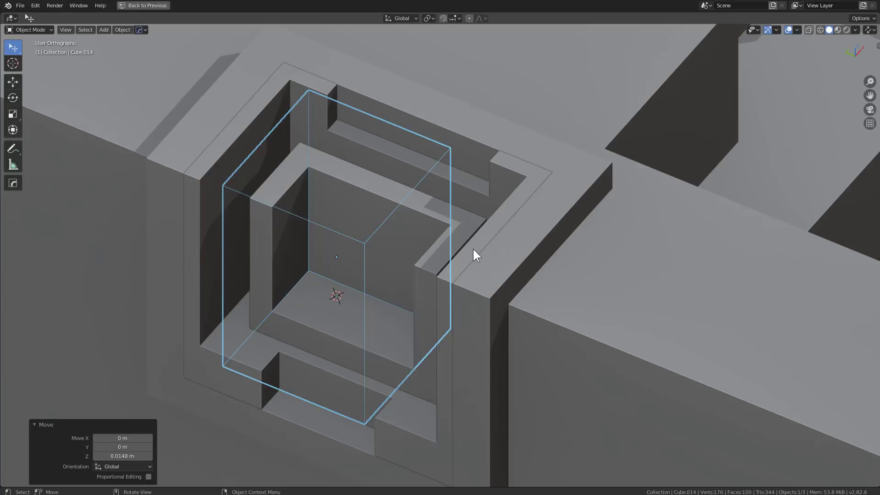
pyautogui.press('q')
pyautogui.click(482, 264)
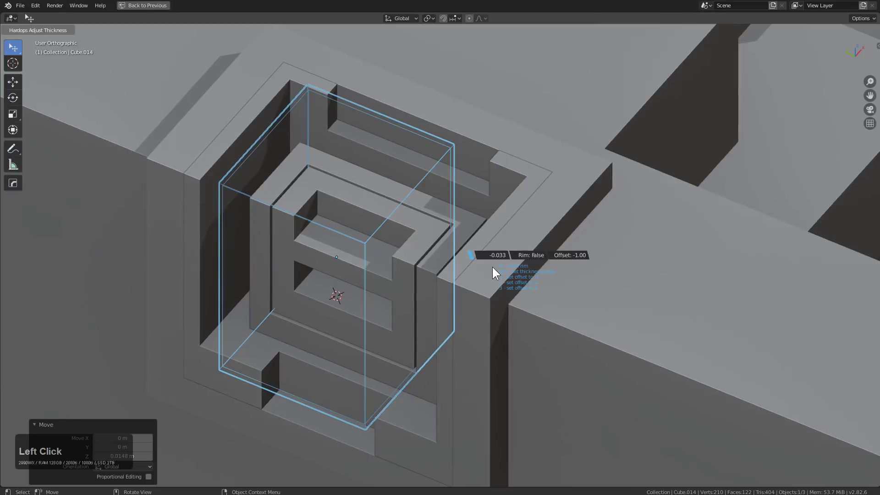
pyautogui.click(497, 269)
# Add a thin cube and scale it along X and Y into a long bar.
pyautogui.scroll(-3)
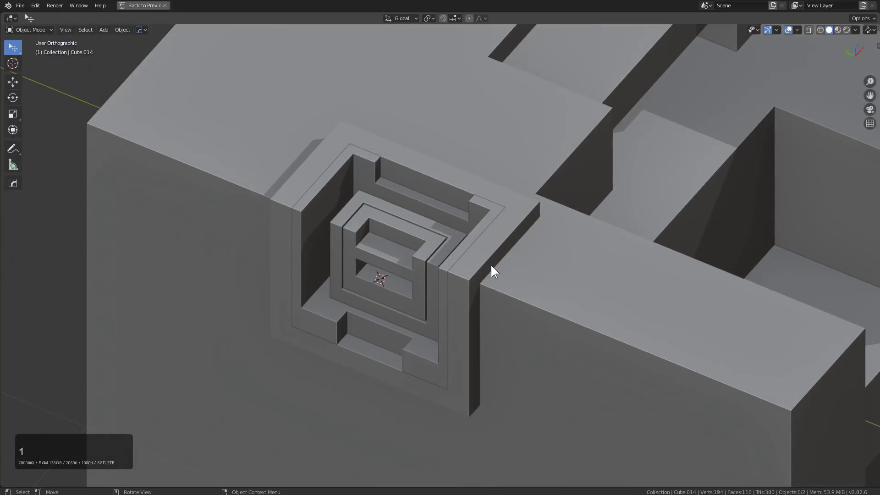
pyautogui.scroll(-3)
pyautogui.middleClick(464, 235)
pyautogui.scroll(3)
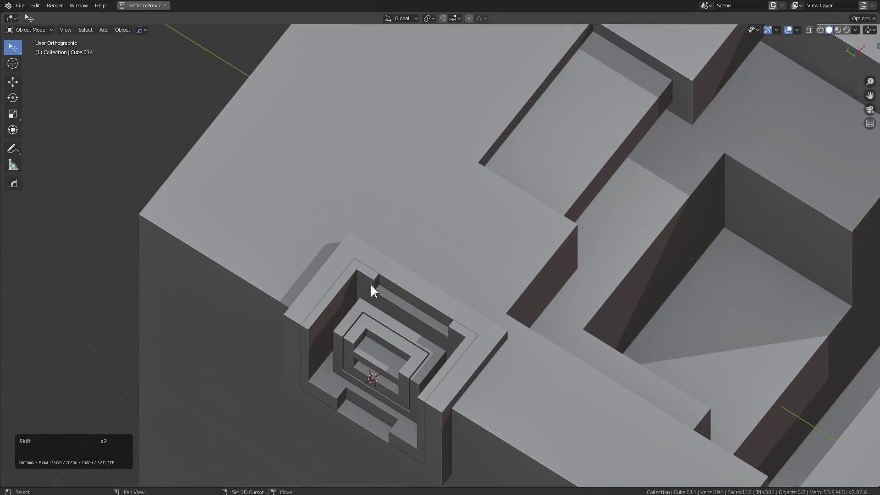
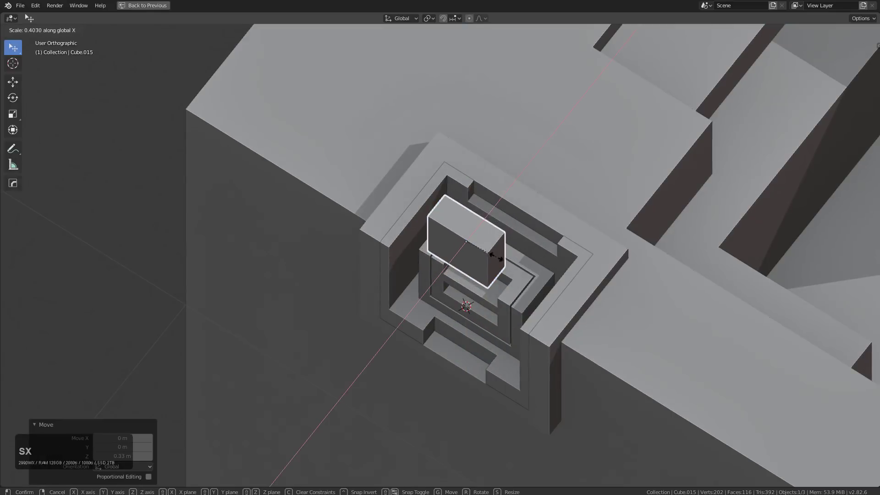
pyautogui.click(491, 258)
pyautogui.press('s')
pyautogui.write('sxy')
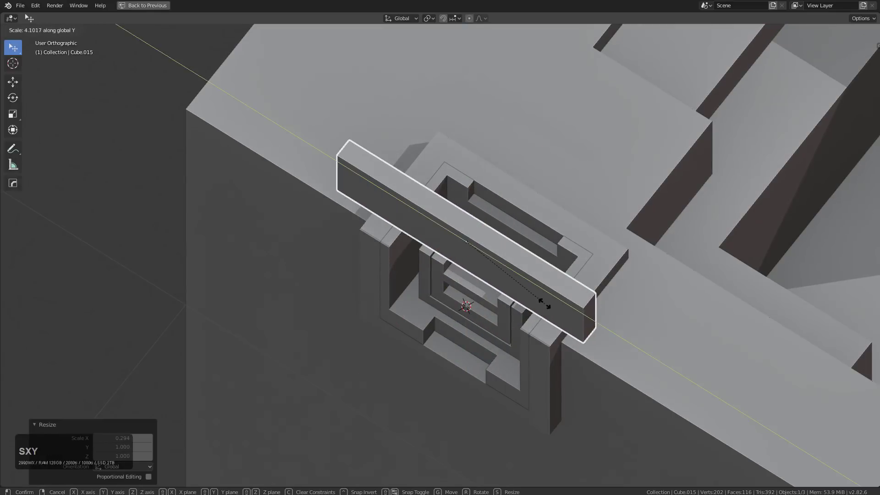
pyautogui.click(548, 306)
pyautogui.scroll(3)
pyautogui.middleClick(534, 288)
# Lower the bar on Z into the recess and widen it along X.
pyautogui.press('g')
pyautogui.write('gz')
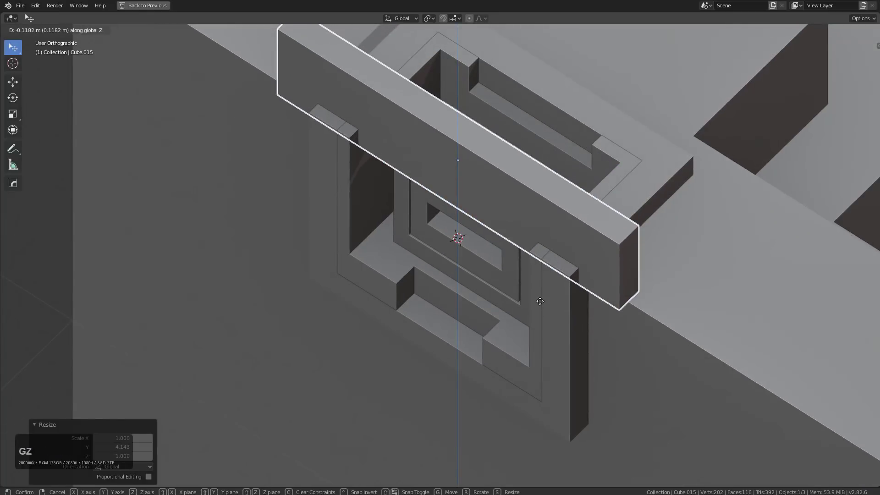
pyautogui.click(541, 301)
pyautogui.press('s')
pyautogui.write('sx')
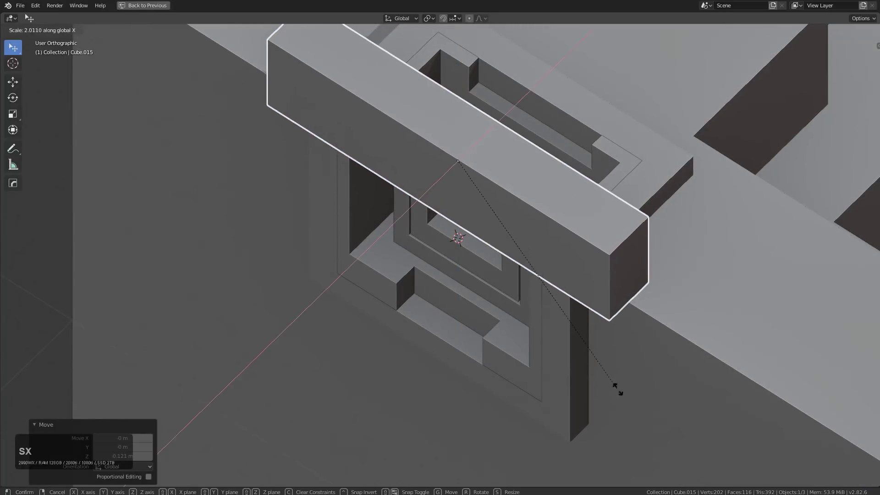
pyautogui.click(661, 427)
pyautogui.click(527, 363)
# Run Hard Ops operations on the bar cutter across the recess and reselect it.
pyautogui.press('q')
pyautogui.click(607, 326)
pyautogui.scroll(-3)
pyautogui.middleClick(508, 214)
pyautogui.scroll(3)
pyautogui.press('q')
pyautogui.press('q')
pyautogui.click(540, 187)
pyautogui.press('q')
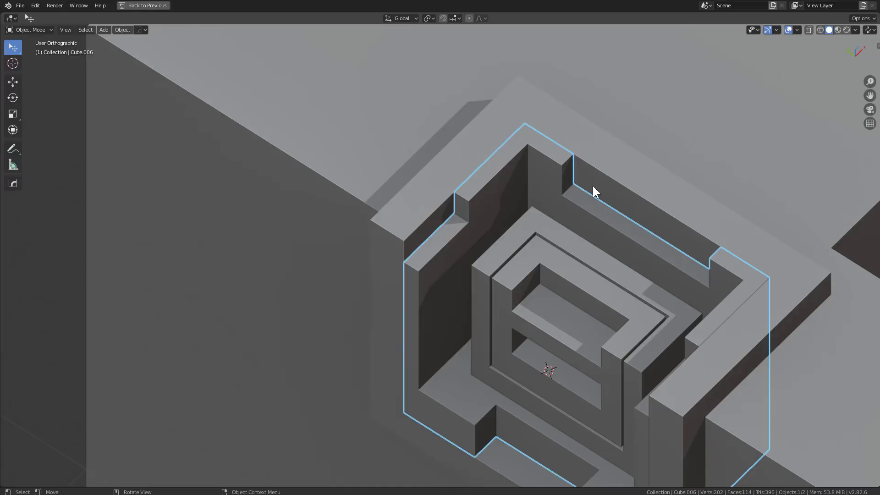
pyautogui.click(480, 212)
pyautogui.press('q')
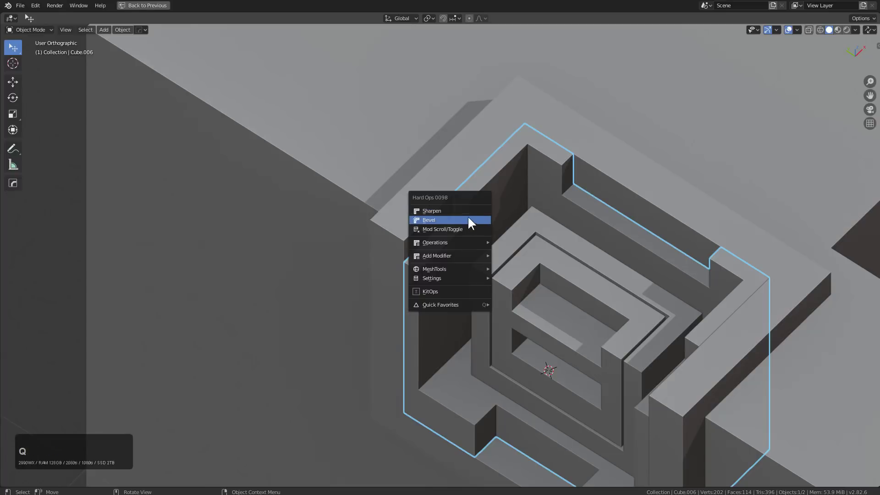
pyautogui.click(473, 226)
pyautogui.doubleClick(470, 231)
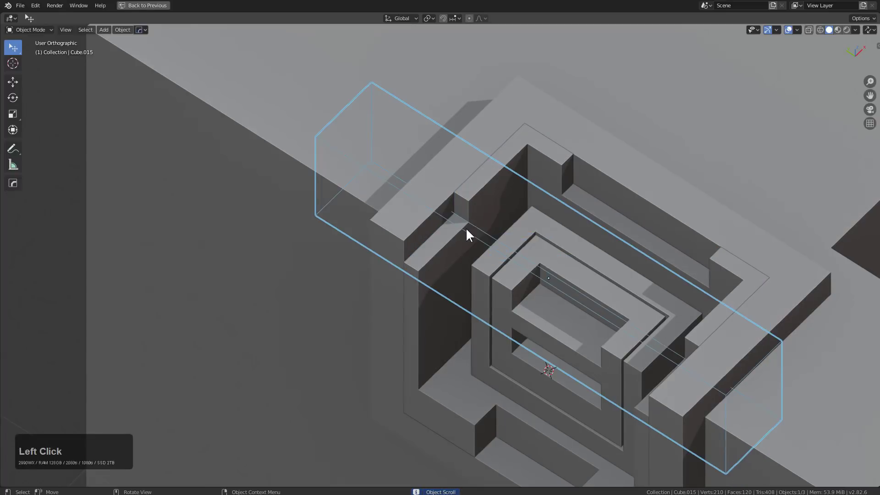
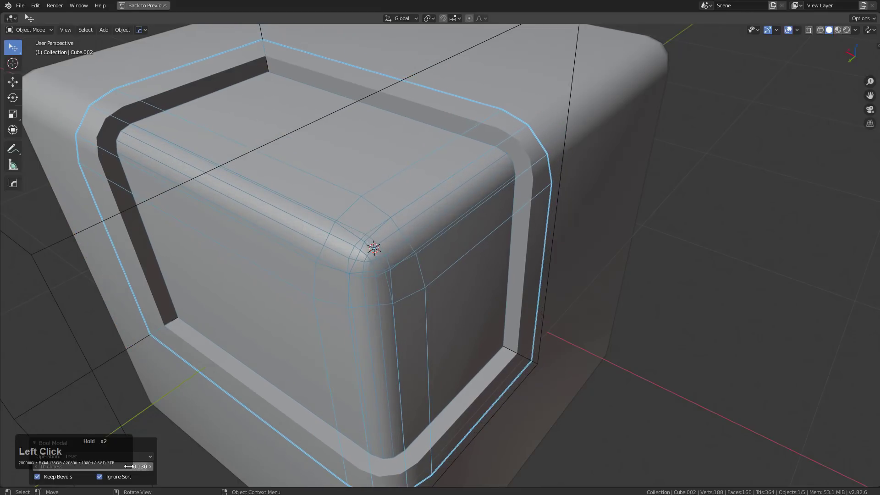
# Add a cube cutter at the 3D cursor on the rounded cube's top and scale it to a thin strip.
pyautogui.click(117, 476)
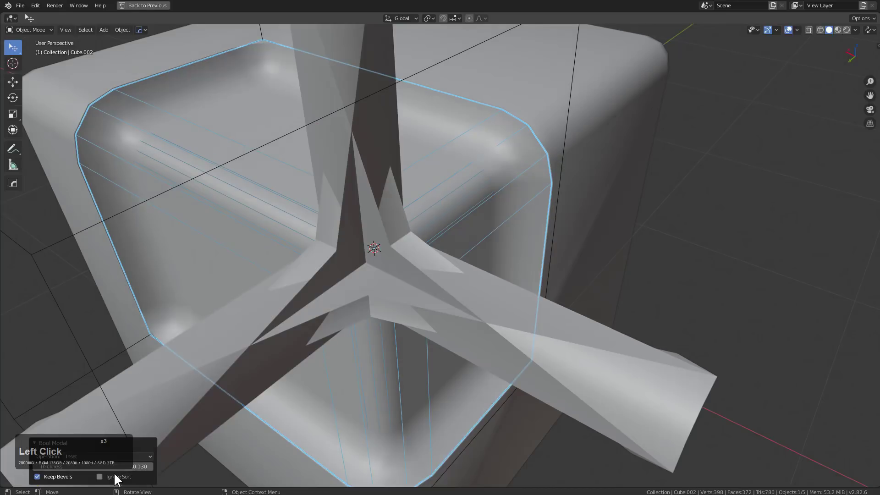
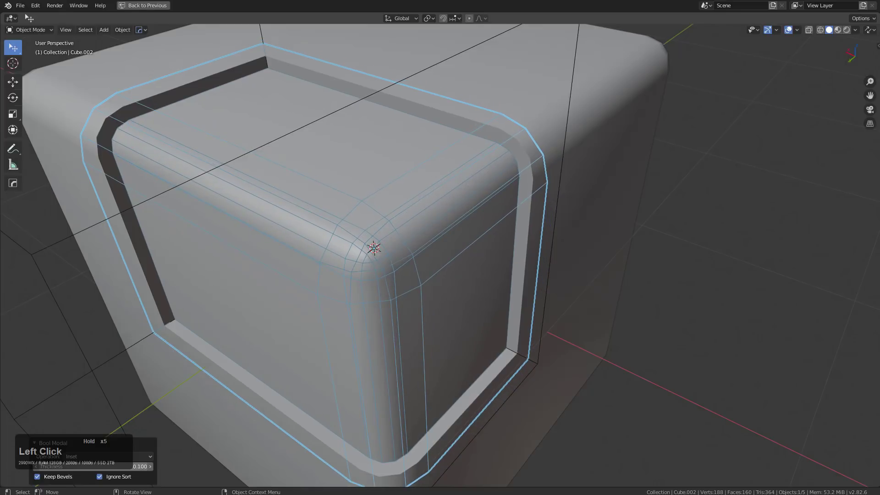
pyautogui.click(625, 179)
pyautogui.press('1')
pyautogui.scroll(-3)
pyautogui.middleClick(528, 206)
pyautogui.middleClick(464, 227)
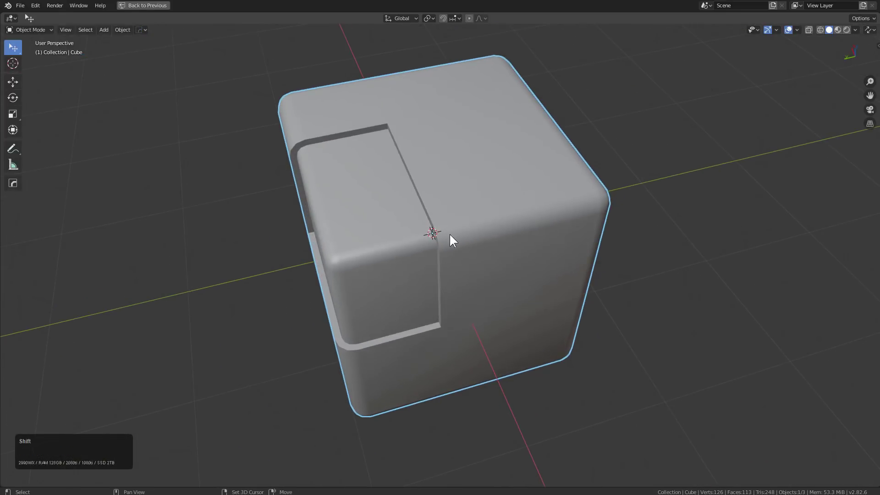
pyautogui.rightClick(445, 240)
pyautogui.press('shift+a')
pyautogui.click(476, 262)
pyautogui.press('s')
pyautogui.doubleClick(545, 206)
# Cut the stepped panel-line groove into the top with a Hard Ops inset boolean.
pyautogui.press('shift+b')
pyautogui.scroll(-3)
pyautogui.scroll(3)
pyautogui.click(564, 236)
pyautogui.middleClick(487, 248)
pyautogui.scroll(3)
pyautogui.middleClick(510, 203)
pyautogui.scroll(3)
pyautogui.middleClick(514, 246)
pyautogui.middleClick(493, 265)
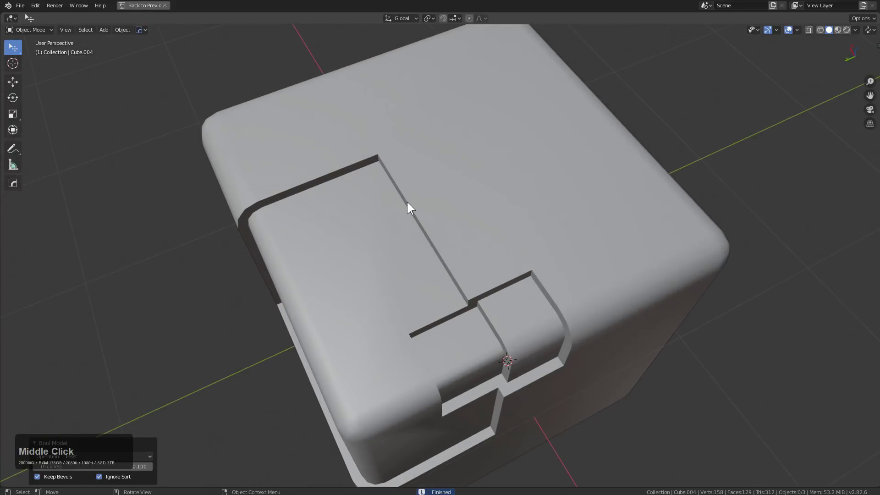
# Add a small cube on the top, shrink it, and duplicate a copy moved right along X/Y.
pyautogui.rightClick(412, 203)
pyautogui.press('shift+a')
pyautogui.click(458, 224)
pyautogui.press('s')
pyautogui.click(437, 208)
pyautogui.press('shift+d')
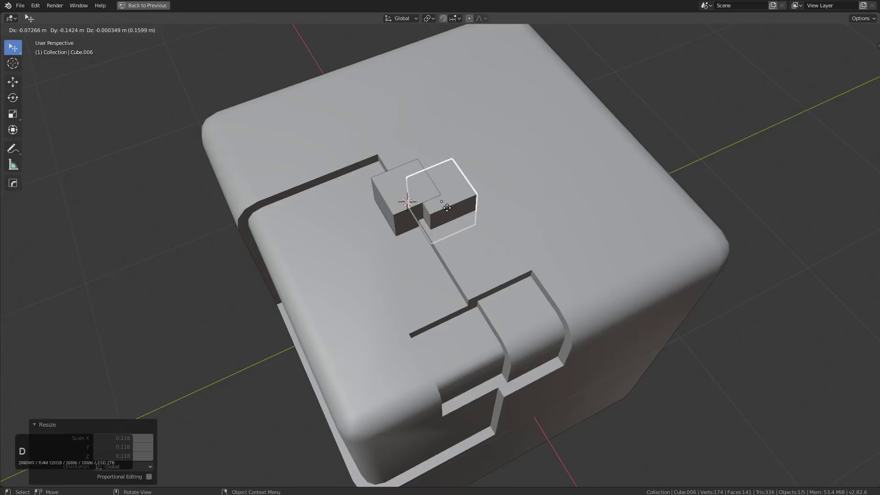
pyautogui.press('Escape')
pyautogui.press('Escape')
pyautogui.press('g')
pyautogui.write('gxy')
pyautogui.click(533, 161)
# With the rounded cube active, cut both small cubes into it with a slash-mode boolean.
pyautogui.click(425, 195)
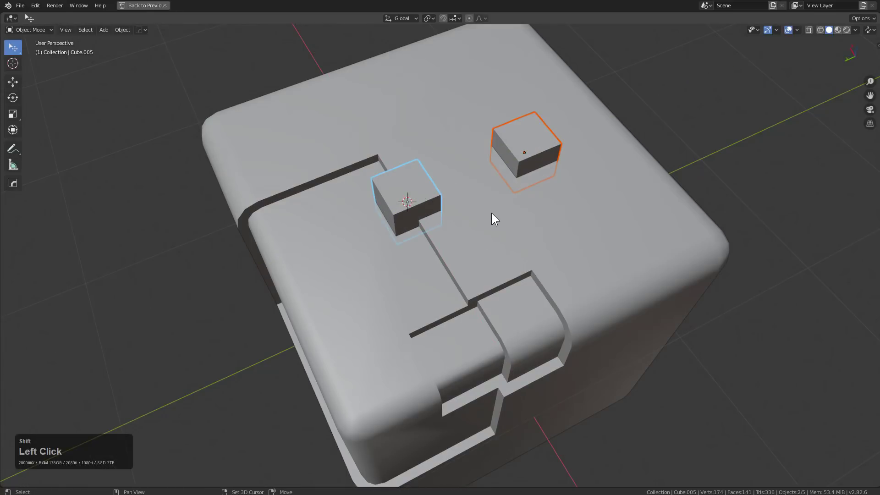
pyautogui.doubleClick(493, 209)
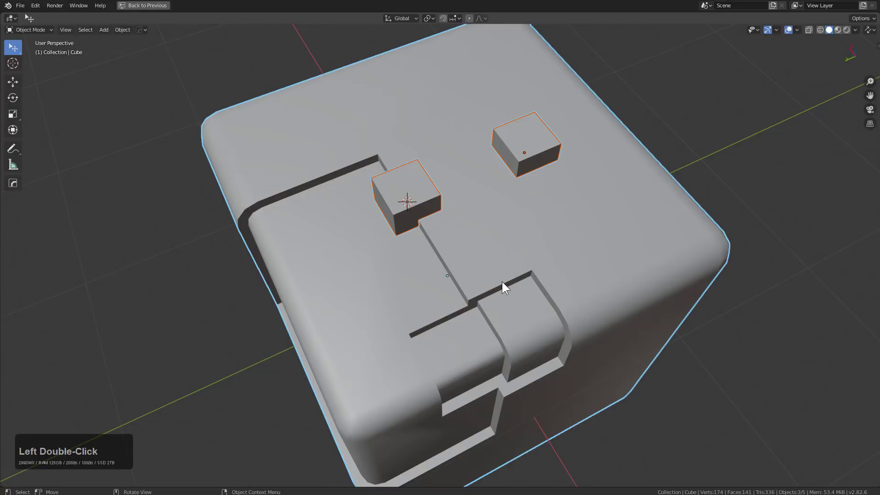
pyautogui.press('shift+b')
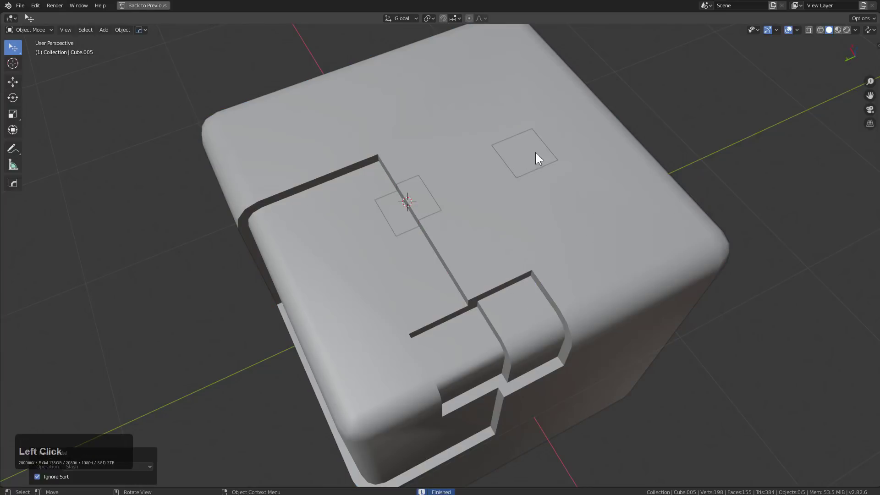
pyautogui.middleClick(542, 178)
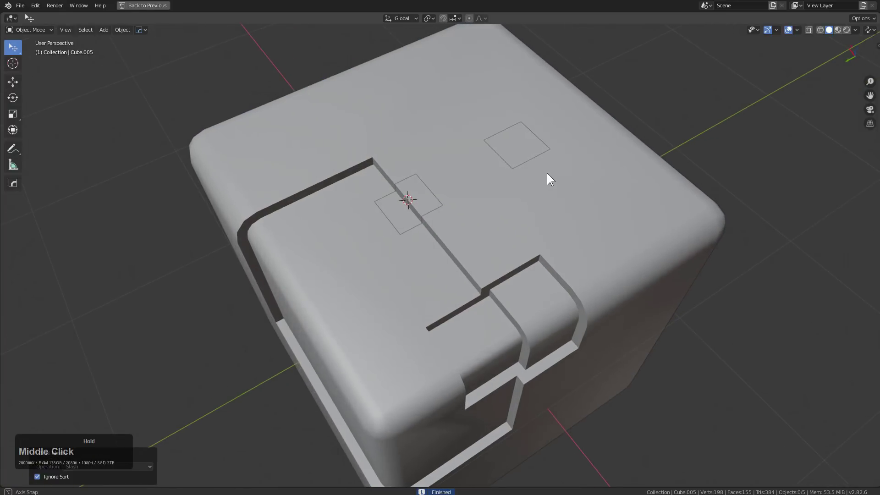
pyautogui.press('ctrl+z')
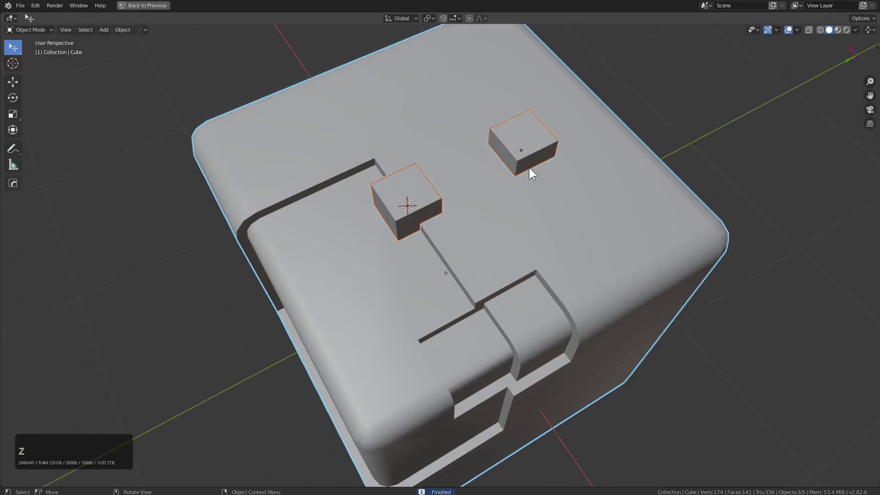
pyautogui.click(523, 153)
pyautogui.click(410, 199)
pyautogui.doubleClick(470, 224)
pyautogui.press('shift+b')
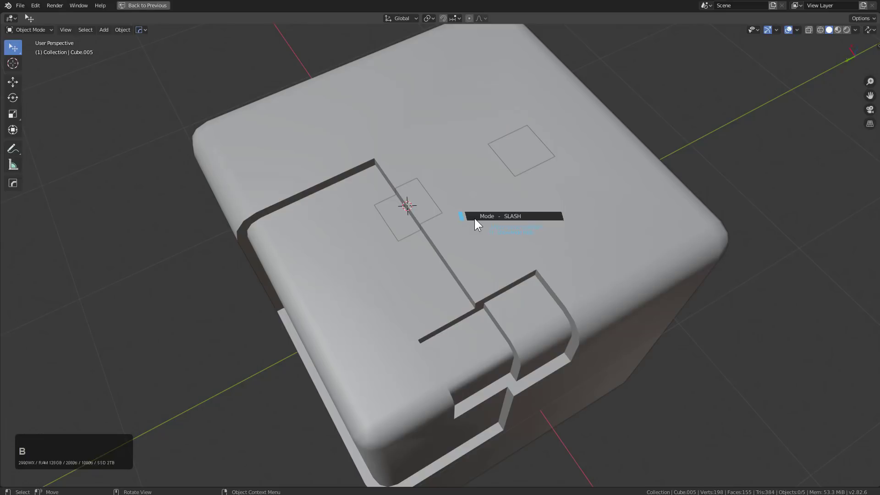
# Switch the boolean from SLASH to DIFFERENCE so the two cutters sink square pockets into the top.
pyautogui.scroll(-3)
pyautogui.scroll(-3)
pyautogui.scroll(-3)
pyautogui.scroll(-3)
pyautogui.scroll(-3)
pyautogui.scroll(-3)
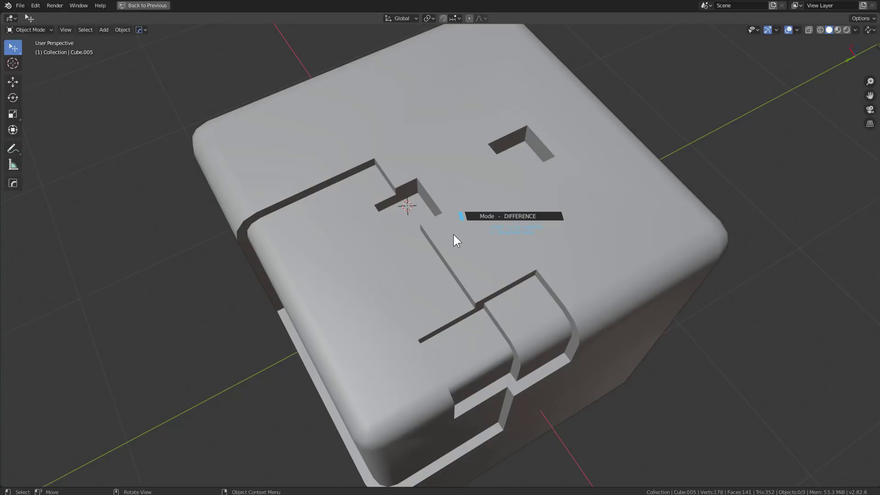
pyautogui.click(456, 236)
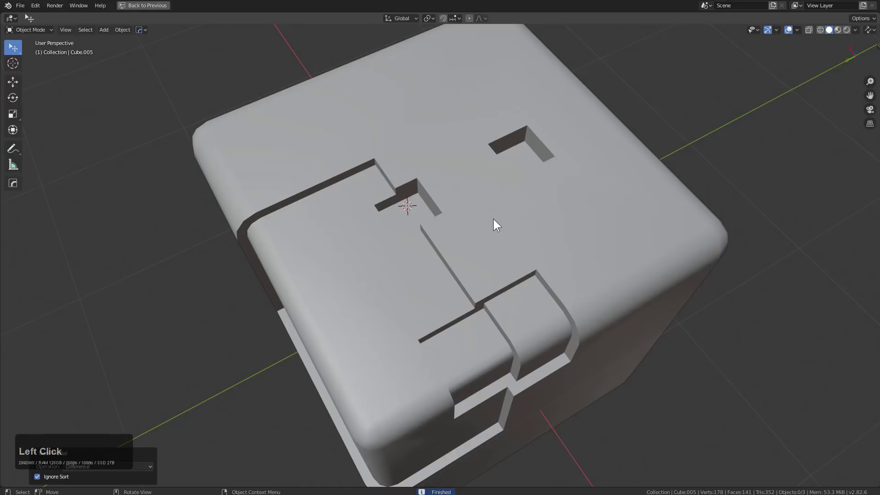
pyautogui.click(496, 222)
pyautogui.middleClick(510, 226)
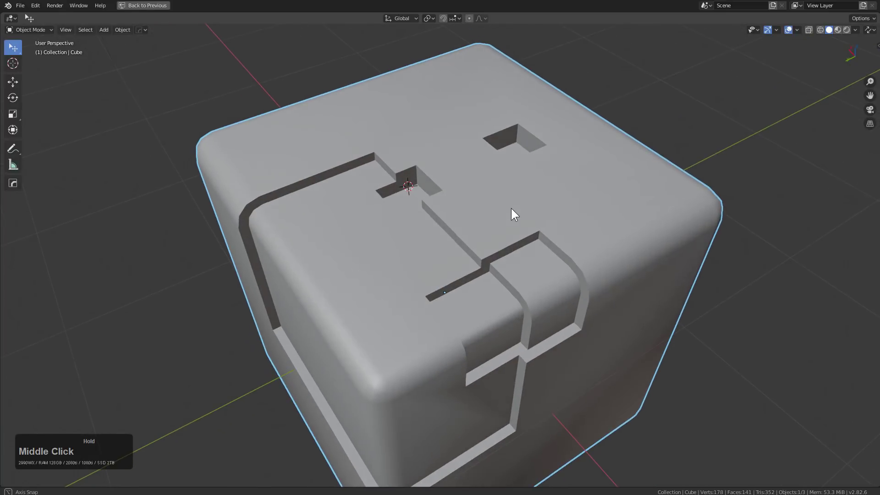
# Add a taller cube cutter over the pocket and resize it.
pyautogui.press('shift+a')
pyautogui.click(587, 257)
pyautogui.press('s')
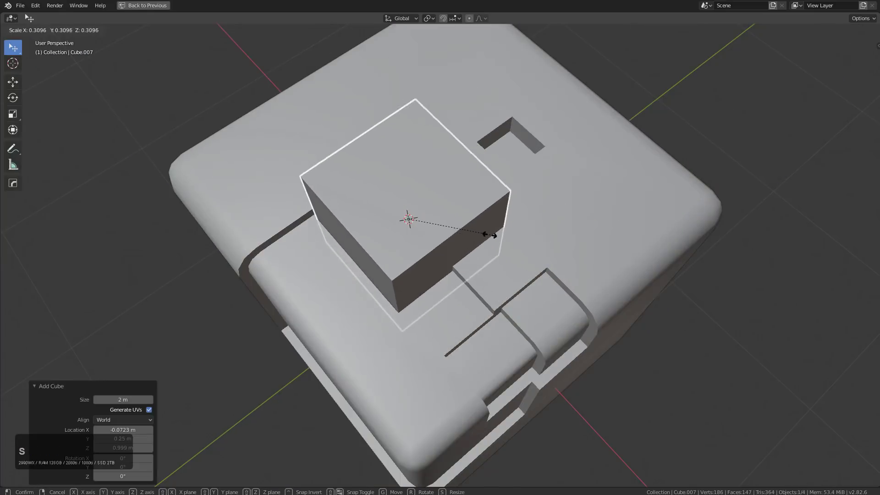
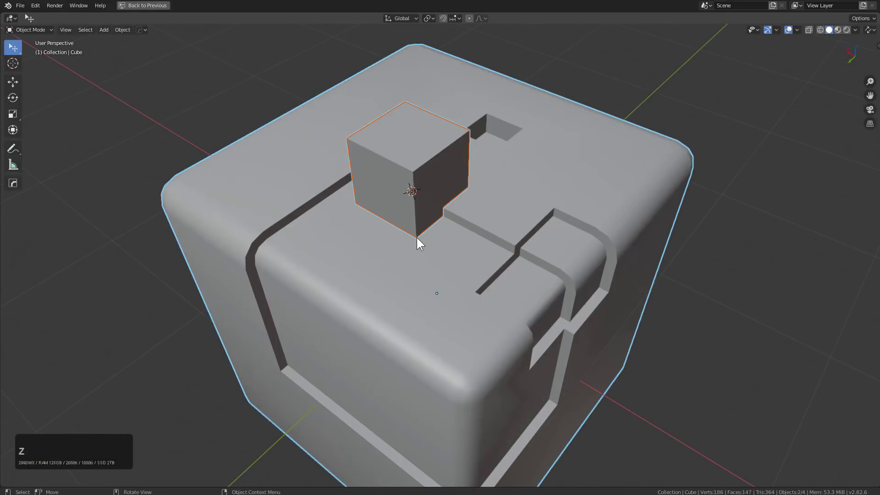
pyautogui.middleClick(426, 231)
pyautogui.scroll(3)
# Recut a cleaner, larger square pocket with a difference cut and make the main bevelled block active.
pyautogui.click(422, 182)
pyautogui.click(503, 179)
pyautogui.press('q')
pyautogui.click(503, 180)
pyautogui.middleClick(470, 177)
pyautogui.press('q')
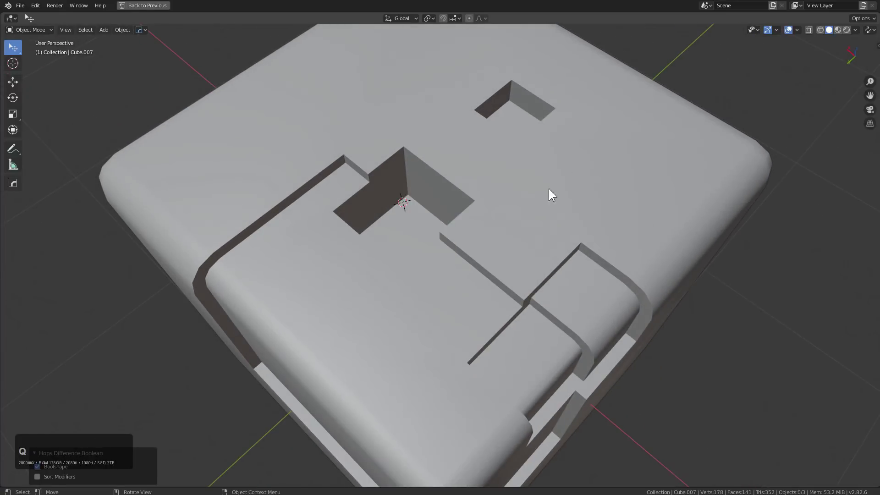
pyautogui.click(531, 205)
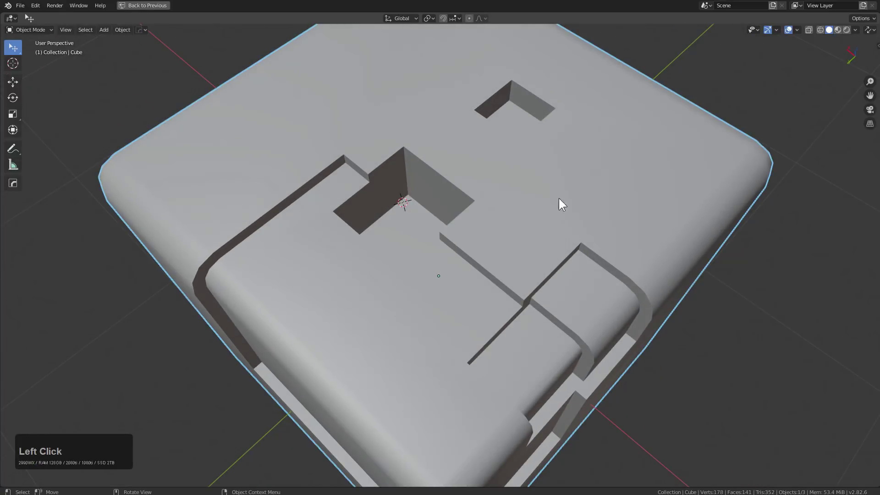
pyautogui.scroll(-3)
pyautogui.middleClick(491, 218)
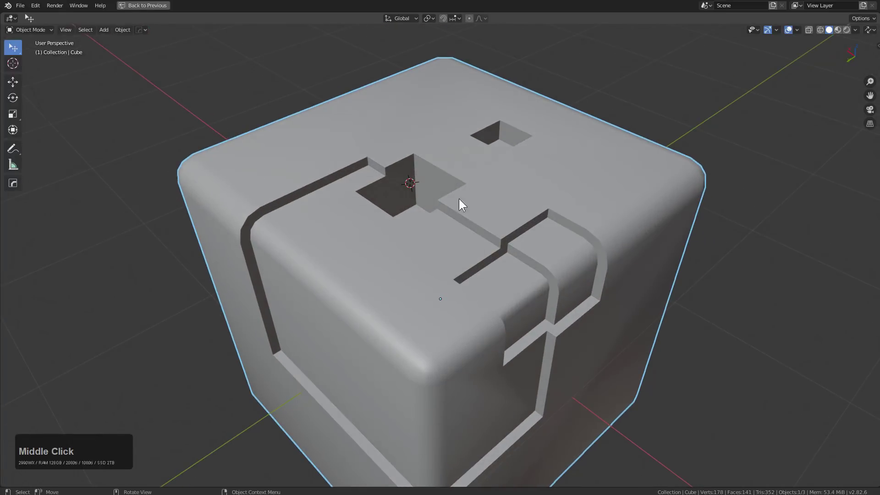
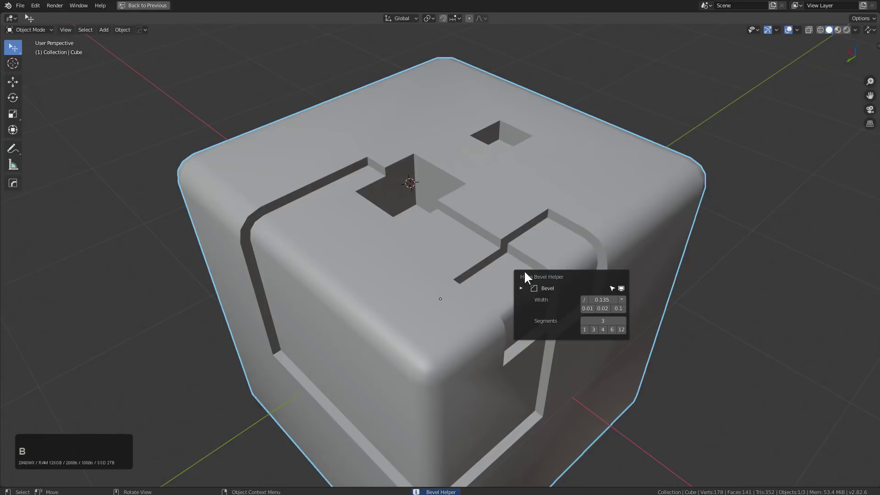
pyautogui.middleClick(527, 221)
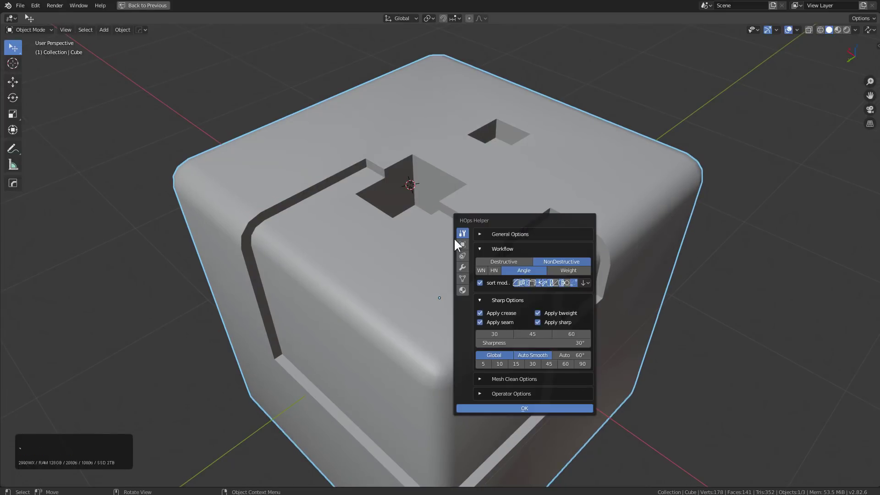
pyautogui.click(465, 271)
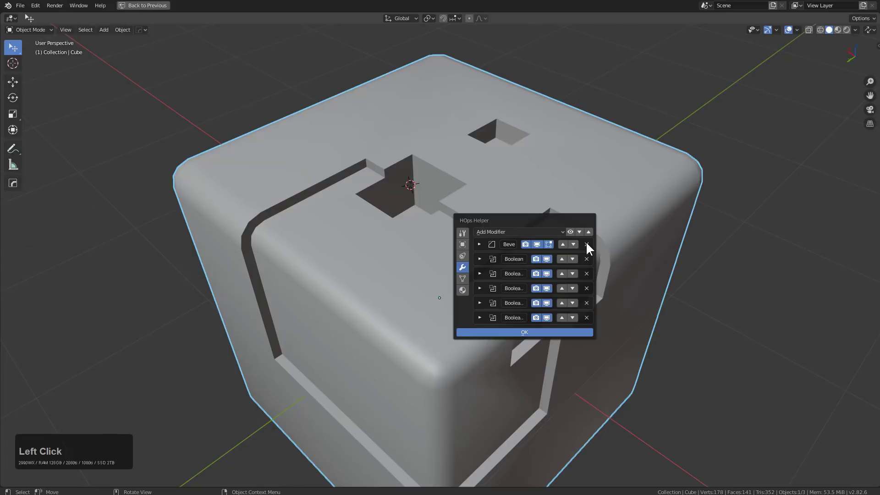
pyautogui.click(592, 246)
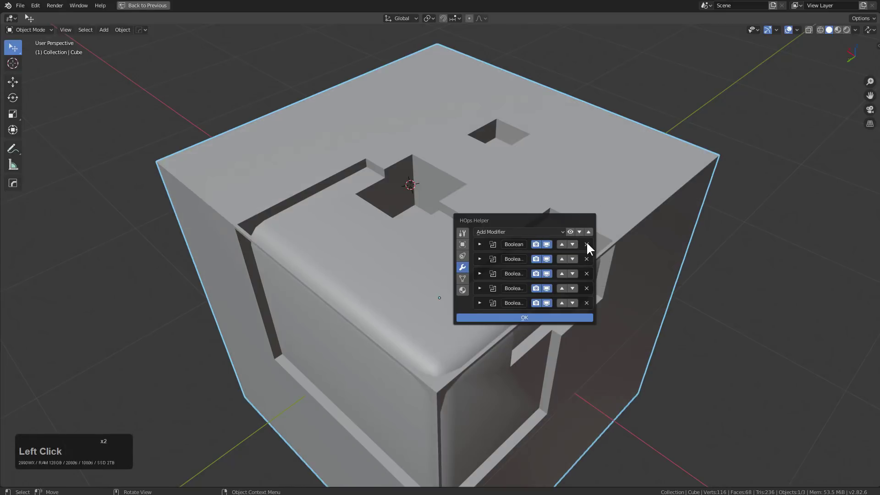
pyautogui.press('Escape')
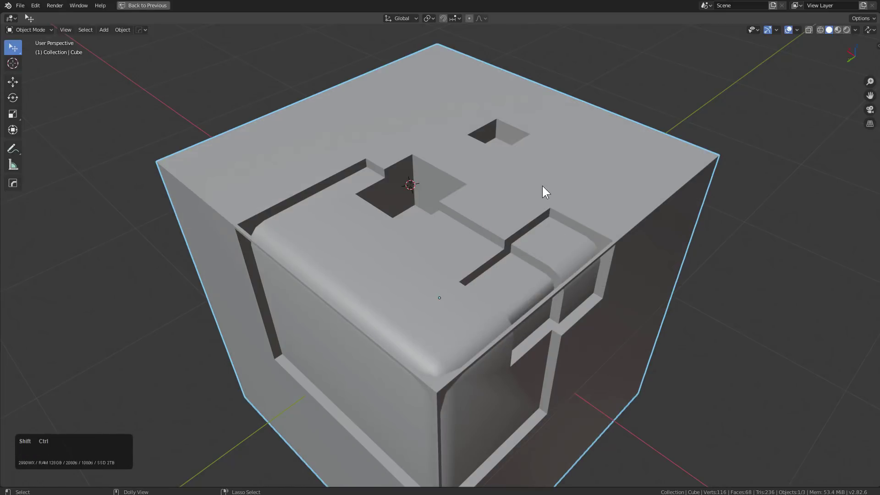
pyautogui.press('ctrl+shift+b')
pyautogui.scroll(-3)
pyautogui.press('Escape')
pyautogui.press('ctrl+z')
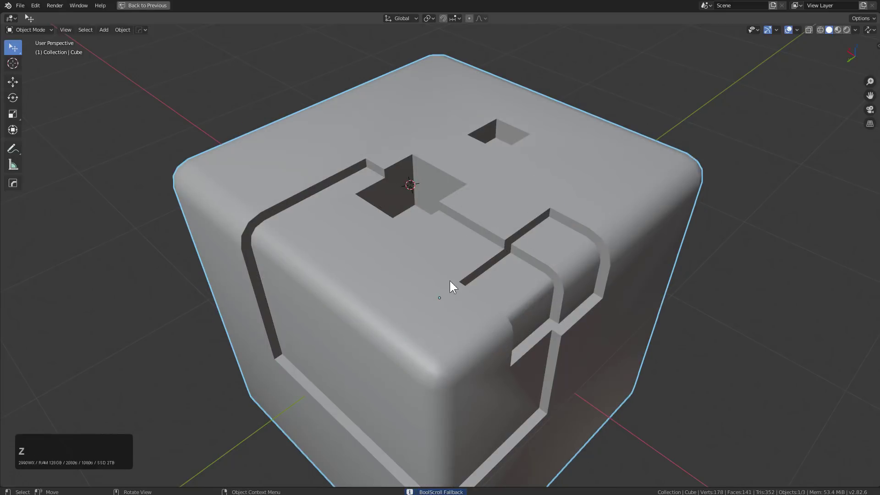
# Orbit around the block to inspect the recesses from all sides.
pyautogui.middleClick(371, 181)
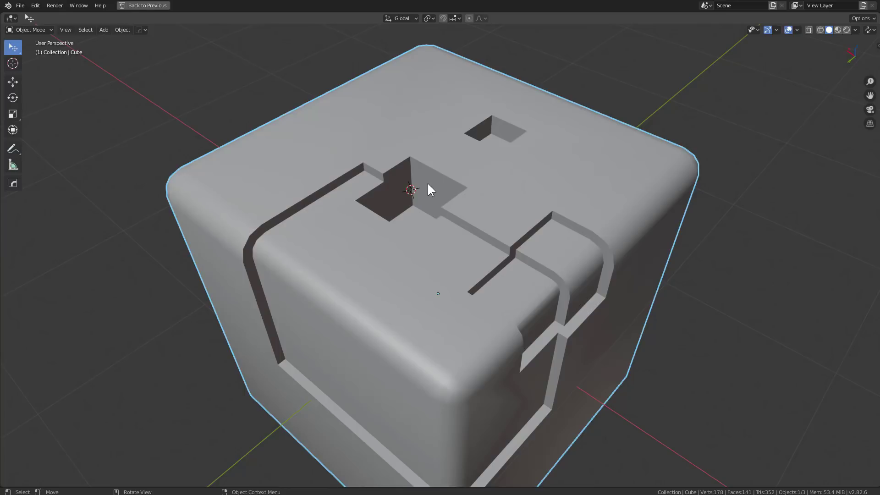
pyautogui.middleClick(460, 202)
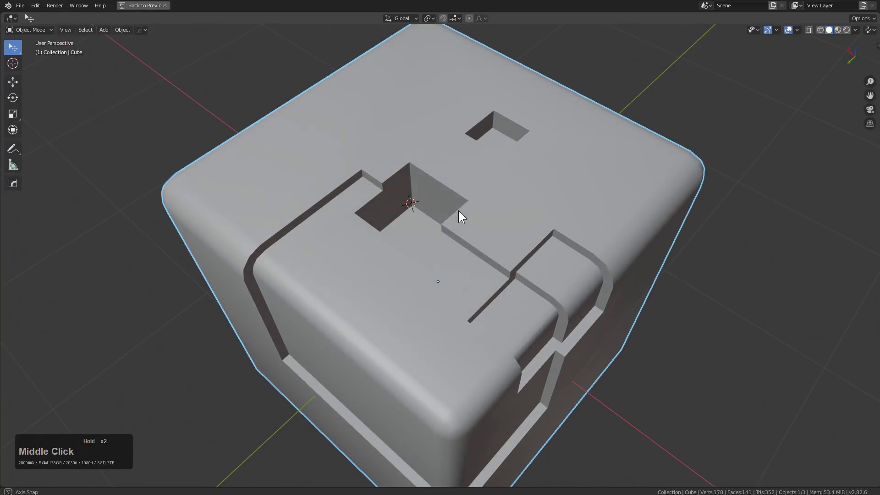
pyautogui.scroll(3)
pyautogui.middleClick(470, 214)
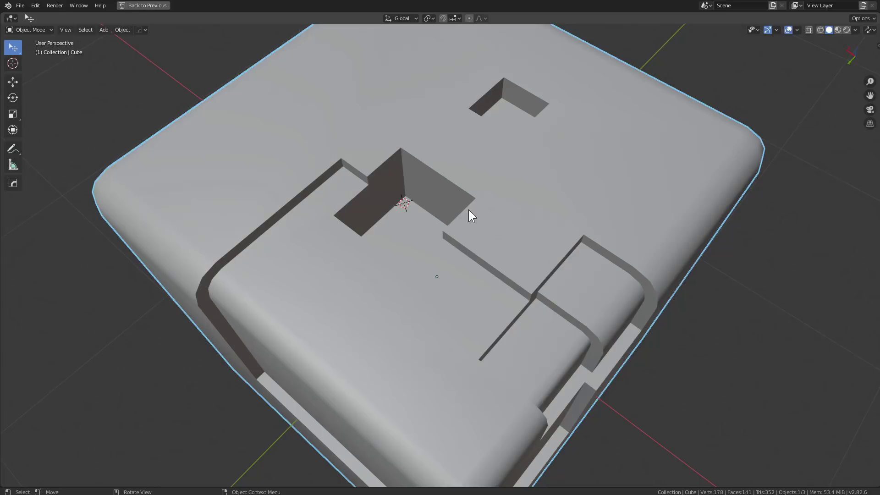
pyautogui.middleClick(495, 243)
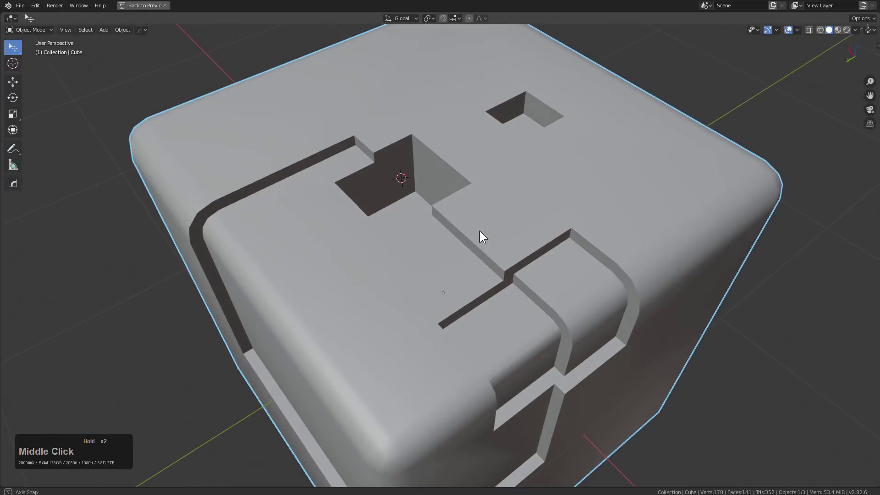
pyautogui.middleClick(475, 228)
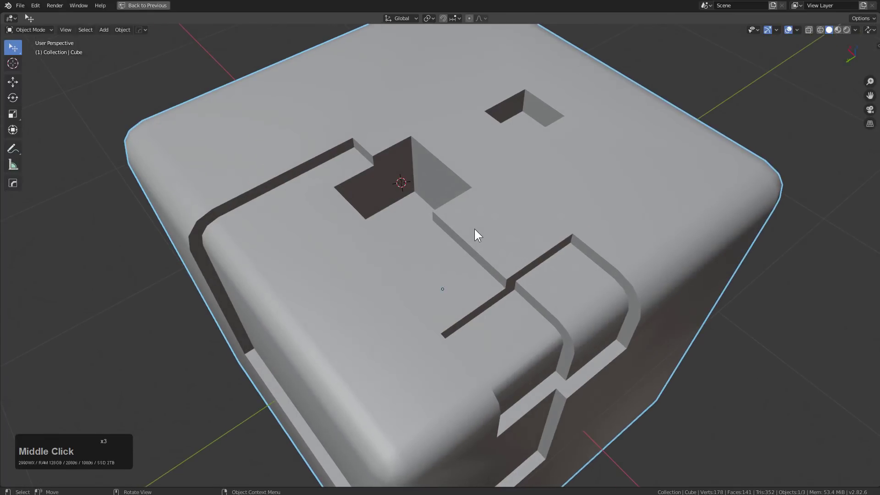
pyautogui.middleClick(480, 235)
pyautogui.middleClick(484, 227)
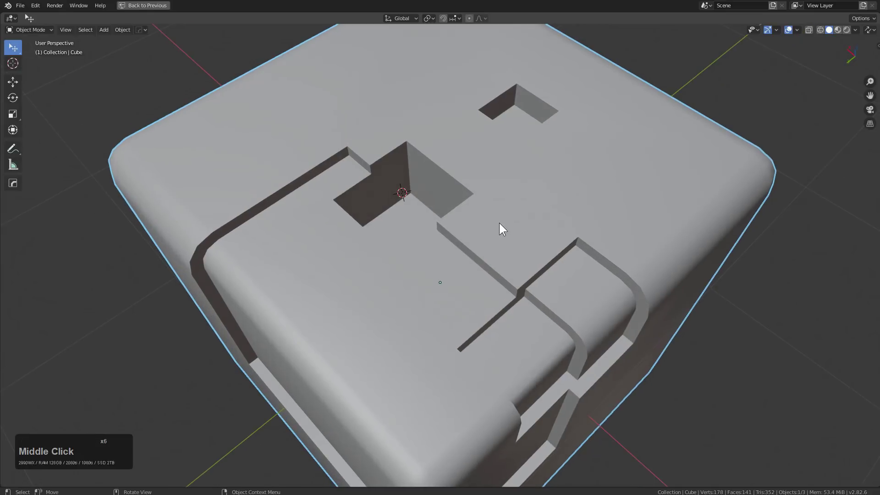
pyautogui.middleClick(501, 224)
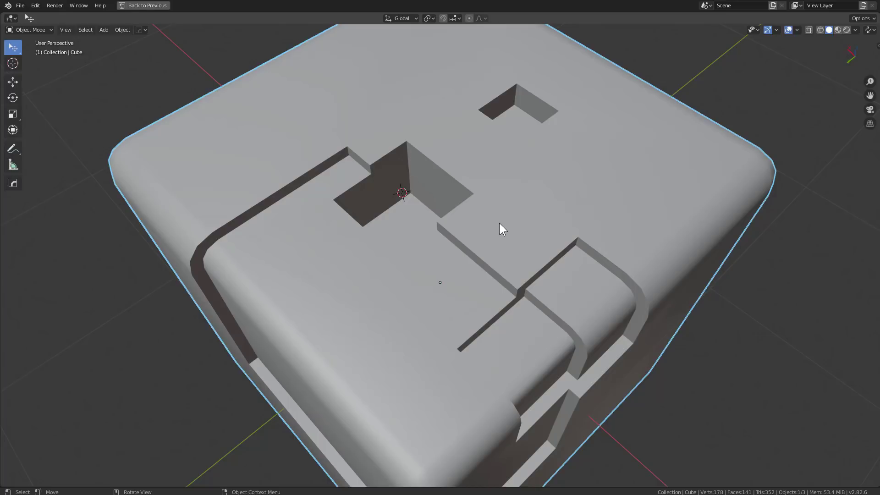
pyautogui.middleClick(501, 224)
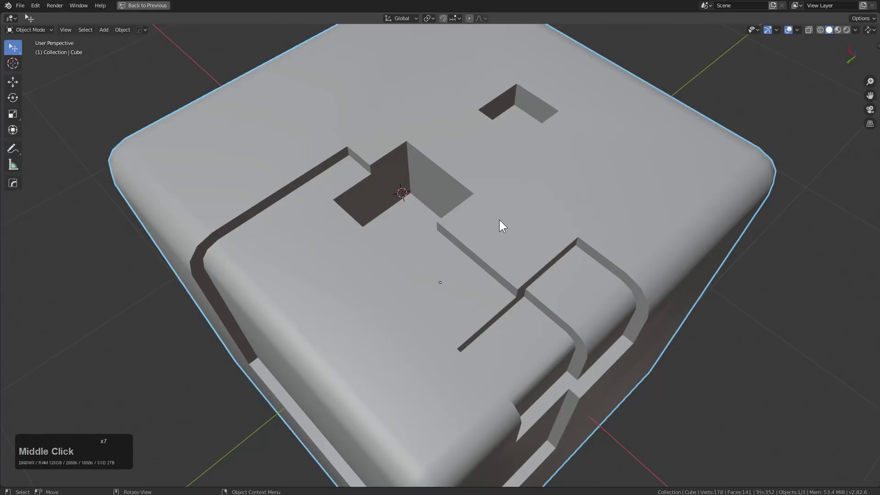
pyautogui.middleClick(476, 199)
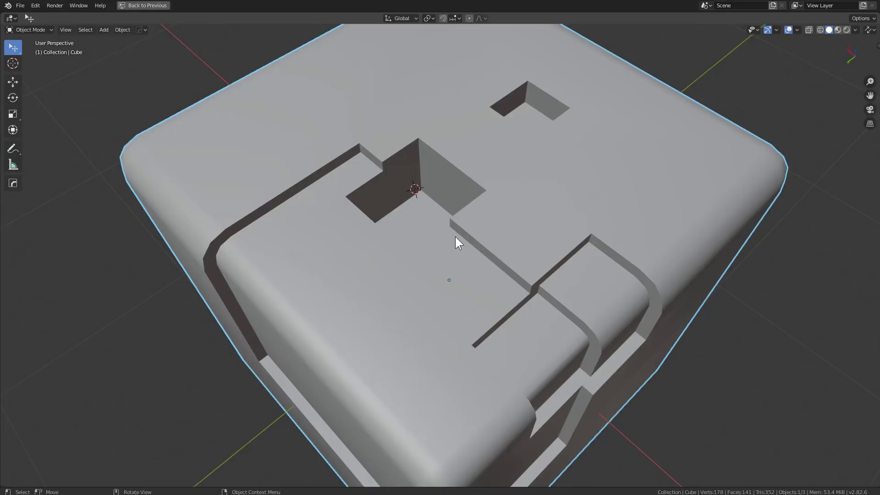
pyautogui.scroll(-3)
pyautogui.middleClick(468, 263)
pyautogui.scroll(-3)
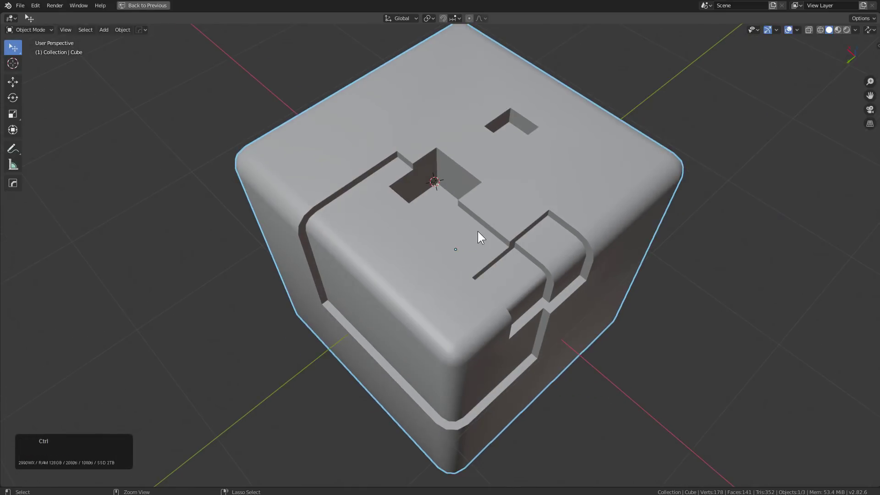
# Remove all modifiers so the block returns to a plain eight-vertex cube.
pyautogui.press('ctrl+n')
pyautogui.click(480, 233)
pyautogui.click(465, 263)
pyautogui.middleClick(469, 266)
pyautogui.scroll(3)
pyautogui.middleClick(449, 250)
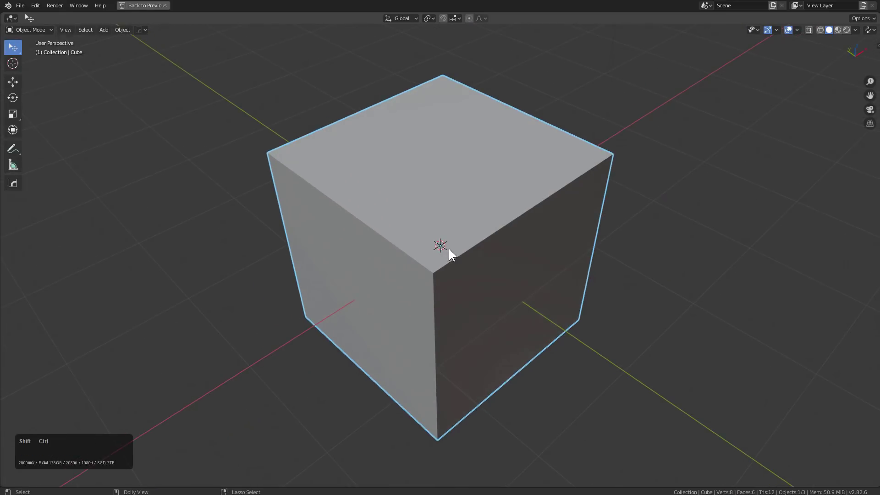
# Round off the plain cube's edges with a Hard Ops bevel.
pyautogui.press('ctrl+shift+b')
pyautogui.scroll(3)
pyautogui.press('q')
pyautogui.click(464, 251)
pyautogui.scroll(3)
pyautogui.click(417, 242)
# Set the bevel width to about 0.113 and Segments to 12 in Bevel Helper.
pyautogui.press('ctrl+shift+b')
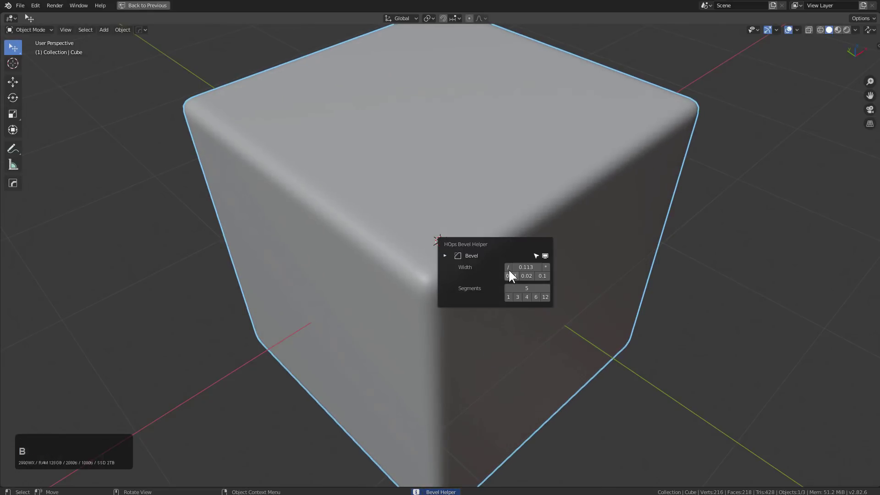
pyautogui.click(509, 270)
pyautogui.click(550, 267)
pyautogui.click(549, 269)
pyautogui.click(548, 300)
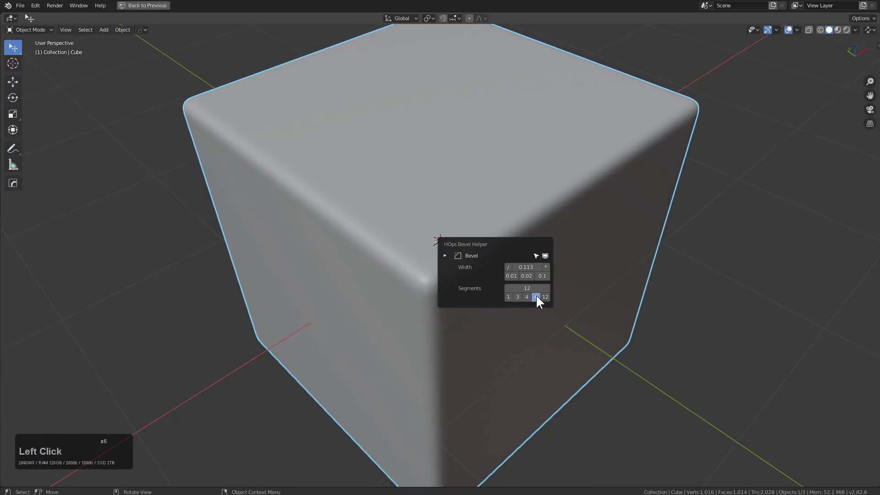
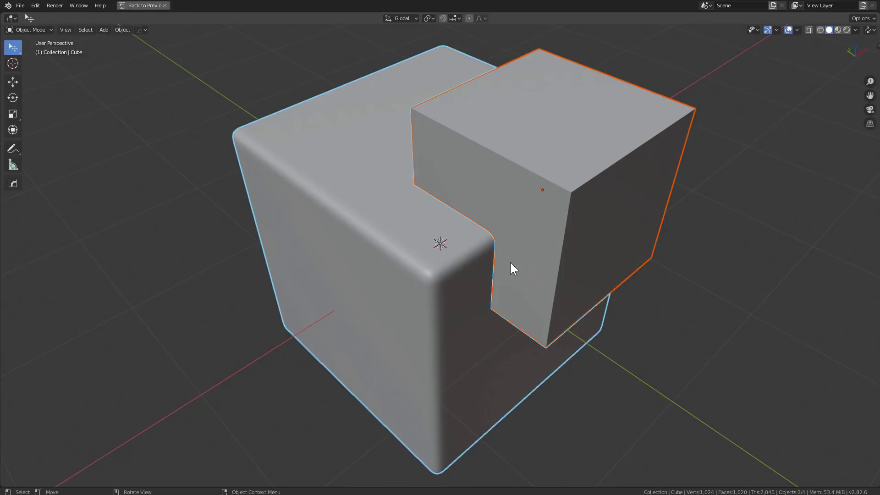
# Cut the overlapping corner box as an inset boolean recess with a thin rim and confirm it.
pyautogui.press('ctrl+shift+b')
pyautogui.scroll(-3)
pyautogui.scroll(3)
pyautogui.scroll(-3)
pyautogui.scroll(3)
pyautogui.scroll(3)
pyautogui.scroll(3)
pyautogui.press('x')
pyautogui.write('xxxxxxxx')
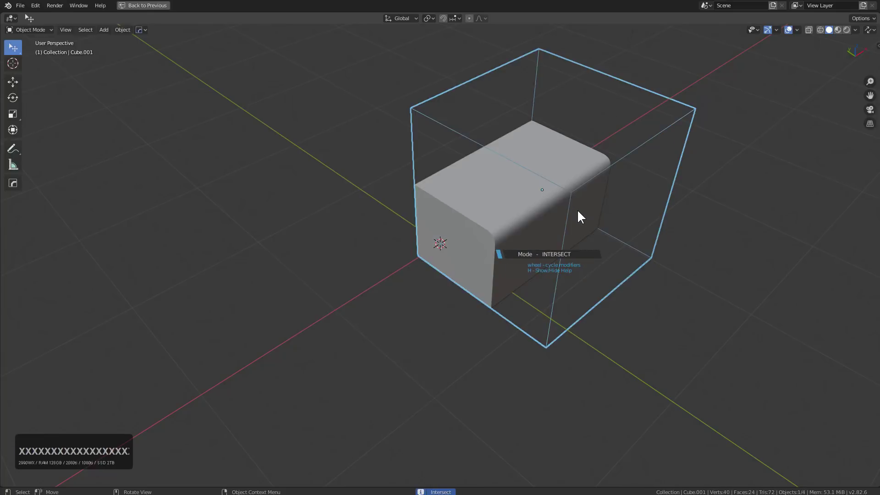
pyautogui.write('XXXXXXXXX')
pyautogui.click(582, 213)
pyautogui.middleClick(459, 205)
pyautogui.scroll(3)
pyautogui.middleClick(399, 178)
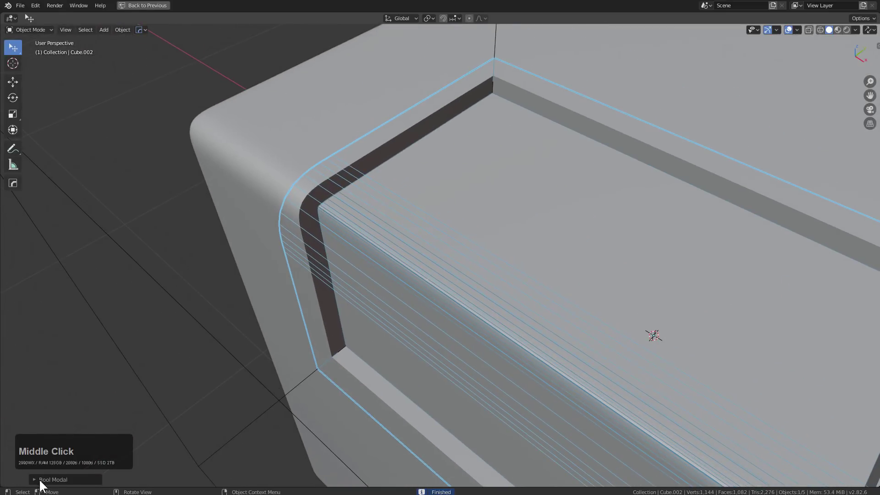
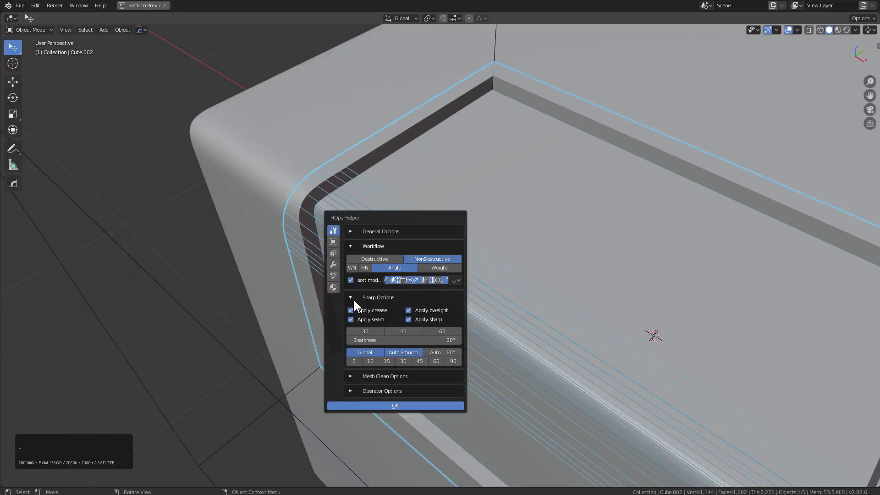
# Reorder the panel piece's modifiers so the bevel comes after Solidify.
pyautogui.click(336, 265)
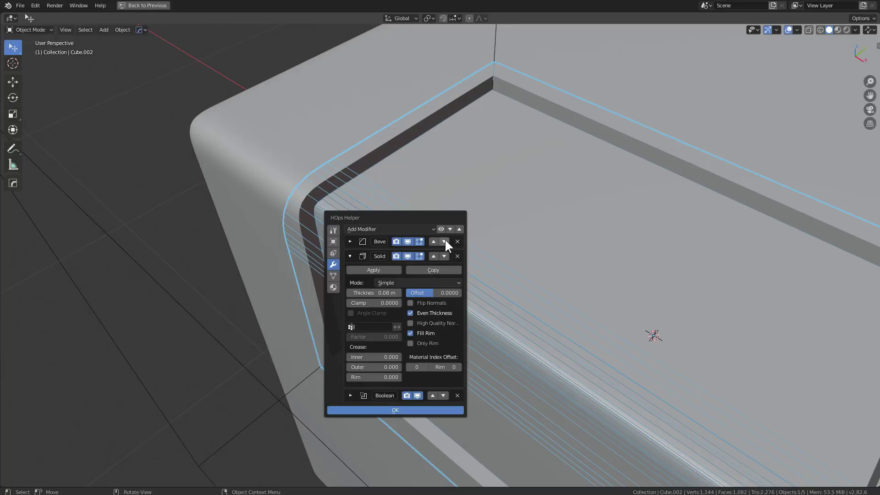
pyautogui.click(450, 242)
pyautogui.press('Escape')
pyautogui.middleClick(441, 239)
pyautogui.scroll(3)
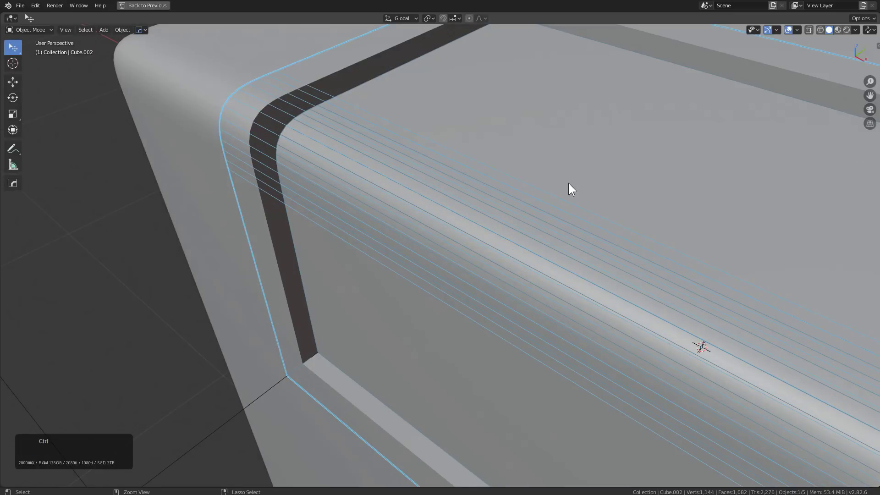
# Set the cutter's bevel to about 0.34 m and Solidify thickness to 0.18 m, then confirm.
pyautogui.click(530, 349)
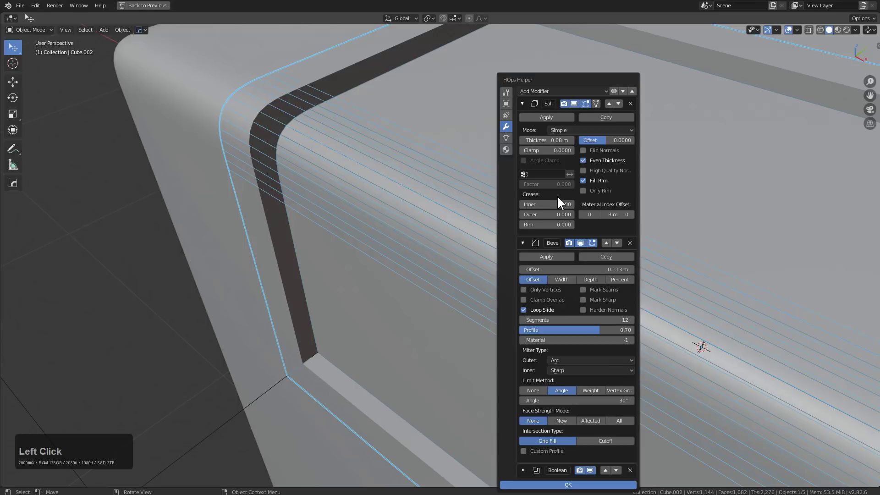
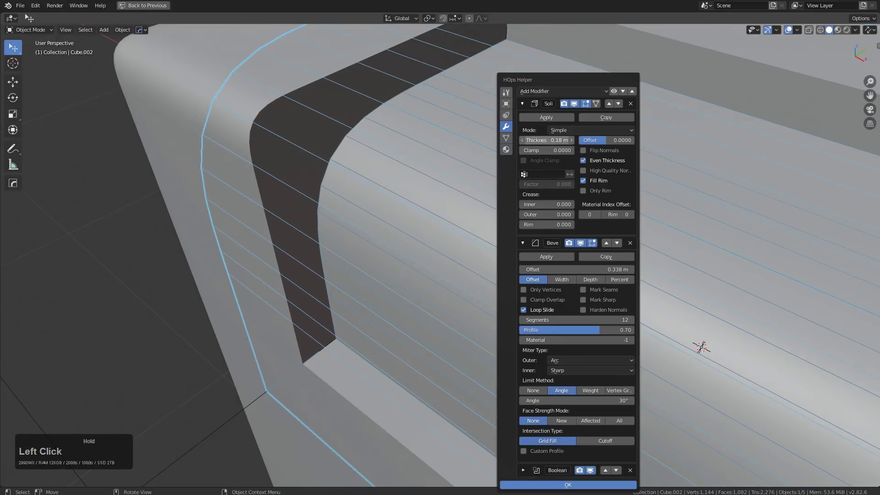
pyautogui.click(395, 75)
pyautogui.scroll(-3)
pyautogui.press('1')
pyautogui.middleClick(493, 239)
pyautogui.middleClick(595, 231)
pyautogui.scroll(3)
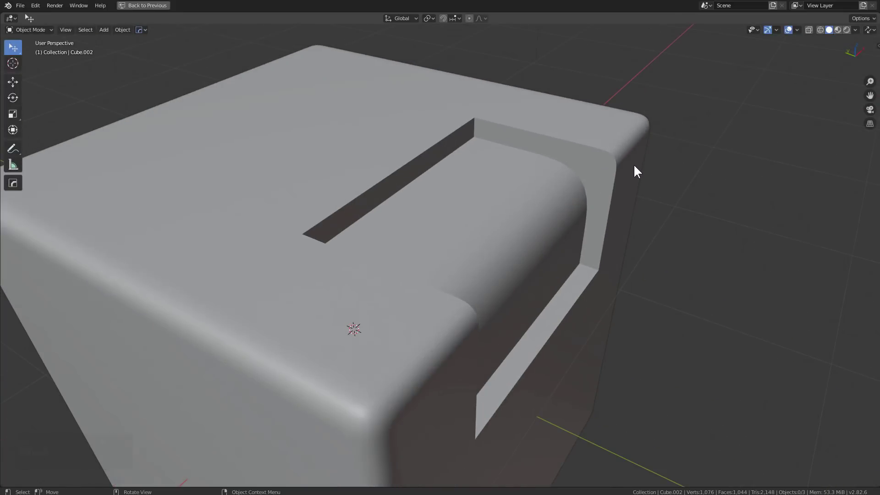
# Place the 3D cursor on the recess's back wall, add a cube there and shrink it.
pyautogui.middleClick(620, 194)
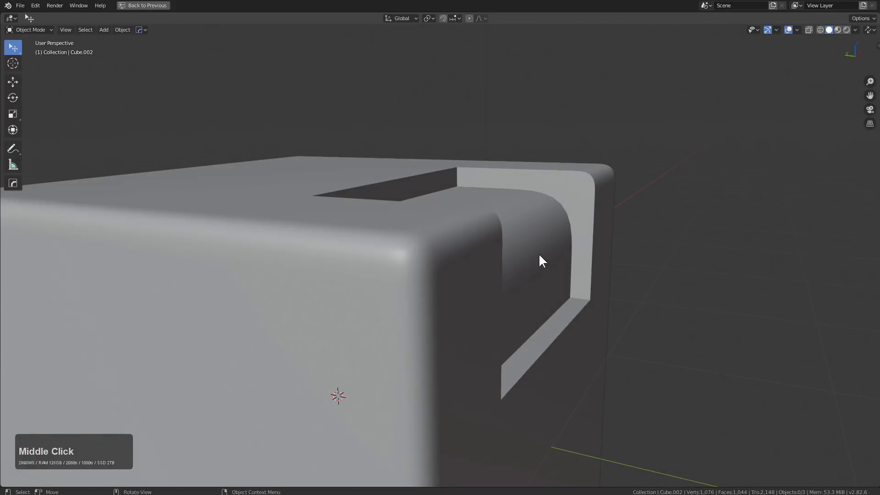
pyautogui.middleClick(566, 228)
pyautogui.scroll(-3)
pyautogui.middleClick(420, 252)
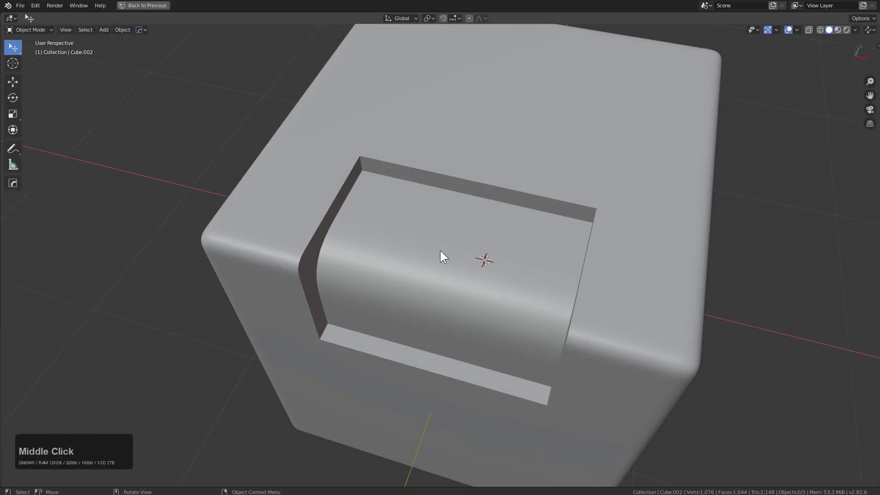
pyautogui.middleClick(449, 254)
pyautogui.rightClick(465, 187)
pyautogui.press('shift+a')
pyautogui.click(509, 207)
pyautogui.press('s')
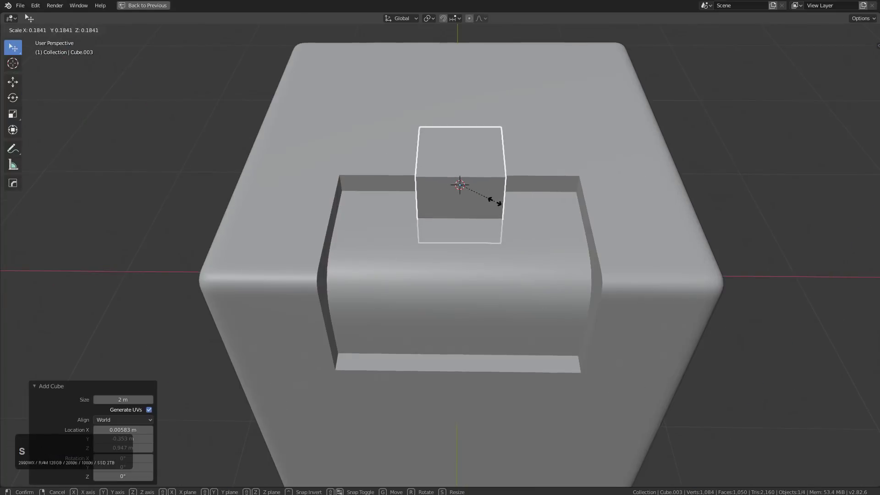
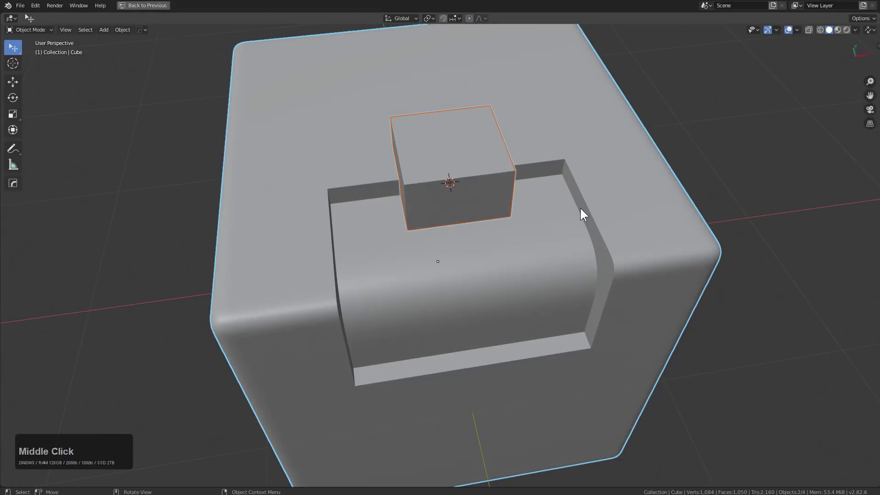
# Cut the small cube out of the slab as a square notch with a difference boolean.
pyautogui.press('shift+b')
pyautogui.scroll(-3)
pyautogui.scroll(3)
pyautogui.scroll(-3)
pyautogui.click(570, 203)
pyautogui.middleClick(482, 208)
pyautogui.press('shift+a')
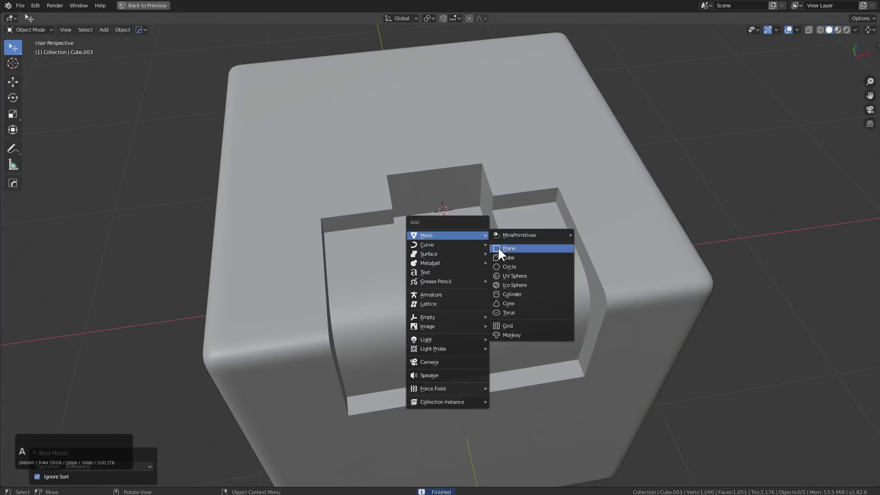
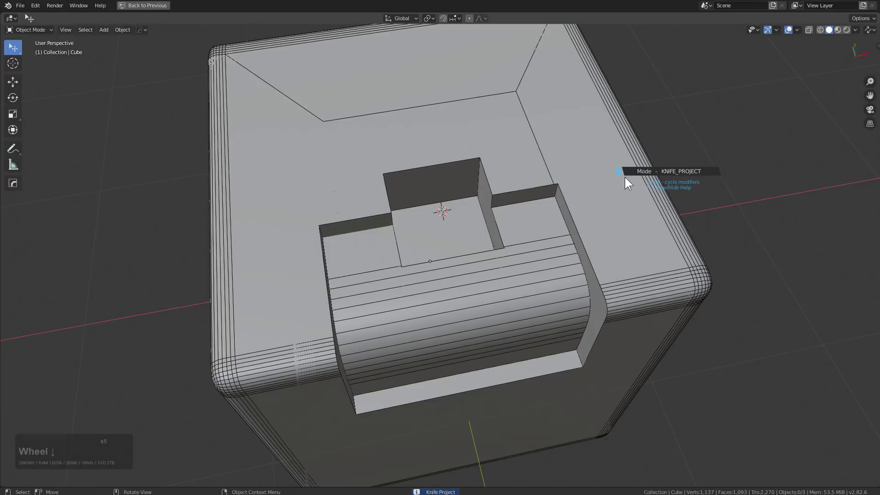
# Cycle the Knife Project cutter between difference and knife modes with the wheel and confirm the square cut on the slab top.
pyautogui.scroll(-3)
pyautogui.scroll(3)
pyautogui.scroll(3)
pyautogui.scroll(3)
pyautogui.scroll(-3)
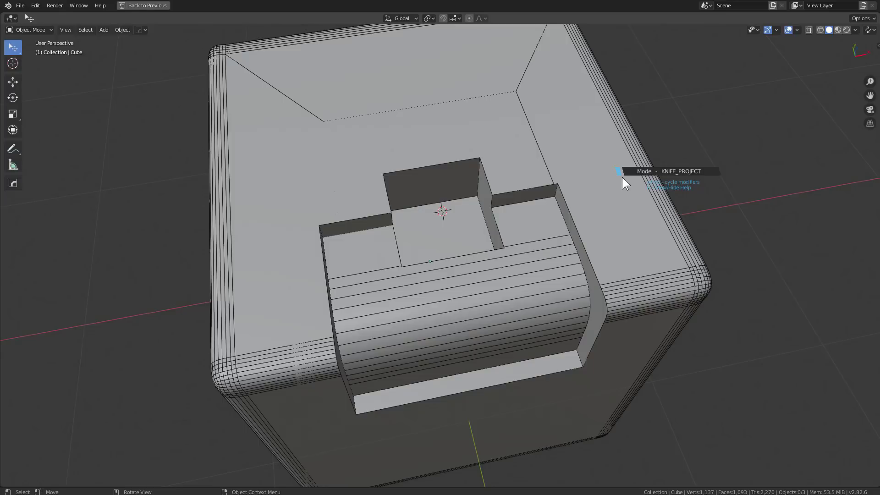
pyautogui.scroll(-3)
pyautogui.scroll(3)
pyautogui.scroll(3)
pyautogui.scroll(3)
pyautogui.scroll(-3)
pyautogui.scroll(-3)
pyautogui.scroll(-3)
pyautogui.scroll(3)
pyautogui.scroll(3)
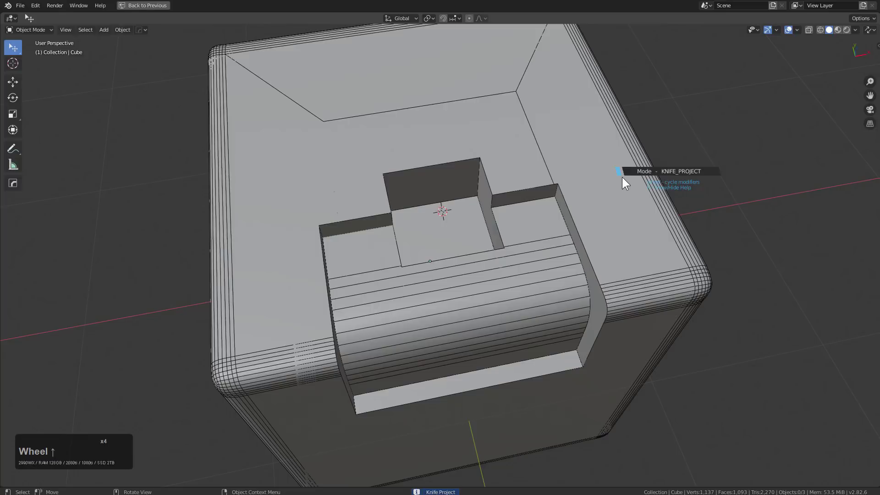
pyautogui.click(624, 178)
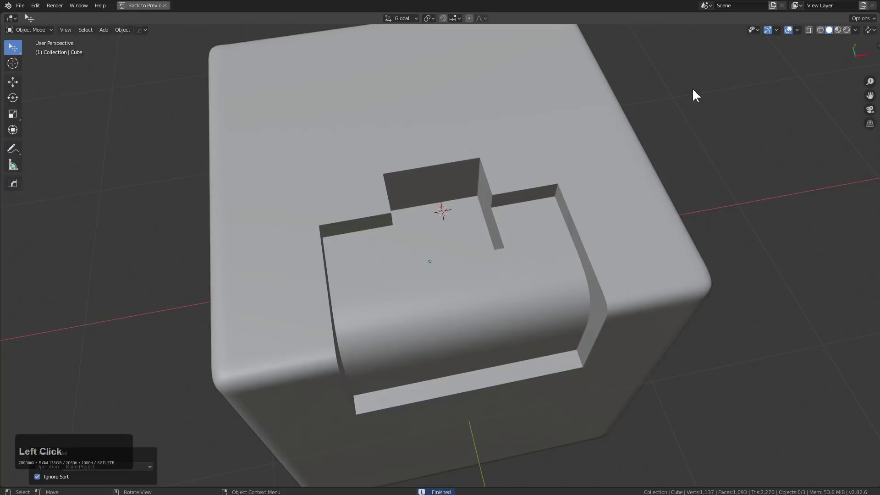
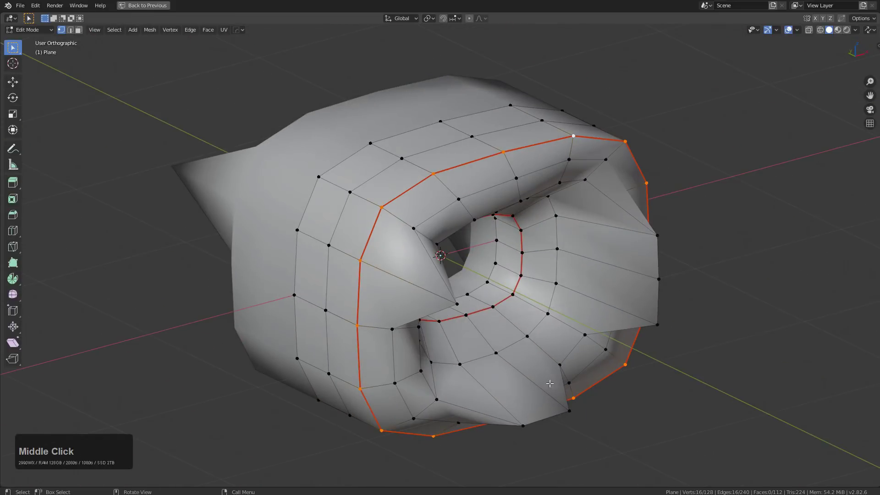
pyautogui.middleClick(573, 222)
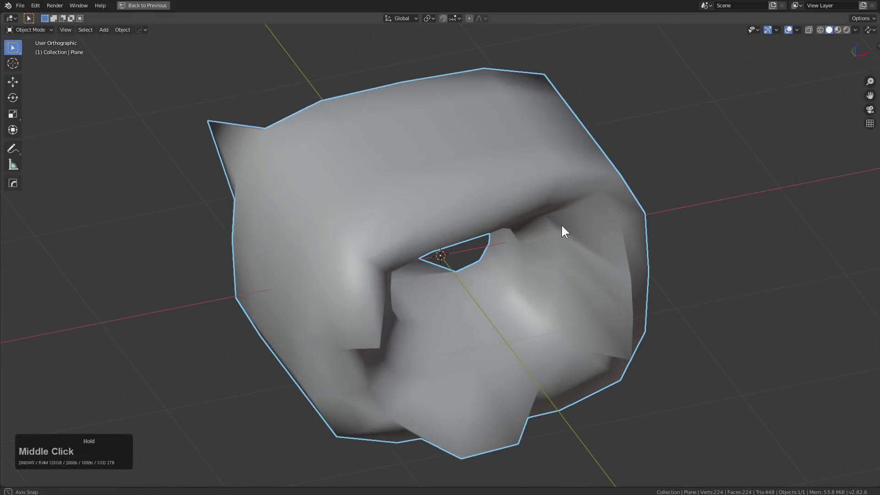
pyautogui.middleClick(569, 215)
pyautogui.scroll(-3)
pyautogui.middleClick(558, 218)
pyautogui.press('q')
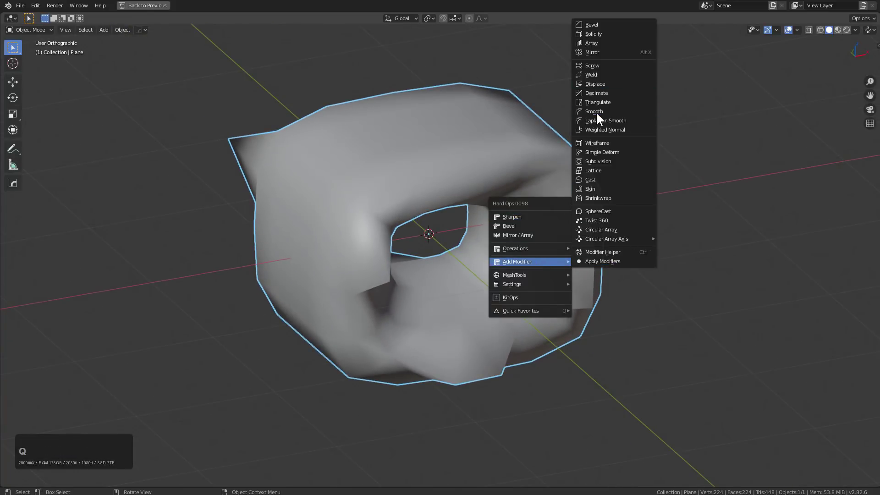
pyautogui.click(599, 114)
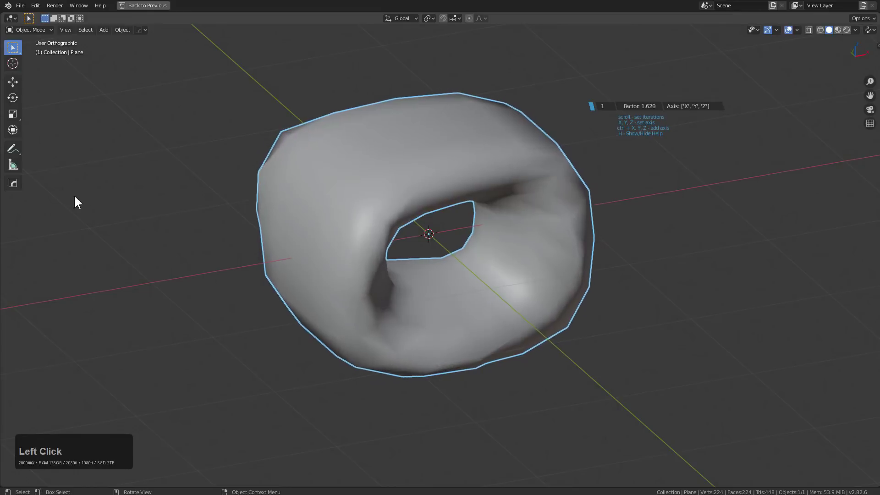
pyautogui.scroll(3)
pyautogui.scroll(3)
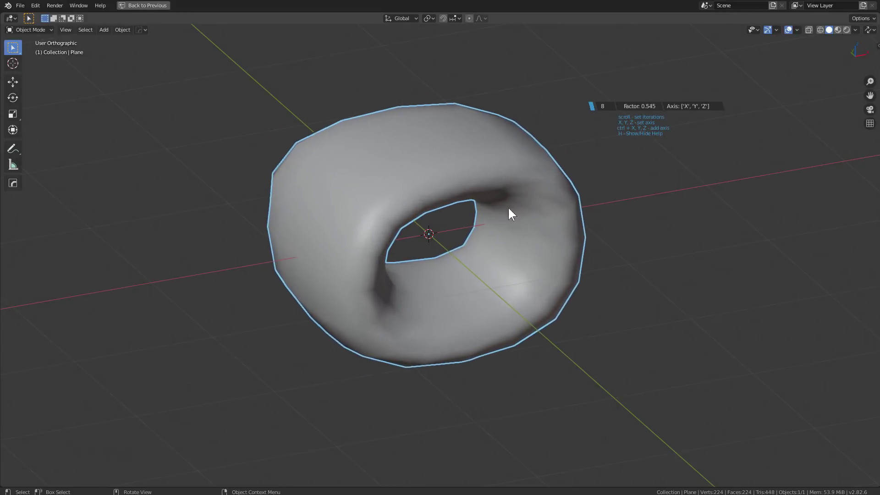
pyautogui.scroll(3)
pyautogui.rightClick(534, 194)
pyautogui.middleClick(519, 203)
pyautogui.middleClick(543, 199)
pyautogui.press('q')
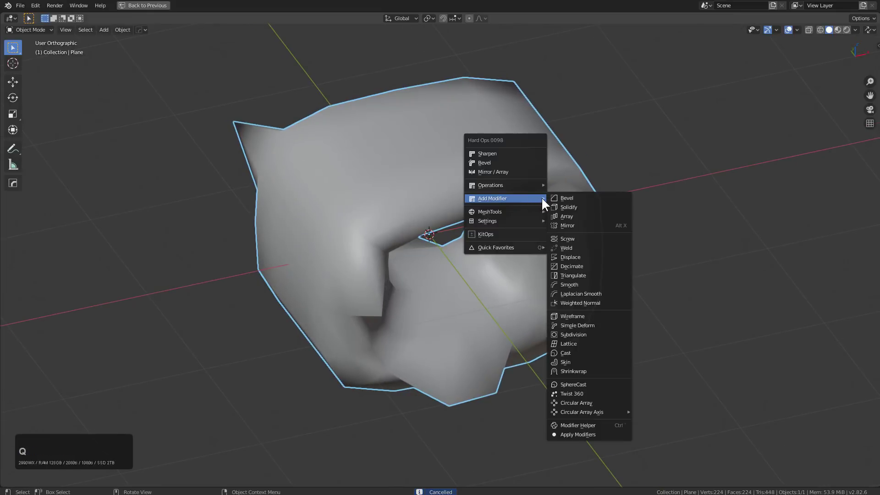
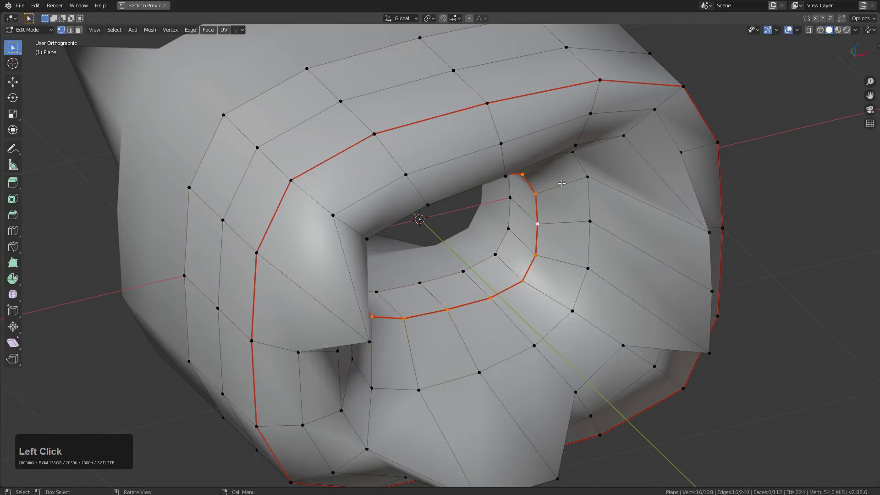
pyautogui.press('ctrl+Escape')
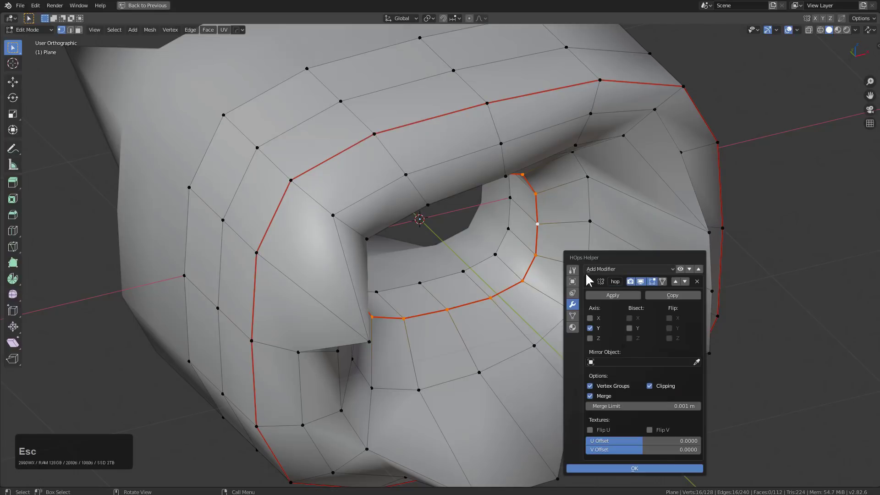
pyautogui.click(575, 271)
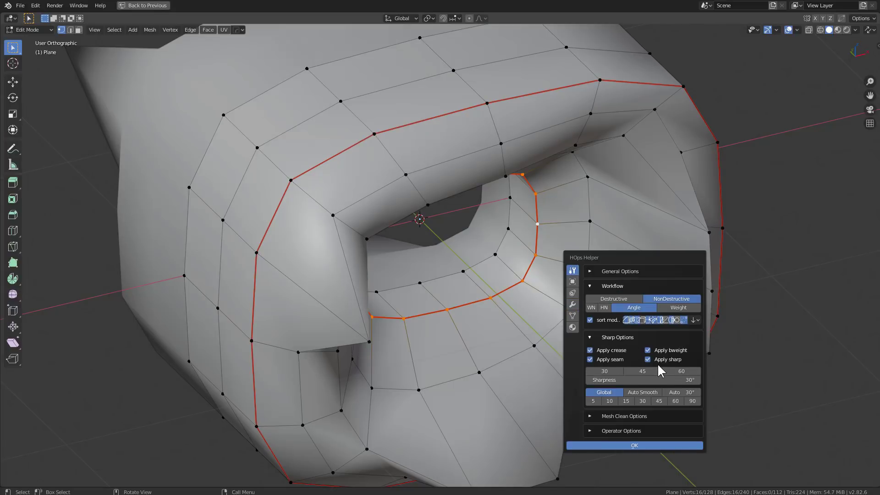
pyautogui.press('Escape')
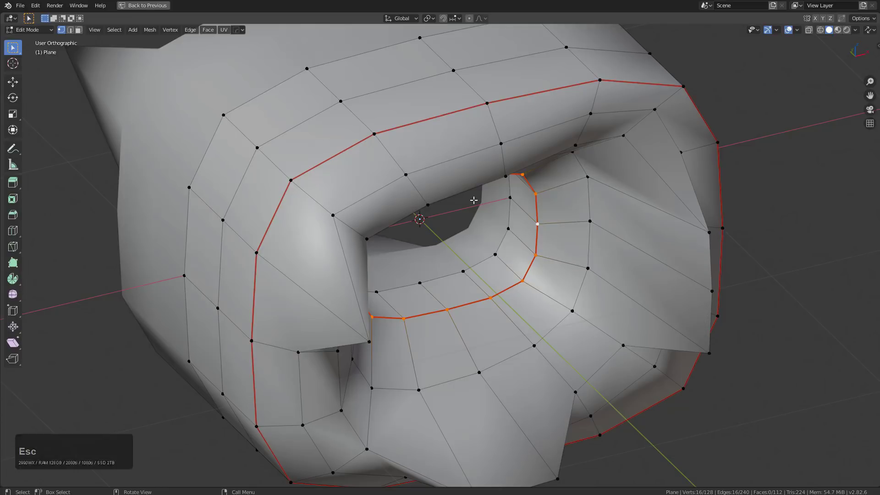
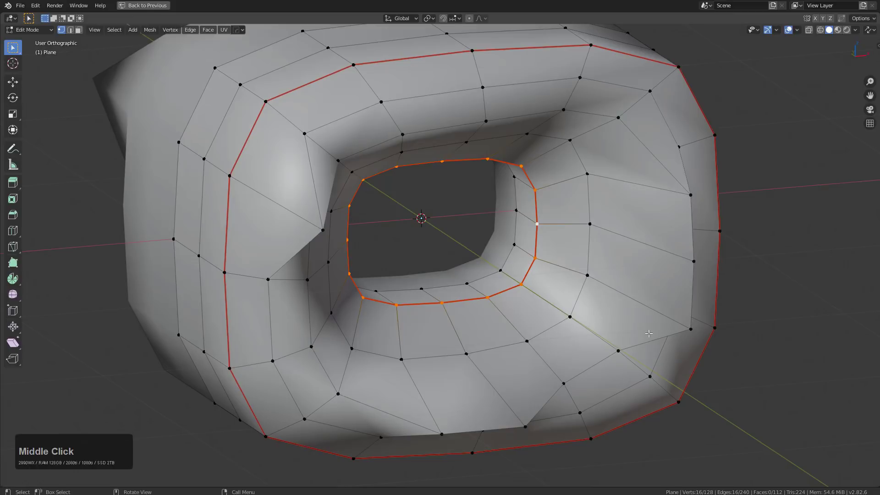
# Back in Object Mode, add a Laplacian Smooth modifier to the ring at 7 iterations and confirm it.
pyautogui.press('Tab')
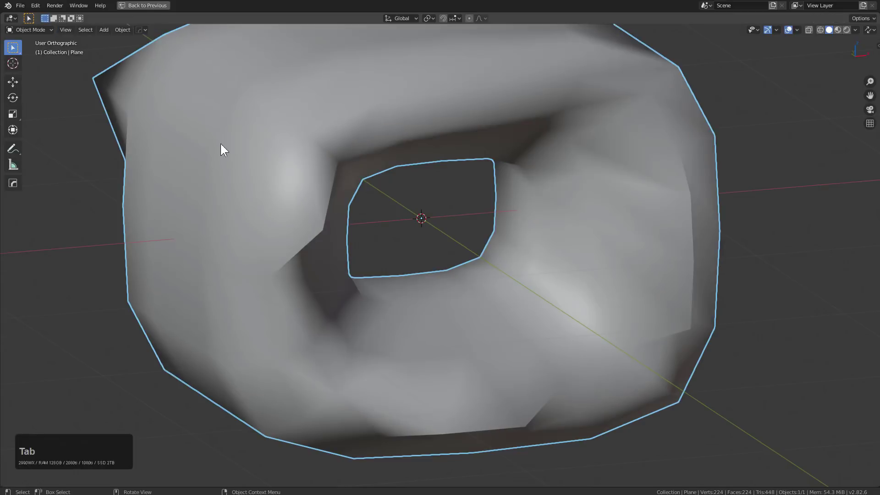
pyautogui.scroll(-3)
pyautogui.middleClick(516, 153)
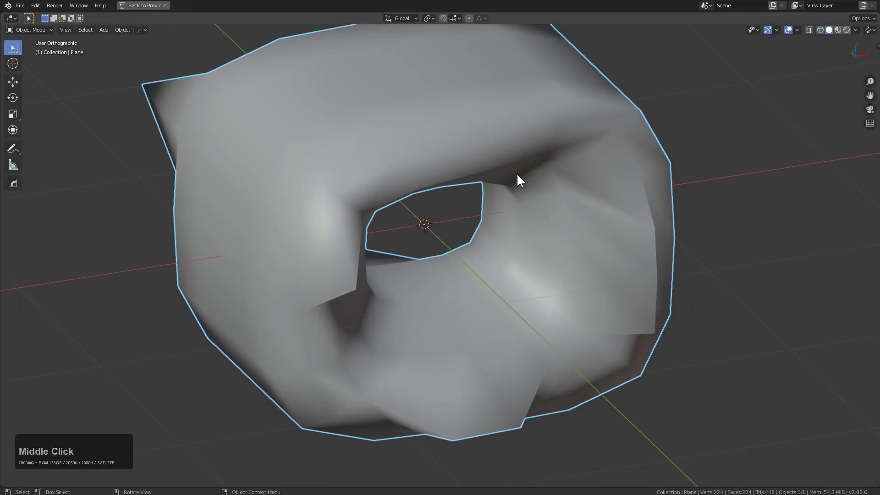
pyautogui.press('q')
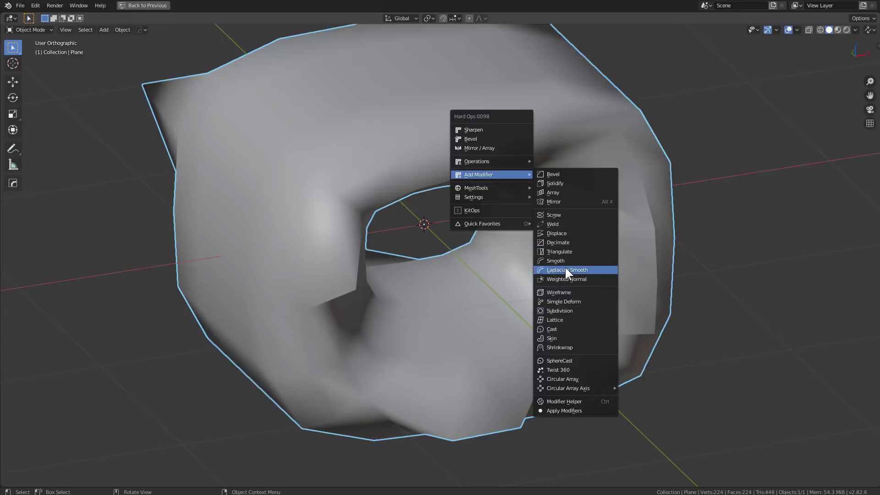
pyautogui.click(569, 263)
pyautogui.scroll(3)
pyautogui.scroll(3)
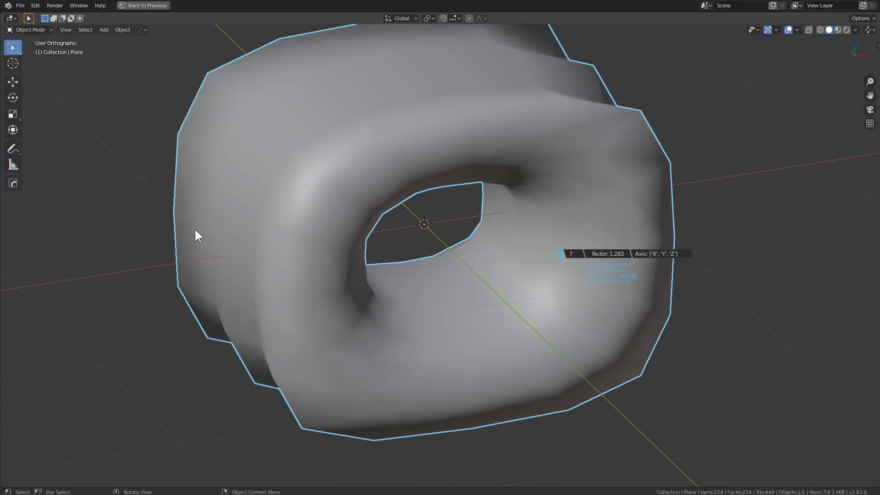
pyautogui.click(199, 230)
# Bring up the HardOps Helper modifier overview for the smoothed ring.
pyautogui.middleClick(330, 234)
pyautogui.press('ctrl+shift+b')
pyautogui.middleClick(409, 151)
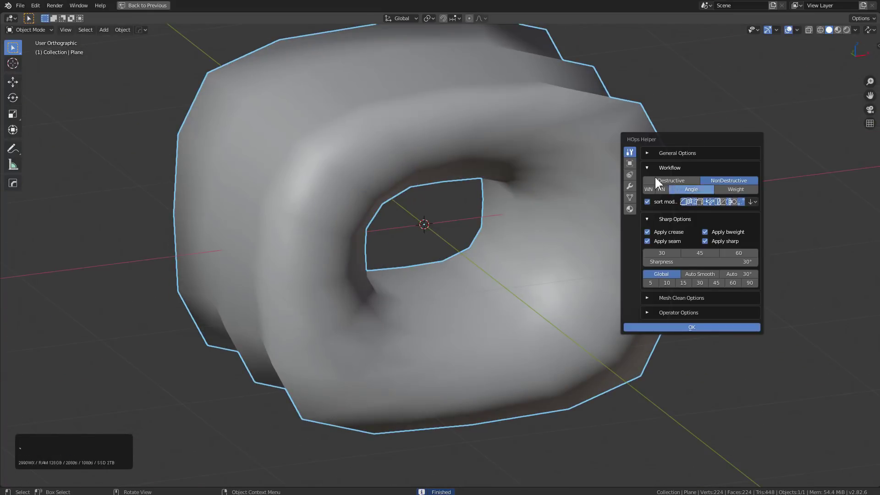
# In the helper's modifier list, duplicate the Smooth modifier and check its factor (~1.28) and 7 repeats.
pyautogui.click(639, 191)
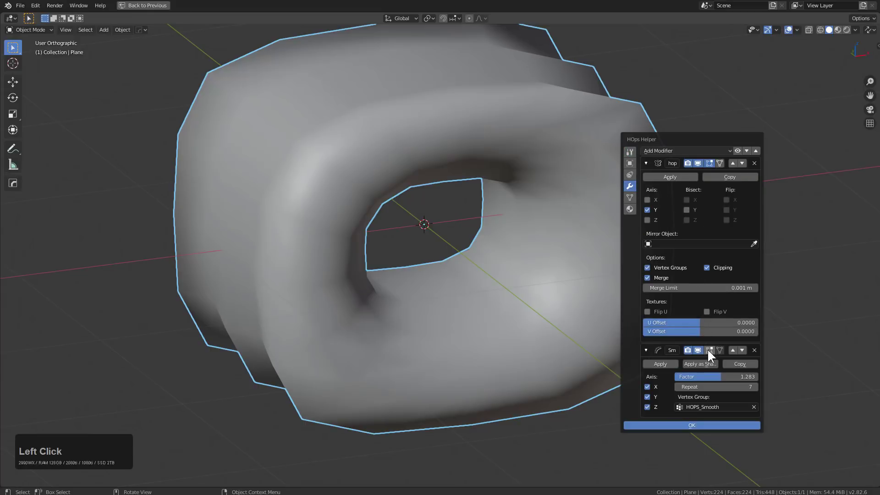
pyautogui.click(740, 363)
pyautogui.click(651, 336)
pyautogui.click(700, 338)
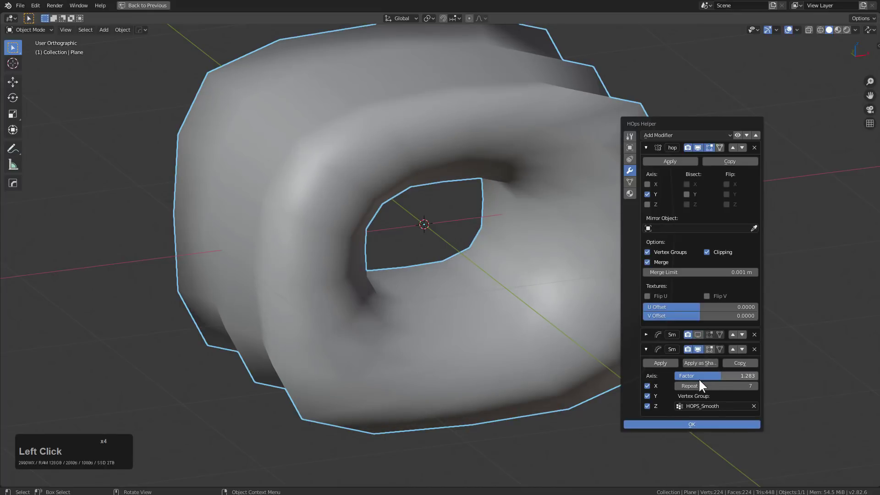
pyautogui.click(756, 410)
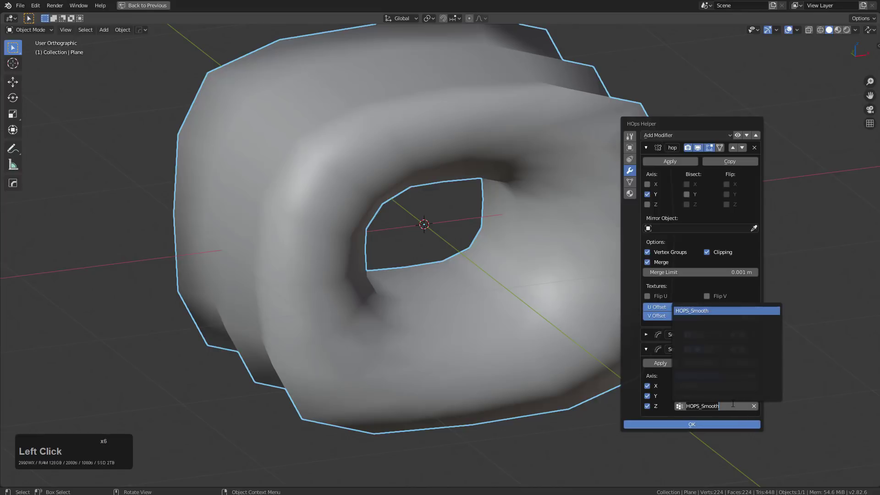
pyautogui.press('Return')
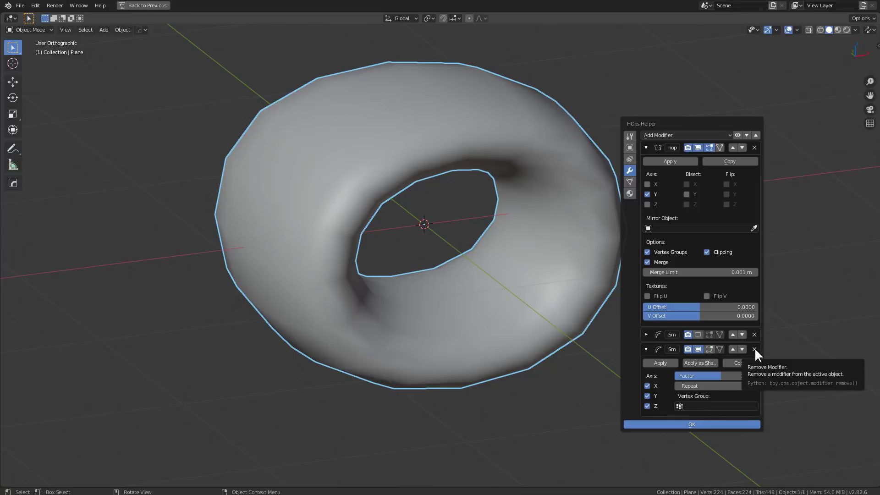
# Delete the second Smooth modifier, keeping mirror and one smoothing pass, and close the helper.
pyautogui.click(753, 351)
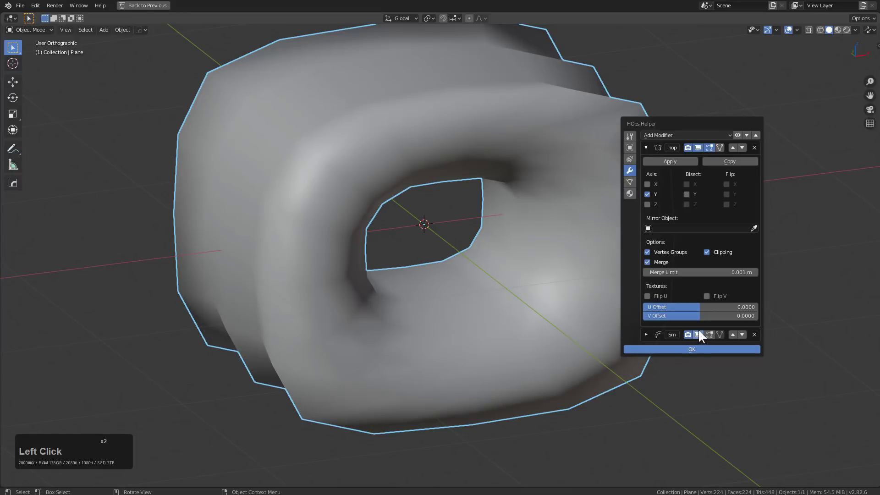
pyautogui.click(653, 333)
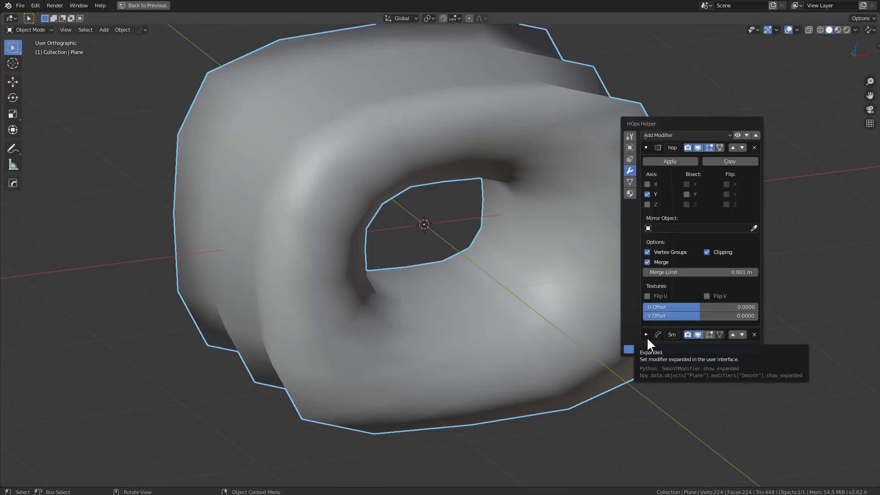
pyautogui.click(650, 338)
pyautogui.click(560, 138)
pyautogui.middleClick(568, 174)
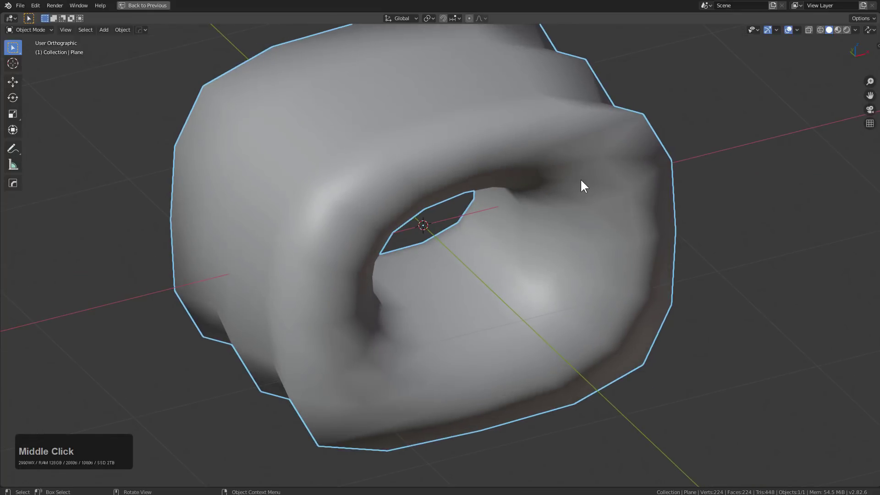
# Start a new General file showing only the default cube.
pyautogui.press('q')
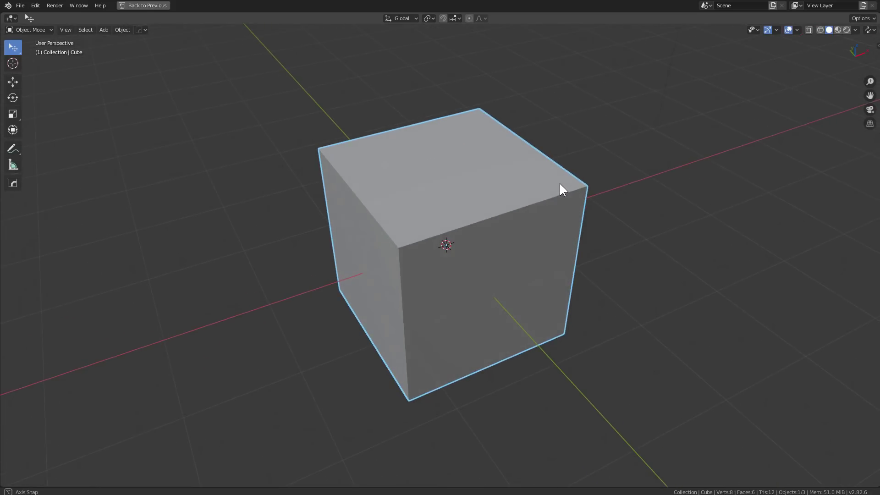
# Delete the default cube and show the new metaball's resolution settings in the HOps Helper.
pyautogui.scroll(3)
pyautogui.scroll(-3)
pyautogui.press('x')
pyautogui.click(558, 186)
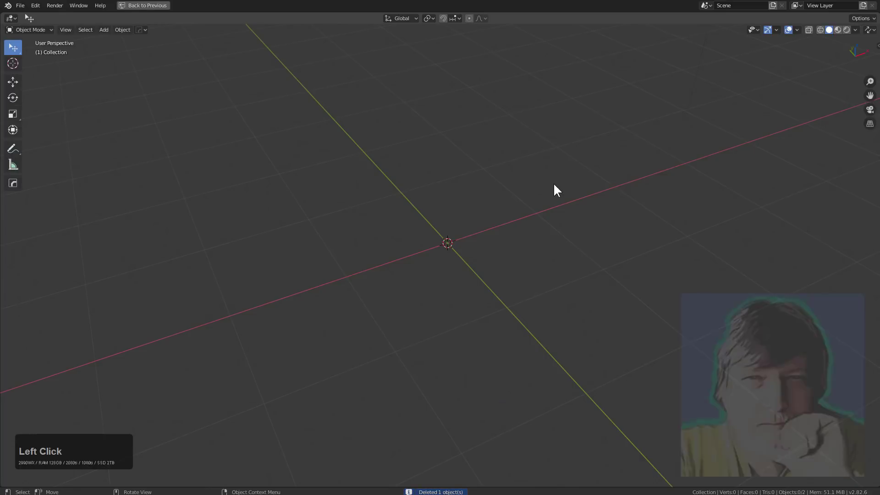
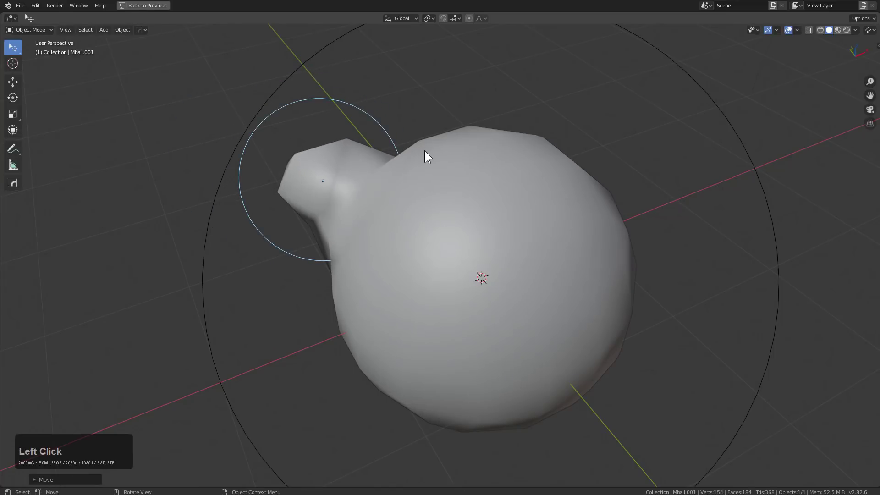
pyautogui.middleClick(490, 164)
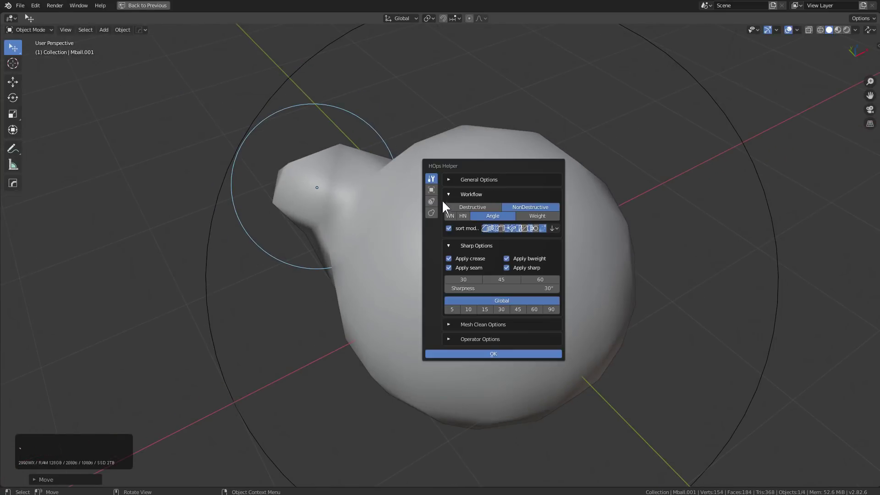
pyautogui.click(439, 213)
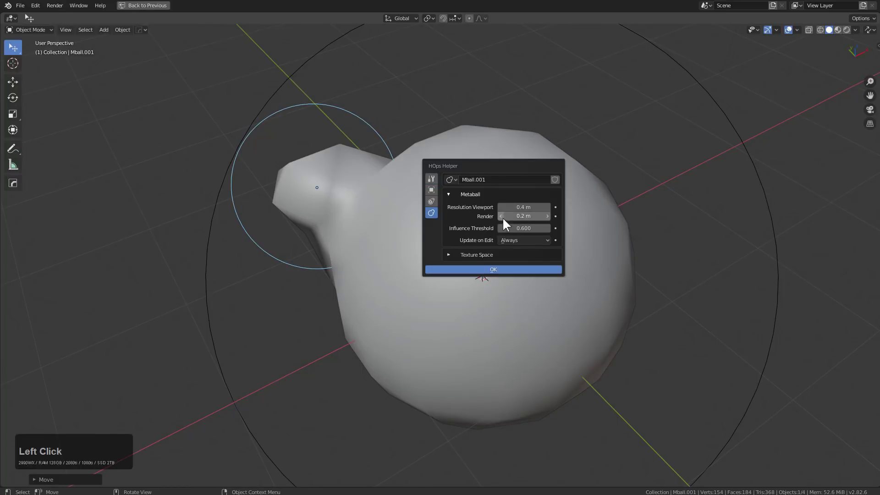
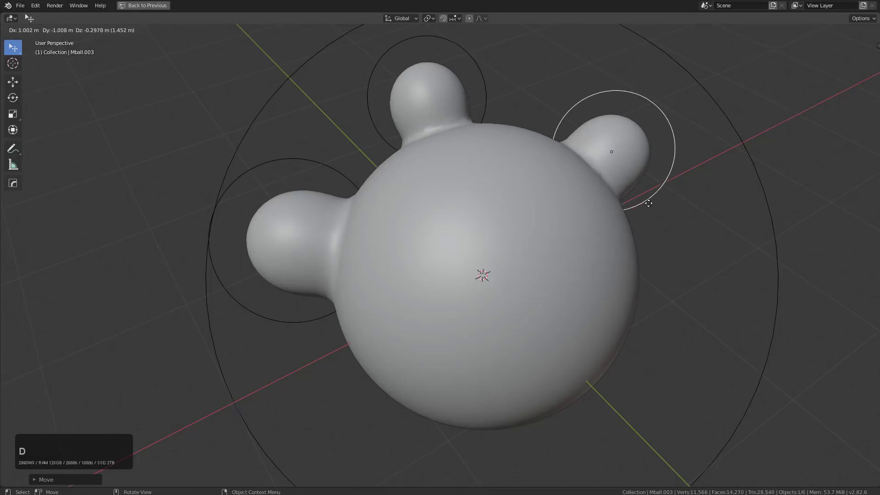
# Duplicate and place more small metaballs around the sphere so five blobs bulge from it.
pyautogui.click(648, 208)
pyautogui.press('shift+d')
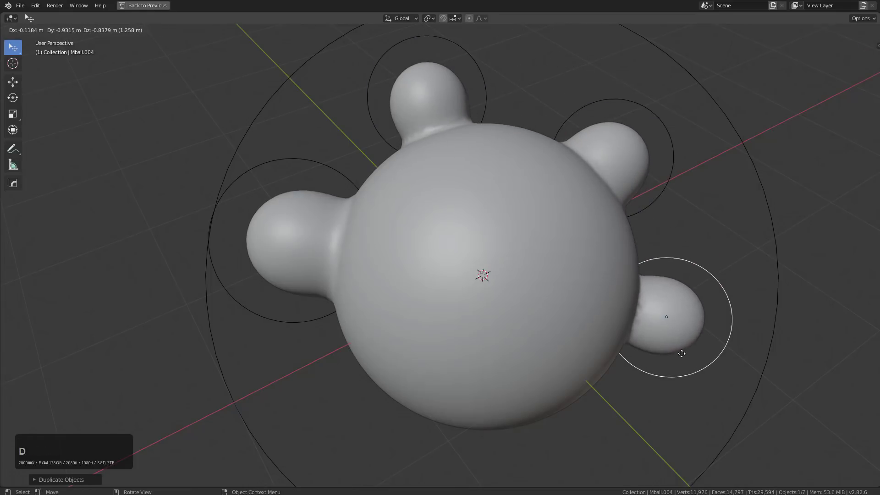
pyautogui.click(687, 363)
pyautogui.middleClick(659, 333)
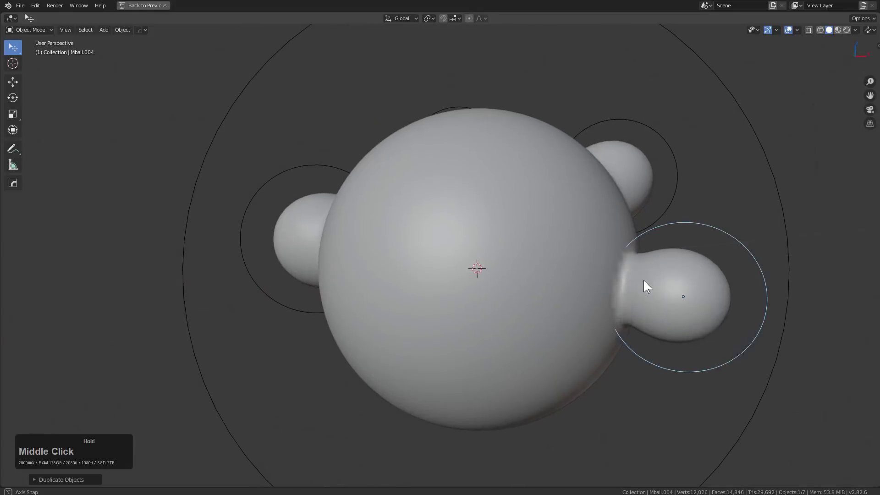
pyautogui.press('shift+d')
pyautogui.click(606, 402)
pyautogui.press('g')
pyautogui.click(622, 379)
pyautogui.middleClick(565, 267)
# Convert the whole metaball cluster into one mesh object, Mball.006, and leave fullscreen view.
pyautogui.press('ctrl+a')
pyautogui.click(540, 385)
pyautogui.middleClick(547, 309)
pyautogui.click(145, 10)
pyautogui.middleClick(430, 217)
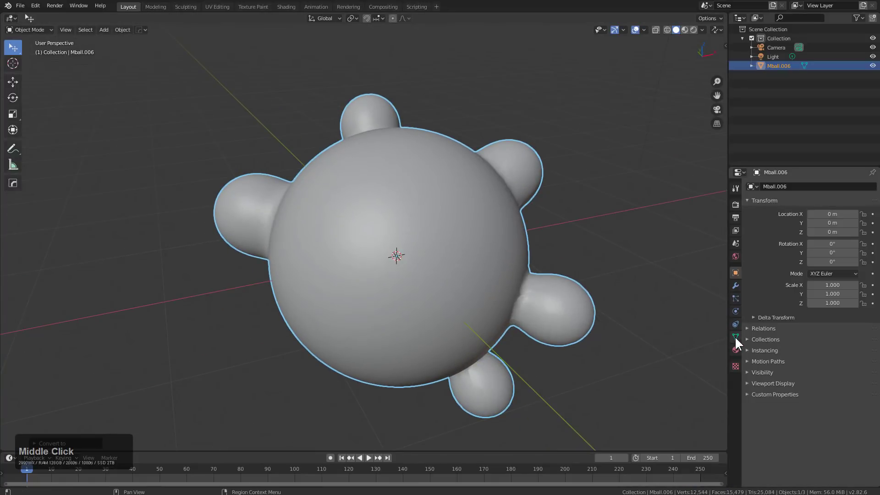
# In Object Data Remesh settings, run a Quad QuadriFlow remesh on the blob (~15,776 faces).
pyautogui.click(740, 340)
pyautogui.click(780, 365)
pyautogui.click(870, 380)
pyautogui.click(844, 393)
pyautogui.click(870, 384)
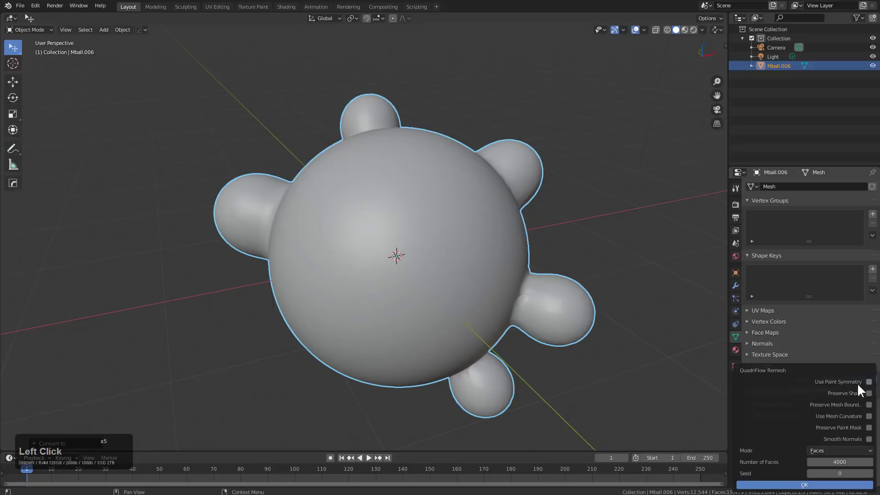
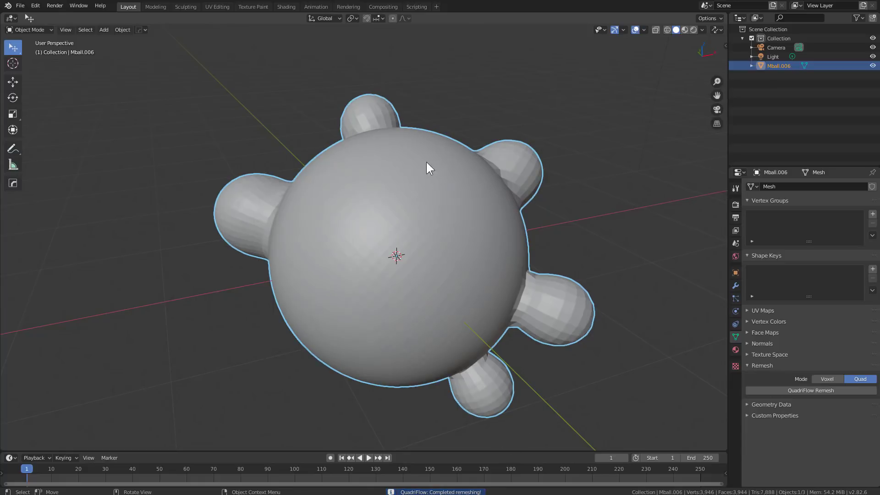
pyautogui.middleClick(438, 205)
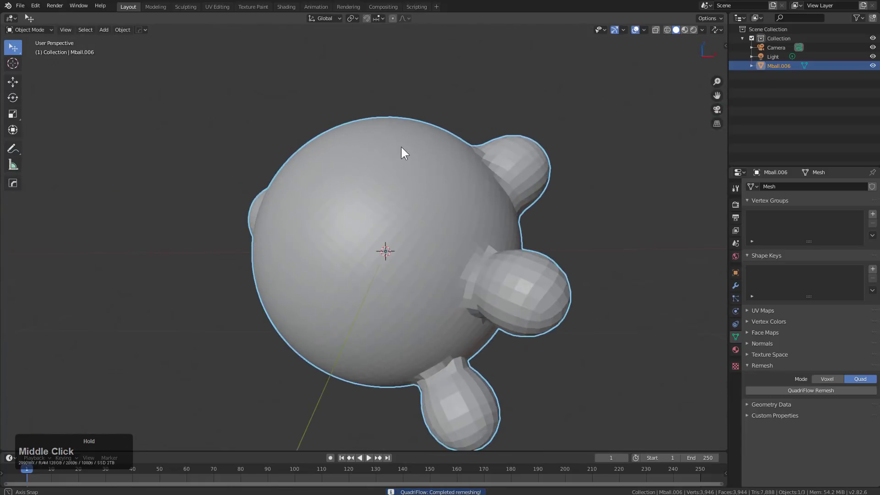
# Add level-1 Subdivision smoothing to the remeshed blob with Ctrl+1.
pyautogui.scroll(3)
pyautogui.press('Tab')
pyautogui.press('Tab')
pyautogui.press('ctrl+1')
pyautogui.scroll(-3)
pyautogui.middleClick(407, 194)
# Move the blob upward along Z in two steps so it sits above the ground.
pyautogui.press('g')
pyautogui.write('gz')
pyautogui.click(483, 106)
pyautogui.middleClick(499, 173)
pyautogui.scroll(3)
pyautogui.middleClick(485, 164)
pyautogui.scroll(-3)
pyautogui.middleClick(490, 183)
pyautogui.press('g')
pyautogui.write('gz')
pyautogui.click(504, 130)
pyautogui.middleClick(496, 147)
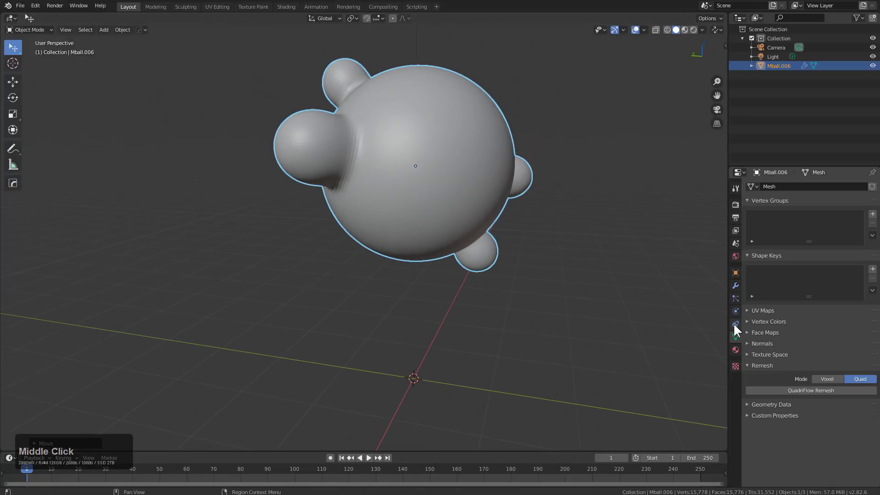
# In the Physics tab make the blob Cloth with Pressure enabled at 0.5.
pyautogui.click(737, 290)
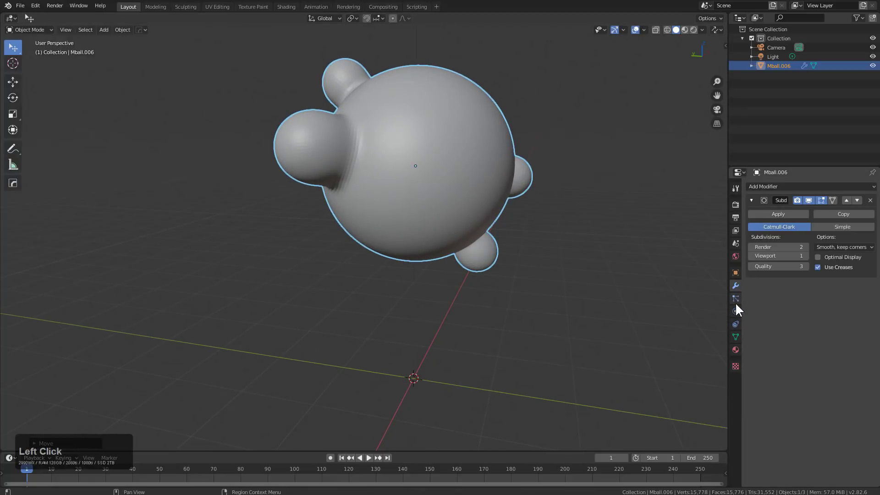
pyautogui.click(738, 304)
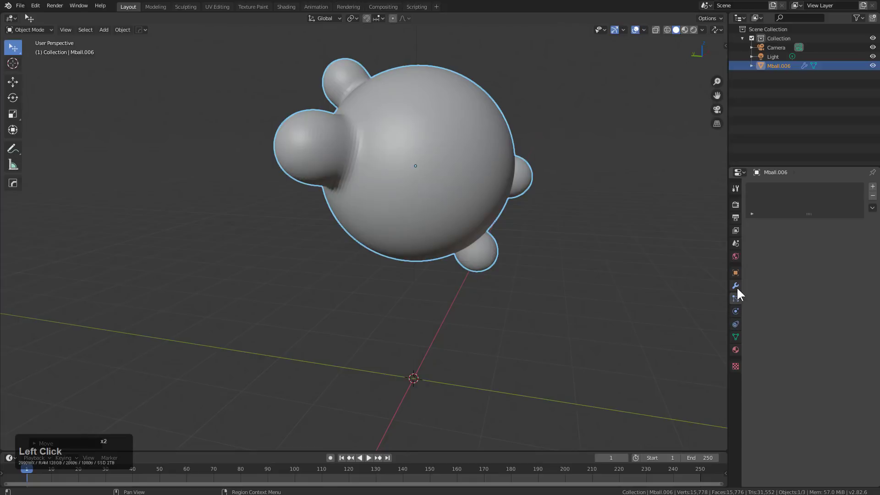
pyautogui.click(739, 314)
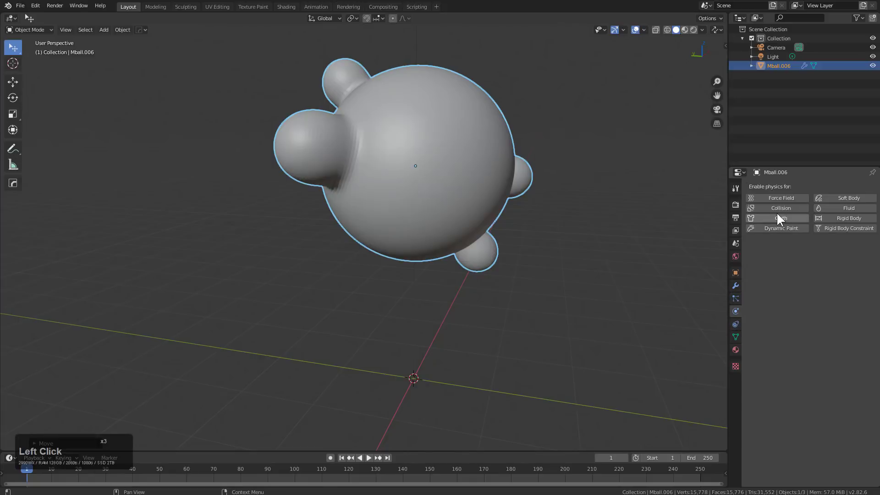
pyautogui.click(782, 218)
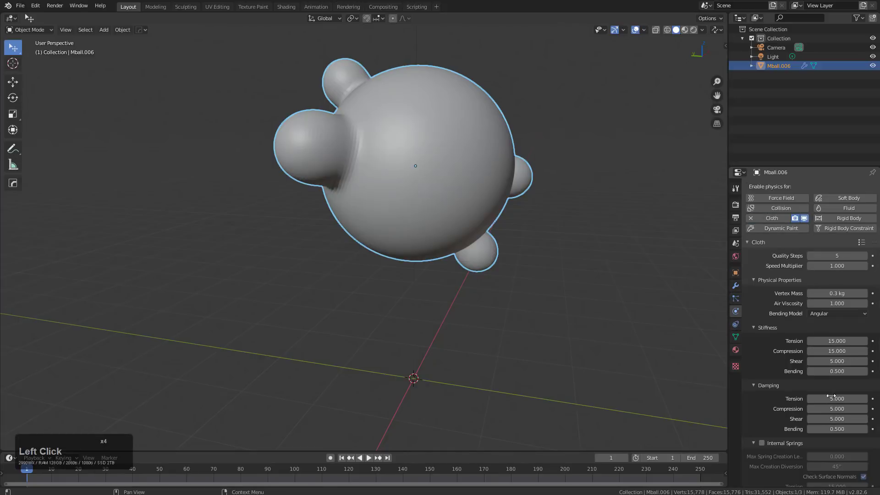
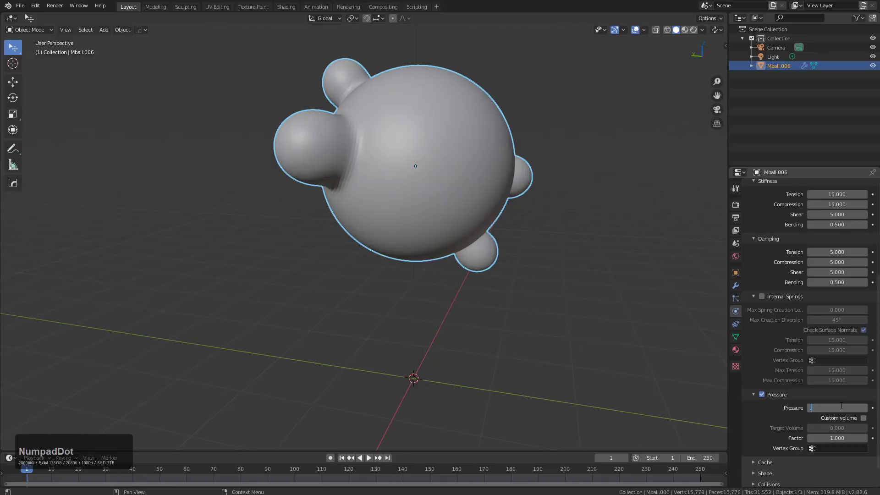
pyautogui.press('KP_5')
pyautogui.press('KP_Enter')
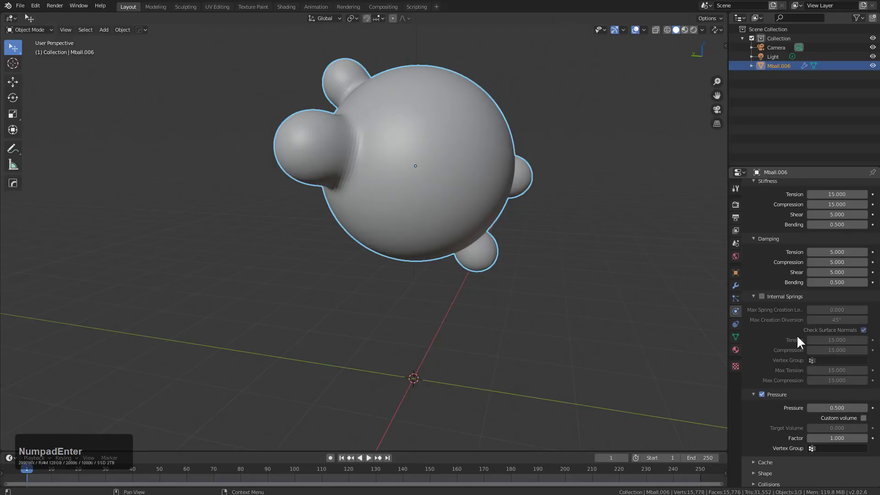
pyautogui.middleClick(523, 327)
pyautogui.press('shift+a')
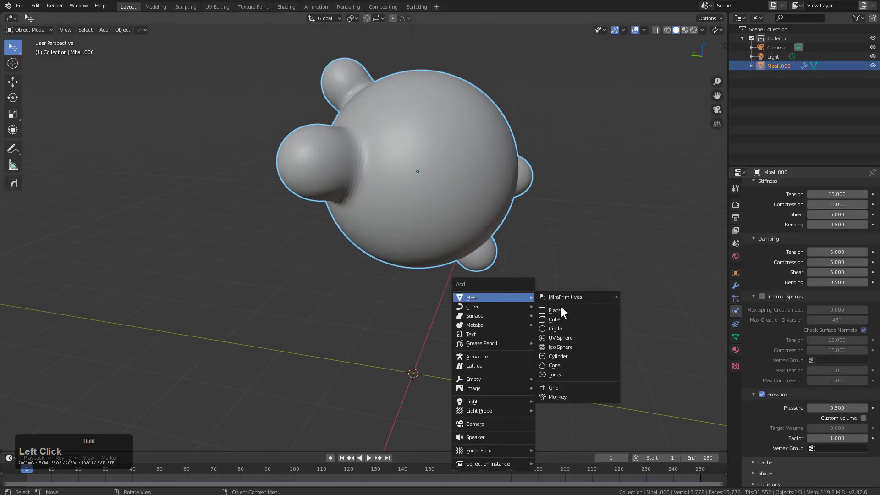
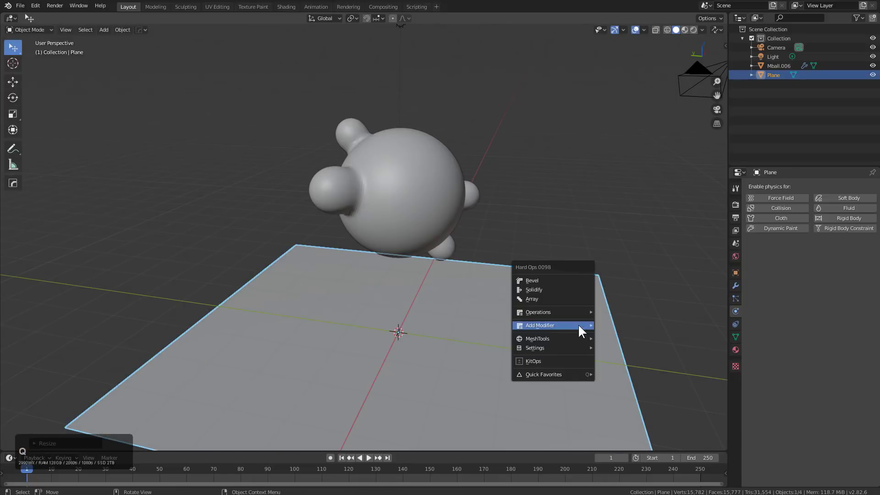
# Make the added plane a Collision surface and play the cloth simulation briefly.
pyautogui.click(569, 348)
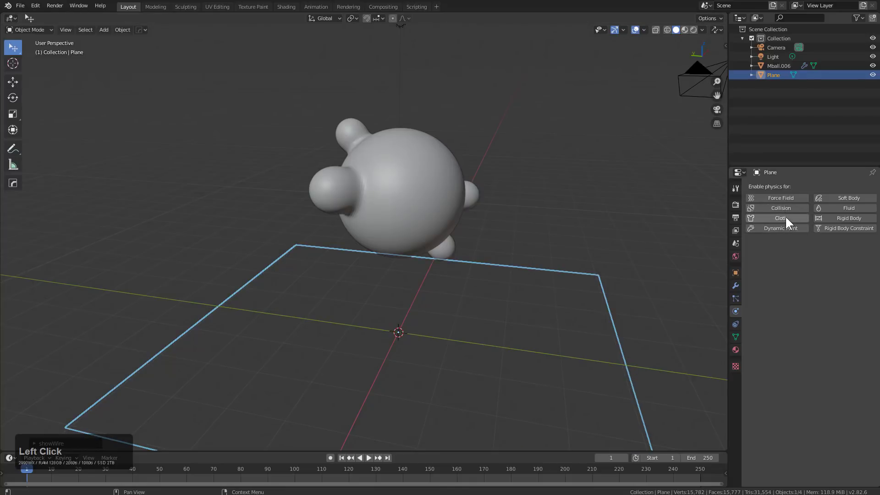
pyautogui.click(791, 211)
pyautogui.middleClick(552, 295)
pyautogui.press('shift+space')
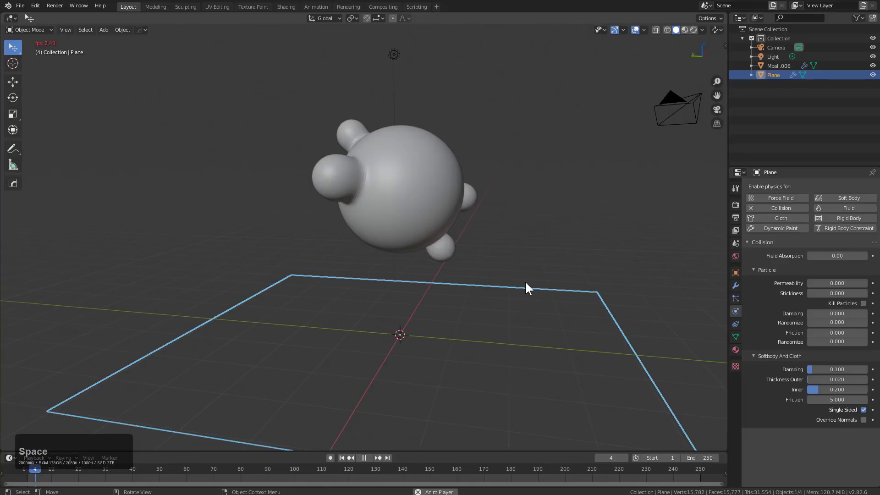
pyautogui.press('shift+space')
# Move the blob's Cloth modifier above Subdivision and replay the simulation from the start.
pyautogui.click(447, 208)
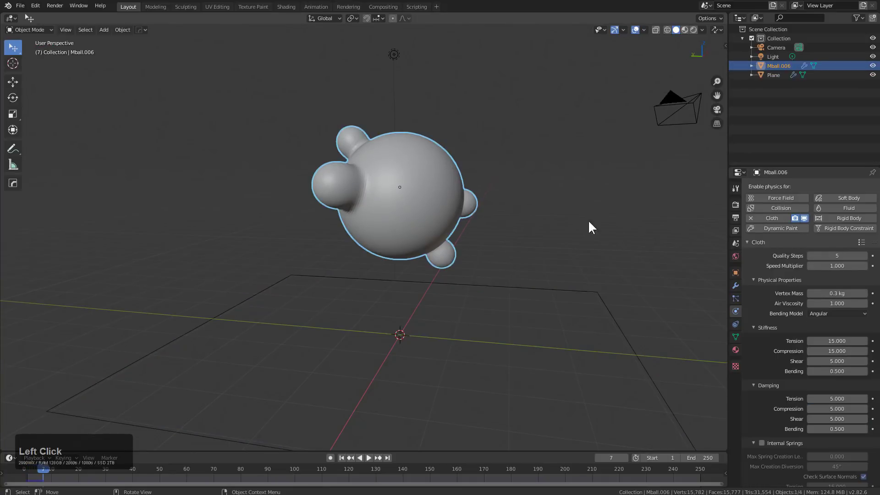
pyautogui.click(740, 285)
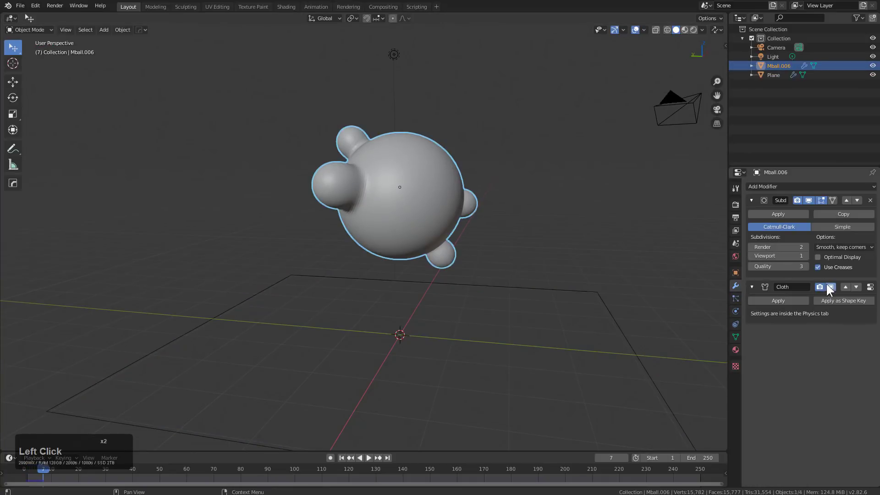
pyautogui.click(850, 292)
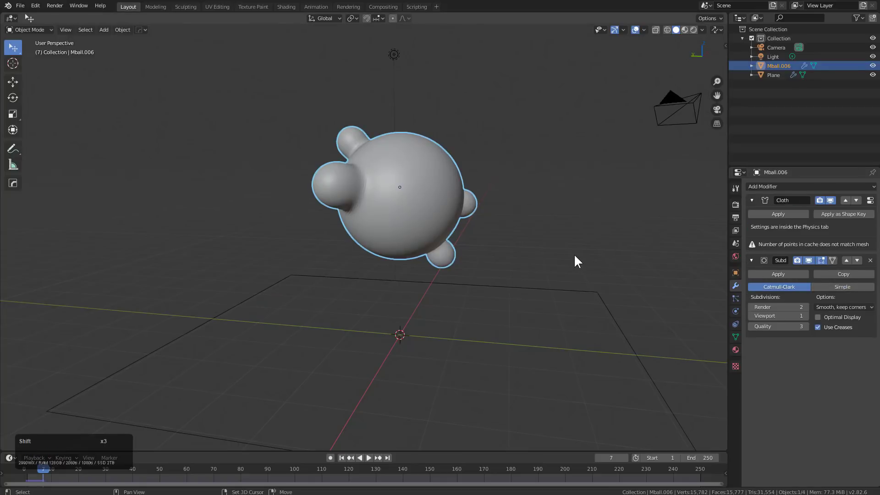
pyautogui.press('shift+Left')
pyautogui.press('shift+space')
pyautogui.middleClick(557, 258)
pyautogui.middleClick(479, 272)
pyautogui.press('shift+space')
pyautogui.click(434, 317)
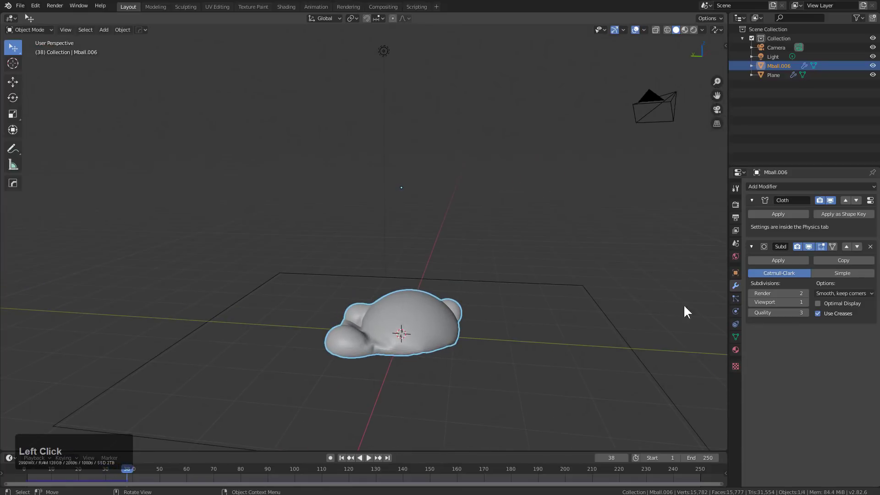
# Raise the cloth Pressure to 2 and play the simulation so the blob inflates as it drops onto the plane.
pyautogui.click(739, 348)
pyautogui.click(742, 314)
pyautogui.click(738, 329)
pyautogui.click(738, 315)
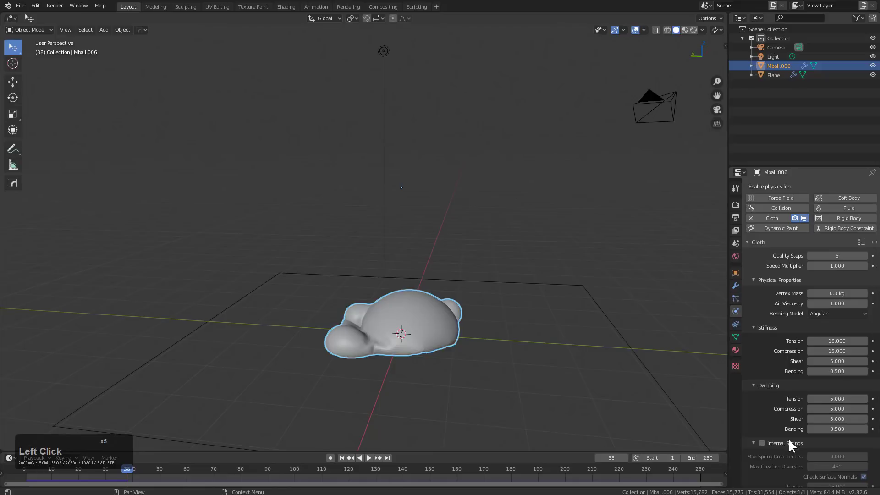
pyautogui.scroll(-3)
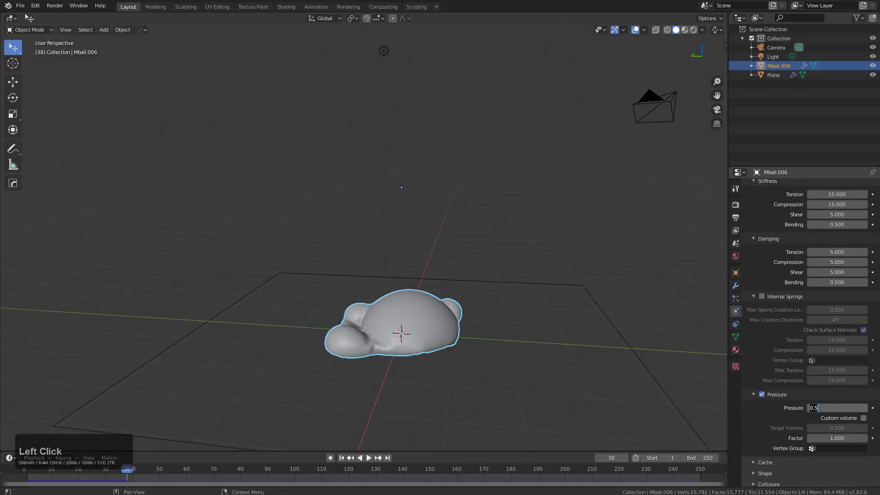
pyautogui.press('KP_2')
pyautogui.press('KP_Enter')
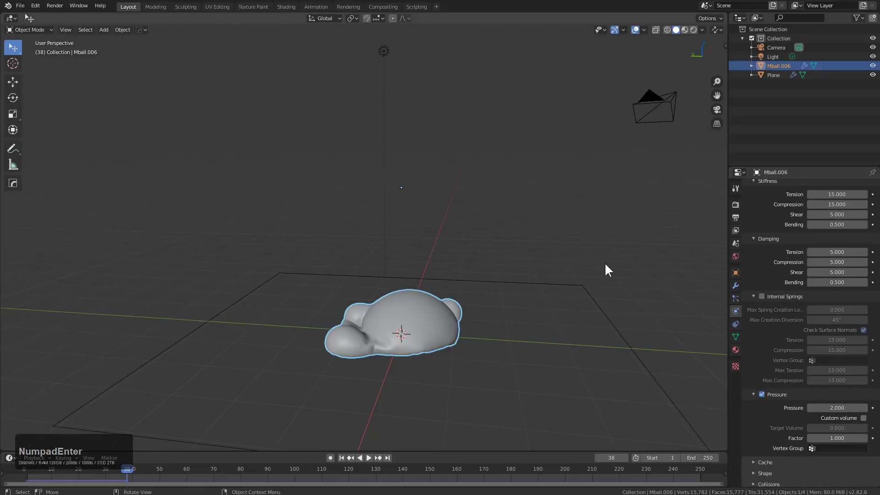
pyautogui.press('shift+Left')
pyautogui.press('shift+space')
pyautogui.middleClick(543, 255)
pyautogui.scroll(3)
pyautogui.middleClick(473, 263)
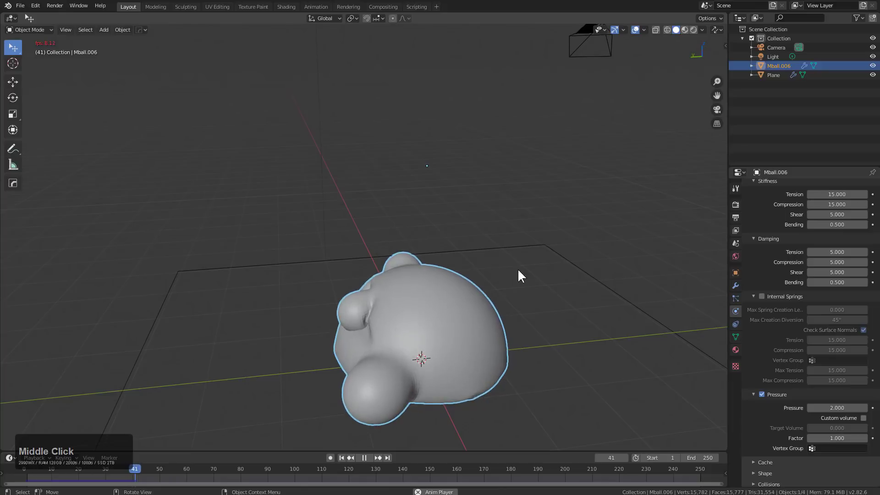
# Add an Irradiance Volume from the Shift+A list and delete it again, twice over.
pyautogui.press('shift+space')
pyautogui.press('shift+a')
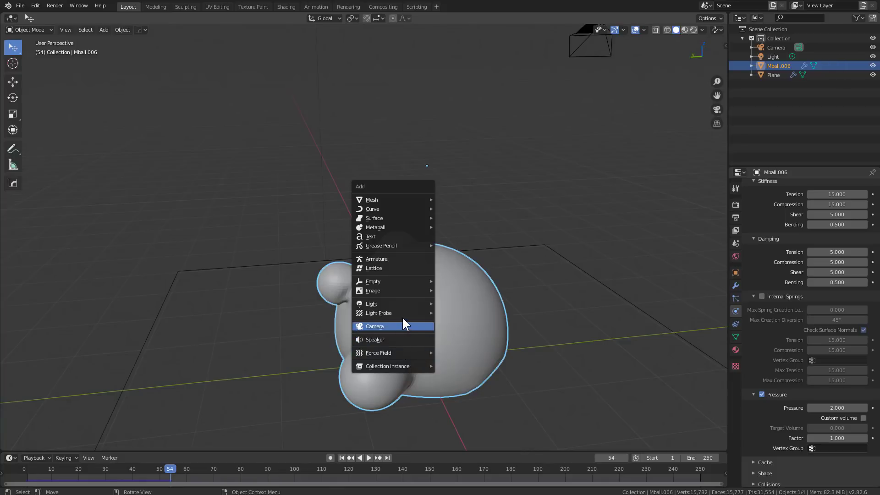
pyautogui.click(406, 314)
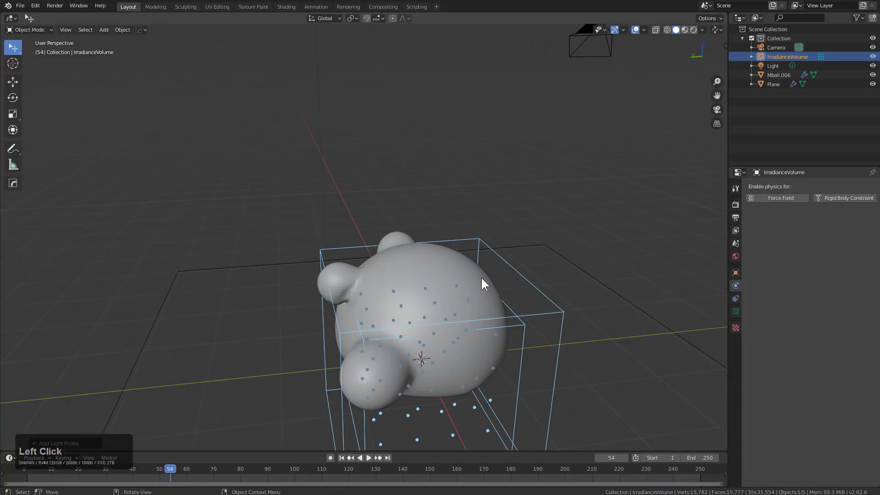
pyautogui.press('Escape')
pyautogui.press('x')
pyautogui.click(476, 295)
pyautogui.press('shift+a')
pyautogui.click(529, 293)
pyautogui.press('Escape')
pyautogui.press('x')
pyautogui.click(519, 351)
# Add another light-probe object, move it with G, then delete it as well.
pyautogui.press('shift+a')
pyautogui.click(503, 296)
pyautogui.scroll(-3)
pyautogui.press('g')
pyautogui.click(547, 226)
pyautogui.click(494, 266)
pyautogui.doubleClick(490, 264)
pyautogui.press('Escape')
pyautogui.press('x')
pyautogui.click(480, 196)
# Start a new General file leaving only the default cube, and frame it in the viewport.
pyautogui.scroll(3)
pyautogui.middleClick(482, 284)
pyautogui.click(442, 296)
pyautogui.middleClick(434, 277)
# Maximize the viewport and start a Hard Ops Adjust Bevel on the cube at about 0.067 width.
pyautogui.press('shift+space')
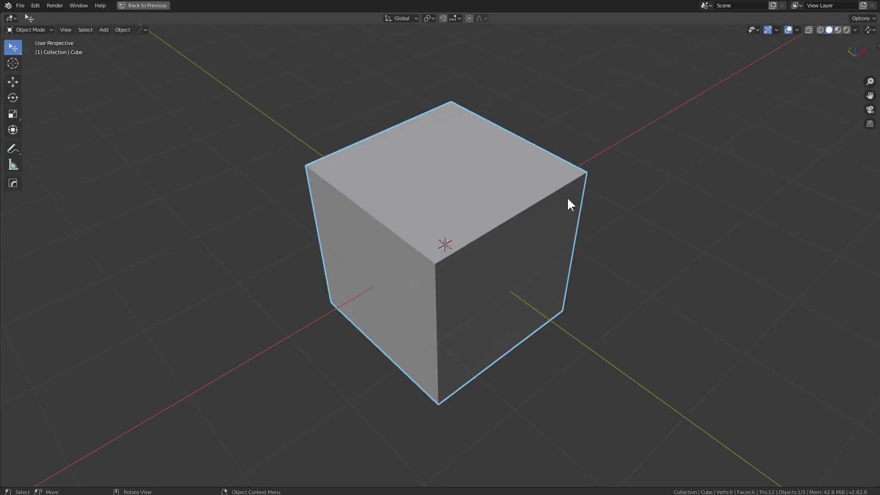
pyautogui.scroll(3)
pyautogui.scroll(-3)
pyautogui.scroll(3)
pyautogui.press('q')
pyautogui.click(560, 147)
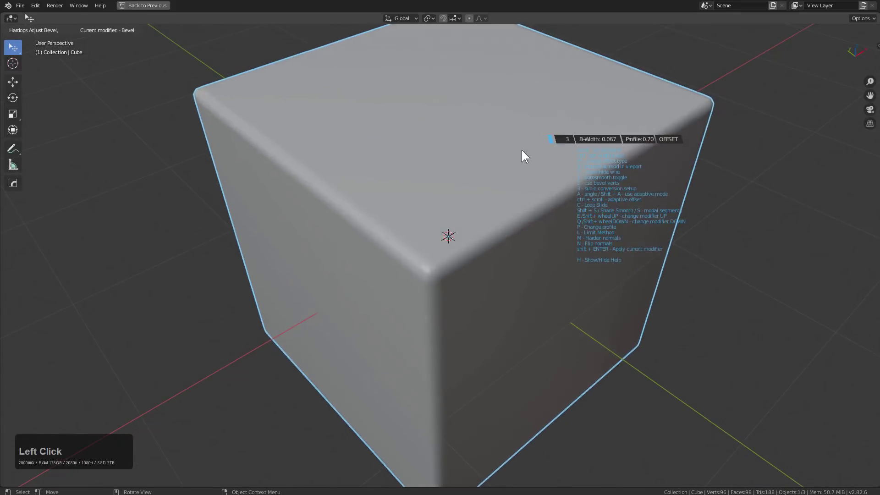
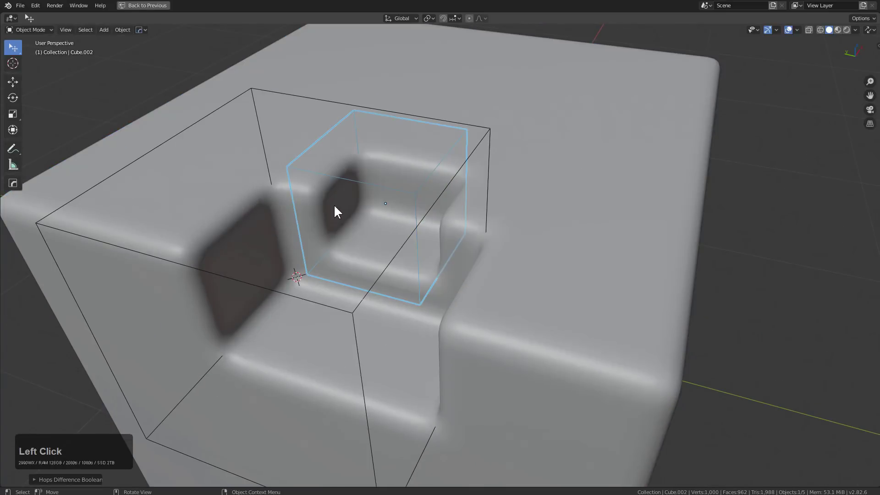
# Cut the small box cutter out of the cube with Hard Ops Difference and adjust the cut-edge bevel.
pyautogui.press('ctrl+z')
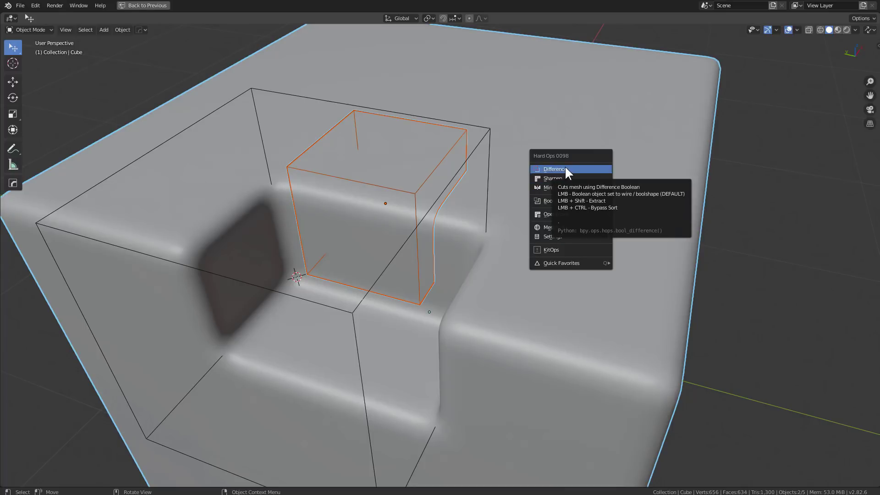
pyautogui.click(570, 169)
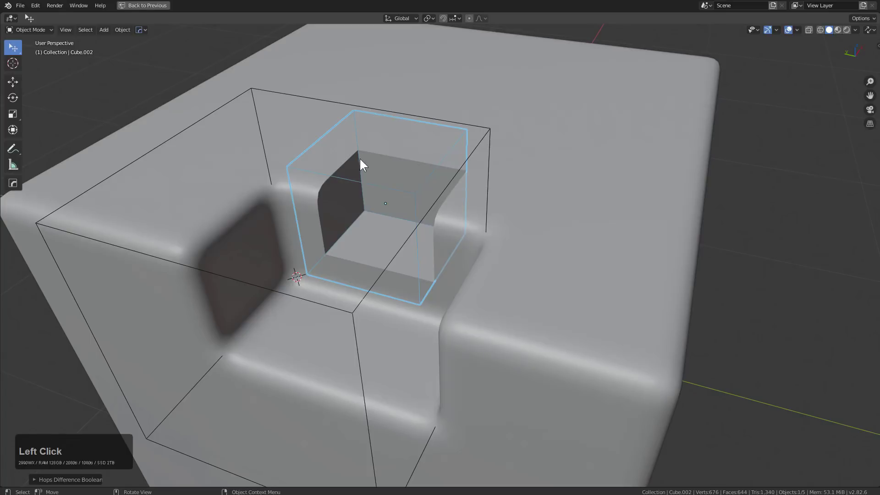
pyautogui.press('q')
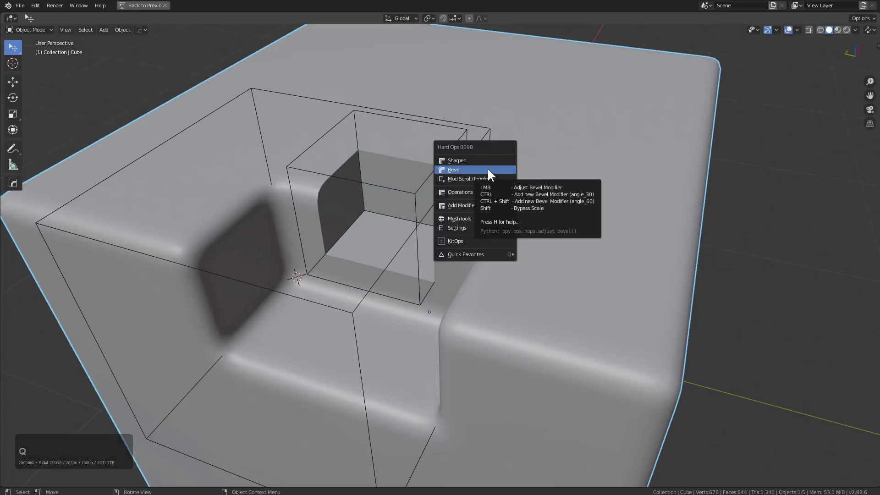
pyautogui.click(493, 172)
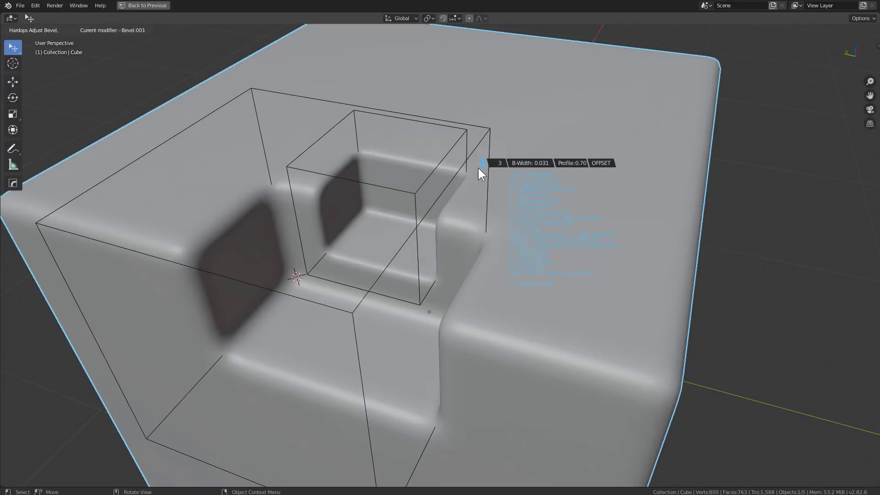
pyautogui.click(483, 169)
pyautogui.click(432, 176)
# Move the cutters along Z to set the depth of the corner notch and inner pocket.
pyautogui.press('g')
pyautogui.write('gz')
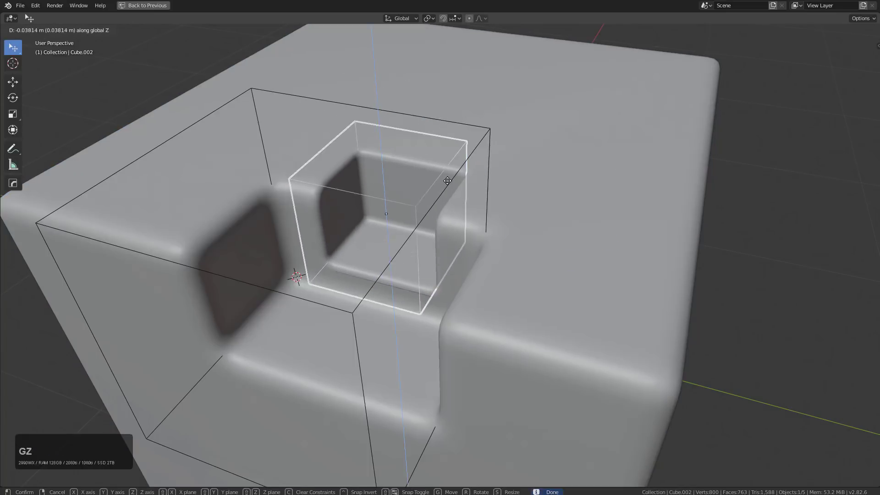
pyautogui.click(461, 146)
pyautogui.click(470, 168)
pyautogui.click(468, 164)
pyautogui.press('g')
pyautogui.write('gz')
pyautogui.click(539, 228)
pyautogui.click(605, 194)
# Rerun Adjust Bevel with 6 segments and width near 0.071 for smoother edges.
pyautogui.press('q')
pyautogui.click(595, 193)
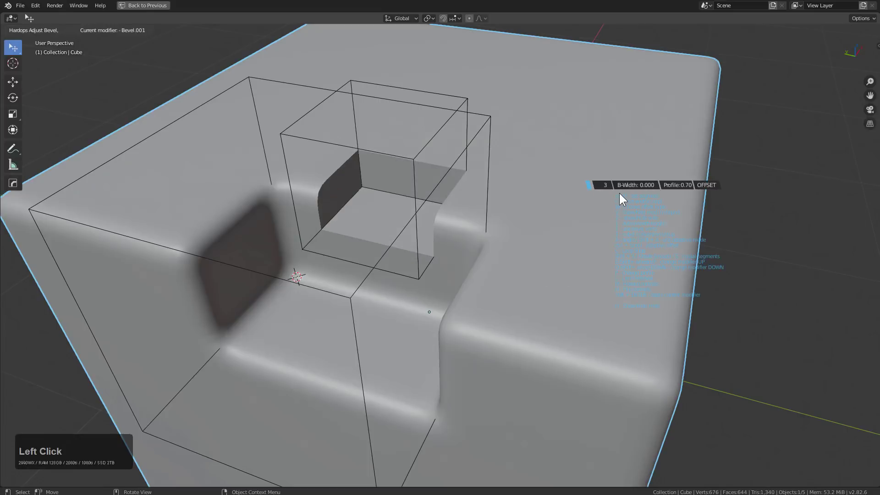
pyautogui.scroll(-3)
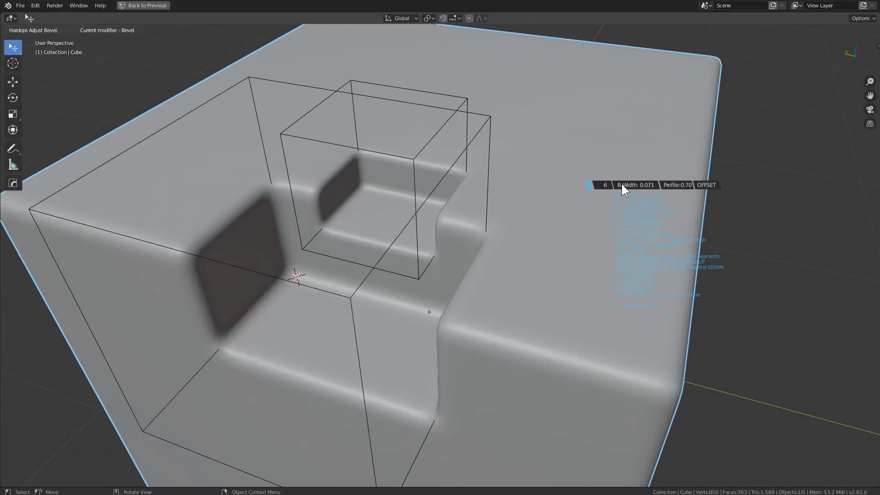
pyautogui.click(629, 183)
pyautogui.middleClick(552, 180)
pyautogui.click(601, 184)
# Add a thin Hard Ops bevel to the cube and select the large box cutter.
pyautogui.press('q')
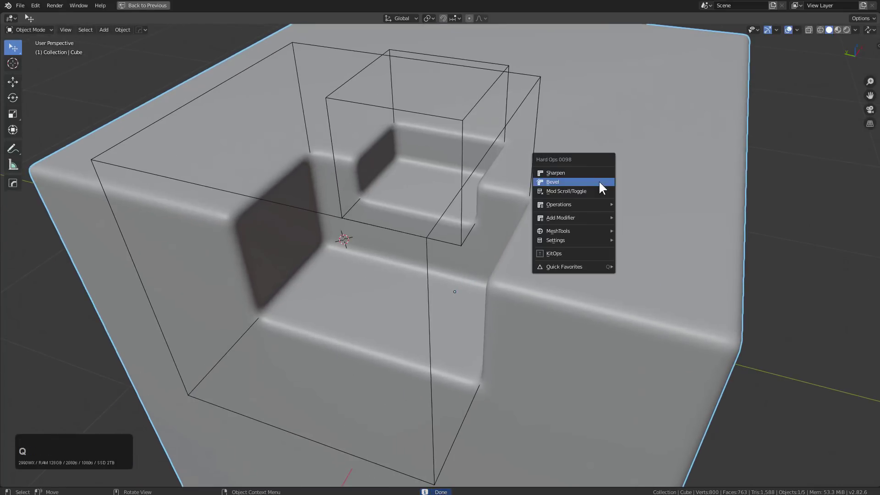
pyautogui.click(601, 184)
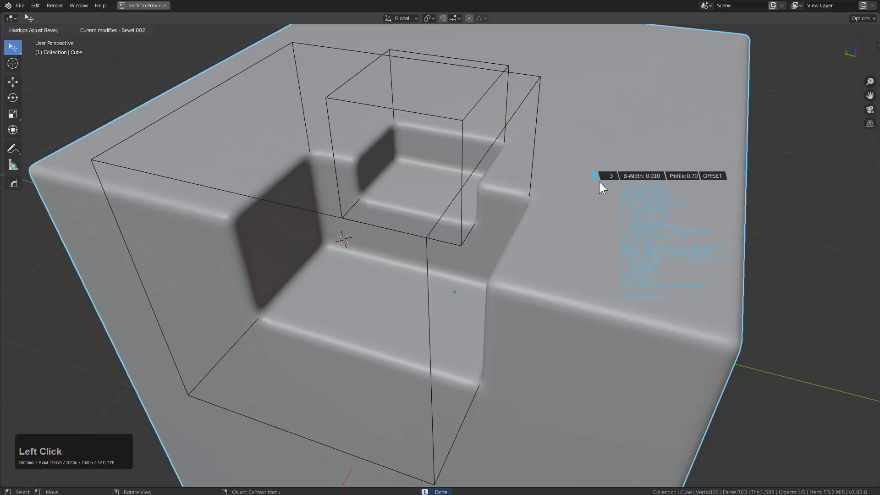
pyautogui.press('x')
pyautogui.middleClick(598, 183)
pyautogui.click(475, 187)
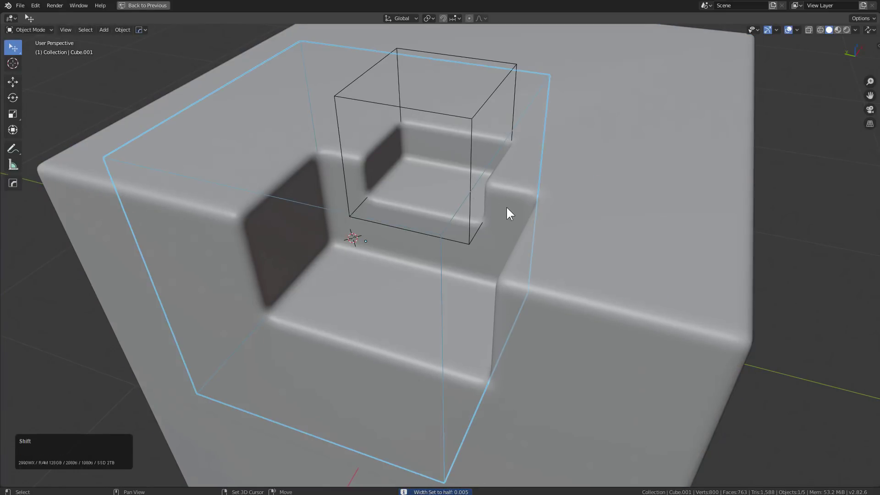
# Duplicate the large cutter and scale it, then along X, to widen the recess.
pyautogui.press('shift+d')
pyautogui.rightClick(527, 181)
pyautogui.press('s')
pyautogui.click(611, 225)
pyautogui.middleClick(594, 206)
pyautogui.scroll(-3)
pyautogui.press('s')
pyautogui.write('sx')
pyautogui.click(701, 180)
pyautogui.middleClick(547, 204)
pyautogui.click(608, 208)
# Apply the boolean modifiers through the Hard Ops Q menu, making the cuts permanent.
pyautogui.press('q')
pyautogui.click(609, 209)
pyautogui.middleClick(608, 205)
pyautogui.scroll(3)
pyautogui.press('q')
pyautogui.click(638, 202)
pyautogui.click(639, 201)
pyautogui.scroll(-3)
pyautogui.middleClick(584, 203)
pyautogui.scroll(3)
pyautogui.scroll(-3)
pyautogui.scroll(-3)
pyautogui.middleClick(552, 263)
pyautogui.scroll(3)
pyautogui.click(576, 193)
# Add a Weighted Normal modifier from Hard Ops so the stepped recess shades cleanly.
pyautogui.press('q')
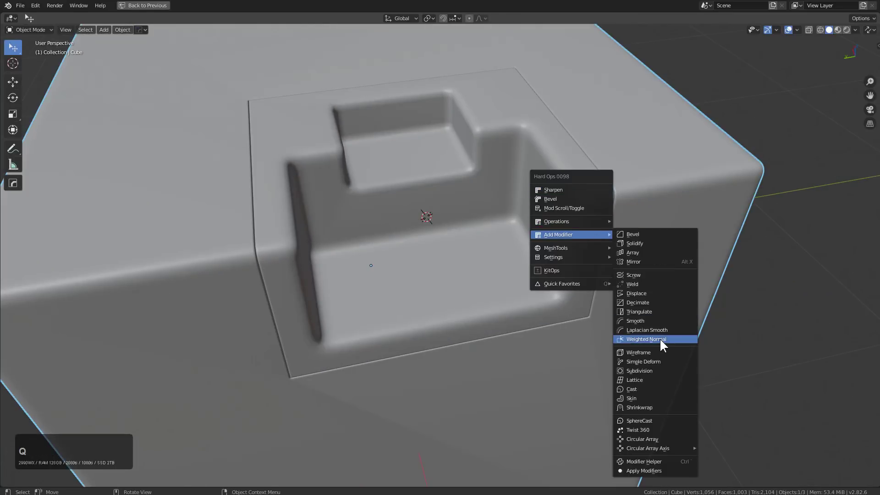
pyautogui.click(663, 342)
pyautogui.scroll(-3)
pyautogui.middleClick(522, 245)
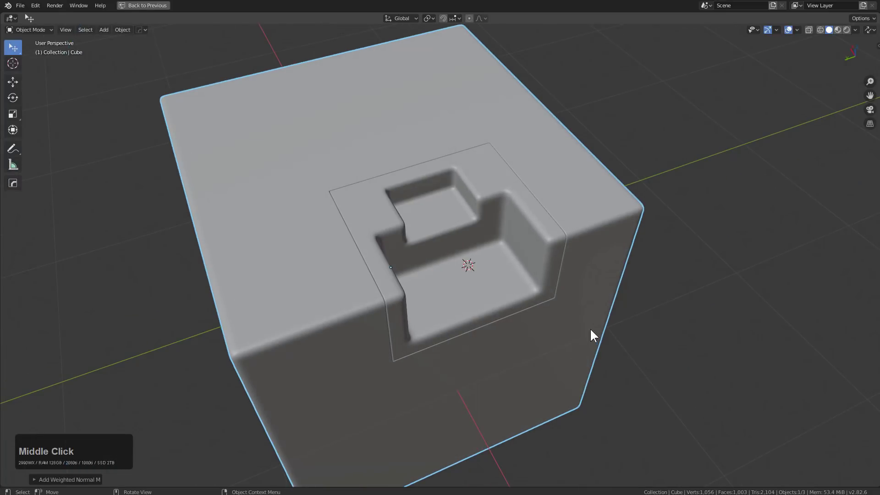
pyautogui.press('q')
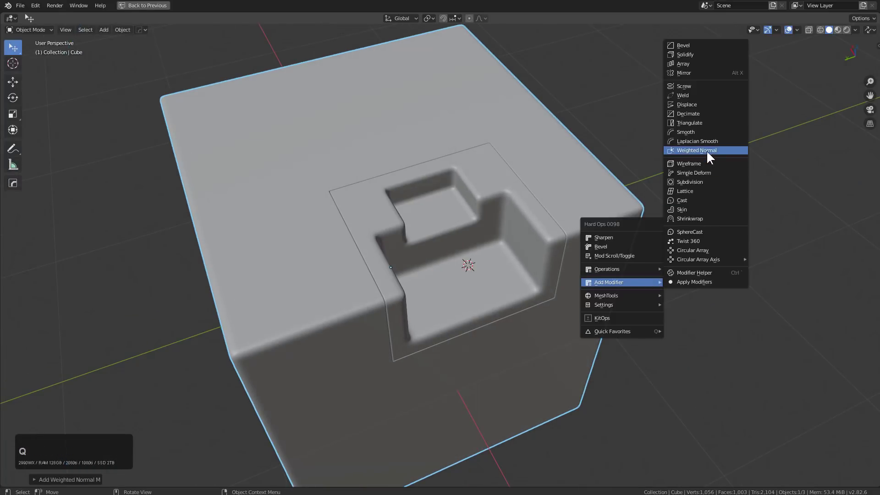
pyautogui.scroll(3)
pyautogui.middleClick(367, 250)
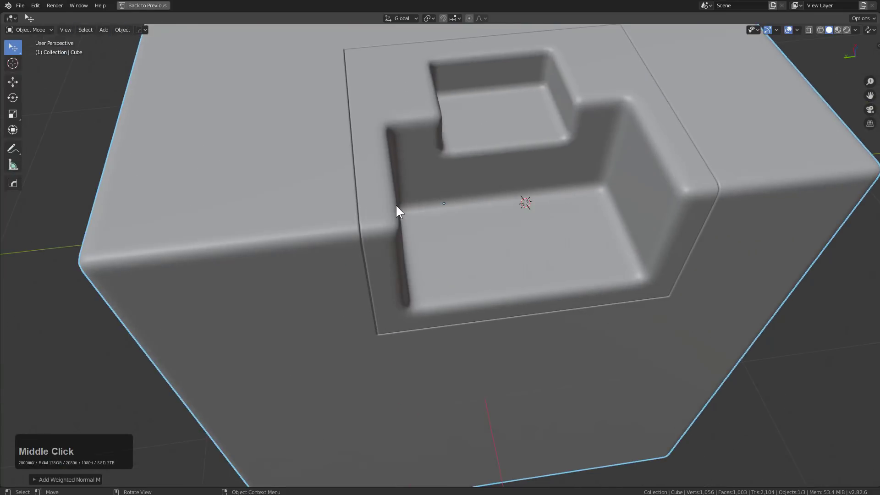
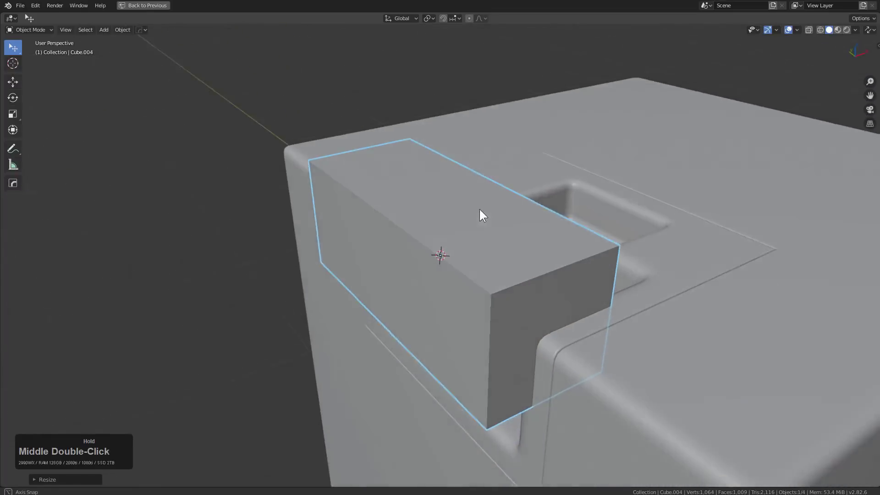
# Scale a cutter along Z and run a Hard Ops cut, then inspect the result.
pyautogui.write('sz')
pyautogui.click(552, 251)
pyautogui.middleClick(627, 251)
pyautogui.click(666, 277)
pyautogui.press('q')
pyautogui.click(666, 277)
pyautogui.middleClick(571, 288)
pyautogui.scroll(3)
pyautogui.middleClick(509, 295)
pyautogui.scroll(3)
# Undo, recut a long bar through the pocket's front rim leaving side tabs, and select the panel.
pyautogui.press('ctrl+z')
pyautogui.middleClick(492, 278)
pyautogui.scroll(-3)
pyautogui.middleClick(490, 255)
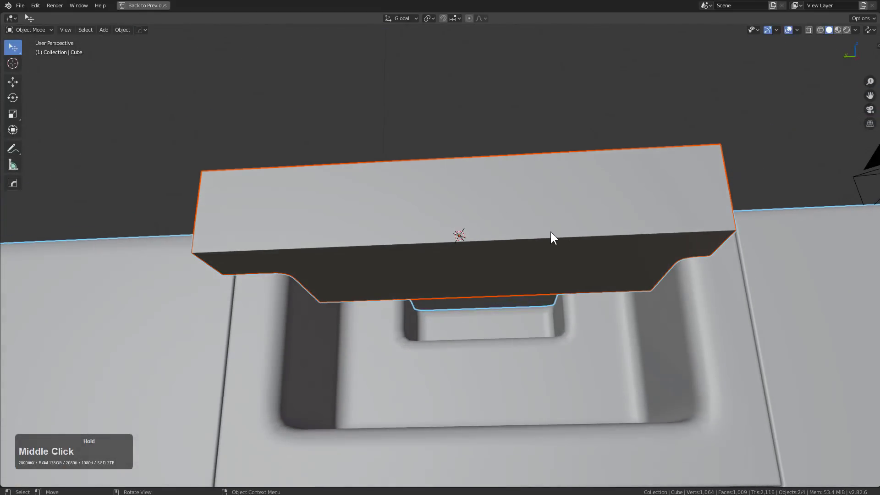
pyautogui.click(694, 303)
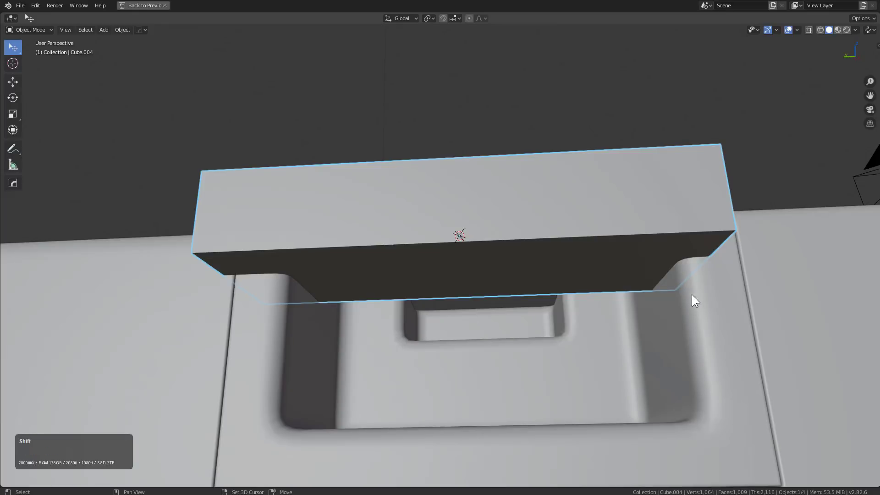
pyautogui.click(699, 304)
pyautogui.press('q')
pyautogui.click(699, 306)
pyautogui.middleClick(584, 244)
pyautogui.click(388, 127)
pyautogui.press('q')
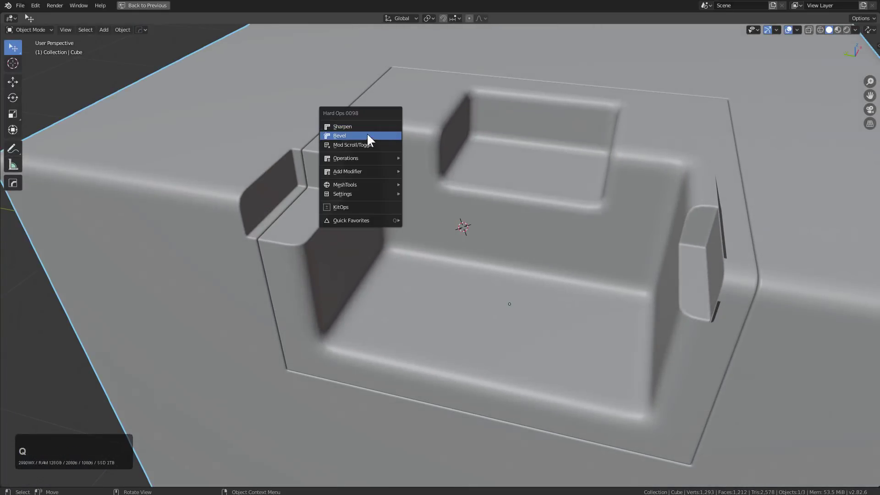
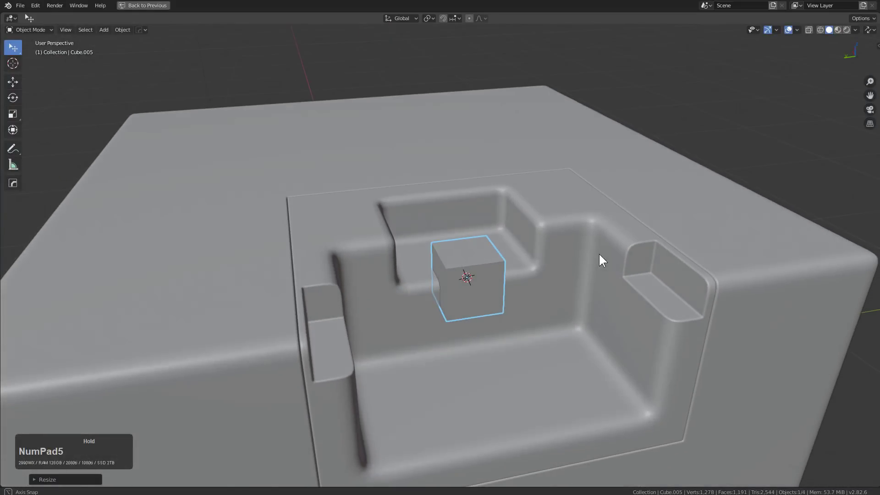
# Stretch the small cube wider along X and Y inside the recess.
pyautogui.scroll(3)
pyautogui.middleClick(570, 329)
pyautogui.write('sxy')
pyautogui.click(655, 362)
pyautogui.middleClick(582, 324)
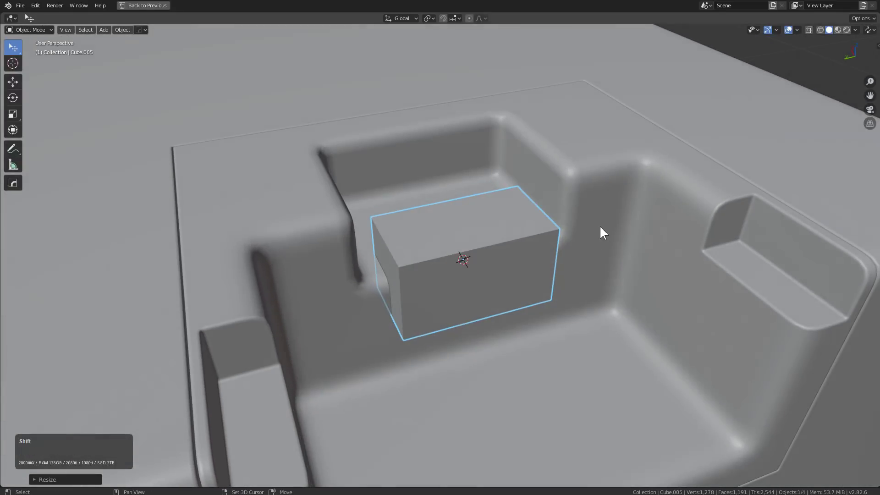
# Cut the cube as a Hard Ops difference into the back step, hide the cutter and reselect the panel.
pyautogui.doubleClick(599, 205)
pyautogui.press('q')
pyautogui.click(601, 207)
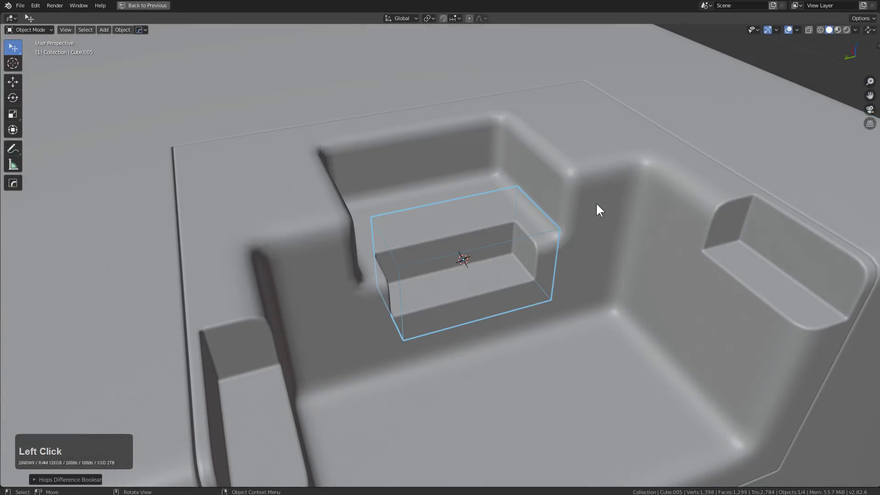
pyautogui.middleClick(599, 236)
pyautogui.scroll(-3)
pyautogui.middleClick(526, 253)
pyautogui.press('h')
pyautogui.scroll(-3)
pyautogui.middleClick(512, 279)
pyautogui.middleClick(504, 288)
pyautogui.click(483, 251)
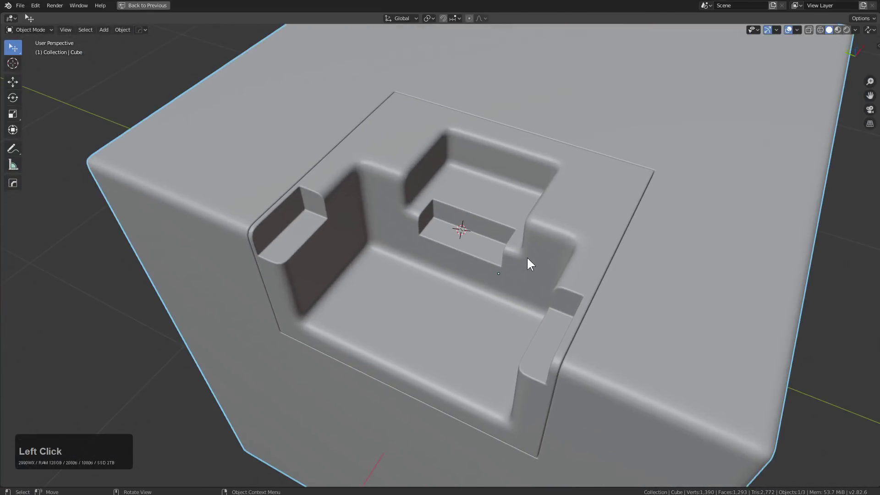
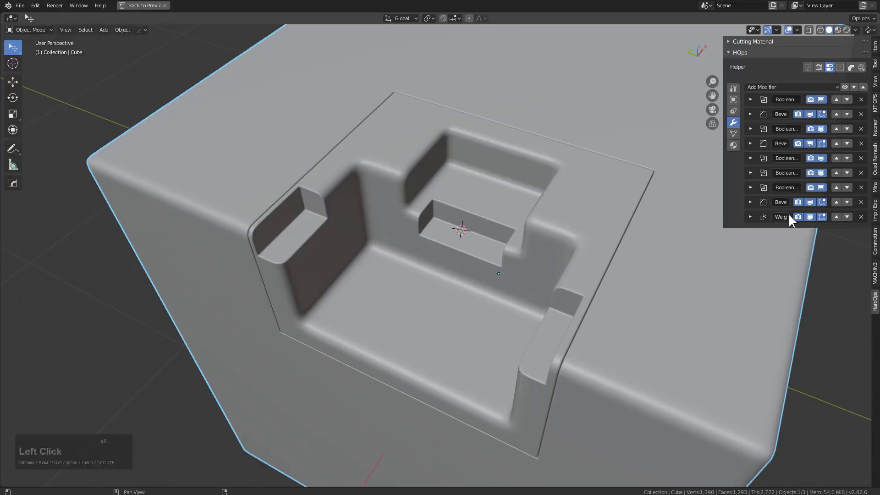
# Place a small cutter cube on the recess front lip and give the panel a new Hard Ops bevel.
pyautogui.middleClick(507, 239)
pyautogui.middleClick(473, 209)
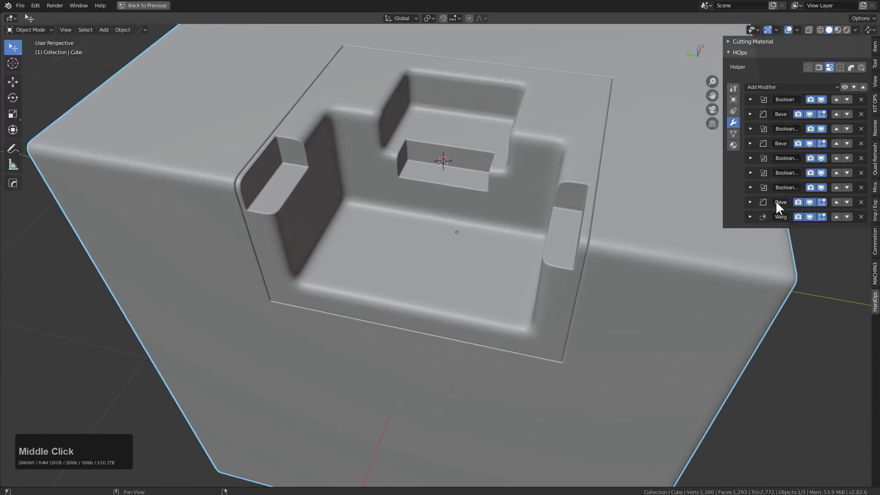
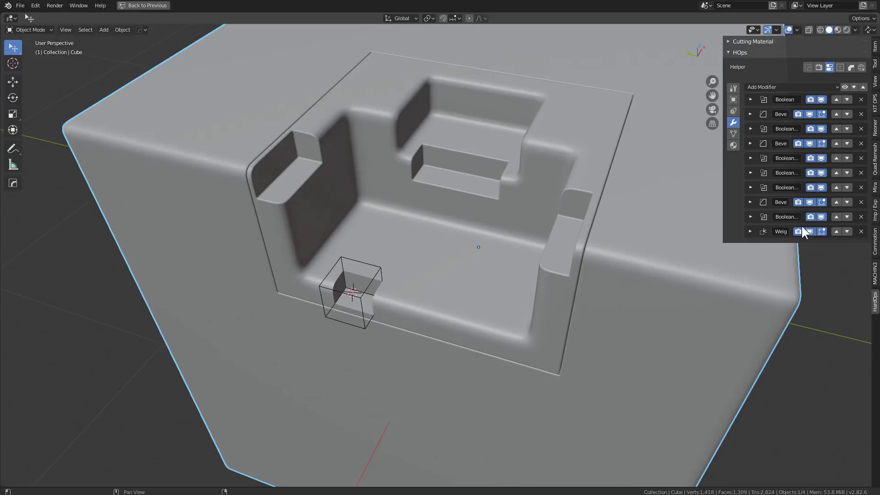
pyautogui.click(444, 308)
pyautogui.middleClick(442, 312)
pyautogui.middleClick(446, 304)
pyautogui.scroll(3)
pyautogui.middleClick(521, 233)
pyautogui.middleClick(516, 240)
pyautogui.press('q')
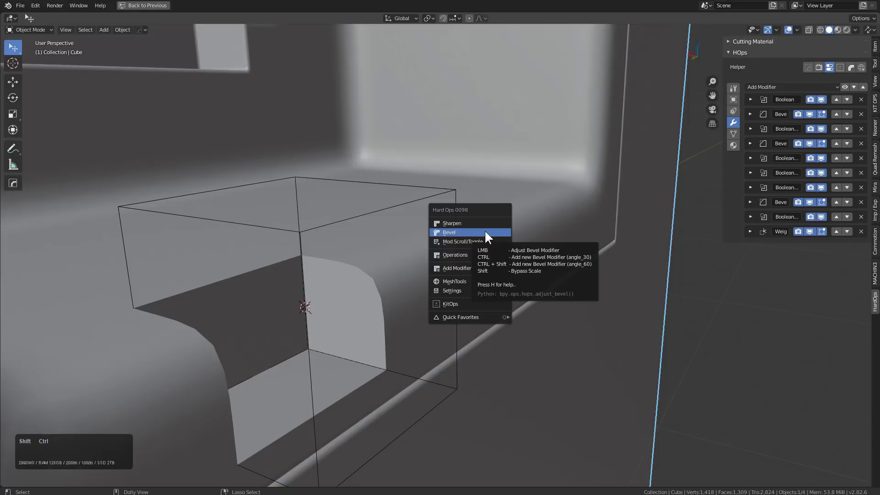
pyautogui.click(490, 233)
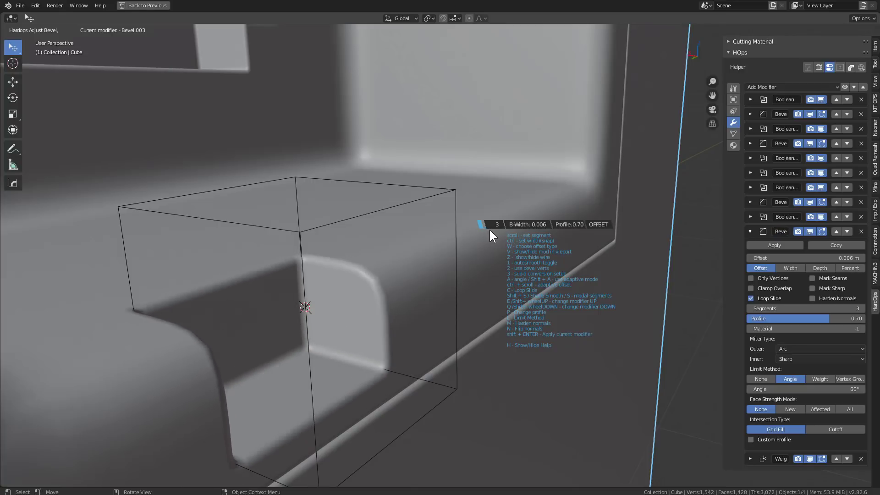
pyautogui.click(494, 232)
# Array the notch cutter with count 2 so two matching notches sit along the lip.
pyautogui.scroll(-3)
pyautogui.middleClick(568, 226)
pyautogui.scroll(-3)
pyautogui.click(453, 228)
pyautogui.scroll(-3)
pyautogui.middleClick(460, 243)
pyautogui.press('q')
pyautogui.click(464, 246)
pyautogui.doubleClick(465, 250)
pyautogui.press('y')
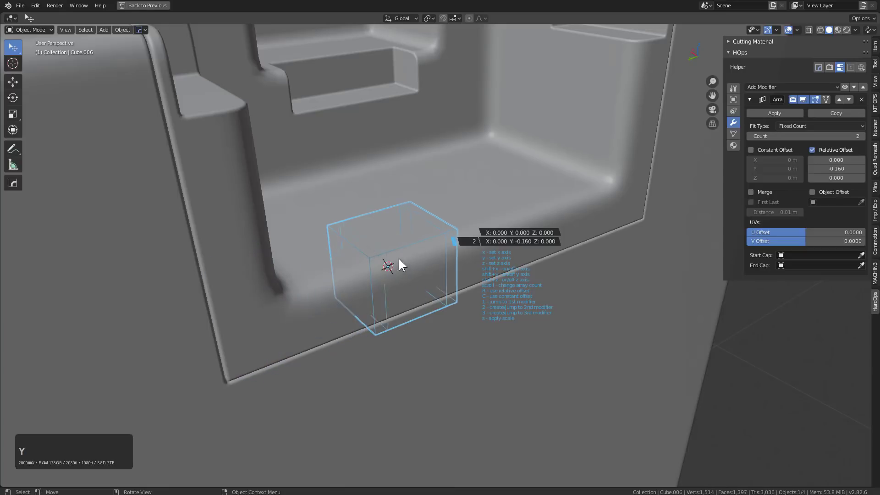
pyautogui.click(227, 267)
pyautogui.press('h')
# Widen the notches' bevel, Bevel.003, to about 0.007 on the main panel.
pyautogui.click(394, 259)
pyautogui.middleClick(450, 248)
pyautogui.scroll(-3)
pyautogui.middleClick(466, 267)
pyautogui.middleClick(404, 337)
pyautogui.middleClick(460, 306)
pyautogui.middleClick(405, 290)
pyautogui.press('q')
pyautogui.click(419, 303)
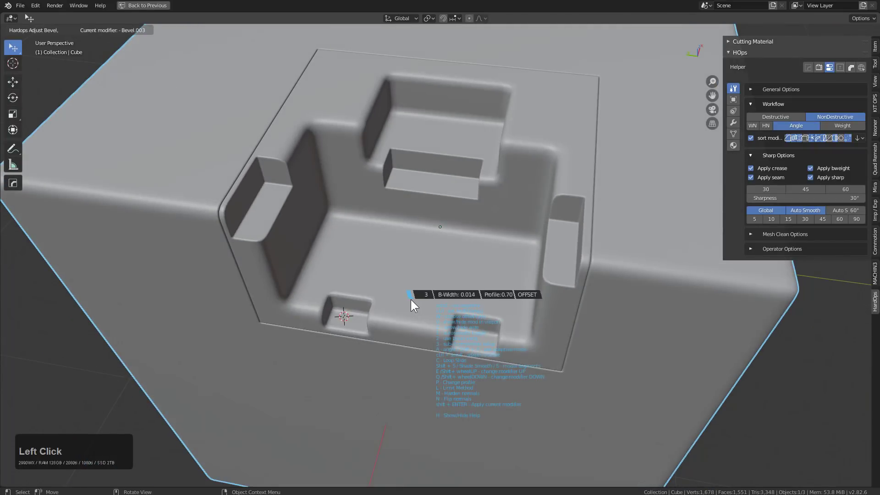
pyautogui.click(419, 302)
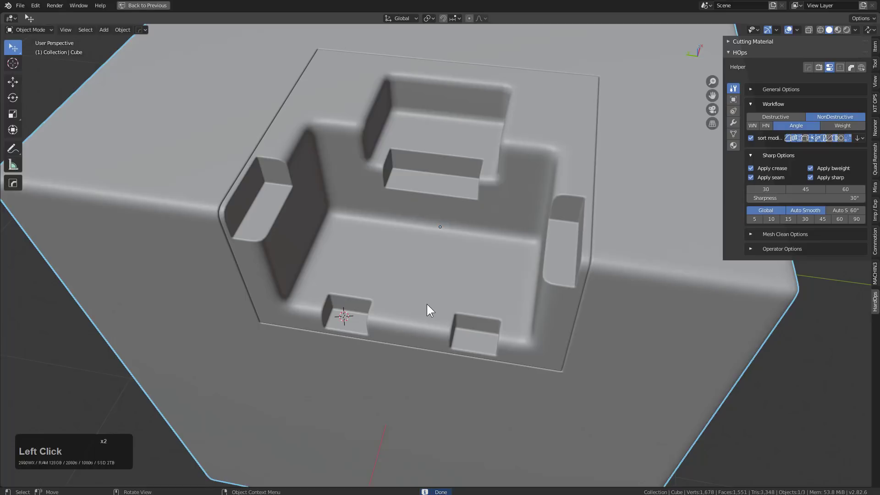
pyautogui.press('ctrl+shift+b')
# Set the main bevel width to 0.08 m with 12 segments using the helper's / and * buttons.
pyautogui.click(478, 260)
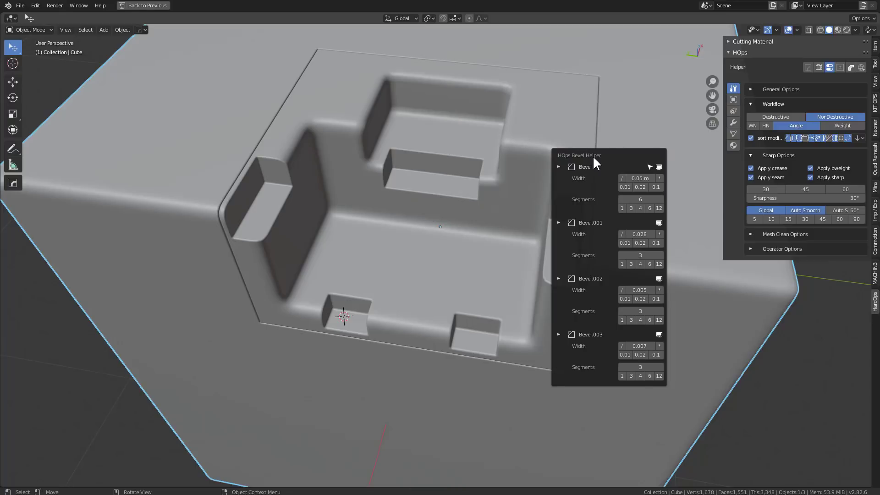
pyautogui.click(598, 160)
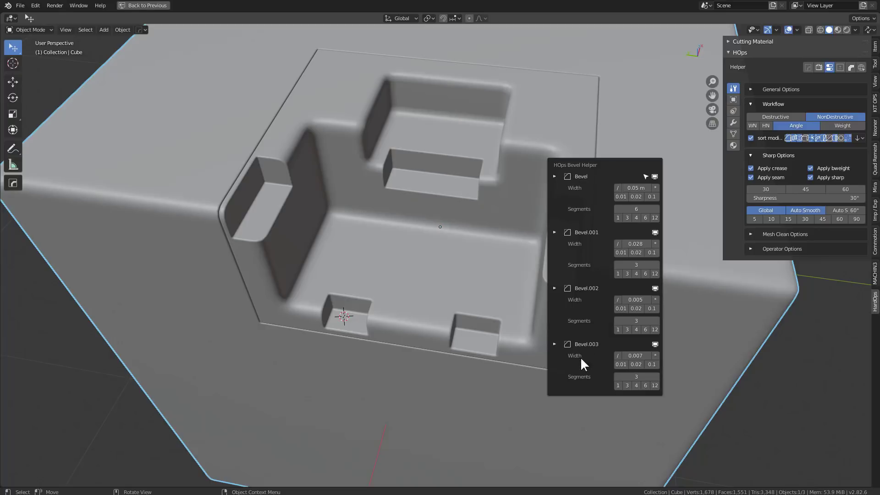
pyautogui.click(661, 190)
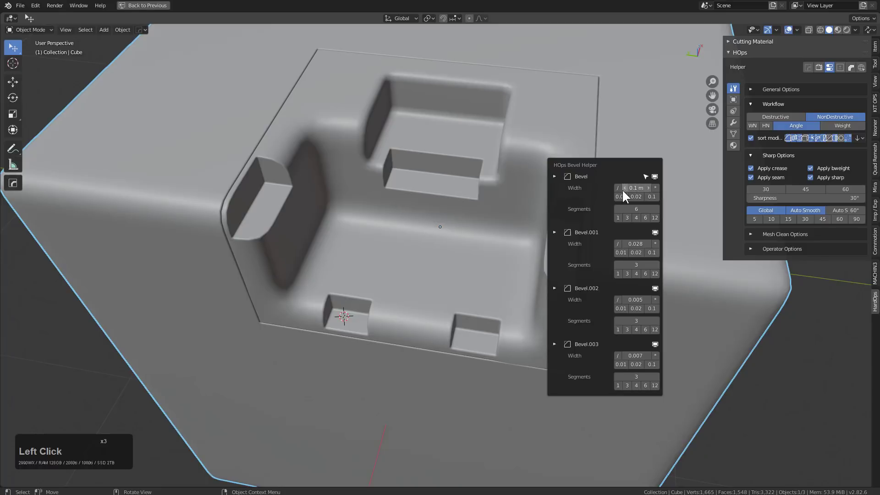
pyautogui.click(624, 190)
pyautogui.click(624, 191)
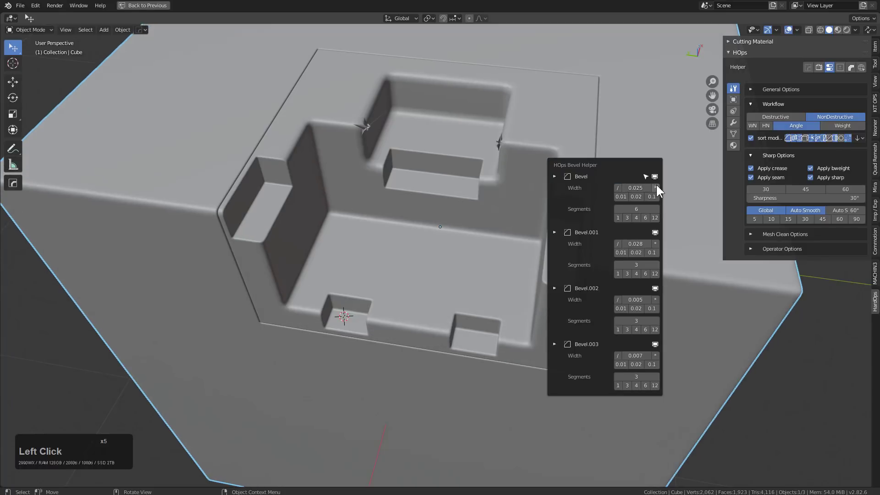
pyautogui.doubleClick(661, 186)
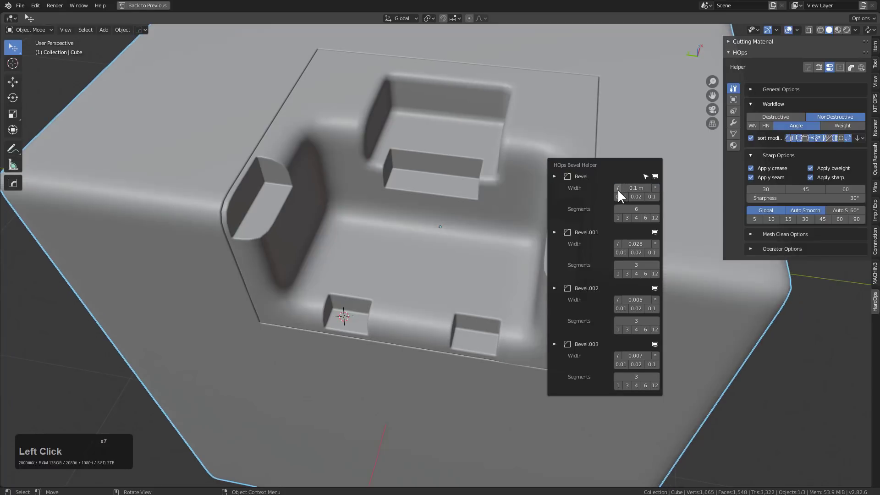
pyautogui.click(622, 193)
pyautogui.click(659, 219)
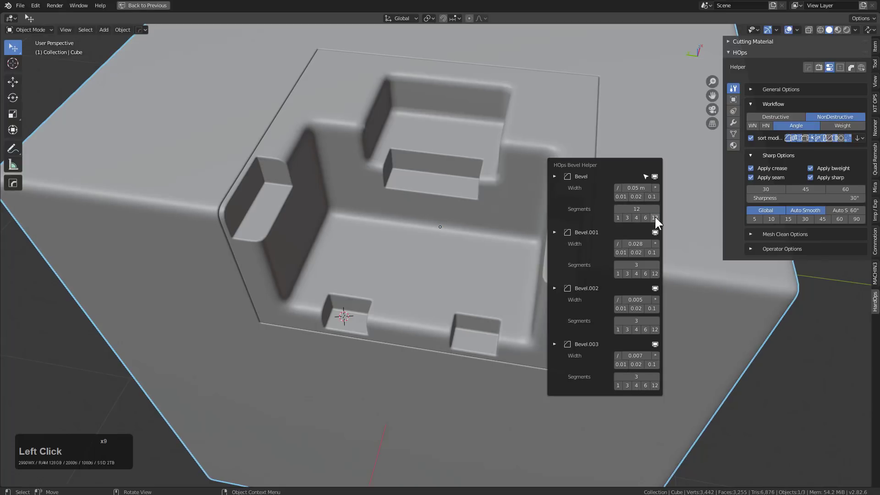
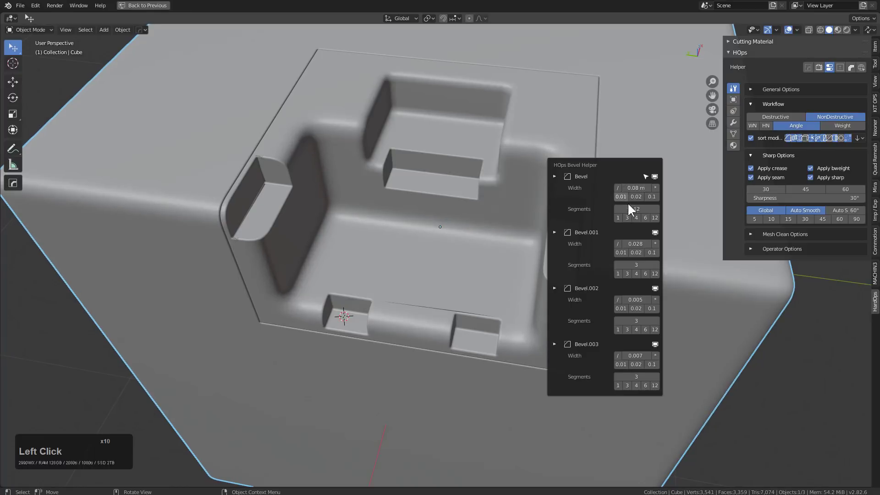
# Give the second bevel, Bevel.001, 6 segments.
pyautogui.click(623, 245)
pyautogui.click(659, 248)
pyautogui.click(658, 248)
pyautogui.click(623, 247)
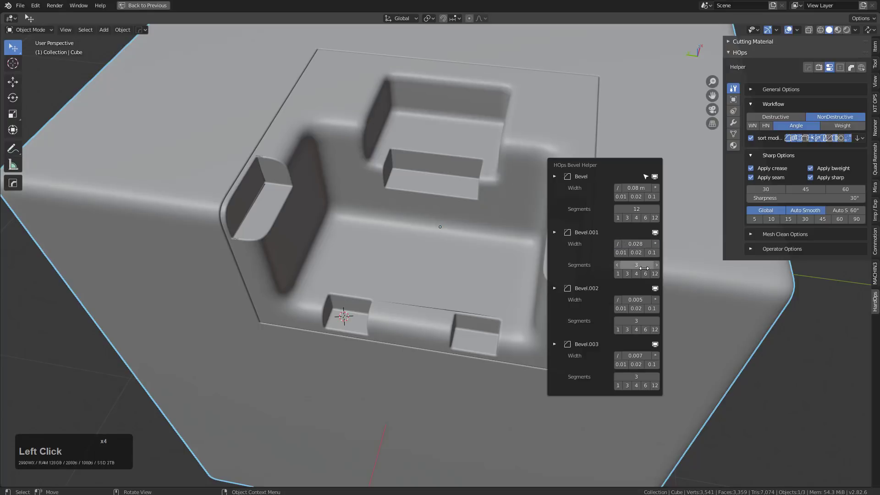
# Tweak Bevel.002 width up to 0.01 and back to 0.005, touch Bevel.003, and close the helper.
pyautogui.click(652, 276)
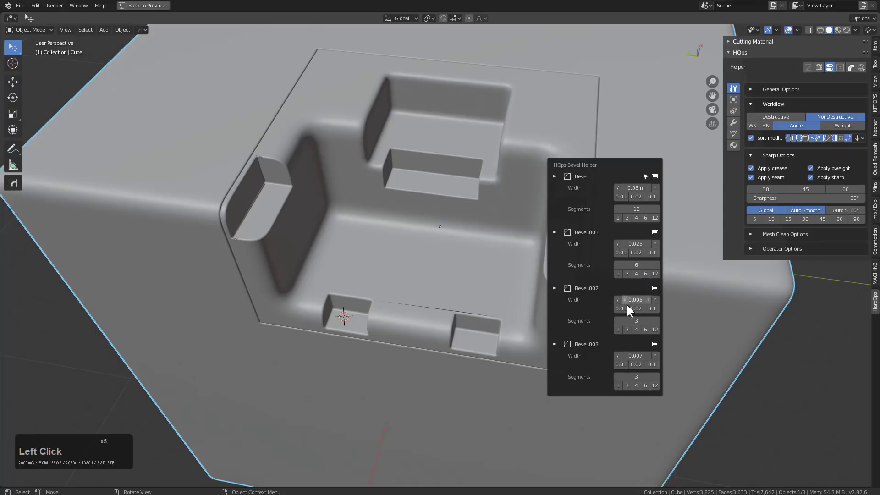
pyautogui.click(659, 303)
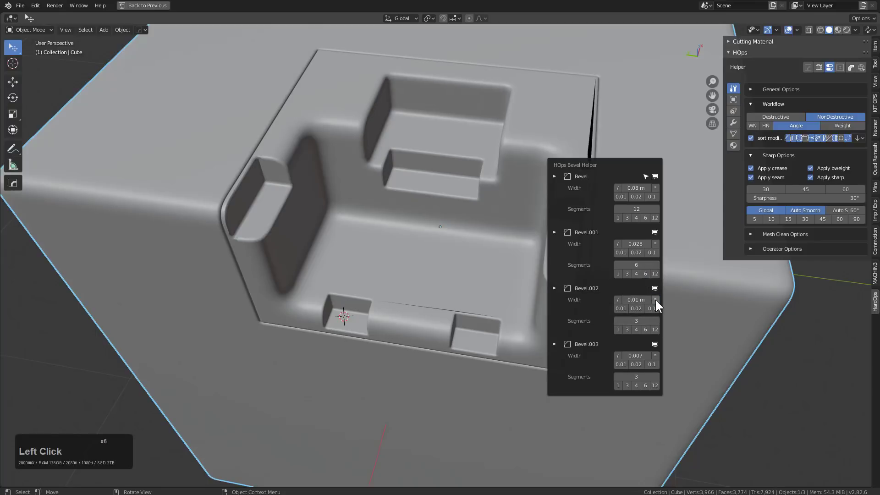
pyautogui.click(621, 300)
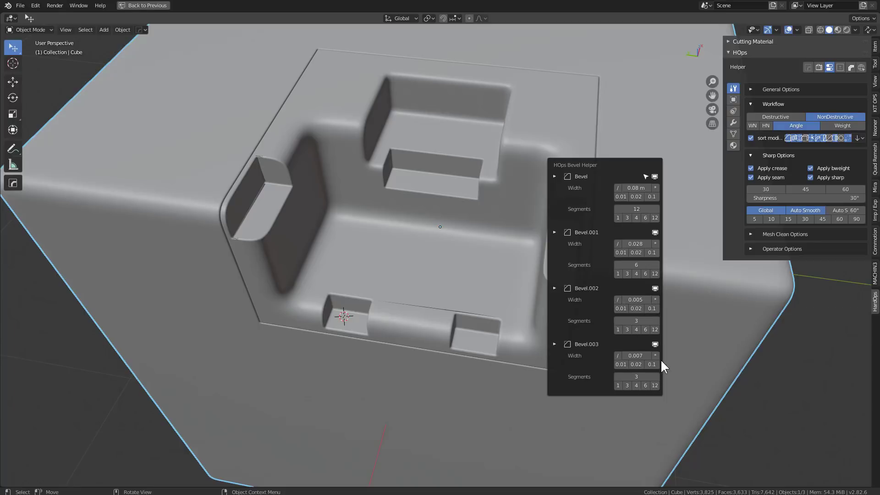
pyautogui.click(658, 358)
pyautogui.click(619, 356)
pyautogui.middleClick(475, 322)
pyautogui.click(467, 326)
pyautogui.middleClick(469, 328)
pyautogui.middleClick(462, 314)
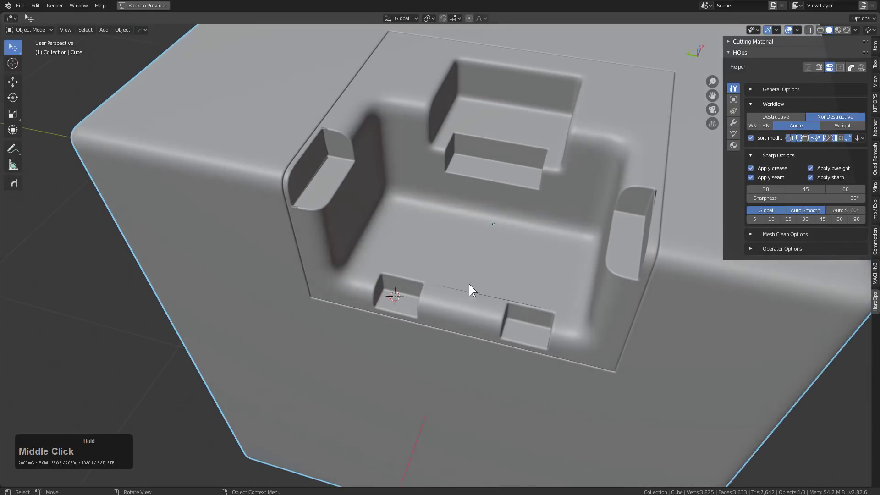
# Step through the panel's modifiers with Mod Scroll and move the notch cutters along Y/X.
pyautogui.press('q')
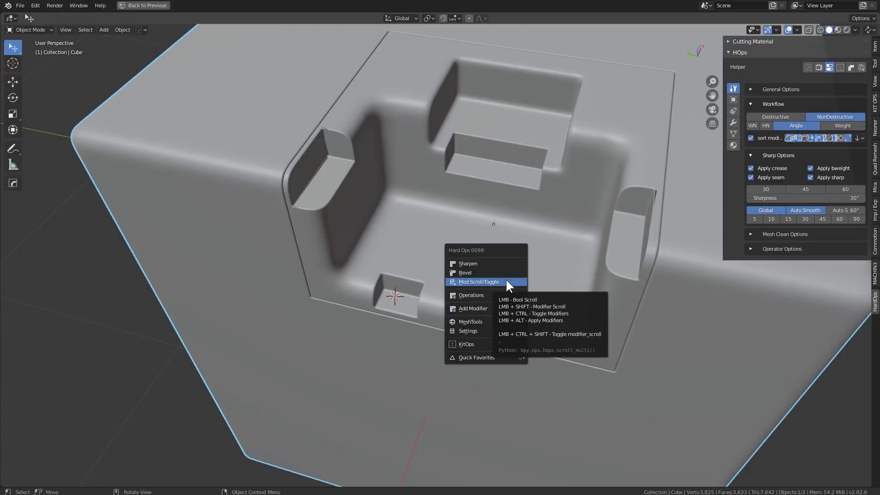
pyautogui.click(509, 282)
pyautogui.scroll(3)
pyautogui.scroll(-3)
pyautogui.click(508, 281)
pyautogui.middleClick(479, 294)
pyautogui.scroll(3)
pyautogui.press('g')
pyautogui.write('gyx')
pyautogui.click(478, 291)
# Reveal the hidden cutter objects and select the main recess cutter box Cube.004.
pyautogui.scroll(-3)
pyautogui.middleClick(545, 248)
pyautogui.middleClick(434, 270)
pyautogui.scroll(-3)
pyautogui.middleClick(396, 242)
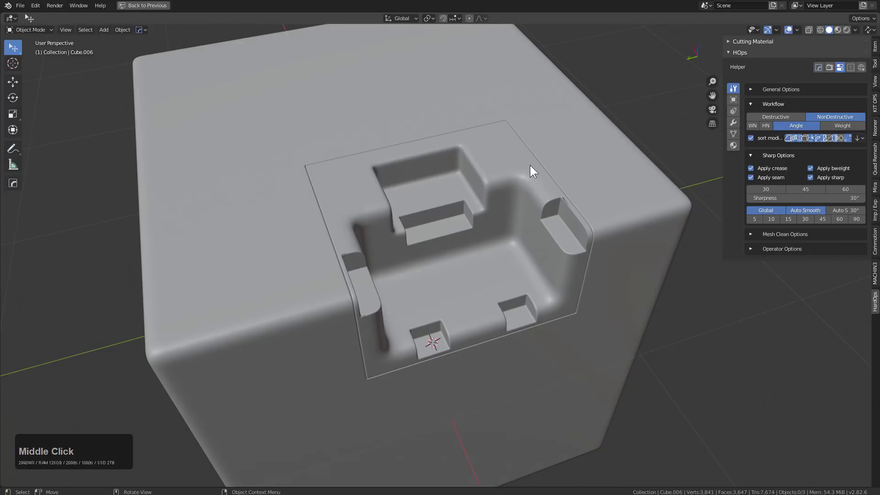
pyautogui.middleClick(457, 273)
pyautogui.scroll(3)
pyautogui.click(327, 210)
pyautogui.press('q')
pyautogui.click(340, 214)
# Reposition the recess cutter Cube.004 slightly with G along Y/X and confirm.
pyautogui.scroll(-3)
pyautogui.scroll(3)
pyautogui.scroll(3)
pyautogui.middleClick(381, 236)
pyautogui.scroll(3)
pyautogui.press('g')
pyautogui.write('gyx')
pyautogui.click(377, 266)
pyautogui.middleClick(384, 255)
# Scale the recess cutter along X/Y and select one of its side faces in edit mode.
pyautogui.press('s')
pyautogui.write('sxy')
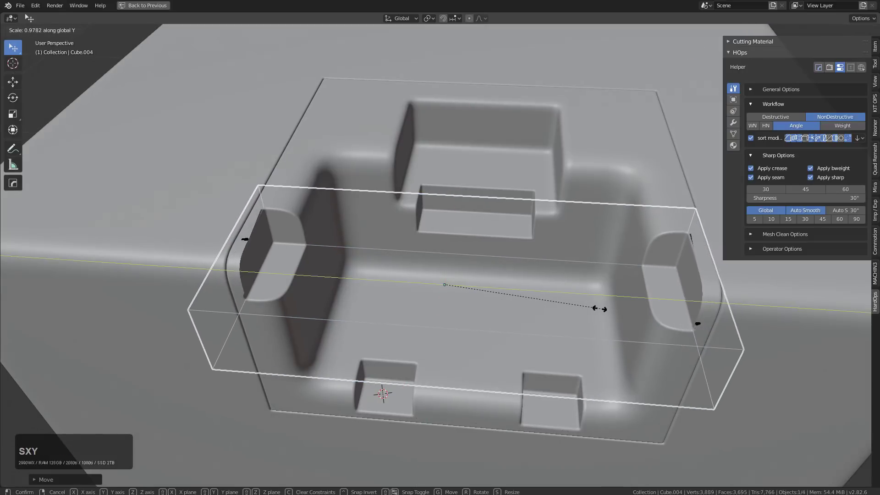
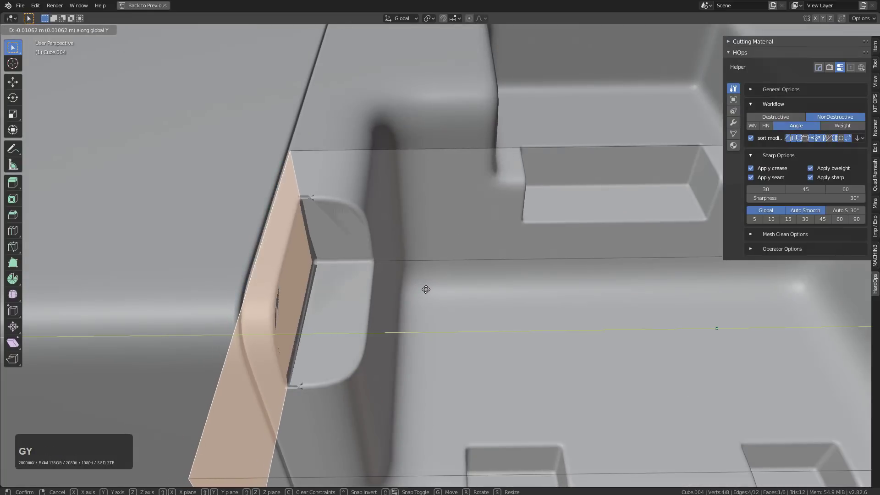
pyautogui.click(429, 291)
pyautogui.press('Tab')
pyautogui.middleClick(421, 287)
pyautogui.middleClick(416, 280)
pyautogui.press('Tab')
# Push the cutter's side face outward a tiny distance along Y and return to Object Mode.
pyautogui.middleClick(410, 281)
pyautogui.scroll(3)
pyautogui.press('g')
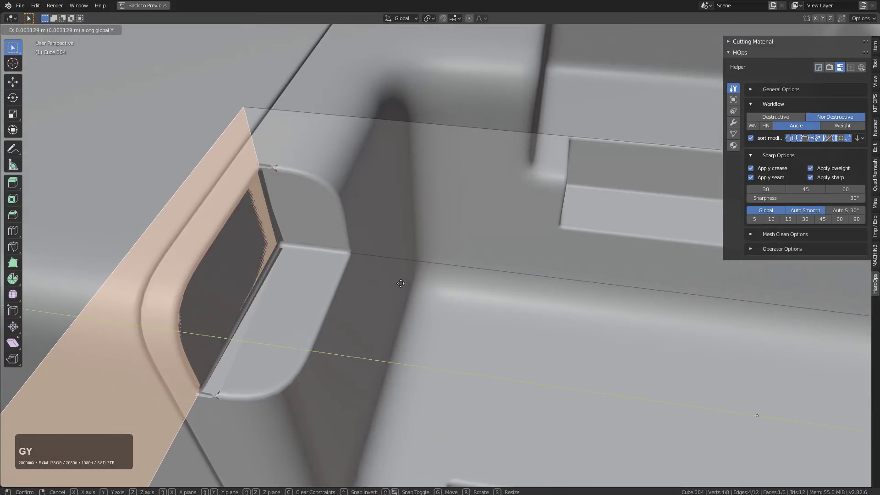
pyautogui.press('g')
pyautogui.click(399, 280)
pyautogui.press('Tab')
# Hide the cutters and inspect the pocket now breaking through the block's side edge.
pyautogui.scroll(-3)
pyautogui.press('h')
pyautogui.scroll(-3)
pyautogui.middleClick(542, 288)
pyautogui.scroll(-3)
pyautogui.middleClick(458, 289)
pyautogui.click(417, 183)
pyautogui.middleClick(407, 207)
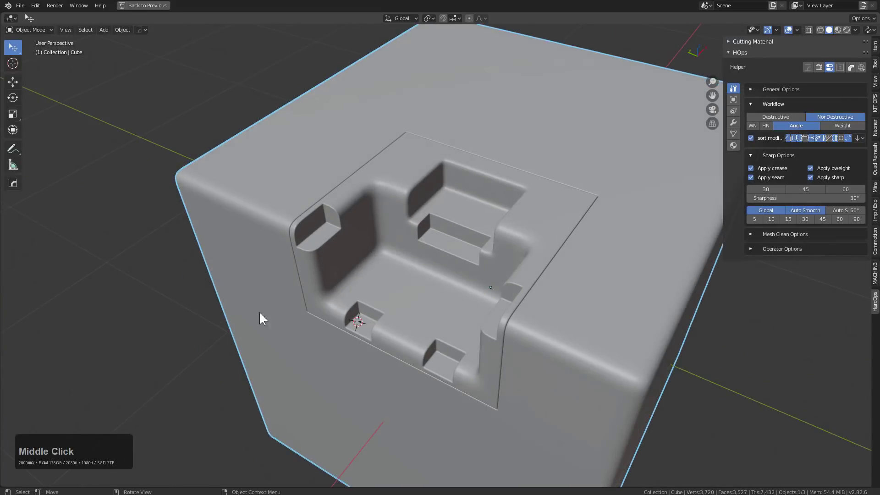
# Orbit around the rounded block to inspect the stepped pocket and inner notches.
pyautogui.middleClick(409, 236)
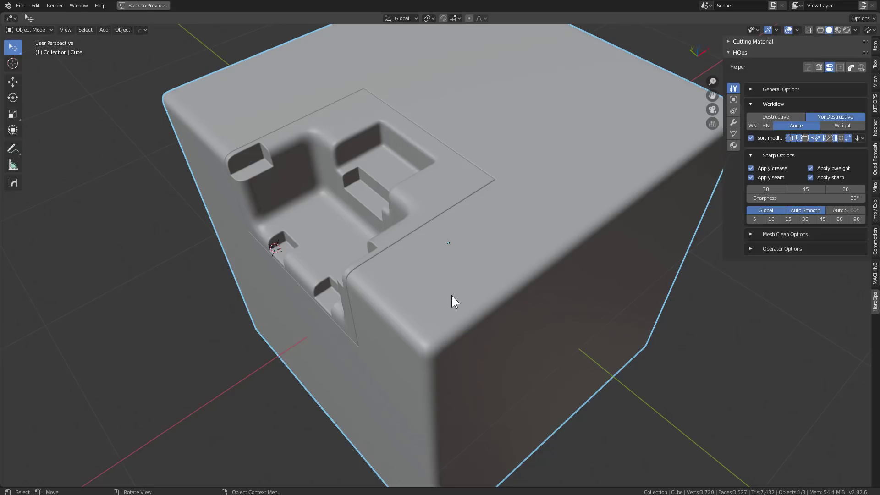
pyautogui.rightClick(413, 341)
pyautogui.middleClick(433, 333)
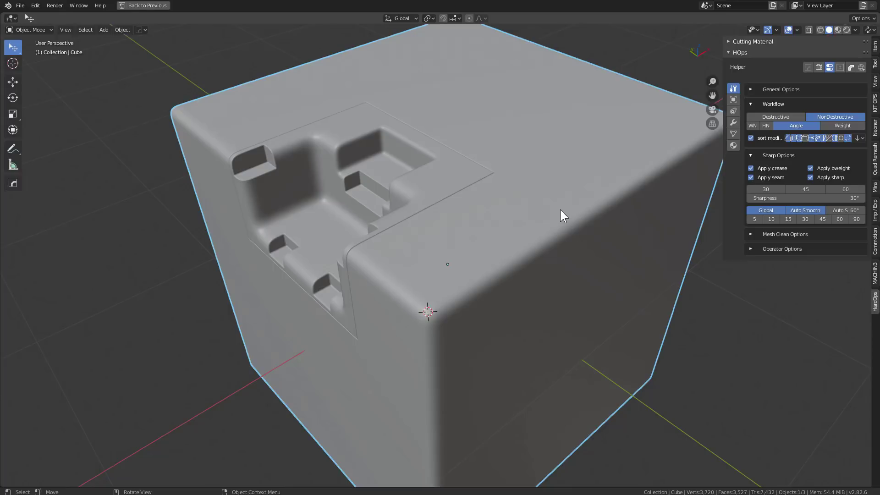
pyautogui.middleClick(561, 212)
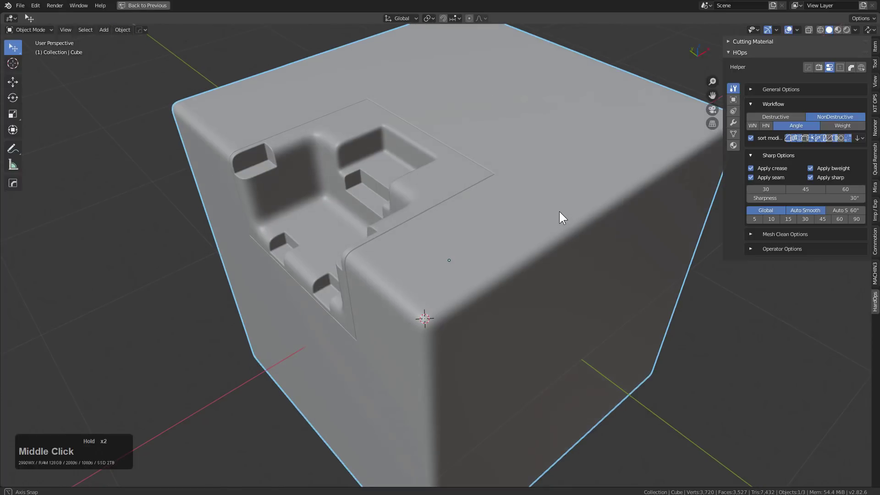
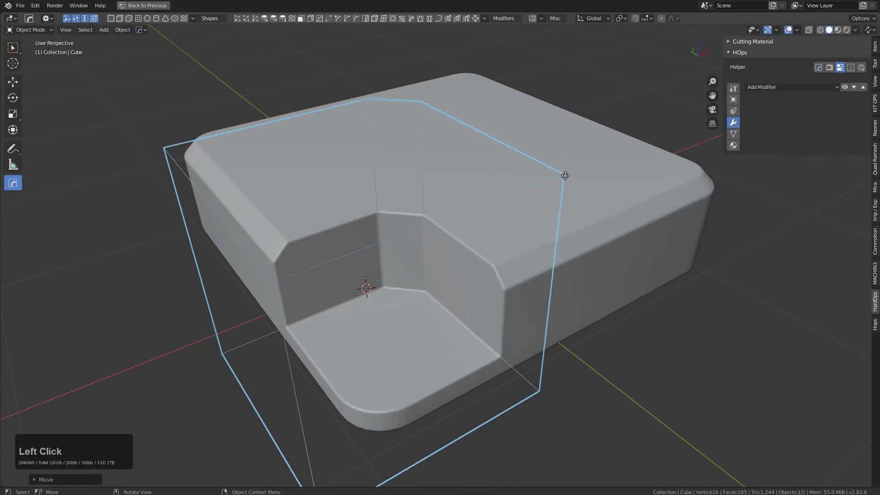
# Draw a chamfered cutter shape over the notched corner via the Hard Ops Q menu.
pyautogui.middleClick(532, 247)
pyautogui.scroll(3)
pyautogui.middleClick(537, 225)
pyautogui.press('q')
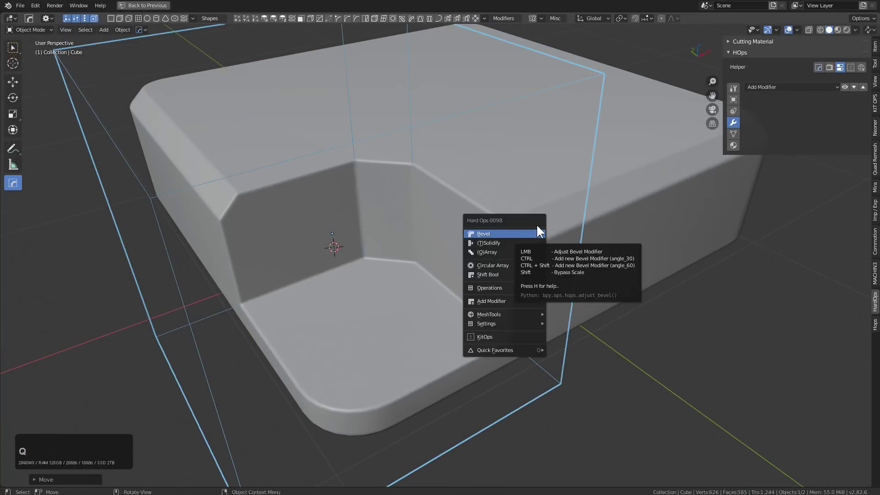
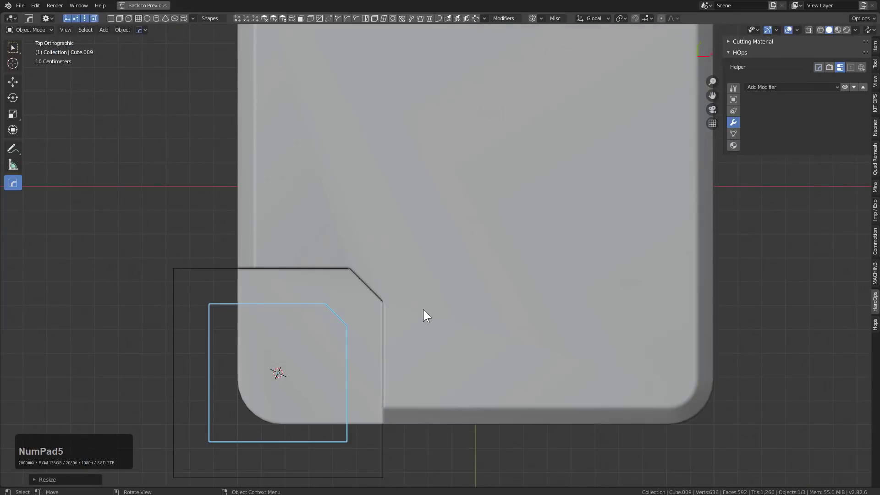
pyautogui.press('g')
pyautogui.click(422, 318)
pyautogui.middleClick(419, 311)
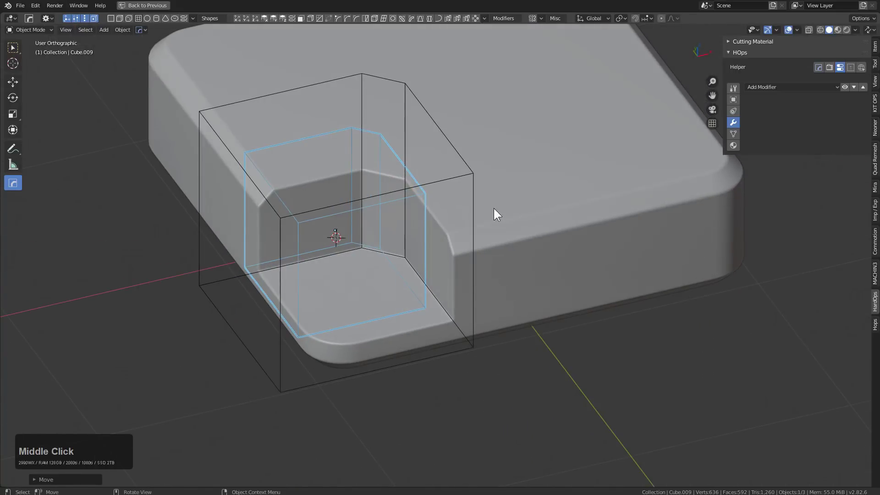
pyautogui.click(469, 174)
pyautogui.scroll(3)
# Boolean the cutter into the corner to form a chamfered pocket and hide the cutter.
pyautogui.press('q')
pyautogui.click(483, 194)
pyautogui.click(423, 183)
pyautogui.middleClick(432, 226)
pyautogui.click(400, 192)
pyautogui.middleClick(404, 196)
pyautogui.scroll(3)
pyautogui.press('q')
pyautogui.click(418, 206)
pyautogui.middleClick(418, 208)
pyautogui.scroll(3)
pyautogui.middleClick(420, 208)
# Reposition the cutter from top view and add solidify and bevel modifiers for a raised inset lip.
pyautogui.press('KP_7')
pyautogui.middleClick(328, 281)
pyautogui.press('g')
pyautogui.click(476, 184)
pyautogui.press('g')
pyautogui.click(467, 192)
pyautogui.scroll(-3)
pyautogui.middleClick(489, 209)
pyautogui.middleClick(530, 148)
pyautogui.scroll(-3)
pyautogui.press('1')
pyautogui.click(563, 227)
# Add a cube and shape it into a tall thin block placed on the pocket's right wall.
pyautogui.press('q')
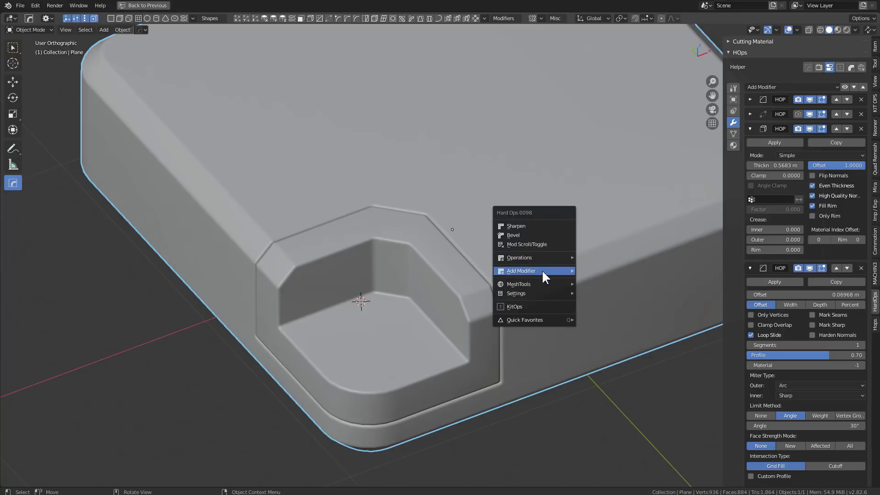
pyautogui.click(620, 139)
pyautogui.middleClick(497, 209)
pyautogui.scroll(-3)
pyautogui.middleClick(473, 262)
pyautogui.middleClick(439, 342)
pyautogui.scroll(3)
pyautogui.click(435, 306)
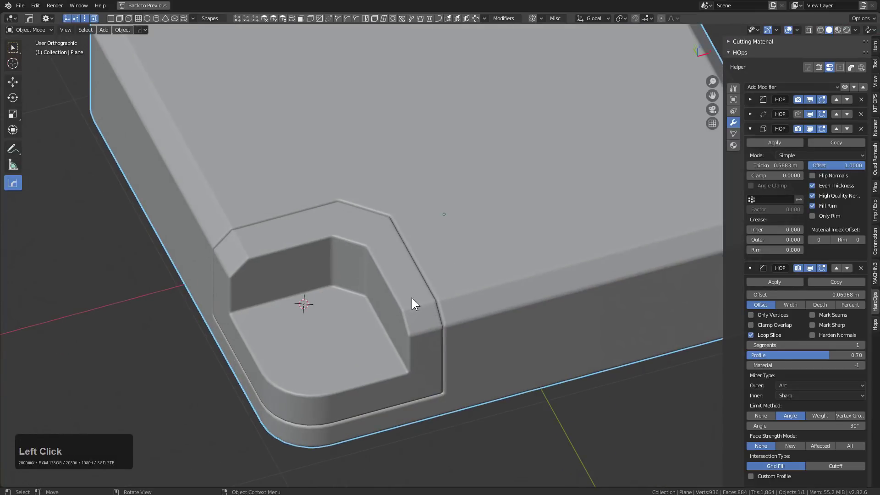
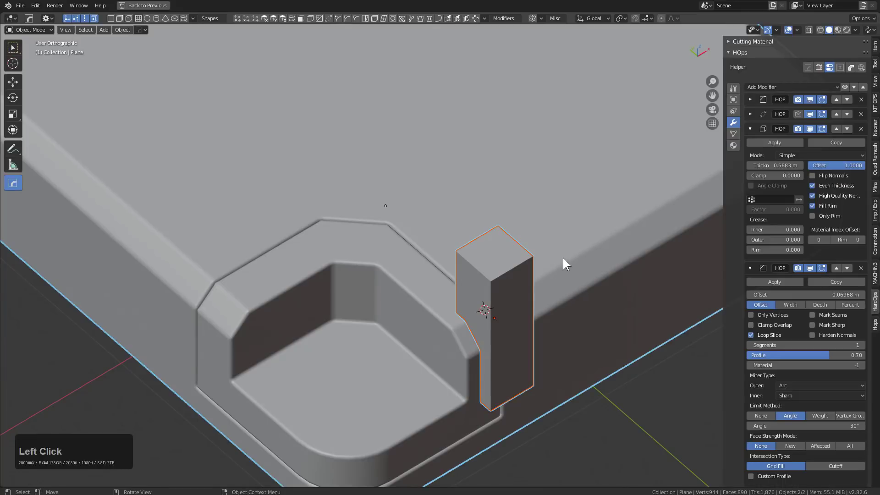
# Boolean the narrow block through the pocket's right wall to cut a slot, then reselect the slab.
pyautogui.click(431, 261)
pyautogui.scroll(-3)
pyautogui.middleClick(481, 283)
pyautogui.scroll(3)
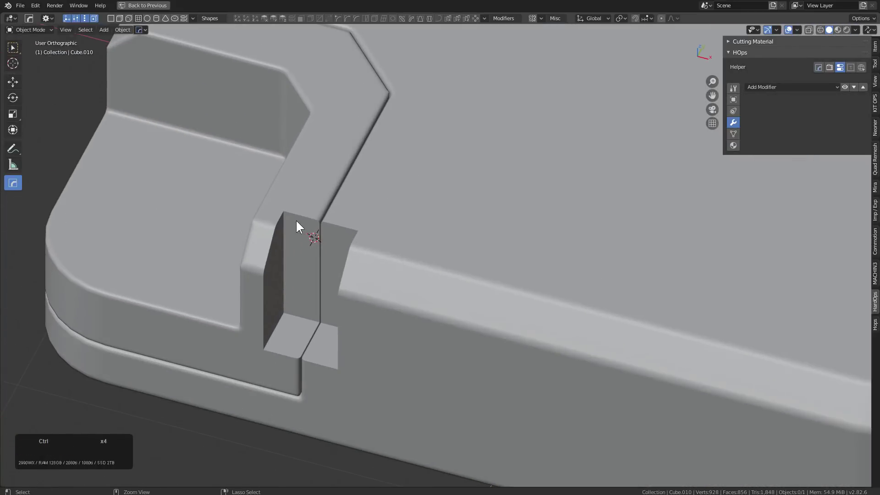
pyautogui.press('q')
pyautogui.click(360, 215)
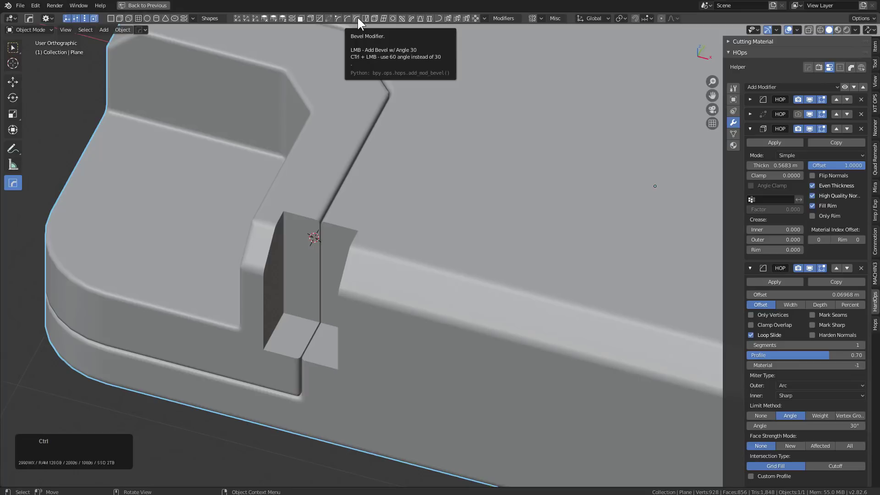
# Add a Hard Ops bevel of about 0.008 width with 0.50 profile to the slab's edges.
pyautogui.click(360, 19)
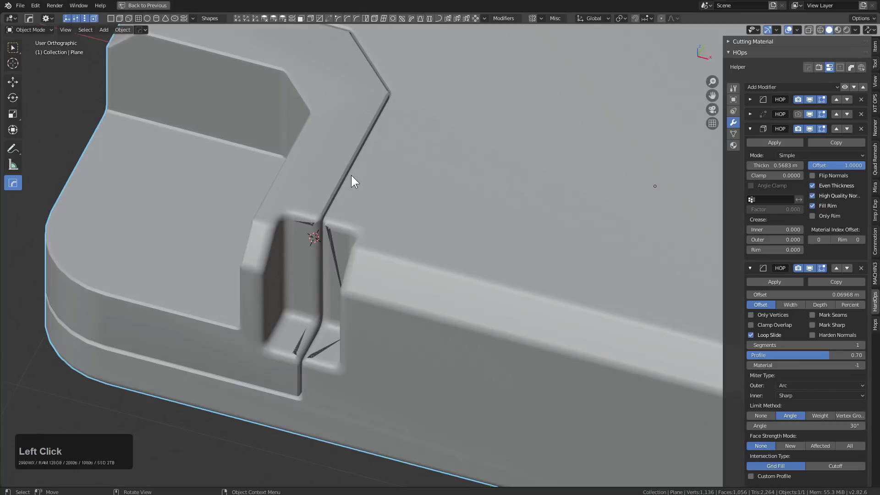
pyautogui.press('q')
pyautogui.click(334, 138)
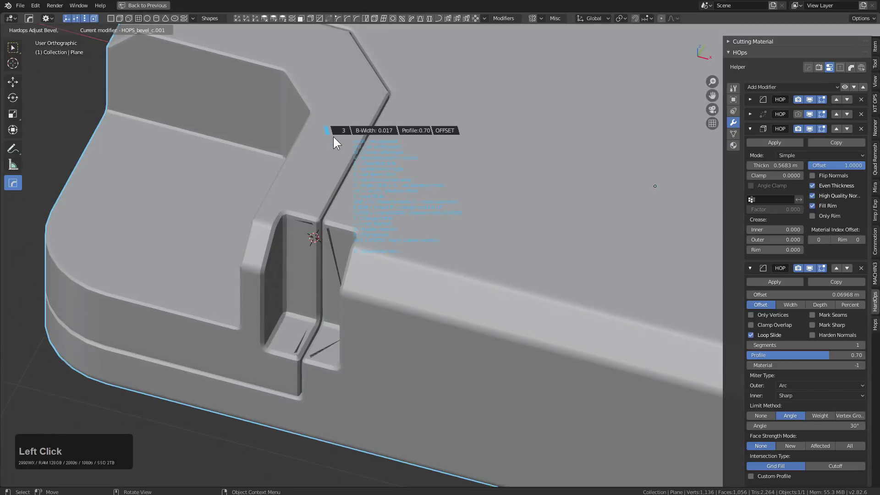
pyautogui.press('1')
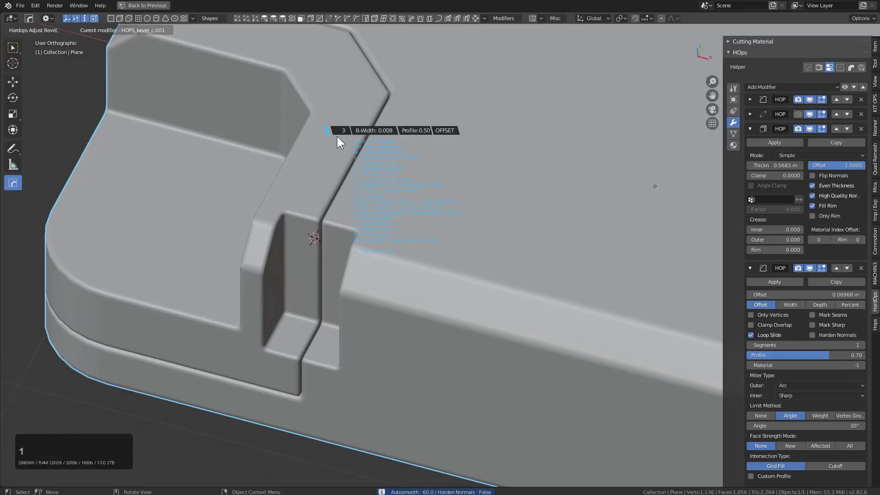
pyautogui.click(341, 137)
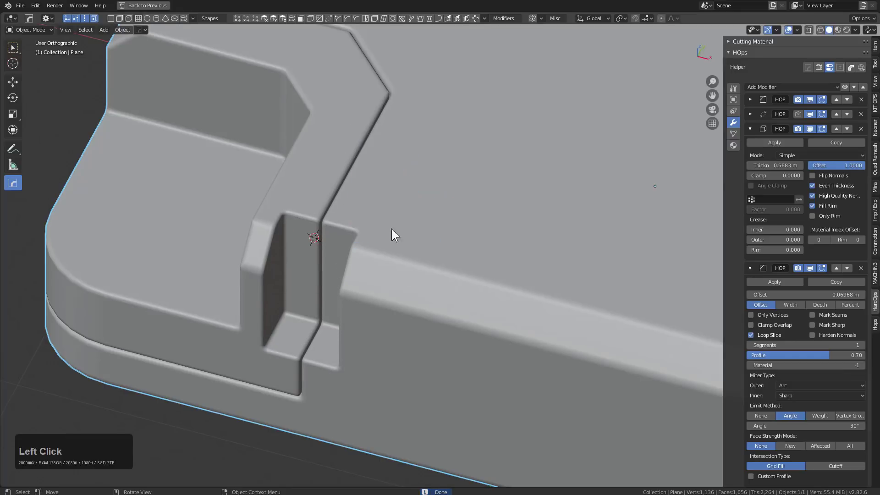
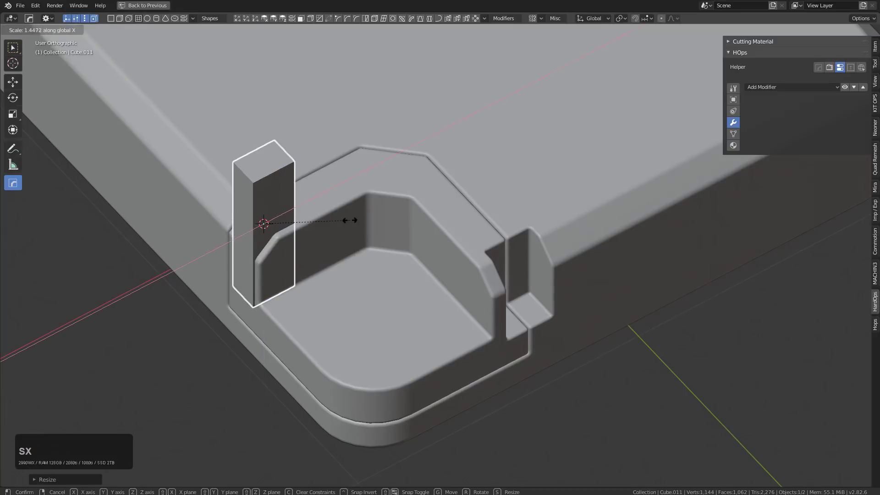
# Subtract the resized cutter block from the slab with a Hard Ops Difference boolean.
pyautogui.click(480, 185)
pyautogui.click(395, 204)
pyautogui.press('q')
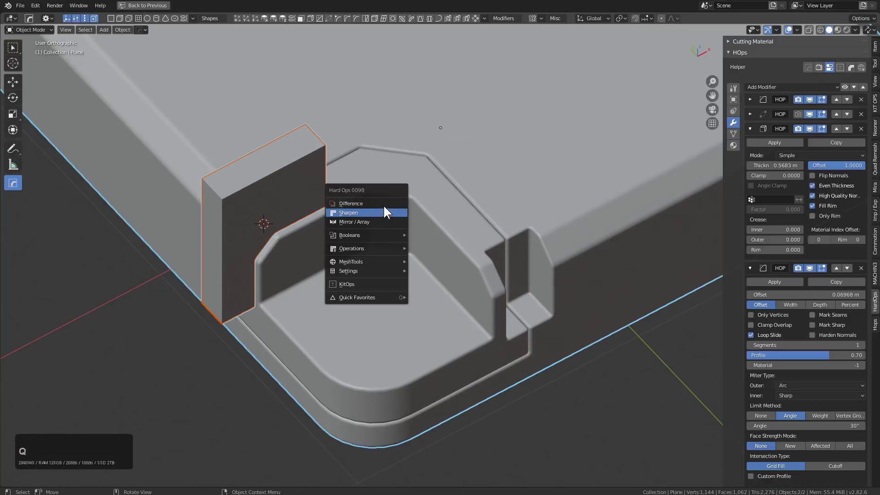
pyautogui.click(388, 205)
pyautogui.middleClick(354, 227)
pyautogui.scroll(3)
pyautogui.click(375, 218)
# Move the cutter along Y onto the pocket's left wall to cut a second slot, then hide it.
pyautogui.press('q')
pyautogui.click(361, 233)
pyautogui.scroll(-3)
pyautogui.click(361, 233)
pyautogui.press('g')
pyautogui.write('gy')
pyautogui.click(372, 242)
pyautogui.press('h')
pyautogui.click(369, 218)
# Re-tune the slab's Hard Ops bevel to 0.008 width and inspect the two slots.
pyautogui.press('q')
pyautogui.click(365, 210)
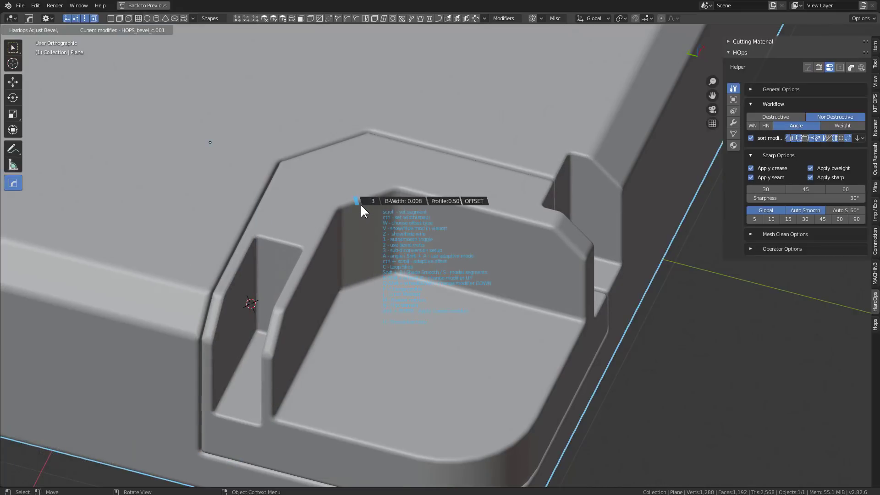
pyautogui.click(366, 208)
pyautogui.scroll(-3)
pyautogui.middleClick(436, 212)
pyautogui.scroll(-3)
pyautogui.middleClick(480, 213)
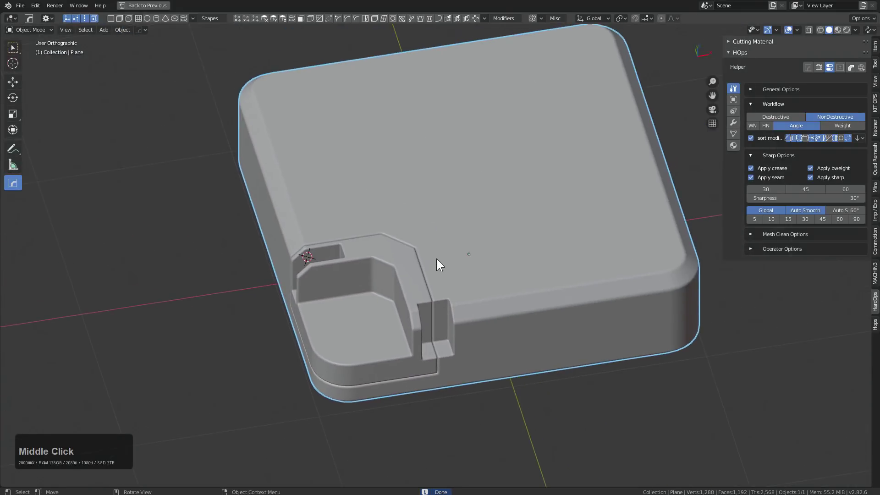
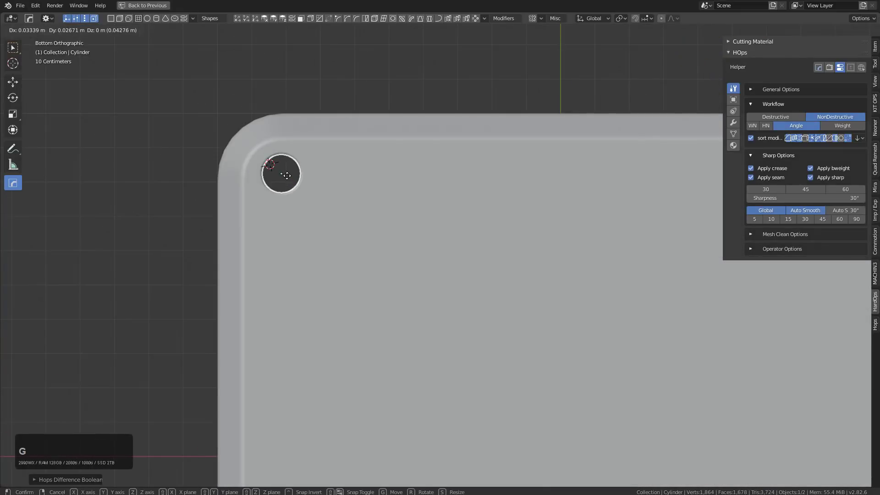
# Position a cylinder at the corner and boolean a round hole into the recess floor.
pyautogui.click(293, 178)
pyautogui.press('KP_8')
pyautogui.press('KP_8')
pyautogui.press('KP_7')
pyautogui.scroll(3)
pyautogui.press('h')
pyautogui.scroll(-3)
pyautogui.middleClick(377, 295)
pyautogui.click(422, 244)
pyautogui.scroll(-3)
# Mirror the pocket features across X and Y with Hard Ops Mirror onto all four corners.
pyautogui.press('alt+x')
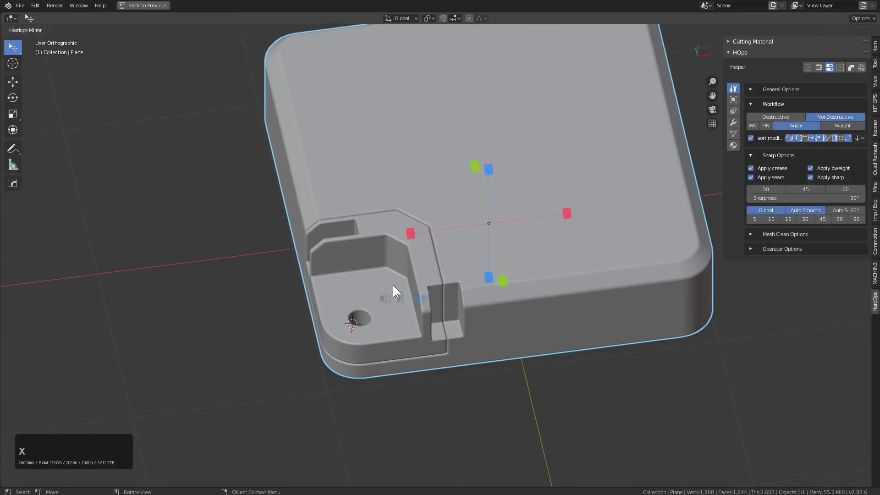
pyautogui.click(395, 298)
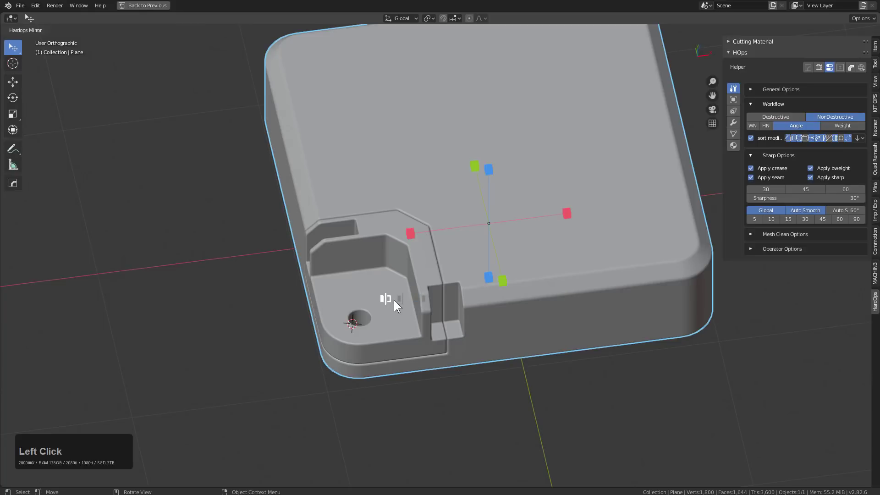
pyautogui.click(414, 238)
pyautogui.middleClick(425, 268)
pyautogui.press('alt+x')
pyautogui.click(482, 284)
pyautogui.middleClick(465, 268)
pyautogui.middleClick(295, 250)
pyautogui.middleClick(458, 250)
pyautogui.middleClick(466, 255)
pyautogui.press('q')
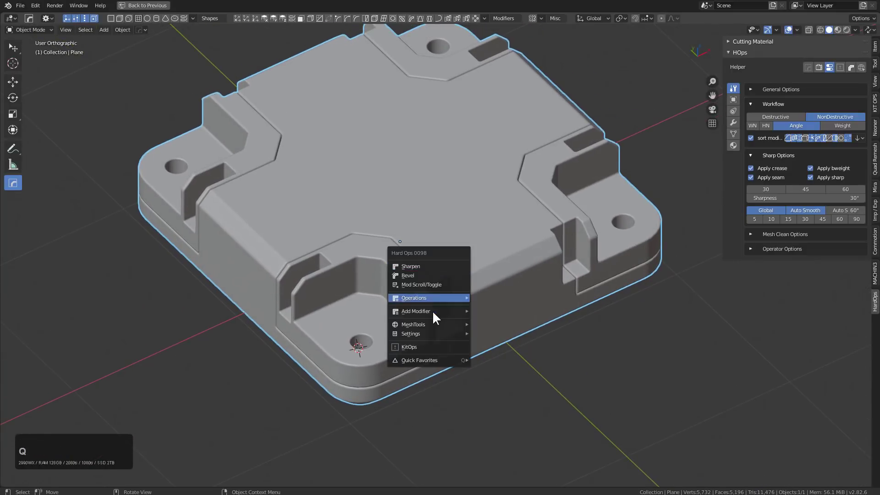
# Collapse the modifier stack and assign a green material from the HOps material list.
pyautogui.click(517, 181)
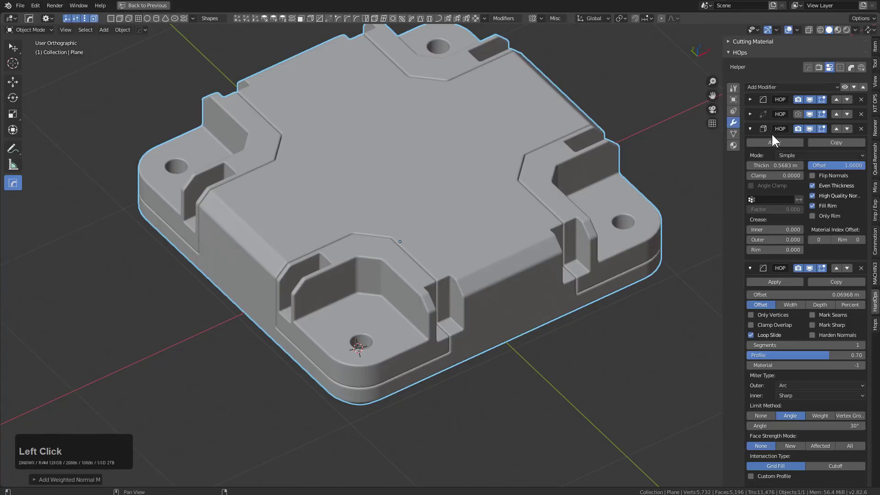
pyautogui.click(868, 90)
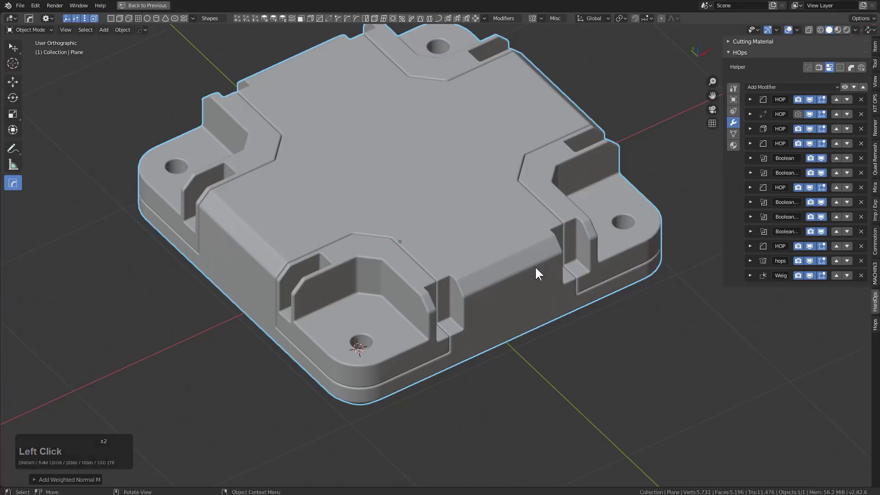
pyautogui.middleClick(525, 275)
pyautogui.middleClick(398, 217)
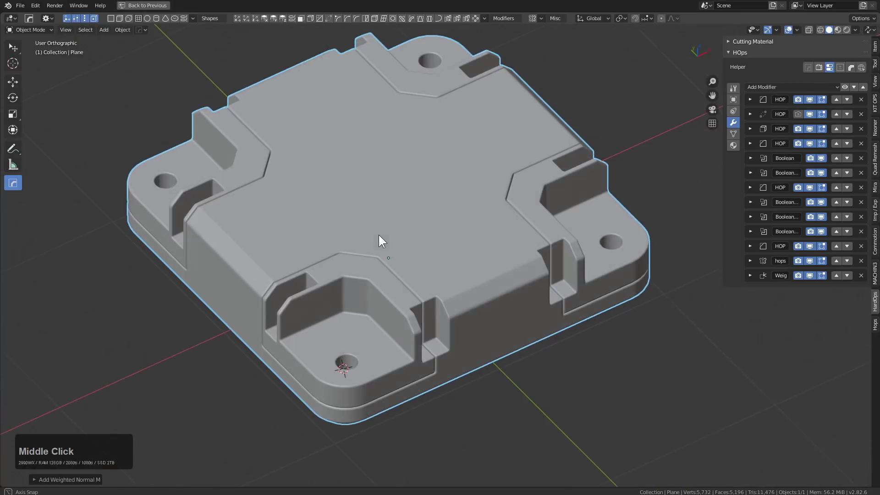
pyautogui.press('alt+m')
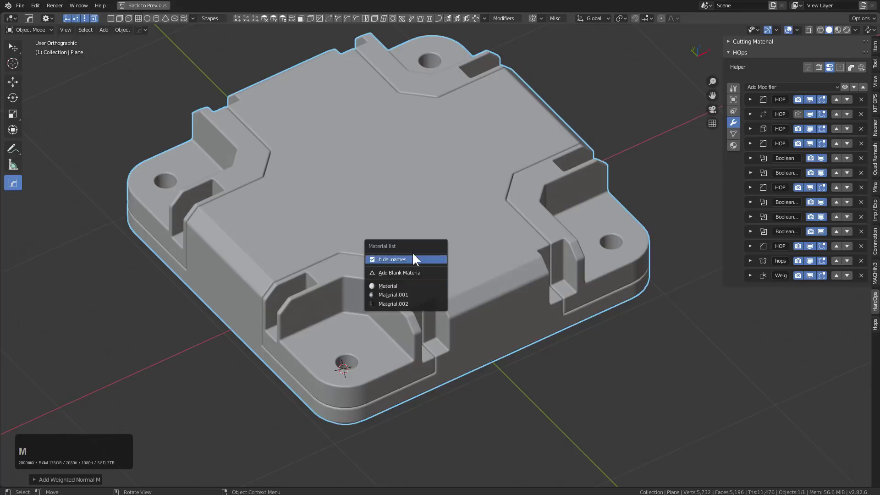
pyautogui.click(417, 270)
# Smart Apply the slab's modifiers, keeping only the Hard Ops bevel and Weighted Normal.
pyautogui.middleClick(502, 227)
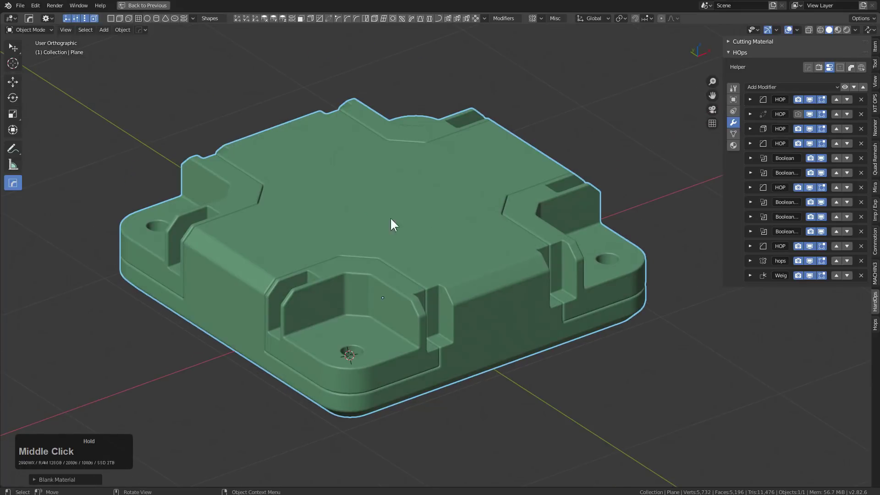
pyautogui.middleClick(521, 222)
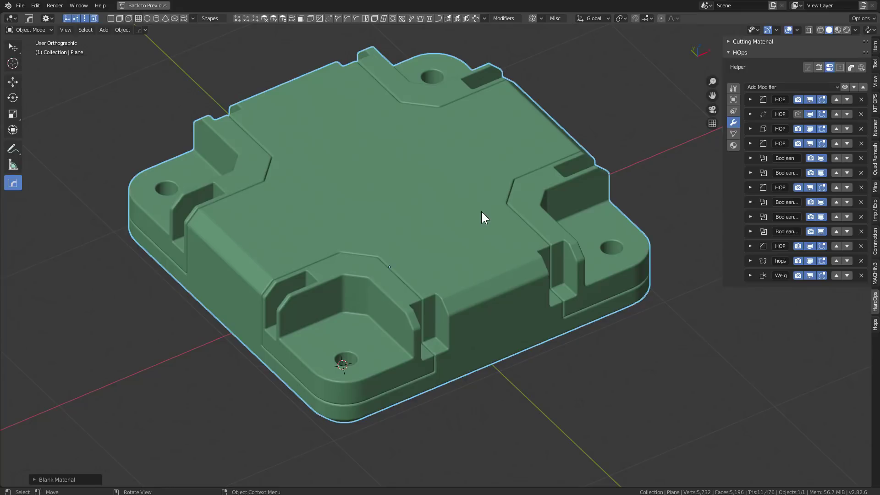
pyautogui.middleClick(481, 216)
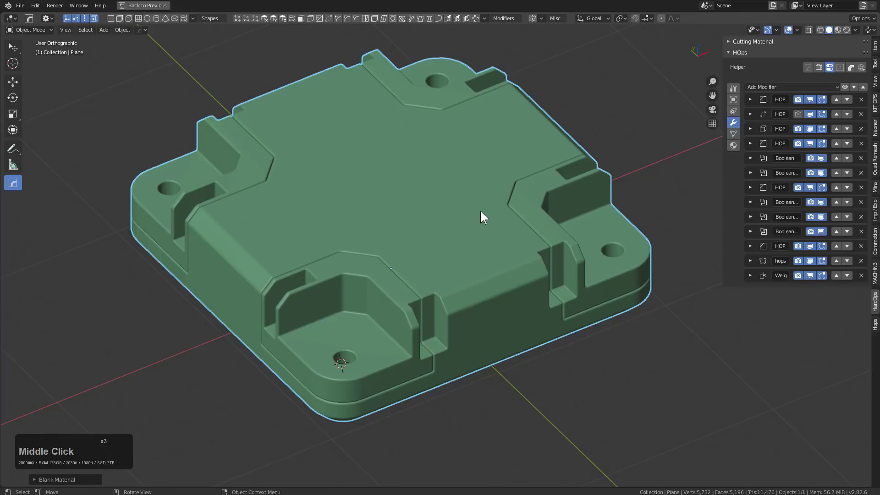
pyautogui.middleClick(483, 212)
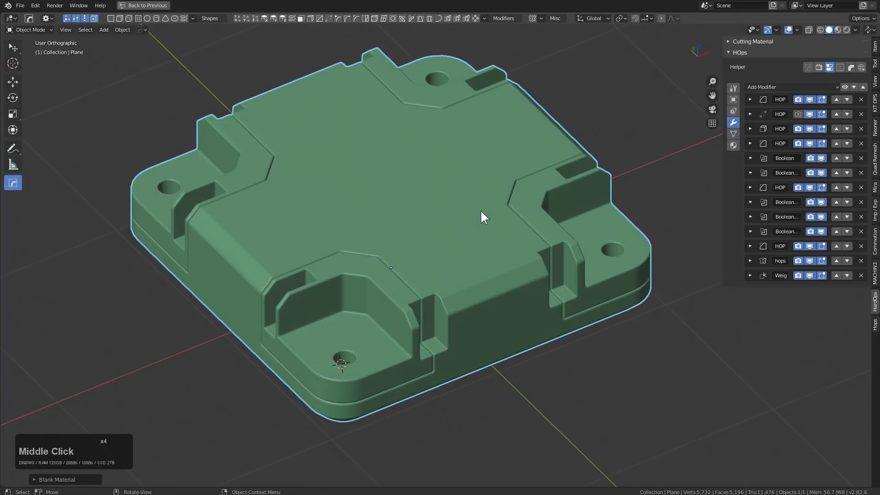
pyautogui.press('q')
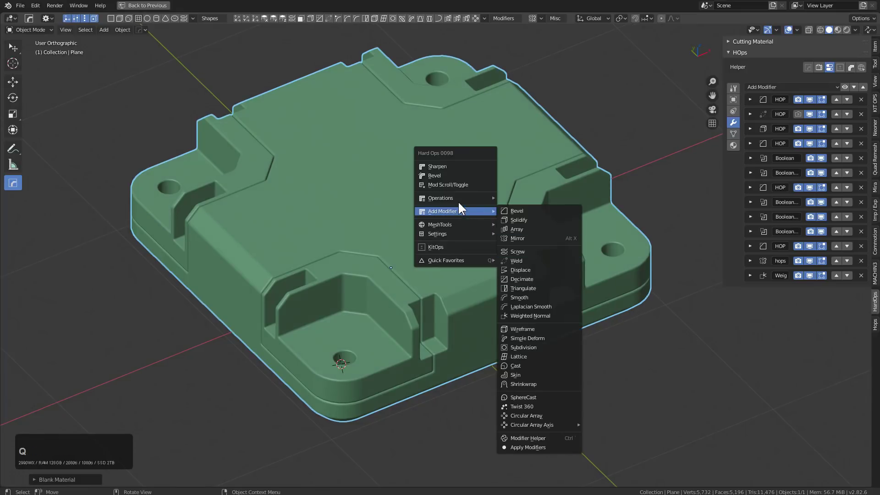
pyautogui.click(521, 323)
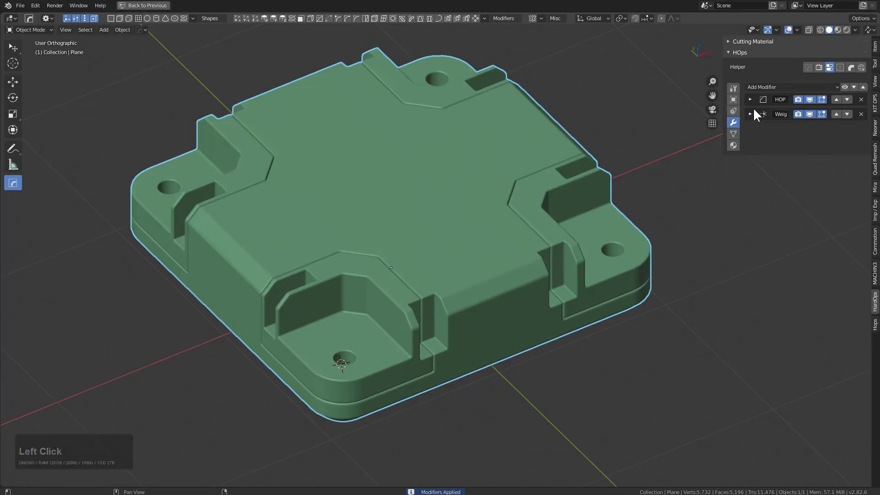
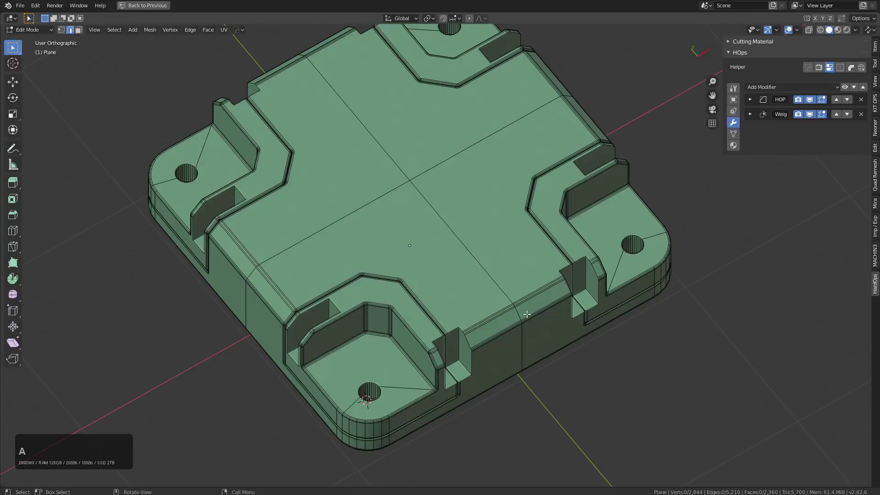
# Separate the slab mesh into objects by loose parts and return to Object Mode.
pyautogui.write('lp[')
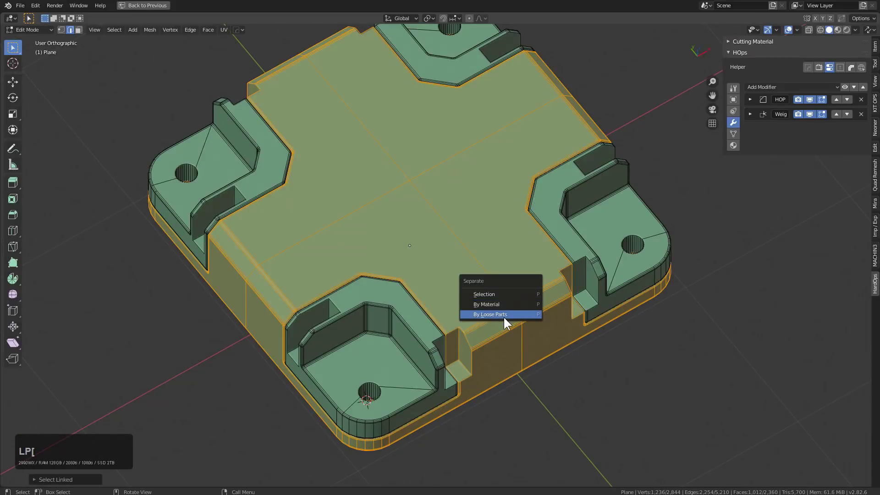
pyautogui.click(506, 318)
pyautogui.press('Tab')
pyautogui.press('alt+a')
pyautogui.click(423, 345)
pyautogui.click(567, 219)
pyautogui.click(405, 337)
pyautogui.click(257, 169)
# Join the corner pieces and give them a darker blank material from the HOps list.
pyautogui.click(390, 327)
pyautogui.doubleClick(584, 182)
pyautogui.click(445, 56)
pyautogui.press('ctrl+j')
pyautogui.press('alt+m')
pyautogui.click(444, 56)
pyautogui.press('alt+a')
pyautogui.middleClick(496, 171)
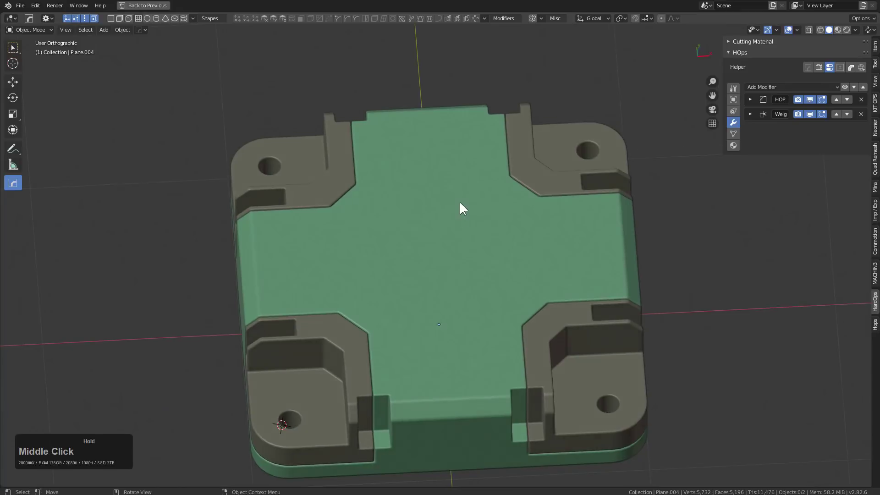
# Switch the viewport to LookDev shading and select one of the separated slab pieces.
pyautogui.middleClick(456, 257)
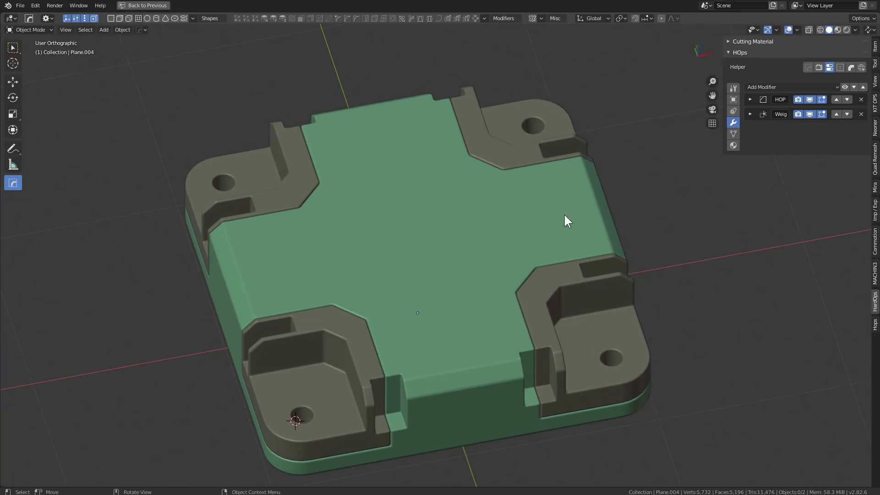
pyautogui.click(840, 32)
pyautogui.middleClick(515, 245)
pyautogui.click(466, 322)
pyautogui.middleClick(466, 321)
pyautogui.press('alt+m')
pyautogui.click(467, 280)
pyautogui.press('alt+m')
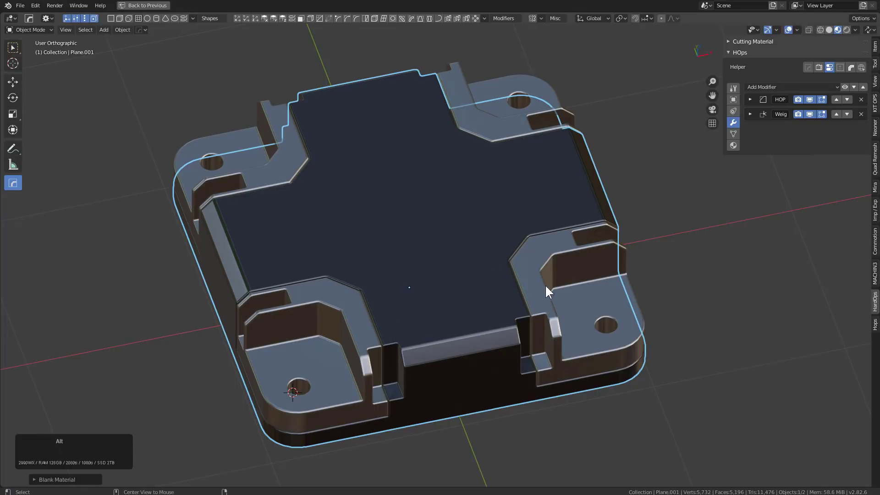
pyautogui.press('alt+b')
pyautogui.press('Escape')
pyautogui.press('alt+v')
pyautogui.click(544, 287)
# Toggle into perspective view and look over the slab pieces from several angles.
pyautogui.middleClick(515, 294)
pyautogui.press('alt+a')
pyautogui.press('KP_5')
pyautogui.middleClick(446, 304)
pyautogui.middleClick(486, 302)
pyautogui.middleClick(468, 278)
pyautogui.scroll(3)
pyautogui.click(439, 295)
pyautogui.press('g')
pyautogui.rightClick(445, 223)
pyautogui.middleClick(467, 281)
pyautogui.scroll(3)
pyautogui.press('Tab')
pyautogui.press('Tab')
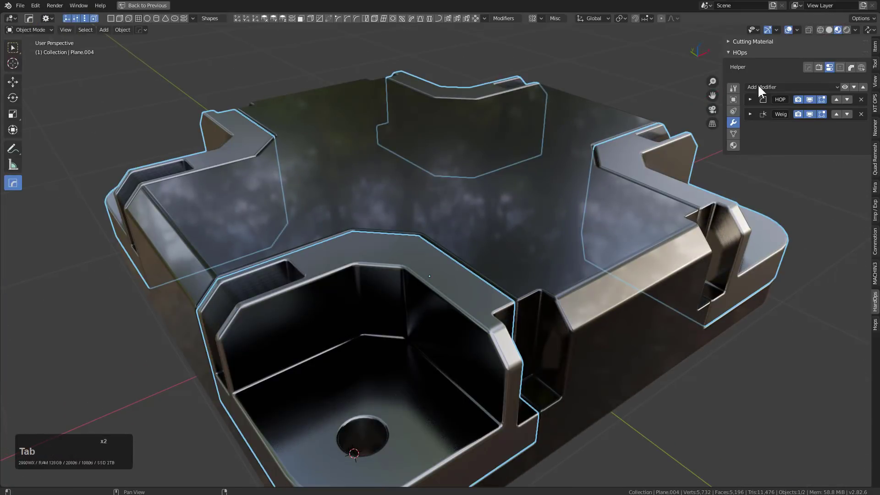
# Orbit around the glossy dark slab's corner recess before moving on to the single-cube scene.
pyautogui.middleClick(469, 215)
pyautogui.press('alt+a')
pyautogui.scroll(-3)
pyautogui.middleClick(420, 205)
pyautogui.middleClick(440, 185)
pyautogui.middleClick(443, 201)
pyautogui.scroll(-3)
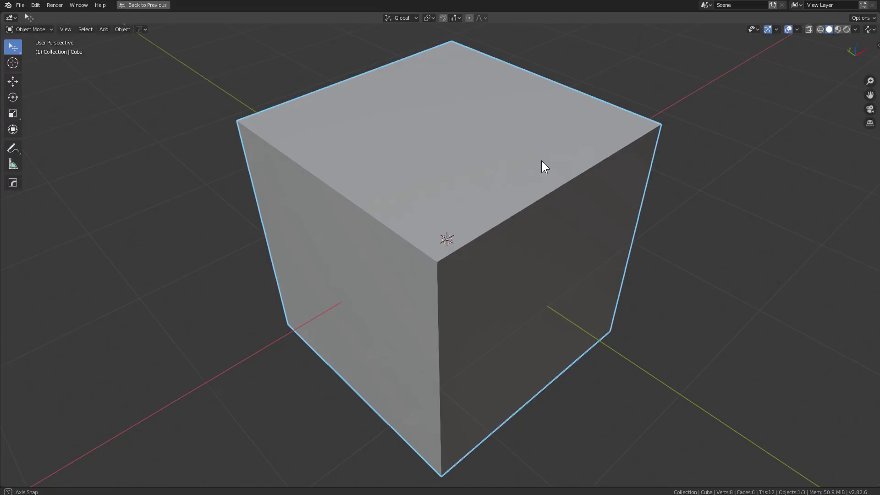
# Apply a Hard Ops bevel to the default cube from the Q menu.
pyautogui.scroll(-3)
pyautogui.middleClick(543, 159)
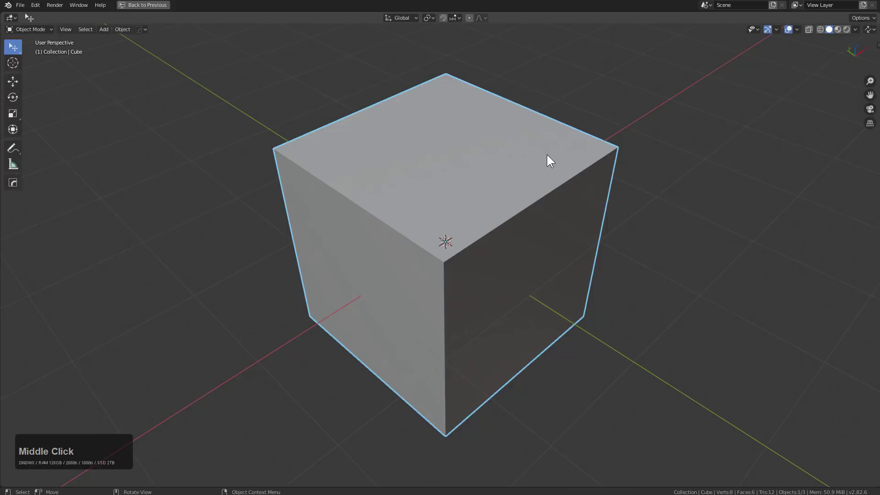
pyautogui.scroll(3)
pyautogui.press('q')
pyautogui.click(546, 137)
pyautogui.scroll(3)
pyautogui.scroll(3)
pyautogui.click(418, 146)
pyautogui.click(438, 184)
pyautogui.rightClick(432, 251)
pyautogui.rightClick(437, 243)
# Add a second cube, scale it down and place it overlapping the first cube's corner.
pyautogui.press('shift+a')
pyautogui.click(479, 265)
pyautogui.press('s')
pyautogui.click(514, 273)
pyautogui.click(582, 176)
pyautogui.press('q')
pyautogui.click(584, 176)
pyautogui.middleClick(423, 247)
pyautogui.scroll(3)
# Undo the stray change, reselect the cube and halve its bevel width to about 0.058 via Q > Bevel.
pyautogui.press('ctrl+z')
pyautogui.middleClick(508, 190)
pyautogui.click(412, 211)
pyautogui.middleClick(440, 213)
pyautogui.scroll(-3)
pyautogui.press('q')
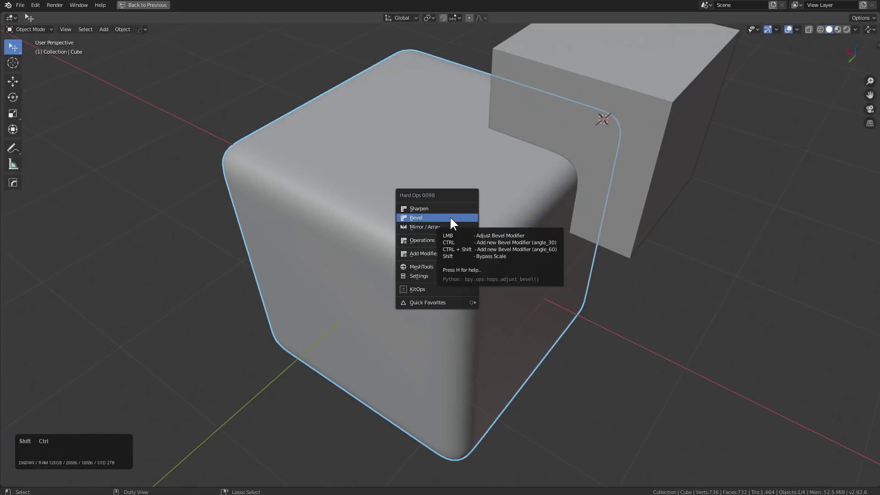
pyautogui.click(453, 219)
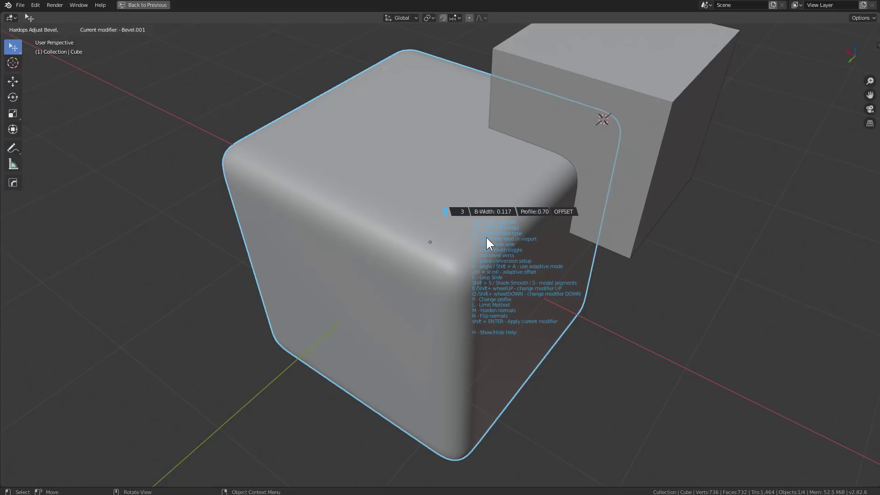
# Confirm the bevel width and boolean-cut the overlapping box out of the cube's corner.
pyautogui.press('x')
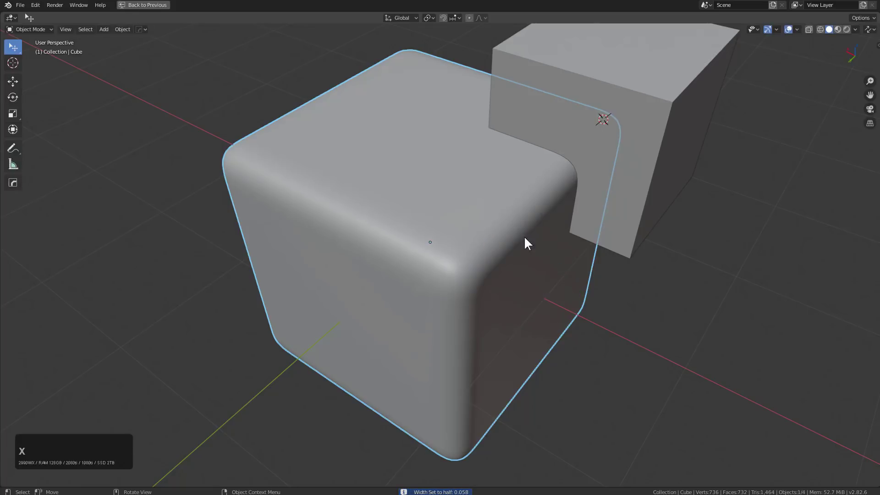
pyautogui.middleClick(577, 226)
pyautogui.click(548, 222)
pyautogui.click(454, 210)
pyautogui.middleClick(587, 219)
pyautogui.press('q')
pyautogui.click(495, 216)
pyautogui.middleClick(461, 216)
pyautogui.scroll(3)
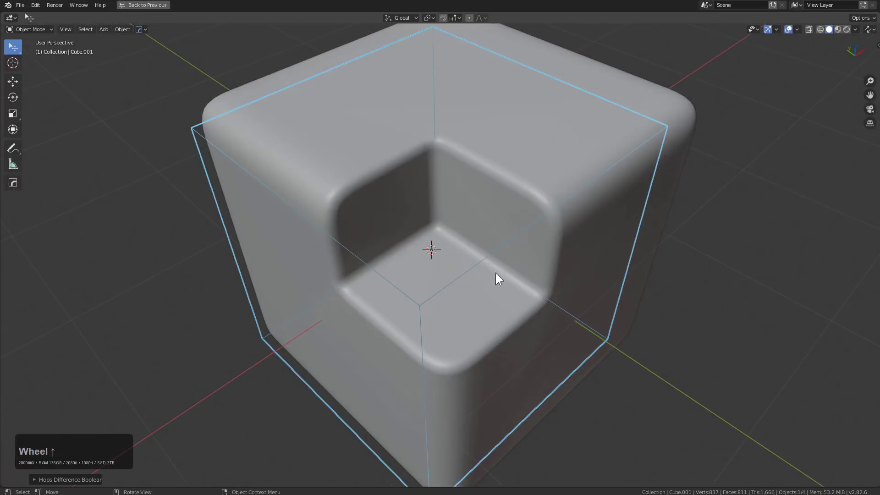
# Add another bevel (Bevel.002) to the rounded cube, set its width and confirm.
pyautogui.click(678, 110)
pyautogui.press('q')
pyautogui.click(671, 119)
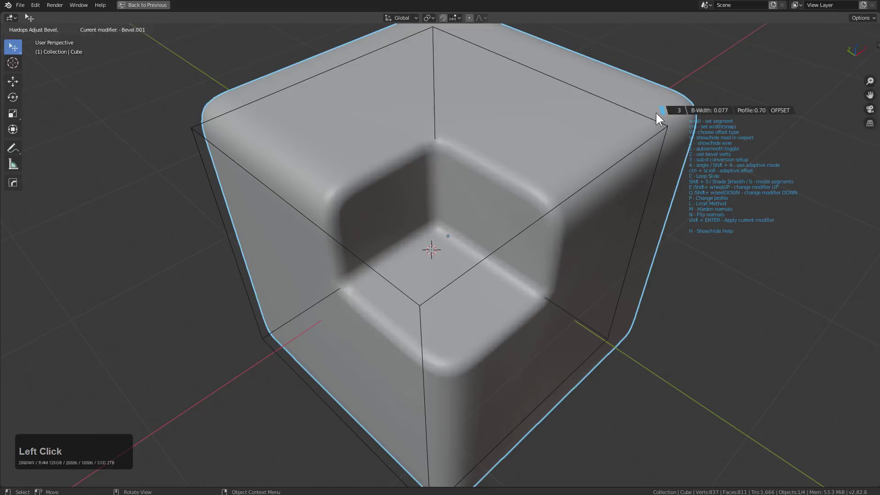
pyautogui.click(672, 118)
pyautogui.press('q')
pyautogui.click(567, 137)
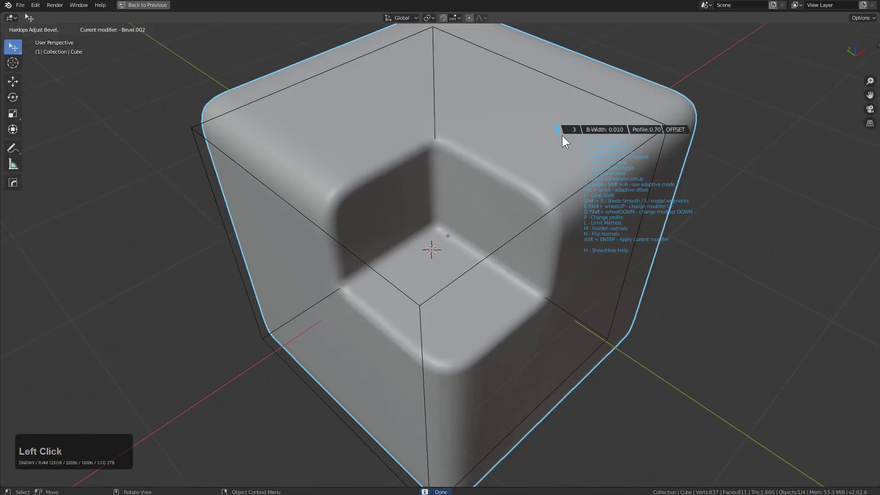
pyautogui.press('x')
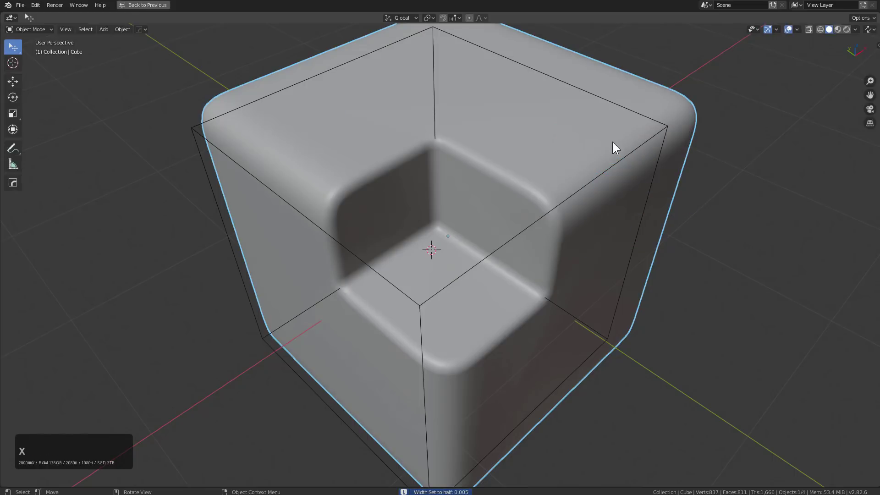
# Duplicate the cutter box, scale it smaller and move it along Z into the notch.
pyautogui.click(632, 160)
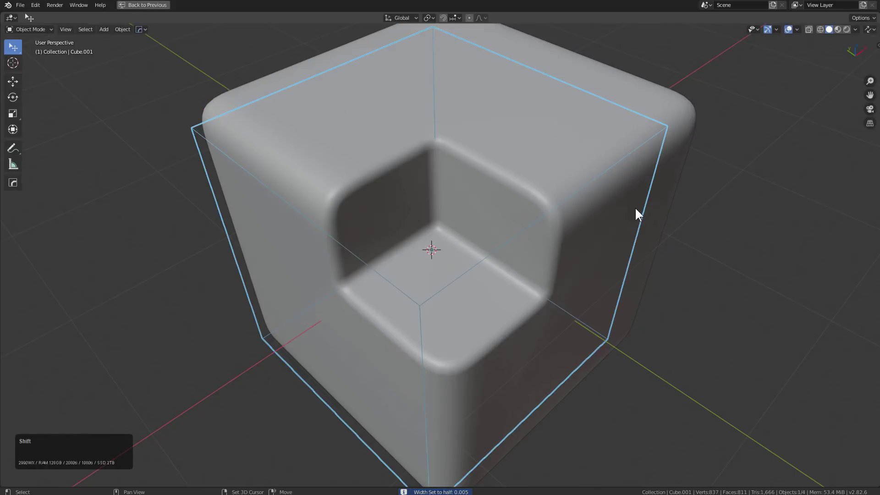
pyautogui.press('shift+d')
pyautogui.rightClick(638, 187)
pyautogui.press('s')
pyautogui.click(539, 199)
pyautogui.write('gz')
pyautogui.click(550, 288)
# Cut the smaller box into the notch as a nested step and retune the cube's bevel width.
pyautogui.click(568, 239)
pyautogui.press('q')
pyautogui.click(569, 239)
pyautogui.click(584, 229)
pyautogui.press('q')
pyautogui.click(582, 242)
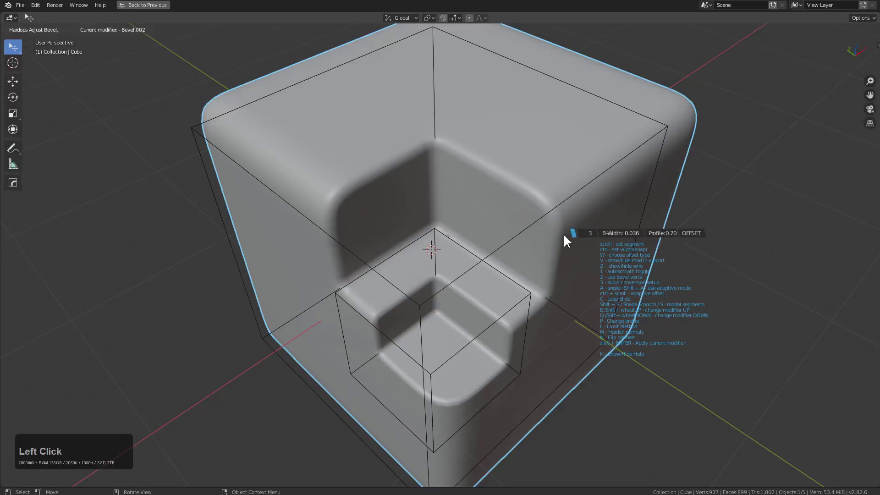
# Work the tilted cylinder cutter into the block's top and inspect the bullet-shaped trench.
pyautogui.doubleClick(573, 236)
pyautogui.press('alt+Caps_Lock')
pyautogui.click(579, 232)
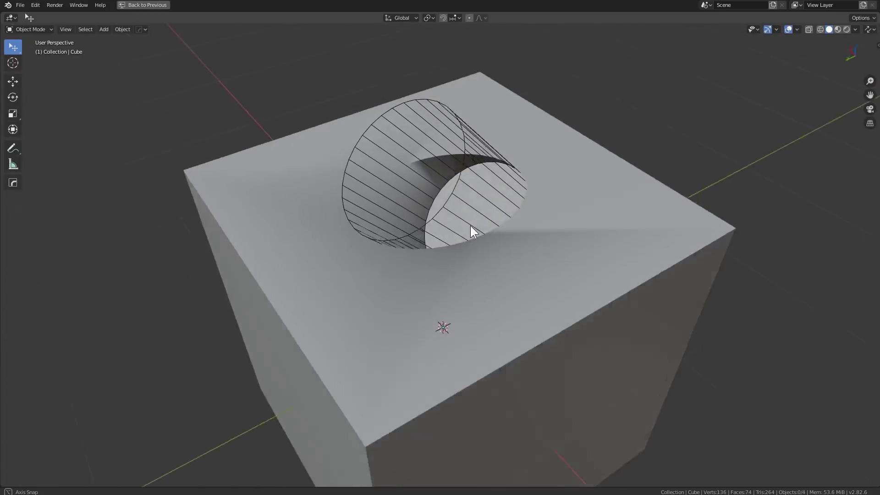
pyautogui.press('KP_Decimal')
pyautogui.scroll(3)
pyautogui.scroll(3)
pyautogui.middleClick(488, 167)
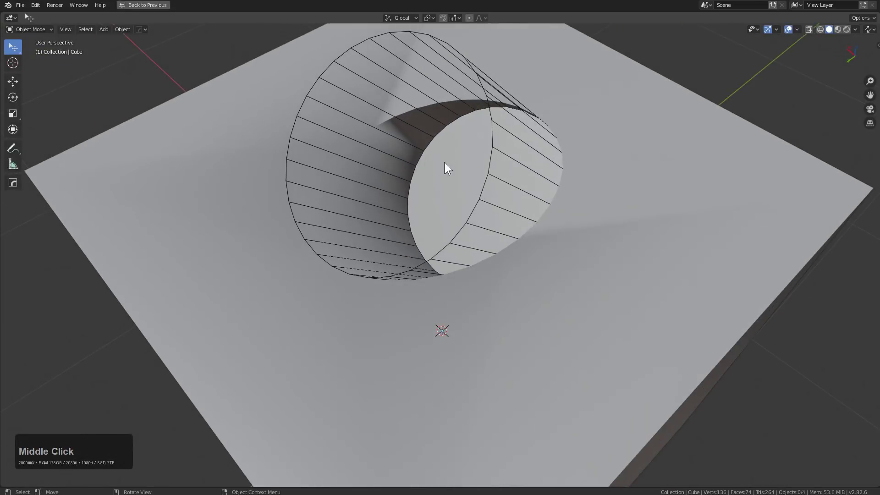
pyautogui.click(604, 140)
pyautogui.middleClick(563, 156)
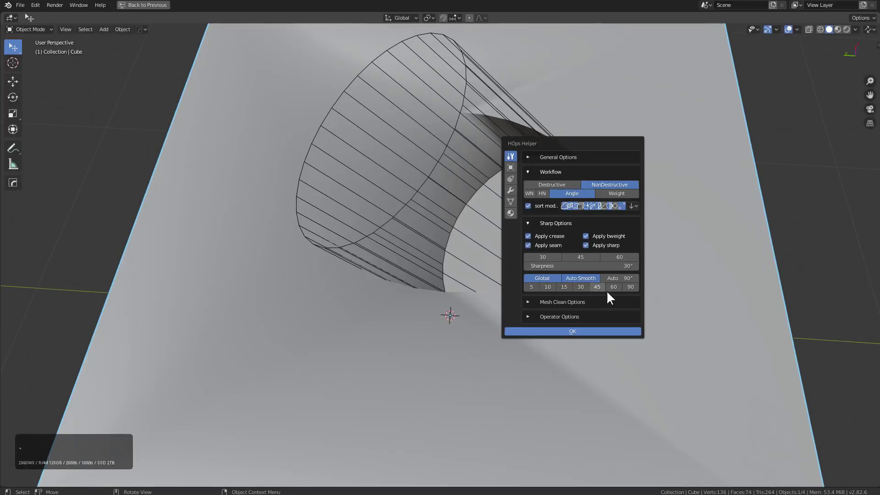
# In the HOps Helper set auto smooth to 60 degrees and confirm, then look down into the cut.
pyautogui.click(619, 288)
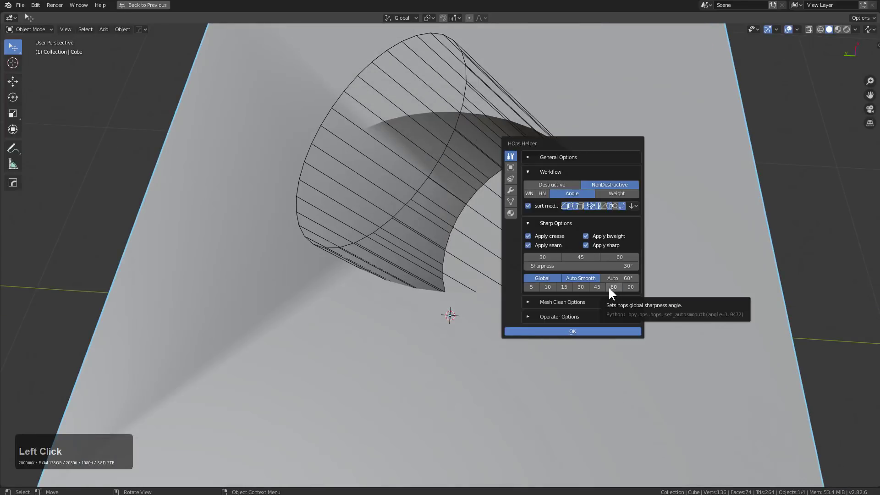
pyautogui.click(602, 290)
pyautogui.click(587, 289)
pyautogui.press('Escape')
pyautogui.middleClick(470, 186)
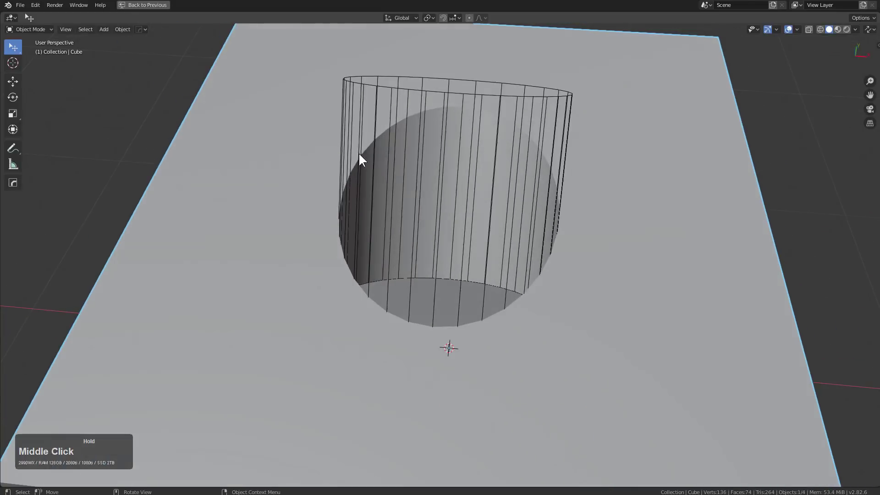
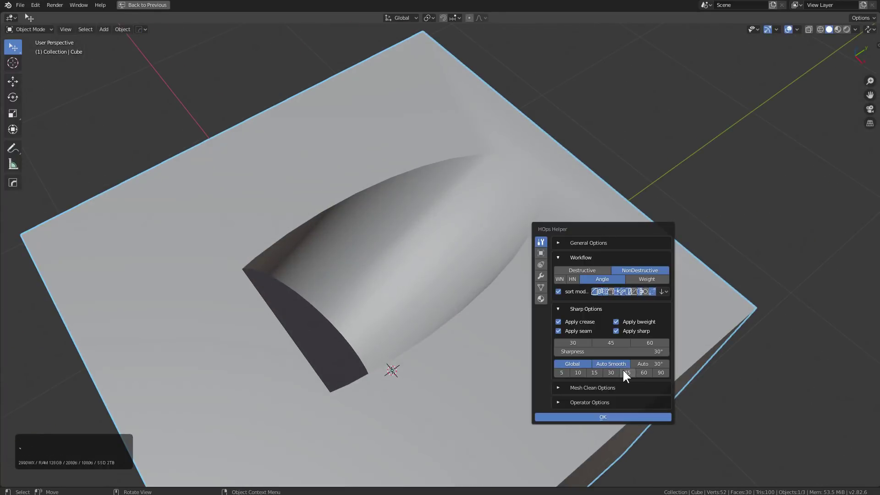
# Set the sharpening angle threshold under Sharp Options and confirm with OK.
pyautogui.click(624, 376)
pyautogui.click(615, 375)
pyautogui.click(600, 376)
pyautogui.middleClick(532, 239)
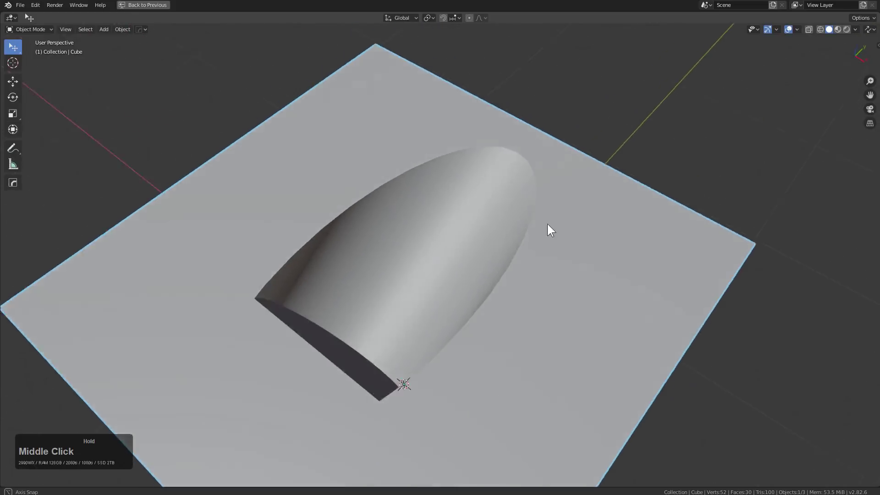
# Bevel the trench rim with Hard Ops Adjust Bevel at 5 segments, width about 0.016, and confirm.
pyautogui.scroll(3)
pyautogui.middleClick(597, 204)
pyautogui.press('q')
pyautogui.click(570, 214)
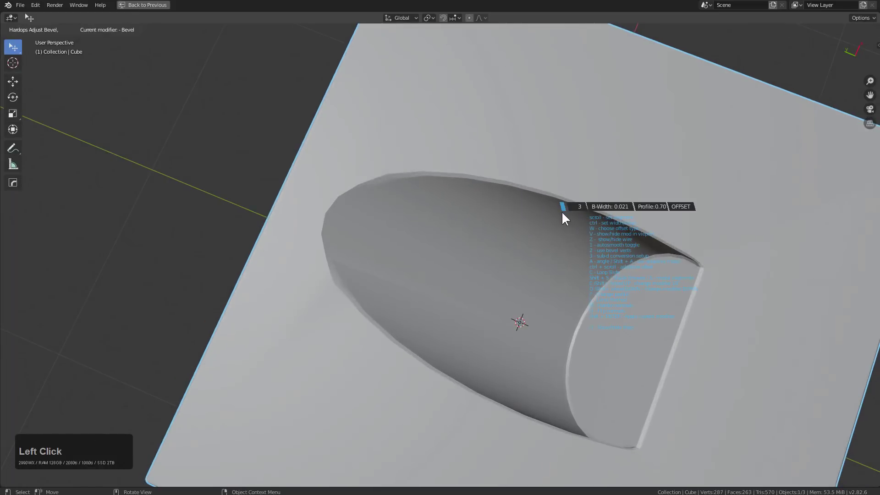
pyautogui.scroll(3)
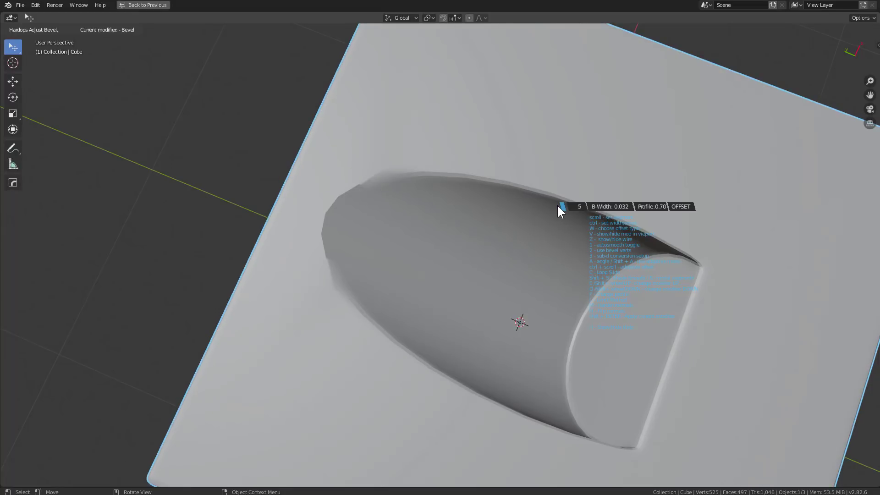
pyautogui.press('a')
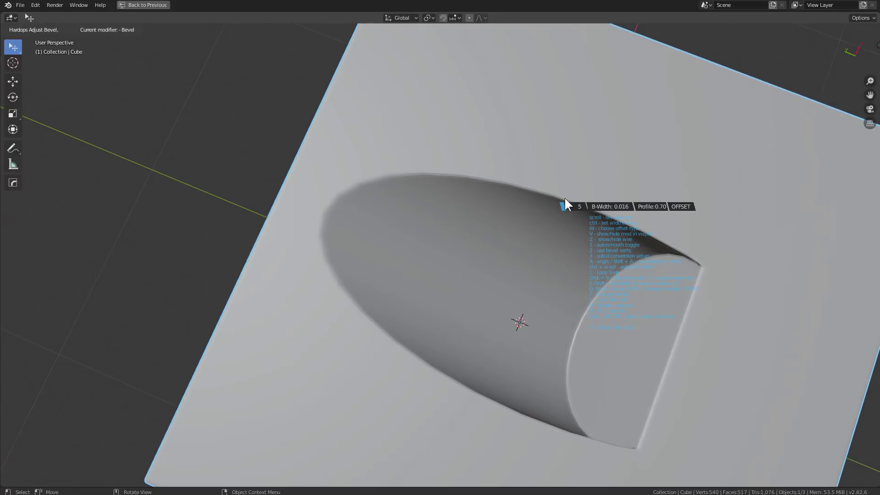
pyautogui.click(568, 200)
pyautogui.middleClick(561, 218)
pyautogui.middleClick(609, 165)
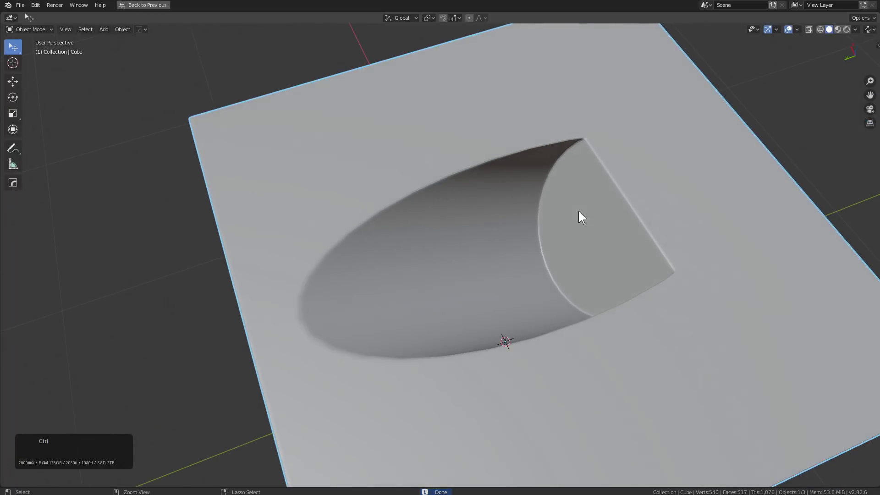
# Orbit around the slab to inspect the beveled recess before the fresh default-cube scene opens.
pyautogui.click(626, 360)
pyautogui.press('Escape')
pyautogui.middleClick(531, 209)
pyautogui.middleClick(491, 226)
pyautogui.scroll(3)
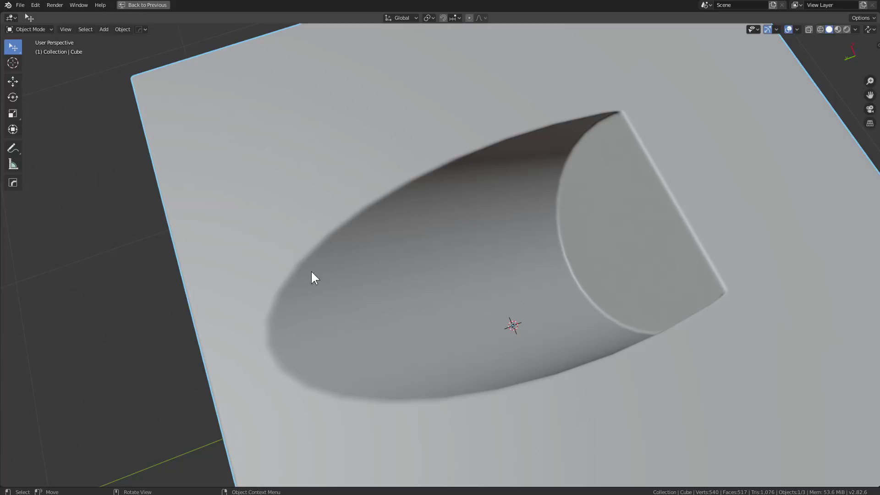
pyautogui.scroll(-3)
pyautogui.middleClick(536, 197)
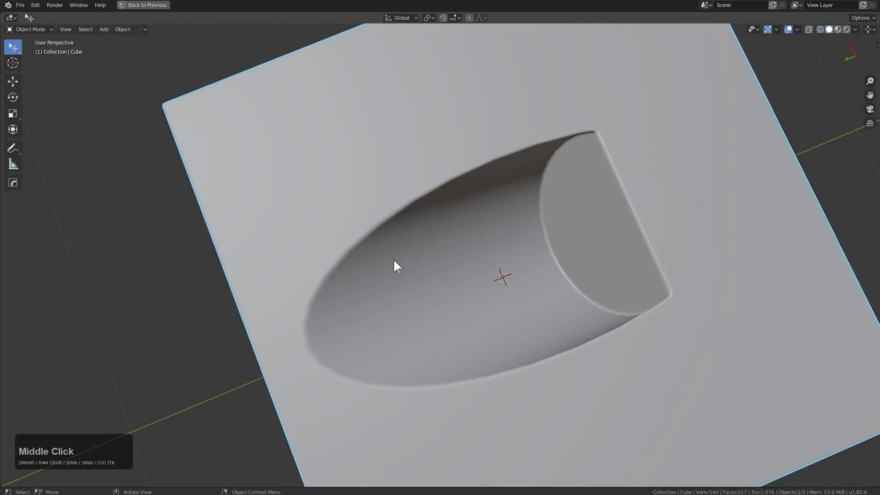
pyautogui.middleClick(500, 242)
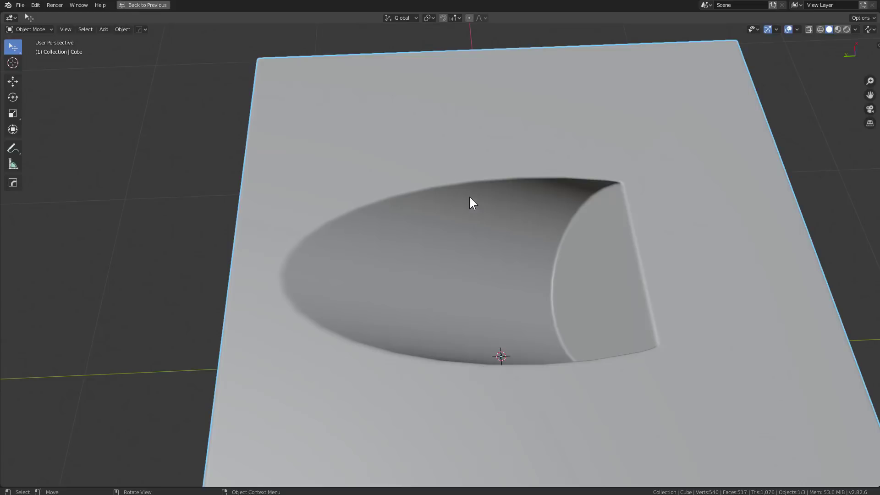
pyautogui.middleClick(459, 152)
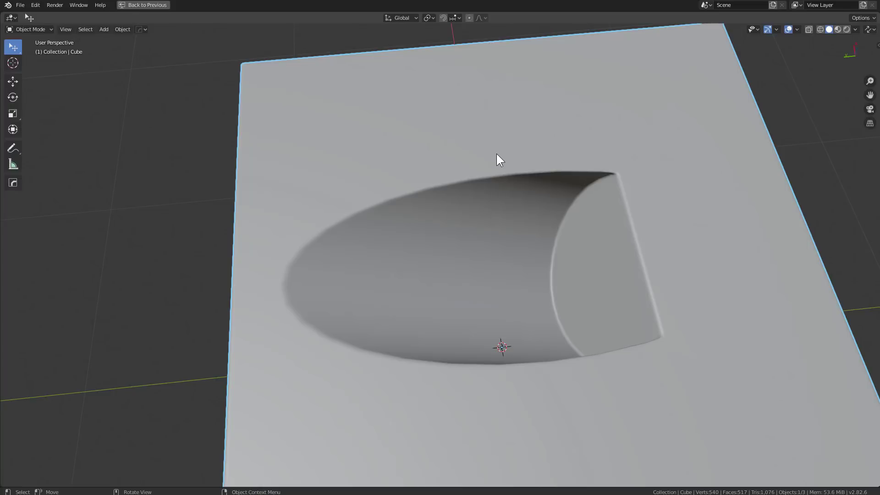
pyautogui.middleClick(499, 157)
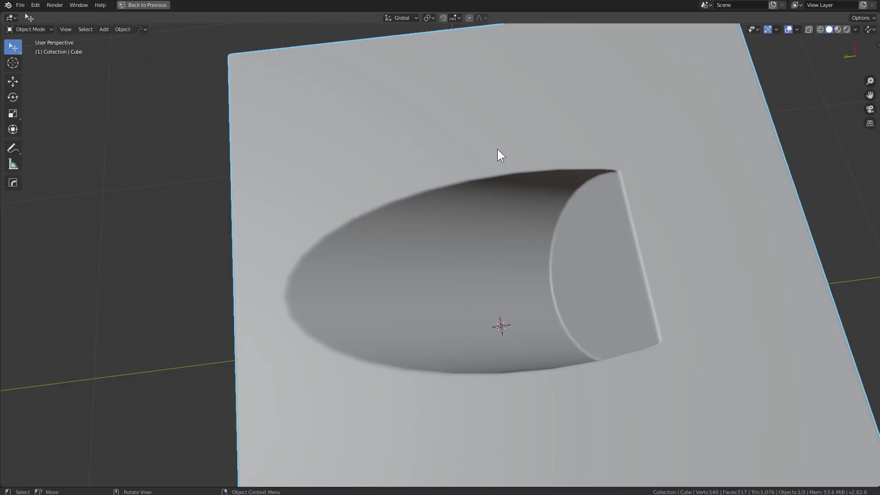
pyautogui.middleClick(500, 151)
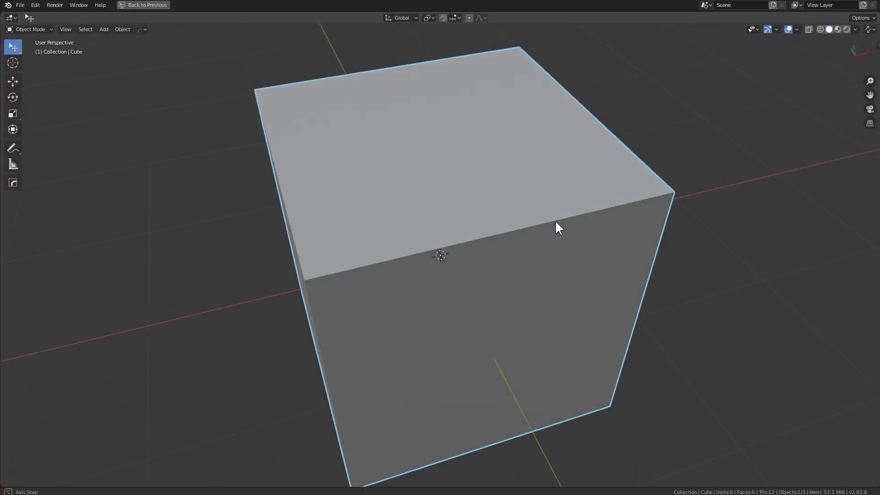
# Carve the square channel around the inner block with a Hard Ops Difference boolean and enter Edit Mode.
pyautogui.scroll(-3)
pyautogui.middleClick(577, 224)
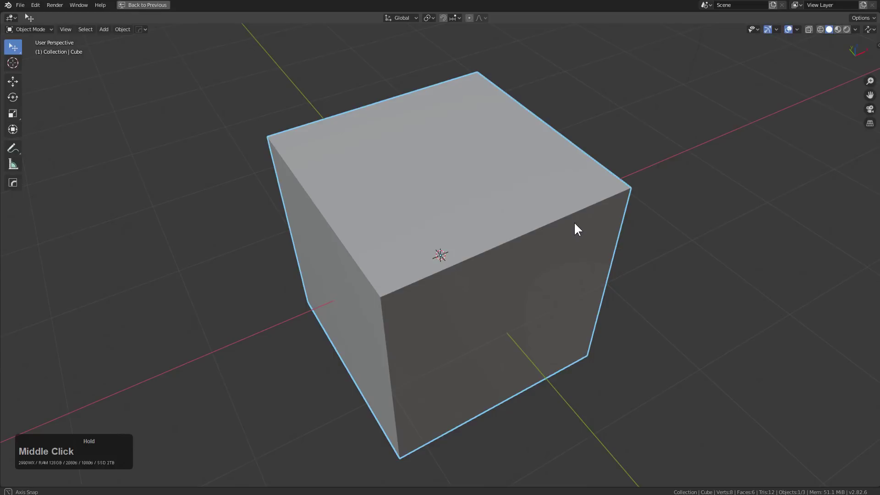
pyautogui.scroll(3)
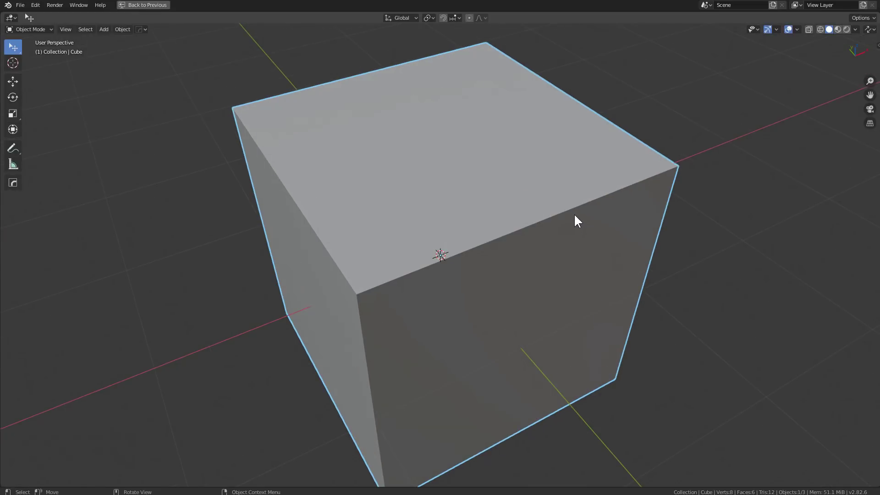
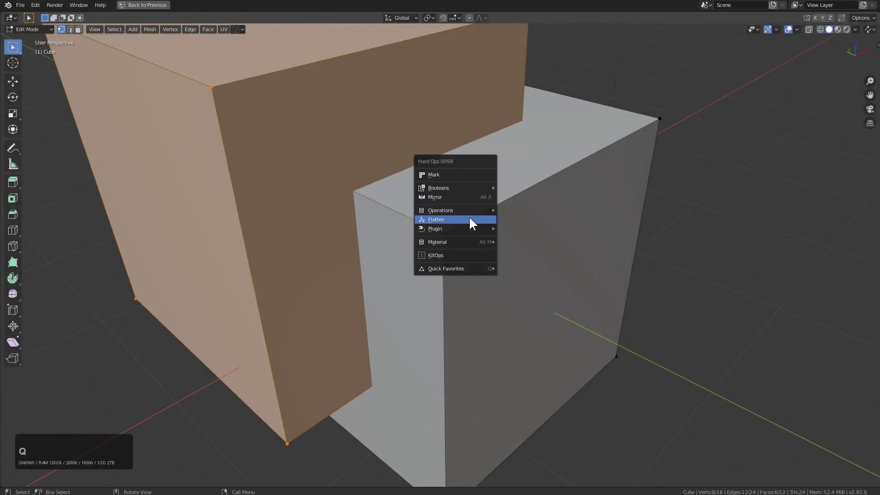
pyautogui.click(516, 192)
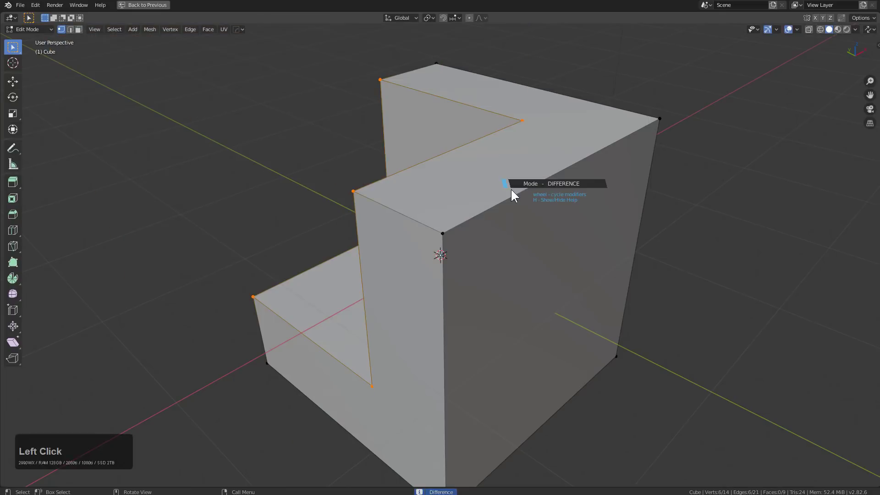
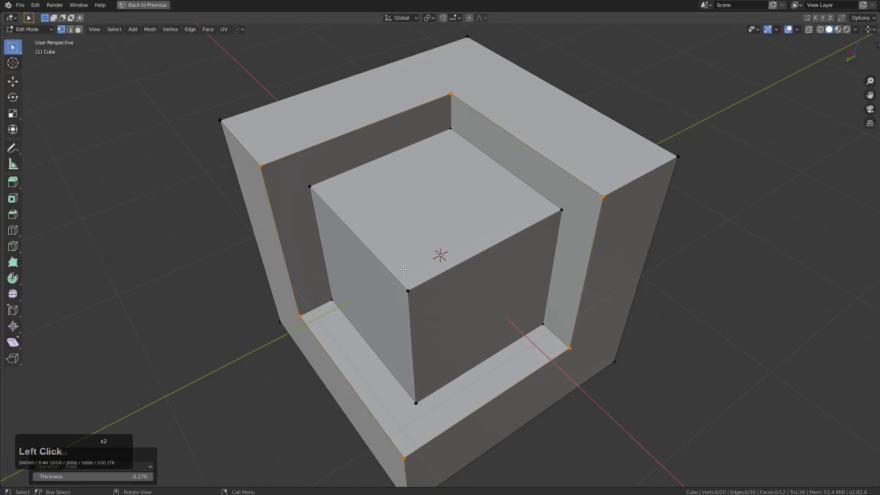
pyautogui.press('Tab')
pyautogui.middleClick(439, 261)
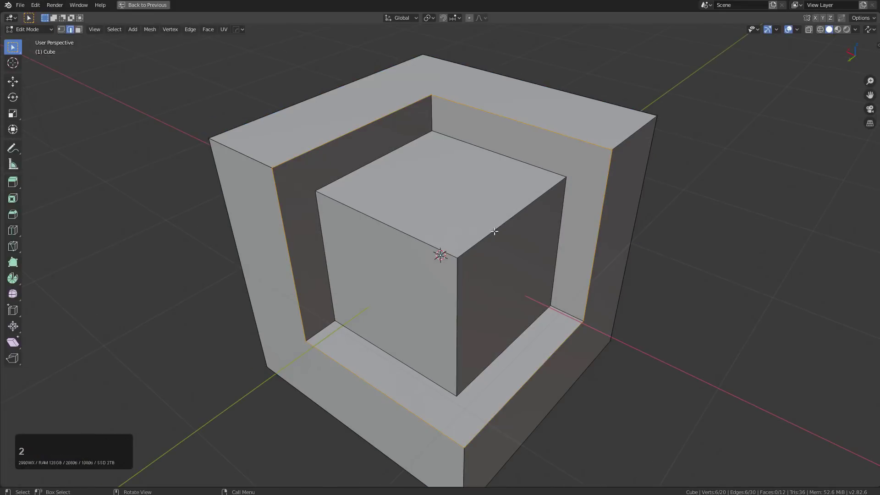
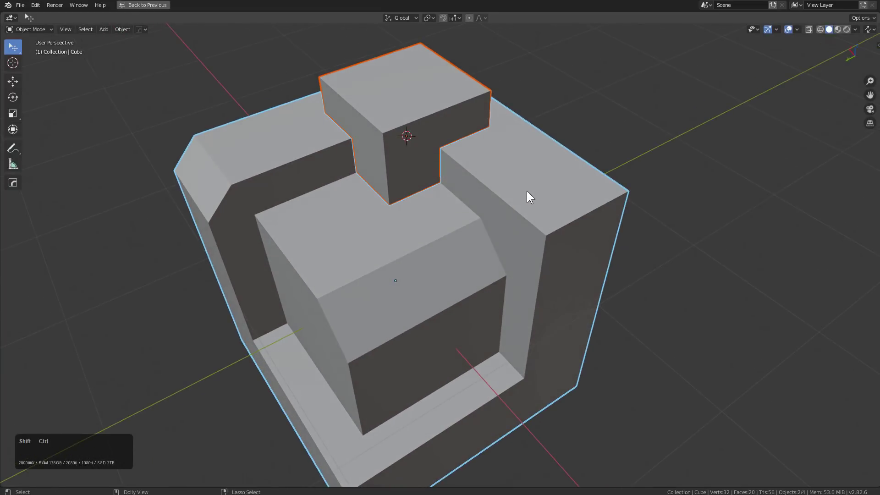
# Boolean-difference the small top cutter to notch the cube's top rim.
pyautogui.press('ctrl+shift+b')
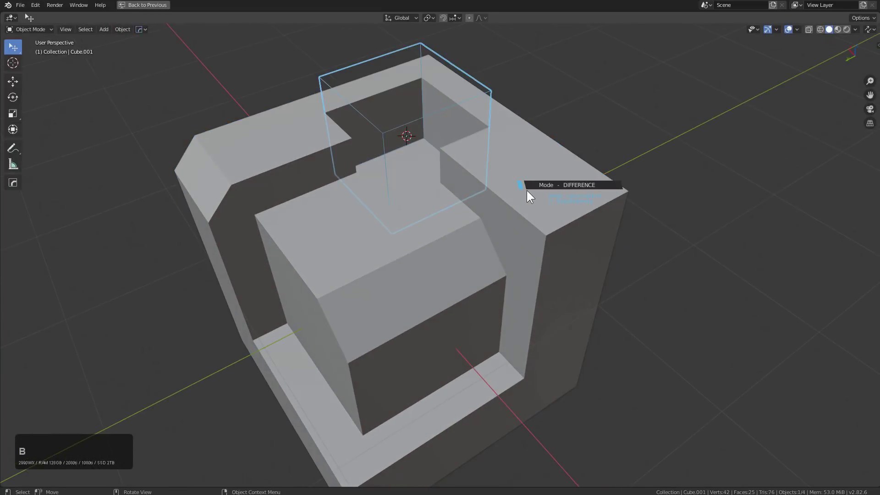
pyautogui.click(529, 191)
pyautogui.middleClick(448, 194)
pyautogui.click(559, 198)
# Add a Hard Ops Bevel modifier rounding the cube's edges, then add another cutter cube.
pyautogui.press('q')
pyautogui.click(546, 206)
pyautogui.scroll(3)
pyautogui.press('q')
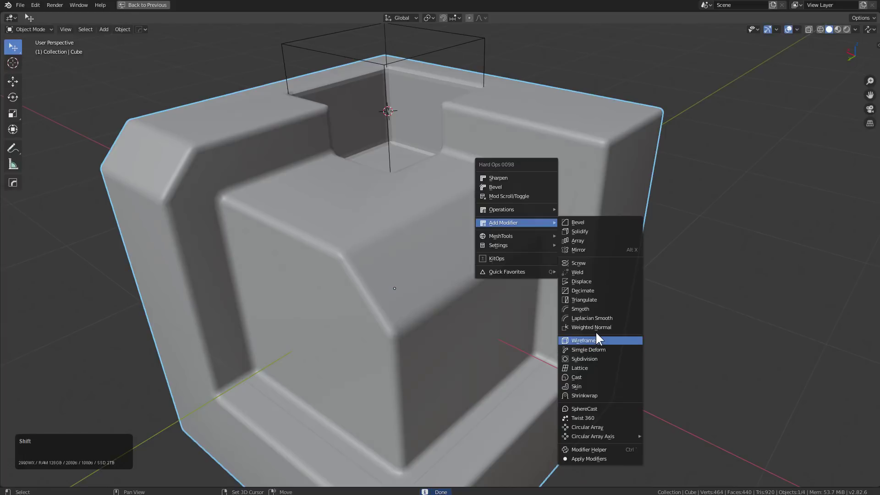
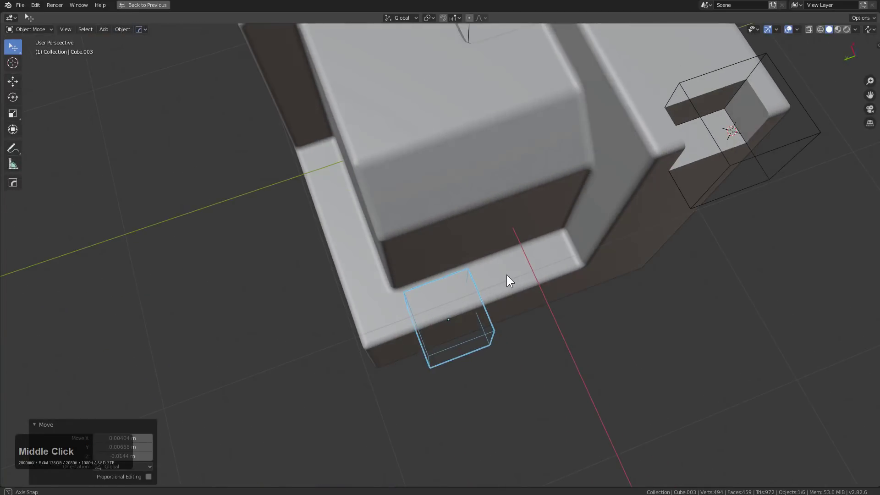
# Move the cutter along Y and difference it to slot the cube's side edge, undoing once.
pyautogui.press('g')
pyautogui.write('gxy')
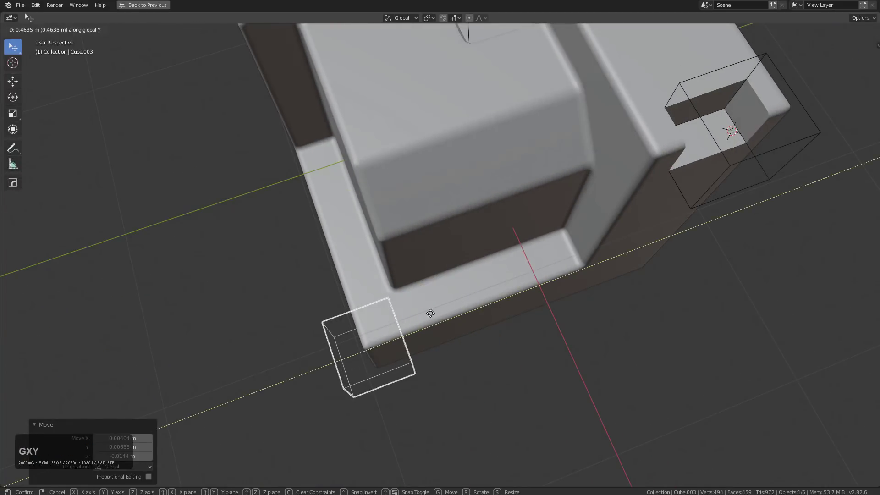
pyautogui.click(427, 316)
pyautogui.middleClick(429, 306)
pyautogui.doubleClick(484, 260)
pyautogui.press('q')
pyautogui.click(484, 262)
pyautogui.middleClick(477, 258)
pyautogui.press('ctrl+z')
# Redo the boolean difference so the slot cuts the lower front rim.
pyautogui.click(474, 280)
pyautogui.doubleClick(499, 266)
pyautogui.press('q')
pyautogui.click(501, 266)
pyautogui.middleClick(500, 284)
# Scale the cutter along Z and difference a square pocket into the inner block's top.
pyautogui.press('s')
pyautogui.write('sz')
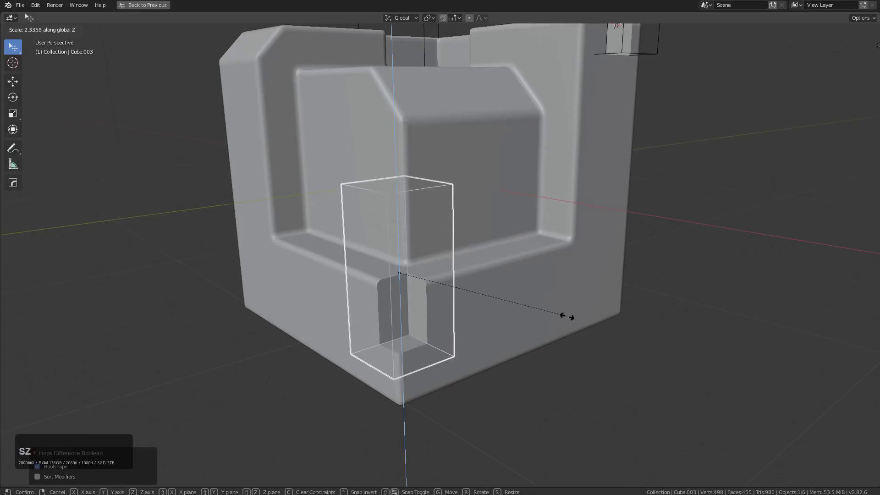
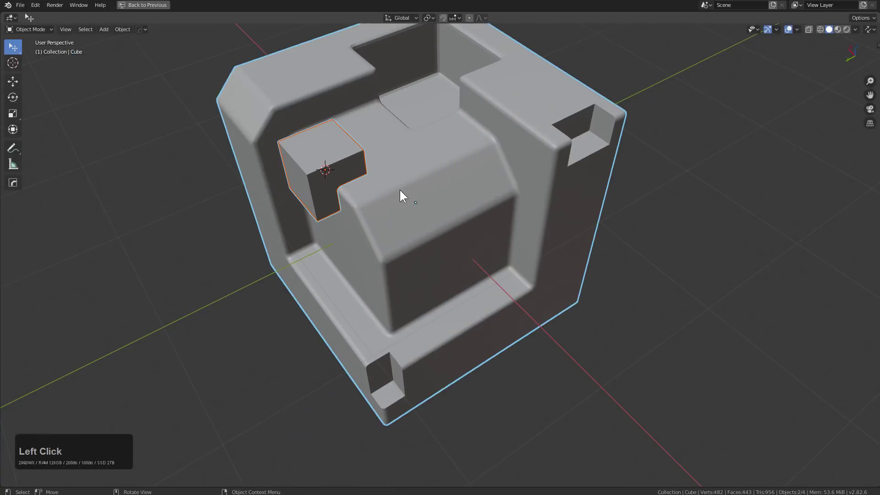
pyautogui.press('q')
pyautogui.click(403, 198)
pyautogui.middleClick(406, 218)
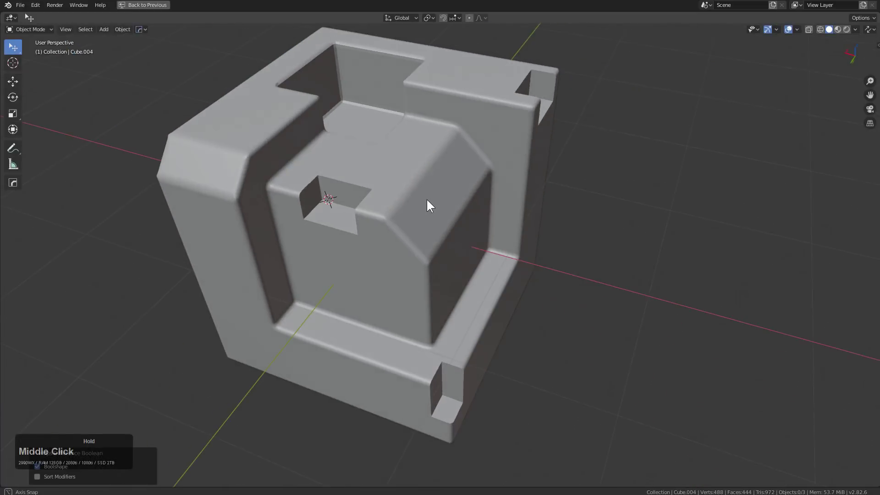
# Add a second Hard Ops bevel, Bevel.001 with 3 segments, softening the new slots and pocket.
pyautogui.middleClick(475, 270)
pyautogui.scroll(3)
pyautogui.click(485, 269)
pyautogui.press('q')
pyautogui.click(477, 278)
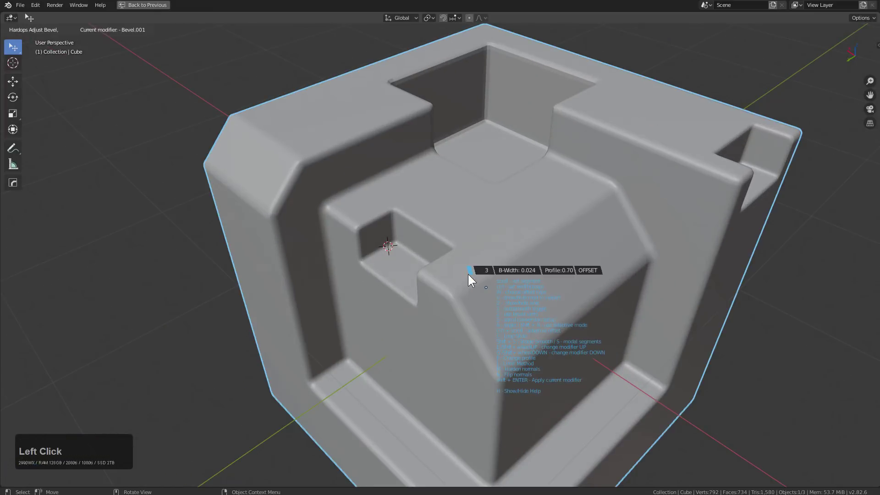
pyautogui.click(472, 276)
pyautogui.middleClick(499, 246)
pyautogui.scroll(-3)
pyautogui.middleClick(531, 302)
pyautogui.middleClick(481, 259)
pyautogui.press('KP_Decimal')
# Orbit and zoom around the block to inspect the bevelled slots.
pyautogui.scroll(3)
pyautogui.middleClick(462, 234)
pyautogui.scroll(3)
pyautogui.middleClick(480, 279)
pyautogui.scroll(-3)
pyautogui.scroll(3)
pyautogui.middleClick(437, 260)
pyautogui.middleClick(441, 249)
pyautogui.scroll(-3)
pyautogui.middleClick(442, 241)
pyautogui.scroll(3)
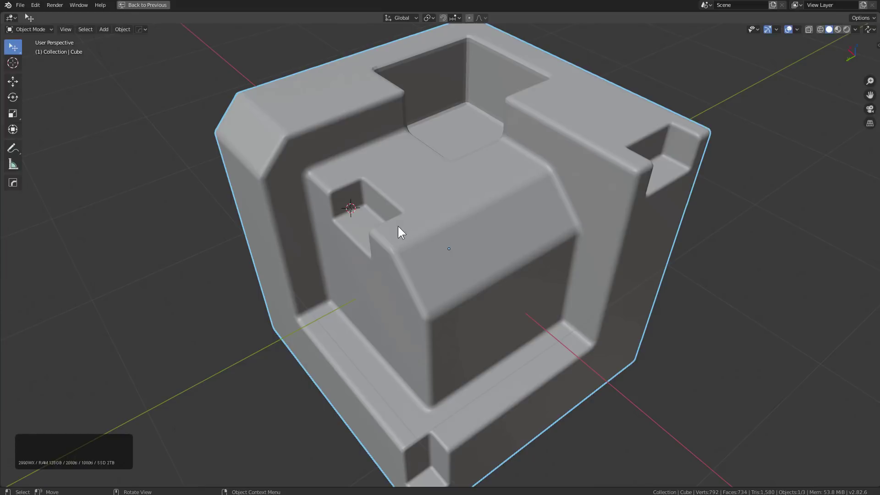
# Confirm the bevel and bring up Hard Ops operations for the cube above the pillar.
pyautogui.press('q')
pyautogui.click(393, 236)
pyautogui.click(393, 236)
pyautogui.middleClick(443, 152)
pyautogui.press('q')
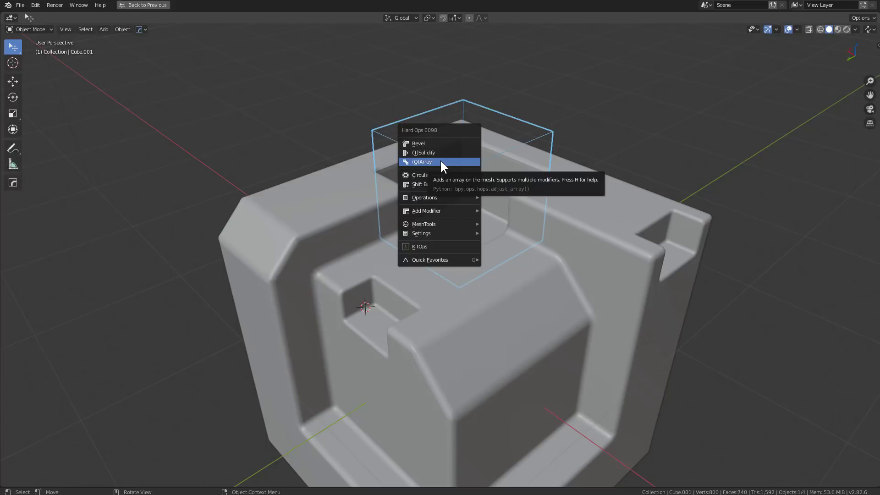
# Run Hard Ops Sharpen so the top recess stays crisp and the cutter box disappears.
pyautogui.middleClick(566, 247)
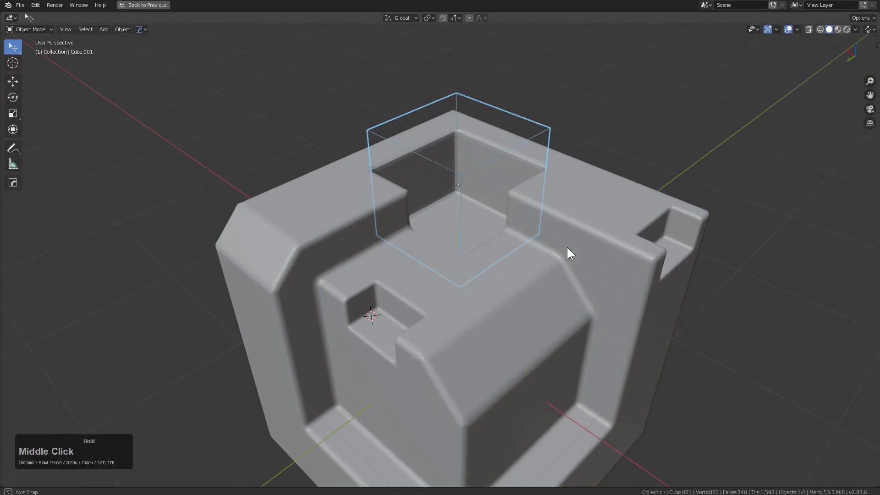
pyautogui.middleClick(561, 251)
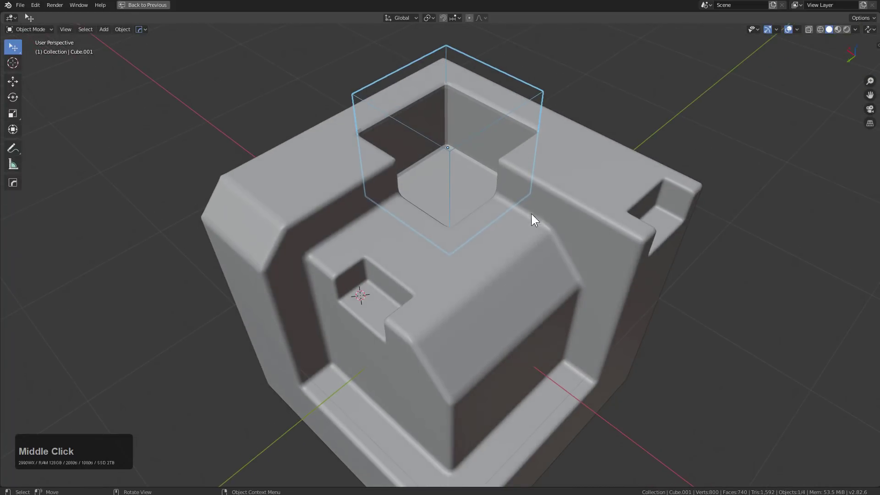
pyautogui.press('q')
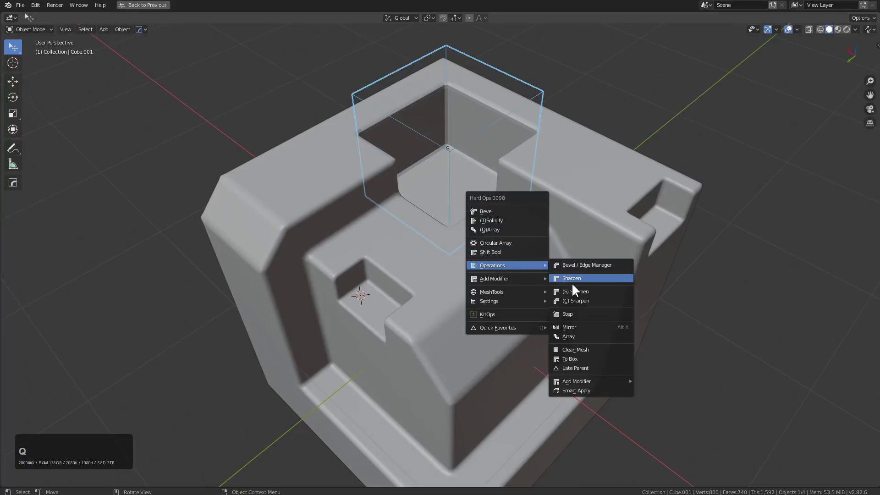
pyautogui.click(572, 284)
pyautogui.middleClick(559, 264)
pyautogui.press('1')
pyautogui.middleClick(562, 263)
pyautogui.middleClick(564, 267)
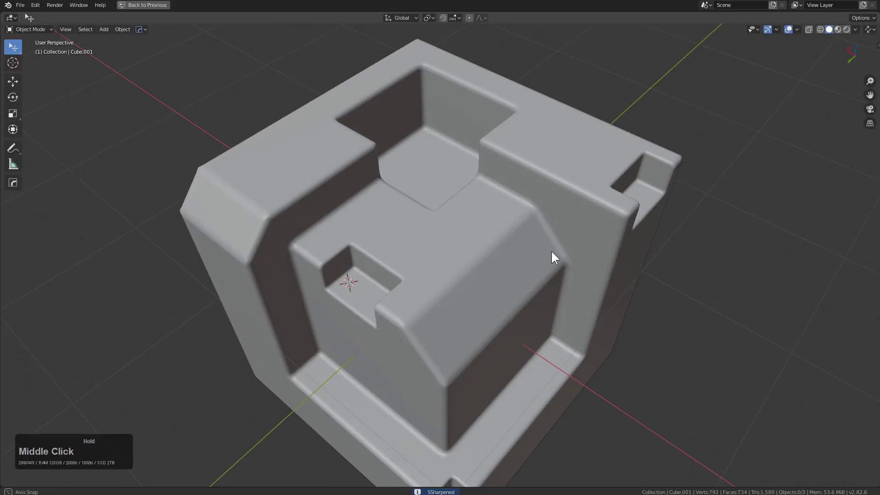
# Place the 3D cursor on the recess floor and add a scaled-down cube there.
pyautogui.middleClick(553, 257)
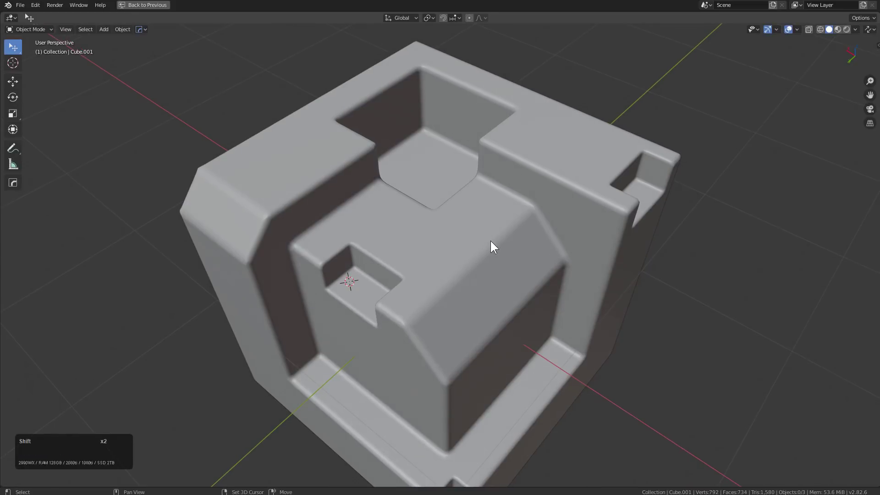
pyautogui.rightClick(493, 244)
pyautogui.press('shift+a')
pyautogui.click(533, 266)
pyautogui.press('s')
pyautogui.click(526, 258)
# Move the small block down along Z into the recess on the pillar top.
pyautogui.middleClick(534, 277)
pyautogui.scroll(3)
pyautogui.press('g')
pyautogui.write('gz')
pyautogui.click(559, 272)
pyautogui.click(497, 311)
pyautogui.press('q')
pyautogui.press('ctrl+KP_Add')
pyautogui.rightClick(589, 188)
# Undo a stray action, then select the block together with the panel for a Hard Ops boolean.
pyautogui.middleClick(557, 287)
pyautogui.middleClick(543, 272)
pyautogui.press('ctrl+z')
pyautogui.middleClick(559, 270)
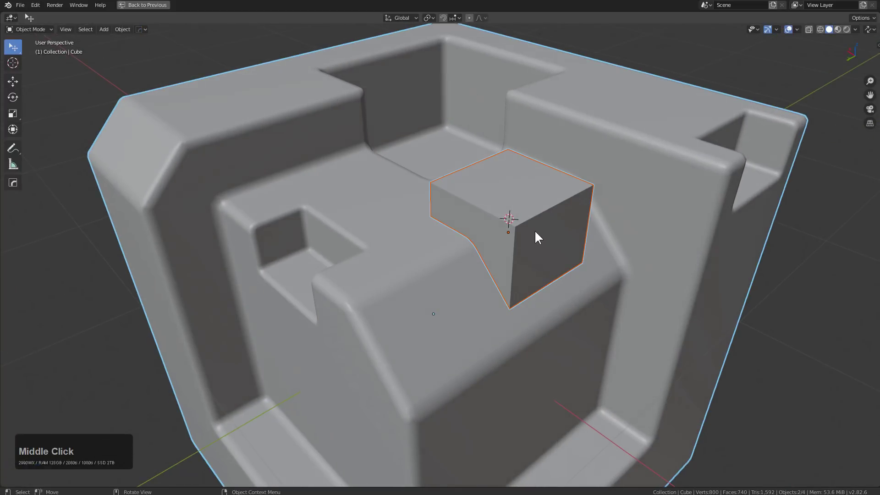
pyautogui.click(535, 233)
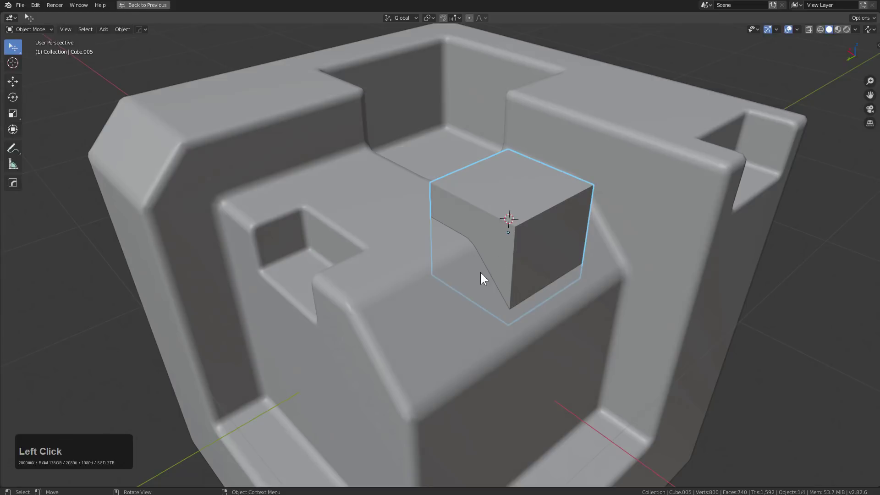
pyautogui.click(442, 256)
pyautogui.press('q')
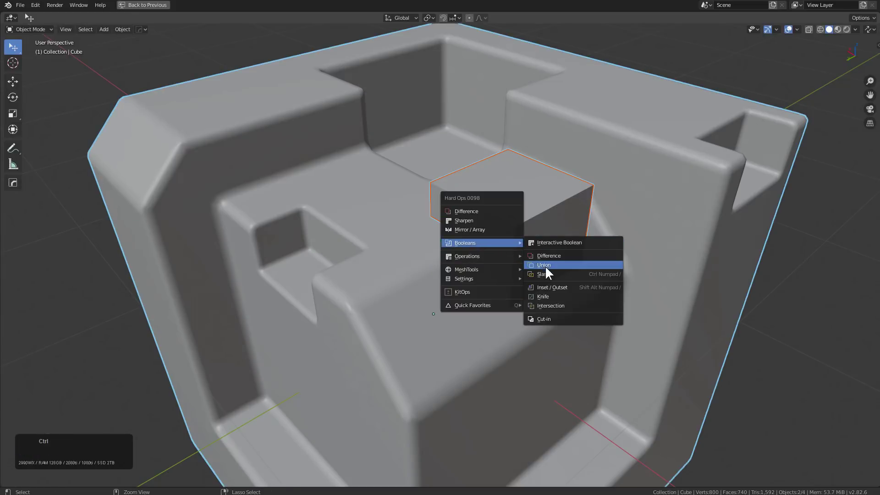
# Union the small block into the panel with a small Hard Ops bevel of about 0.015 m.
pyautogui.click(548, 268)
pyautogui.press('q')
pyautogui.click(495, 254)
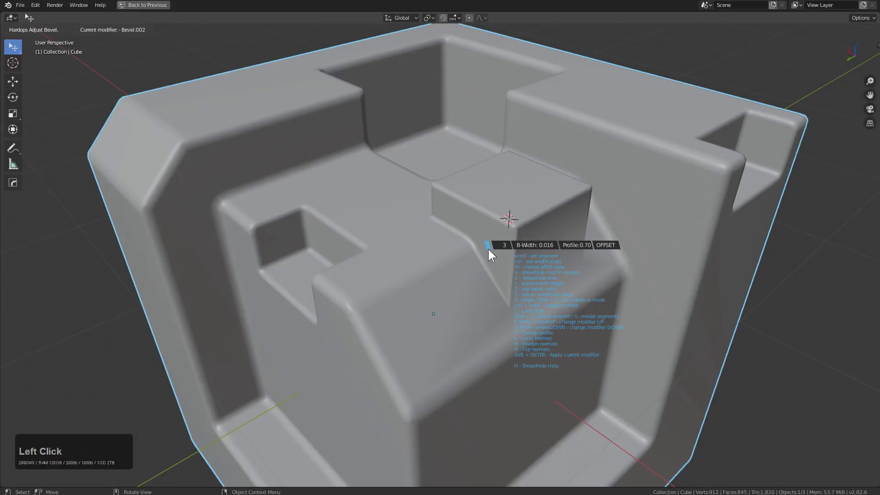
pyautogui.click(492, 250)
pyautogui.middleClick(519, 260)
pyautogui.scroll(3)
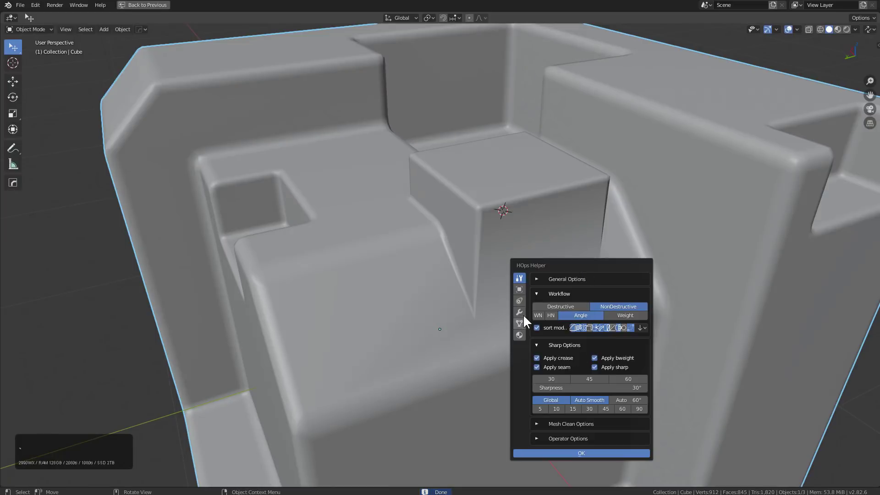
# Set the new bevel modifier's limit angle to 30° in HOps Helper.
pyautogui.click(525, 313)
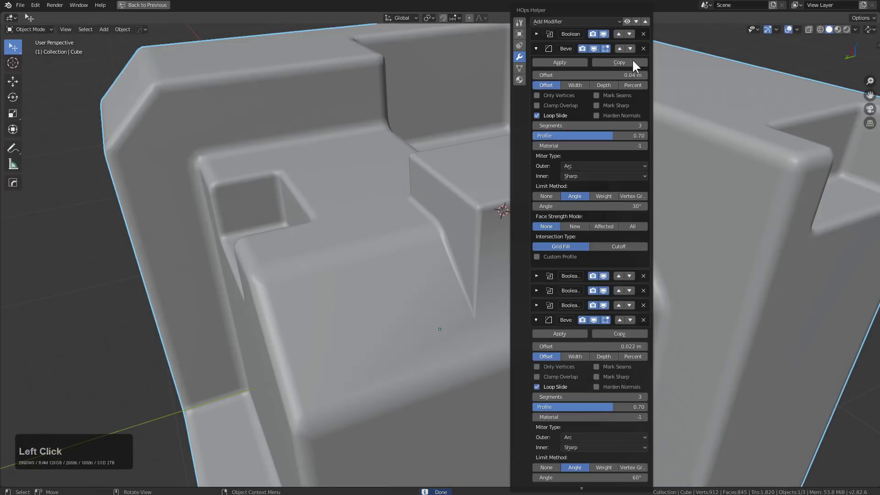
pyautogui.click(650, 21)
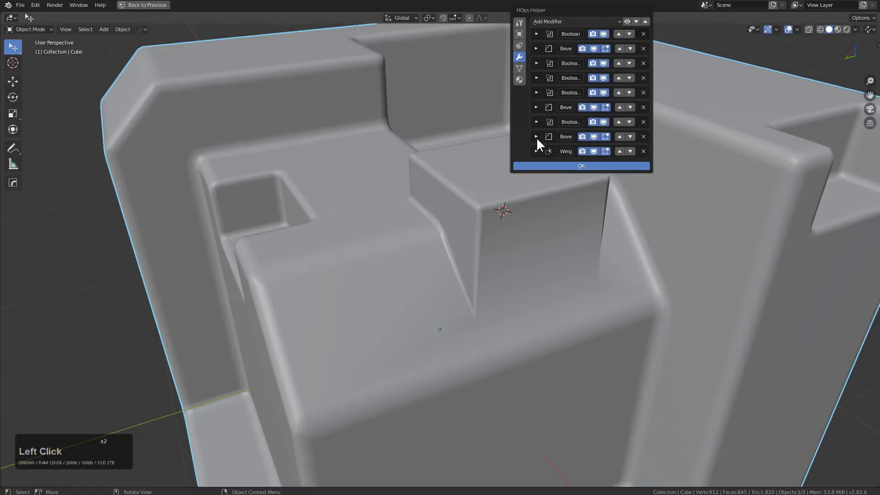
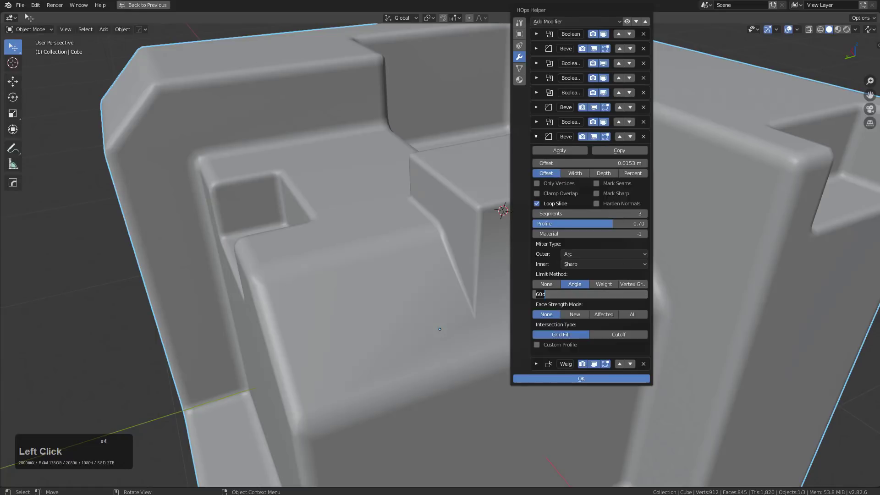
pyautogui.press('KP_3')
pyautogui.press('KP_Enter')
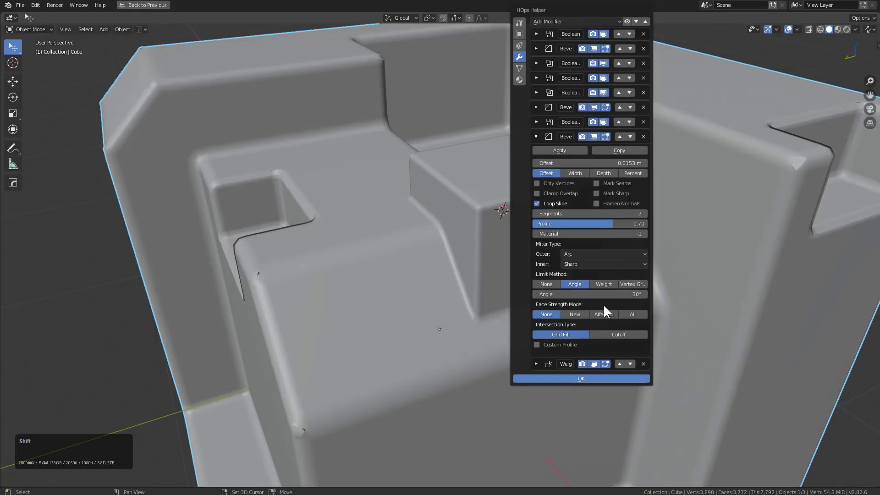
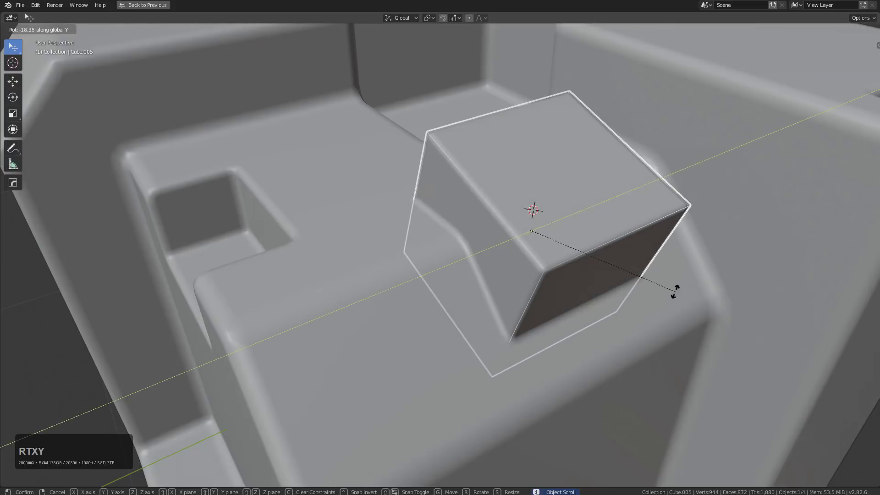
# Confirm the raised block's tilt around the Y axis.
pyautogui.click(681, 289)
pyautogui.scroll(-3)
pyautogui.press('1')
pyautogui.middleClick(660, 274)
pyautogui.click(563, 250)
pyautogui.middleClick(586, 251)
pyautogui.scroll(3)
# Widen the block's bevel with Hard Ops bevel adjust and apply it.
pyautogui.press('q')
pyautogui.click(587, 242)
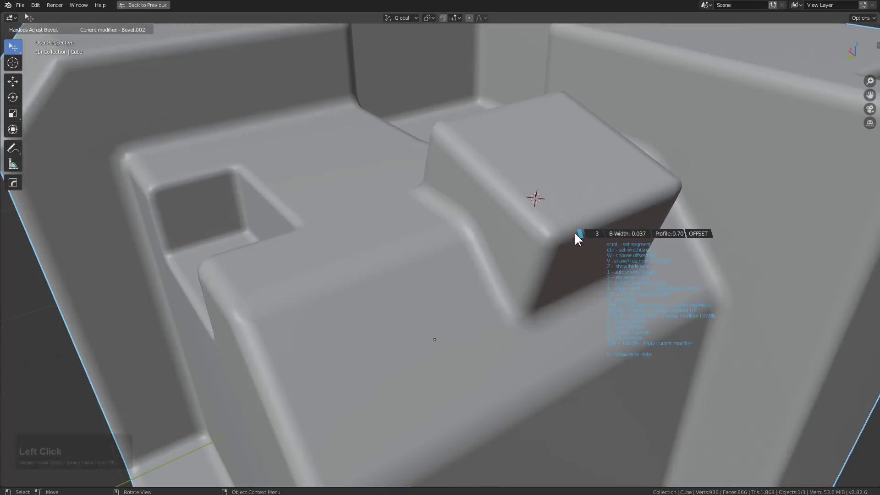
pyautogui.click(585, 236)
pyautogui.scroll(-3)
pyautogui.middleClick(577, 245)
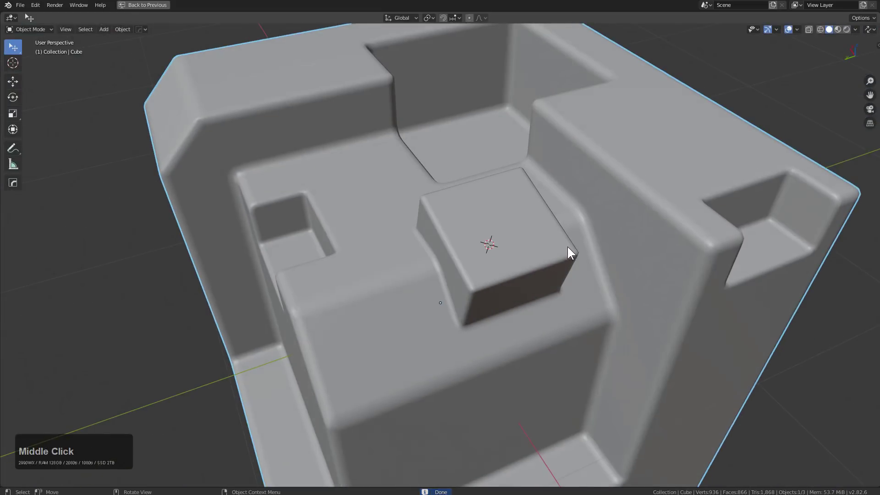
pyautogui.middleClick(534, 242)
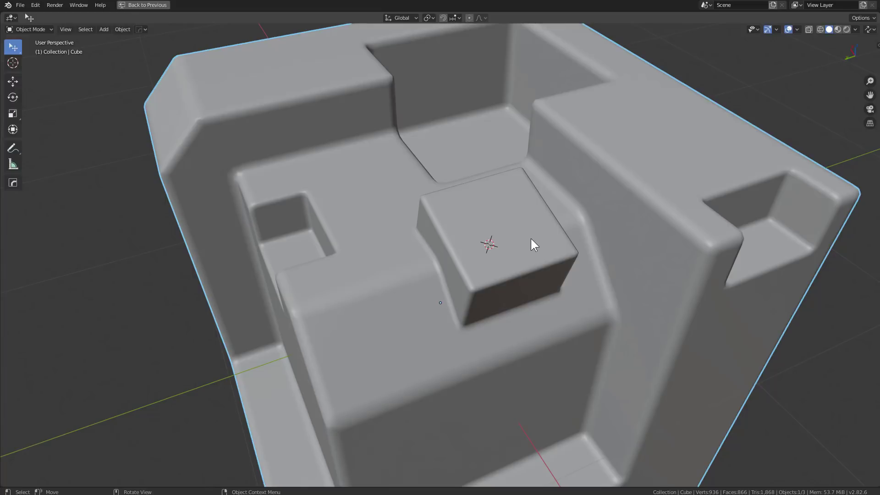
pyautogui.middleClick(508, 244)
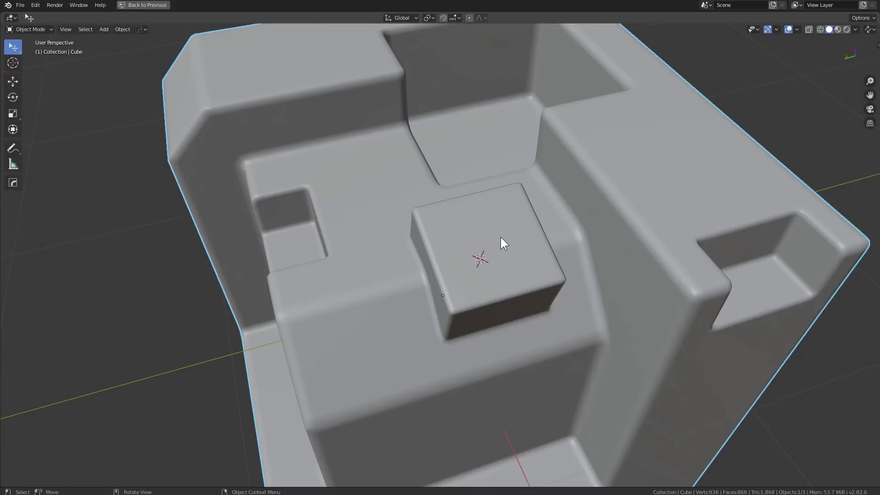
# Place the 3D cursor on top of the merged block and bring up Hard Ops operations.
pyautogui.rightClick(487, 248)
pyautogui.rightClick(492, 246)
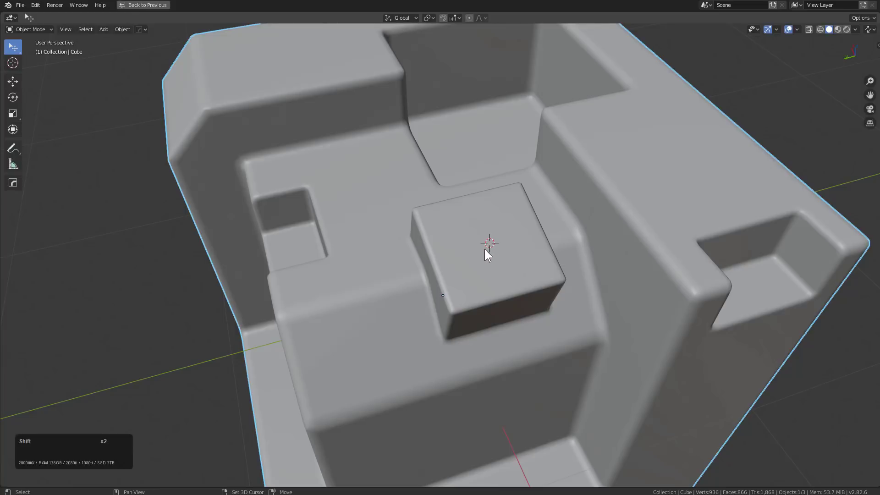
pyautogui.rightClick(490, 250)
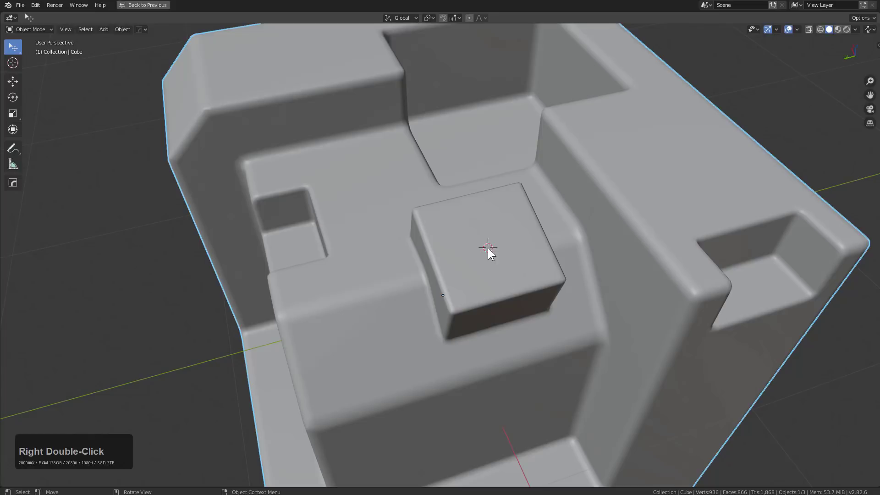
pyautogui.press('q')
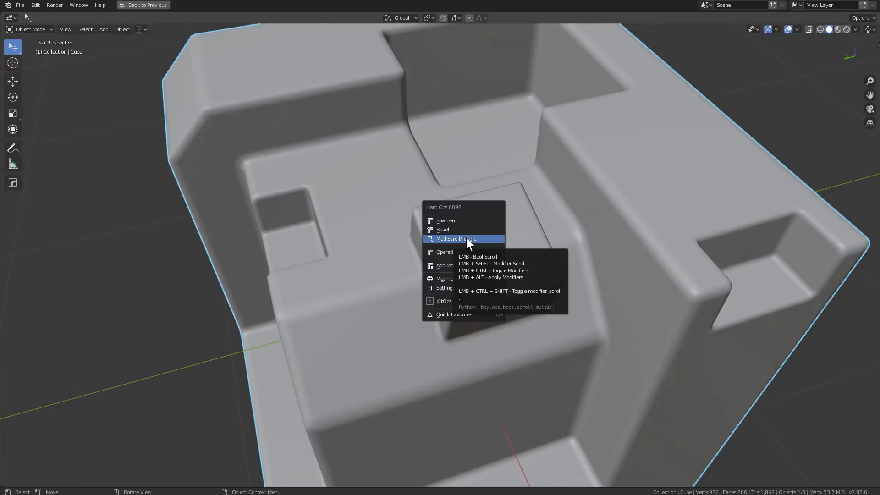
pyautogui.click(468, 240)
pyautogui.scroll(-3)
pyautogui.scroll(3)
pyautogui.scroll(-3)
pyautogui.scroll(3)
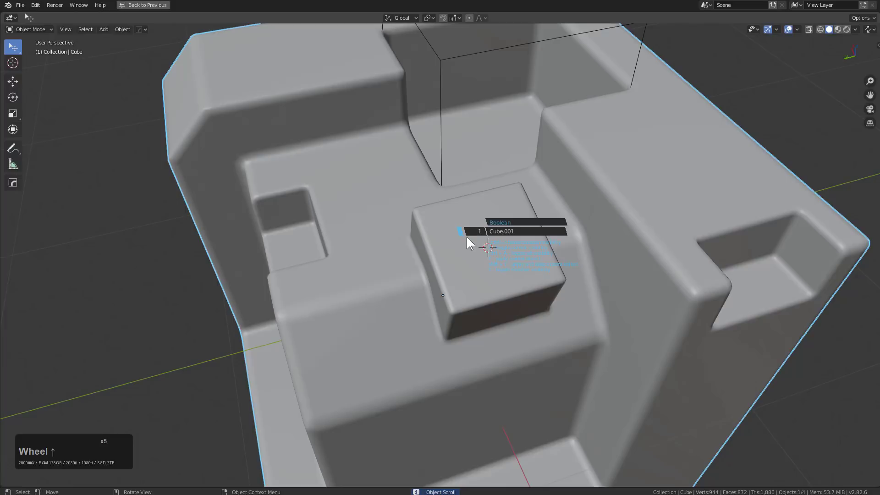
pyautogui.scroll(-3)
pyautogui.scroll(-3)
pyautogui.rightClick(469, 237)
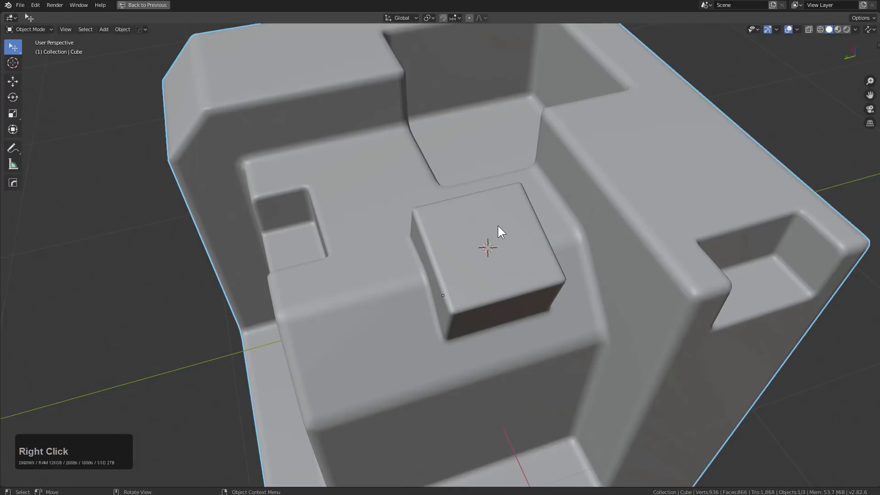
pyautogui.press('q')
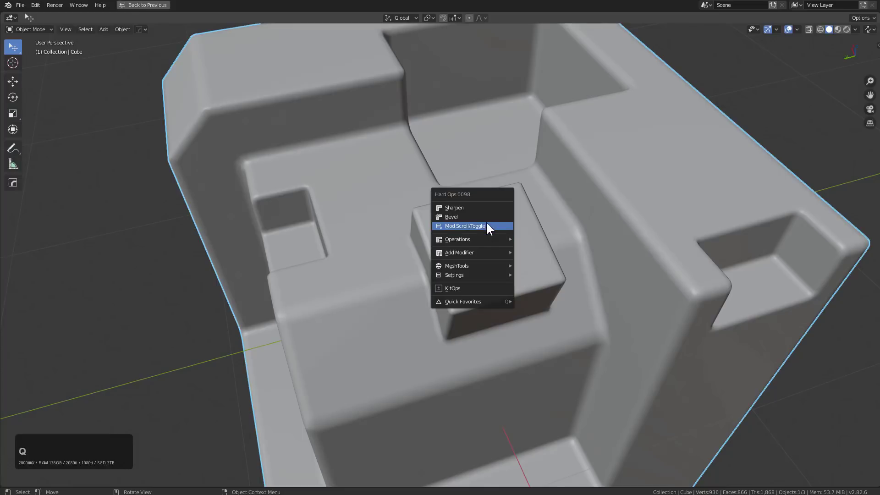
pyautogui.click(491, 225)
pyautogui.scroll(3)
pyautogui.scroll(-3)
pyautogui.scroll(3)
pyautogui.scroll(3)
pyautogui.press('l')
pyautogui.scroll(3)
pyautogui.scroll(-3)
pyautogui.press('l')
pyautogui.press('Escape')
pyautogui.press('q')
pyautogui.press('Tab')
pyautogui.press('q')
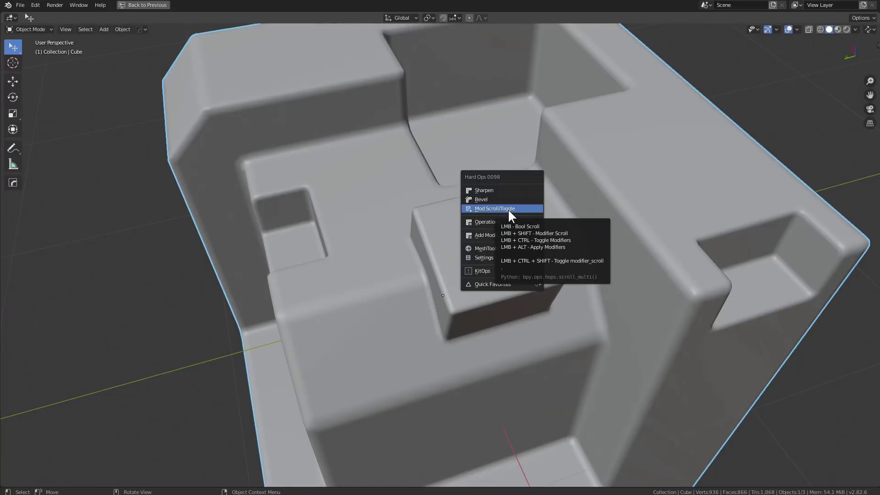
pyautogui.click(513, 211)
pyautogui.press('q')
pyautogui.click(522, 211)
pyautogui.press('q')
pyautogui.click(522, 211)
pyautogui.press('q')
pyautogui.click(521, 211)
pyautogui.press('q')
pyautogui.click(521, 211)
pyautogui.press('q')
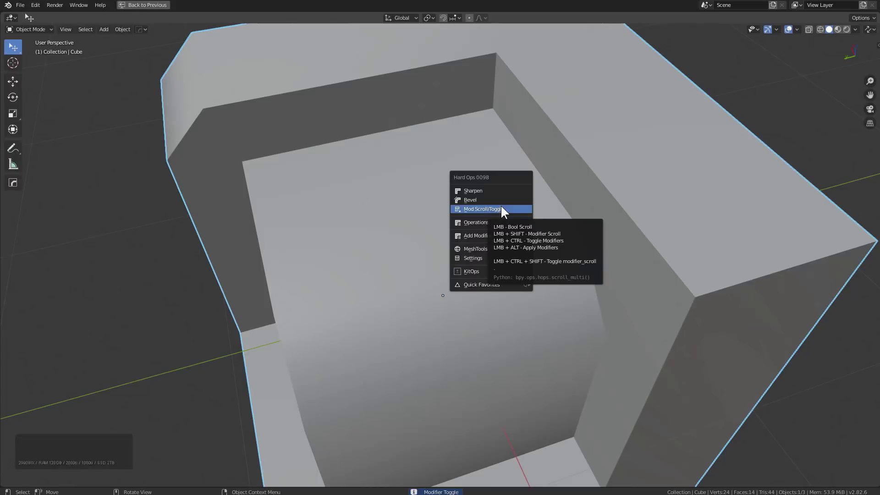
pyautogui.click(505, 209)
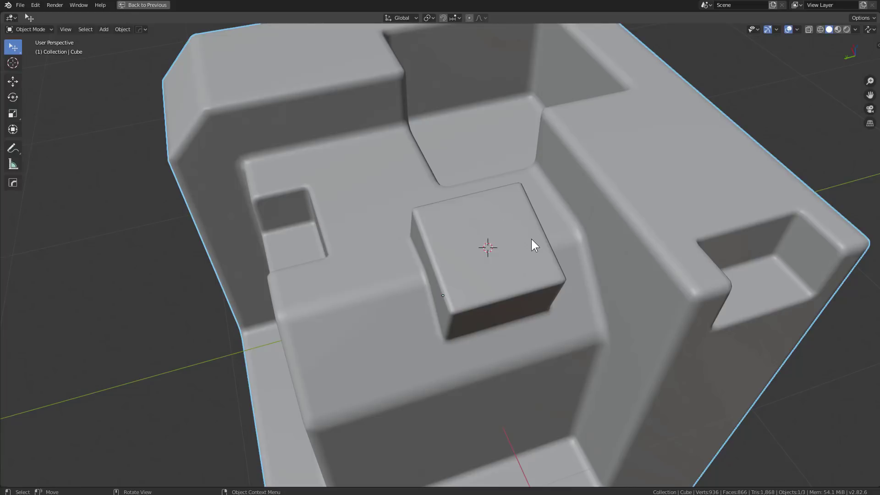
# Select the corner cube cutter inside the slab's corner recess.
pyautogui.middleClick(533, 241)
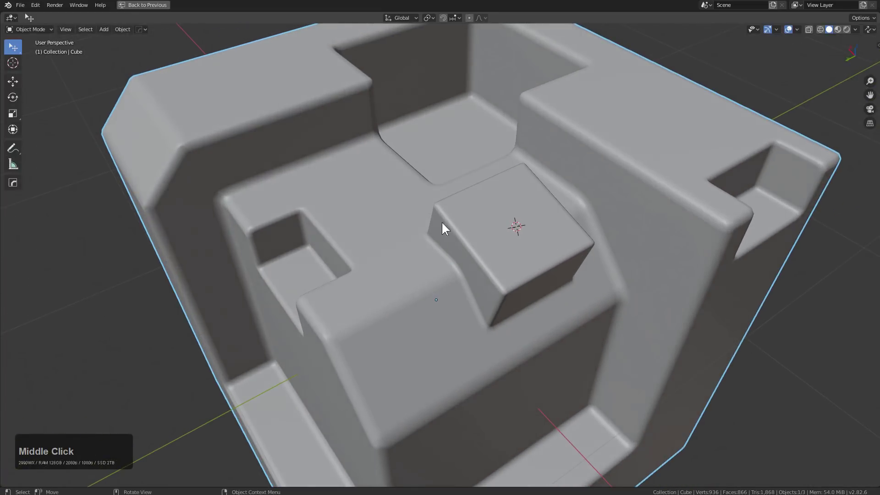
pyautogui.middleClick(456, 232)
pyautogui.click(484, 215)
pyautogui.middleClick(577, 202)
pyautogui.press('q')
pyautogui.click(561, 203)
pyautogui.click(561, 204)
pyautogui.middleClick(593, 170)
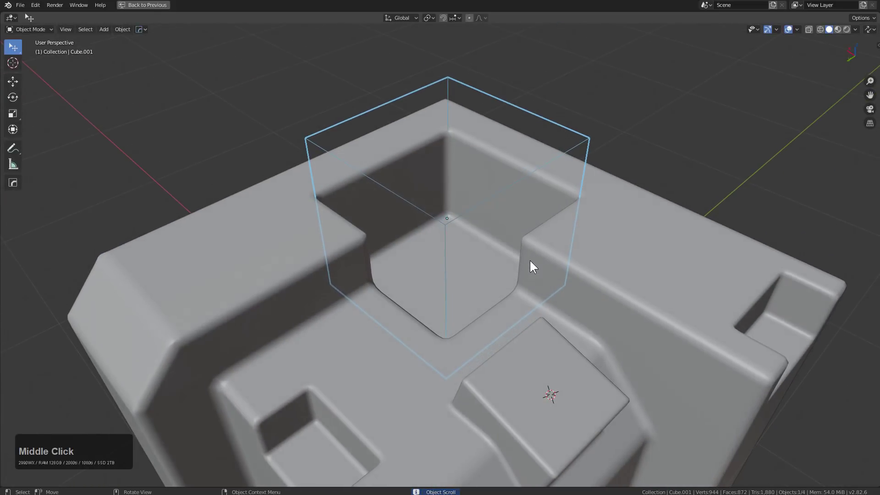
# Shift the cutter's boolean to Slash, leaving a stepped L-shaped ledge in the corner.
pyautogui.press('q')
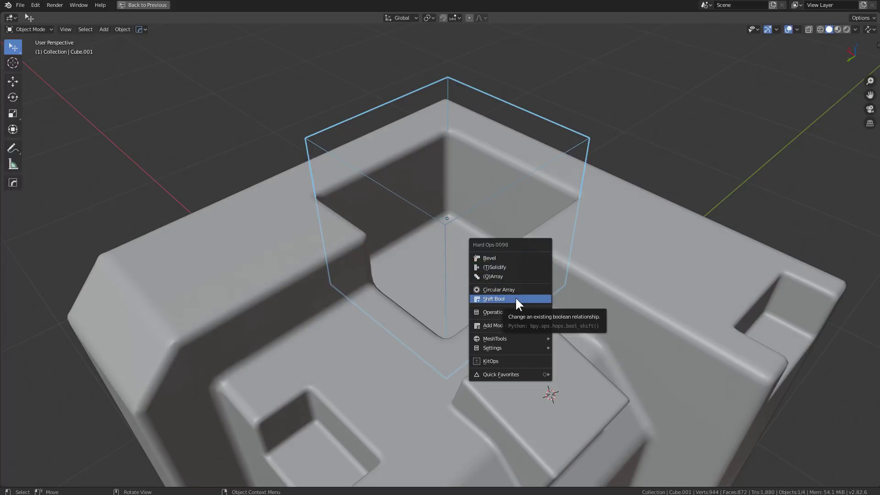
pyautogui.click(518, 300)
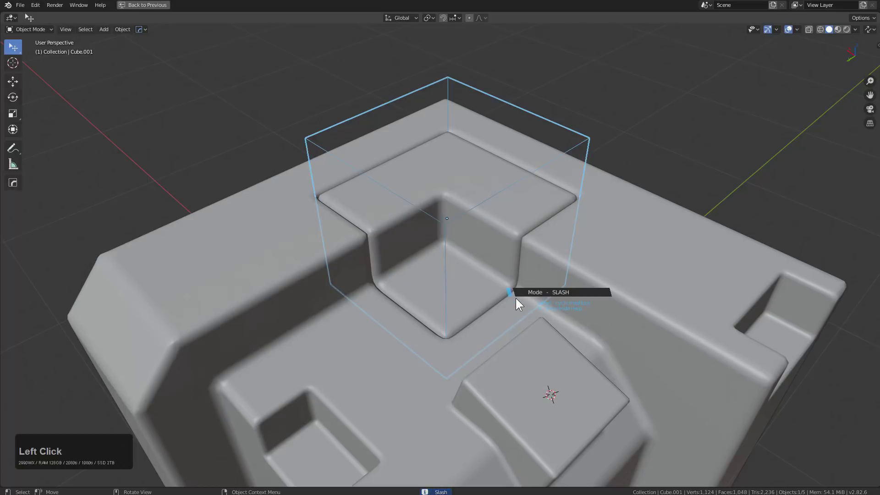
pyautogui.write('xxxxdxxx')
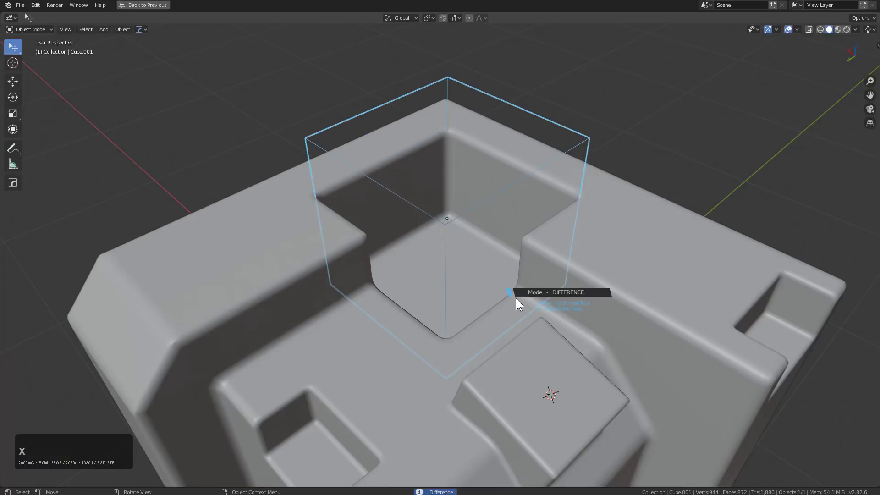
pyautogui.write('xxxxxxx')
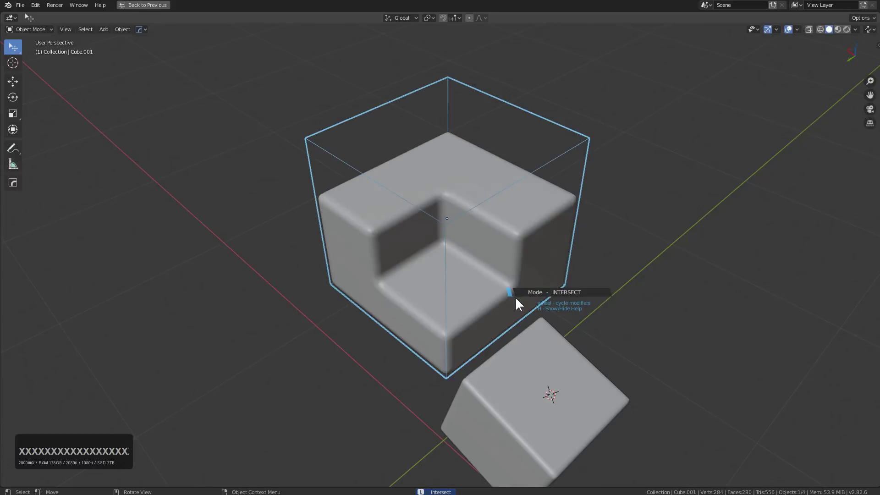
pyautogui.press('x')
pyautogui.press('x')
pyautogui.click(518, 298)
pyautogui.click(494, 260)
# Begin moving the slash cutter along Z.
pyautogui.middleClick(484, 257)
pyautogui.click(479, 171)
pyautogui.click(482, 178)
pyautogui.middleClick(491, 182)
pyautogui.scroll(3)
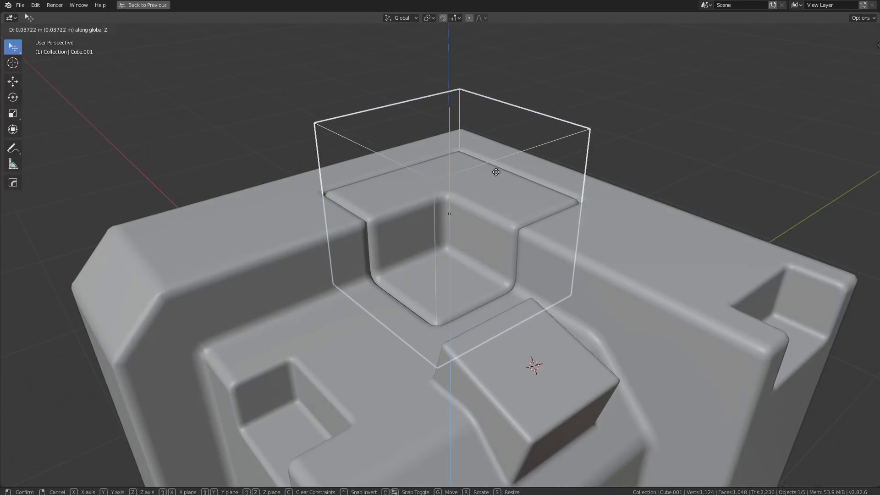
pyautogui.click(498, 159)
pyautogui.middleClick(515, 180)
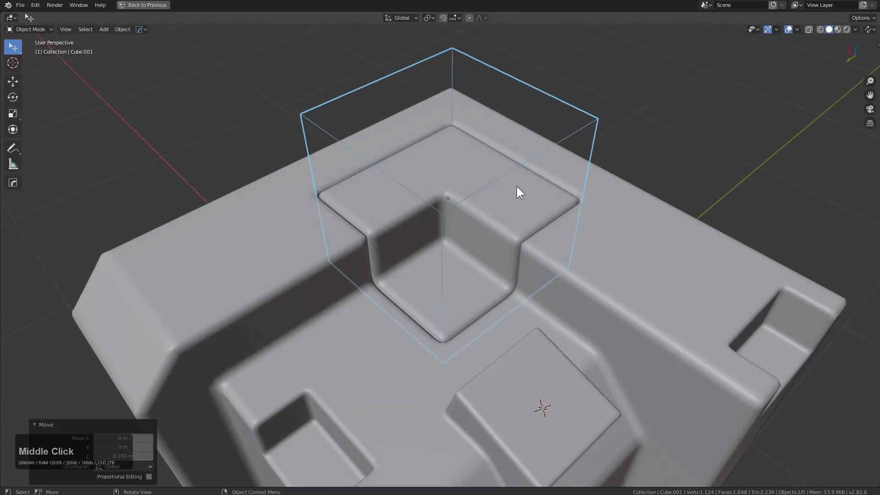
pyautogui.middleClick(523, 198)
pyautogui.middleClick(528, 196)
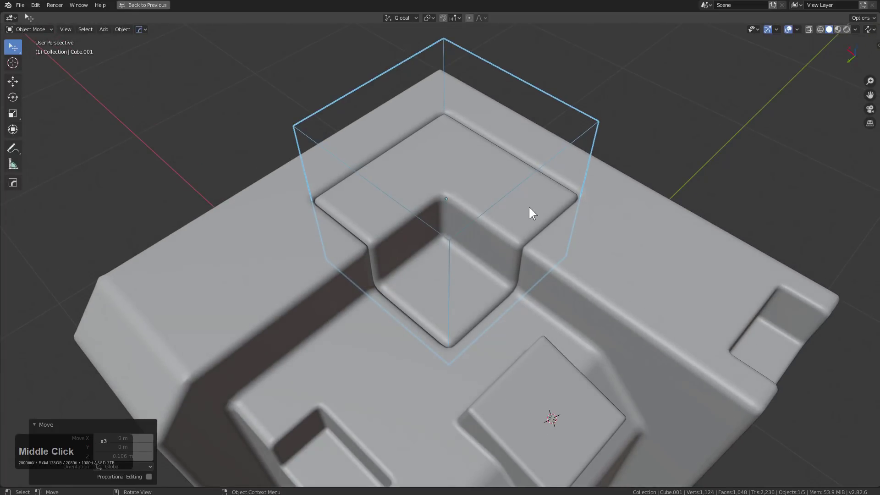
pyautogui.middleClick(527, 207)
pyautogui.middleClick(530, 211)
pyautogui.middleClick(506, 211)
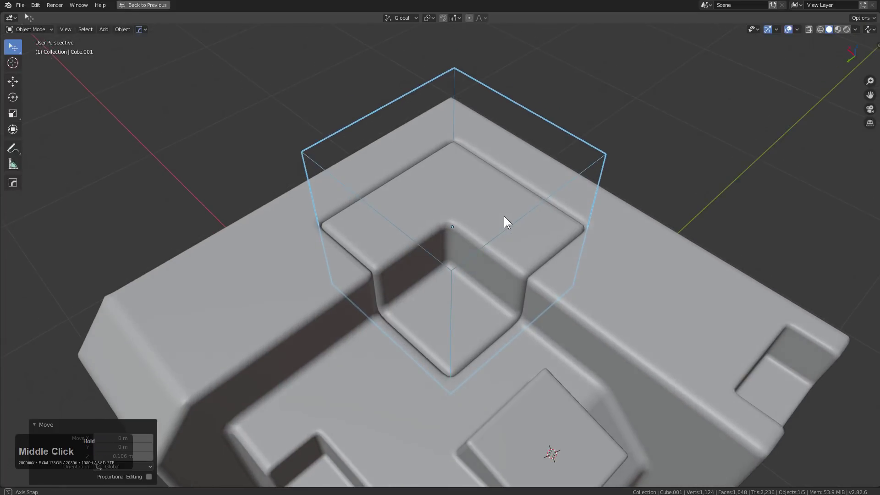
pyautogui.middleClick(514, 219)
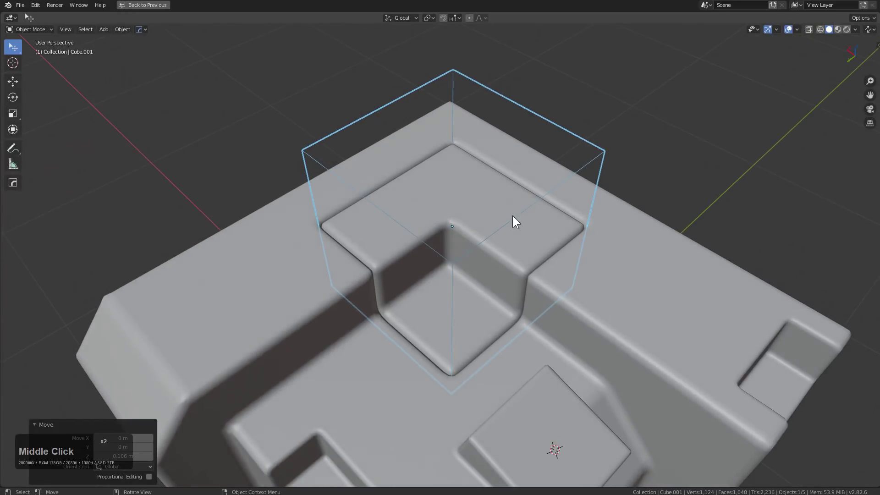
pyautogui.middleClick(516, 217)
# Select the L-shaped ledge and reduce its Hard Ops bevel B-Width to 0.008, then inspect the notch.
pyautogui.click(540, 240)
pyautogui.press('q')
pyautogui.click(559, 256)
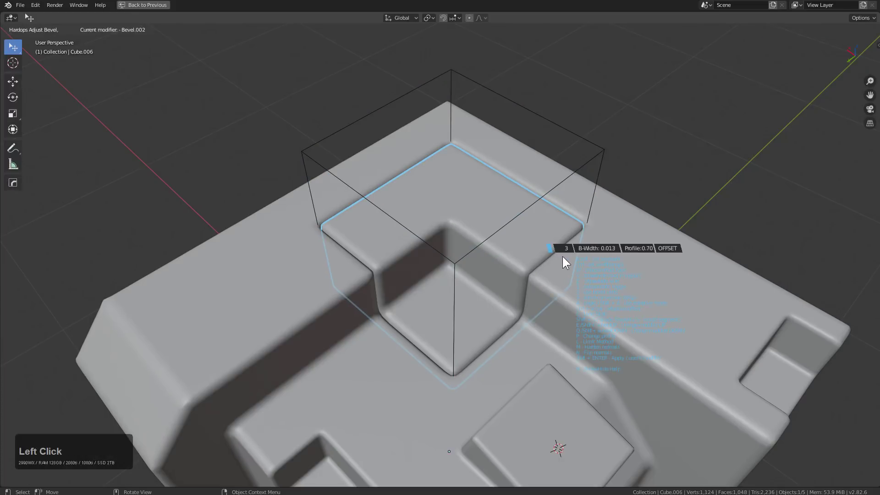
pyautogui.press('Escape')
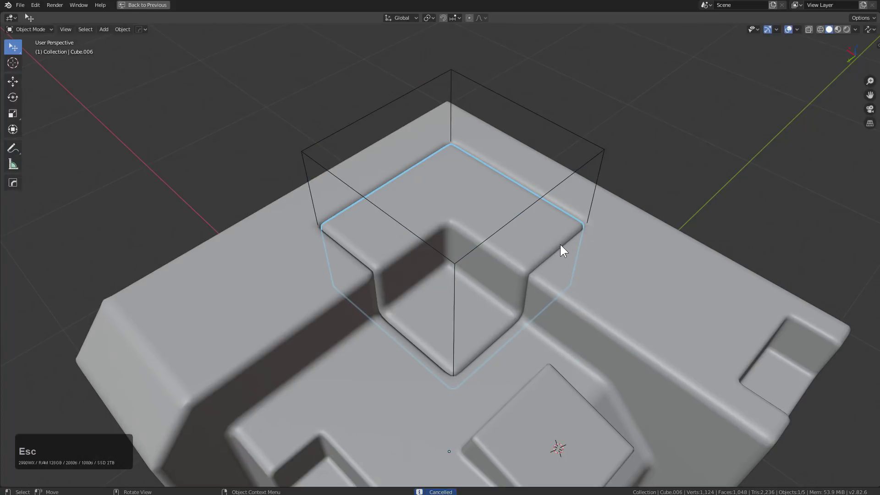
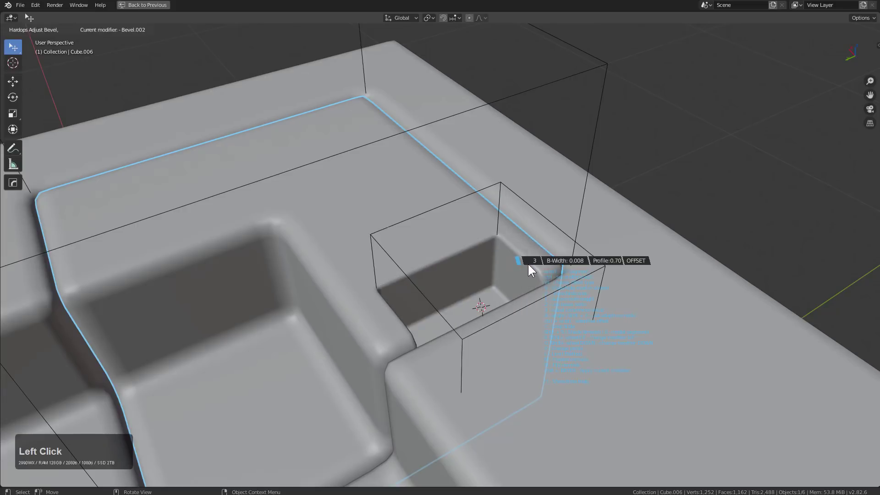
pyautogui.click(531, 265)
pyautogui.scroll(-3)
pyautogui.middleClick(389, 271)
pyautogui.scroll(3)
pyautogui.middleClick(483, 233)
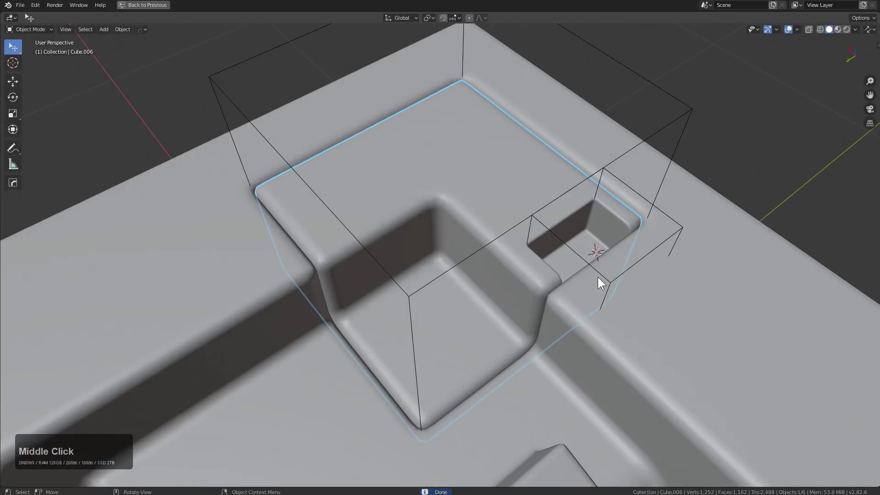
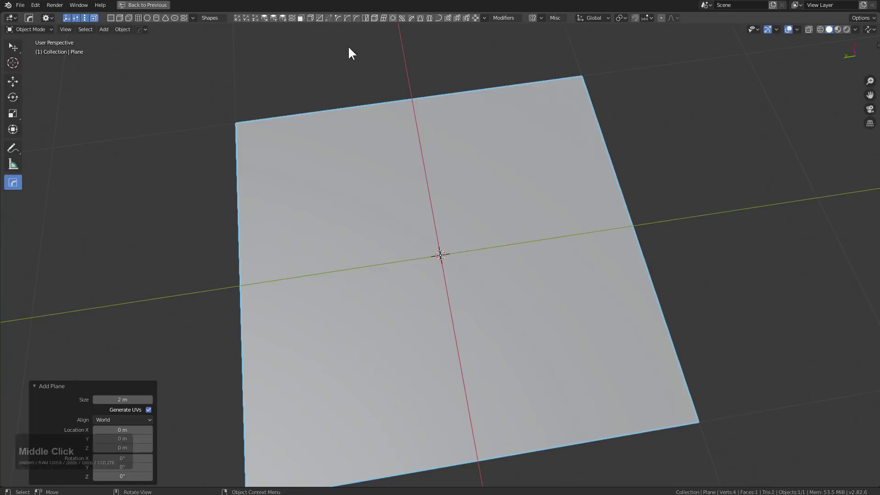
# Bevel the new plane's vertices to give it rounded corners.
pyautogui.middleClick(353, 159)
pyautogui.middleClick(368, 158)
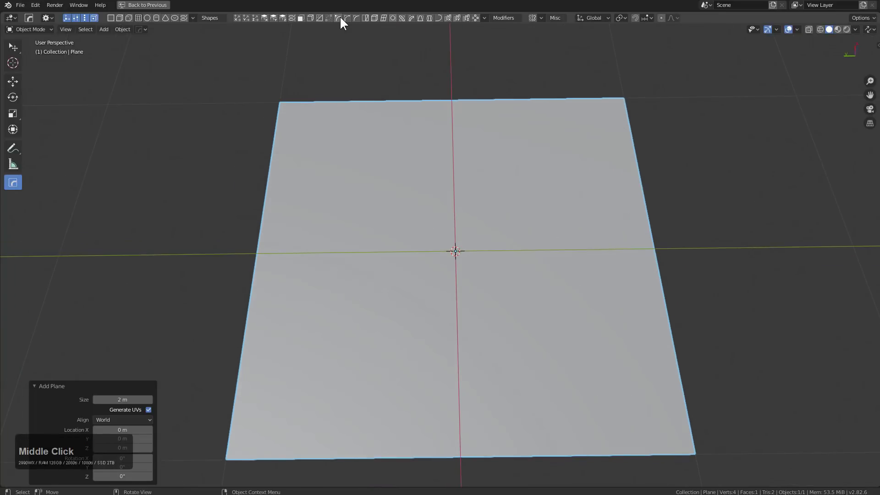
pyautogui.click(345, 20)
pyautogui.scroll(-3)
pyautogui.middleClick(412, 302)
pyautogui.click(213, 263)
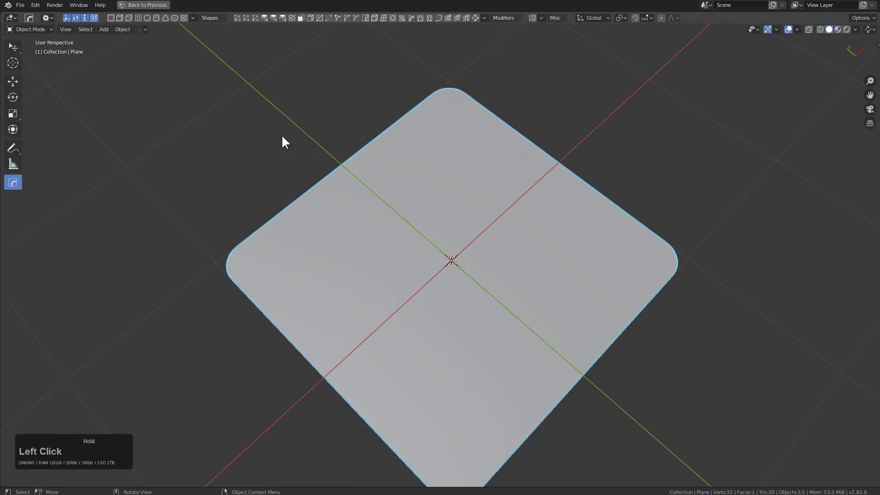
# Thicken the rounded plane into a slab with Hard Ops Solidify.
pyautogui.scroll(-3)
pyautogui.middleClick(392, 223)
pyautogui.scroll(3)
pyautogui.click(455, 135)
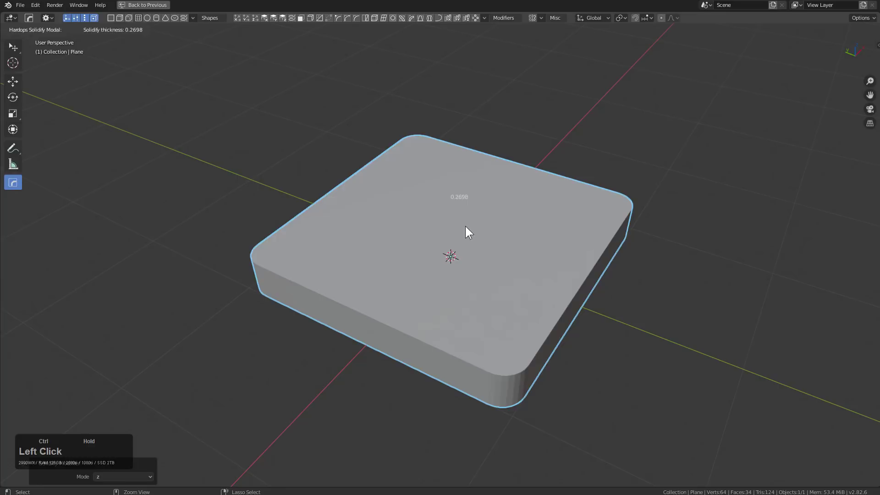
pyautogui.middleClick(434, 189)
pyautogui.scroll(3)
pyautogui.click(347, 21)
# Apply a Hard Ops Bevel to the slab's outer edges and inspect it from all sides.
pyautogui.middleClick(332, 274)
pyautogui.middleClick(387, 224)
pyautogui.scroll(3)
pyautogui.middleClick(335, 229)
pyautogui.scroll(-3)
pyautogui.middleClick(408, 230)
pyautogui.scroll(3)
pyautogui.click(358, 21)
pyautogui.middleClick(410, 231)
pyautogui.scroll(3)
pyautogui.middleClick(378, 204)
pyautogui.scroll(-3)
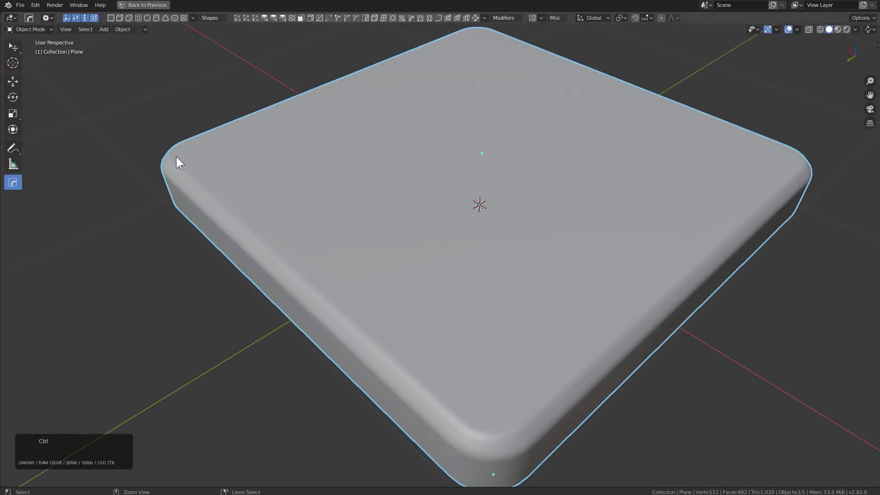
pyautogui.scroll(-3)
pyautogui.middleClick(404, 192)
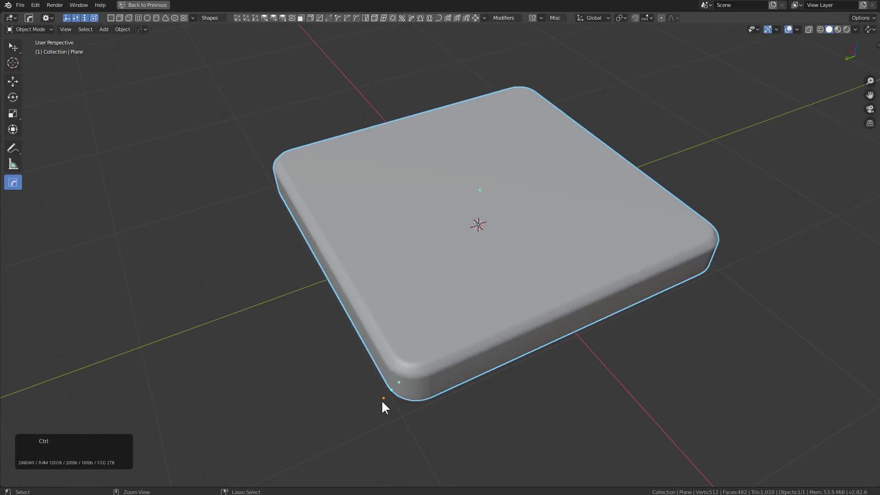
pyautogui.click(387, 404)
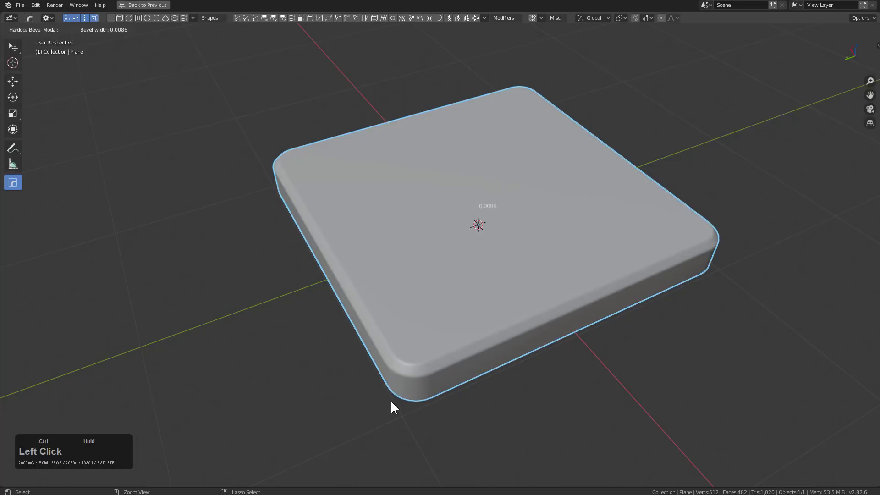
pyautogui.middleClick(373, 282)
pyautogui.middleClick(327, 279)
pyautogui.scroll(3)
pyautogui.middleClick(351, 270)
pyautogui.scroll(-3)
pyautogui.middleClick(383, 247)
pyautogui.middleClick(382, 263)
pyautogui.scroll(3)
pyautogui.middleClick(442, 277)
pyautogui.scroll(3)
# Adjust the slab bevel to 3 segments at about 0.006 width and confirm.
pyautogui.press('q')
pyautogui.click(471, 266)
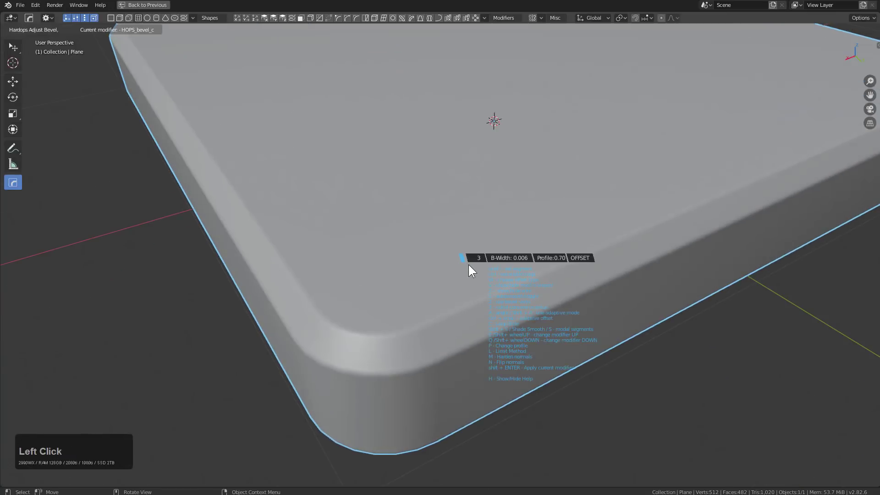
pyautogui.click(471, 266)
pyautogui.scroll(-3)
pyautogui.middleClick(495, 272)
pyautogui.middleClick(453, 278)
pyautogui.scroll(-3)
pyautogui.middleClick(523, 266)
pyautogui.scroll(3)
pyautogui.click(455, 266)
pyautogui.rightClick(499, 294)
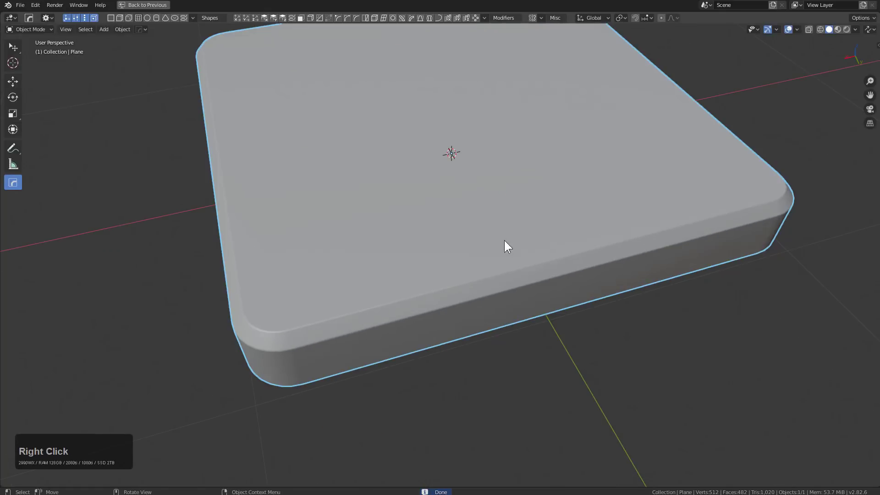
pyautogui.rightClick(512, 265)
# Add a cube and shape it as a boolean cutter along the slab's front edge in x-ray view.
pyautogui.press('shift+a')
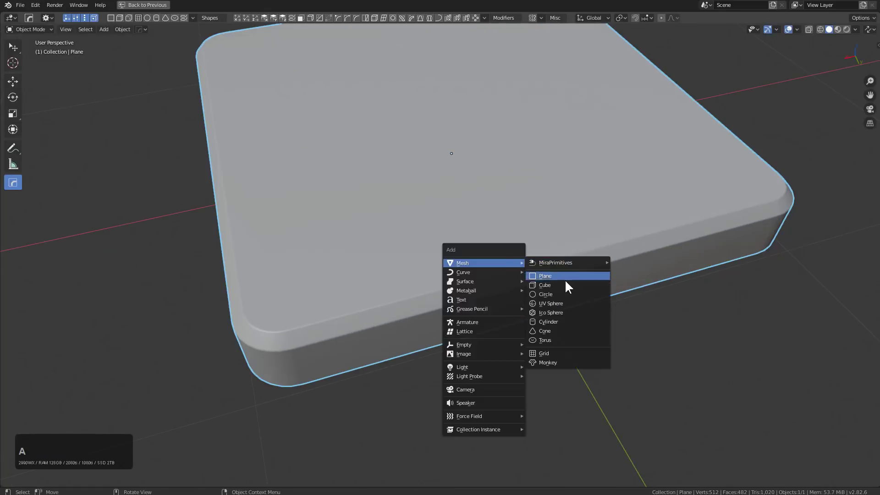
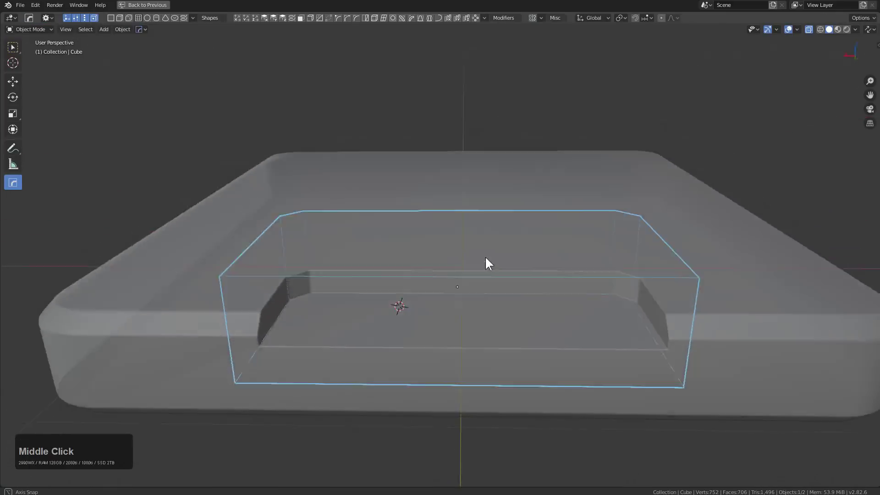
pyautogui.press('alt+z')
pyautogui.middleClick(488, 276)
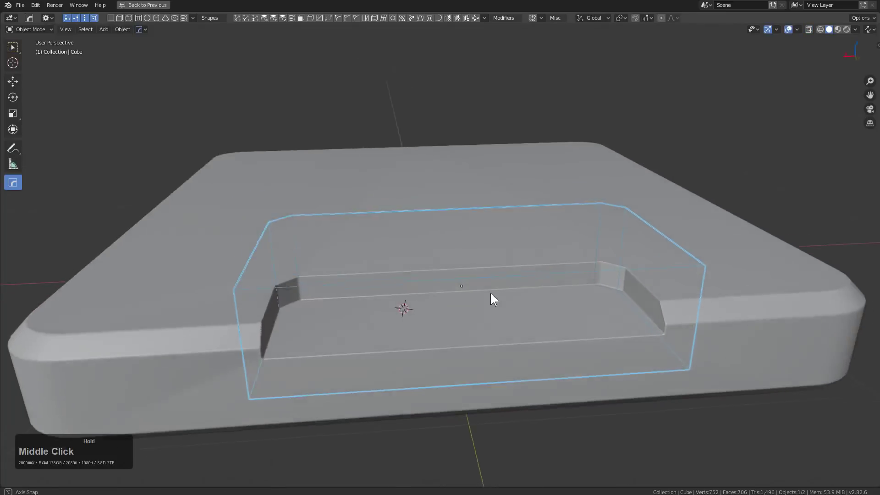
pyautogui.scroll(-3)
# Mirror the edge cutter with Hard Ops, undo the bad mirror, and apply the cut from the Q menu.
pyautogui.click(661, 276)
pyautogui.press('alt+x')
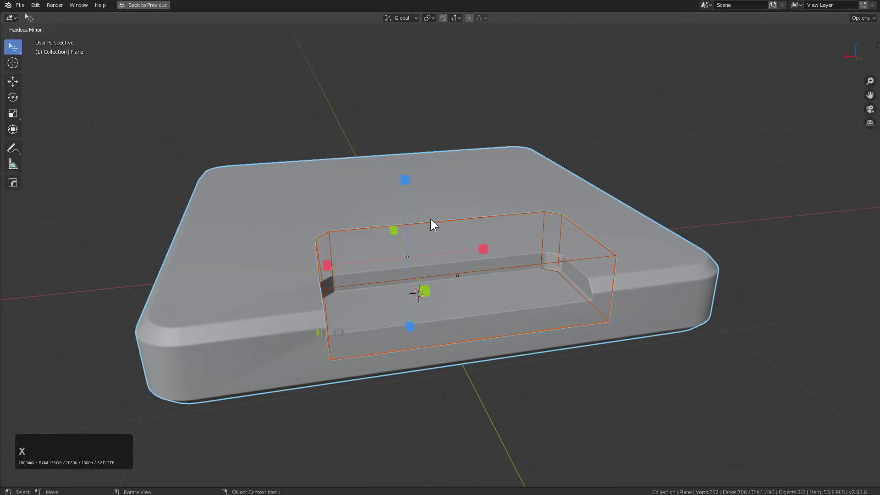
pyautogui.middleClick(485, 303)
pyautogui.press('ctrl+z')
pyautogui.middleClick(523, 297)
pyautogui.press('1')
pyautogui.click(456, 322)
pyautogui.press('q')
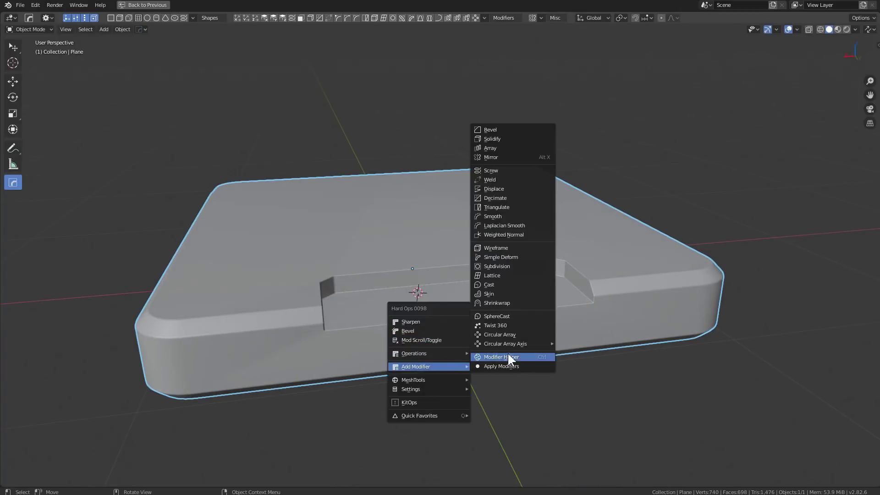
pyautogui.click(513, 236)
# Inspect the channel and add a new cube beside the slab for the next cut.
pyautogui.middleClick(500, 296)
pyautogui.middleClick(428, 307)
pyautogui.scroll(3)
pyautogui.rightClick(380, 308)
pyautogui.press('shift+a')
pyautogui.click(412, 331)
# Scale the cube down, select it with the slab and cut a bevelled pocket via Hard Ops Difference.
pyautogui.press('s')
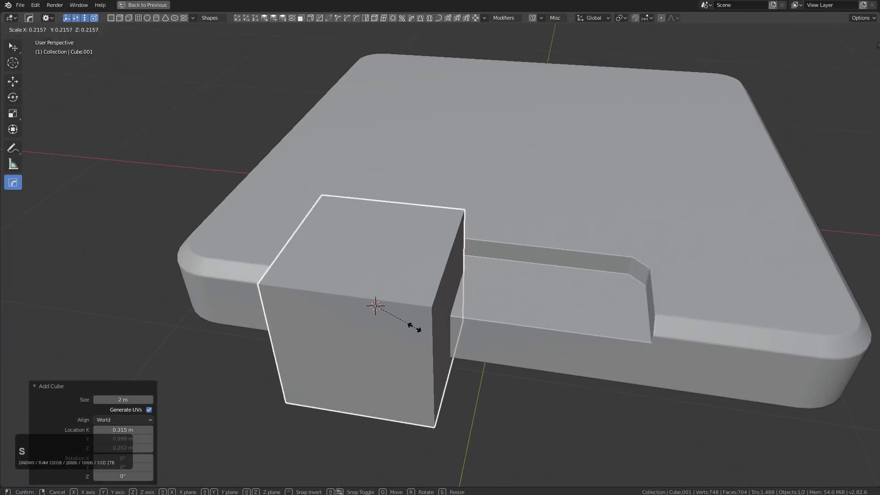
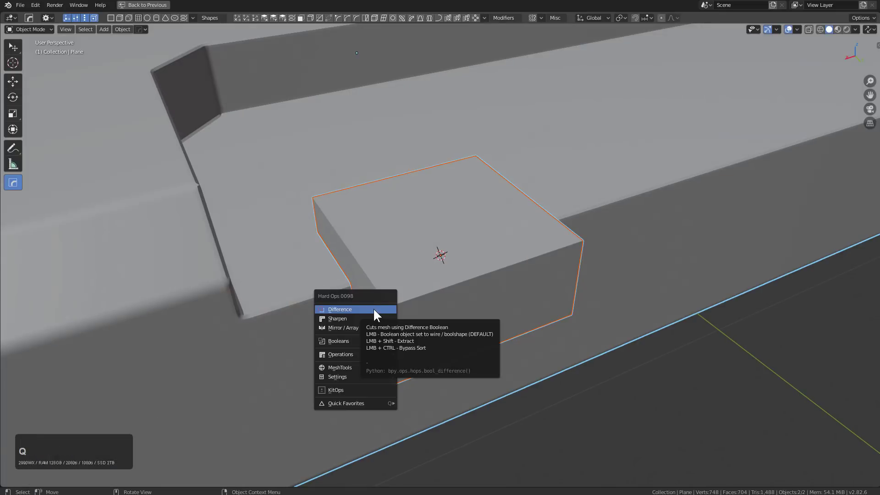
pyautogui.click(376, 311)
pyautogui.middleClick(477, 296)
pyautogui.click(588, 247)
pyautogui.scroll(3)
pyautogui.press('q')
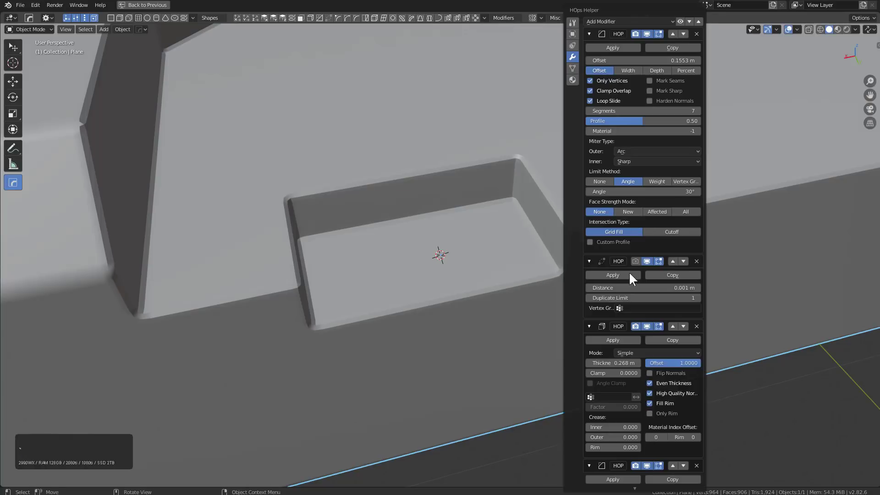
pyautogui.click(579, 21)
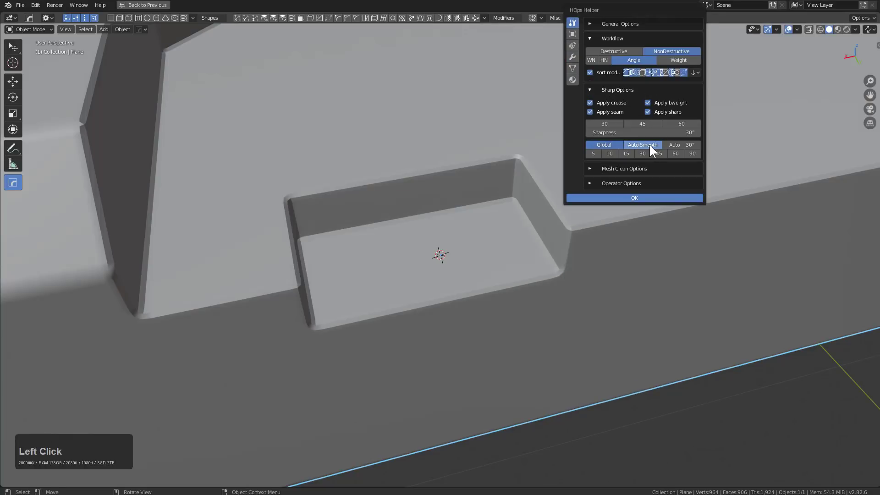
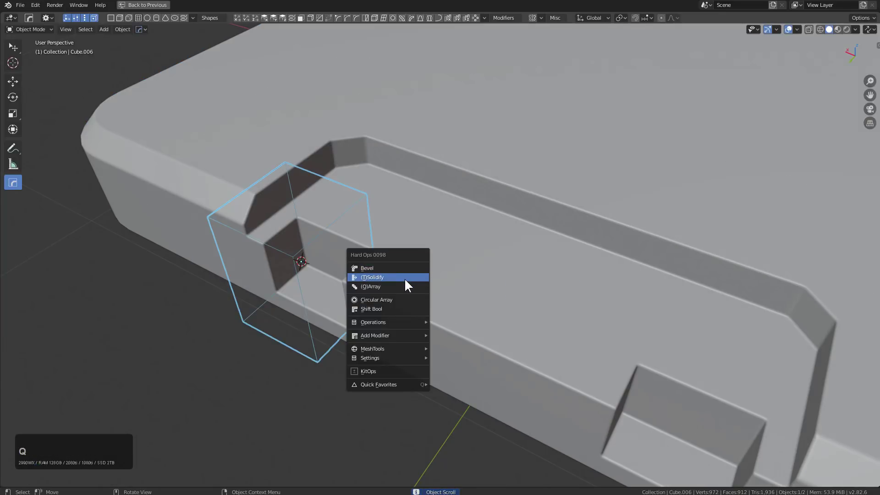
# Position the cube cutters over the front pocket using top view and x-ray.
pyautogui.click(407, 282)
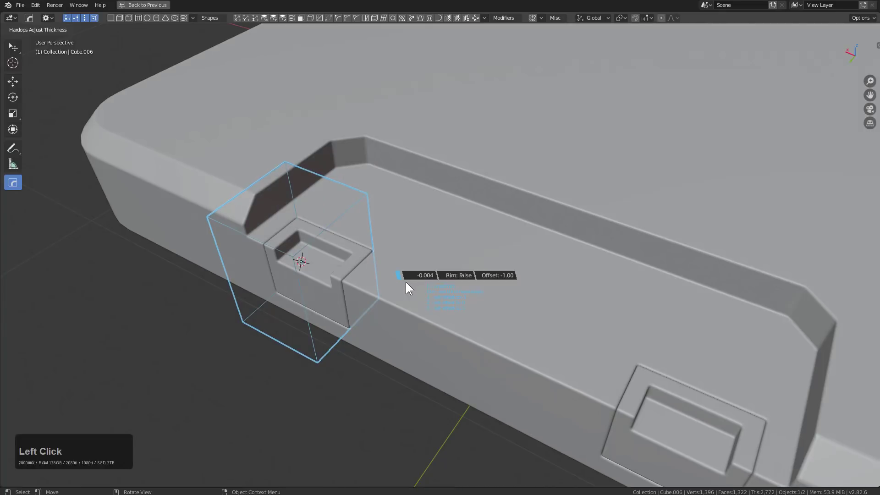
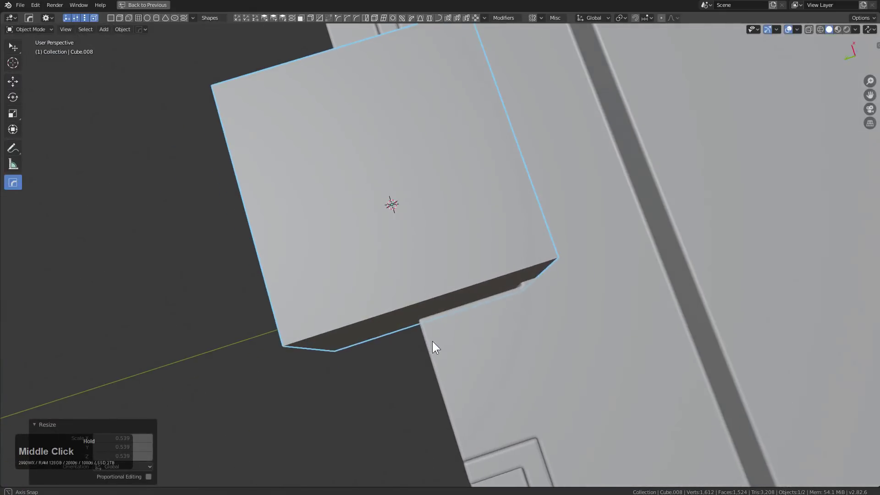
pyautogui.press('g')
pyautogui.click(505, 332)
pyautogui.middleClick(507, 314)
pyautogui.press('alt+z')
pyautogui.middleClick(486, 295)
pyautogui.press('KP_7')
pyautogui.press('g')
pyautogui.click(432, 316)
pyautogui.middleClick(477, 322)
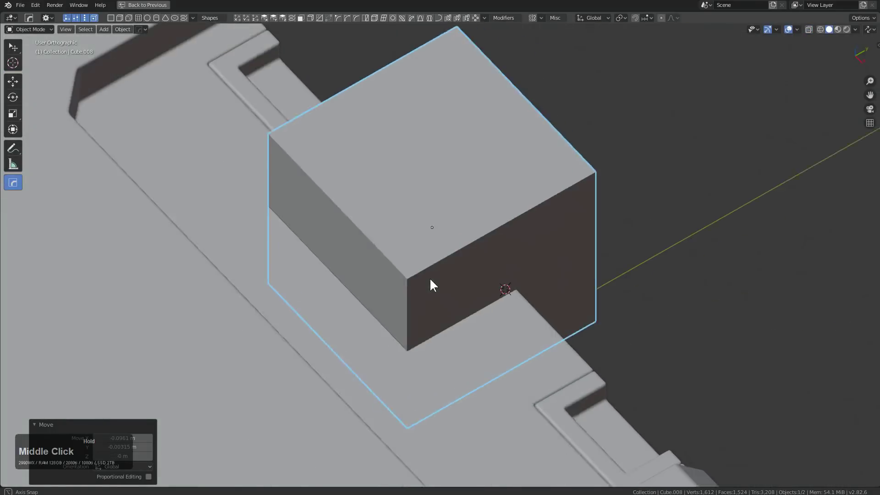
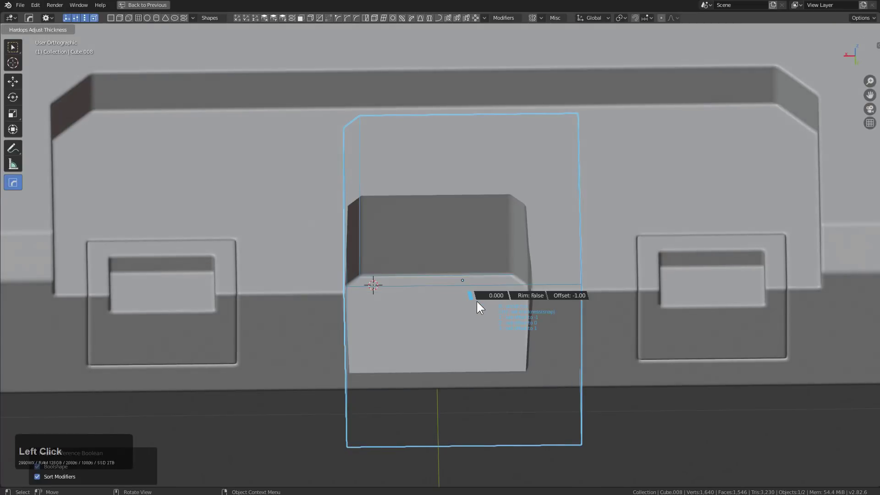
# Hollow the cutters with Hard Ops Solidify, boolean the double slots into the slab, hide the cutters and add the next cube.
pyautogui.press('q')
pyautogui.press('q')
pyautogui.click(509, 289)
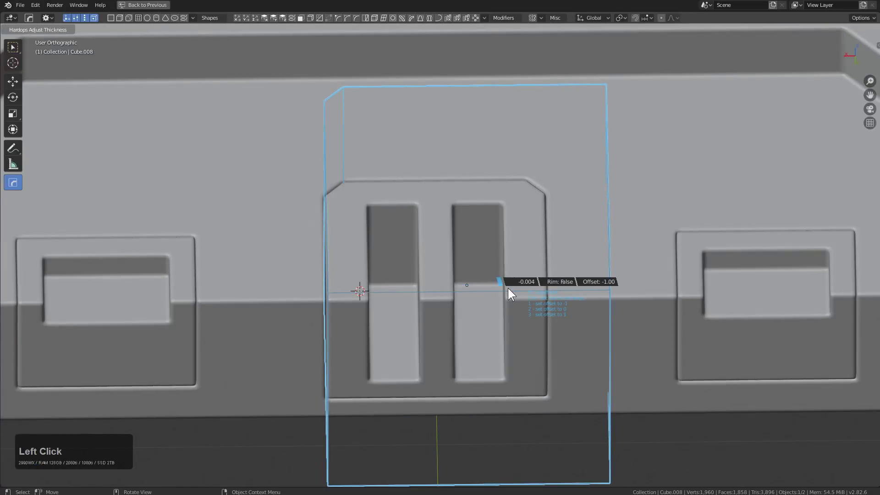
pyautogui.press('h')
pyautogui.scroll(-3)
pyautogui.middleClick(470, 298)
pyautogui.scroll(3)
pyautogui.click(437, 294)
pyautogui.scroll(-3)
pyautogui.middleClick(446, 282)
pyautogui.middleClick(450, 321)
pyautogui.middleClick(472, 273)
pyautogui.scroll(-3)
pyautogui.middleClick(461, 294)
pyautogui.press('shift+a')
pyautogui.click(511, 314)
# Scale the cube into a thin slot cutter and place it at the section's outer edge in top x-ray view.
pyautogui.press('s')
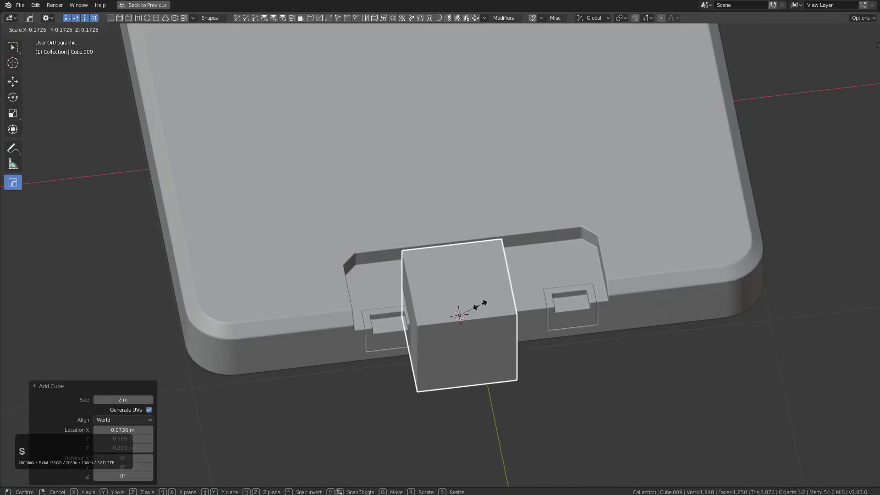
pyautogui.click(515, 308)
pyautogui.middleClick(490, 312)
pyautogui.press('alt+z')
pyautogui.press('KP_7')
pyautogui.scroll(3)
pyautogui.press('g')
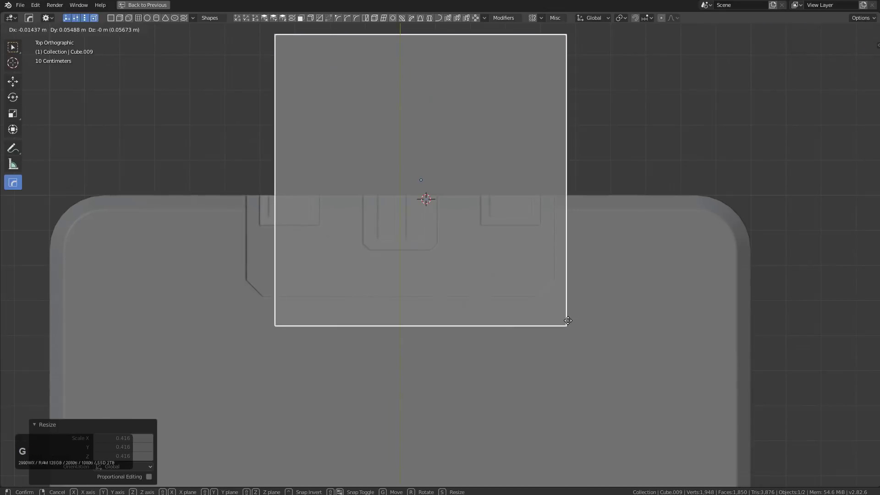
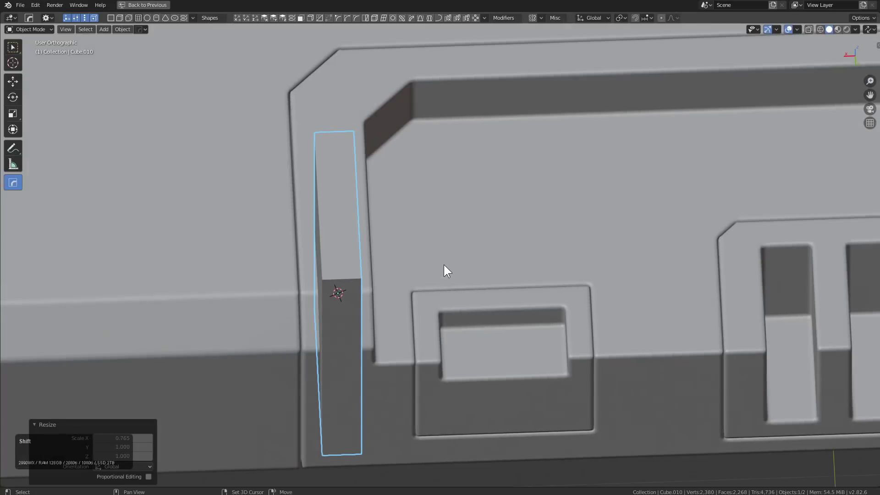
pyautogui.click(454, 257)
# Cut the end slots with a Hard Ops boolean difference, hide the cutter and inspect the result.
pyautogui.press('q')
pyautogui.click(455, 259)
pyautogui.middleClick(473, 274)
pyautogui.scroll(-3)
pyautogui.press('h')
pyautogui.middleClick(505, 285)
pyautogui.middleClick(569, 297)
pyautogui.scroll(3)
pyautogui.middleClick(519, 308)
pyautogui.rightClick(458, 287)
pyautogui.press('shift+a')
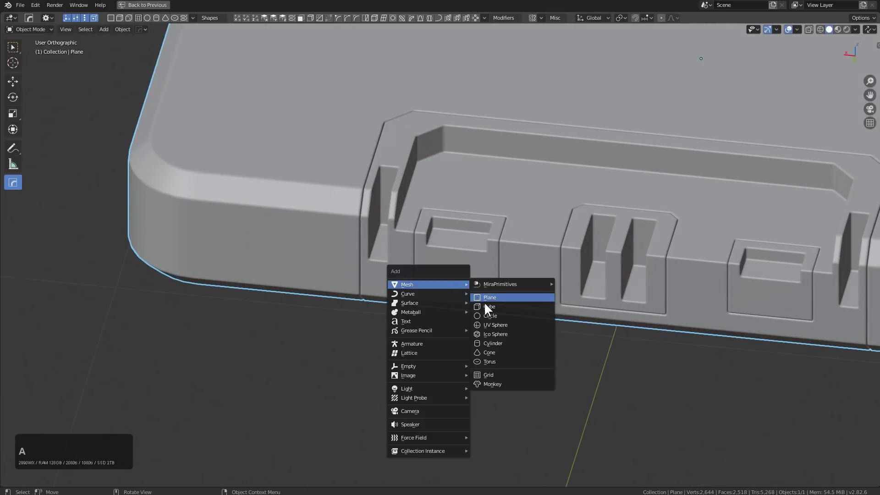
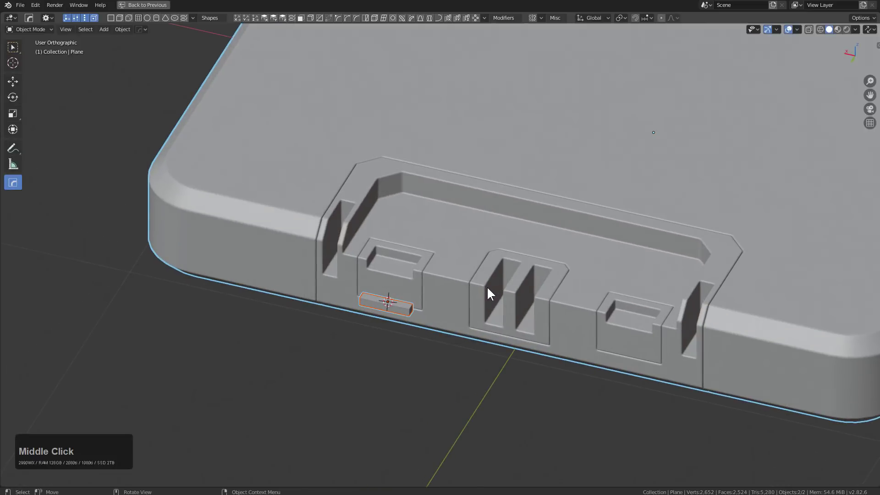
# Scale the cutter along X/Y and apply it as a Hard Ops Difference to open the front gap.
pyautogui.press('q')
pyautogui.click(490, 288)
pyautogui.middleClick(467, 295)
pyautogui.write('sxyu')
pyautogui.click(681, 233)
pyautogui.scroll(-3)
pyautogui.press('h')
pyautogui.middleClick(481, 290)
pyautogui.scroll(3)
pyautogui.rightClick(452, 294)
# Add a small cube and scale it along X/Y to size a notch cutter beside the detail block.
pyautogui.press('shift+a')
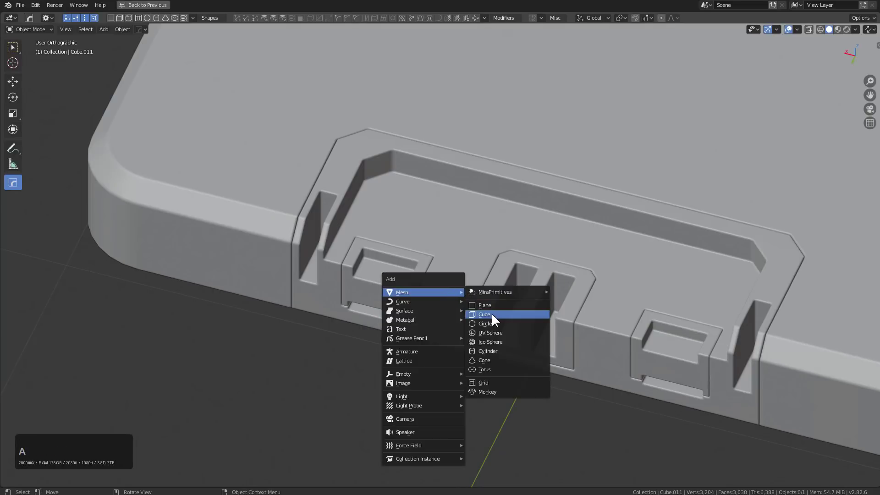
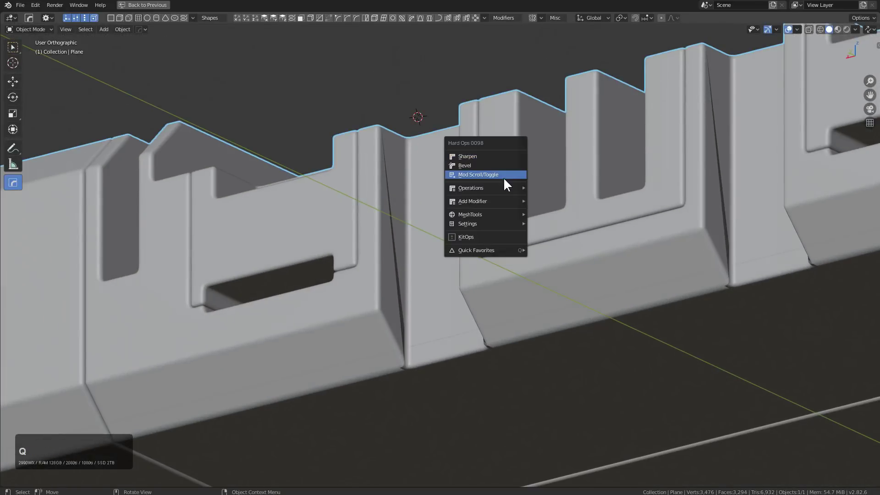
pyautogui.scroll(-3)
pyautogui.click(505, 179)
pyautogui.middleClick(505, 203)
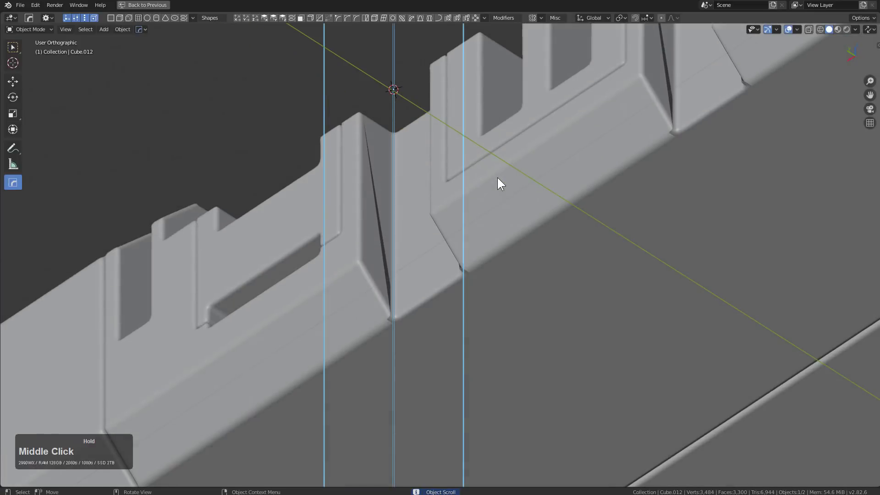
pyautogui.write('sxy')
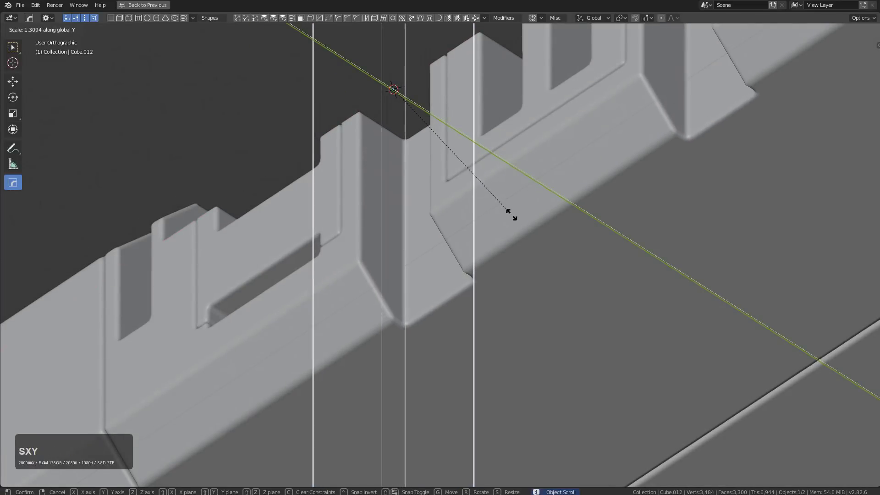
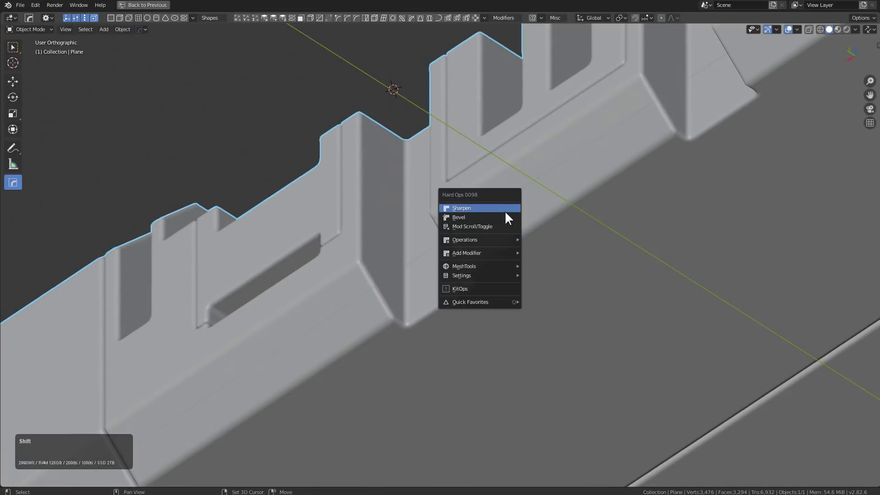
pyautogui.click(510, 217)
pyautogui.doubleClick(516, 219)
pyautogui.scroll(-3)
pyautogui.middleClick(511, 203)
pyautogui.scroll(-3)
# Add another small cube, move it along Z and scale it along X into a stacked notch cutter.
pyautogui.press('shift+a')
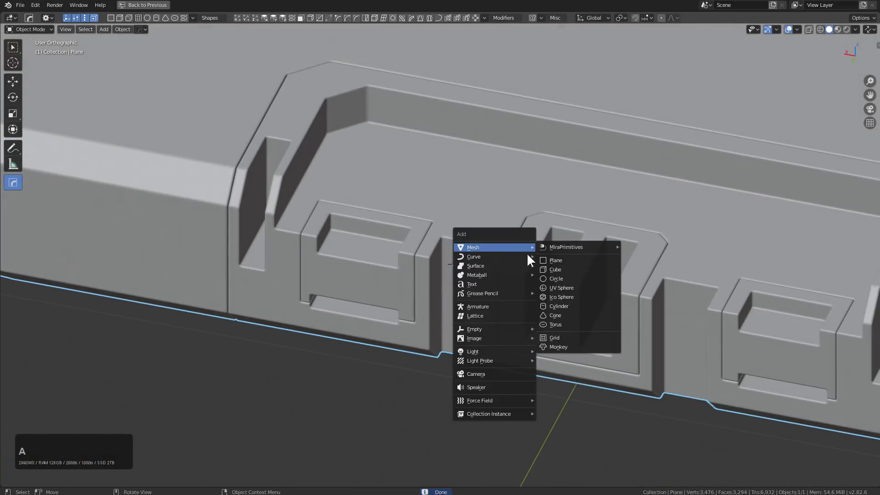
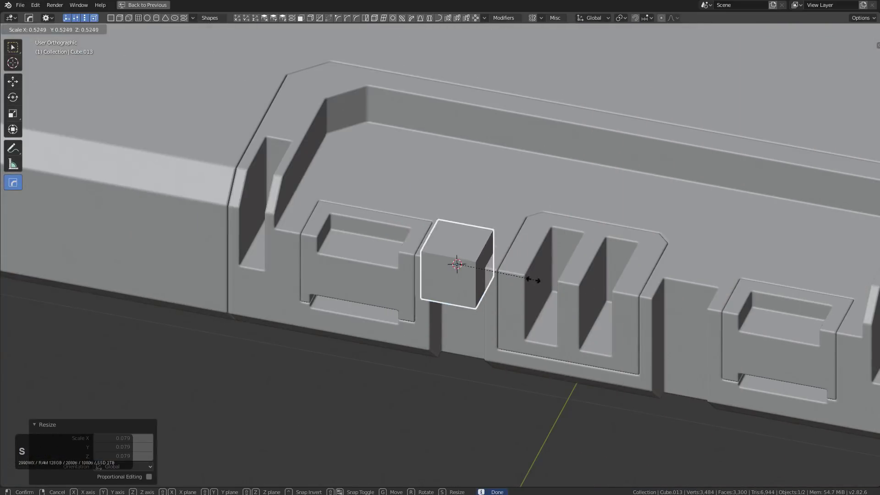
pyautogui.click(492, 265)
pyautogui.press('KP_Decimal')
pyautogui.scroll(-3)
pyautogui.press('g')
pyautogui.write('gz')
pyautogui.click(512, 356)
pyautogui.scroll(-3)
pyautogui.press('s')
pyautogui.write('sx')
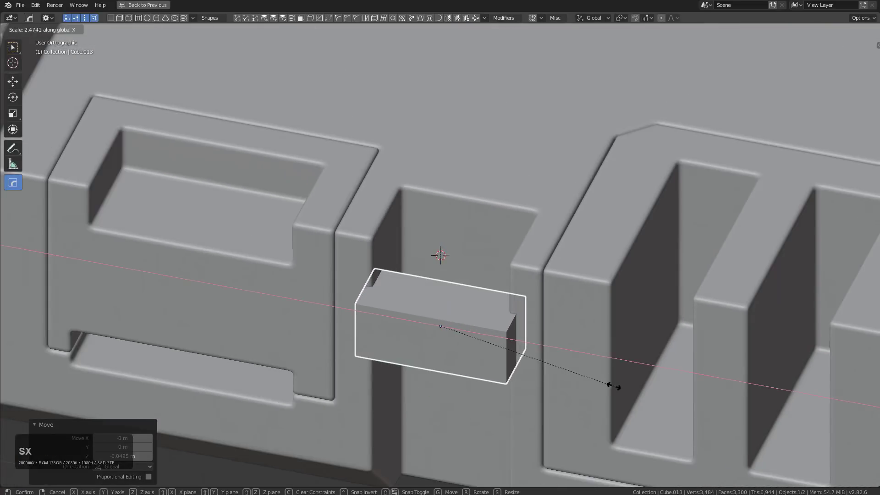
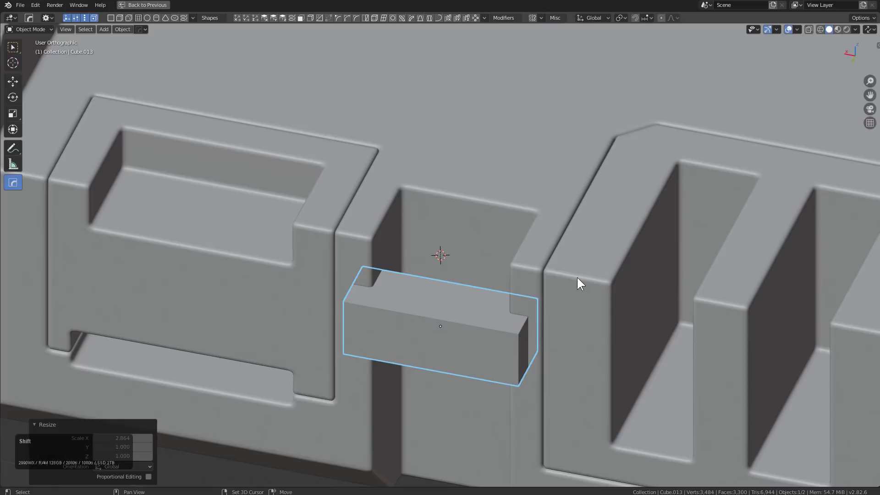
pyautogui.click(580, 278)
# Array the notch cutter and cut paired notches into the side walls of both front gaps.
pyautogui.press('q')
pyautogui.click(581, 279)
pyautogui.scroll(-3)
pyautogui.middleClick(512, 278)
pyautogui.press('q')
pyautogui.click(557, 297)
pyautogui.press('y')
pyautogui.write('yz')
pyautogui.click(281, 268)
pyautogui.scroll(-3)
pyautogui.press('h')
pyautogui.middleClick(507, 305)
pyautogui.scroll(-3)
pyautogui.middleClick(492, 300)
pyautogui.scroll(3)
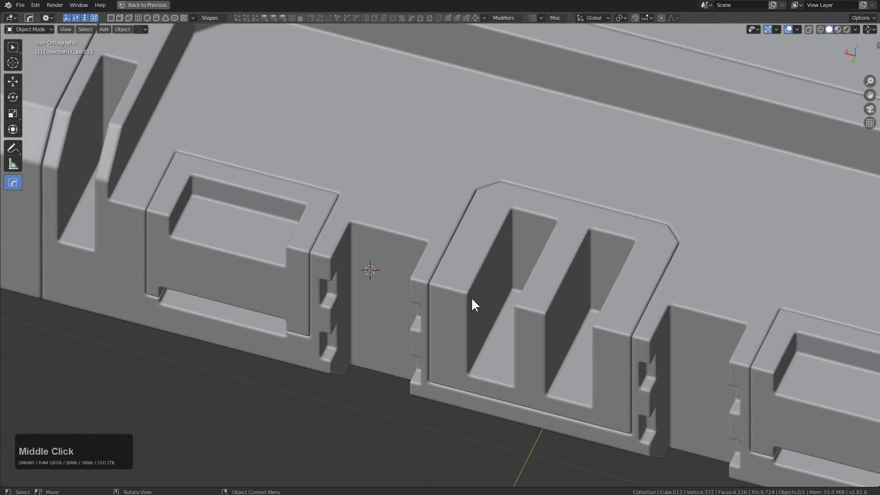
# Add a new small cube, scale it down and start moving it over the central slotted block.
pyautogui.rightClick(473, 301)
pyautogui.press('shift+a')
pyautogui.click(509, 325)
pyautogui.press('s')
pyautogui.click(465, 306)
pyautogui.press('s')
pyautogui.click(514, 314)
pyautogui.press('g')
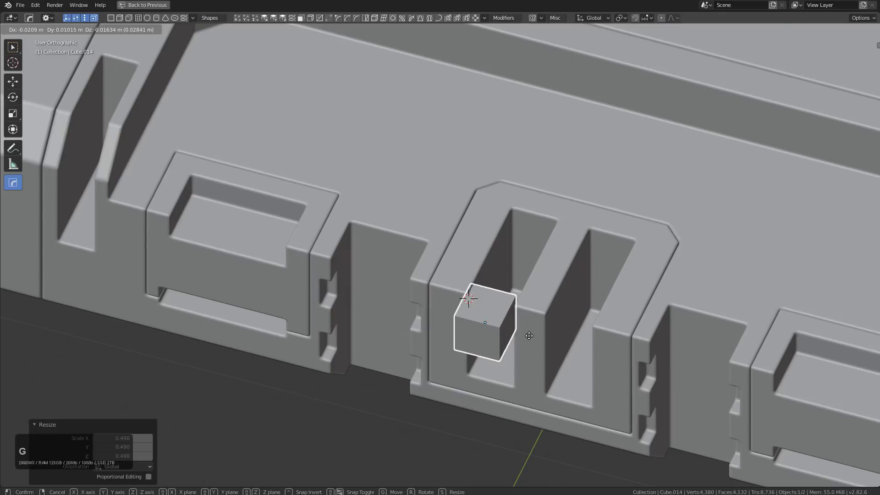
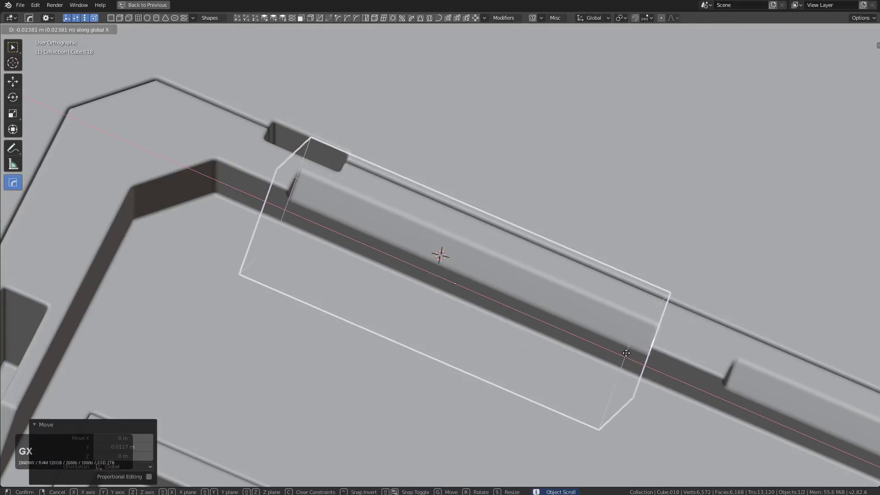
# Apply the long rim cutter as a Hard Ops Difference, leaving split strips on the recess's back wall.
pyautogui.click(628, 353)
pyautogui.scroll(-3)
pyautogui.press('h')
pyautogui.middleClick(543, 329)
pyautogui.scroll(-3)
pyautogui.middleClick(585, 296)
pyautogui.middleClick(566, 314)
pyautogui.middleClick(552, 317)
# Orbit around the front recess to check the new strips and central gap.
pyautogui.middleClick(521, 264)
pyautogui.scroll(-3)
pyautogui.middleClick(570, 258)
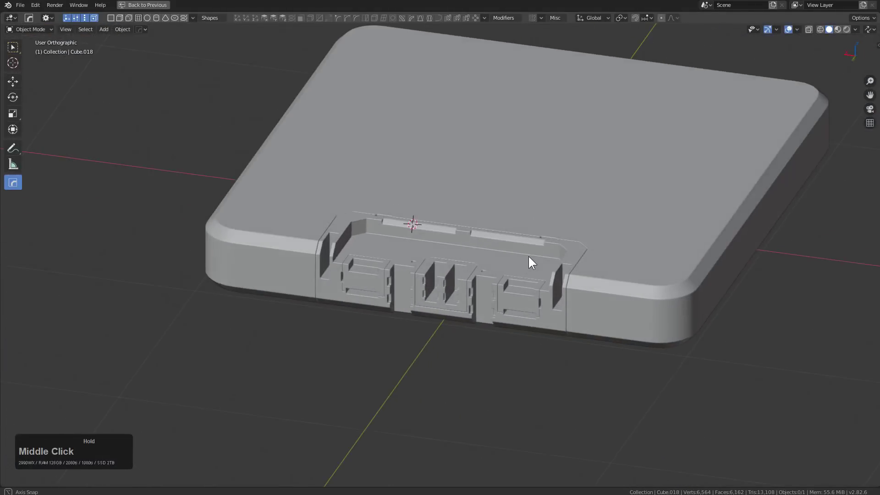
pyautogui.scroll(3)
pyautogui.middleClick(391, 291)
pyautogui.scroll(3)
pyautogui.middleClick(496, 285)
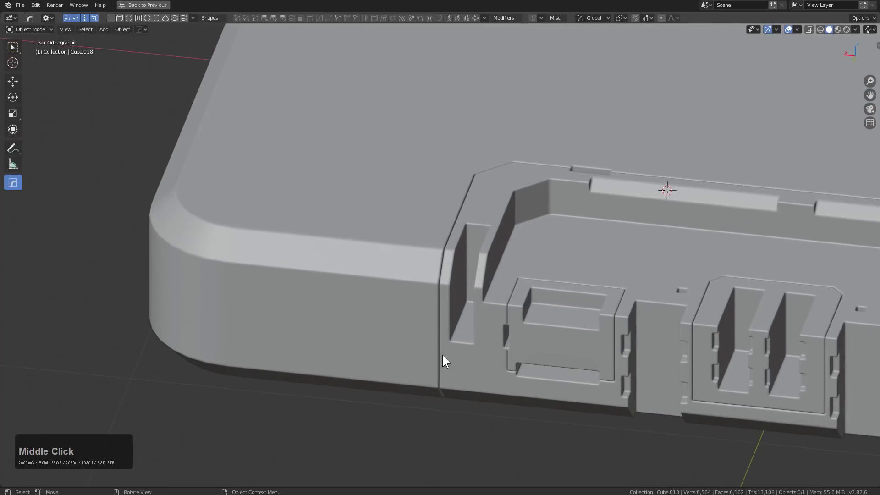
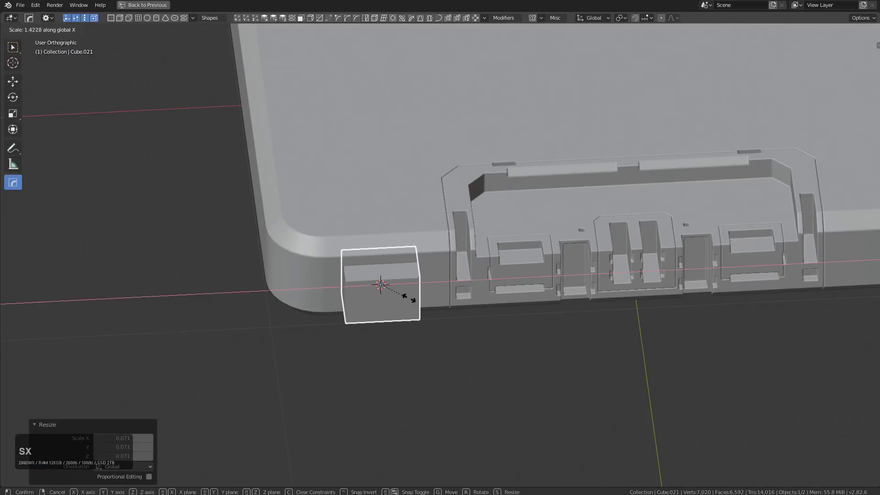
# Scale the corner cutter box along X/Y and position it at the slab's rounded front corner.
pyautogui.write('sxy')
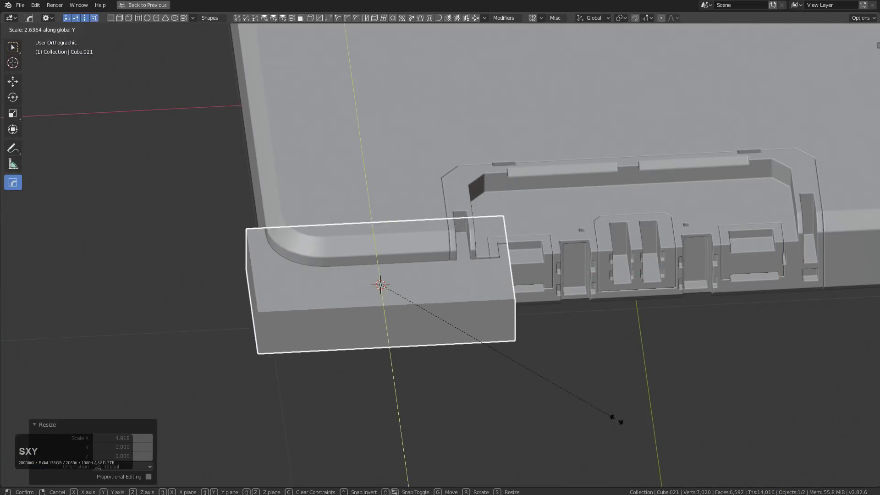
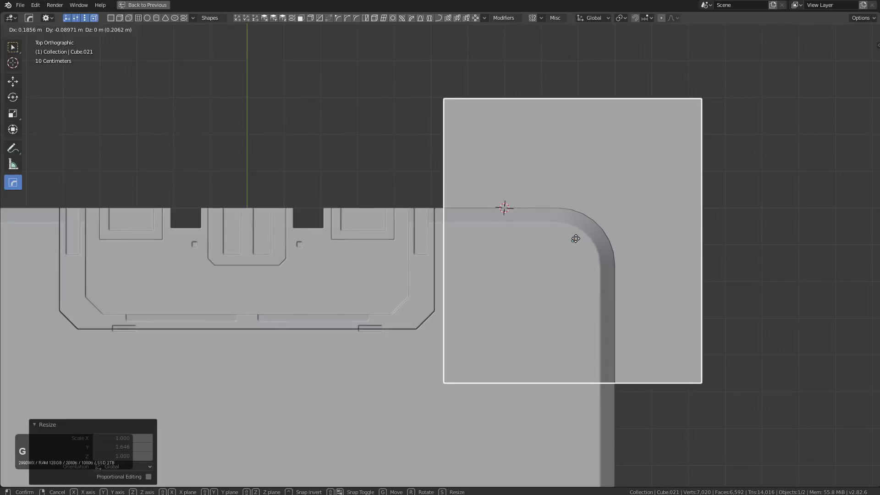
pyautogui.click(575, 241)
pyautogui.middleClick(594, 248)
pyautogui.scroll(3)
pyautogui.middleClick(440, 258)
pyautogui.scroll(3)
pyautogui.press('g')
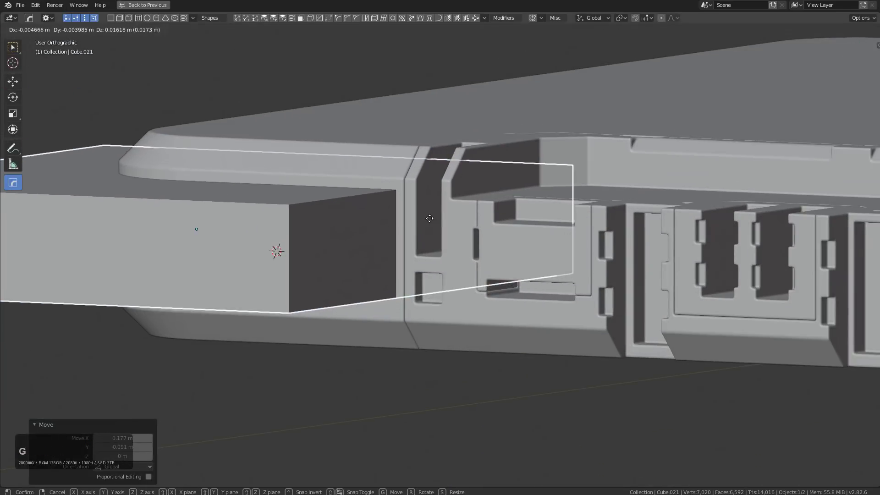
pyautogui.click(431, 217)
pyautogui.click(400, 157)
# Cut the box from the panel, carving an open side recess that leaves two small tabs.
pyautogui.press('q')
pyautogui.click(395, 157)
pyautogui.scroll(3)
pyautogui.middleClick(423, 166)
pyautogui.scroll(-3)
pyautogui.middleClick(415, 193)
pyautogui.scroll(-3)
pyautogui.middleClick(421, 243)
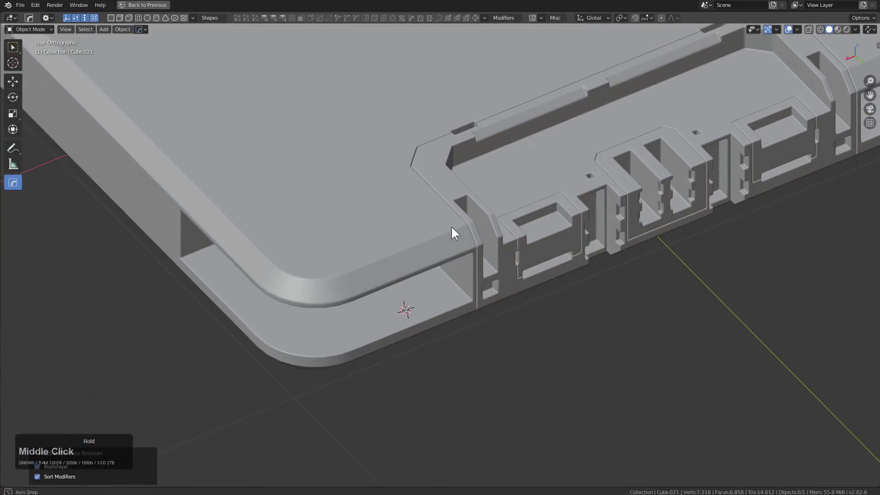
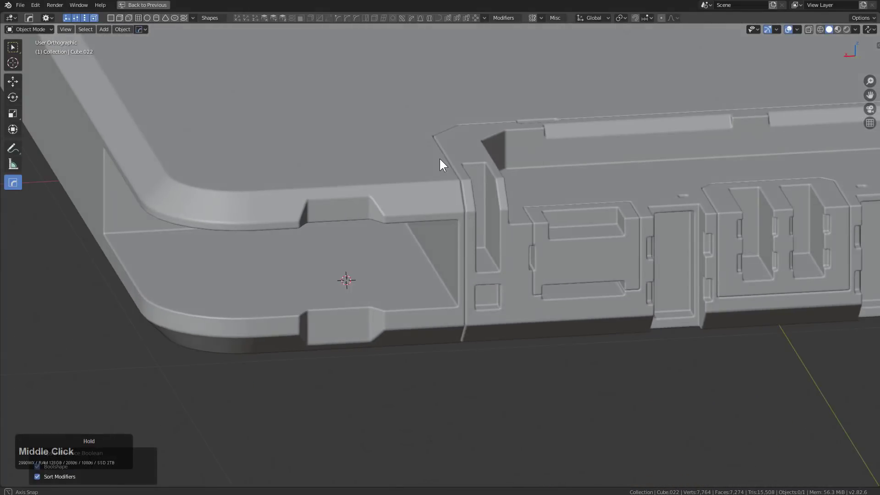
# Switch to top view and add a new mesh plane over the slab.
pyautogui.scroll(-3)
pyautogui.middleClick(521, 193)
pyautogui.scroll(-3)
pyautogui.middleClick(519, 228)
pyautogui.middleClick(451, 249)
pyautogui.scroll(-3)
pyautogui.middleClick(447, 250)
pyautogui.press('KP_7')
pyautogui.press('shift+a')
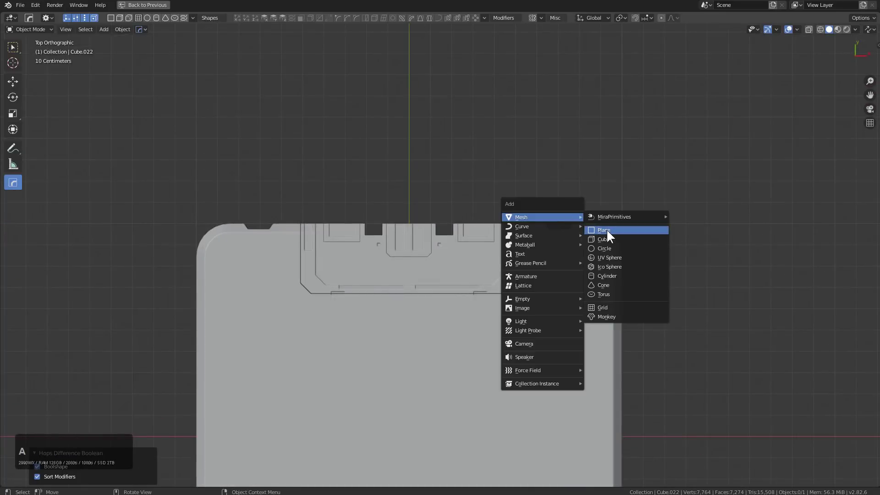
pyautogui.click(611, 232)
# Move the plane into place, reduce it to an edge and extrude it into a stepped zigzag line.
pyautogui.press('KP_9')
pyautogui.press('KP_Enter')
pyautogui.press('g')
pyautogui.click(411, 394)
pyautogui.middleClick(406, 374)
pyautogui.click(519, 270)
pyautogui.middleClick(524, 267)
pyautogui.press('Tab')
pyautogui.write('23')
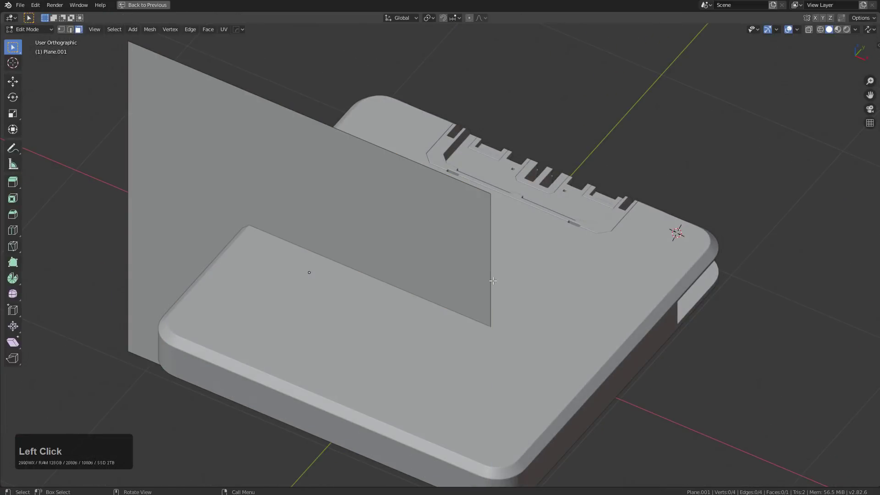
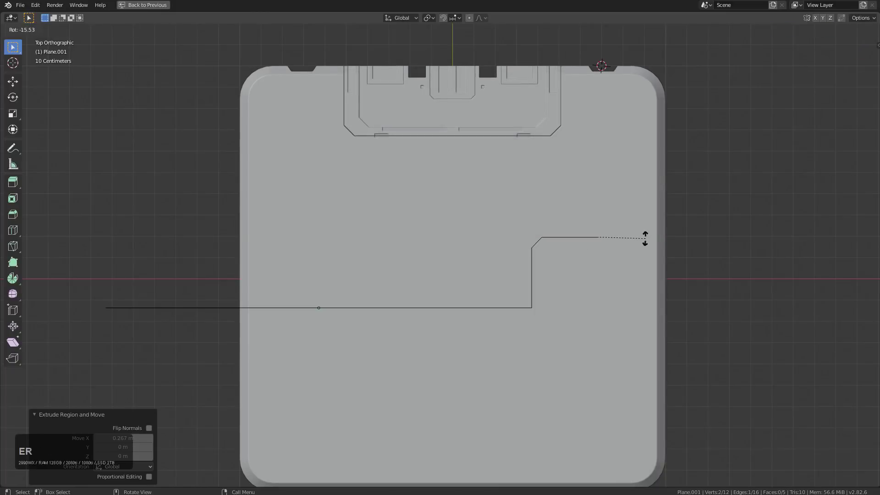
pyautogui.press('Escape')
pyautogui.press('e')
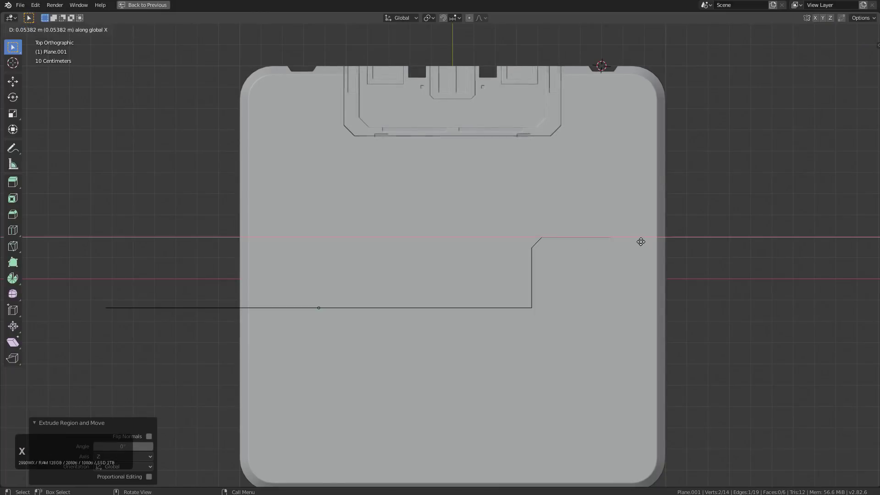
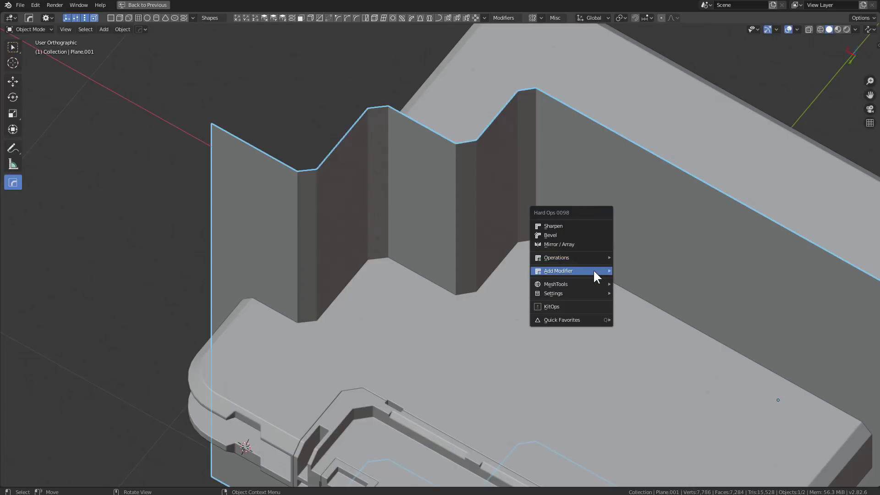
# Add a Solidify modifier to the stepped wall through the Hard Ops menu.
pyautogui.click(648, 49)
pyautogui.press('2')
pyautogui.click(642, 56)
pyautogui.click(556, 270)
pyautogui.middleClick(556, 271)
pyautogui.press('q')
pyautogui.click(554, 274)
pyautogui.scroll(-3)
# Tune the Solidify via Hard Ops quick operations to a slight thickness of about 0.001 m.
pyautogui.middleClick(517, 261)
pyautogui.press('q')
pyautogui.click(646, 198)
pyautogui.press('q')
pyautogui.click(631, 219)
pyautogui.scroll(-3)
pyautogui.click(629, 219)
# Reposition the thin wall over the panel in top view, sliding it within the XY plane.
pyautogui.middleClick(565, 231)
pyautogui.press('g')
pyautogui.click(531, 254)
pyautogui.press('KP_7')
pyautogui.press('g')
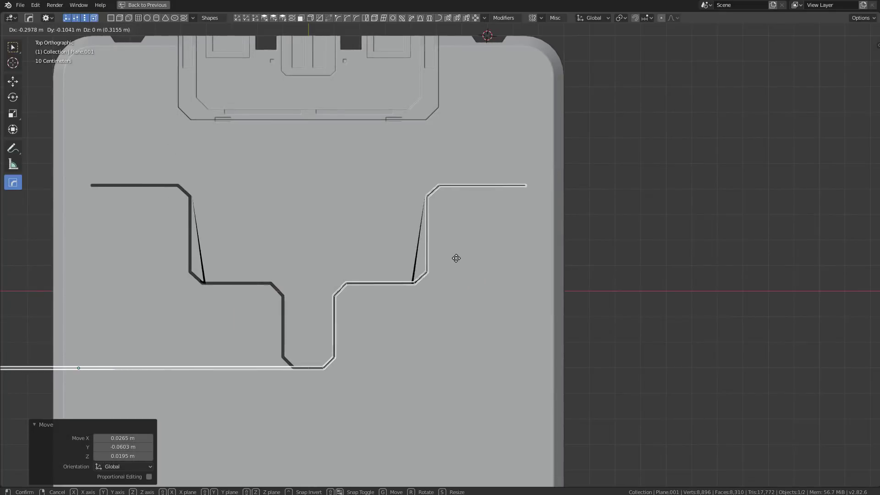
pyautogui.click(519, 258)
pyautogui.middleClick(535, 264)
pyautogui.scroll(3)
pyautogui.press('g')
pyautogui.write('gxy')
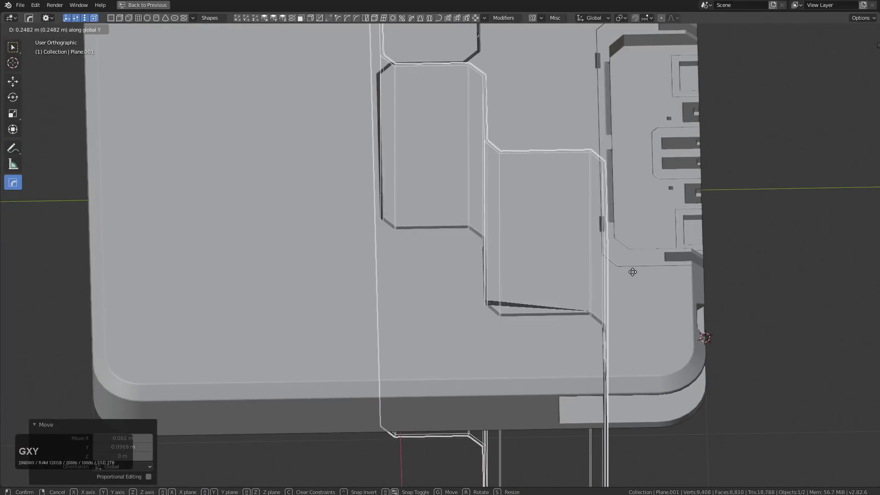
pyautogui.click(636, 274)
# Mirror the wall on X with Hard Ops Mirror, using the panel as the mirror object.
pyautogui.middleClick(585, 271)
pyautogui.scroll(3)
pyautogui.middleClick(526, 234)
pyautogui.scroll(3)
pyautogui.middleClick(477, 218)
pyautogui.press('q')
pyautogui.click(499, 241)
pyautogui.click(503, 243)
pyautogui.click(516, 293)
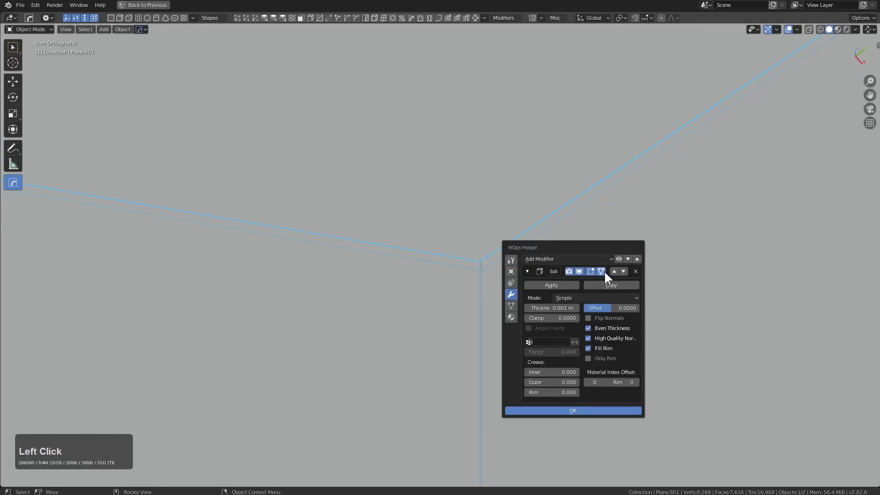
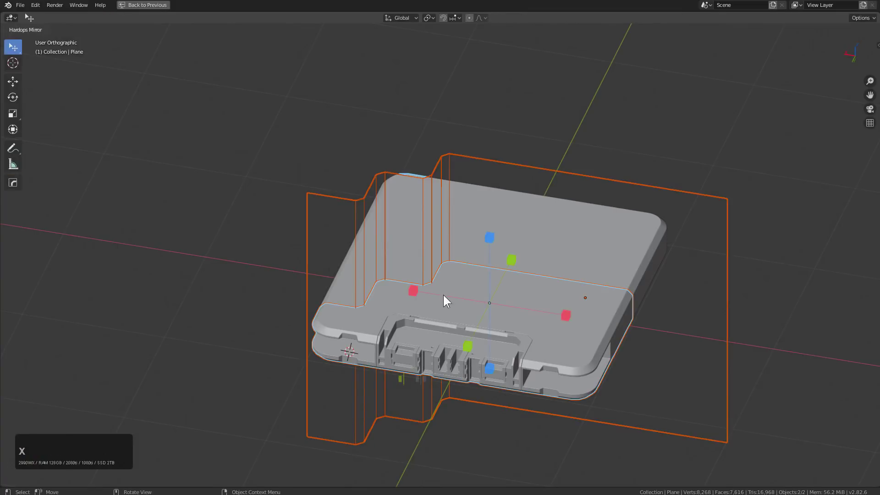
# Select the stepped cutter's geometry in Edit Mode for repositioning.
pyautogui.click(422, 286)
pyautogui.press('a')
pyautogui.middleClick(485, 282)
pyautogui.scroll(3)
pyautogui.click(429, 157)
pyautogui.click(434, 148)
pyautogui.middleClick(452, 216)
pyautogui.scroll(3)
# Run Hard Ops quick operations on the cutter and check it against the panel.
pyautogui.press('q')
pyautogui.click(515, 296)
pyautogui.click(509, 293)
pyautogui.scroll(-3)
pyautogui.middleClick(500, 316)
pyautogui.scroll(-3)
pyautogui.middleClick(487, 224)
pyautogui.scroll(3)
# Slide the stepped profile along X, then along Y, so the steps sit over the top surface.
pyautogui.press('g')
pyautogui.write('gx')
pyautogui.click(456, 252)
pyautogui.middleClick(450, 266)
pyautogui.middleClick(451, 271)
pyautogui.press('g')
pyautogui.write('gy')
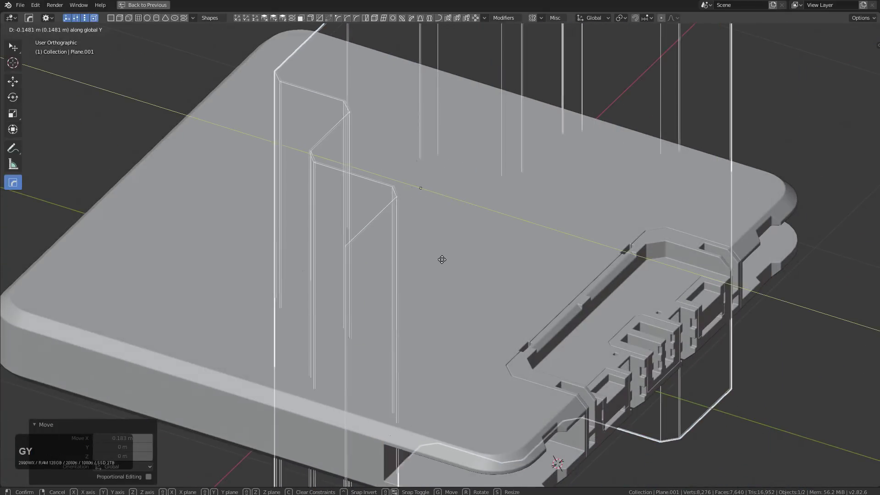
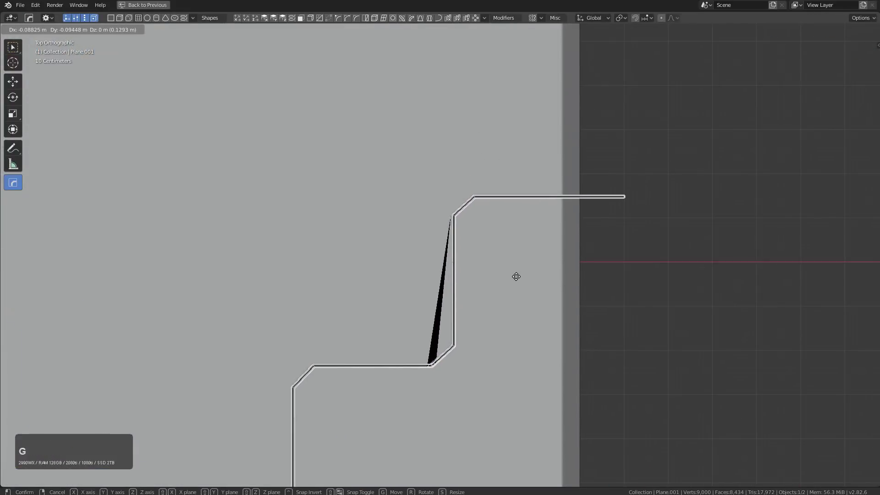
pyautogui.click(519, 278)
# Nudge the profile once more and hide the selected geometry out of the way.
pyautogui.press('g')
pyautogui.click(512, 276)
pyautogui.scroll(-3)
pyautogui.press('h')
pyautogui.middleClick(497, 292)
pyautogui.scroll(3)
pyautogui.middleClick(425, 272)
# Change a viewport display option and inspect the mirrored stepped outline around the slab.
pyautogui.press('alt+v')
pyautogui.click(396, 240)
pyautogui.scroll(-3)
pyautogui.middleClick(447, 192)
pyautogui.scroll(3)
pyautogui.middleClick(464, 270)
pyautogui.middleClick(369, 283)
pyautogui.scroll(3)
pyautogui.middleClick(548, 306)
pyautogui.click(512, 293)
pyautogui.scroll(-3)
# Set the cutter's Solidify thickness to 0.006 m through the HOps helper.
pyautogui.press('q')
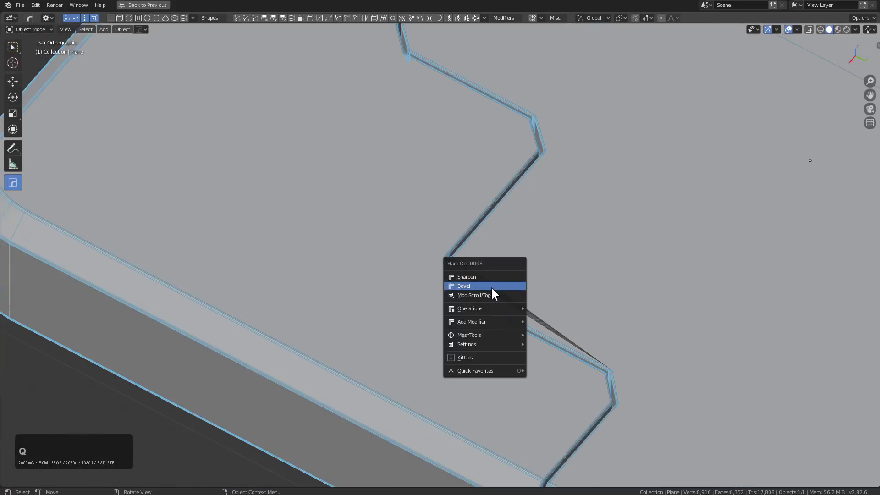
pyautogui.scroll(-3)
pyautogui.press('alt+v')
pyautogui.click(553, 243)
pyautogui.scroll(3)
pyautogui.click(525, 252)
pyautogui.press('q')
pyautogui.click(507, 267)
pyautogui.scroll(-3)
pyautogui.click(507, 268)
pyautogui.scroll(-3)
pyautogui.middleClick(496, 239)
# Recalculate the cutter's normals outward in Edit Mode (Shift+N).
pyautogui.press('Tab')
pyautogui.press('a')
pyautogui.press('shift+n')
pyautogui.press('Tab')
pyautogui.middleClick(540, 232)
pyautogui.scroll(3)
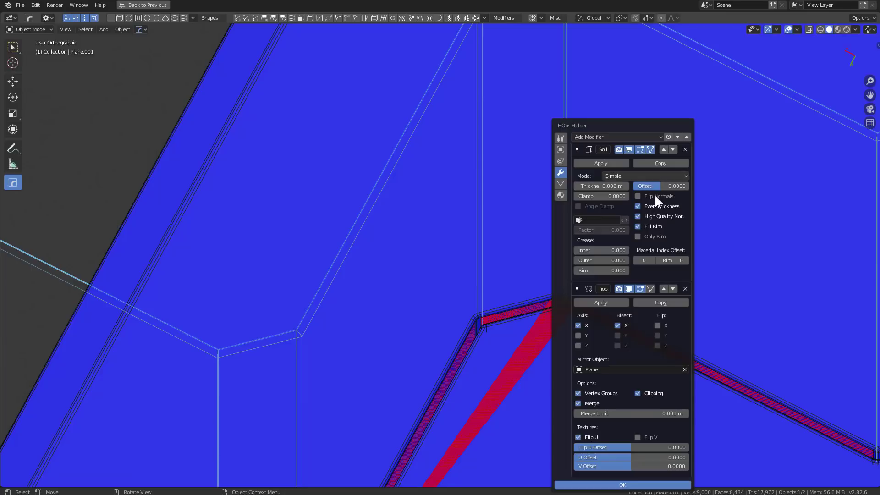
# Switch the Solidify thickness mode to Complex and check the seam in X-ray view.
pyautogui.click(625, 179)
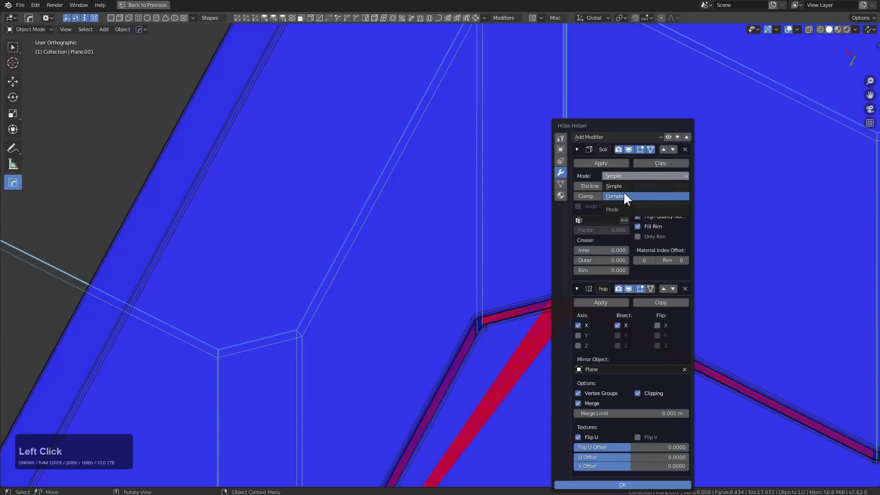
pyautogui.press('Escape')
pyautogui.scroll(-3)
pyautogui.press('1')
pyautogui.middleClick(556, 301)
pyautogui.press('alt+z')
pyautogui.middleClick(510, 282)
pyautogui.middleClick(551, 277)
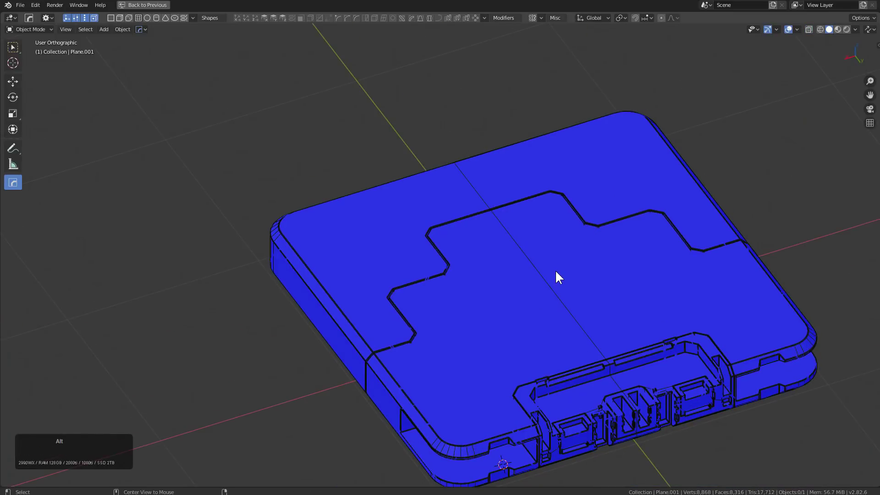
# Turn off the Face Orientation overlay and view the thin zigzag seam across the slab.
pyautogui.press('alt+v')
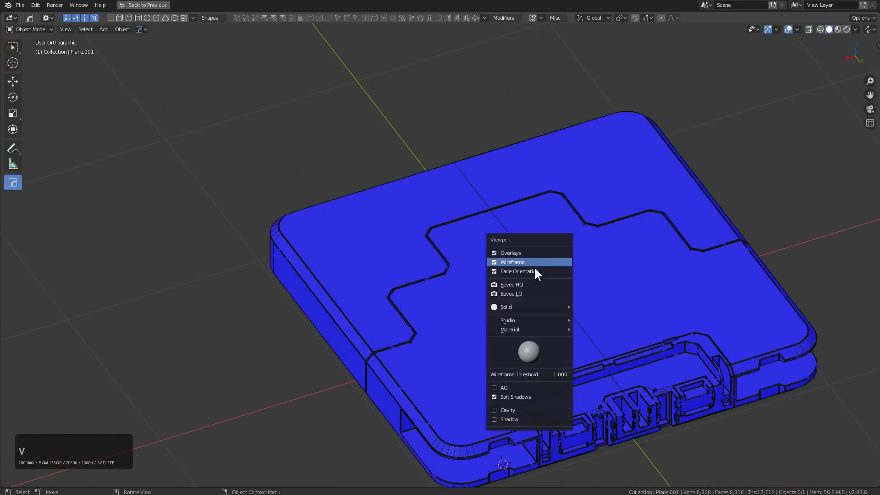
pyautogui.click(537, 271)
pyautogui.scroll(3)
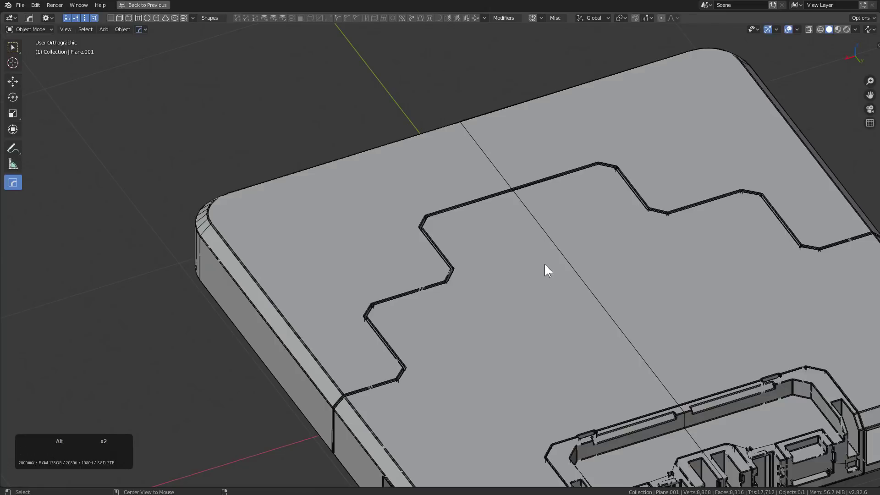
pyautogui.press('alt+v')
pyautogui.click(538, 260)
pyautogui.middleClick(539, 273)
pyautogui.scroll(-3)
pyautogui.press('KP_5')
pyautogui.middleClick(540, 339)
# Add a new 2 m cube to the scene with Shift+A > Mesh > Cube.
pyautogui.scroll(-3)
pyautogui.middleClick(484, 278)
pyautogui.middleClick(448, 296)
pyautogui.rightClick(419, 354)
pyautogui.press('shift+a')
pyautogui.click(423, 321)
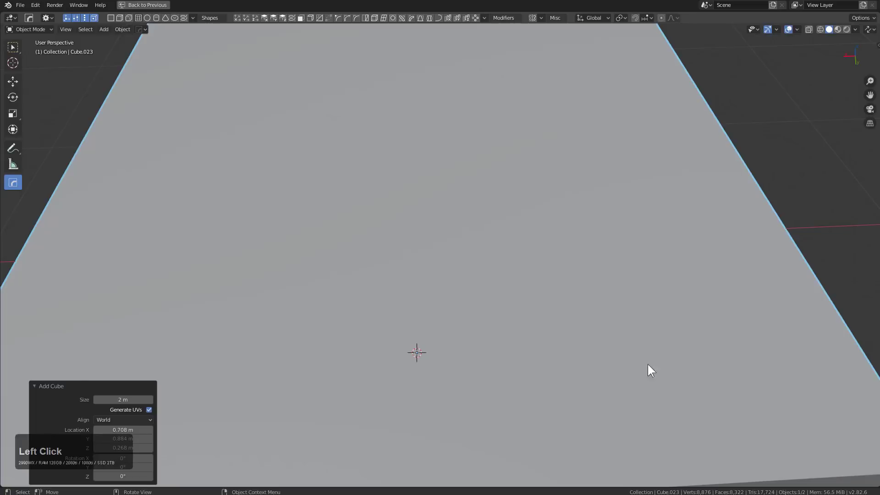
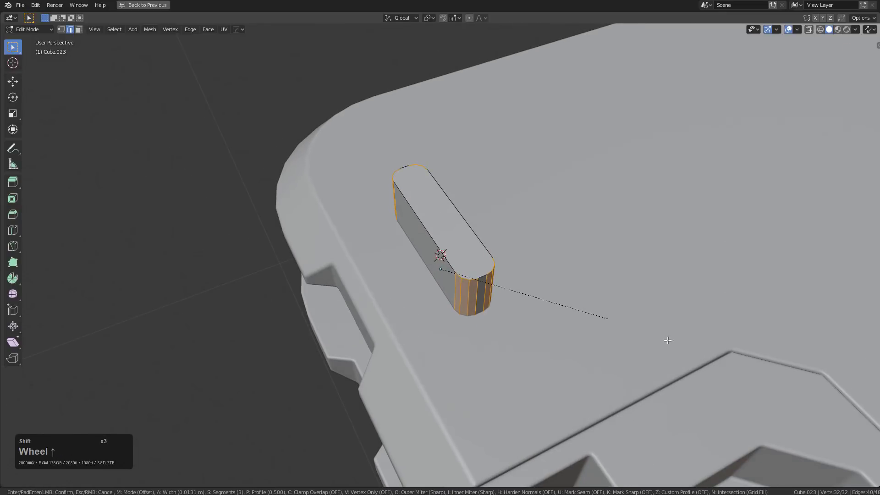
# Zoom in toward the small box sitting on the slab.
pyautogui.scroll(3)
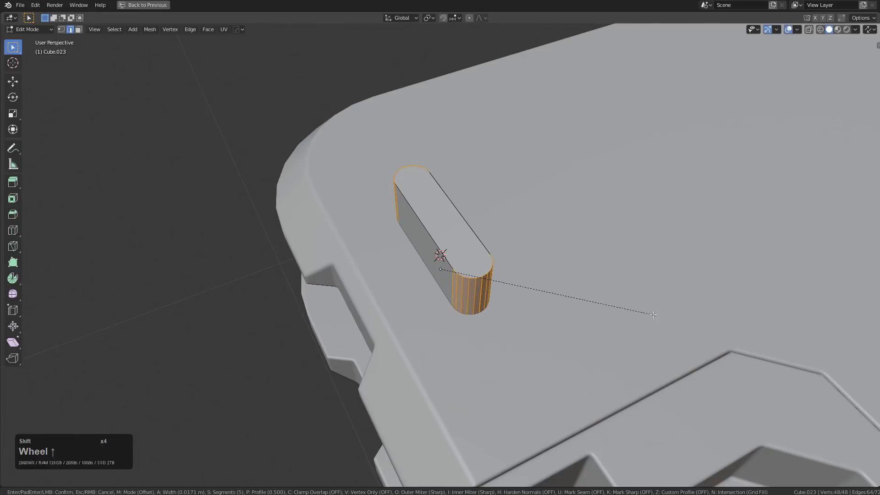
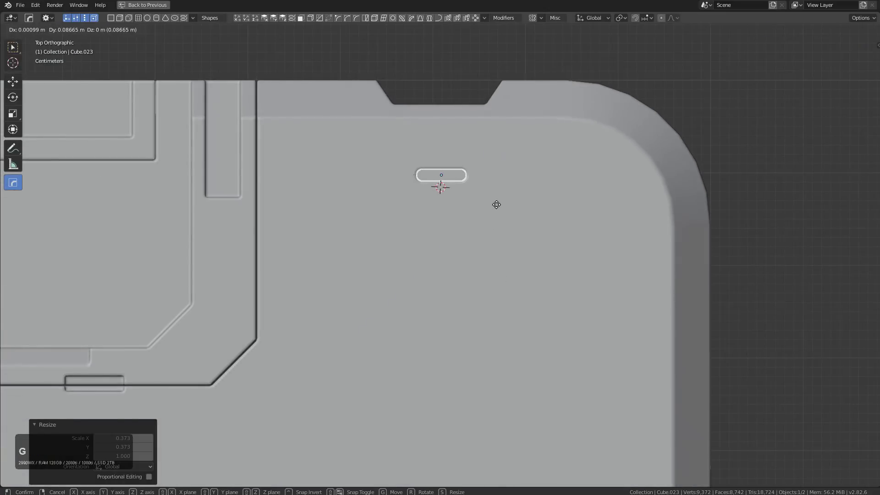
# Duplicate the small slot cutter pieces with Shift+D and drop the copies onto the panel top.
pyautogui.click(499, 194)
pyautogui.scroll(-3)
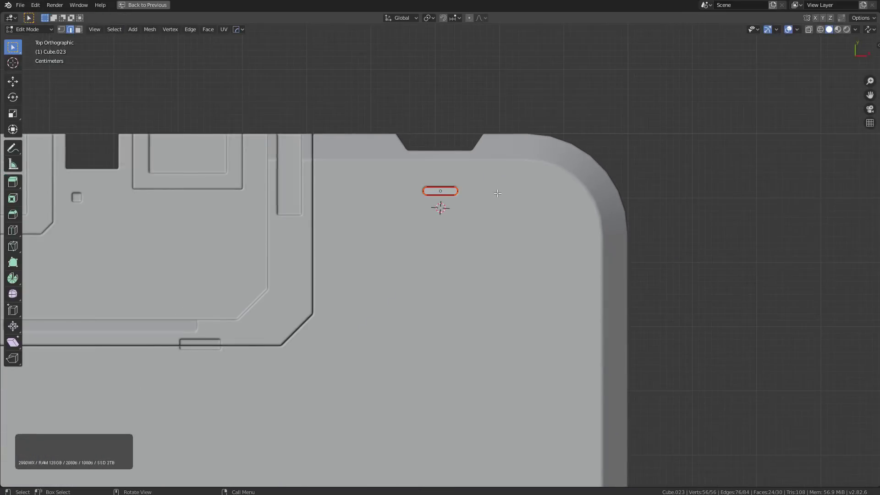
pyautogui.press('a')
pyautogui.press('shift+d')
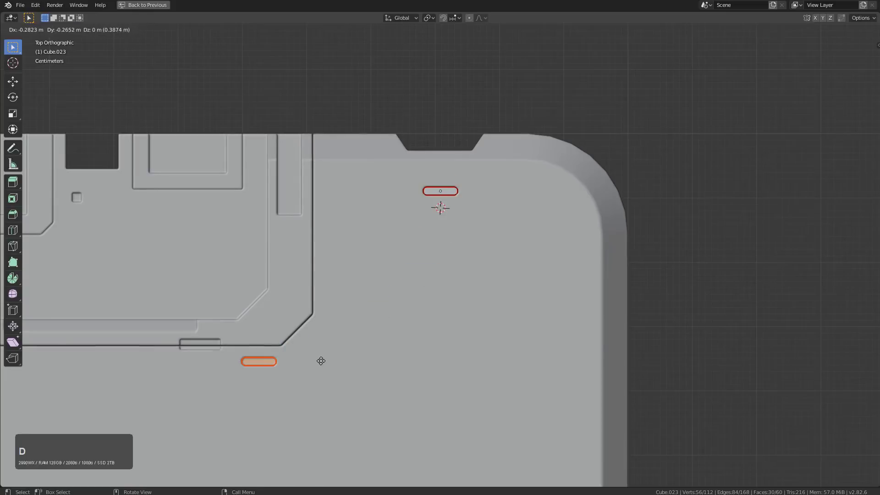
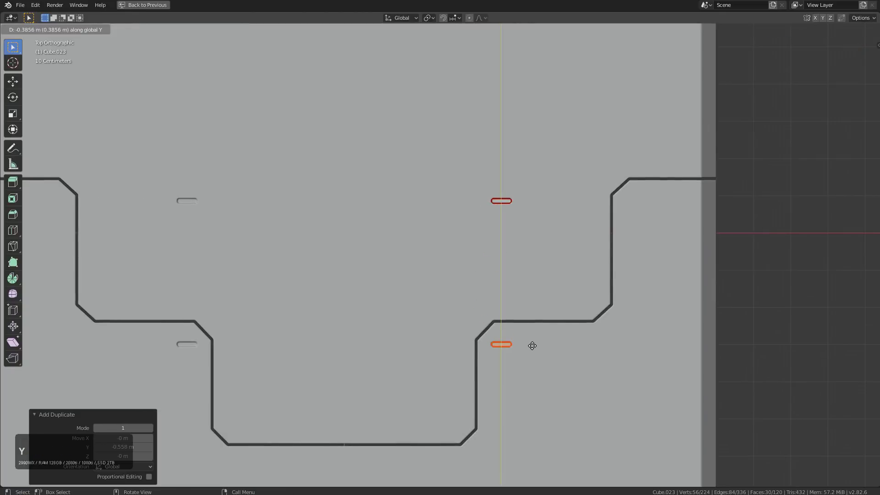
pyautogui.click(534, 345)
pyautogui.press('g')
pyautogui.click(575, 336)
pyautogui.press('shift+d')
pyautogui.click(444, 437)
# Enter edit mode on the slot cutter and clear the selection, checking from front and ortho views.
pyautogui.press('Tab')
pyautogui.scroll(-3)
pyautogui.press('1')
pyautogui.middleClick(522, 303)
pyautogui.middleClick(591, 265)
pyautogui.click(537, 297)
pyautogui.press('KP_5')
pyautogui.press('alt+a')
pyautogui.scroll(-3)
# Zoom in on the slots and adjust one slot piece with Alt+V.
pyautogui.middleClick(518, 285)
pyautogui.scroll(3)
pyautogui.middleClick(485, 271)
pyautogui.scroll(3)
pyautogui.middleClick(419, 289)
pyautogui.middleClick(494, 308)
pyautogui.click(484, 294)
pyautogui.press('alt+v')
pyautogui.click(453, 320)
pyautogui.scroll(-3)
# Select linked slot pieces with L and slide them along Y to new spots on the top.
pyautogui.middleClick(479, 297)
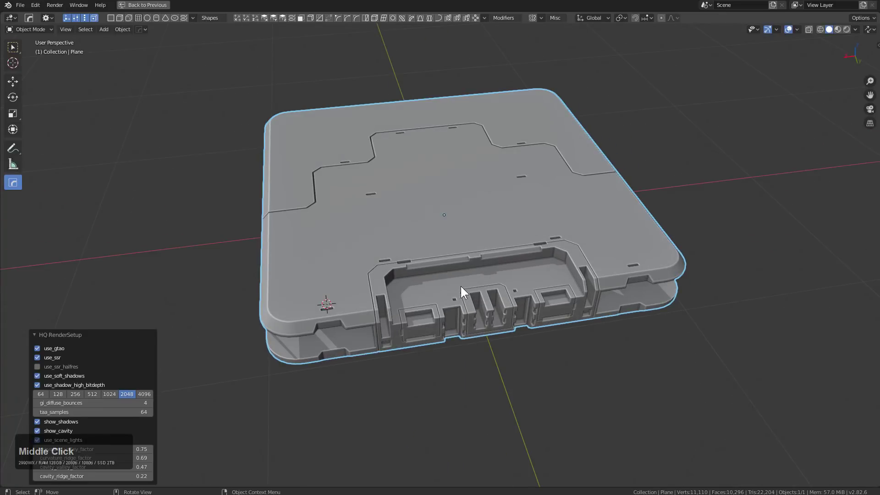
pyautogui.click(463, 289)
pyautogui.middleClick(482, 294)
pyautogui.press('q')
pyautogui.click(476, 298)
pyautogui.scroll(-3)
pyautogui.click(476, 299)
pyautogui.middleClick(483, 270)
pyautogui.press('Tab')
pyautogui.press('alt+a')
pyautogui.write('lll')
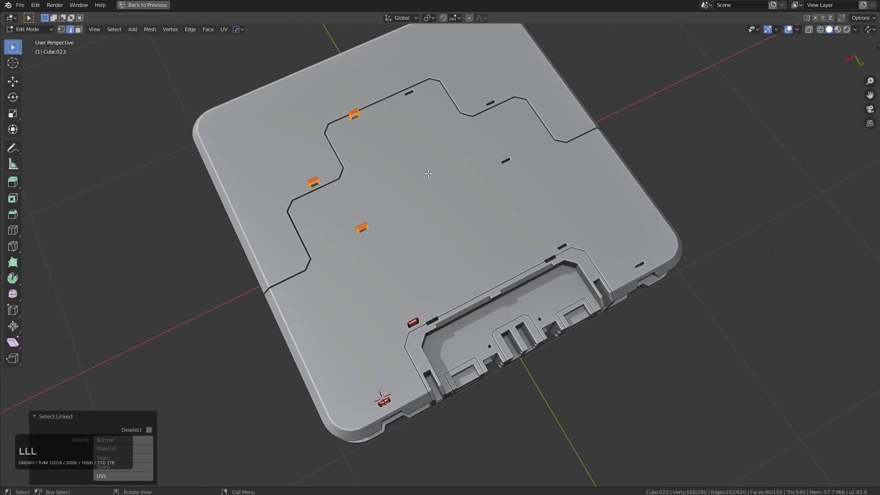
pyautogui.write('gy')
pyautogui.click(478, 235)
# From top view nudge the slot pieces into place and leave edit mode.
pyautogui.press('KP_7')
pyautogui.press('g')
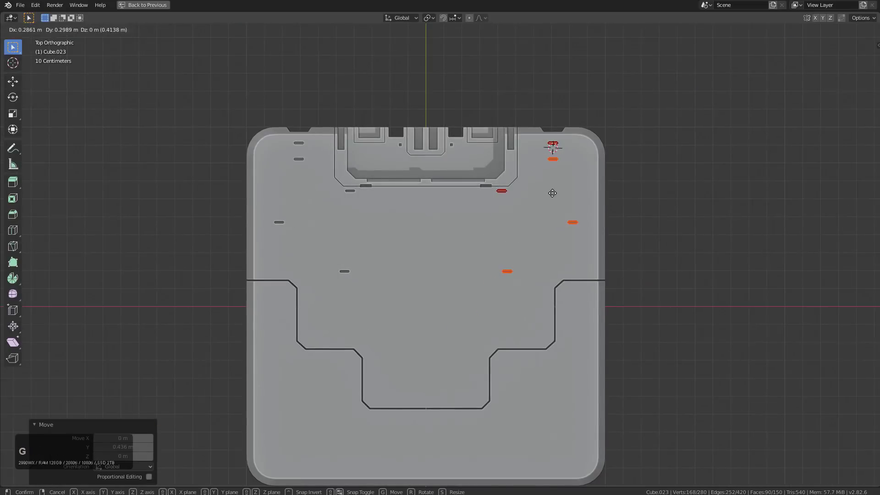
pyautogui.press('g')
pyautogui.press('Tab')
pyautogui.middleClick(570, 291)
pyautogui.scroll(3)
pyautogui.press('alt+a')
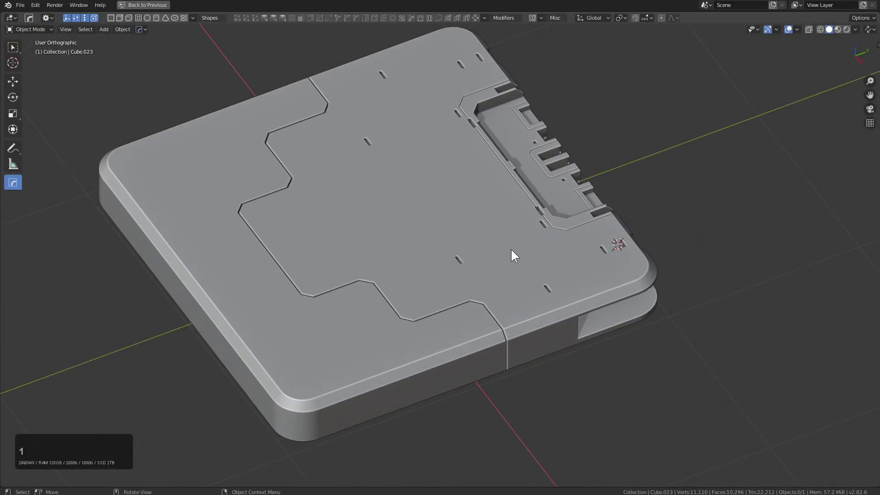
# Duplicate the stepped seam cutter and shift the copy along Y across the panel.
pyautogui.click(514, 252)
pyautogui.press('q')
pyautogui.click(513, 254)
pyautogui.scroll(-3)
pyautogui.scroll(-3)
pyautogui.click(514, 254)
pyautogui.press('g')
pyautogui.press('y')
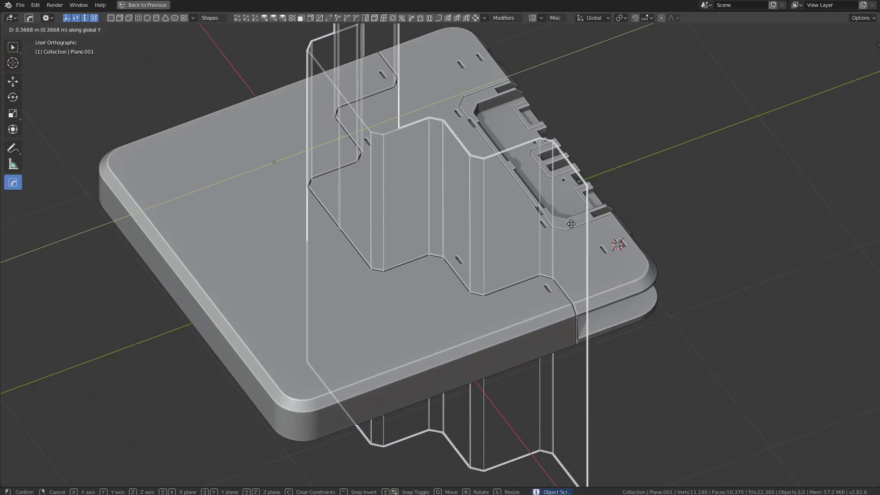
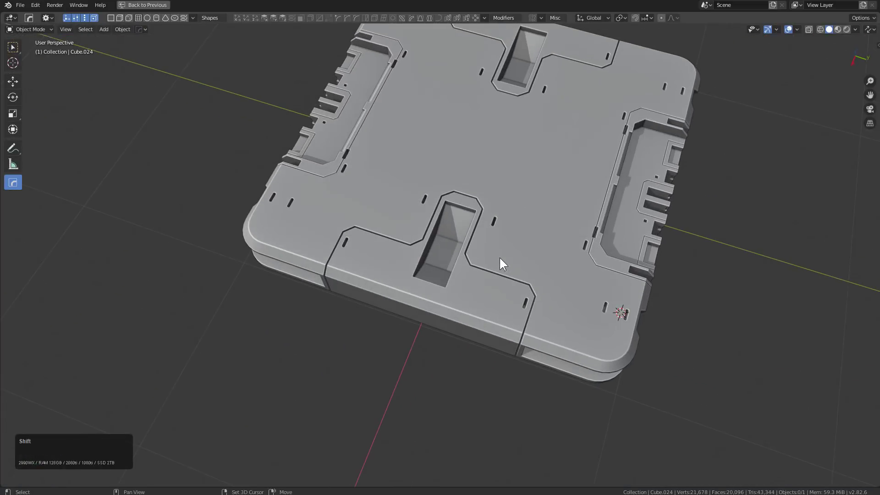
# Orbit around the panel to inspect the mirrored seams and tapered pockets.
pyautogui.middleClick(481, 277)
pyautogui.middleClick(432, 300)
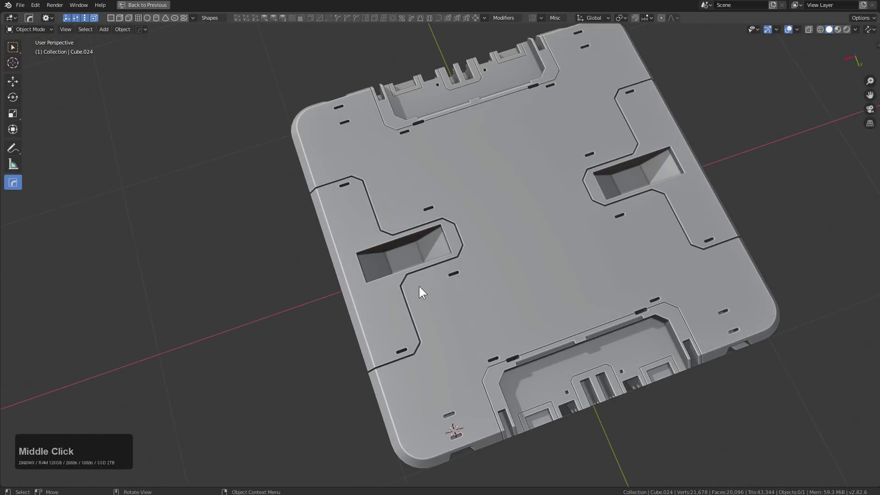
pyautogui.middleClick(458, 289)
pyautogui.scroll(3)
# Add a cylinder at the rectangular pocket, resize it and turn it to lie sideways.
pyautogui.press('ctrl+z')
pyautogui.press('shift+s')
pyautogui.click(581, 264)
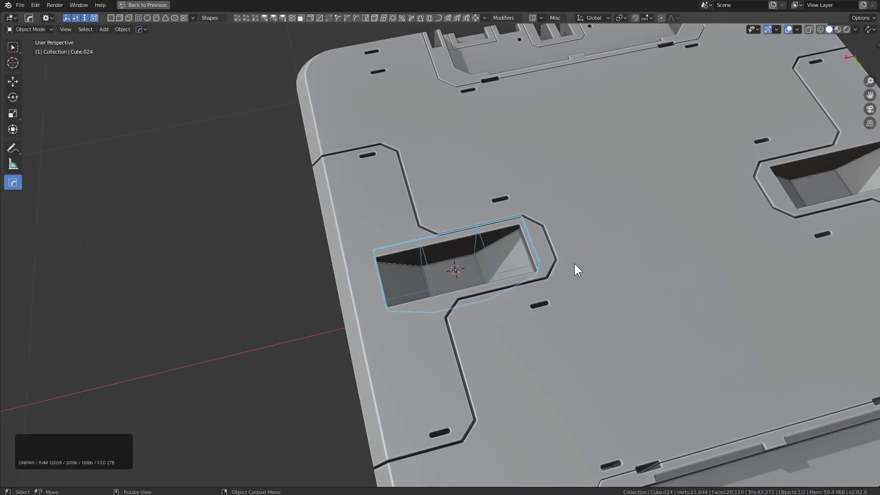
pyautogui.press('h')
pyautogui.press('shift+a')
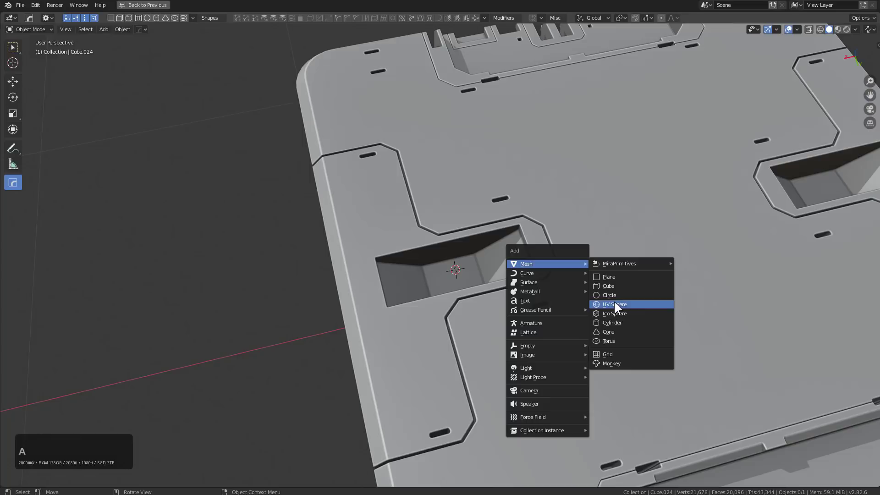
pyautogui.click(618, 319)
pyautogui.doubleClick(618, 321)
pyautogui.press('q')
pyautogui.click(609, 291)
pyautogui.press('s')
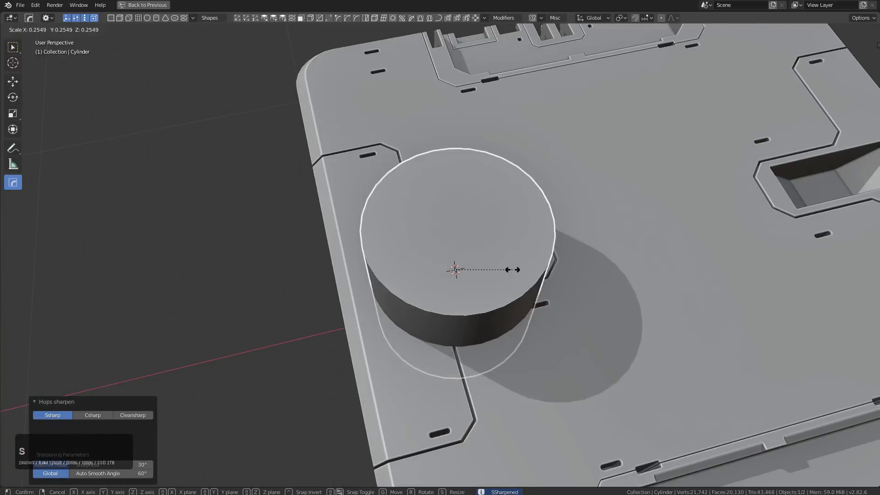
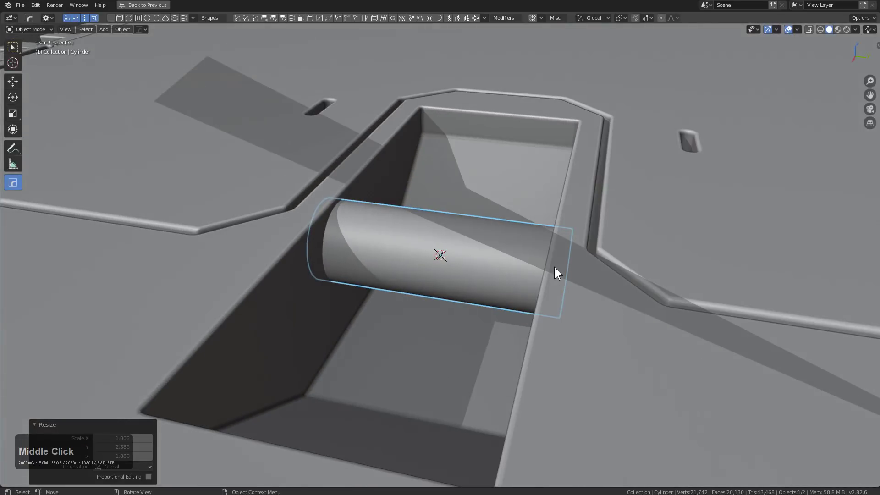
# Lower the rod into the pocket with G Z and Union it into the panel via Hard Ops booleans.
pyautogui.middleClick(551, 270)
pyautogui.press('g')
pyautogui.write('gz')
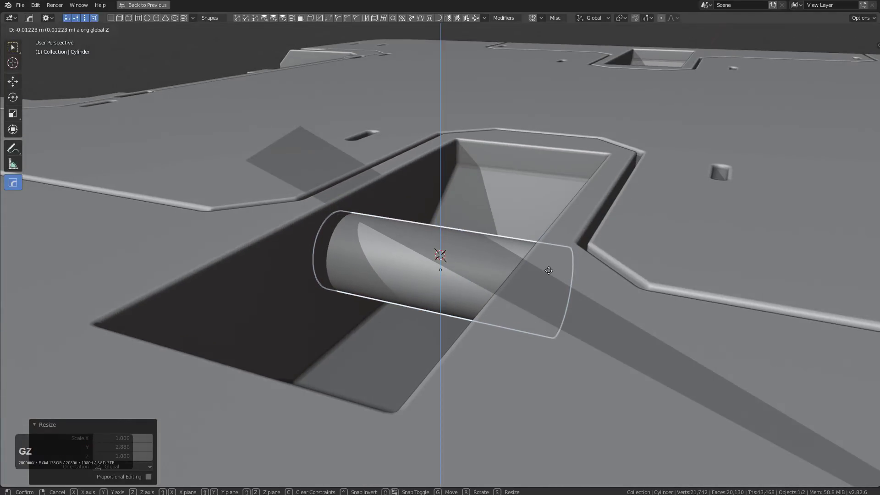
pyautogui.click(551, 270)
pyautogui.scroll(-3)
pyautogui.middleClick(550, 277)
pyautogui.click(547, 276)
pyautogui.press('q')
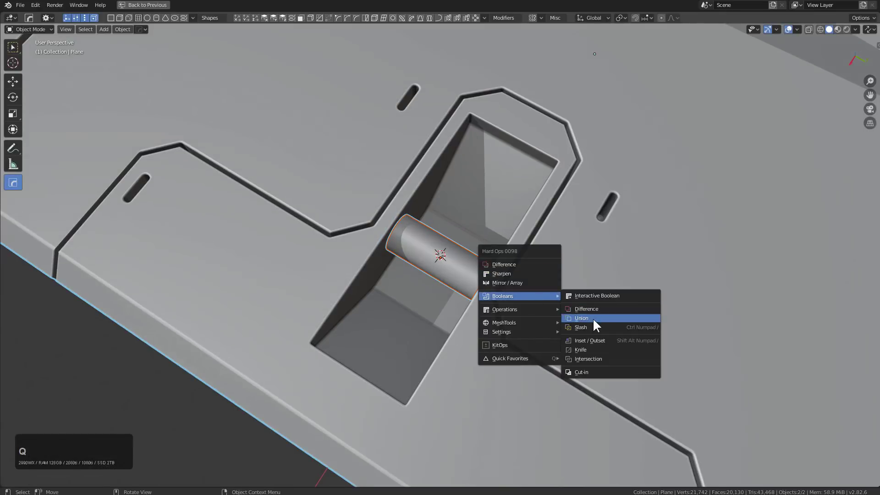
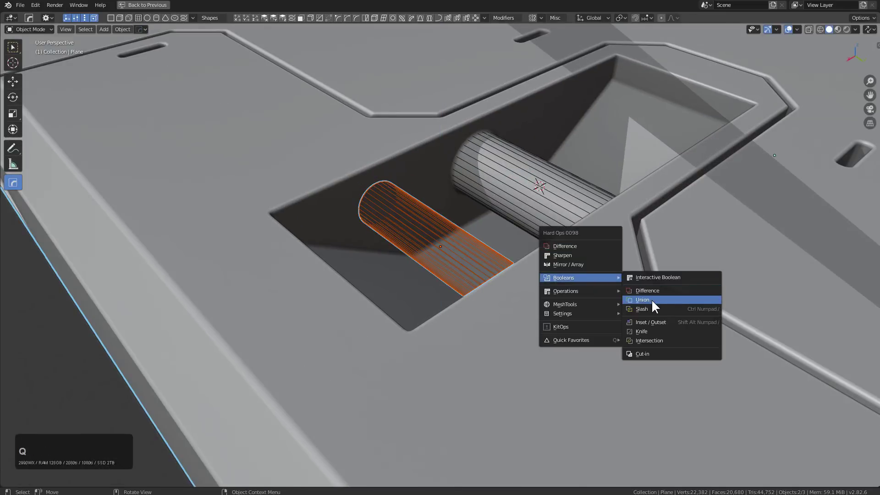
pyautogui.click(658, 302)
# Union the second rod into the panel after checking it inside the pocket.
pyautogui.middleClick(615, 268)
pyautogui.press('1')
pyautogui.scroll(-3)
pyautogui.middleClick(606, 262)
pyautogui.scroll(-3)
pyautogui.middleClick(510, 288)
pyautogui.scroll(3)
pyautogui.press('q')
pyautogui.click(546, 250)
# Mirror the pocket rods to the opposite pocket and set the mirror distance across the panel.
pyautogui.press('q')
pyautogui.click(528, 270)
pyautogui.click(527, 270)
pyautogui.press('q')
pyautogui.click(485, 289)
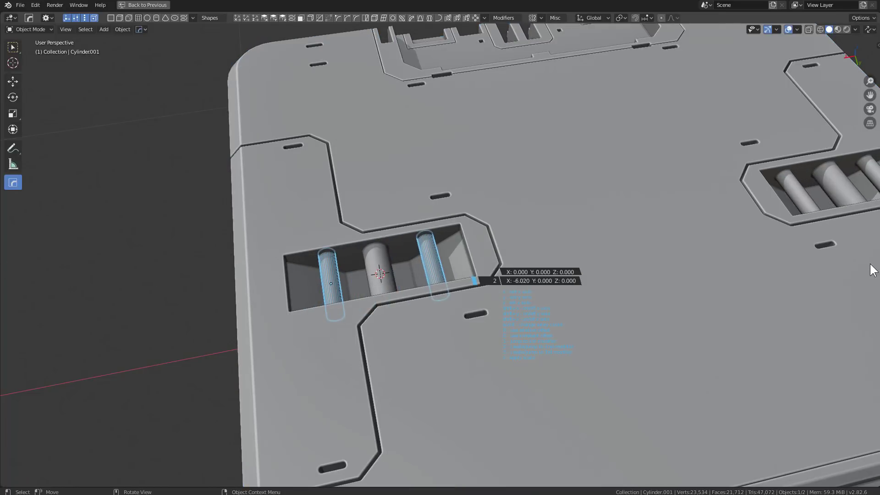
pyautogui.click(13, 263)
pyautogui.press('Tab')
pyautogui.press('Tab')
pyautogui.press('1')
# Orbit around the panel to review the rows of three bars in each pocket.
pyautogui.middleClick(424, 275)
pyautogui.scroll(-3)
pyautogui.middleClick(477, 284)
pyautogui.scroll(-3)
pyautogui.middleClick(495, 303)
pyautogui.middleClick(491, 291)
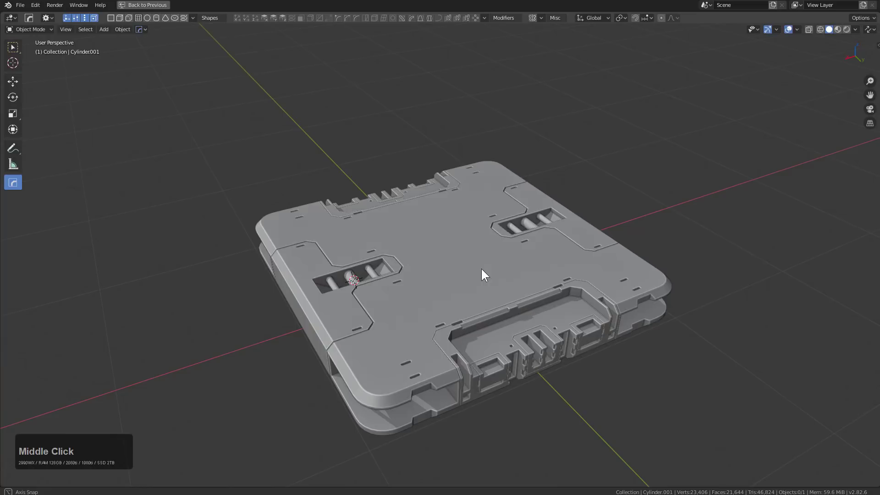
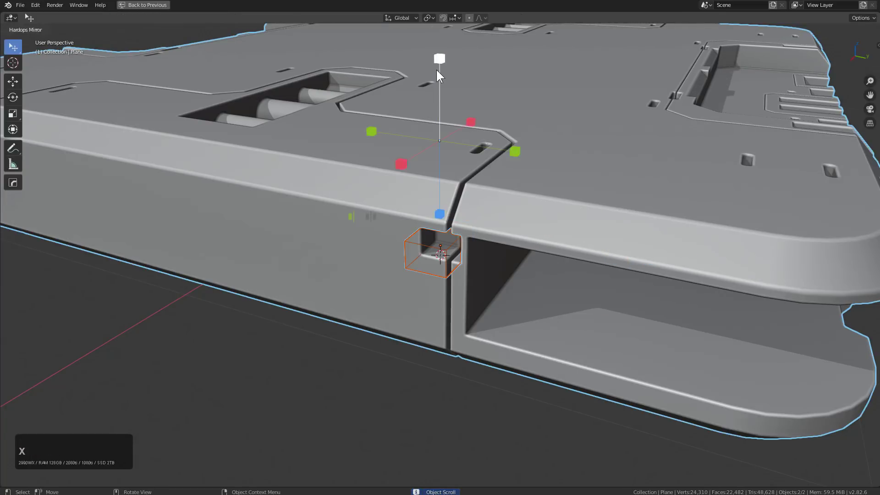
# Select the side-edge notch cutter and pick its geometry in edit mode.
pyautogui.click(438, 64)
pyautogui.press('ctrl+z')
pyautogui.middleClick(466, 259)
pyautogui.scroll(3)
pyautogui.press('alt+a')
pyautogui.click(456, 222)
pyautogui.middleClick(465, 243)
# Duplicate the notch geometry with Shift+D, lower the copy along the side, and leave edit mode.
pyautogui.press('Tab')
pyautogui.press('a')
pyautogui.press('shift+d')
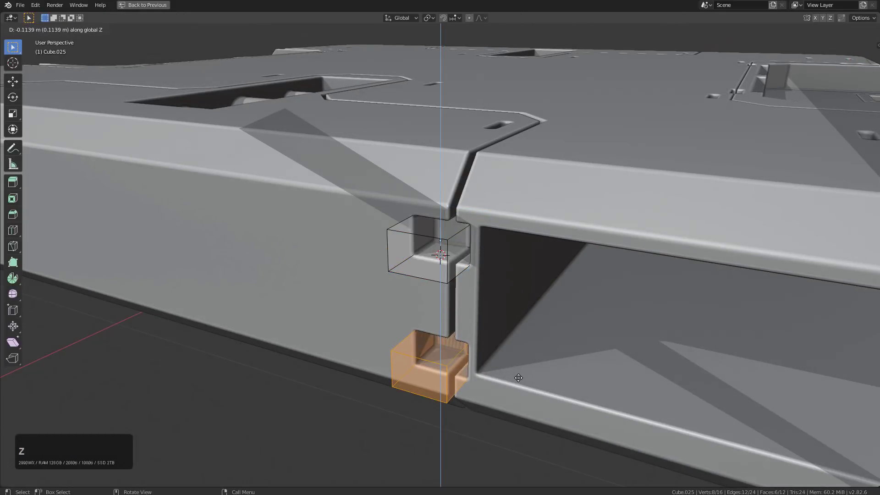
pyautogui.click(521, 378)
pyautogui.press('Tab')
# Hide the cutter, look over the notched side and select the panel.
pyautogui.scroll(-3)
pyautogui.middleClick(506, 305)
pyautogui.press('h')
pyautogui.scroll(-3)
pyautogui.middleClick(510, 274)
pyautogui.scroll(3)
pyautogui.middleClick(422, 324)
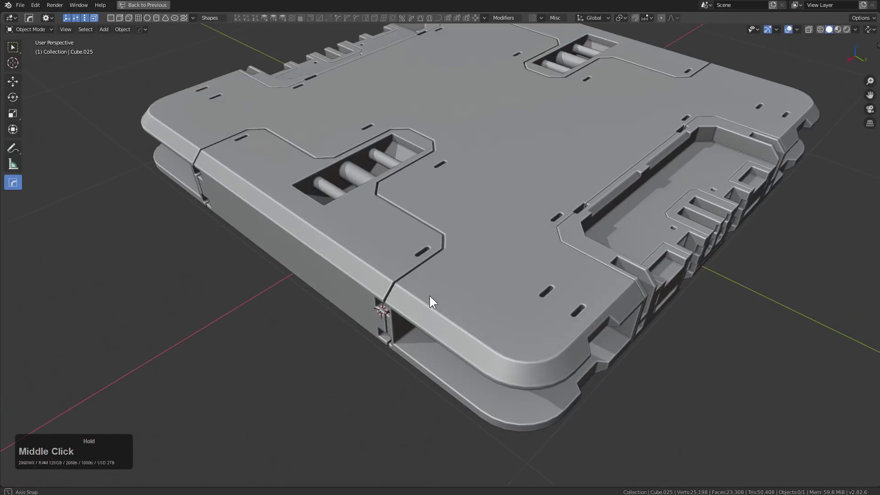
pyautogui.middleClick(492, 357)
pyautogui.scroll(3)
pyautogui.click(511, 373)
pyautogui.middleClick(512, 372)
pyautogui.scroll(3)
# Bring up the add-mesh list to start a narrow slot cutter on the top surface.
pyautogui.press('d')
pyautogui.scroll(-3)
pyautogui.press('alt+w')
pyautogui.rightClick(466, 312)
pyautogui.press('shift+a')
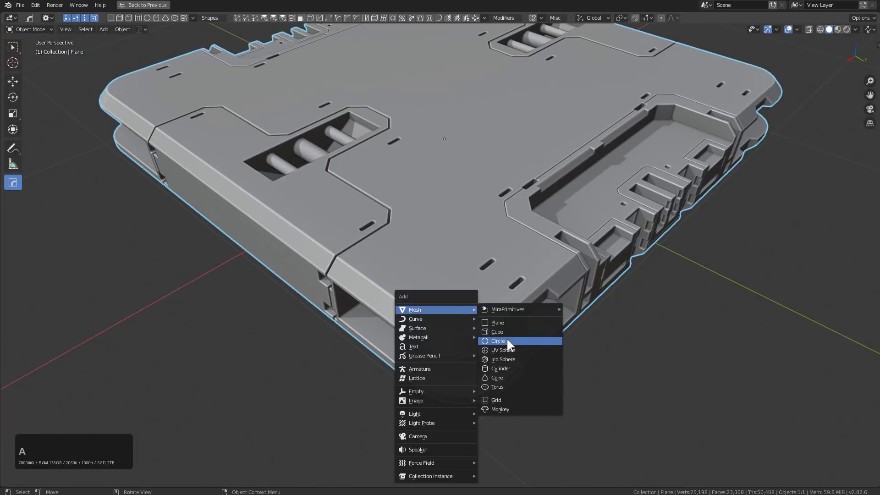
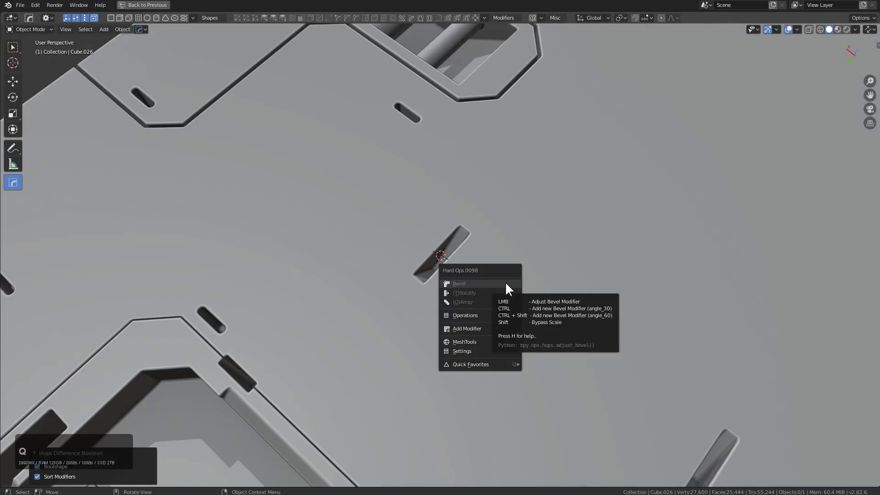
# Tweak the slot cutter's bevel, then duplicate it and shift the copy along Y.
pyautogui.click(626, 264)
pyautogui.press('q')
pyautogui.click(605, 281)
pyautogui.scroll(-3)
pyautogui.click(606, 281)
pyautogui.press('g')
pyautogui.write('gy')
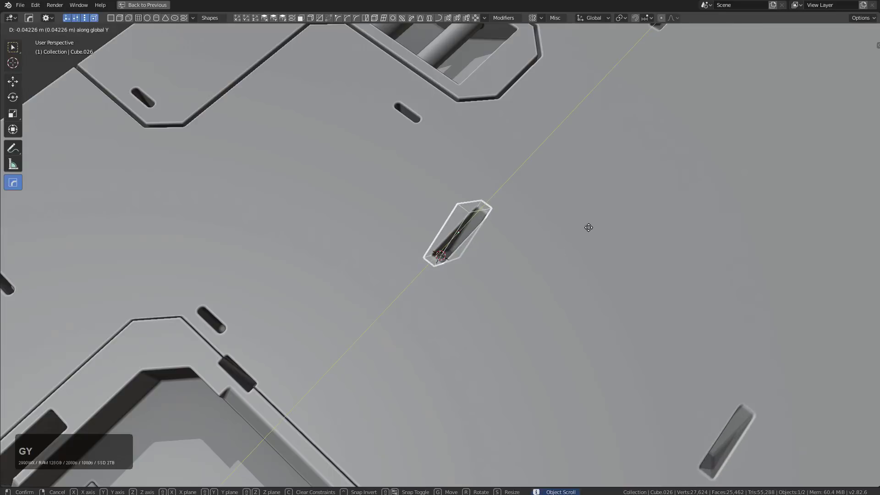
pyautogui.click(611, 196)
# Duplicate another slot cutter with Shift+D and shift it along X beside the others.
pyautogui.scroll(-3)
pyautogui.press('shift+d')
pyautogui.click(451, 364)
pyautogui.doubleClick(489, 343)
pyautogui.press('q')
pyautogui.click(489, 343)
pyautogui.middleClick(452, 327)
pyautogui.middleClick(499, 286)
pyautogui.scroll(-3)
pyautogui.middleClick(495, 317)
pyautogui.press('g')
pyautogui.write('gx')
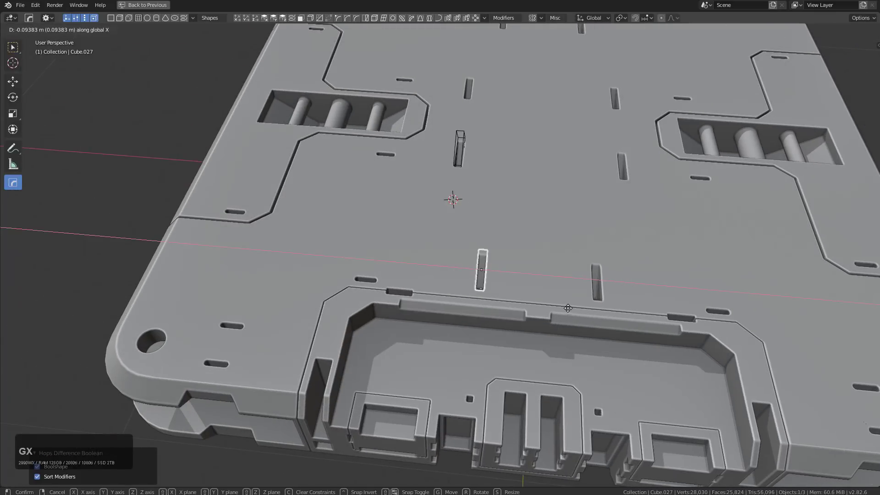
pyautogui.click(598, 307)
# Orbit around the panel to check the new twin slots from several angles.
pyautogui.scroll(-3)
pyautogui.middleClick(575, 300)
pyautogui.press('1')
pyautogui.scroll(-3)
pyautogui.middleClick(533, 283)
pyautogui.scroll(3)
pyautogui.middleClick(517, 312)
pyautogui.scroll(-3)
pyautogui.middleClick(503, 304)
pyautogui.scroll(3)
pyautogui.click(502, 279)
pyautogui.middleClick(473, 213)
pyautogui.scroll(3)
pyautogui.click(470, 232)
pyautogui.scroll(3)
pyautogui.scroll(-3)
# Add a Cube above the slots and scale it as the rectangular pocket cutter.
pyautogui.rightClick(436, 201)
pyautogui.press('shift+a')
pyautogui.click(489, 225)
pyautogui.press('s')
pyautogui.click(523, 252)
pyautogui.press('s')
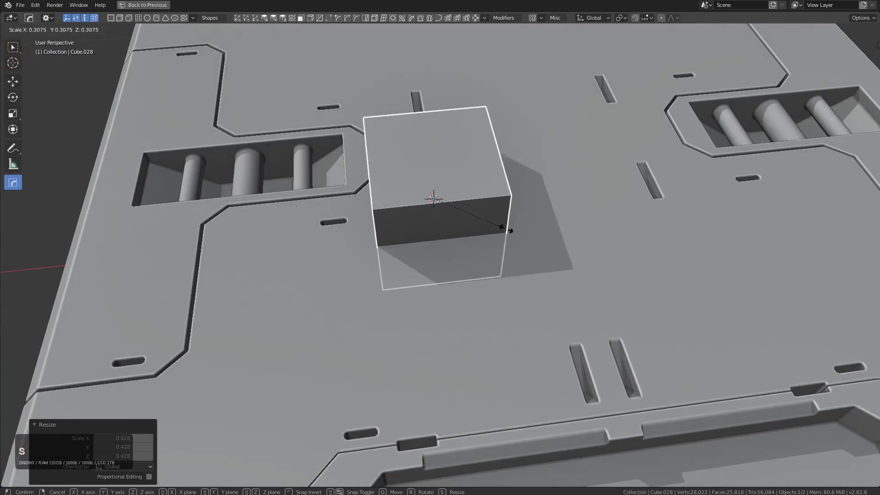
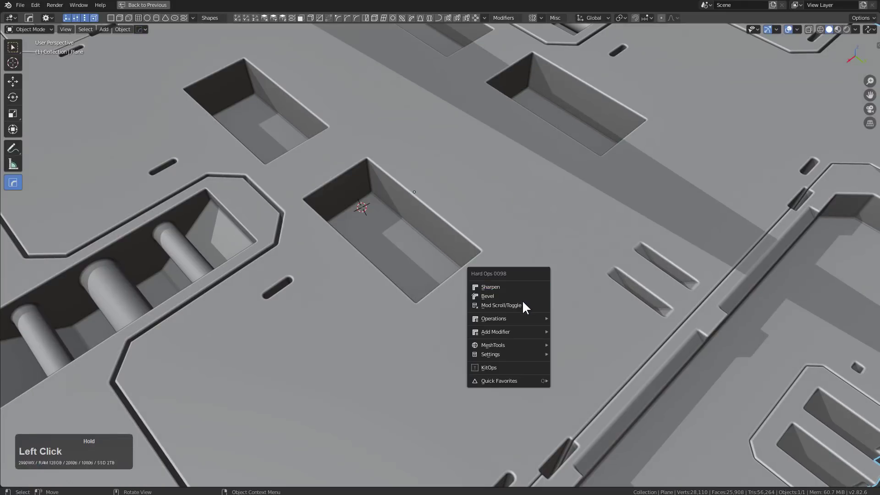
# Select the pocket cutters and reduce their depth with Hard Ops Adjust Thickness.
pyautogui.click(527, 303)
pyautogui.scroll(-3)
pyautogui.click(525, 303)
pyautogui.middleClick(523, 297)
pyautogui.press('q')
pyautogui.click(520, 295)
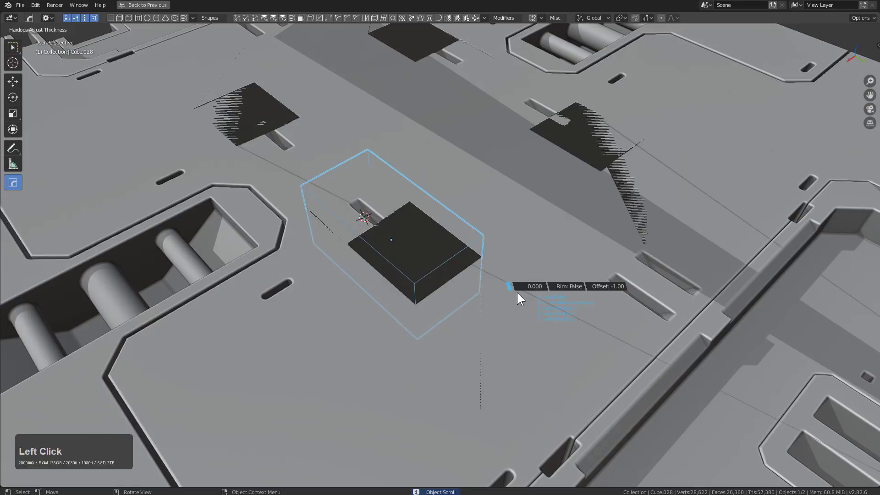
pyautogui.click(520, 295)
# Inspect the shallow inset plates from around the panel and hide the cutters.
pyautogui.middleClick(538, 285)
pyautogui.scroll(-3)
pyautogui.middleClick(517, 281)
pyautogui.middleClick(524, 311)
pyautogui.scroll(-3)
pyautogui.middleClick(517, 302)
pyautogui.middleClick(501, 291)
pyautogui.press('h')
pyautogui.middleClick(485, 314)
pyautogui.scroll(3)
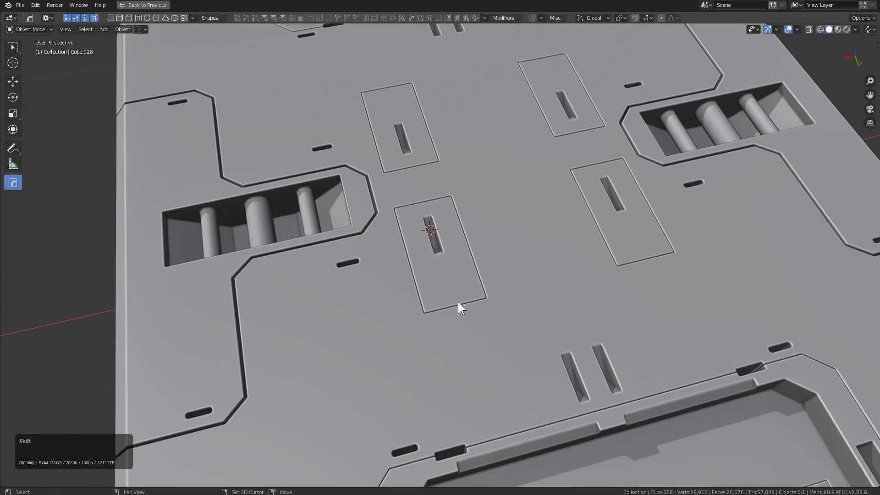
# Add a small Cube at the plate edge and shrink it for the notch cutter.
pyautogui.rightClick(459, 305)
pyautogui.press('shift+a')
pyautogui.click(485, 323)
pyautogui.press('s')
pyautogui.click(507, 301)
pyautogui.press('s')
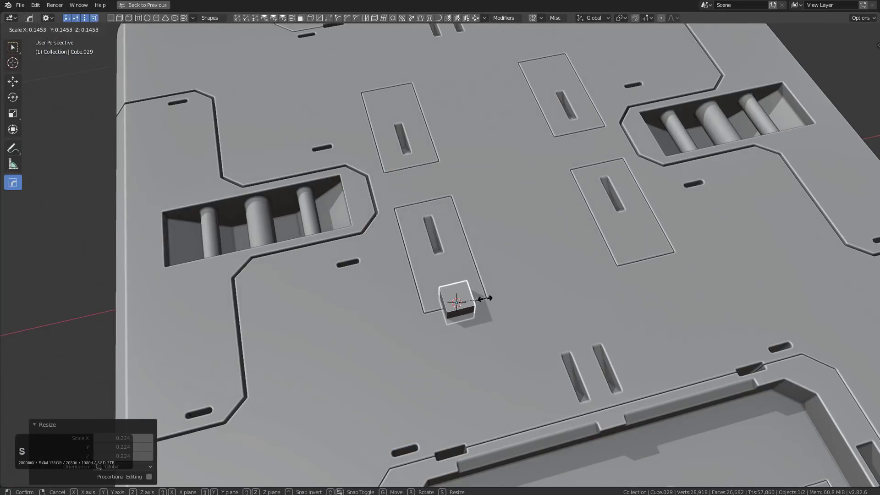
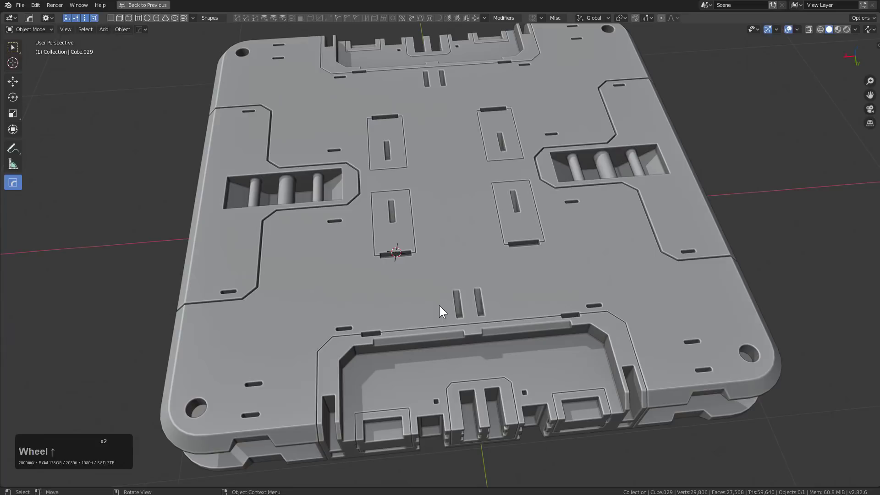
# Add a box cutter, scale it, and size it along one axis in top X-ray view.
pyautogui.rightClick(446, 309)
pyautogui.press('shift+a')
pyautogui.click(490, 334)
pyautogui.press('s')
pyautogui.click(475, 319)
pyautogui.press('KP_7')
pyautogui.press('alt+z')
pyautogui.scroll(3)
pyautogui.press('s')
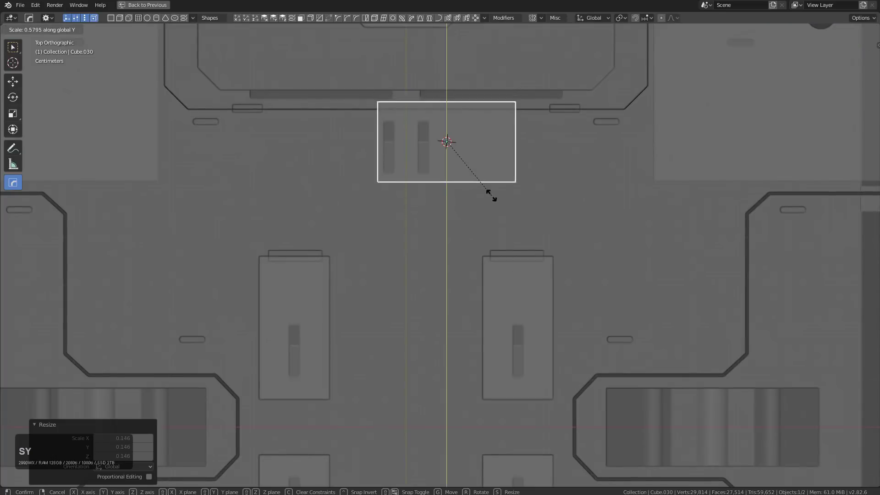
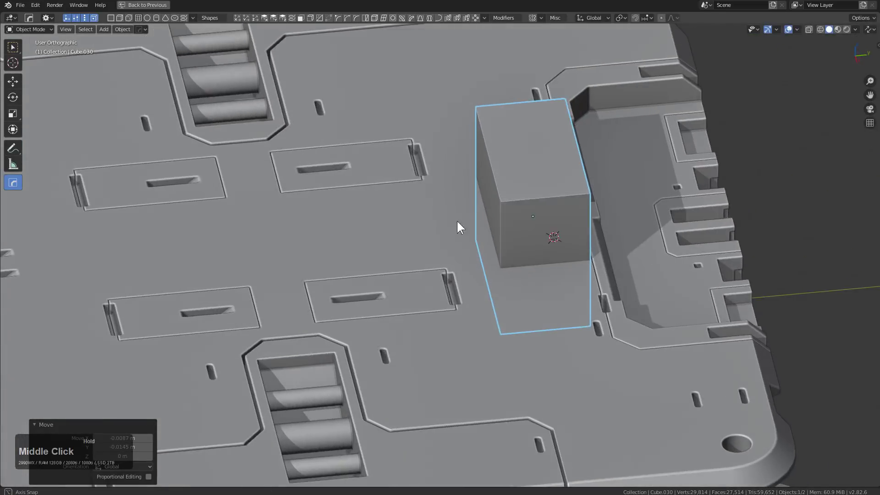
# Move the box cutter over the two slots and boolean it into the slab via Hard Ops.
pyautogui.middleClick(608, 261)
pyautogui.scroll(3)
pyautogui.middleClick(578, 290)
pyautogui.scroll(3)
pyautogui.middleClick(545, 253)
pyautogui.press('g')
pyautogui.click(539, 244)
pyautogui.click(404, 295)
pyautogui.click(421, 292)
pyautogui.press('q')
pyautogui.click(528, 267)
# Solidify the cutter into a thin shell so it leaves a thin outline around the slots, then hide it.
pyautogui.press('q')
pyautogui.click(576, 219)
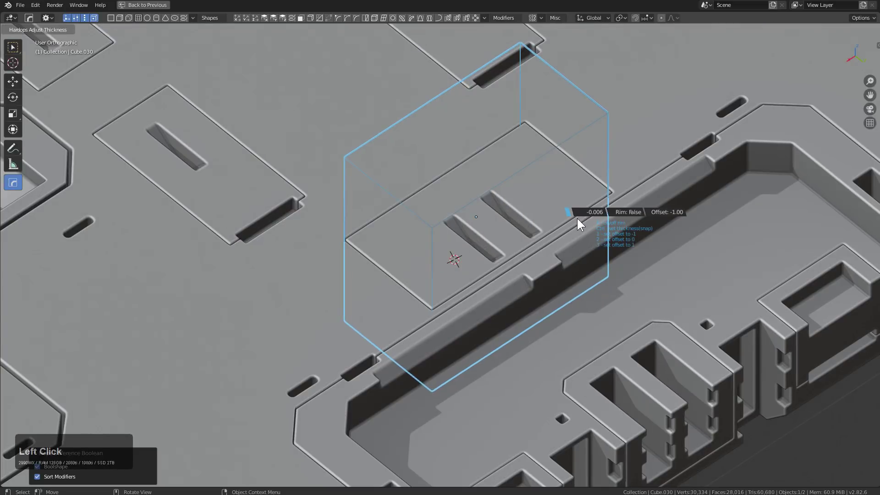
pyautogui.click(579, 220)
pyautogui.middleClick(529, 231)
pyautogui.press('h')
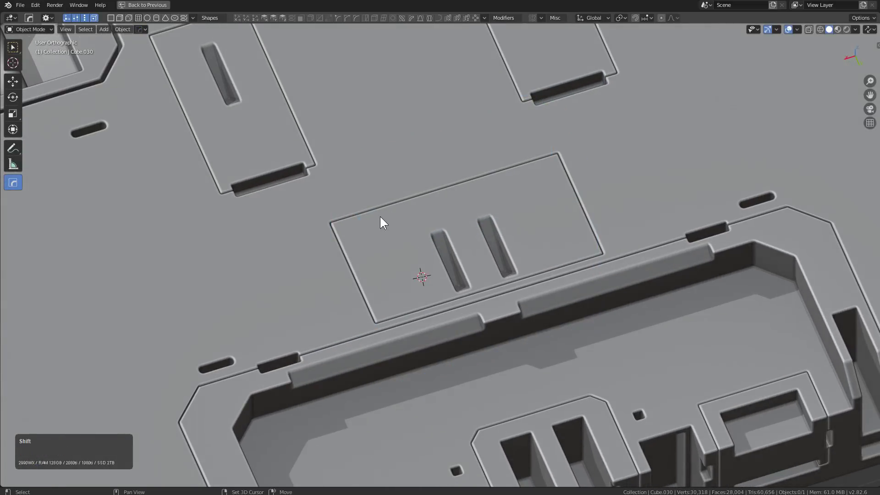
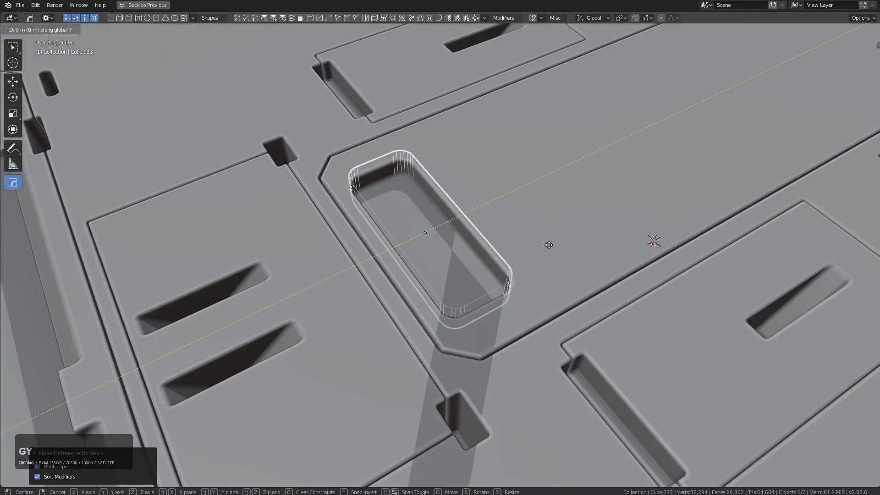
# Slide the rounded box cutter along Y into place over the central channel.
pyautogui.write('gyx')
pyautogui.press('y')
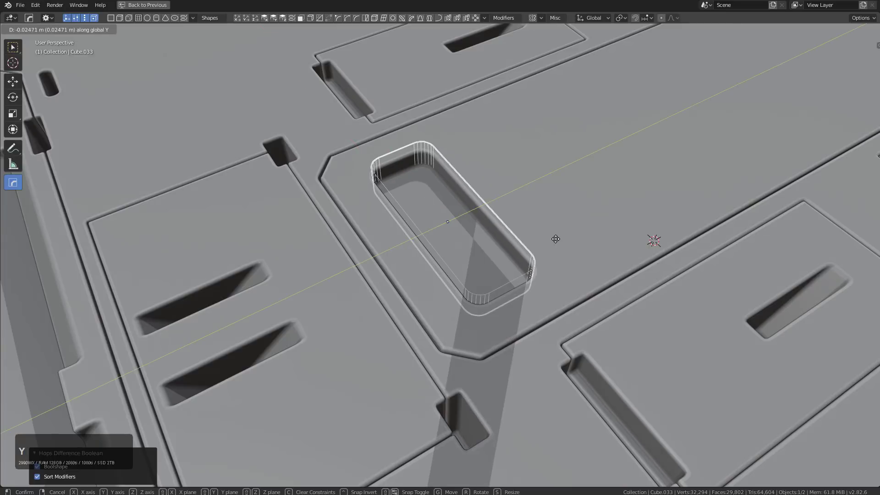
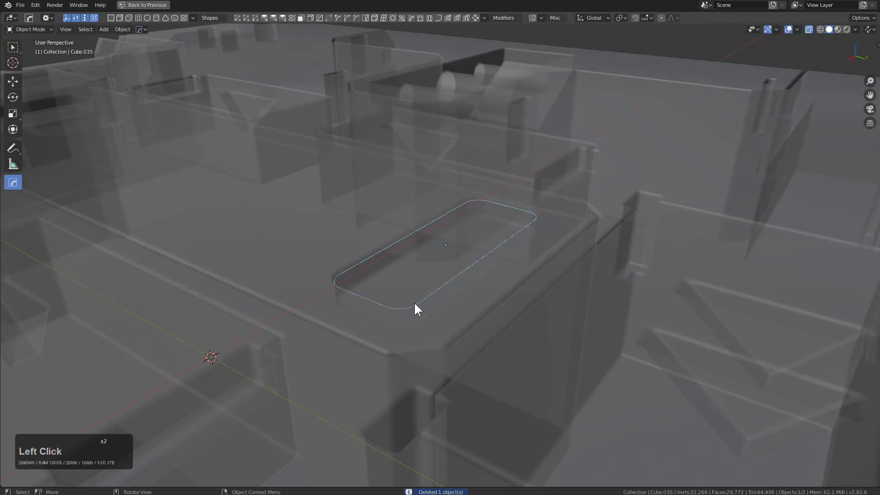
# Toggle X-ray to check the single remaining rounded outline.
pyautogui.press('alt+z')
# Inset the rounded cutter through the Hard Ops Q menu and scale it for the rim.
pyautogui.middleClick(500, 250)
pyautogui.press('q')
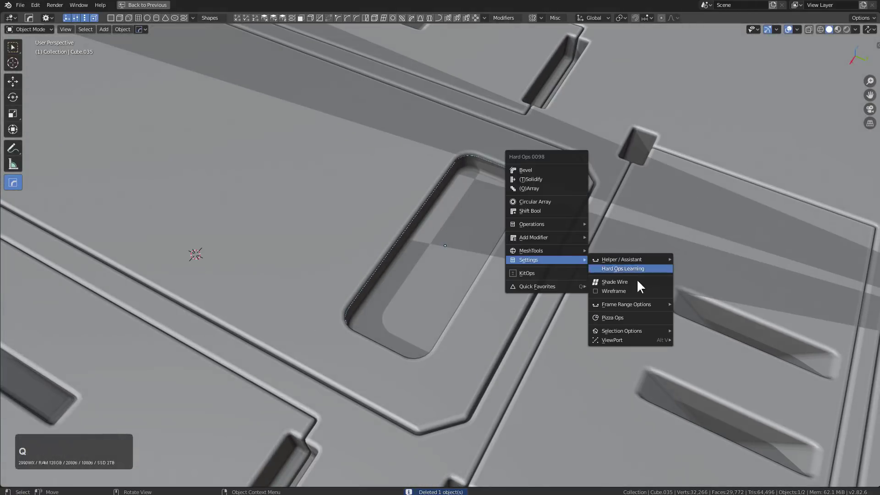
pyautogui.click(633, 352)
pyautogui.press('s')
pyautogui.click(628, 349)
pyautogui.scroll(-3)
pyautogui.middleClick(513, 262)
pyautogui.middleClick(463, 258)
pyautogui.click(545, 270)
# Apply the boolean on the rounded rim and review it, snapping the cursor onto the groove.
pyautogui.press('alt+x')
pyautogui.click(442, 291)
pyautogui.press('alt+a')
pyautogui.scroll(-3)
pyautogui.middleClick(457, 275)
pyautogui.click(460, 252)
pyautogui.middleClick(461, 267)
pyautogui.scroll(3)
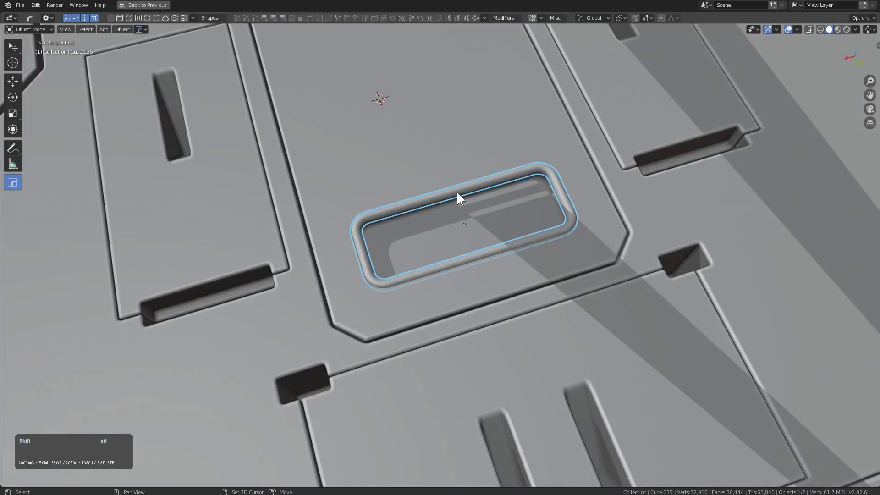
pyautogui.press('shift+s')
pyautogui.click(586, 225)
# Add a helper Cube over the rounded groove and scale it down.
pyautogui.press('shift+a')
pyautogui.click(629, 247)
pyautogui.press('s')
pyautogui.click(557, 248)
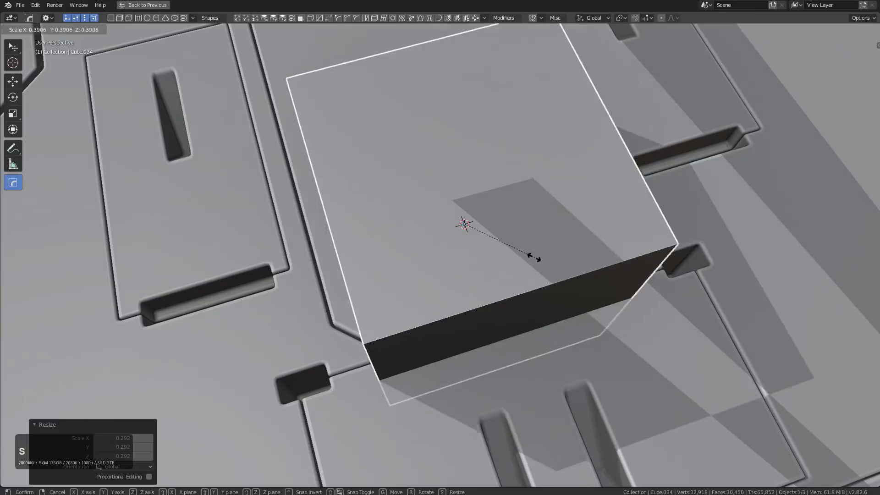
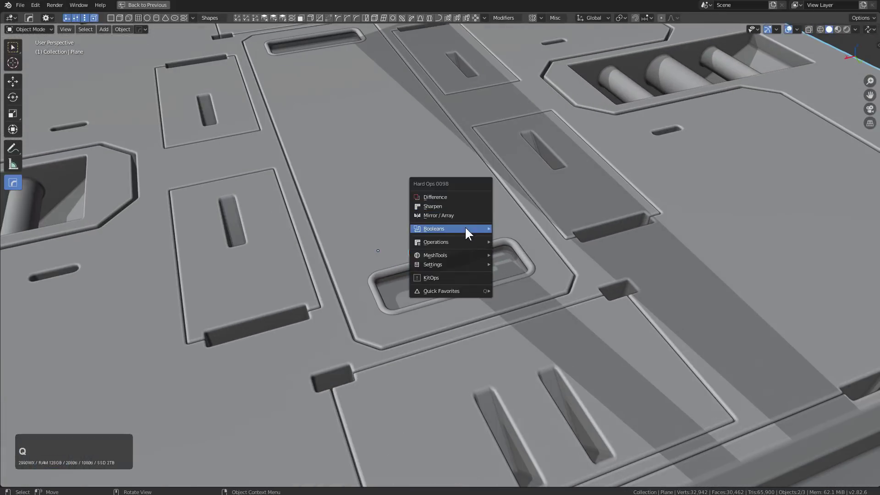
# Union the small block into the slab with Hard Ops Booleans.
pyautogui.click(536, 255)
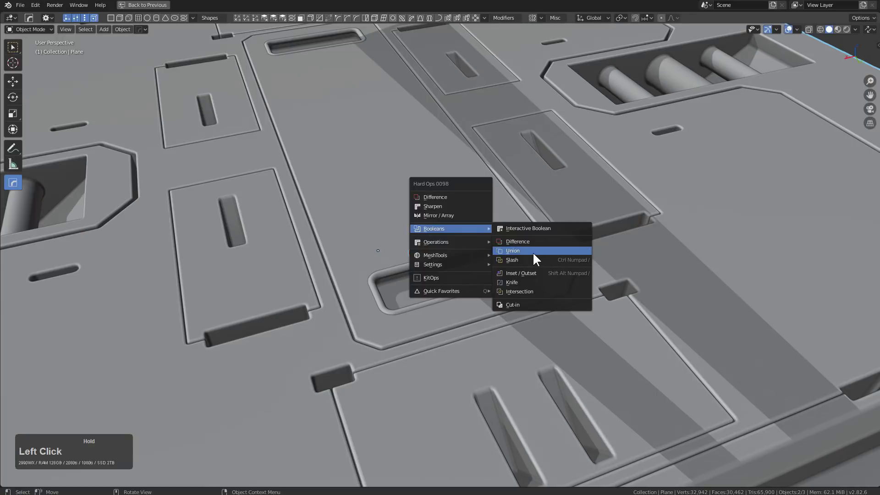
pyautogui.middleClick(532, 259)
pyautogui.scroll(3)
pyautogui.middleClick(536, 240)
pyautogui.scroll(3)
pyautogui.scroll(3)
pyautogui.click(467, 269)
# Bevel the joined block into a little bridge handle and inspect it from around the slab.
pyautogui.press('q')
pyautogui.click(463, 277)
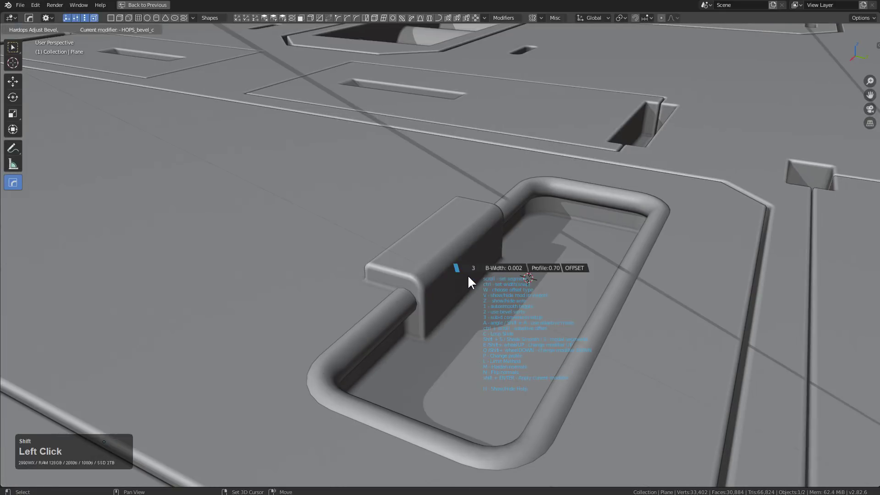
pyautogui.doubleClick(470, 279)
pyautogui.scroll(-3)
pyautogui.middleClick(552, 282)
pyautogui.press('alt+a')
pyautogui.middleClick(487, 291)
pyautogui.middleClick(548, 278)
pyautogui.middleClick(561, 258)
pyautogui.middleClick(498, 264)
pyautogui.middleClick(479, 200)
pyautogui.scroll(3)
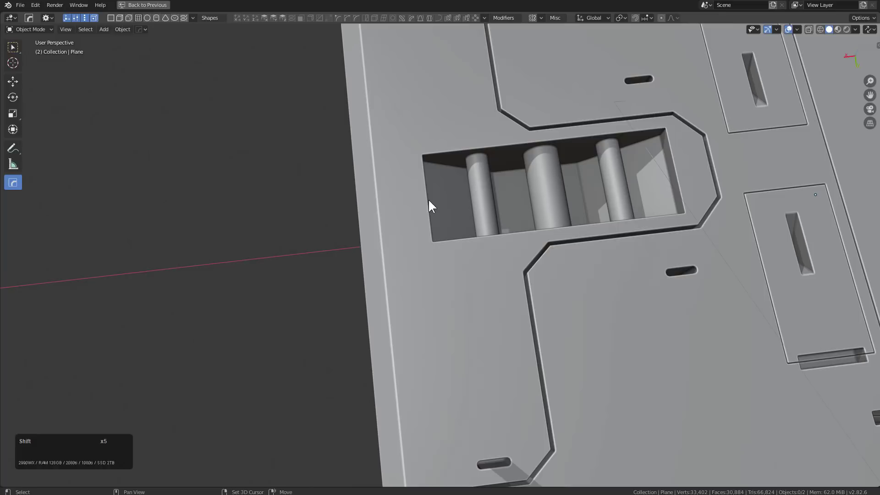
# Start Hard Ops modifier scrolling on the slab from the Q menu.
pyautogui.press('q')
pyautogui.click(560, 172)
pyautogui.press('q')
# Step through the slab's Boolean cuts to the cylinder-recess box cutter and select it.
pyautogui.scroll(-3)
pyautogui.scroll(-3)
pyautogui.scroll(-3)
pyautogui.scroll(-3)
pyautogui.scroll(-3)
pyautogui.scroll(-3)
pyautogui.click(547, 182)
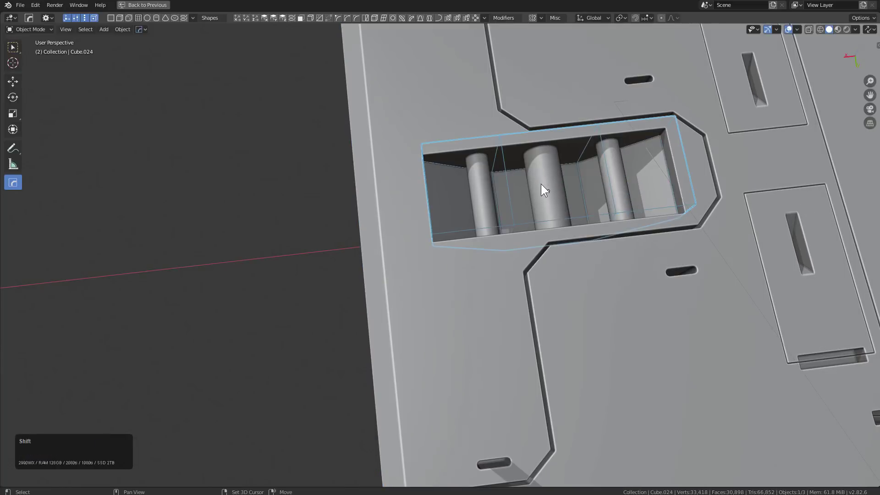
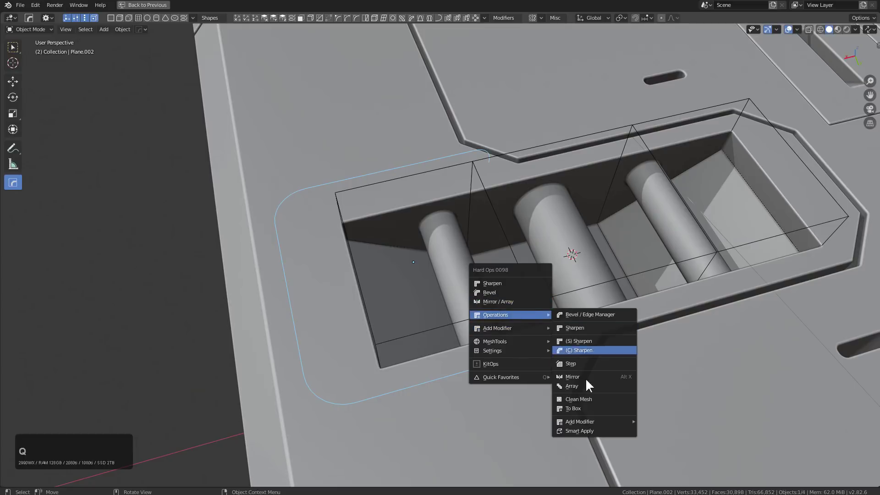
# Convert the U-shaped edge path into a round pipe and settle its thickness.
pyautogui.click(590, 432)
pyautogui.press('s')
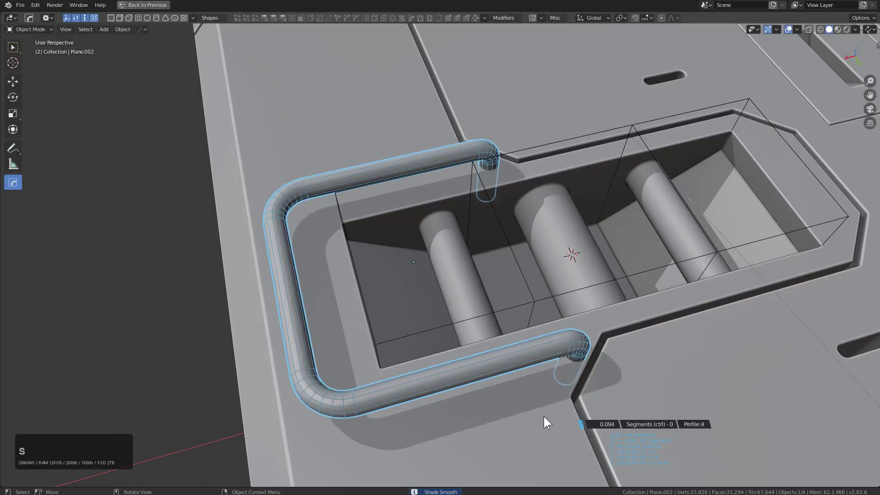
pyautogui.click(546, 418)
pyautogui.middleClick(551, 342)
pyautogui.press('s')
pyautogui.click(573, 349)
pyautogui.middleClick(574, 342)
# Slide the pipe handle along X to sit beside the left recess, ready for Hard Ops Mirror.
pyautogui.press('g')
pyautogui.write('gx')
pyautogui.click(579, 352)
pyautogui.scroll(-3)
pyautogui.middleClick(545, 306)
pyautogui.scroll(-3)
pyautogui.middleClick(576, 269)
pyautogui.scroll(-3)
pyautogui.middleClick(457, 287)
pyautogui.click(466, 279)
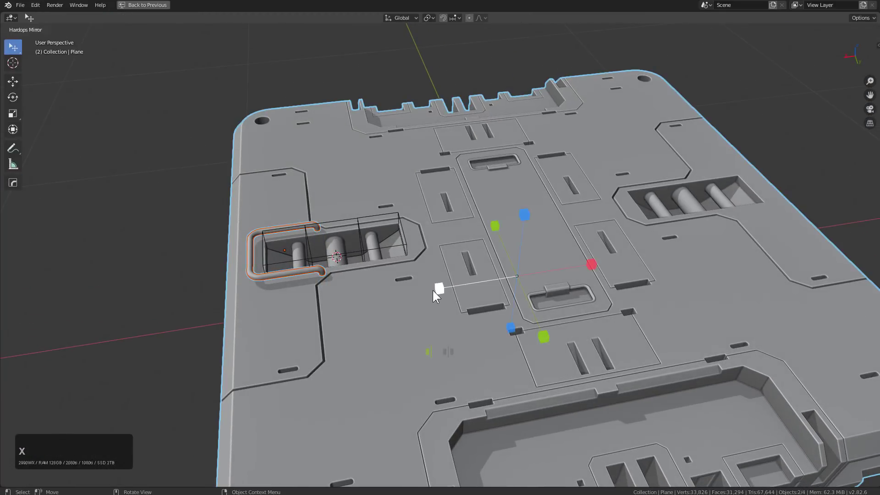
# Mirror the pipe handle across the slab onto the opposite cylinder recess.
pyautogui.click(435, 291)
pyautogui.press('alt+a')
pyautogui.middleClick(440, 264)
pyautogui.scroll(-3)
pyautogui.middleClick(469, 264)
pyautogui.middleClick(435, 220)
pyautogui.press('1')
pyautogui.scroll(3)
pyautogui.middleClick(367, 240)
pyautogui.scroll(3)
# Duplicate the handle in place with Shift+D and rotate the copy 180° about Z.
pyautogui.click(437, 248)
pyautogui.press('shift+d')
pyautogui.rightClick(457, 243)
pyautogui.press('r')
pyautogui.write('rz')
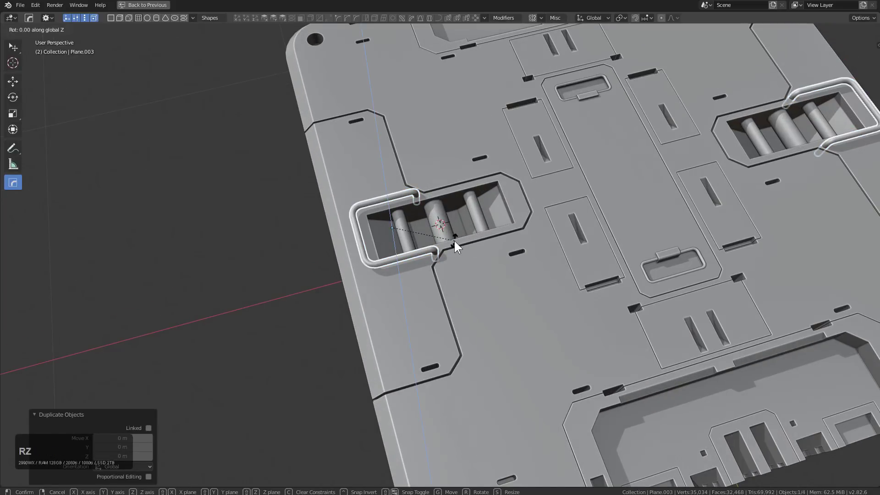
pyautogui.press('KP_9')
pyautogui.press('KP_Enter')
pyautogui.press('shift+r')
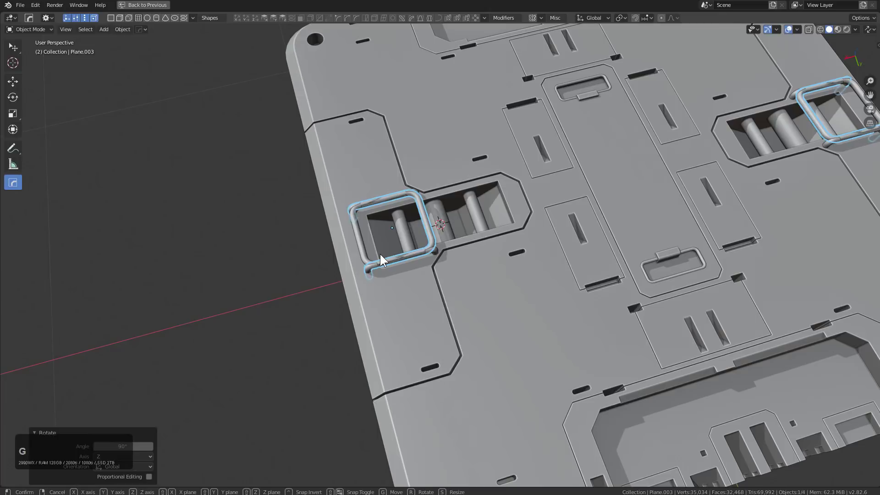
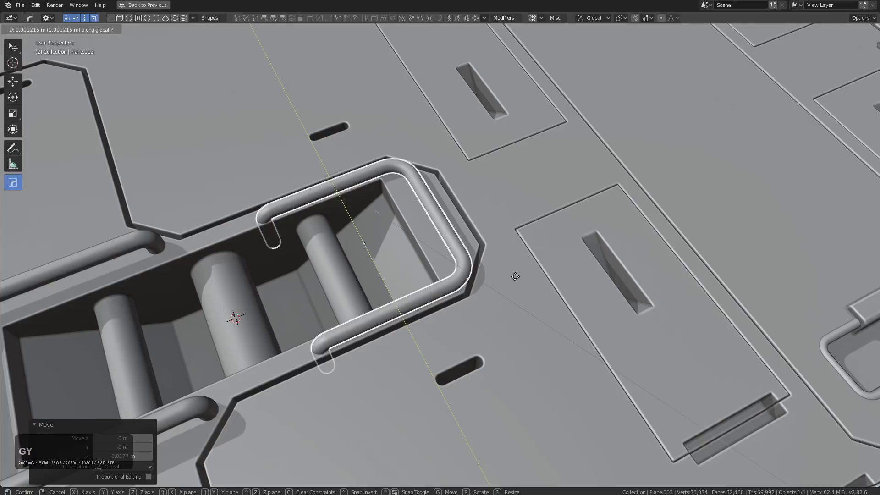
# Move the reversed copy to the recess's other end and set its height along Z.
pyautogui.write('x')
pyautogui.click(514, 278)
pyautogui.press('g')
pyautogui.write('gz')
pyautogui.click(510, 273)
pyautogui.scroll(-3)
pyautogui.middleClick(503, 251)
pyautogui.scroll(-3)
pyautogui.middleClick(509, 261)
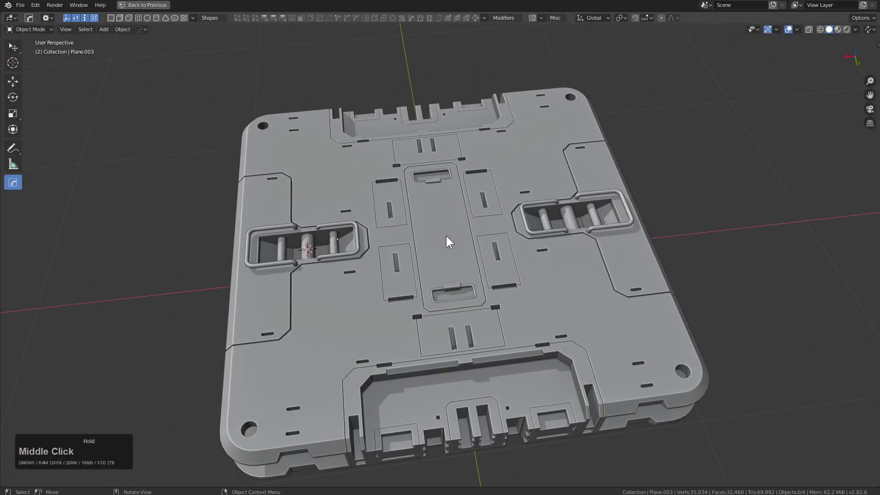
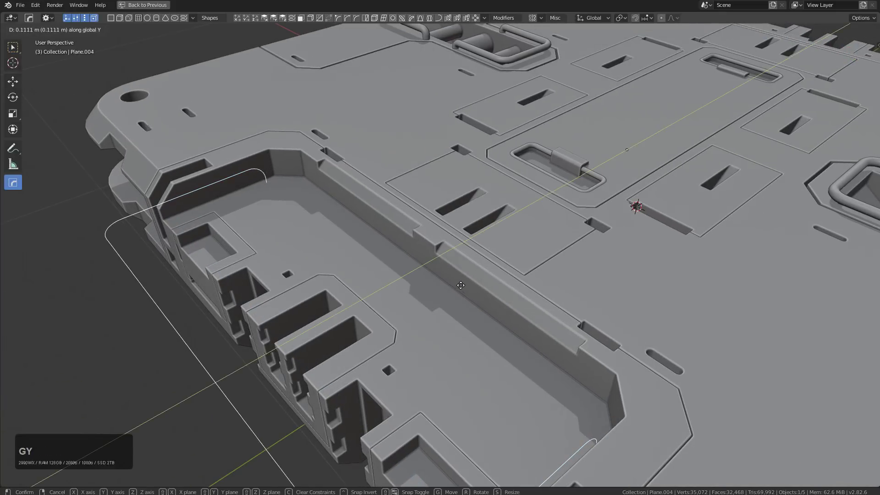
# Confirm the U-shaped edge path traced along the large front cutout's rim.
pyautogui.click(468, 284)
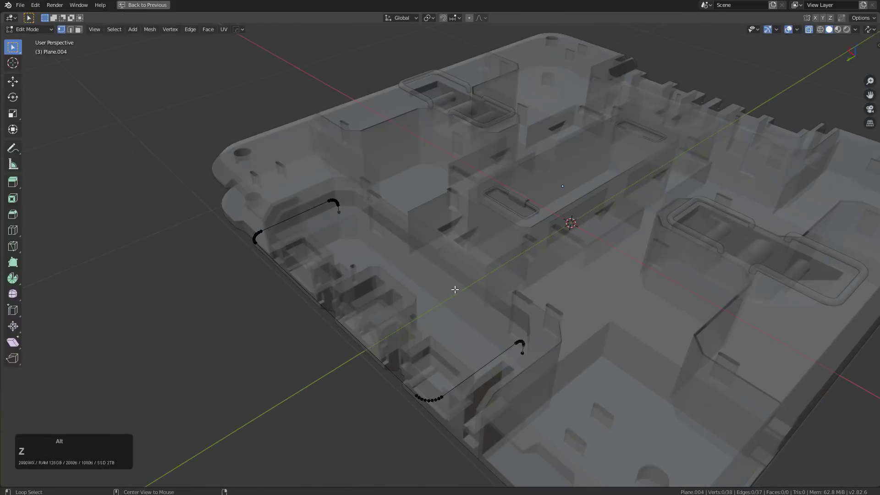
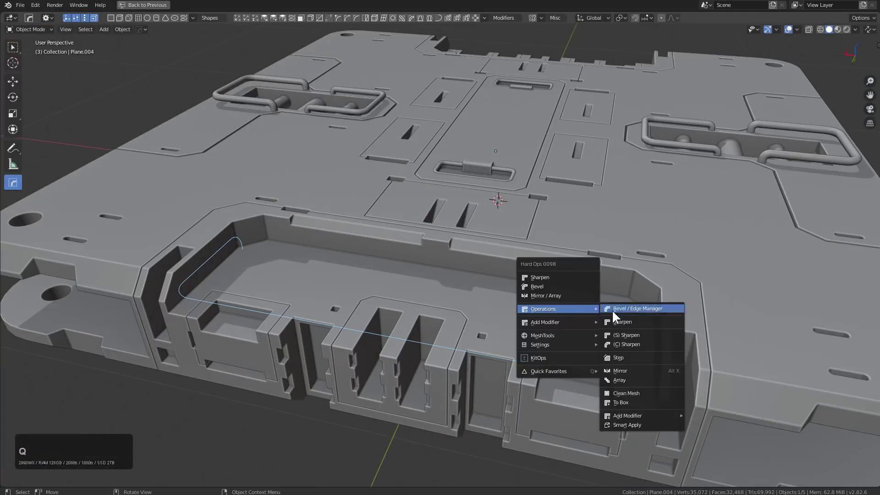
# Convert the front-cutout path into a round pipe, then thicken it a second time.
pyautogui.click(639, 423)
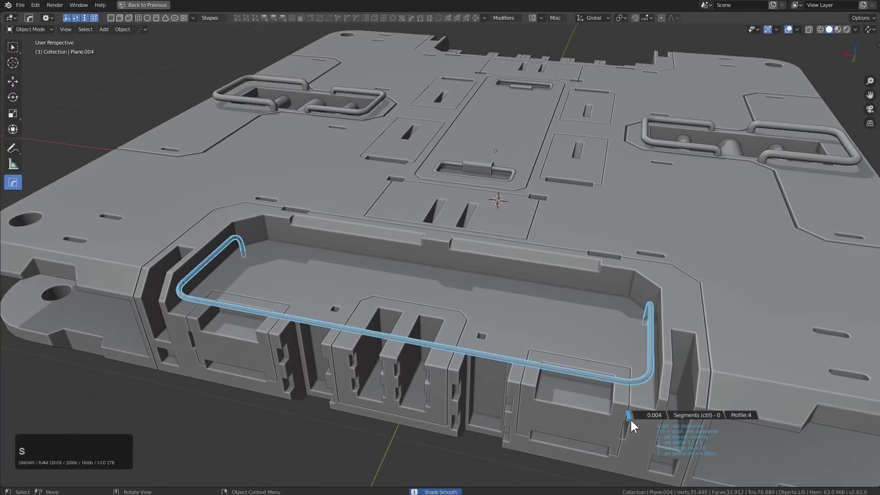
pyautogui.click(634, 422)
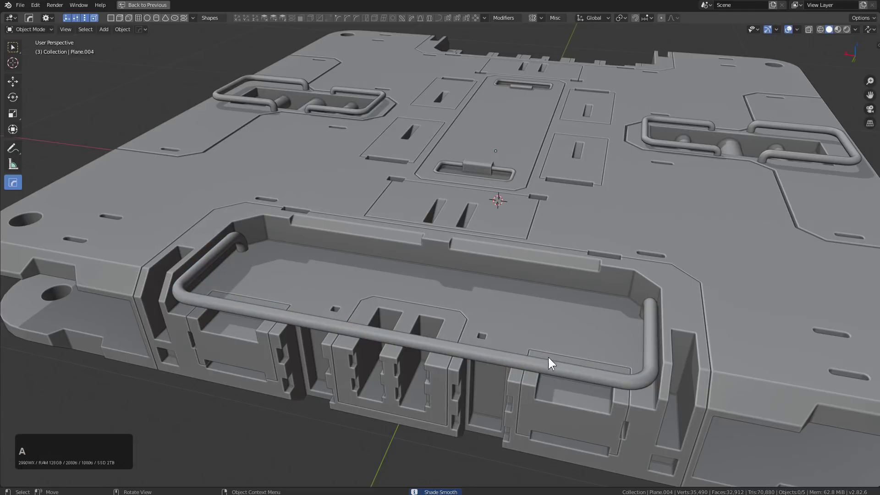
pyautogui.click(562, 369)
pyautogui.press('q')
pyautogui.click(561, 372)
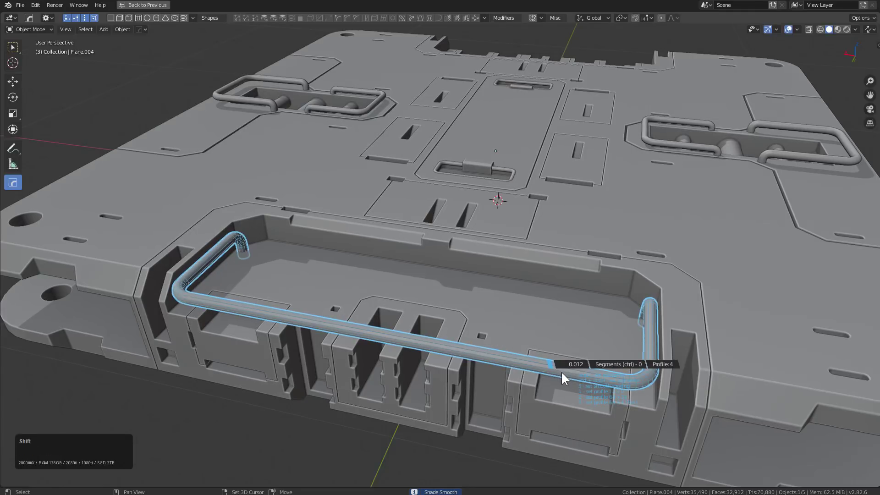
pyautogui.click(569, 376)
# Mirror the large pipe handle onto the slab's opposite side recess with Alt+X.
pyautogui.scroll(-3)
pyautogui.middleClick(494, 288)
pyautogui.click(508, 205)
pyautogui.scroll(-3)
pyautogui.press('alt+x')
pyautogui.click(421, 243)
pyautogui.click(497, 302)
# Slide the front handle along Y into place against the cutout rim.
pyautogui.press('g')
pyautogui.write('gy')
pyautogui.click(489, 297)
pyautogui.middleClick(493, 296)
pyautogui.scroll(-3)
pyautogui.middleClick(464, 245)
pyautogui.middleClick(449, 269)
pyautogui.scroll(3)
pyautogui.middleClick(394, 263)
pyautogui.middleClick(471, 249)
pyautogui.press('shift+a')
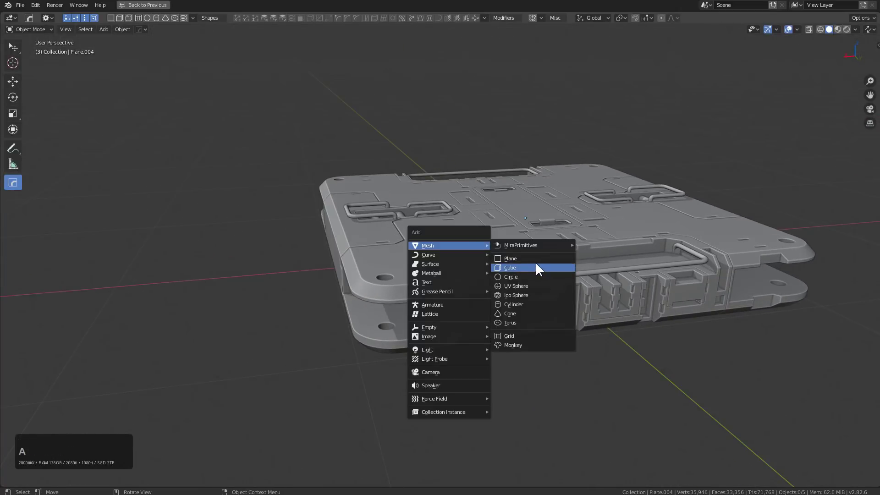
# Add a cube, stretch it along Z and bevel its edges into a rounded slot cutter.
pyautogui.click(539, 270)
pyautogui.scroll(-3)
pyautogui.middleClick(609, 304)
pyautogui.write('sz')
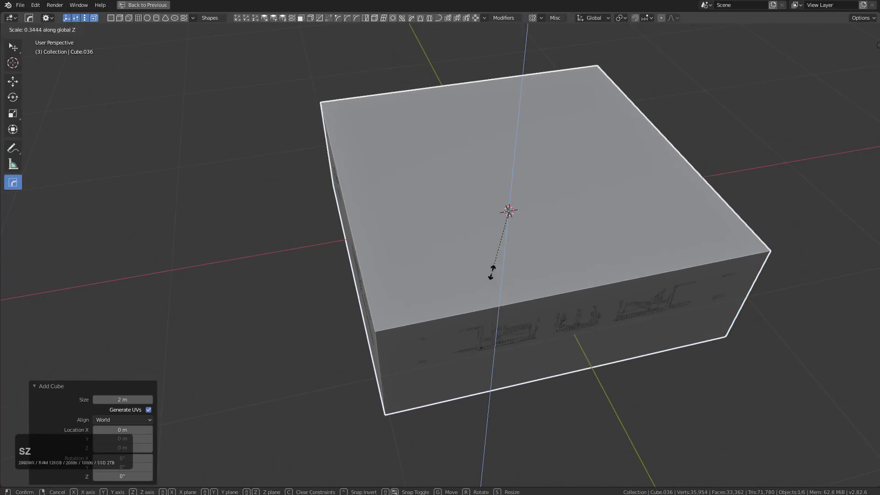
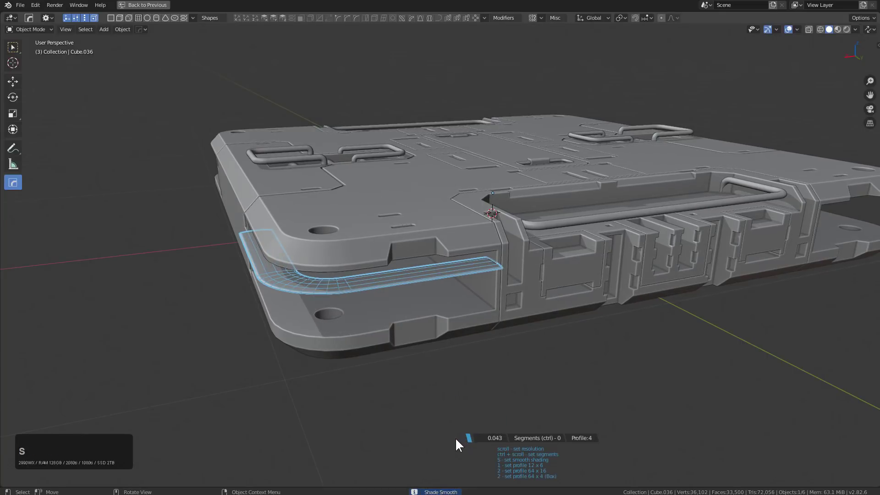
pyautogui.click(464, 441)
# Boolean the rounded cutter into the slab's front-left side, splitting it into upper and lower lips.
pyautogui.middleClick(432, 329)
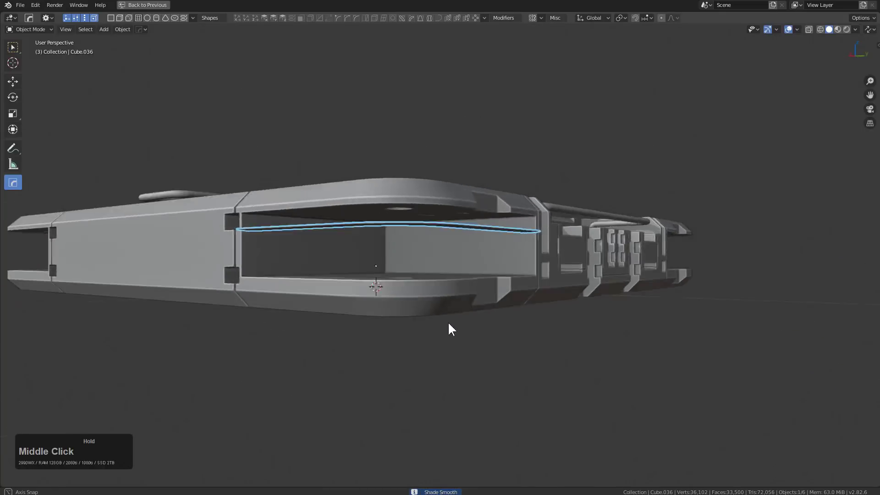
pyautogui.press('alt+s')
pyautogui.press('ctrl+z')
pyautogui.press('ctrl+a')
pyautogui.click(442, 297)
pyautogui.middleClick(445, 297)
pyautogui.scroll(3)
pyautogui.click(555, 304)
pyautogui.click(563, 308)
pyautogui.scroll(3)
# Adjust the bent pipe's height along Z in two nudges within the new recess.
pyautogui.press('g')
pyautogui.write('gz')
pyautogui.click(543, 292)
pyautogui.press('g')
pyautogui.write('gz')
pyautogui.click(546, 296)
# Apply Hard Ops Q options to the pipe and mirror it across the slab with Alt+X.
pyautogui.press('q')
pyautogui.click(546, 299)
pyautogui.click(549, 300)
pyautogui.doubleClick(506, 239)
pyautogui.scroll(-3)
pyautogui.middleClick(508, 238)
pyautogui.press('alt+x')
pyautogui.click(429, 180)
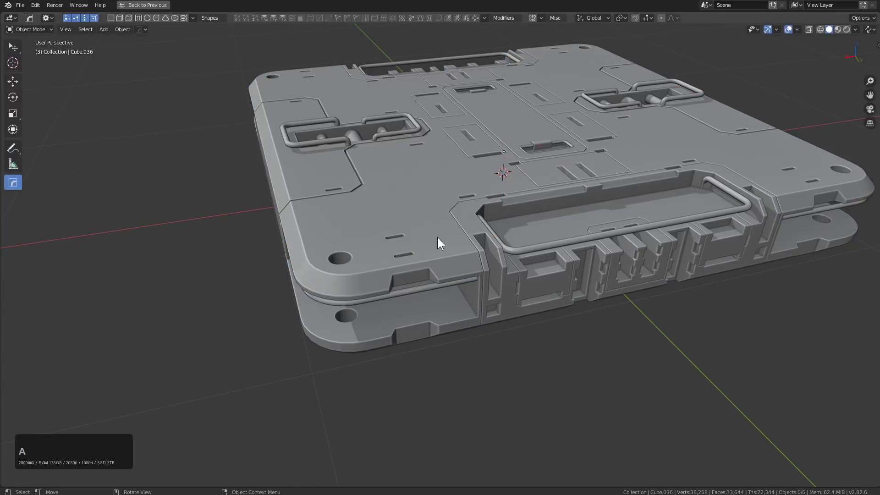
# Mirror the recess piece across the slab again and select the bent pipe.
pyautogui.click(431, 287)
pyautogui.click(437, 270)
pyautogui.press('alt+x')
pyautogui.click(538, 211)
pyautogui.middleClick(496, 230)
pyautogui.click(417, 311)
pyautogui.click(433, 292)
pyautogui.middleClick(440, 275)
pyautogui.click(436, 257)
# In Edit Mode duplicate the whole pipe and drop the copy along the recess's lower lip.
pyautogui.press('Tab')
pyautogui.press('a')
pyautogui.press('shift+d')
pyautogui.click(503, 288)
pyautogui.press('Tab')
pyautogui.middleClick(482, 271)
pyautogui.scroll(-3)
pyautogui.press('alt+a')
# Orbit around the slab to inspect the handles, ending looking down on the top face.
pyautogui.middleClick(489, 269)
pyautogui.middleClick(521, 272)
pyautogui.scroll(-3)
pyautogui.middleClick(489, 291)
pyautogui.middleClick(496, 277)
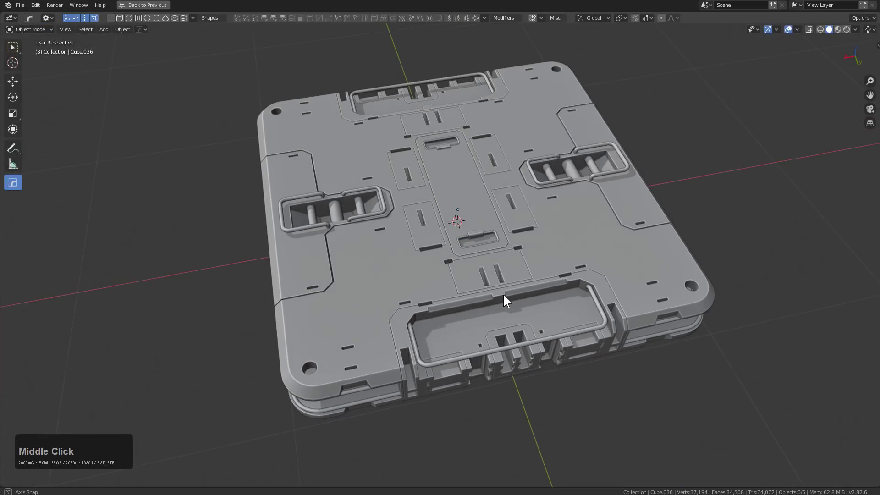
pyautogui.middleClick(531, 294)
pyautogui.scroll(3)
pyautogui.middleClick(522, 303)
# Select everything and assign a new blank purple material to the whole slab via Alt+M.
pyautogui.press('a')
pyautogui.press('alt+m')
pyautogui.click(522, 299)
pyautogui.press('alt+a')
pyautogui.middleClick(521, 301)
pyautogui.middleClick(500, 299)
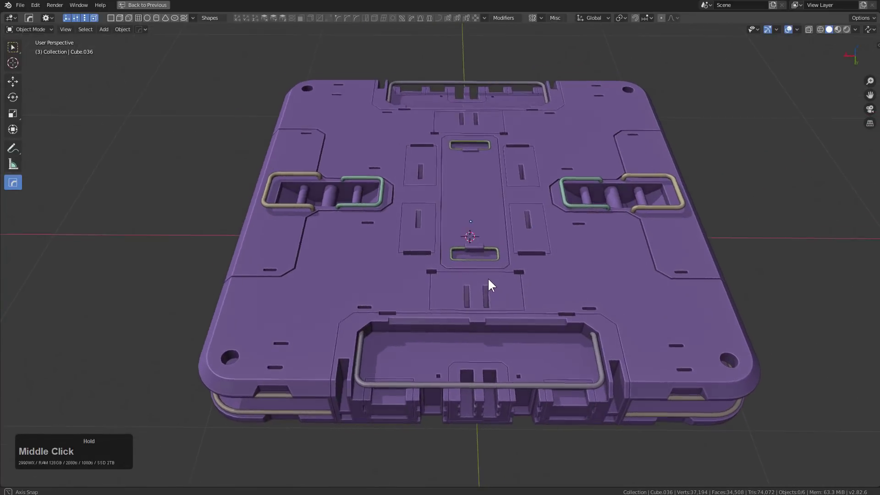
# Switch the viewport shading to Material Preview (LookDev) for the finished slab panel.
pyautogui.middleClick(508, 292)
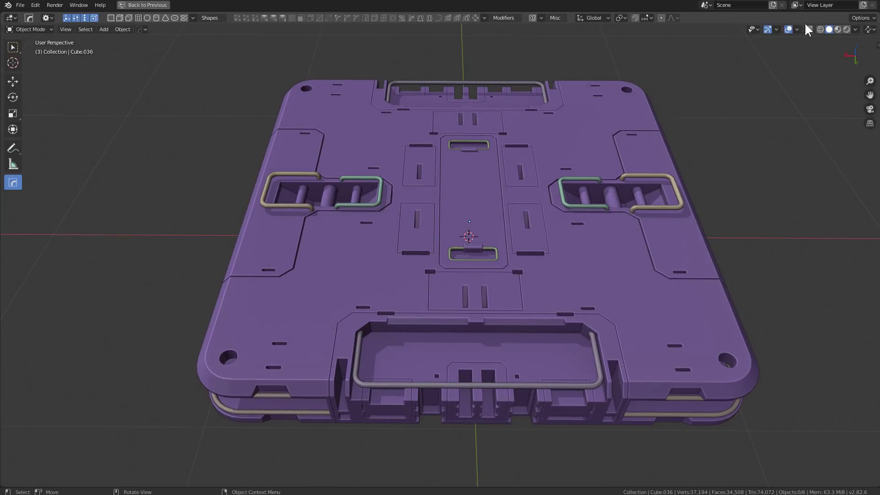
pyautogui.click(851, 33)
pyautogui.middleClick(516, 289)
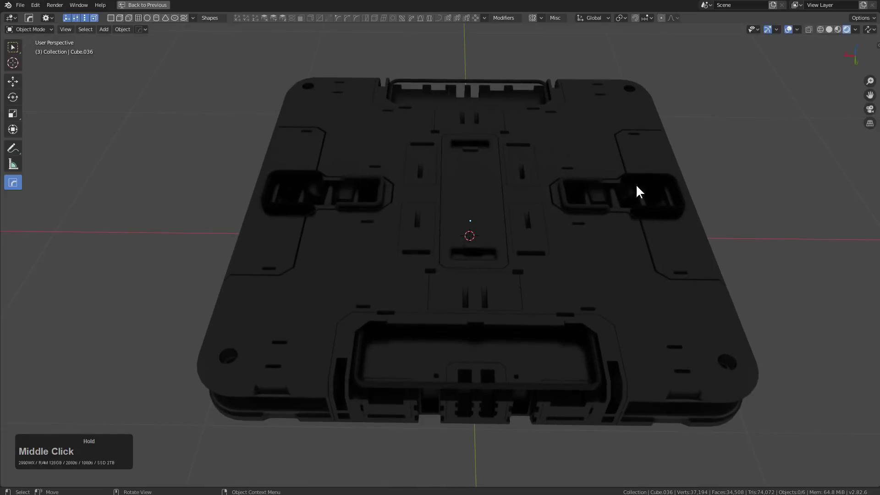
pyautogui.click(843, 33)
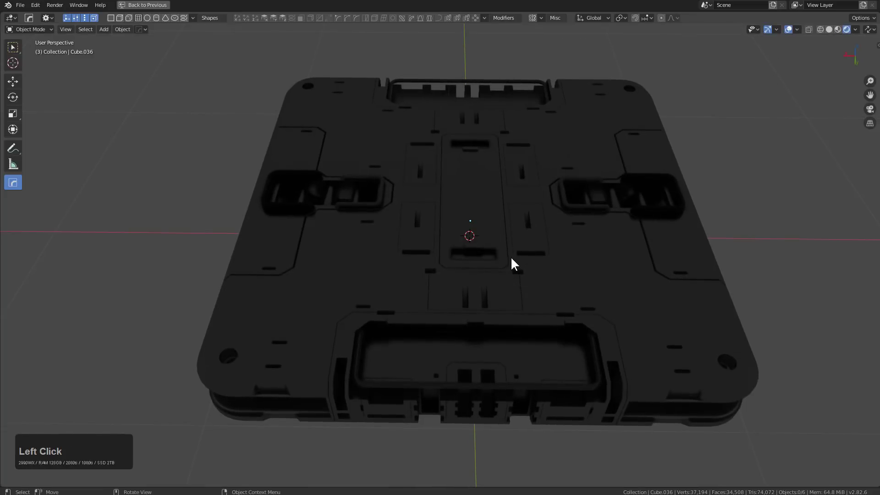
pyautogui.middleClick(513, 261)
pyautogui.click(843, 32)
# Orbit and zoom around the slab to inspect its top face and side profile.
pyautogui.middleClick(563, 250)
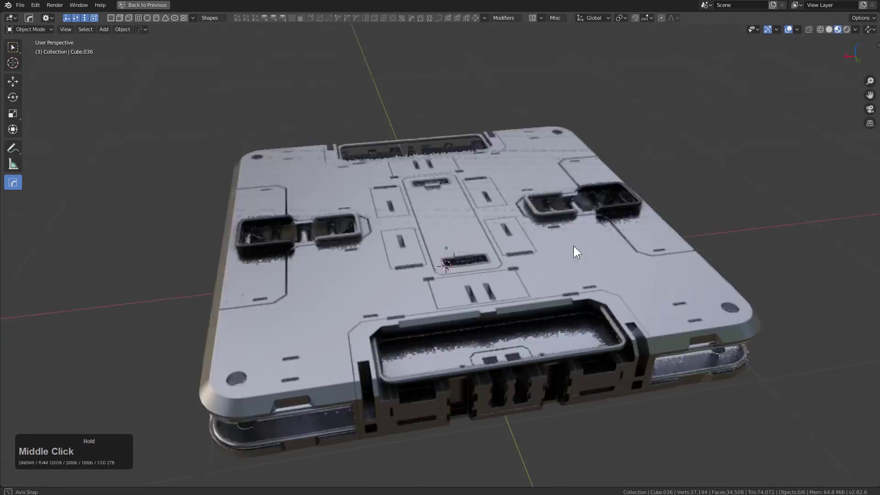
pyautogui.scroll(-3)
pyautogui.middleClick(303, 308)
pyautogui.scroll(3)
pyautogui.middleClick(601, 298)
pyautogui.scroll(3)
pyautogui.middleClick(503, 330)
pyautogui.middleClick(591, 293)
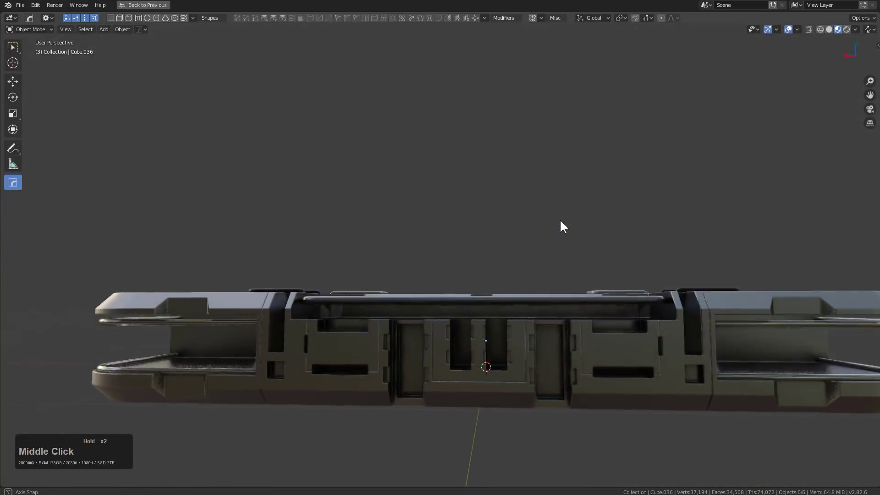
pyautogui.scroll(-3)
pyautogui.middleClick(590, 272)
# Frame the view on a selected panel element, then clear the selection.
pyautogui.click(573, 139)
pyautogui.press('KP_Decimal')
pyautogui.scroll(3)
pyautogui.press('alt+m')
pyautogui.click(358, 268)
pyautogui.press('alt+a')
pyautogui.scroll(-3)
# Orbit and zoom to examine the recessed pockets, cylinders and pipe handles under LookDev lighting.
pyautogui.middleClick(369, 278)
pyautogui.scroll(-3)
pyautogui.middleClick(423, 268)
pyautogui.middleClick(400, 250)
pyautogui.scroll(-3)
pyautogui.middleClick(422, 277)
pyautogui.middleClick(557, 252)
pyautogui.middleClick(475, 270)
pyautogui.middleClick(459, 293)
pyautogui.scroll(3)
pyautogui.middleClick(406, 280)
pyautogui.scroll(-3)
pyautogui.middleClick(413, 288)
pyautogui.scroll(3)
# Select the small slot inserts on the top face, then clear the selection again.
pyautogui.click(402, 276)
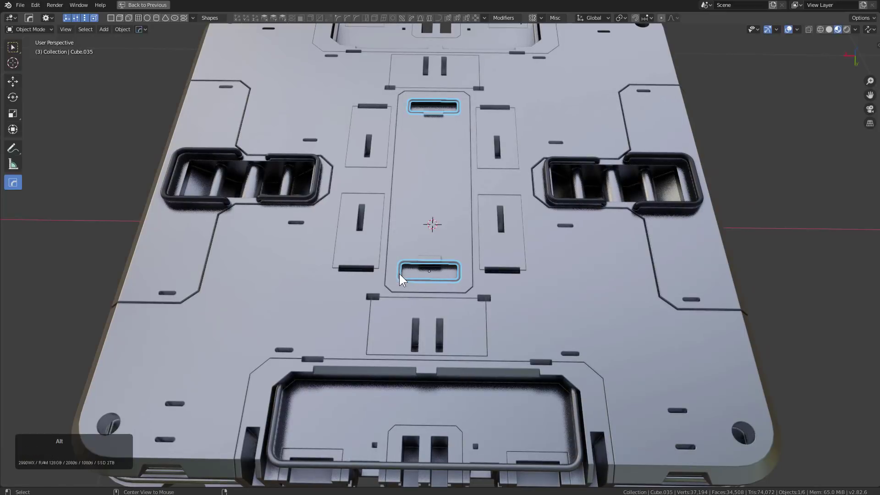
pyautogui.press('alt+m')
pyautogui.click(378, 345)
pyautogui.press('alt+a')
# Orbit and zoom for a final look at the grey metallic panel from a low angle.
pyautogui.scroll(-3)
pyautogui.middleClick(410, 326)
pyautogui.scroll(3)
pyautogui.middleClick(412, 330)
pyautogui.scroll(-3)
pyautogui.middleClick(423, 339)
pyautogui.middleClick(423, 336)
pyautogui.scroll(3)
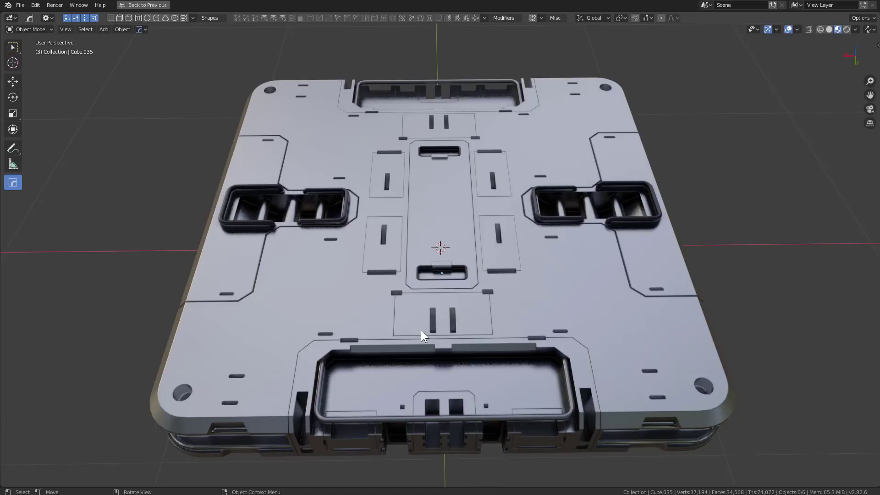